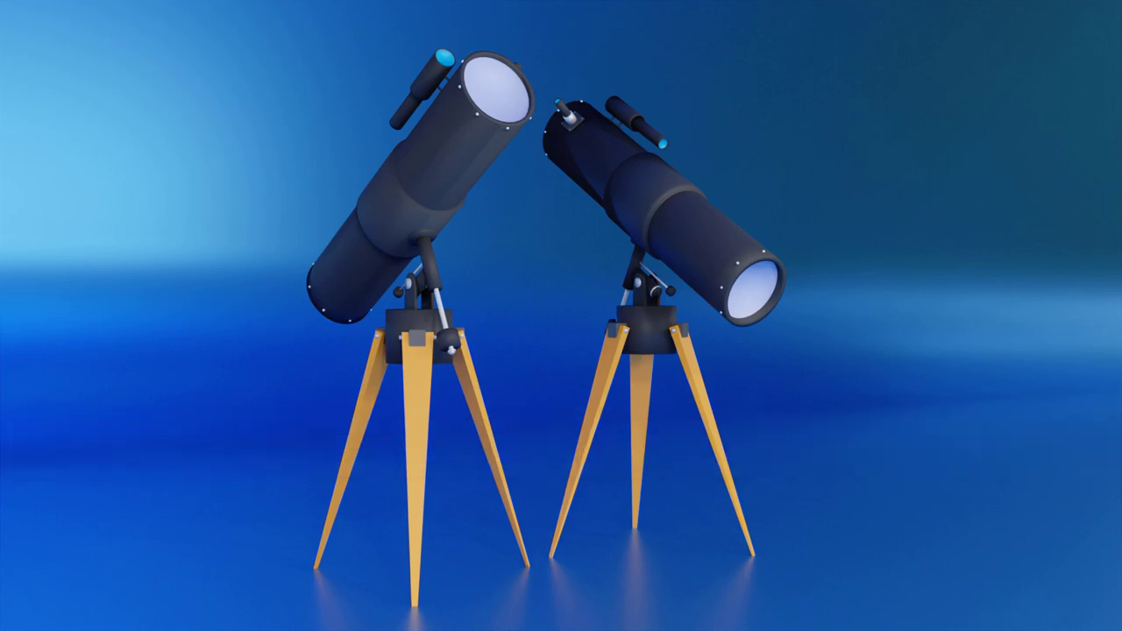
# - Scale the selected cube down to about 0.57 and orbit into perspective
pyautogui.click(365, 362)
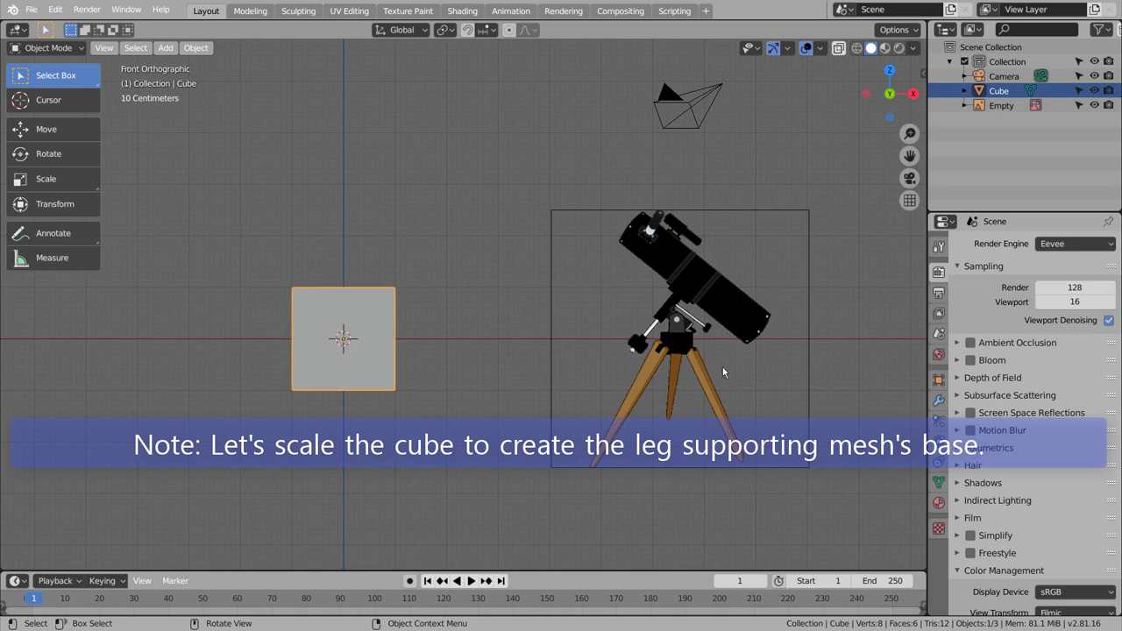
pyautogui.click(359, 369)
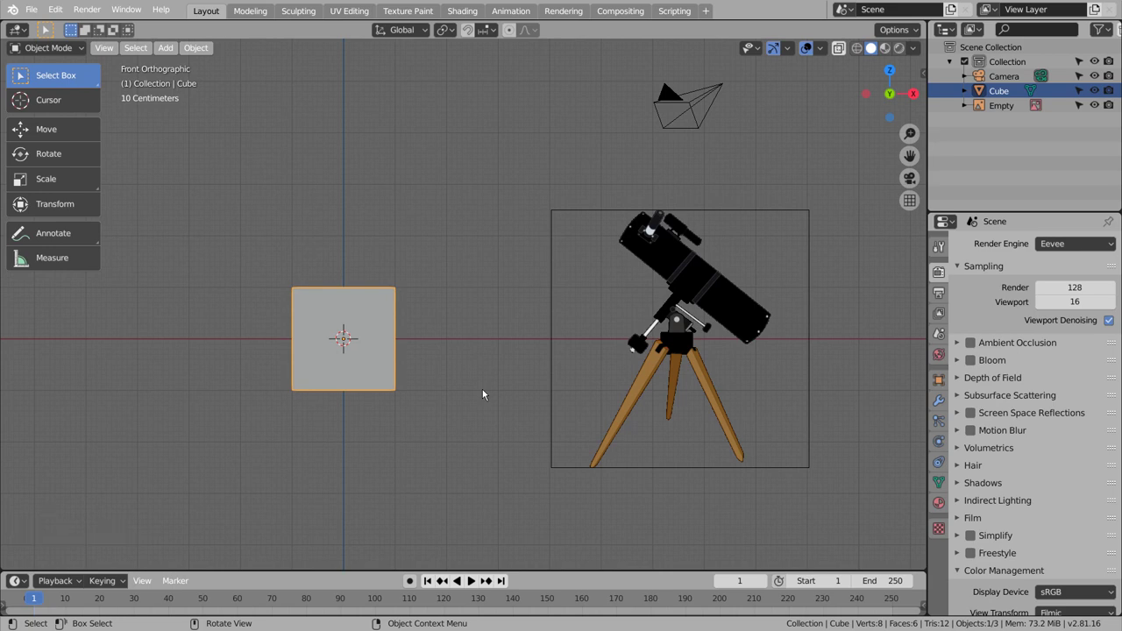
pyautogui.press('s')
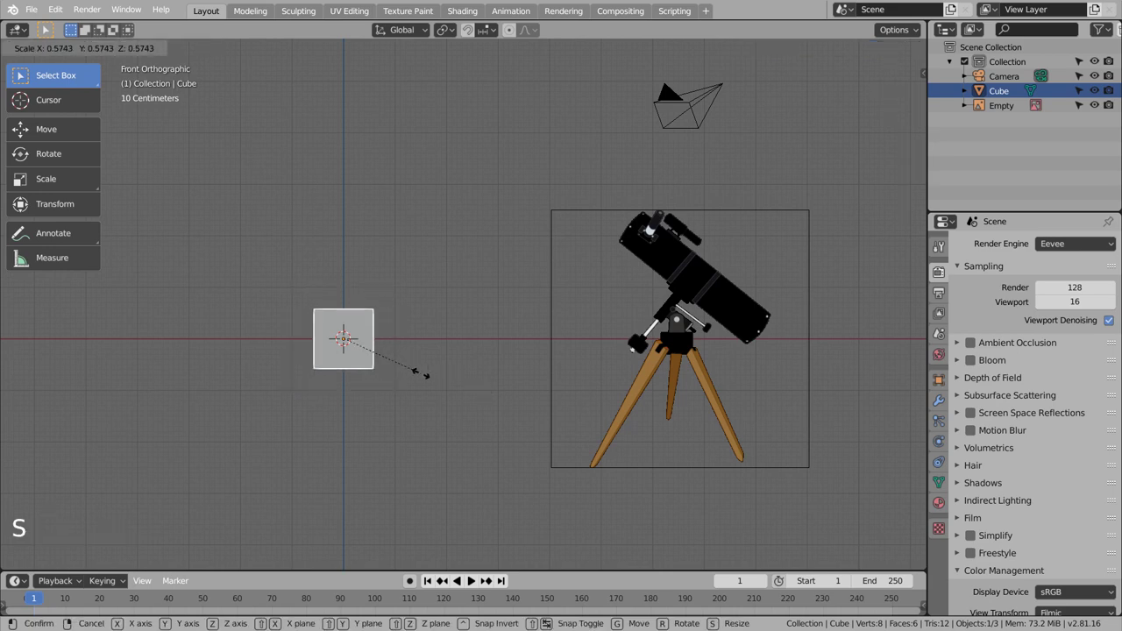
pyautogui.click(445, 330)
pyautogui.middleClick(447, 333)
# - Add a cylinder for the tripod head and shrink it to about 0.27
pyautogui.press('shift+a')
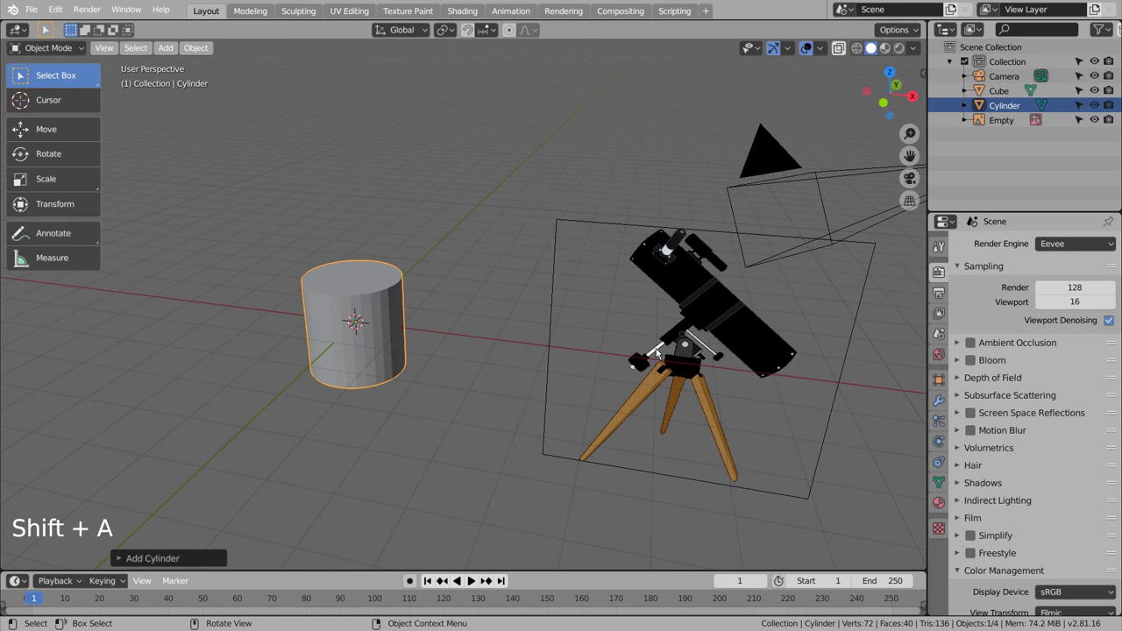
pyautogui.press('s')
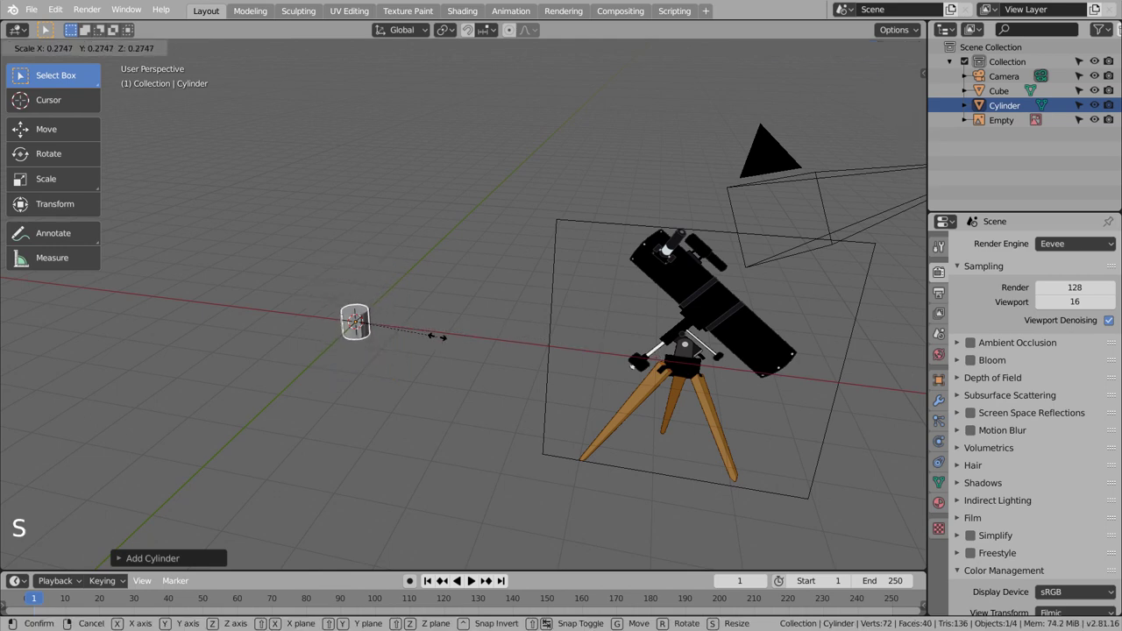
pyautogui.press('s')
pyautogui.scroll(3)
pyautogui.middleClick(436, 337)
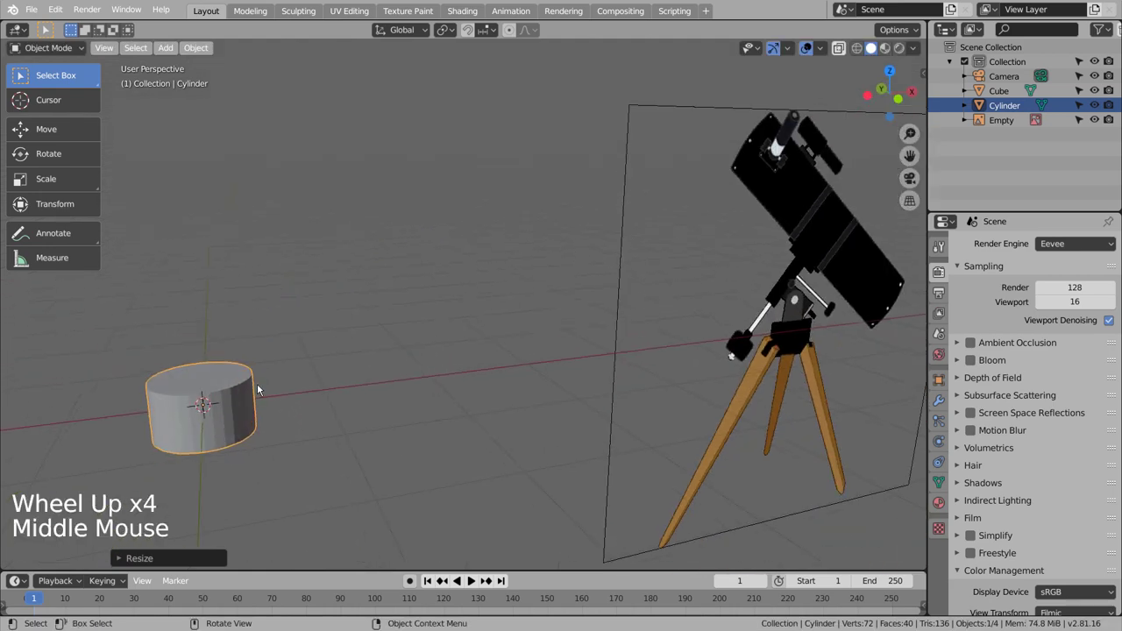
# - Rescale the cylinder's height along Z and turn on X-ray display
pyautogui.press('s')
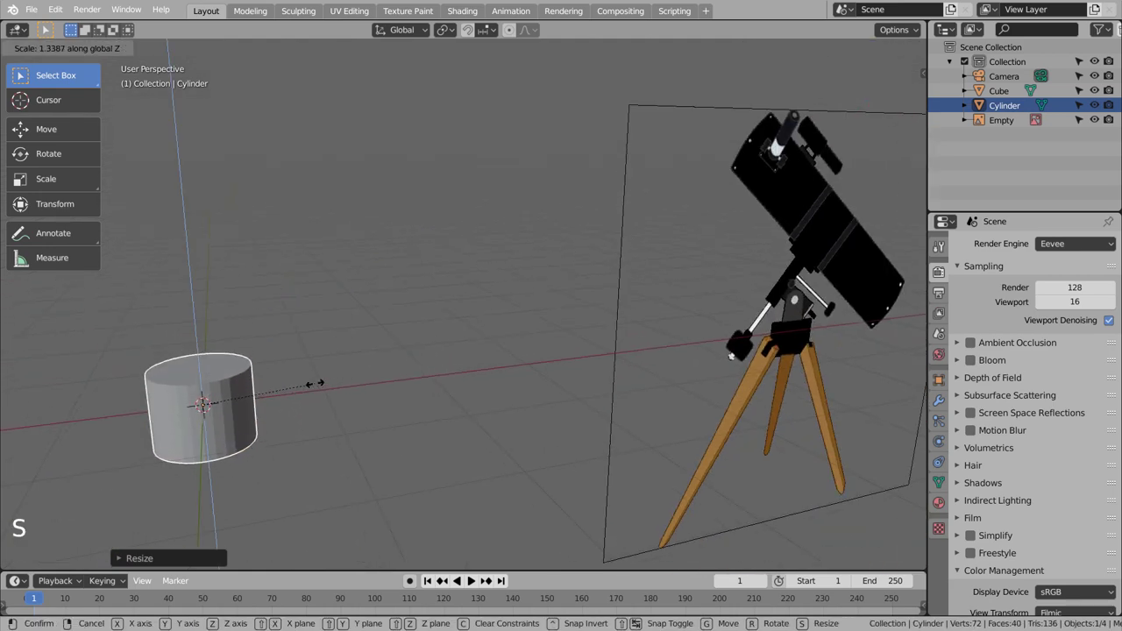
pyautogui.rightClick(256, 386)
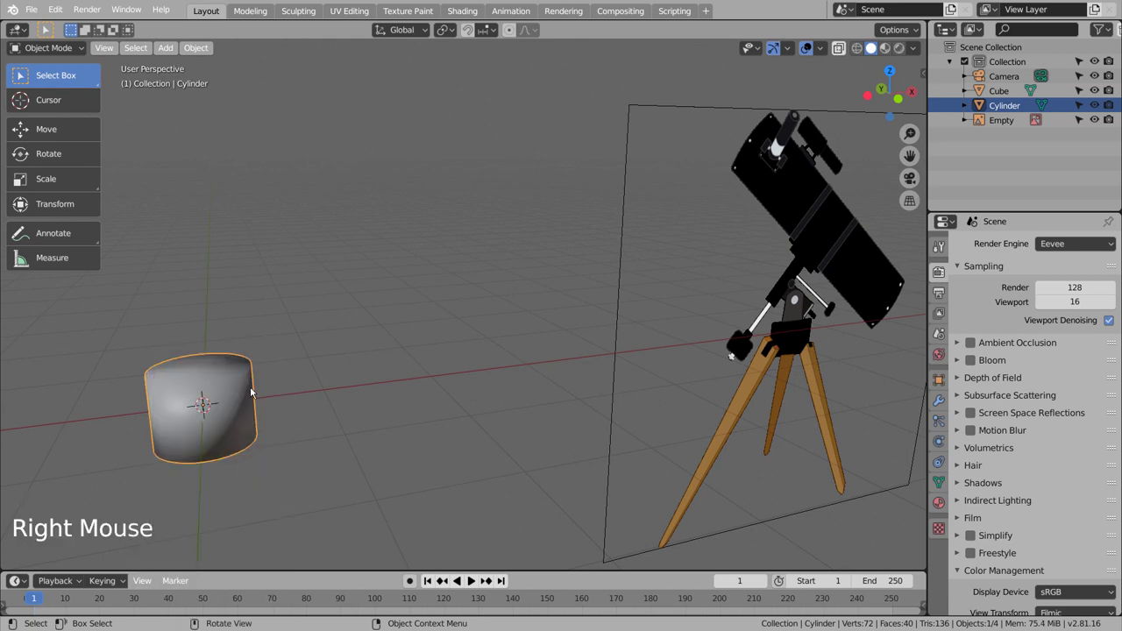
pyautogui.press('shift+z')
# - Move the cube out to the edge of the cylinder's base with the Move tool
pyautogui.click(177, 423)
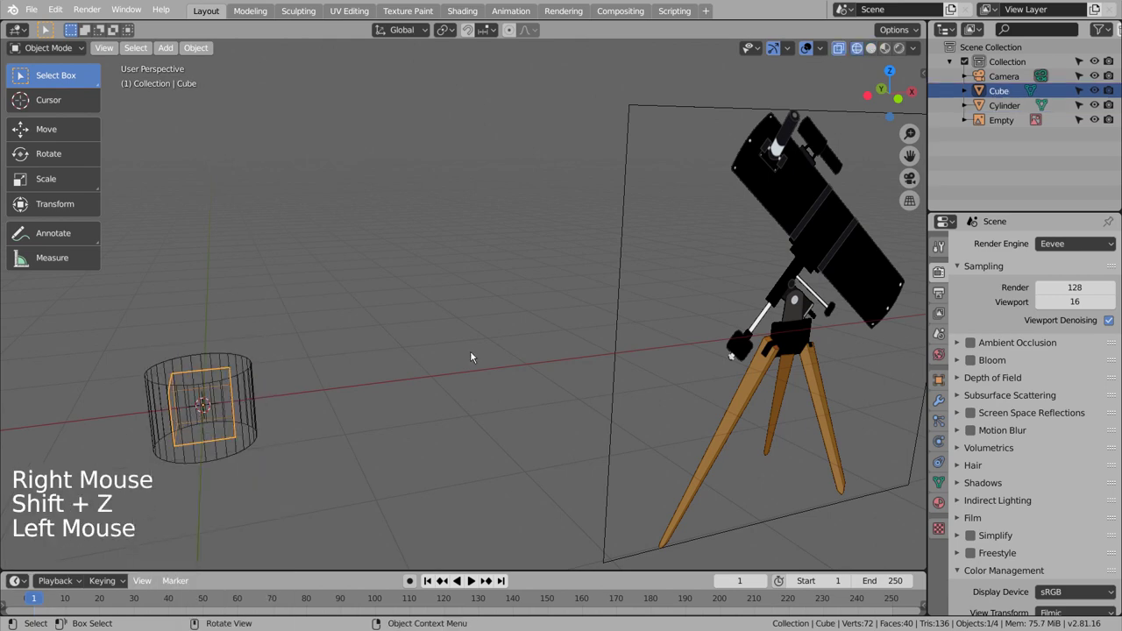
pyautogui.middleClick(527, 344)
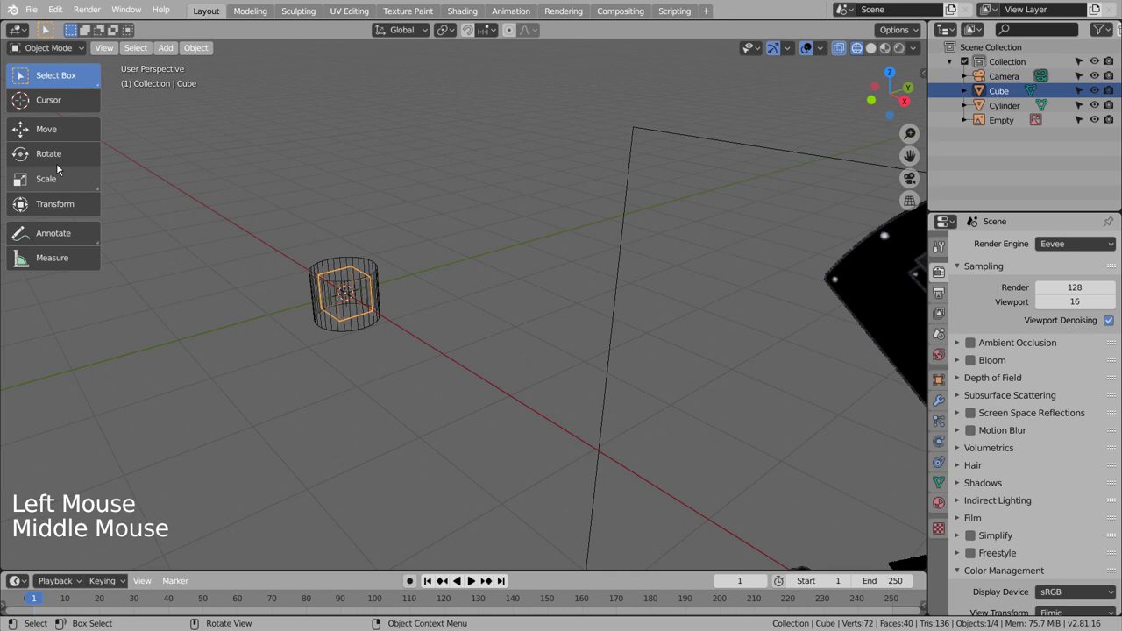
pyautogui.click(54, 139)
pyautogui.click(398, 282)
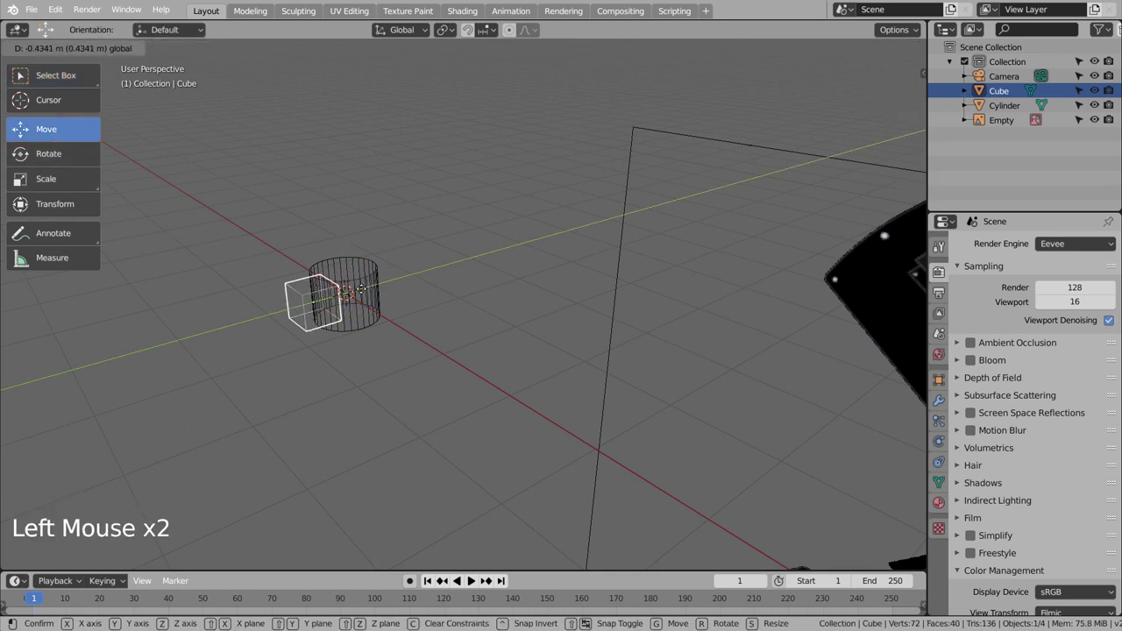
pyautogui.middleClick(498, 301)
pyautogui.scroll(-3)
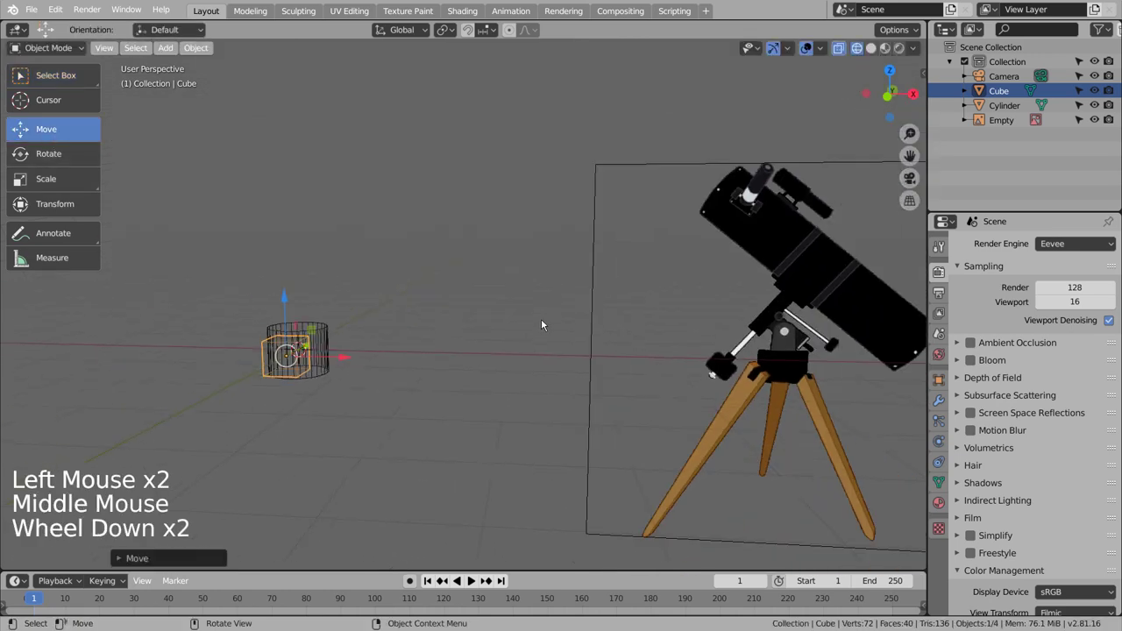
# - Shrink the cube to about 0.42 scale and check its position from several angles
pyautogui.press('s')
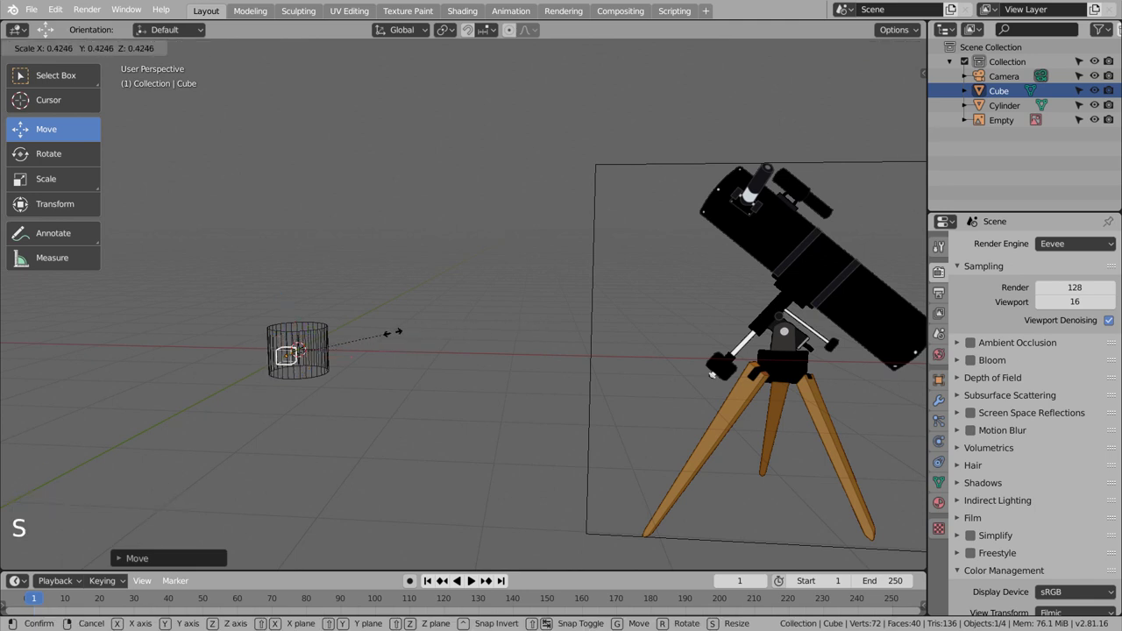
pyautogui.scroll(3)
pyautogui.middleClick(404, 353)
pyautogui.middleClick(520, 374)
pyautogui.middleClick(438, 411)
pyautogui.middleClick(519, 363)
pyautogui.scroll(-3)
pyautogui.scroll(3)
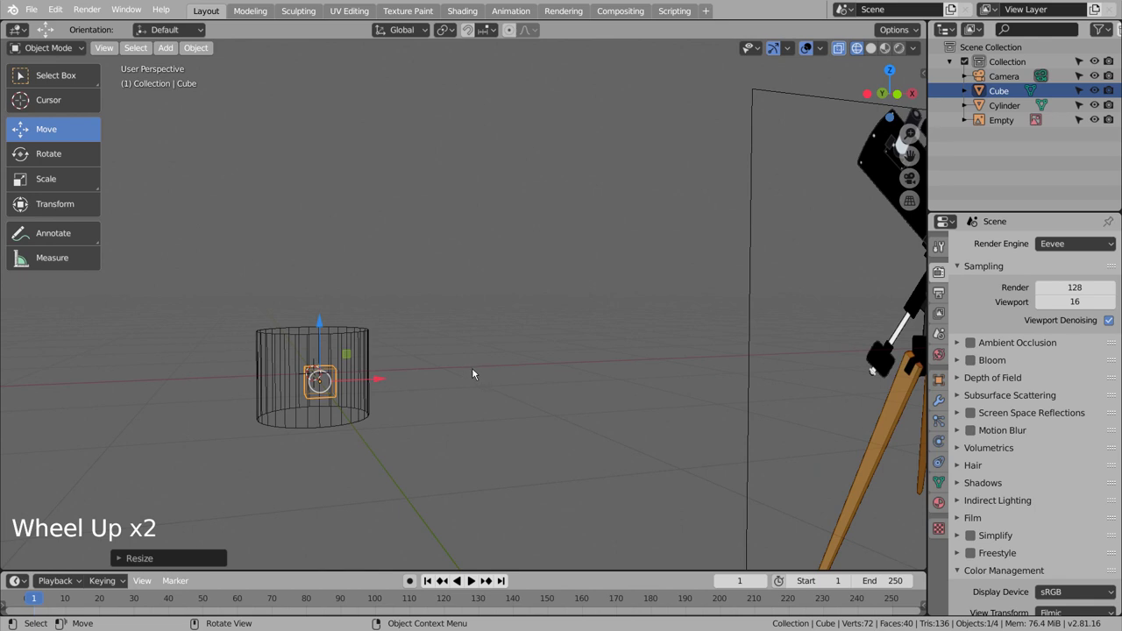
pyautogui.middleClick(471, 374)
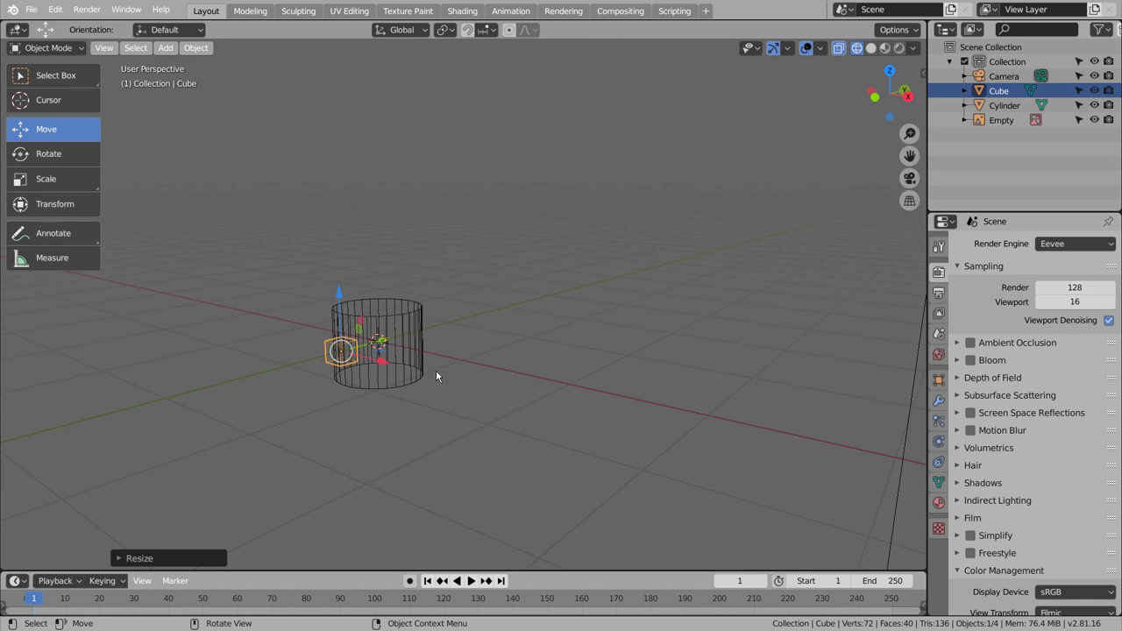
# - Duplicate the small cube and stretch the copy along Z into a tall bar
pyautogui.press('shift+d')
pyautogui.press('s')
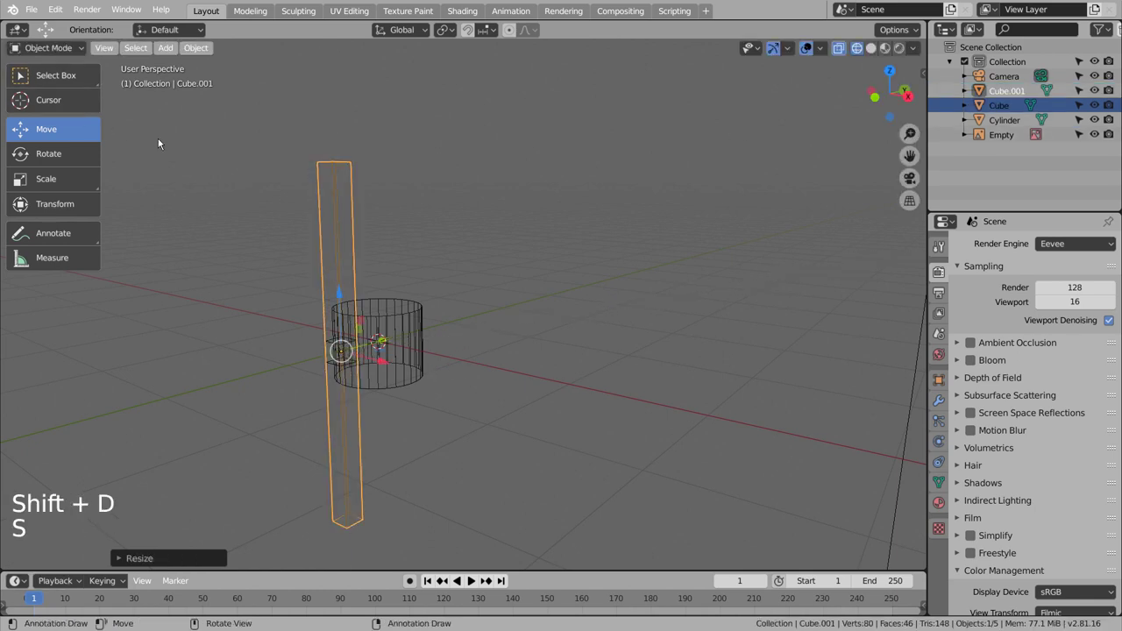
pyautogui.scroll(-3)
pyautogui.middleClick(404, 262)
pyautogui.scroll(-3)
pyautogui.scroll(3)
pyautogui.middleClick(437, 298)
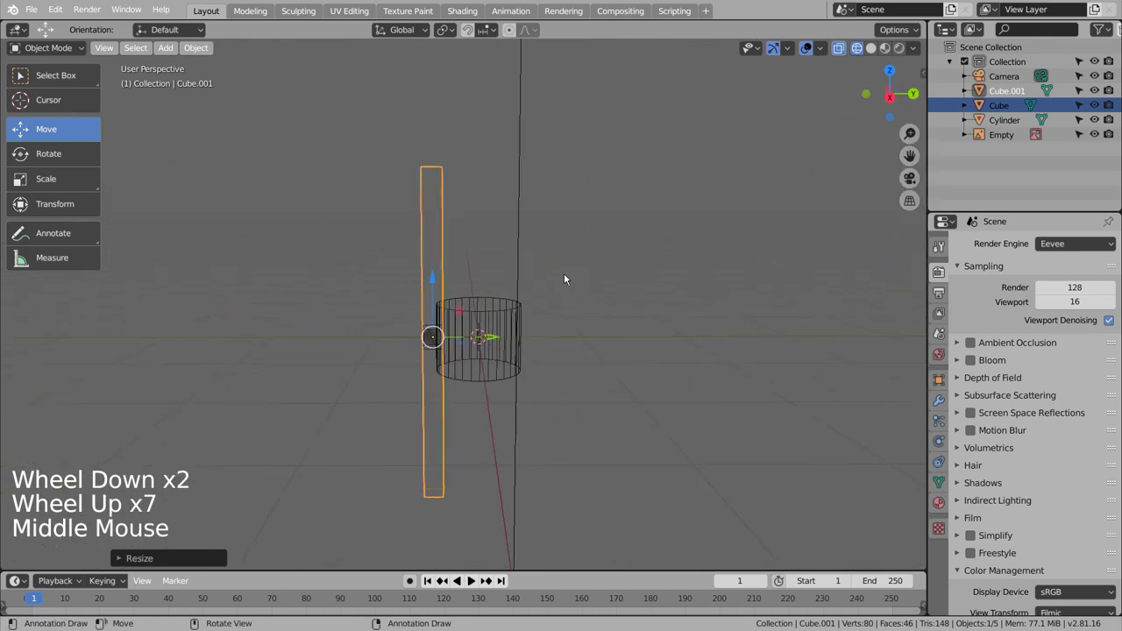
# - Thin the bar along Y and view it straight from the front
pyautogui.press('s')
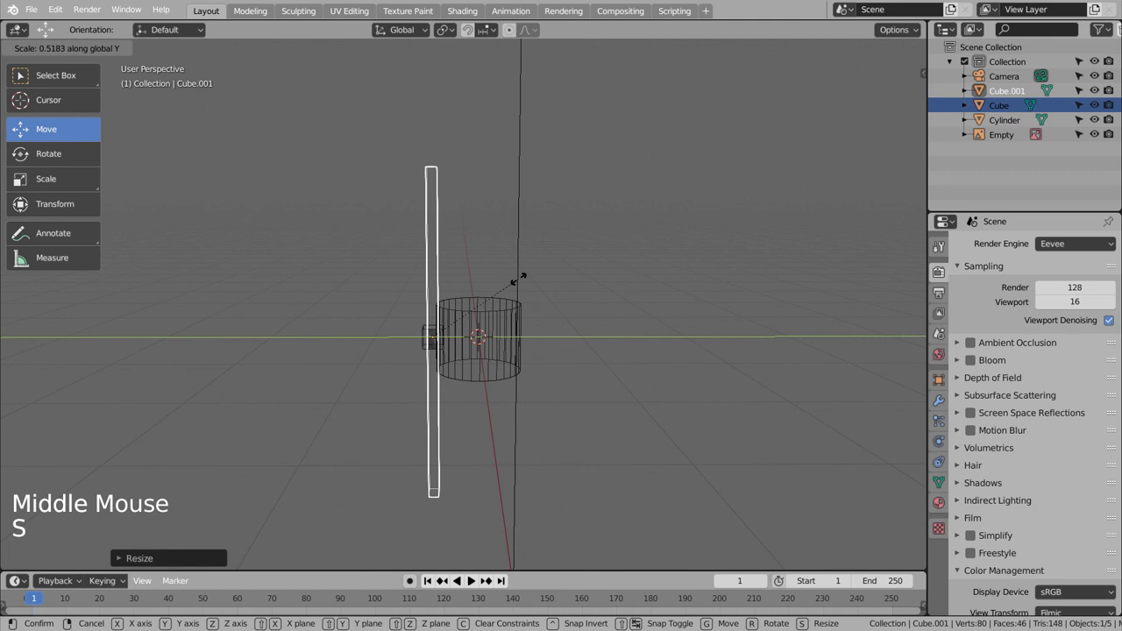
pyautogui.middleClick(535, 292)
pyautogui.click(413, 298)
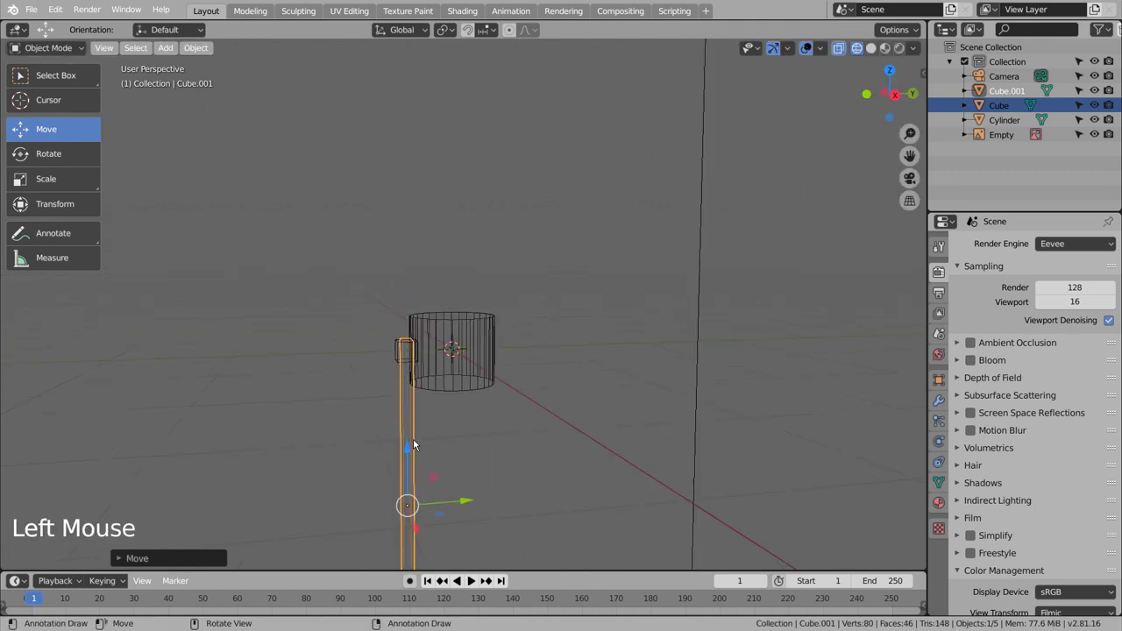
pyautogui.press('KP_1')
pyautogui.scroll(3)
pyautogui.middleClick(359, 371)
pyautogui.scroll(3)
# - Lower the leg along Z below the base and widen it along its local X axis
pyautogui.press('g')
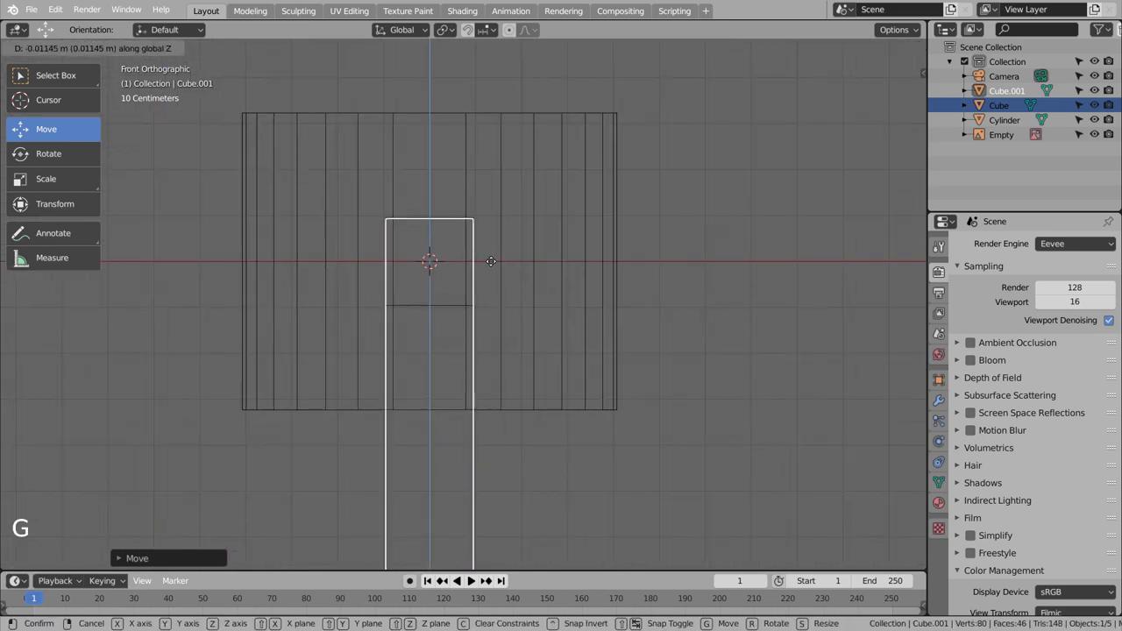
pyautogui.press('s')
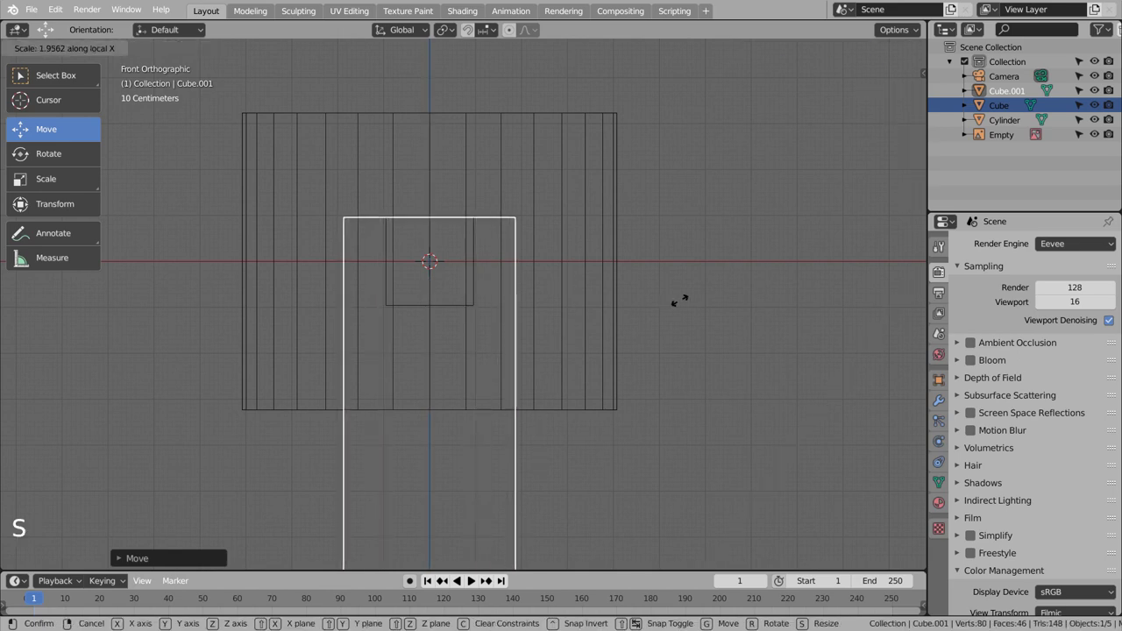
pyautogui.middleClick(589, 298)
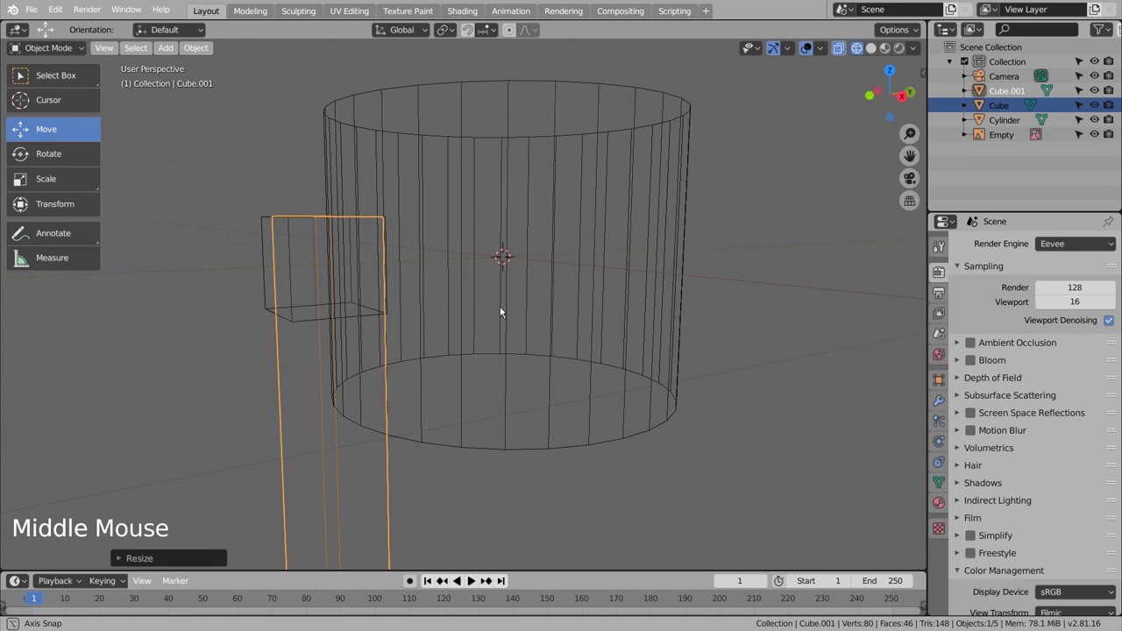
pyautogui.scroll(-3)
pyautogui.middleClick(521, 316)
pyautogui.middleClick(610, 273)
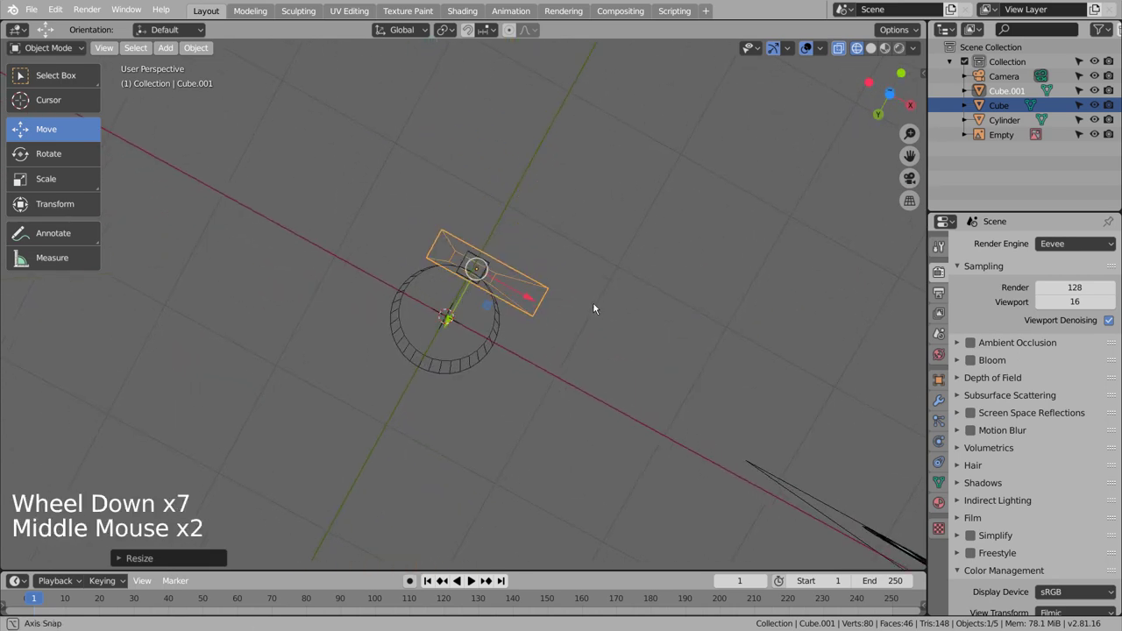
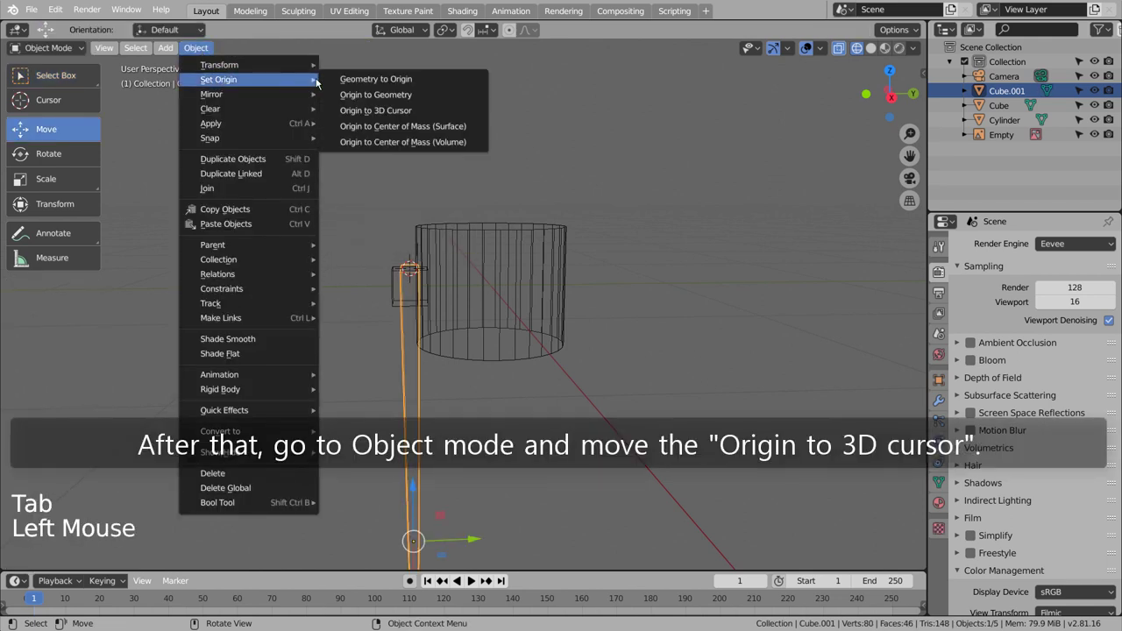
# - Set the leg's origin to the 3D cursor and tilt it about 22.84° in Right view
pyautogui.press('ctrl+z')
pyautogui.click(204, 51)
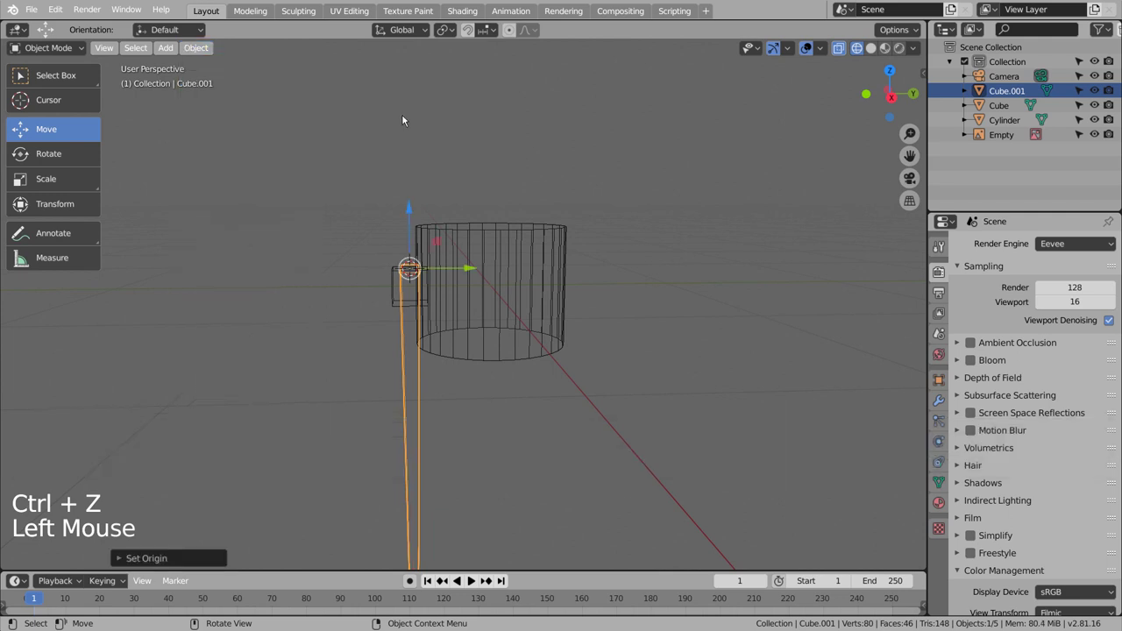
pyautogui.press('KP_3')
pyautogui.press('r')
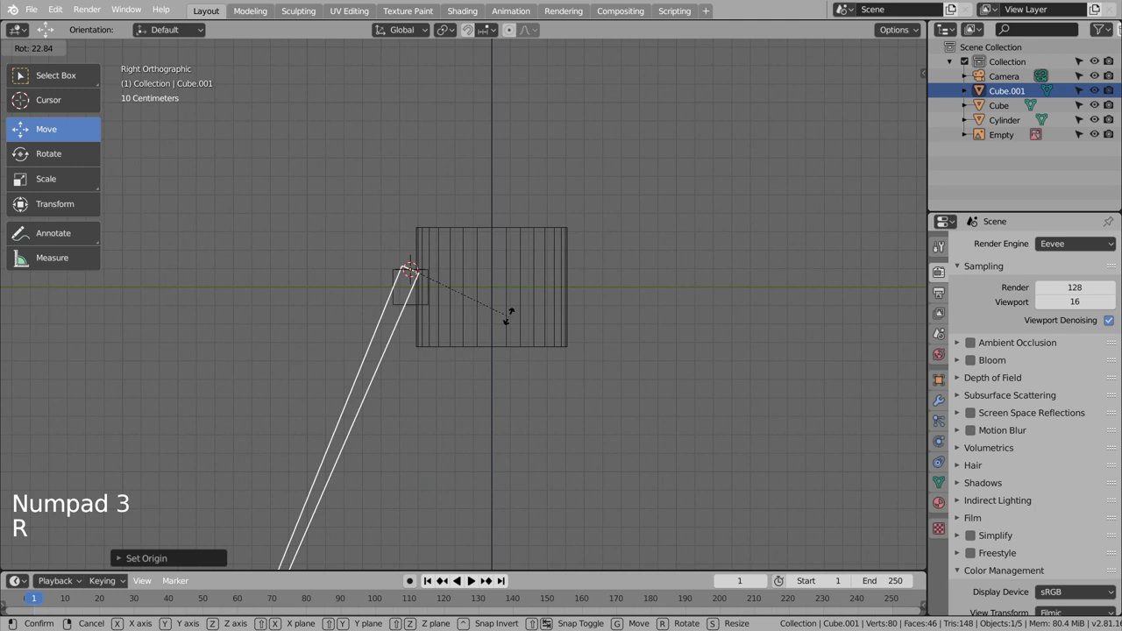
pyautogui.click(414, 208)
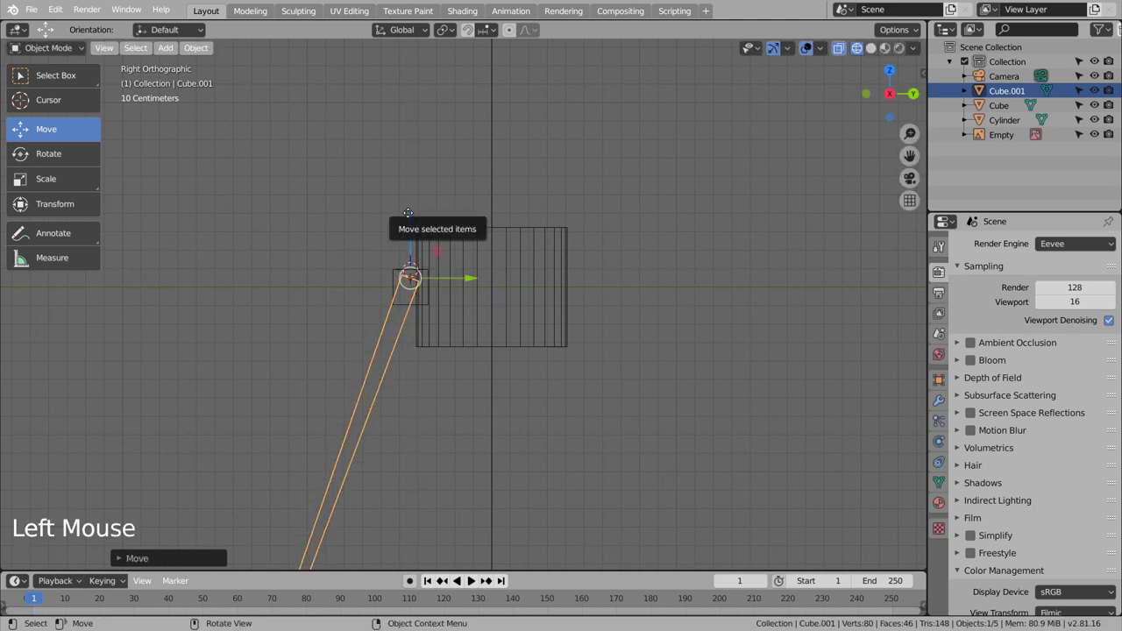
# - Turn off X-ray and orbit to inspect the tilted leg in solid perspective
pyautogui.middleClick(479, 443)
pyautogui.press('shift+z')
pyautogui.scroll(-3)
pyautogui.middleClick(615, 403)
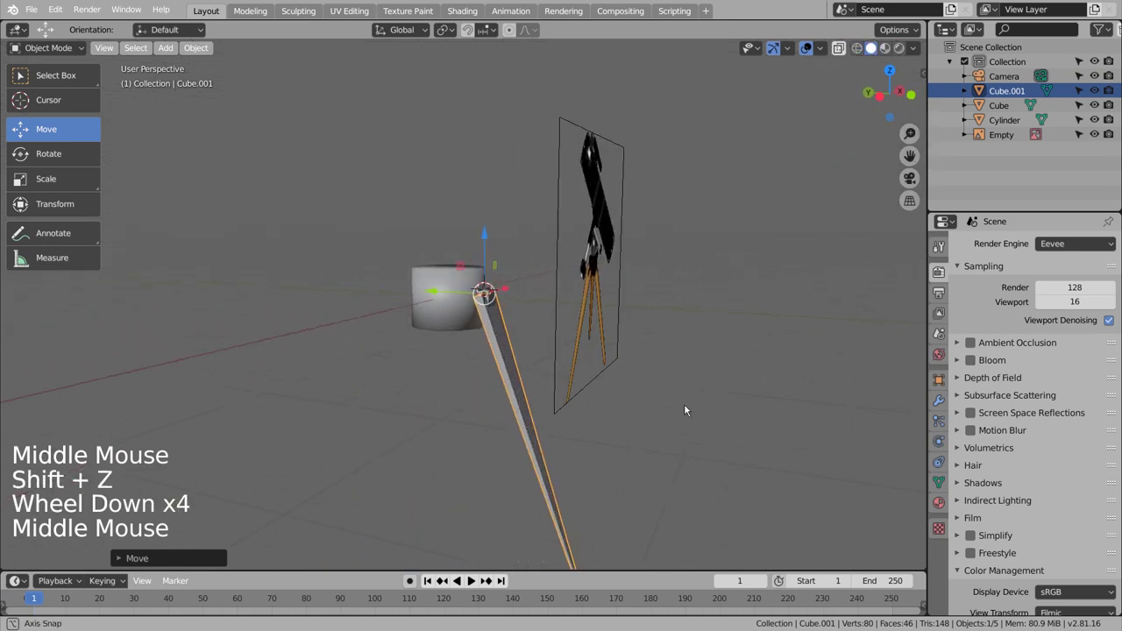
# - Add a new cylinder and shrink it into a small hinge pin
pyautogui.click(473, 401)
pyautogui.scroll(-3)
pyautogui.middleClick(485, 351)
pyautogui.scroll(3)
pyautogui.press('shift+a')
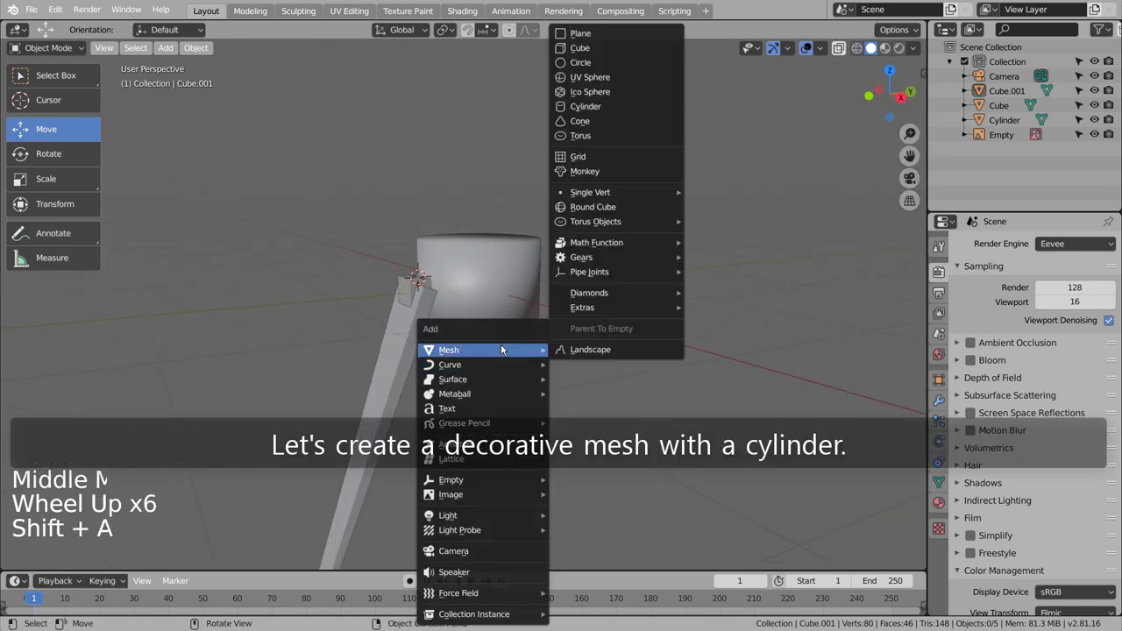
pyautogui.press('r')
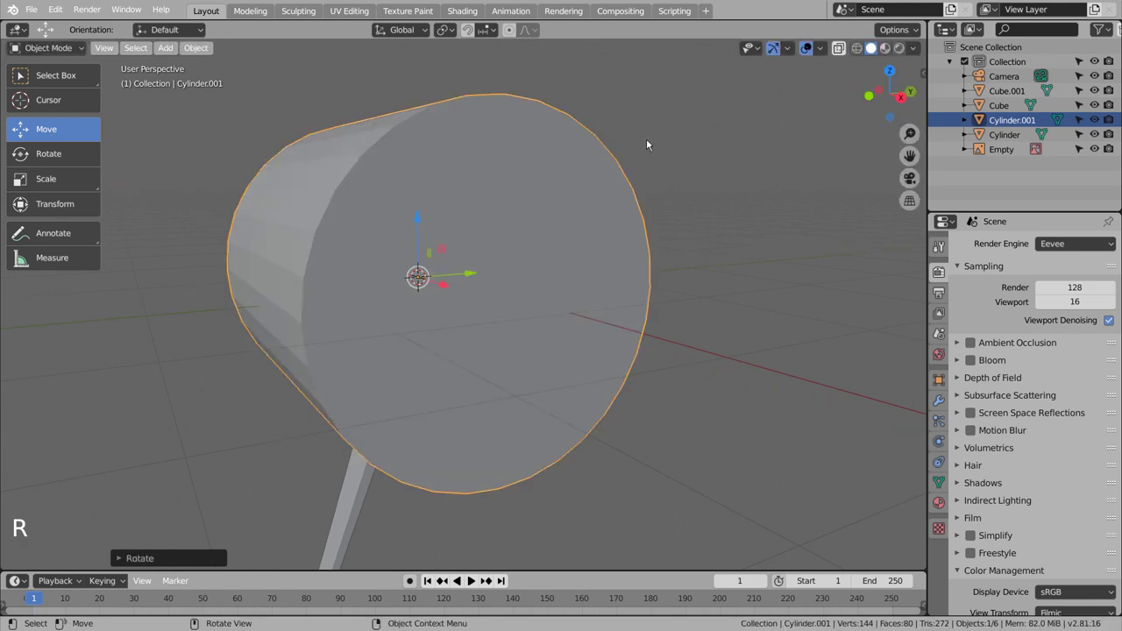
pyautogui.press('s')
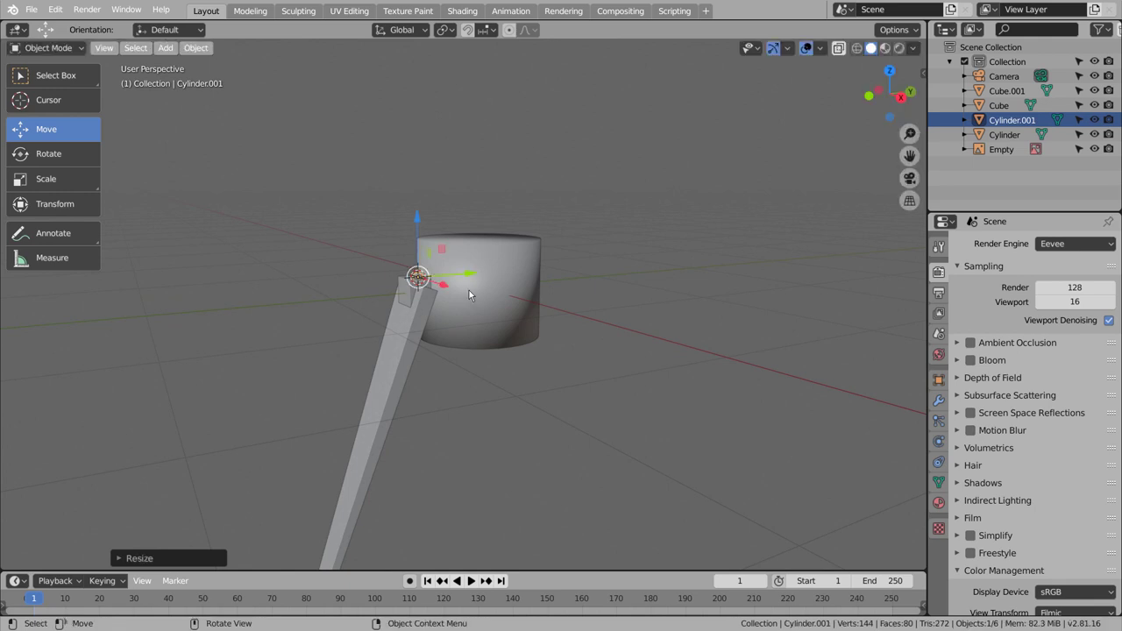
pyautogui.press('s')
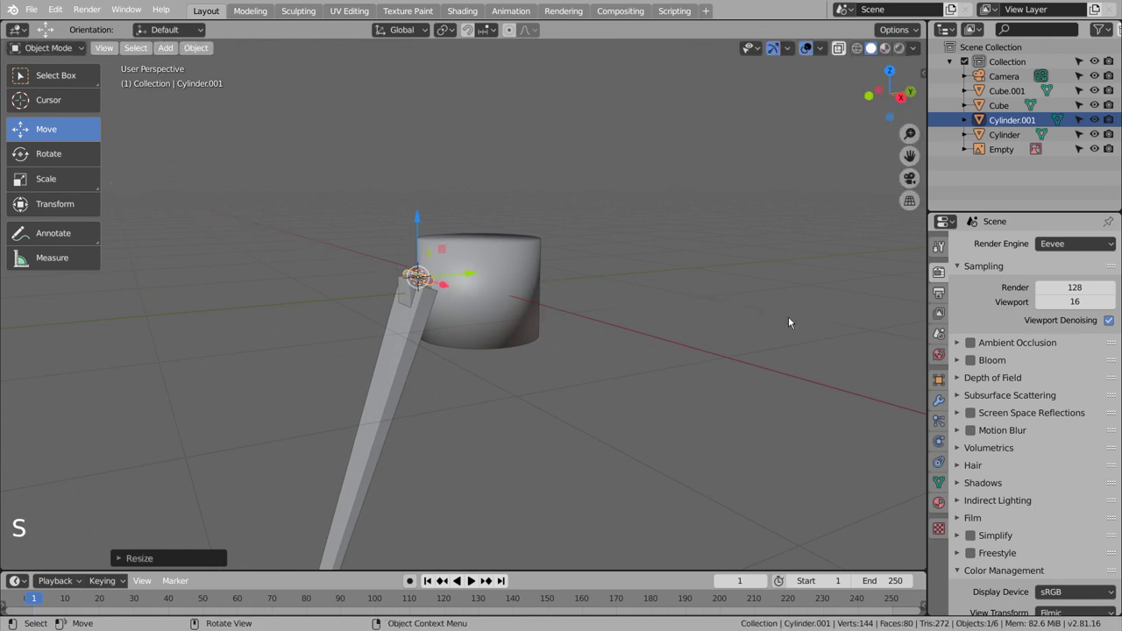
# - In Right wireframe view, move the pin and the leg's top block into alignment at the leg top
pyautogui.middleClick(705, 334)
pyautogui.press('KP_3')
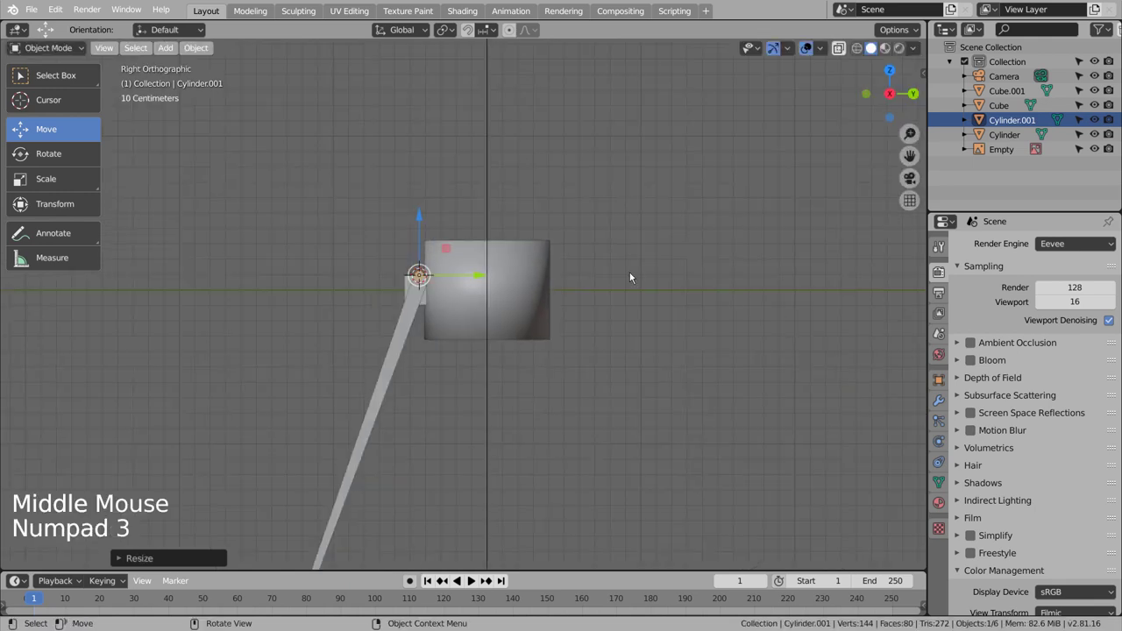
pyautogui.press('shift+z')
pyautogui.scroll(3)
pyautogui.click(403, 207)
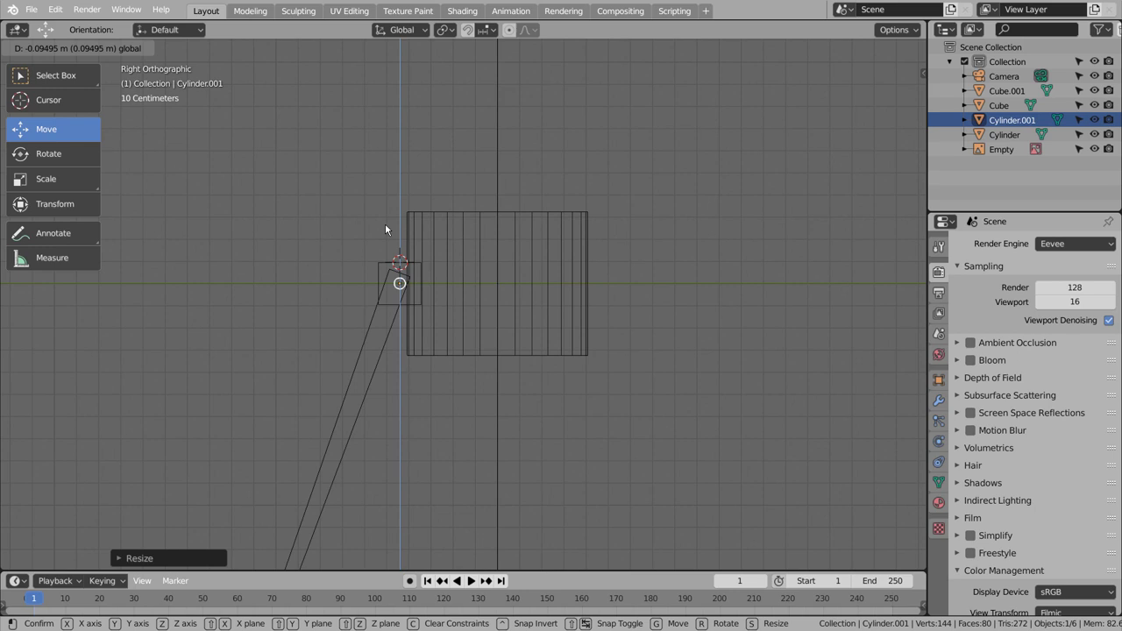
pyautogui.click(386, 291)
pyautogui.click(383, 266)
pyautogui.click(457, 280)
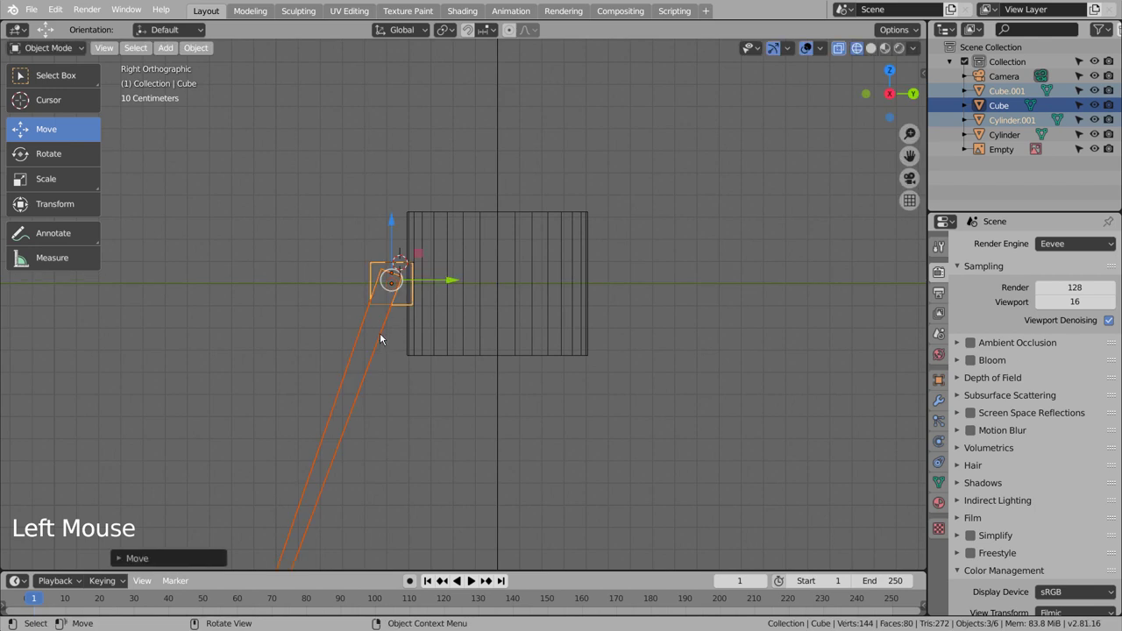
pyautogui.click(453, 275)
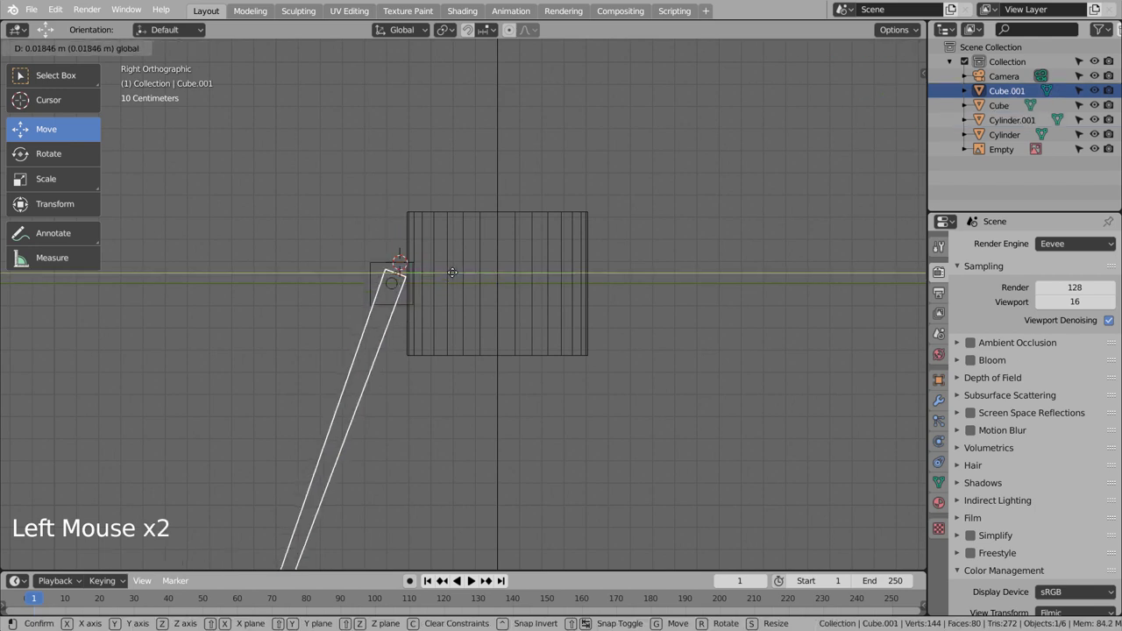
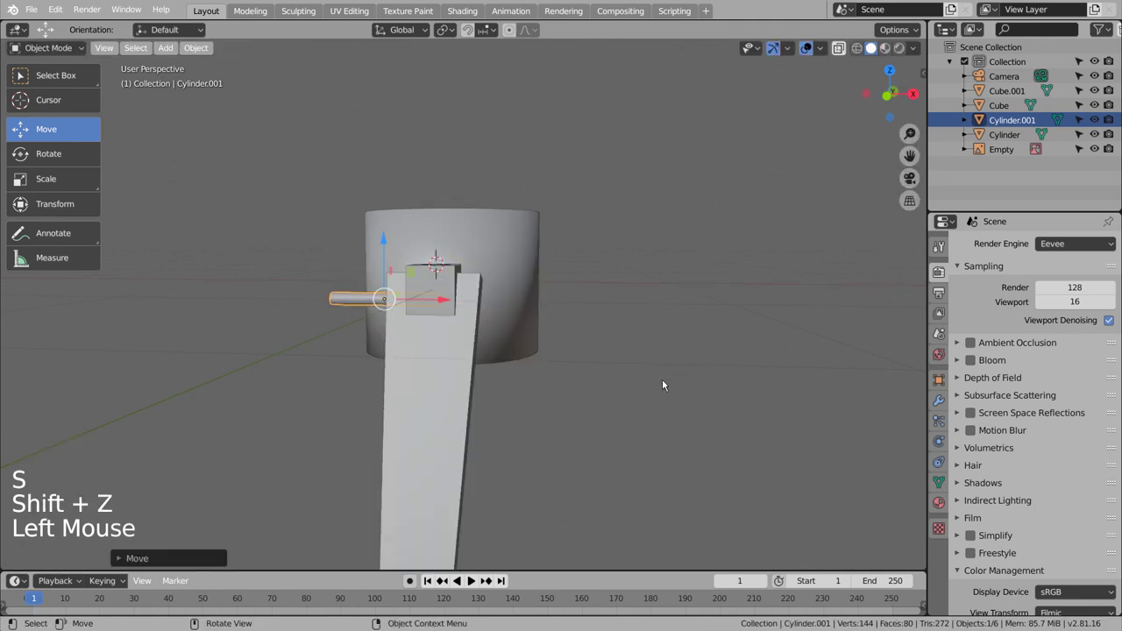
# - Shade the hinge pin smooth with auto smooth enabled at 30 degrees
pyautogui.press('ctrl+z')
pyautogui.click(668, 384)
pyautogui.middleClick(656, 417)
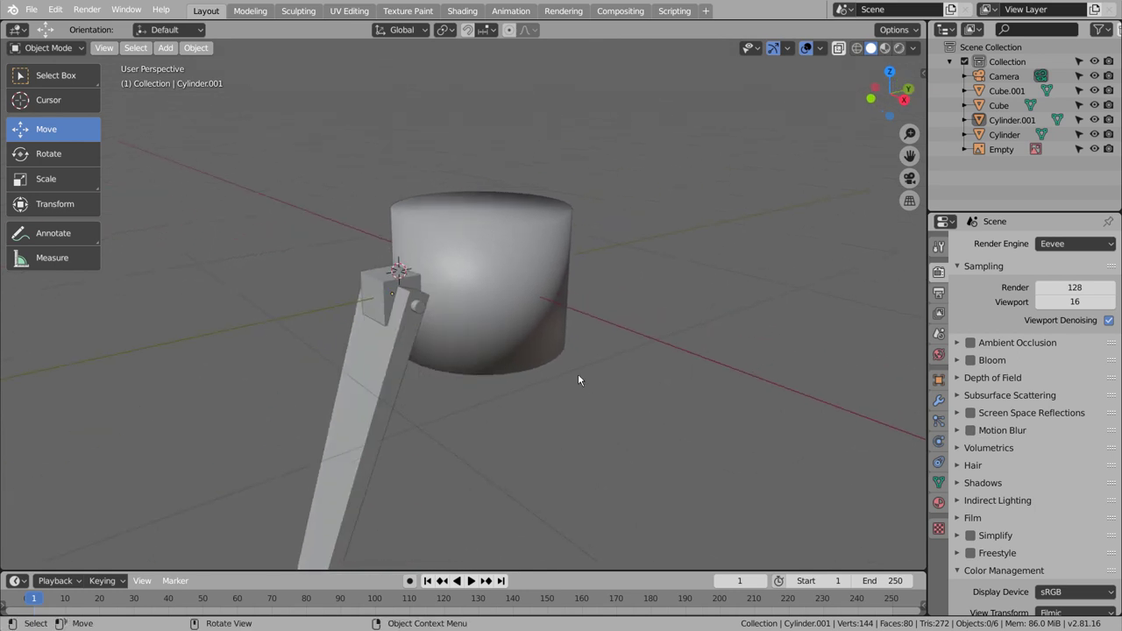
pyautogui.scroll(3)
pyautogui.middleClick(520, 309)
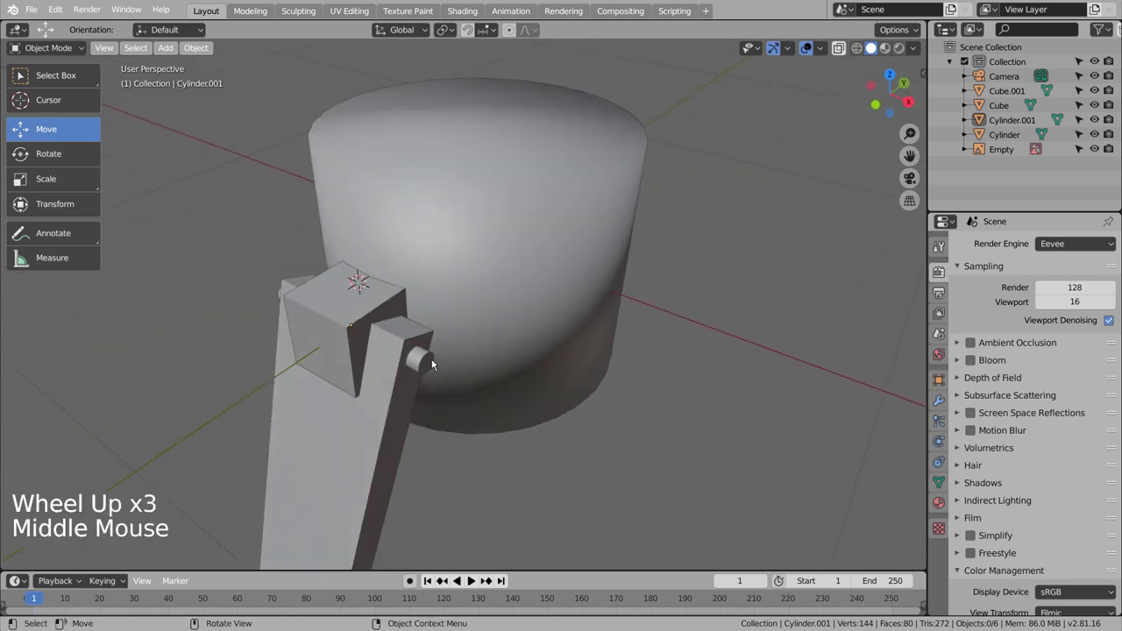
pyautogui.click(432, 364)
pyautogui.rightClick(432, 362)
pyautogui.click(432, 363)
pyautogui.click(429, 364)
# - Adjust options in the Properties editor for the selected pin
pyautogui.click(947, 480)
pyautogui.click(965, 492)
pyautogui.click(982, 509)
pyautogui.click(752, 476)
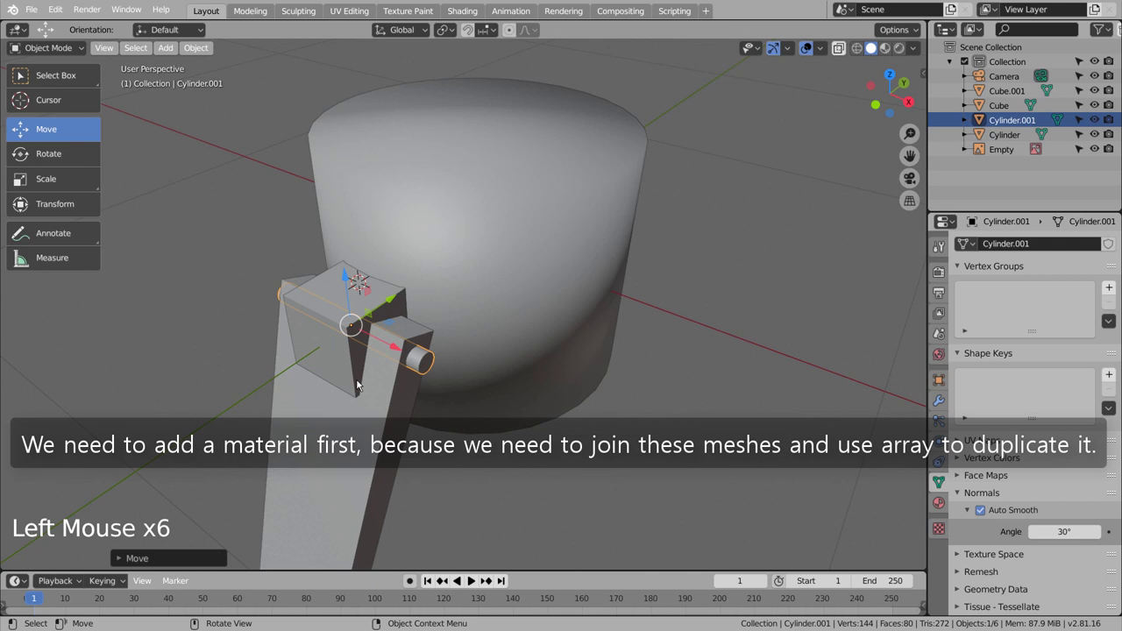
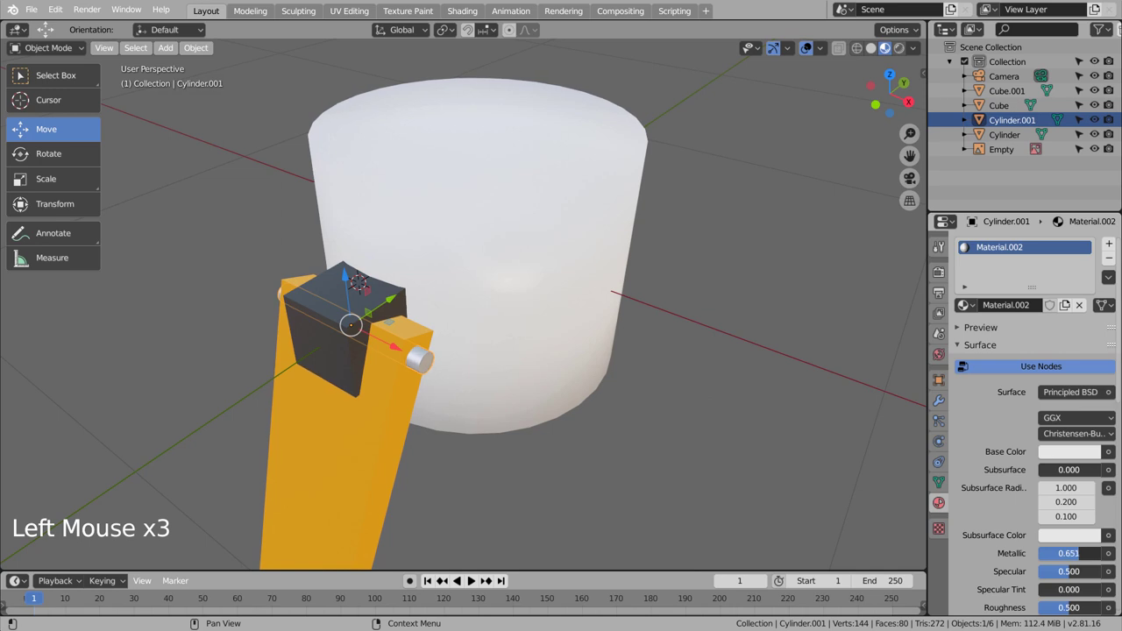
# - Join the pin, top block and leg with Ctrl+J into one tripod-leg object
pyautogui.click(819, 455)
pyautogui.middleClick(670, 473)
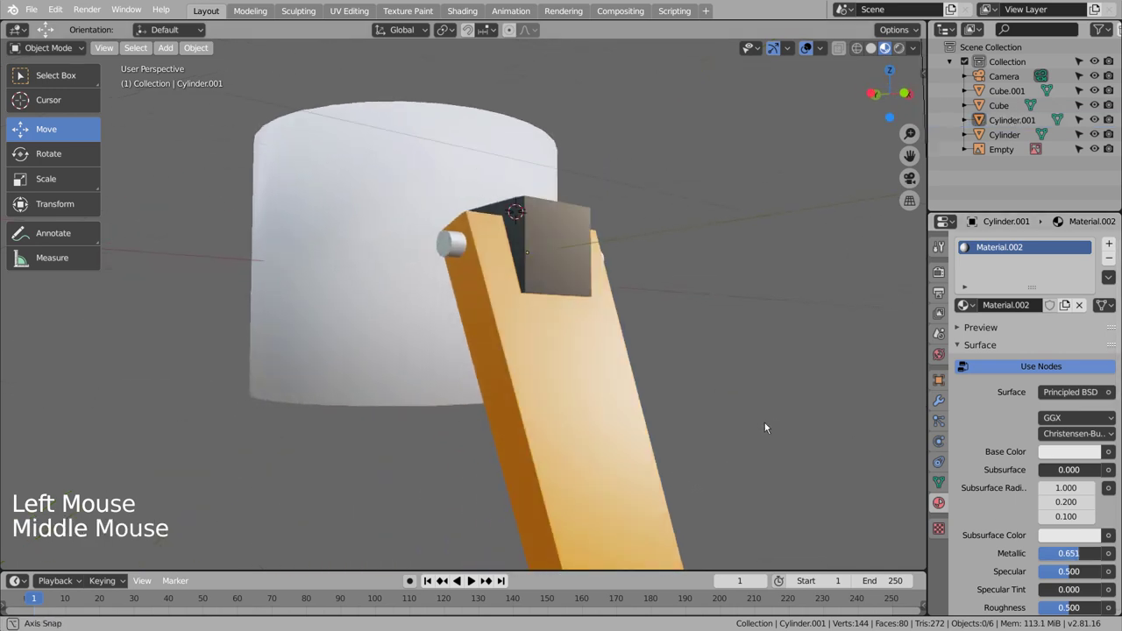
pyautogui.scroll(-3)
pyautogui.middleClick(733, 425)
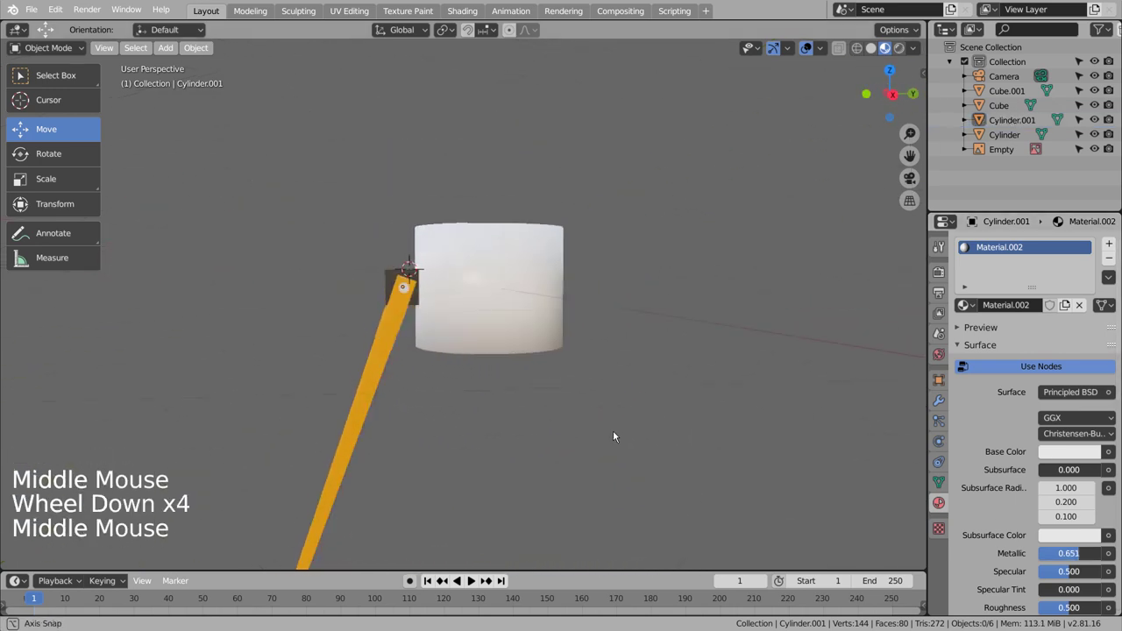
pyautogui.scroll(3)
pyautogui.click(434, 288)
pyautogui.click(402, 383)
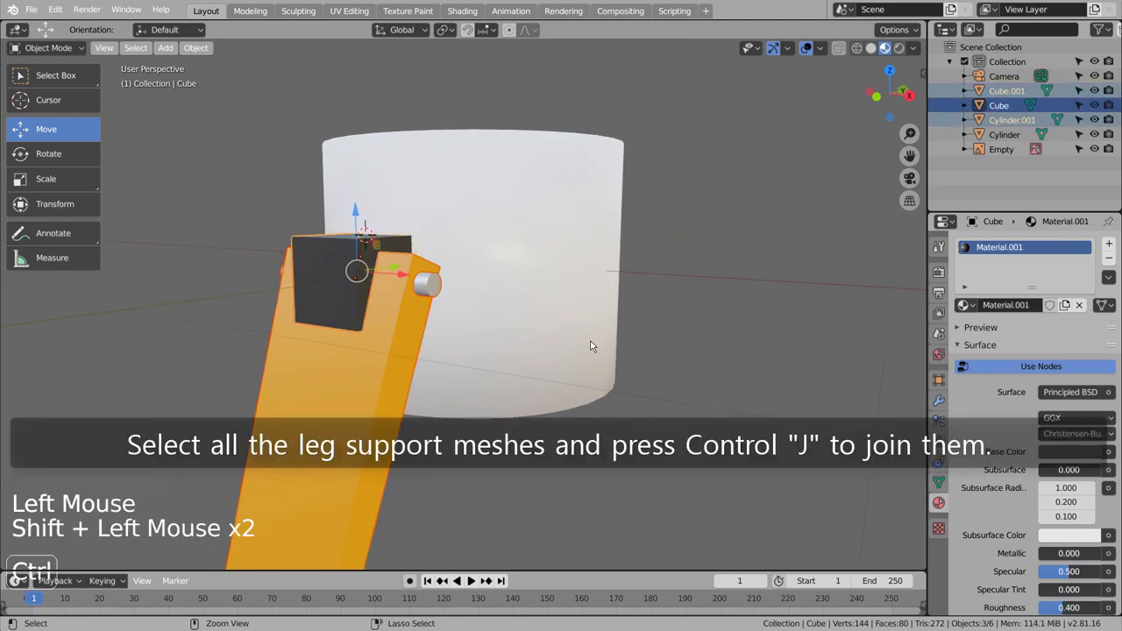
pyautogui.press('ctrl+j')
pyautogui.click(385, 376)
pyautogui.click(699, 487)
pyautogui.press('shift+a')
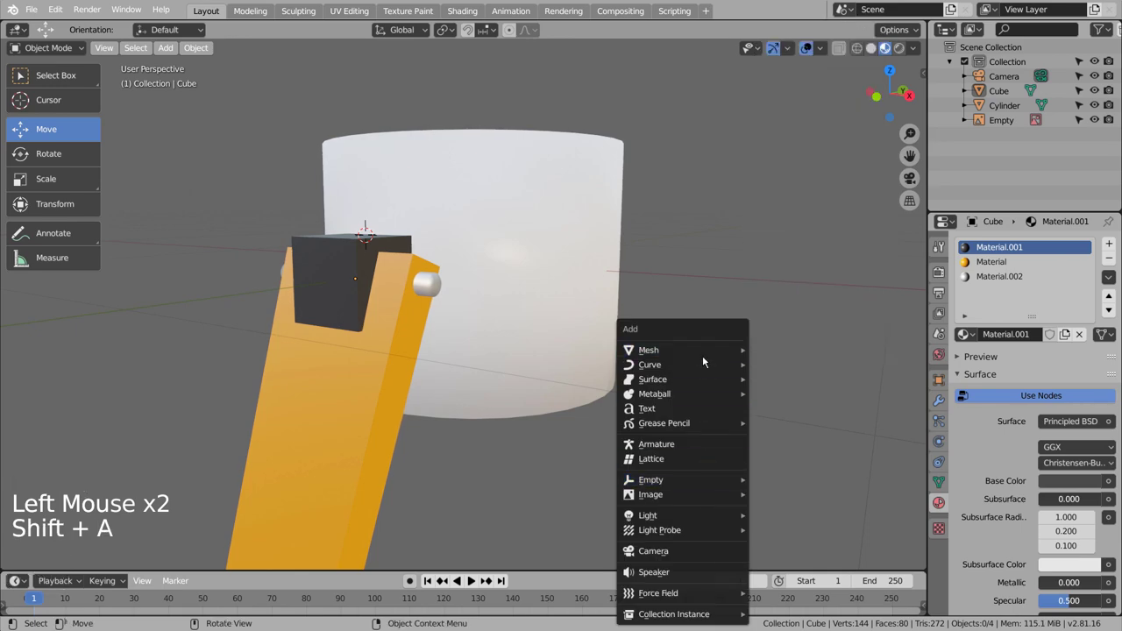
# - Add a Plain Axes empty, check it from Top view, then undo the misplaced empty
pyautogui.click(306, 401)
pyautogui.middleClick(597, 404)
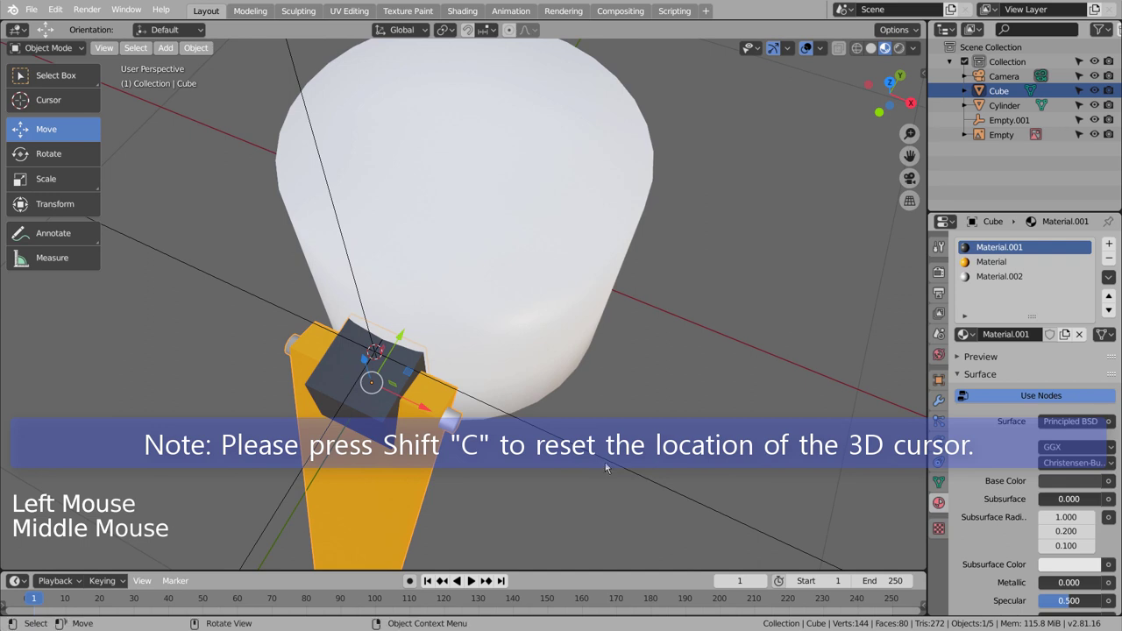
pyautogui.press('KP_1')
pyautogui.press('KP_7')
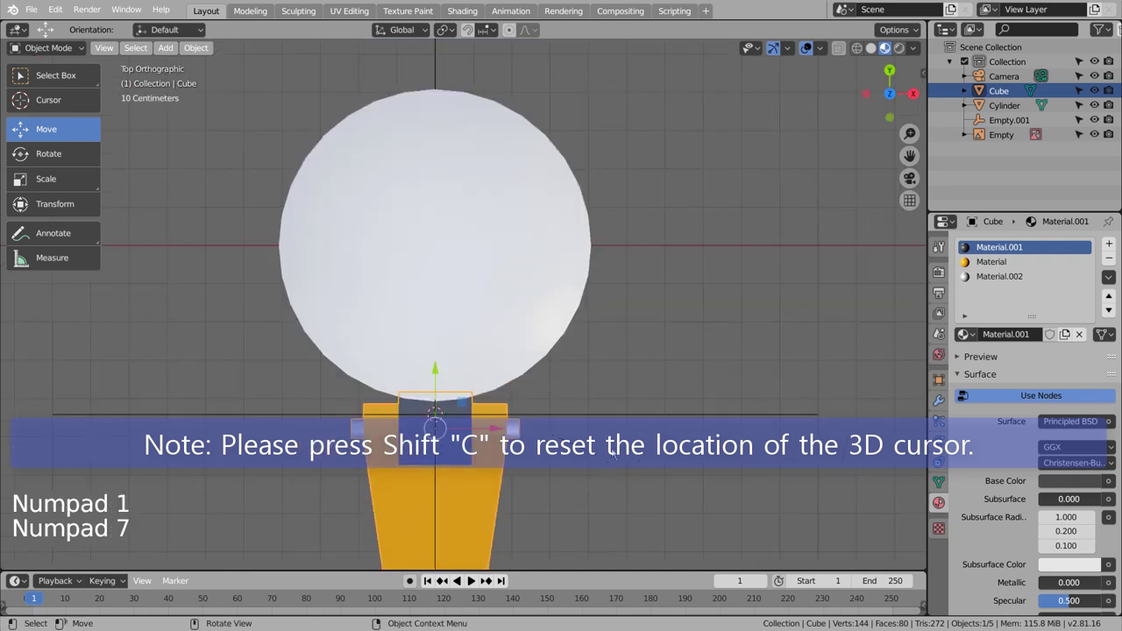
pyautogui.press('ctrl+z')
# - Reset the 3D cursor with Shift+C and add a plain empty at the base centre
pyautogui.press('ctrl+z')
pyautogui.press('shift+c')
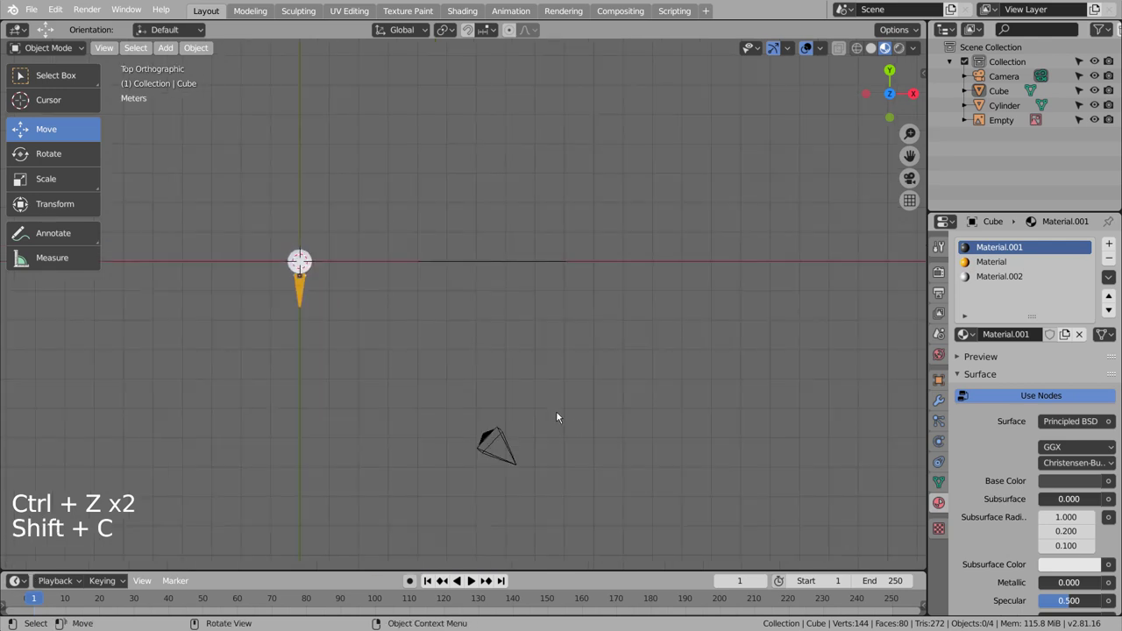
pyautogui.press('KP_Decimal')
pyautogui.click(310, 256)
pyautogui.press('KP_Decimal')
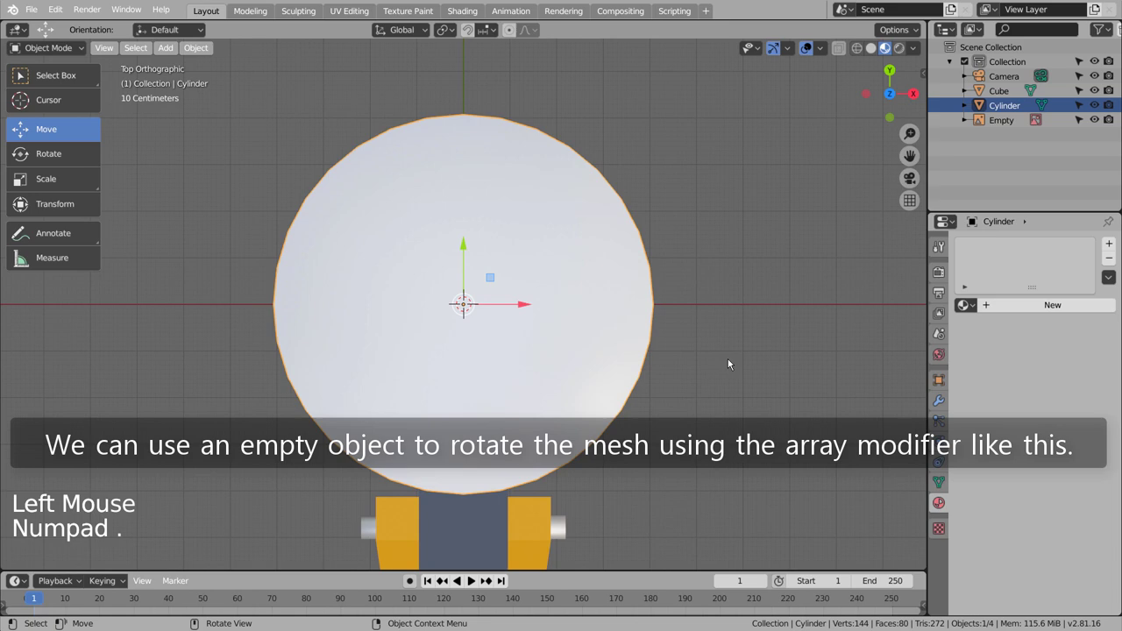
pyautogui.click(765, 371)
pyautogui.press('shift+a')
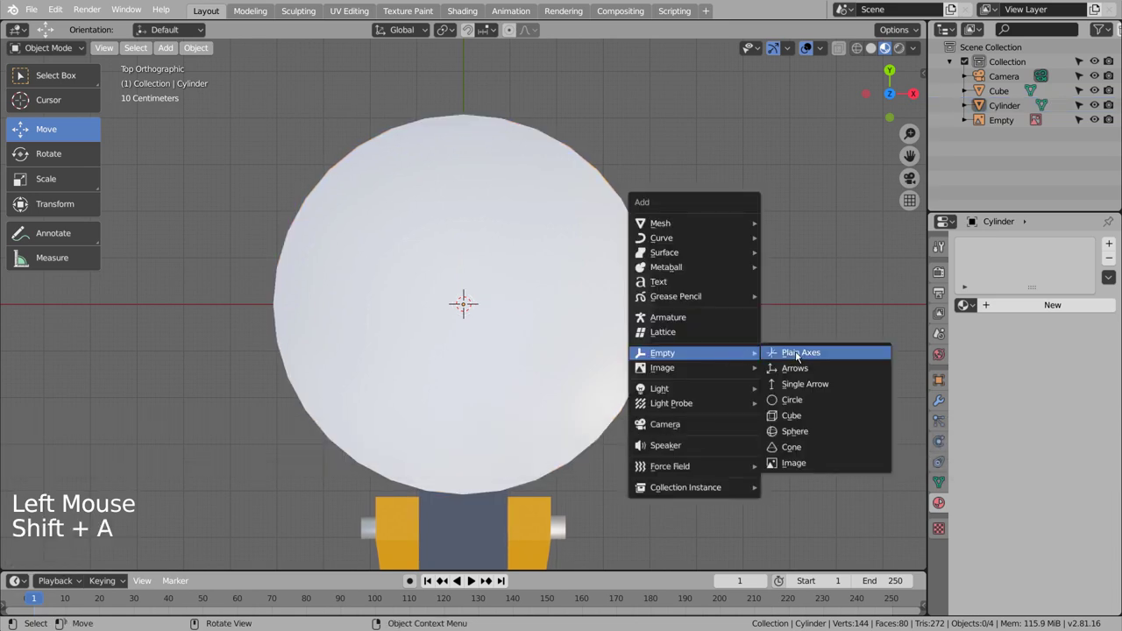
pyautogui.middleClick(767, 438)
pyautogui.scroll(-3)
pyautogui.click(394, 408)
pyautogui.middleClick(679, 405)
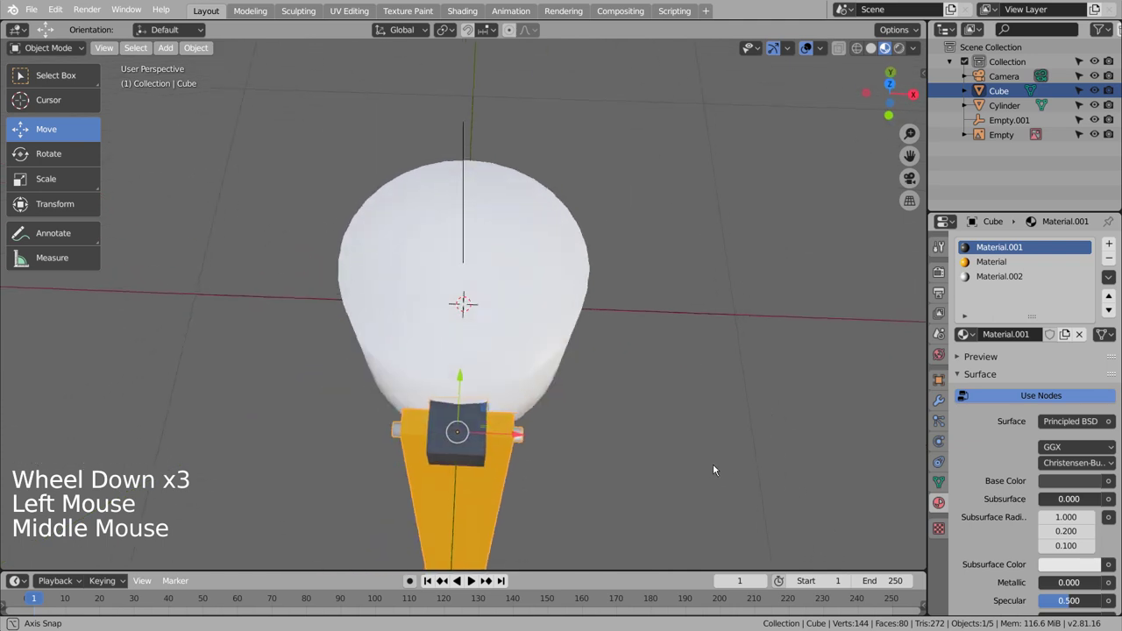
# - Give the leg an Array modifier using Empty.001 as object offset instead of relative offset
pyautogui.click(942, 401)
pyautogui.click(1046, 243)
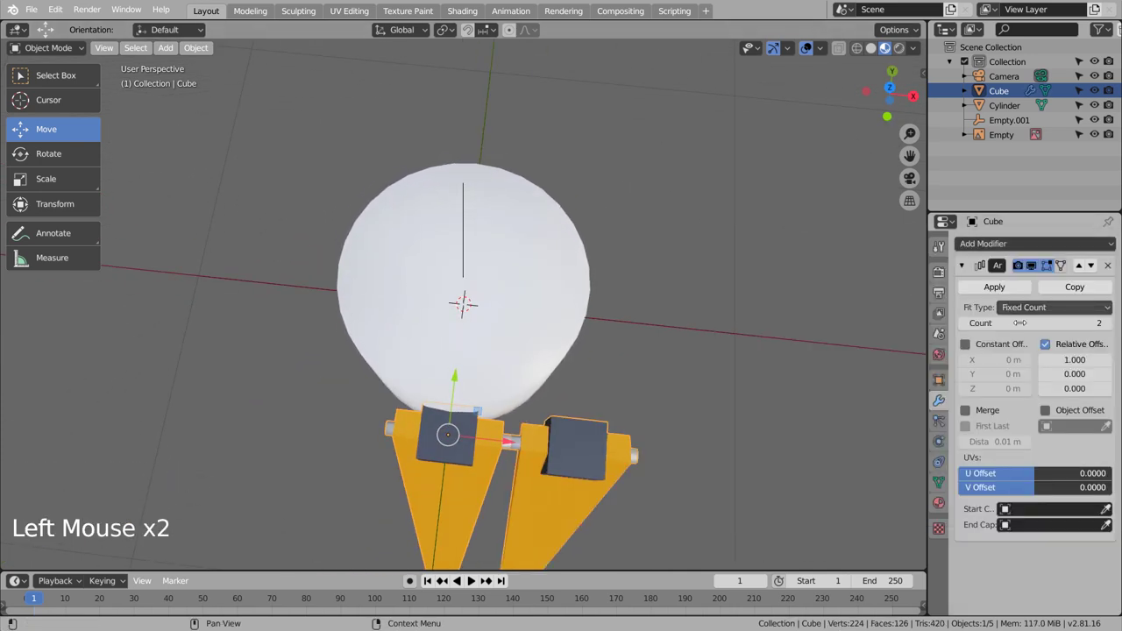
pyautogui.click(1051, 344)
pyautogui.click(1050, 414)
pyautogui.click(1055, 430)
pyautogui.scroll(-3)
pyautogui.middleClick(733, 457)
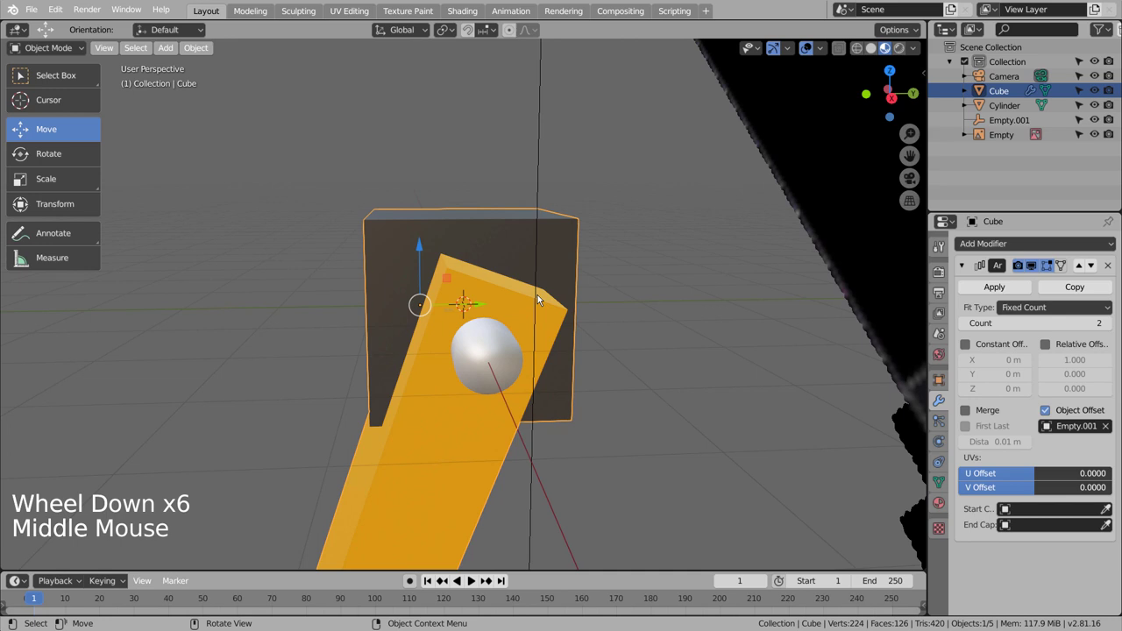
pyautogui.press('ctrl+a')
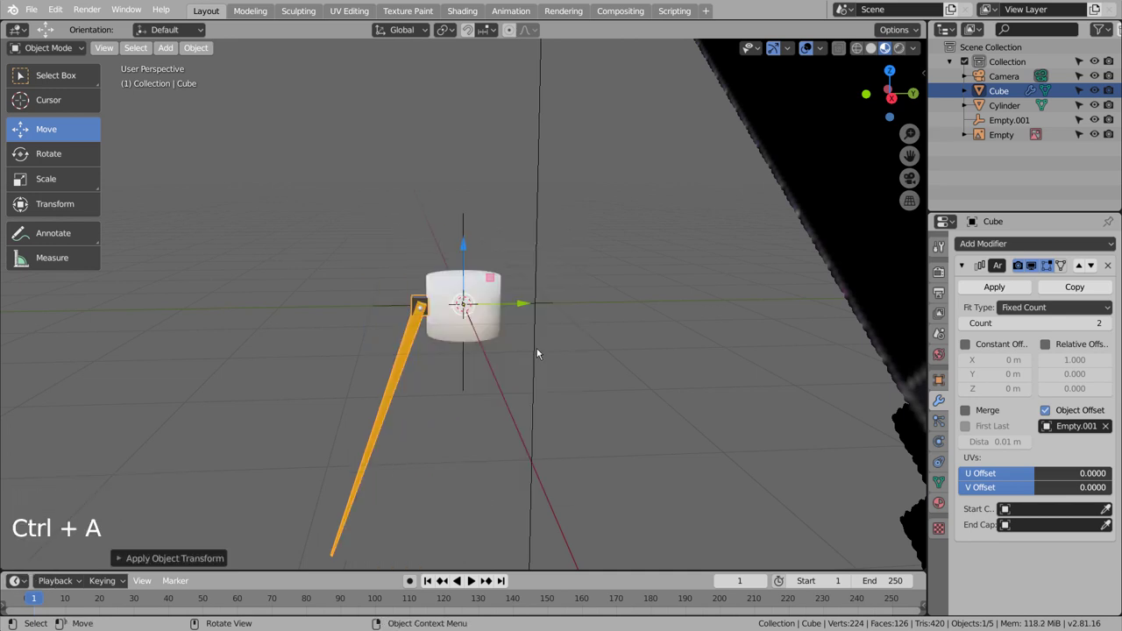
pyautogui.middleClick(548, 367)
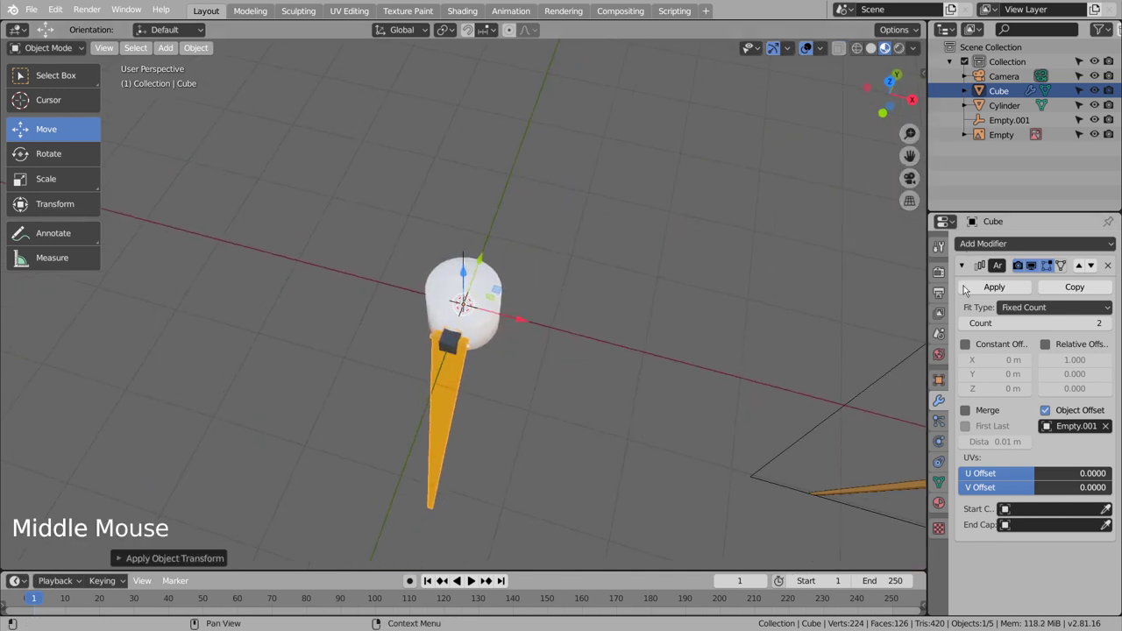
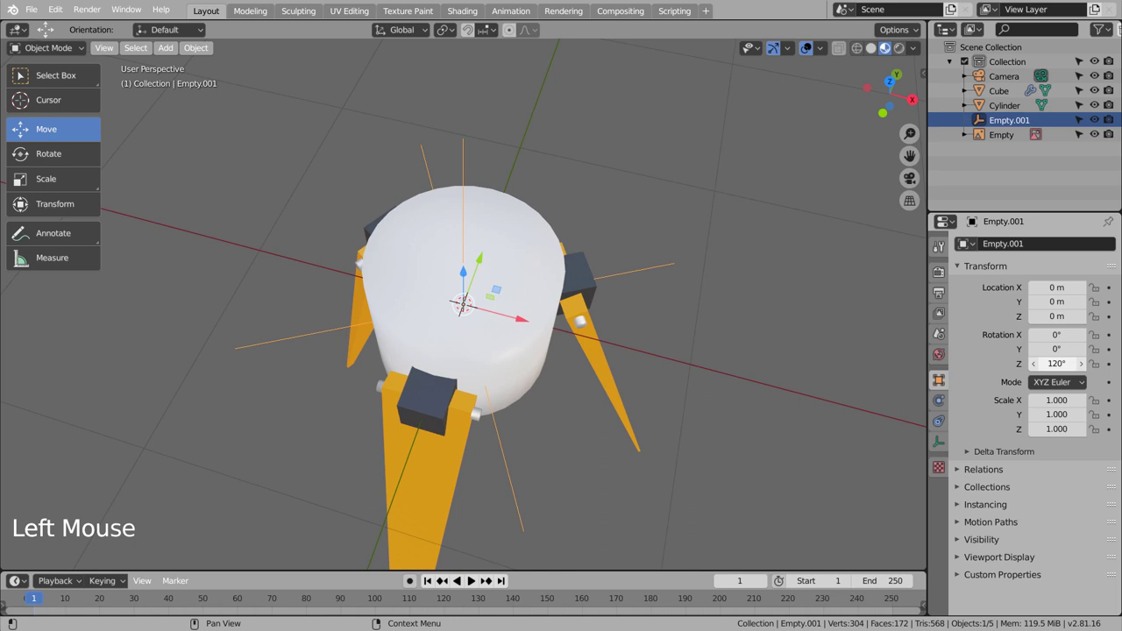
# - Rotate Empty.001 to 120° on Z so the three legs spread evenly, checking from the side
pyautogui.click(772, 395)
pyautogui.middleClick(747, 368)
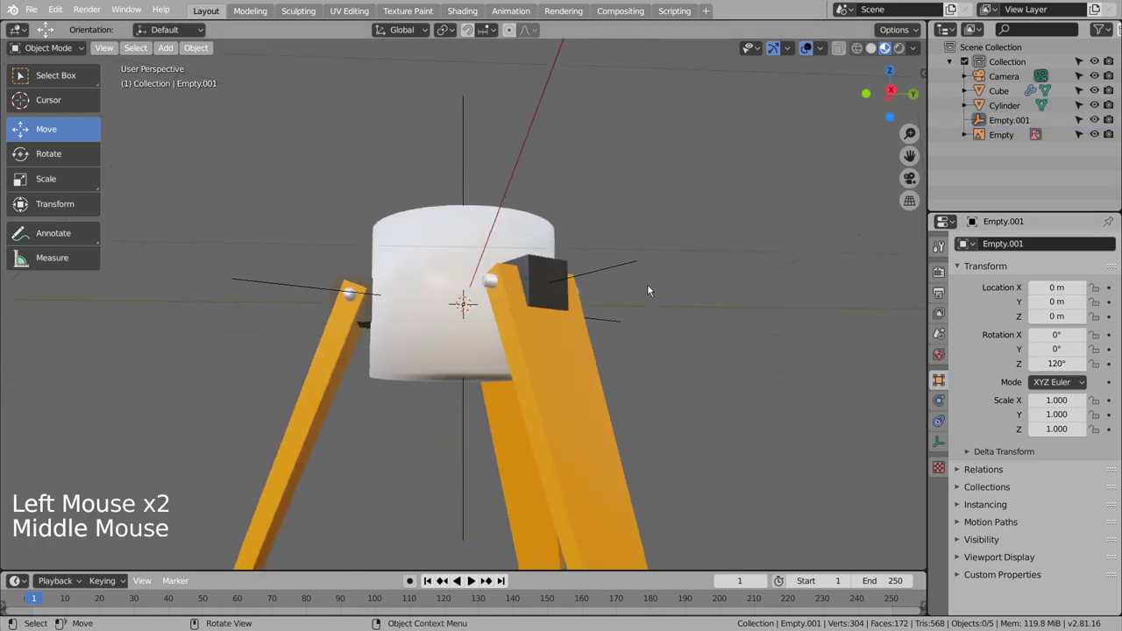
pyautogui.scroll(-3)
pyautogui.middleClick(482, 379)
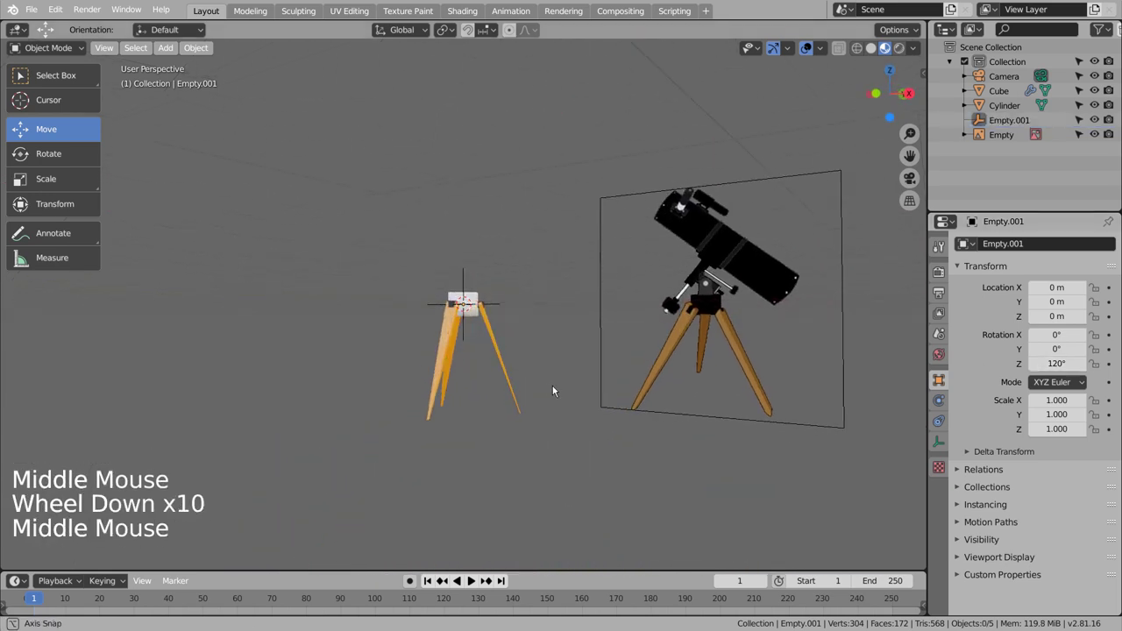
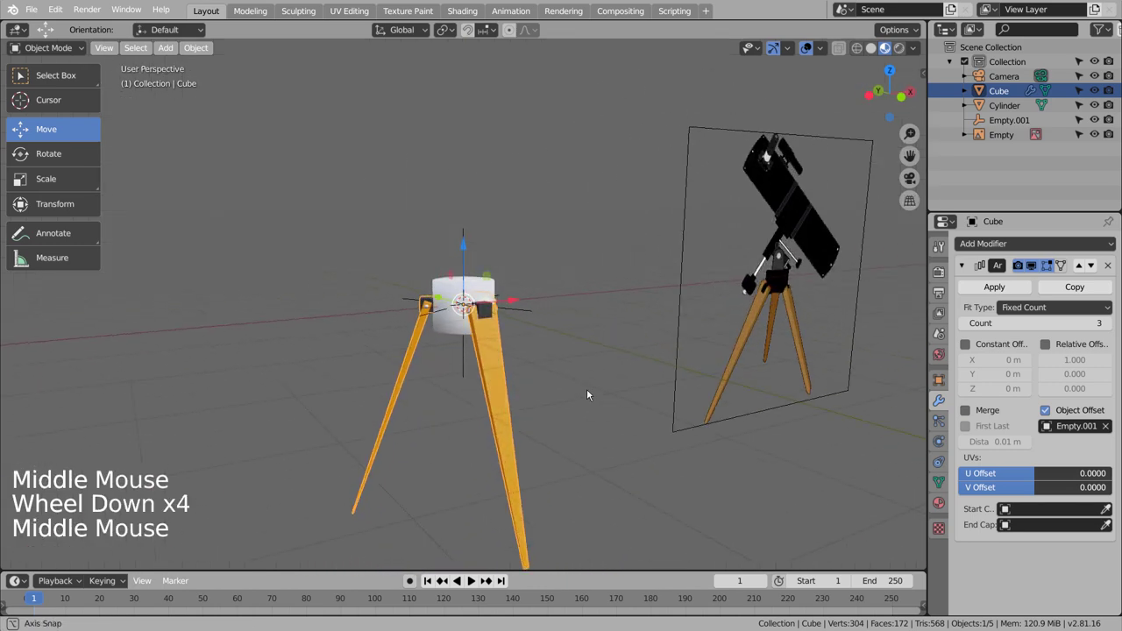
# - Select the leg support and inspect the three-legged stand from around and in front
pyautogui.click(637, 437)
pyautogui.middleClick(675, 492)
pyautogui.scroll(3)
pyautogui.scroll(-3)
pyautogui.middleClick(634, 491)
# - Add Cube.001 for the telescope mount and frame it beside the reference telescope
pyautogui.press('KP_1')
pyautogui.press('shift+a')
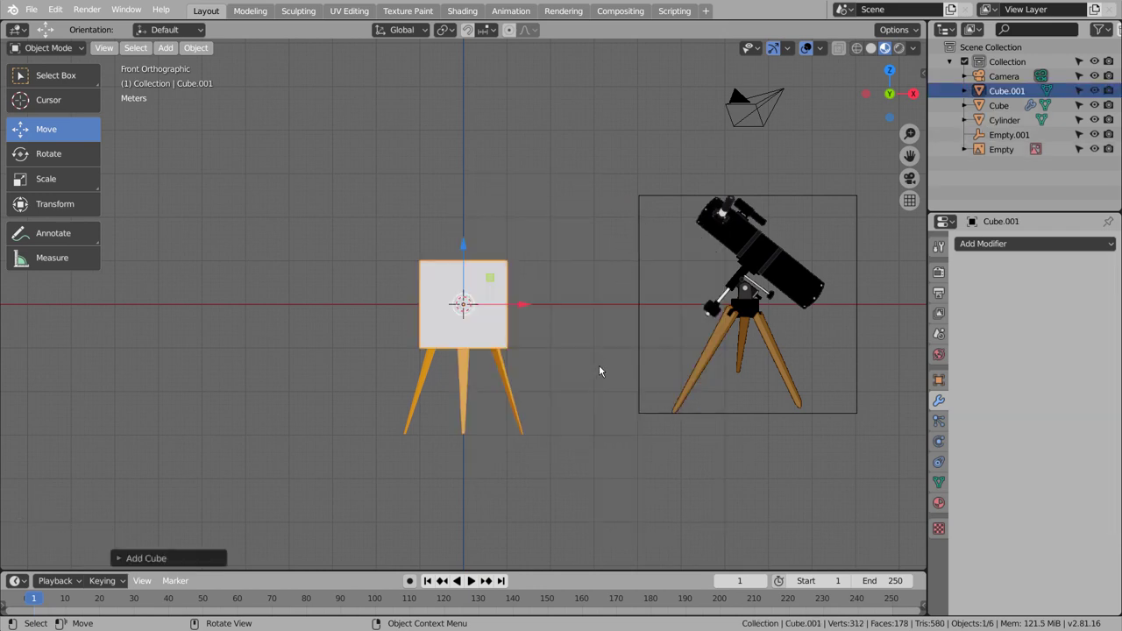
pyautogui.scroll(3)
pyautogui.middleClick(770, 342)
pyautogui.scroll(3)
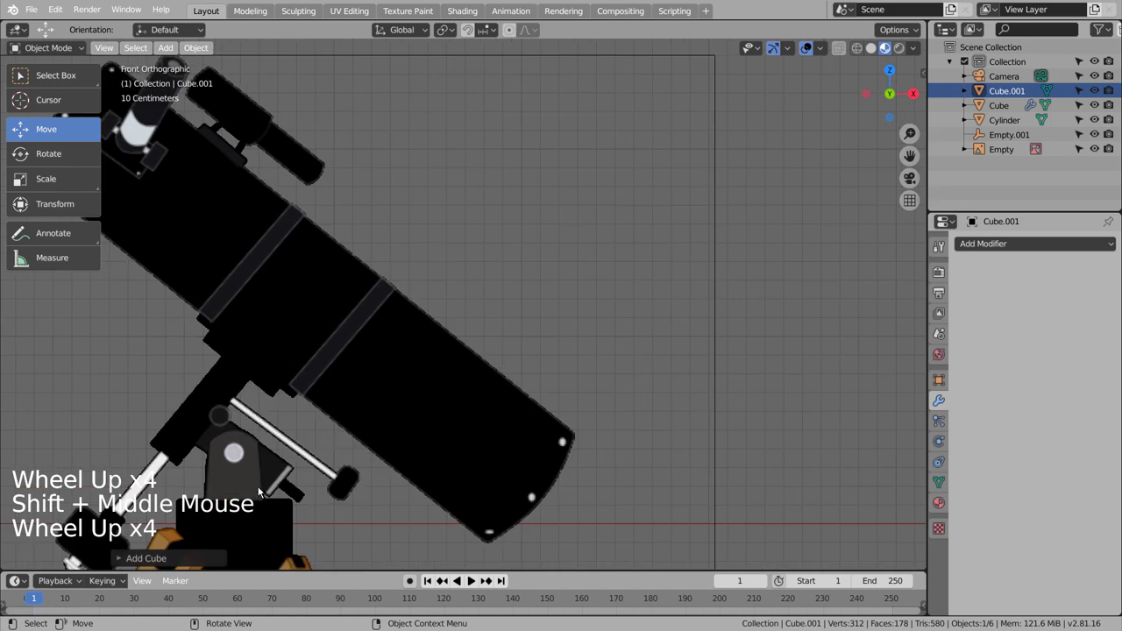
pyautogui.scroll(-3)
pyautogui.middleClick(317, 409)
pyautogui.scroll(3)
pyautogui.middleClick(373, 416)
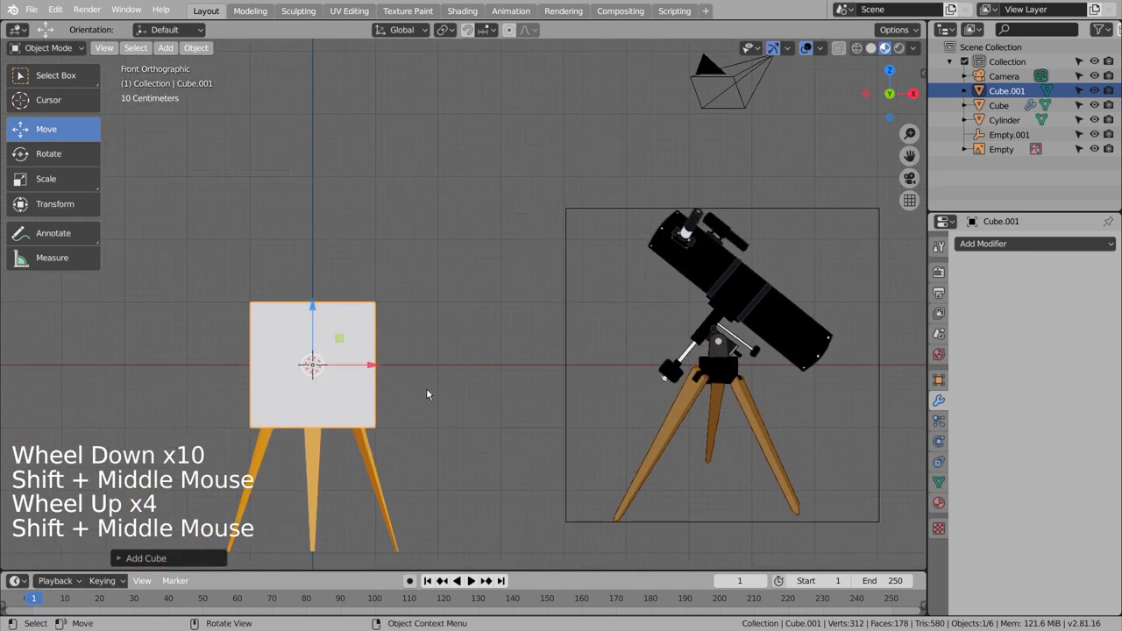
# - Scale Cube.001 down to about a fifth, a small block atop the tripod head
pyautogui.press('s')
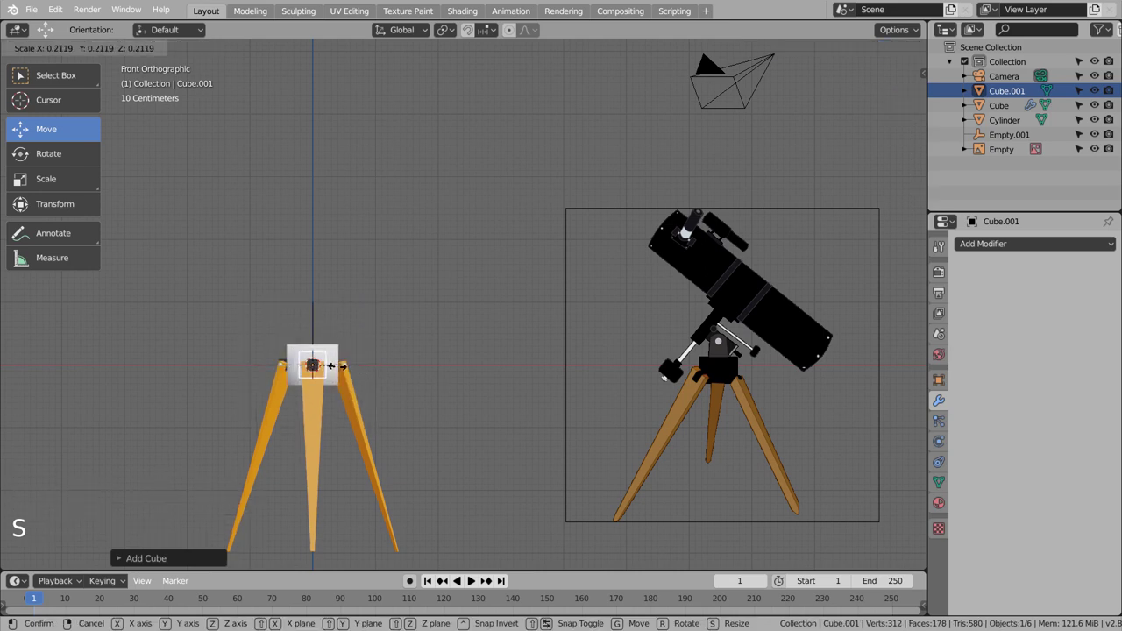
pyautogui.press('s')
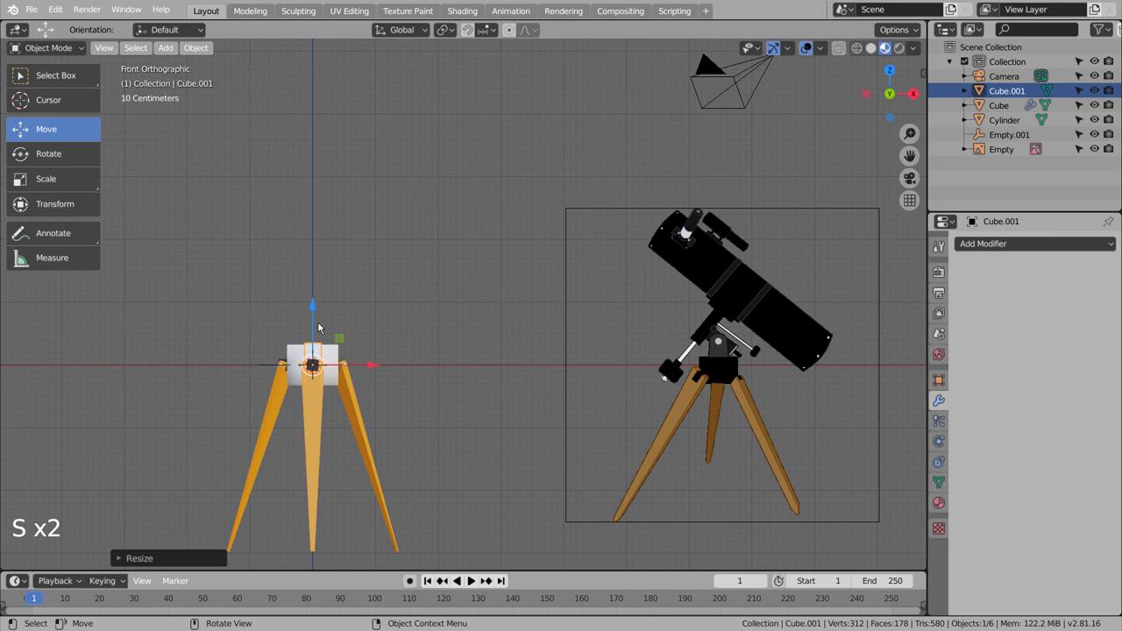
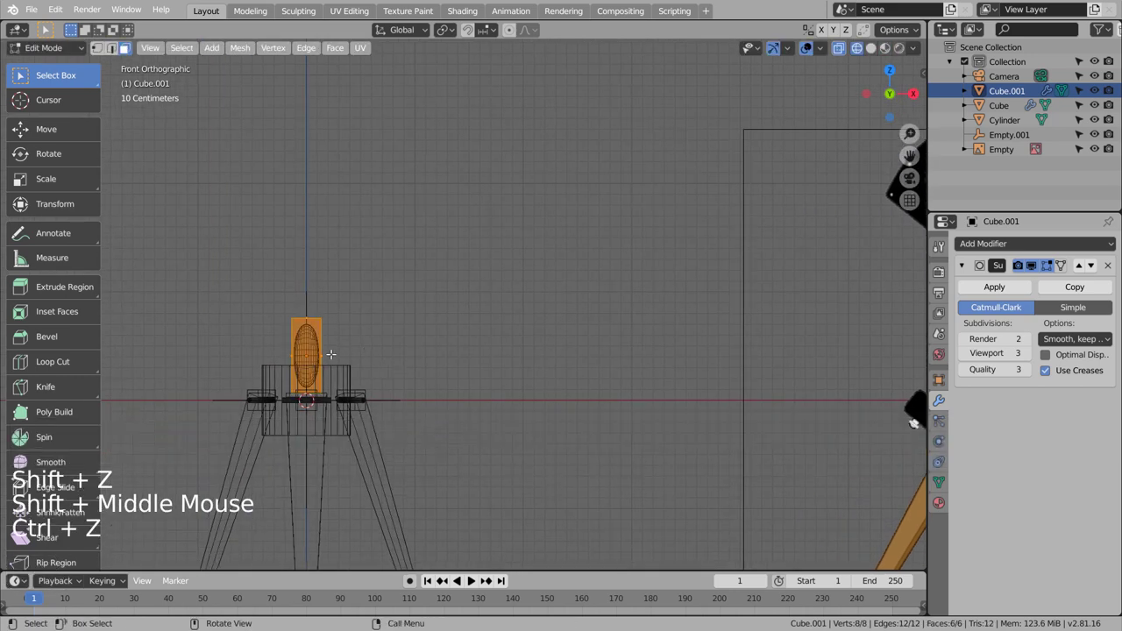
# - Add loop cuts across the cube and flatten it along Y into a thin upright plate
pyautogui.press('s')
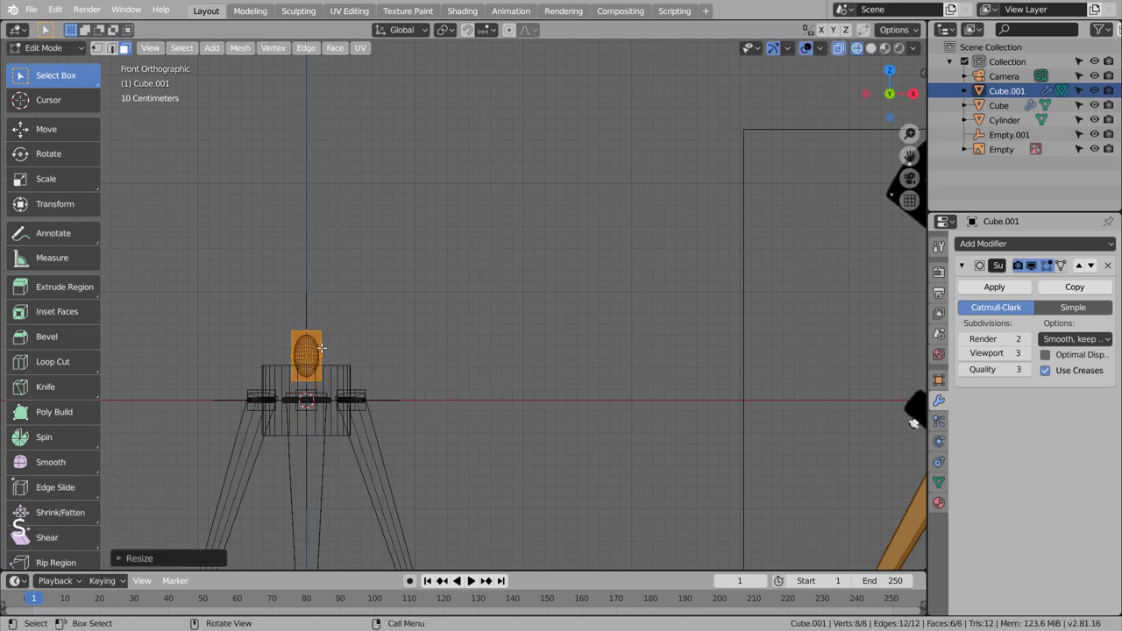
pyautogui.press('ctrl+r')
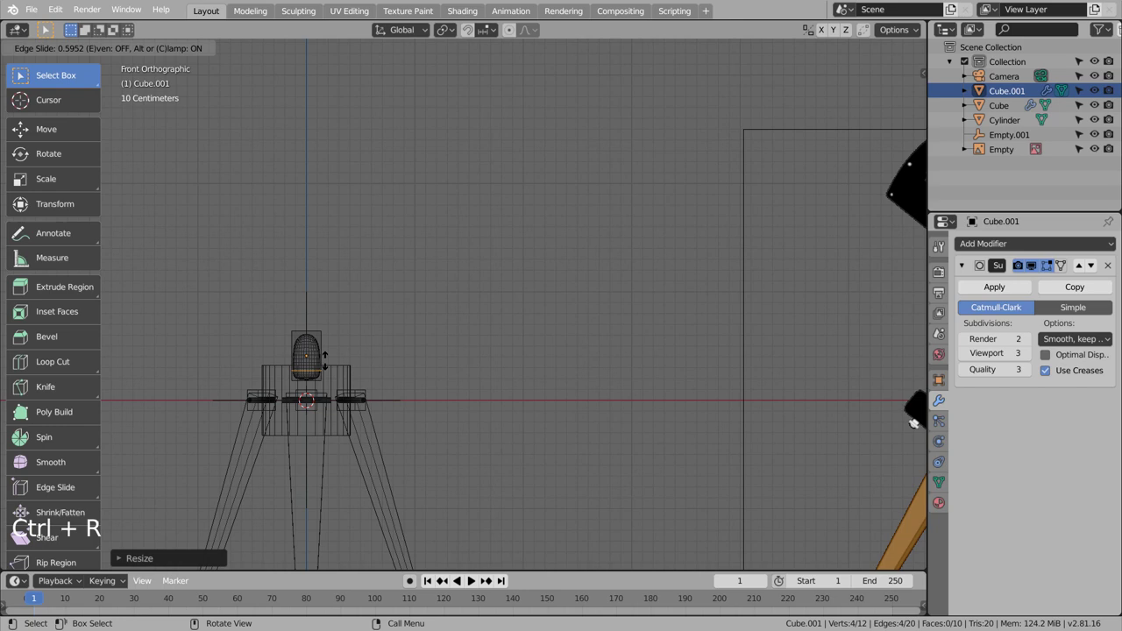
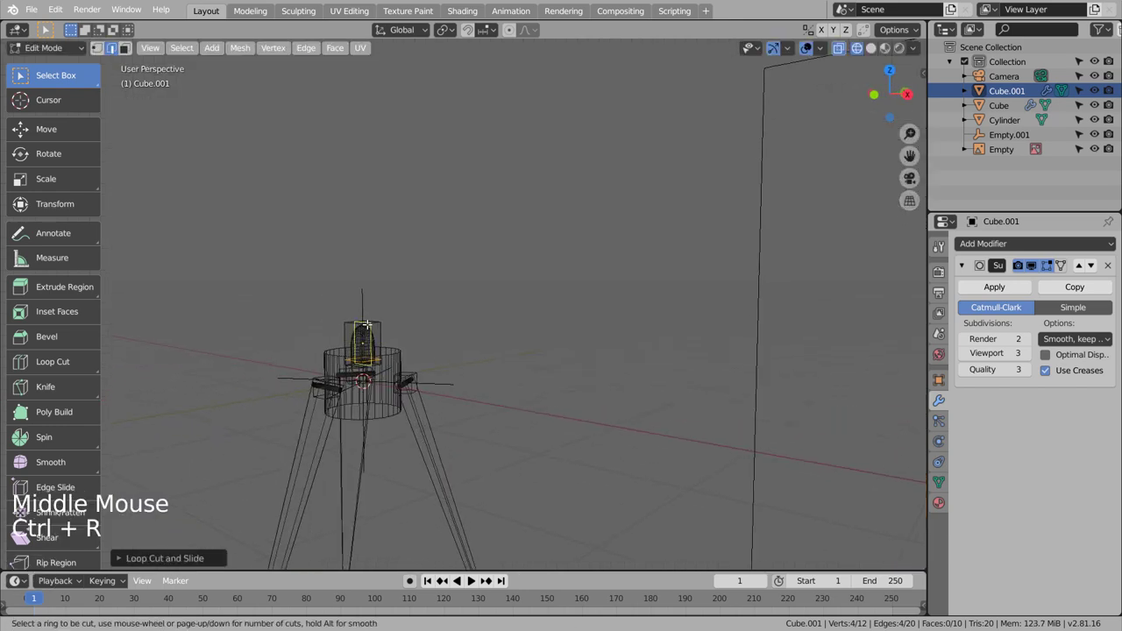
pyautogui.press('Tab')
pyautogui.scroll(3)
pyautogui.middleClick(524, 398)
pyautogui.press('s')
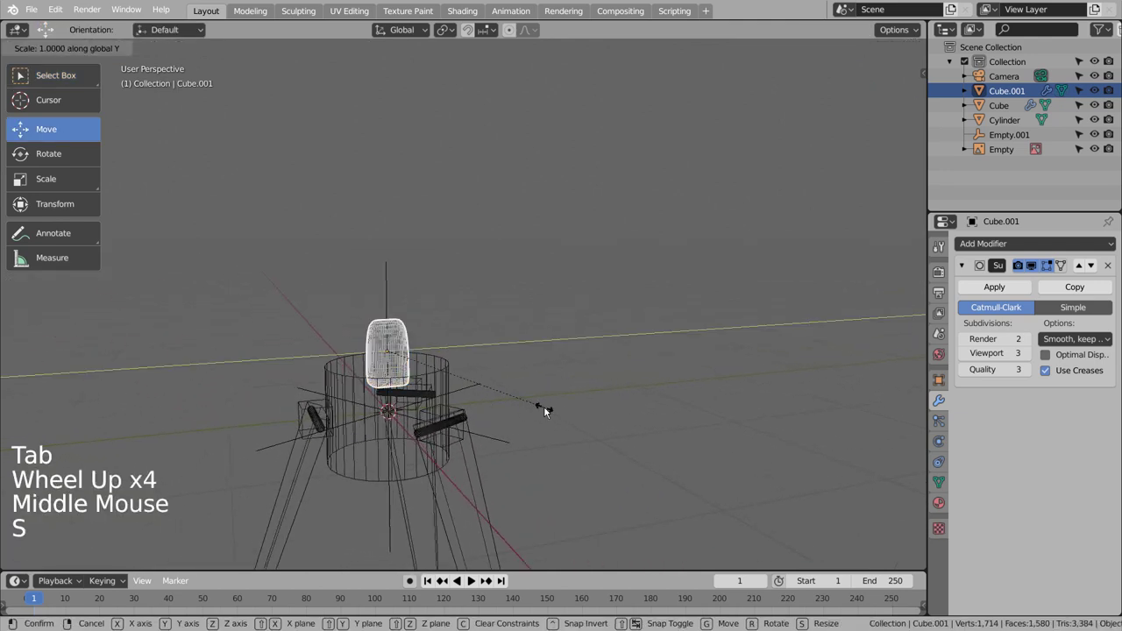
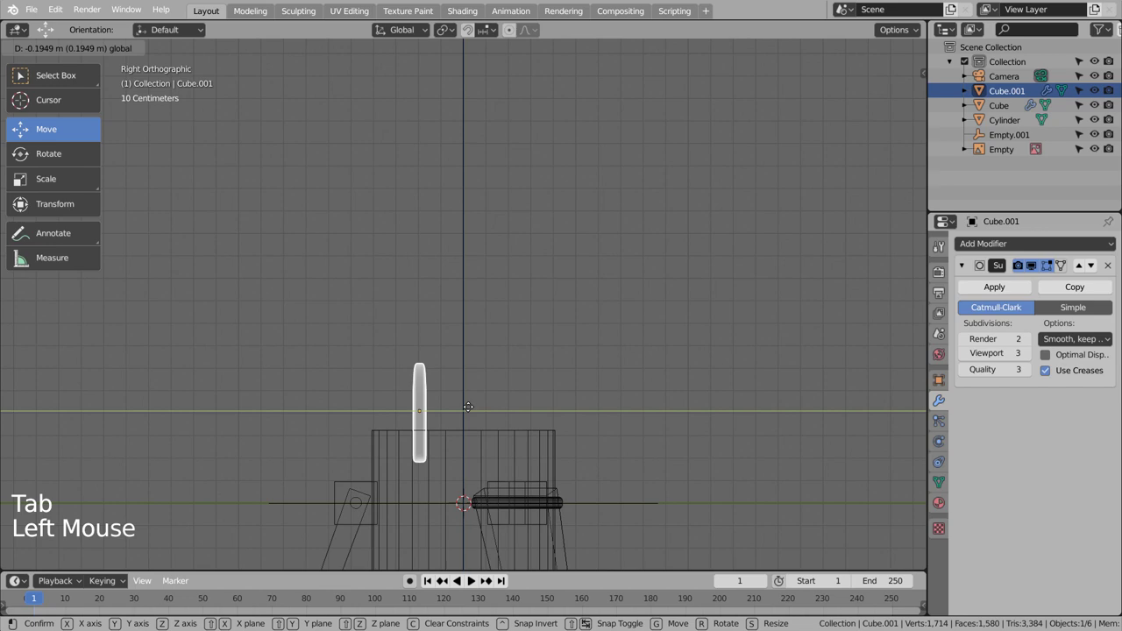
# - Position the rounded plate above the tripod head in Right Ortho view and return to Edit Mode
pyautogui.scroll(-3)
pyautogui.middleClick(590, 425)
pyautogui.scroll(-3)
pyautogui.middleClick(709, 414)
pyautogui.scroll(3)
pyautogui.press('KP_3')
pyautogui.press('KP_3')
pyautogui.scroll(3)
pyautogui.press('Tab')
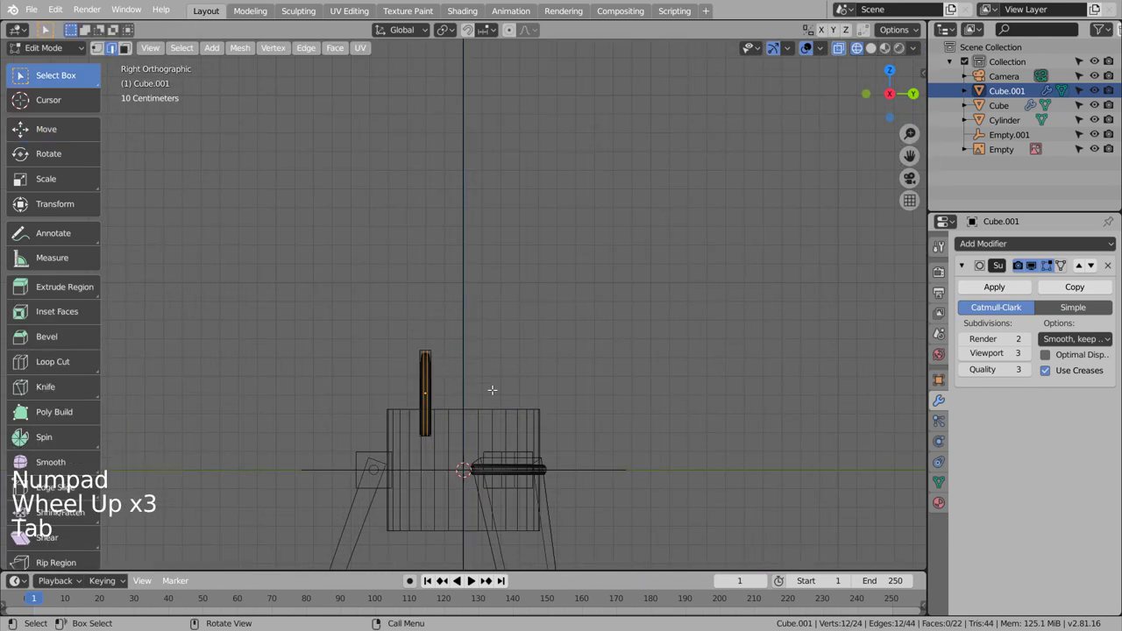
# - Add a Mirror modifier to the plate with the Cylinder as mirror object (undoing the empty choice)
pyautogui.press('Tab')
pyautogui.click(1023, 247)
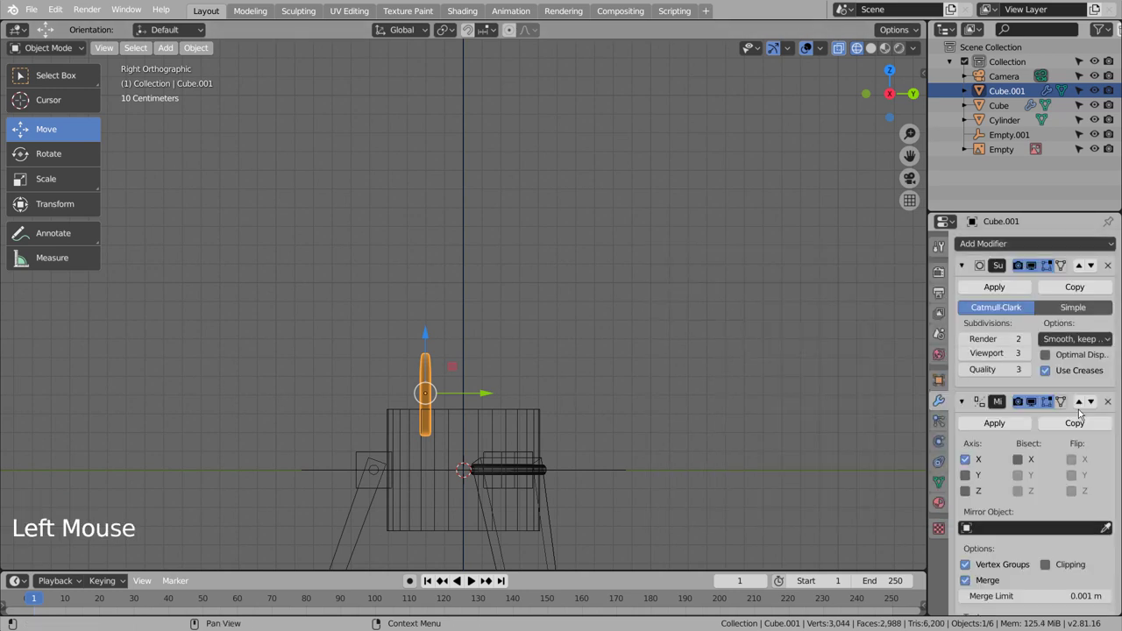
pyautogui.click(974, 528)
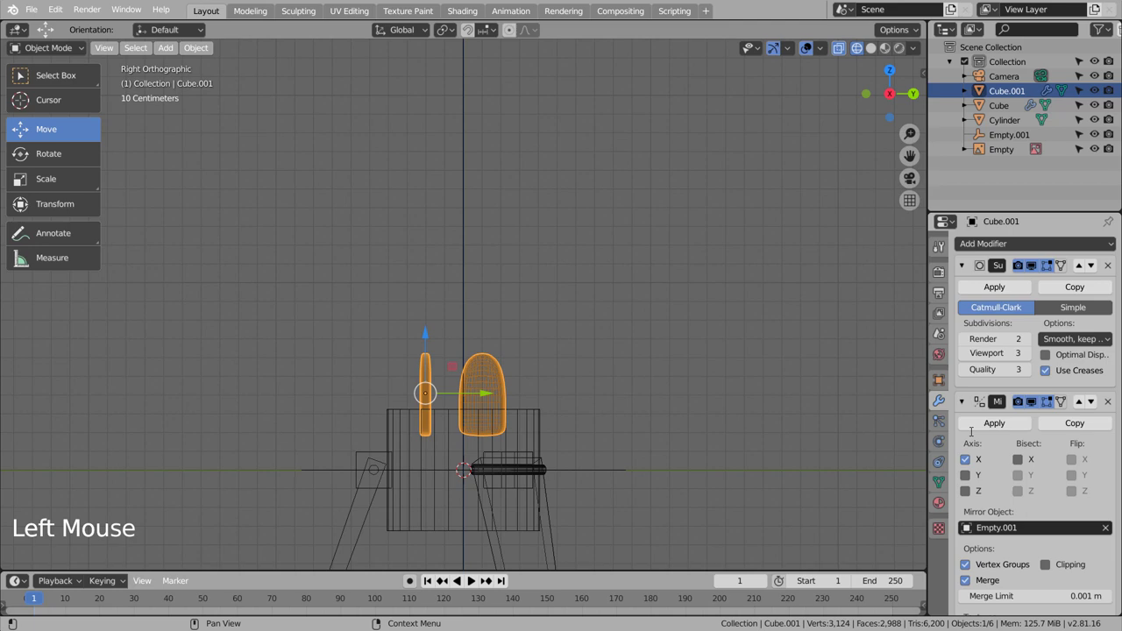
pyautogui.middleClick(596, 401)
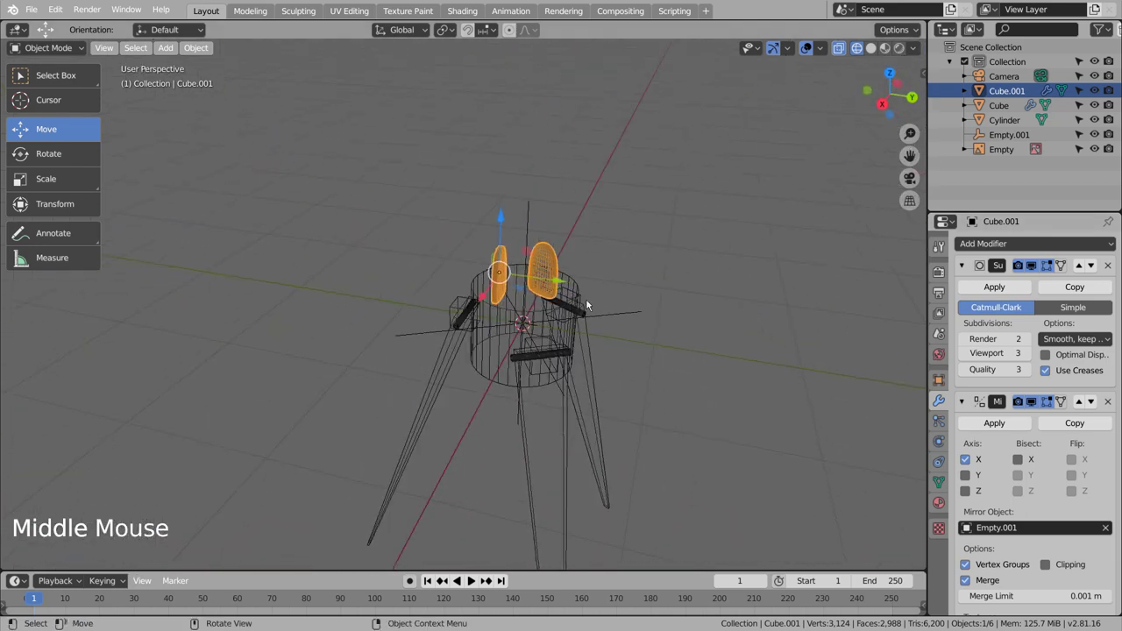
pyautogui.press('ctrl+z')
pyautogui.middleClick(668, 370)
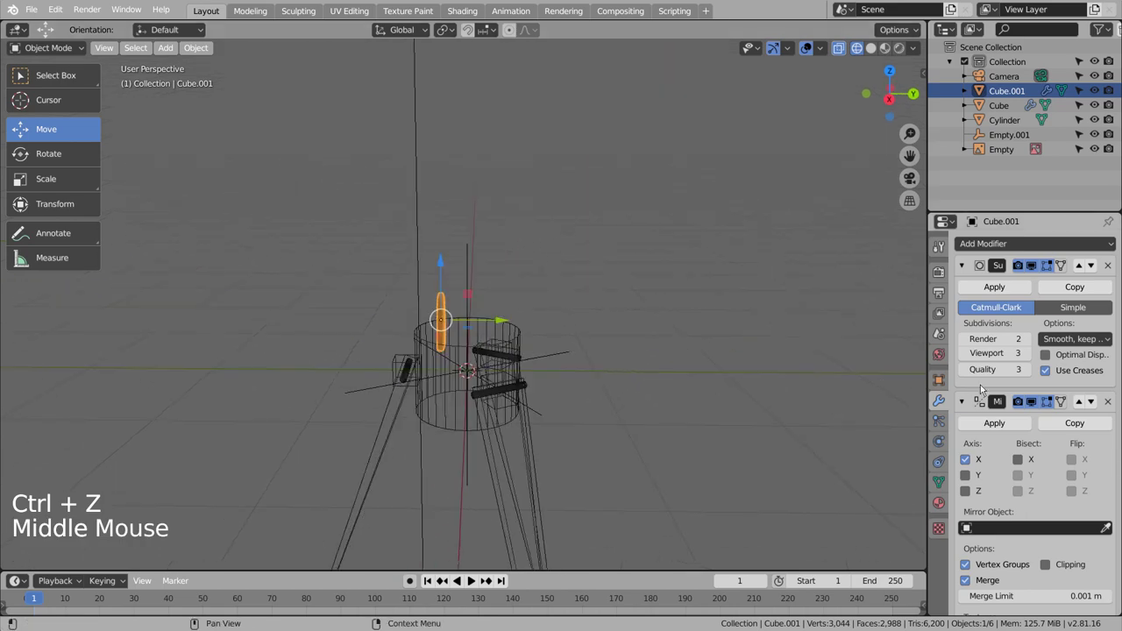
pyautogui.click(1110, 530)
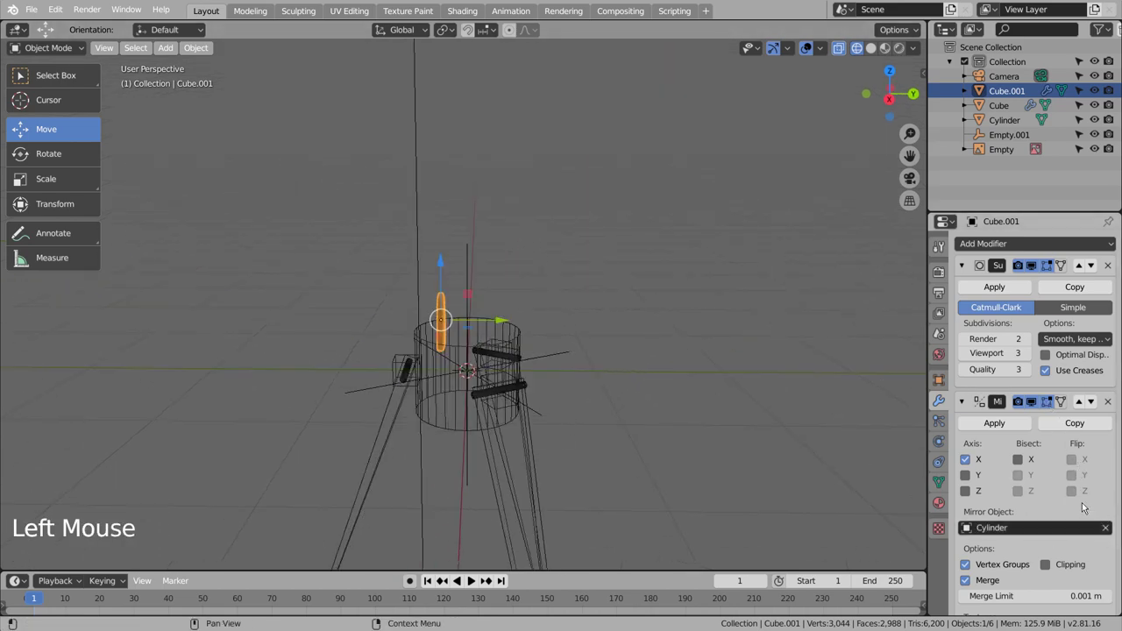
# - Switch the mirror axis from X to Y, check front and side views, and deselect everything
pyautogui.middleClick(648, 408)
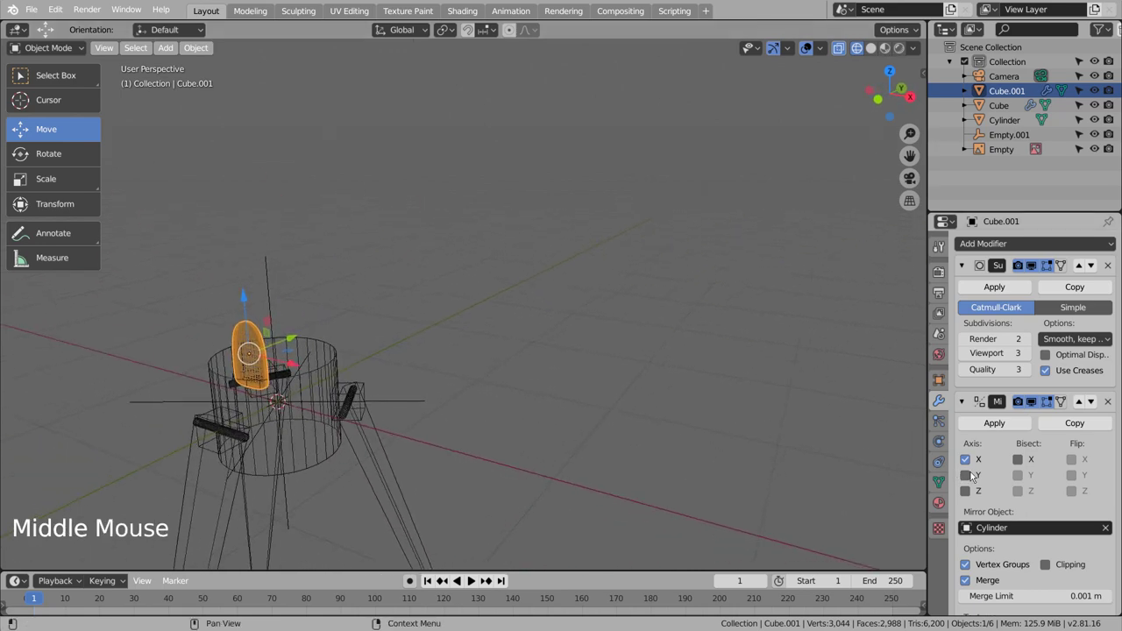
pyautogui.click(986, 476)
pyautogui.click(972, 462)
pyautogui.middleClick(659, 432)
pyautogui.press('KP_Enter')
pyautogui.press('KP_3')
pyautogui.press('KP_1')
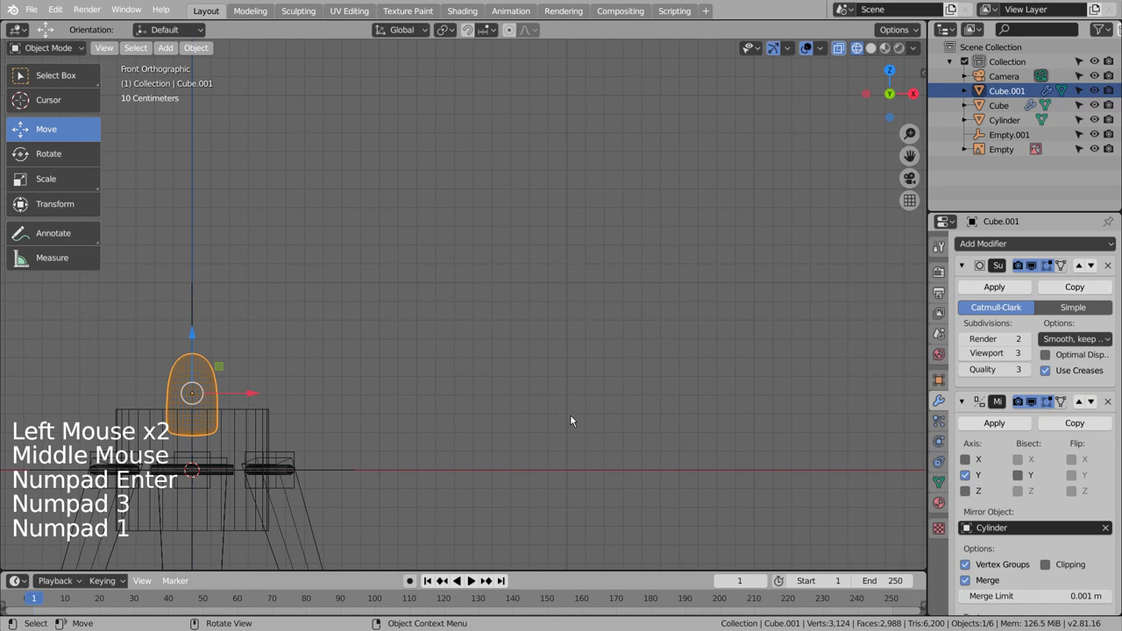
pyautogui.press('KP_3')
pyautogui.click(576, 419)
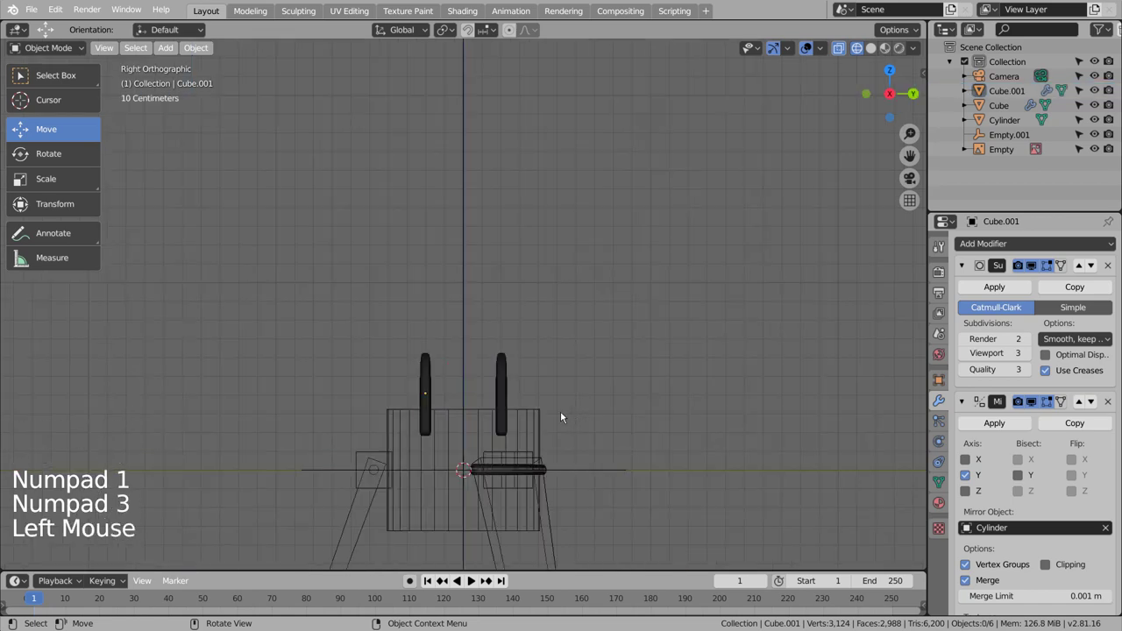
pyautogui.scroll(-3)
pyautogui.middleClick(619, 395)
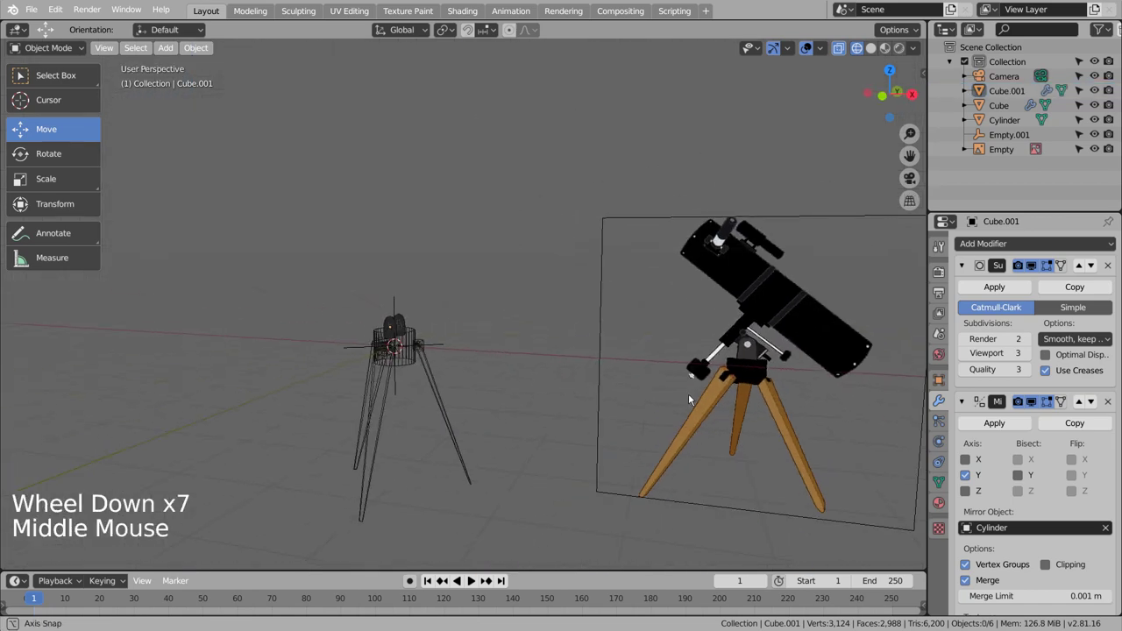
# - Add Cylinder.001, rotate it 90° onto its side and shrink it between the plates
pyautogui.click(543, 365)
pyautogui.press('shift+a')
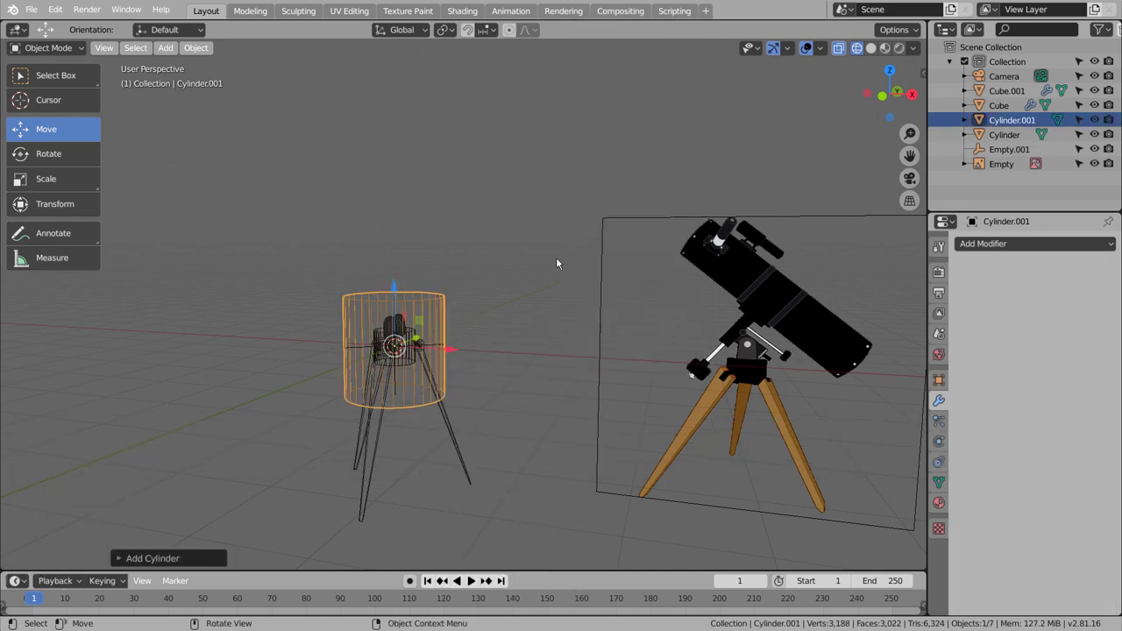
pyautogui.press('r')
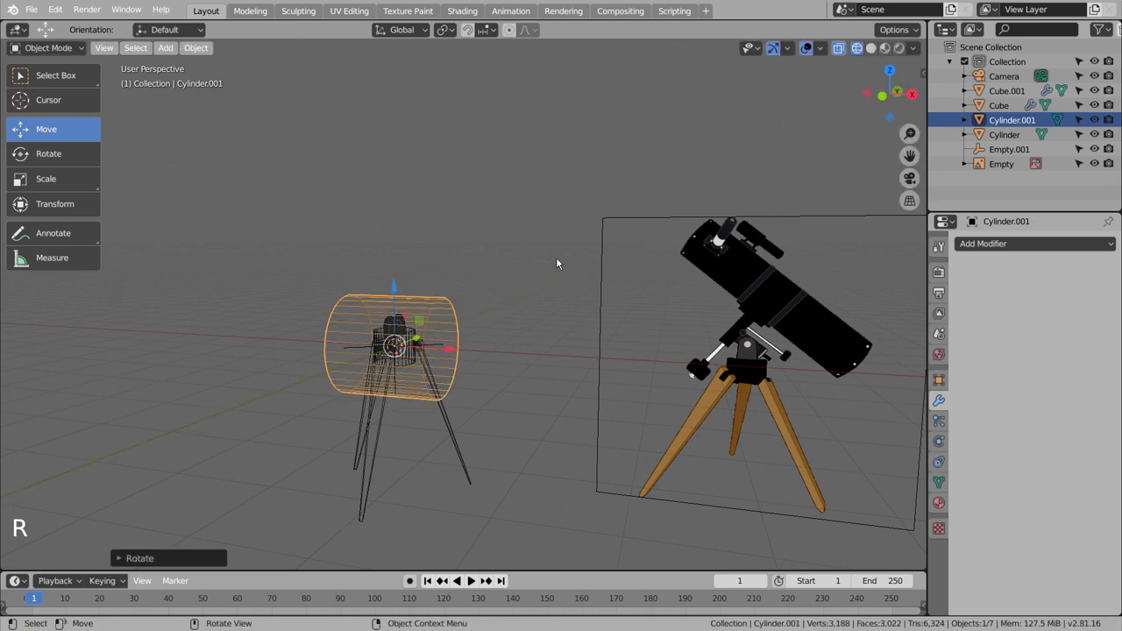
pyautogui.scroll(3)
pyautogui.middleClick(545, 384)
pyautogui.press('s')
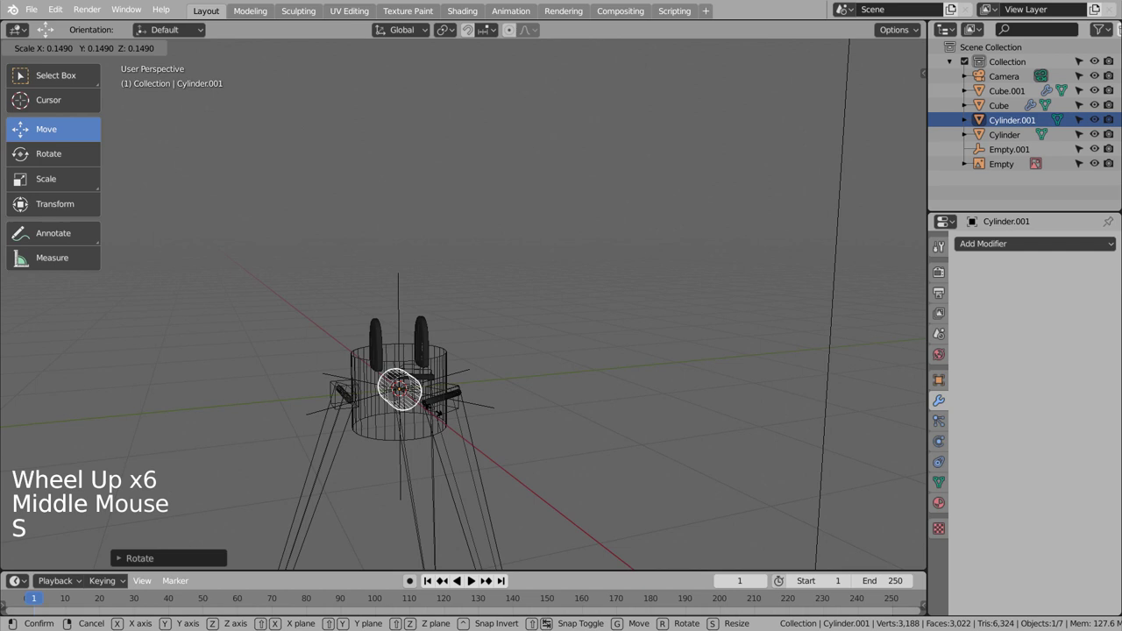
pyautogui.press('KP_3')
pyautogui.click(463, 386)
pyautogui.press('s')
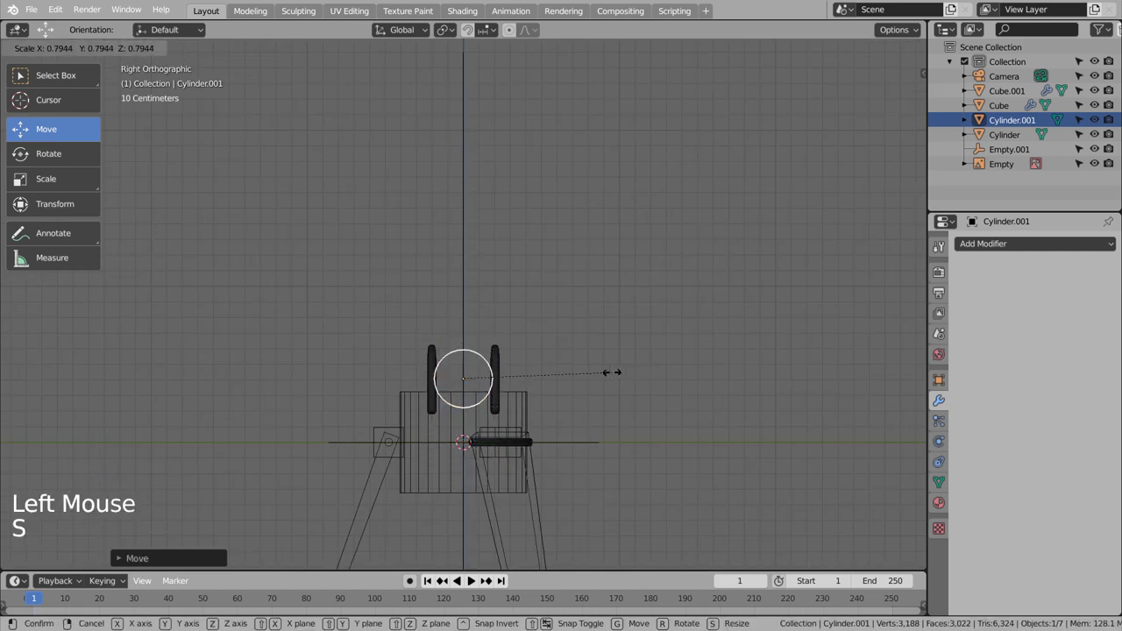
pyautogui.middleClick(625, 371)
pyautogui.scroll(-3)
pyautogui.middleClick(546, 383)
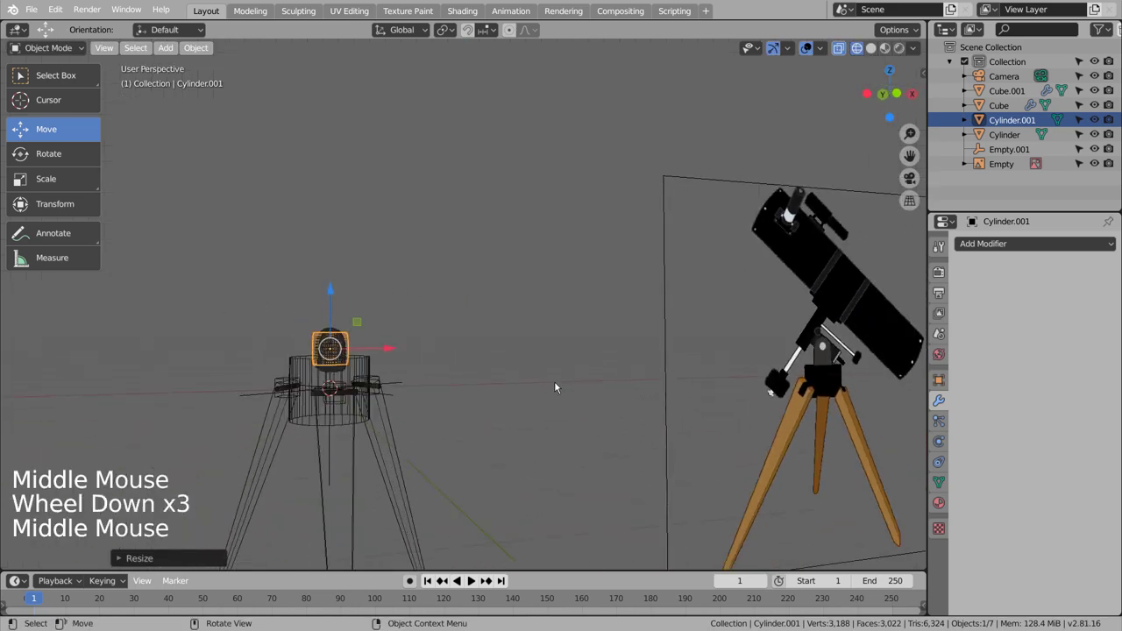
# - Shrink the cylinder further, tilt it about 28° in Front view and stretch it lengthwise
pyautogui.press('s')
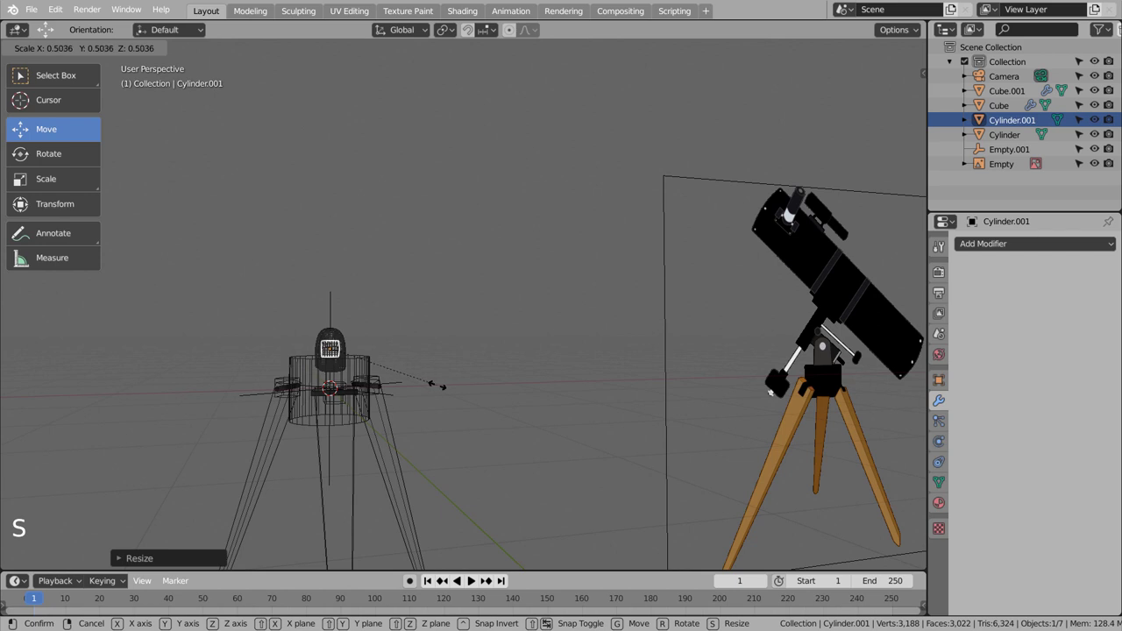
pyautogui.press('s')
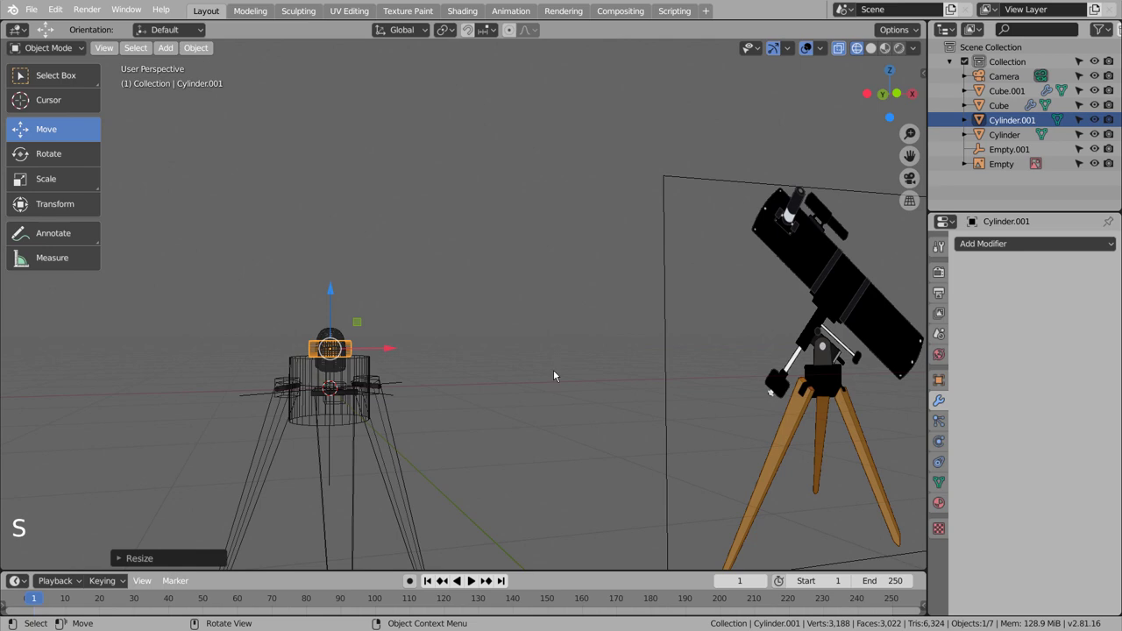
pyautogui.press('KP_3')
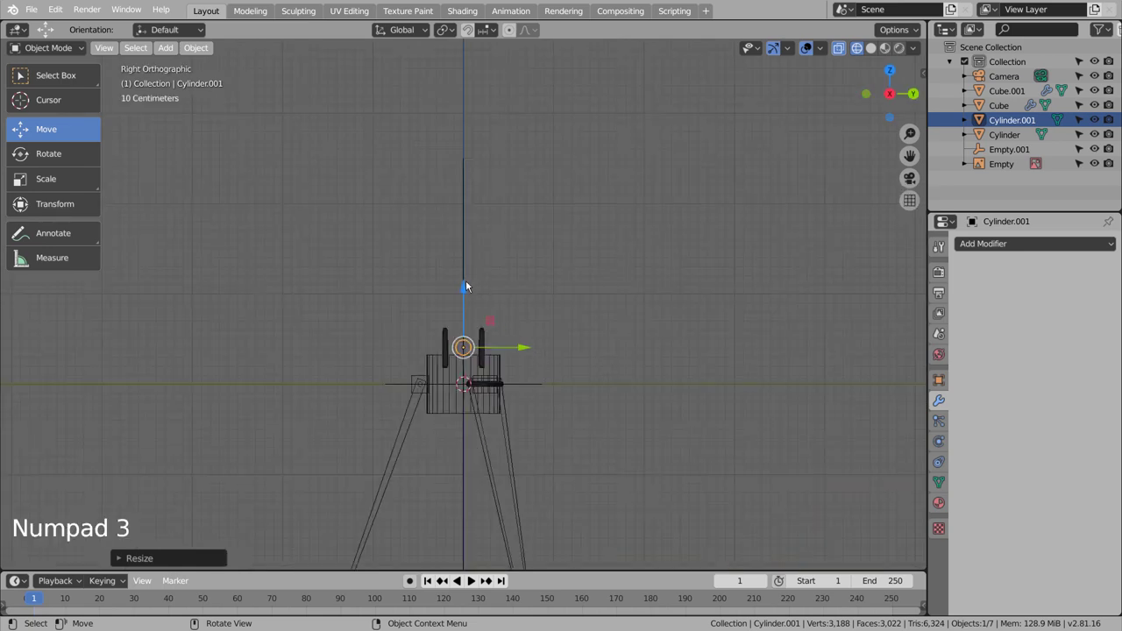
pyautogui.click(467, 292)
pyautogui.middleClick(524, 313)
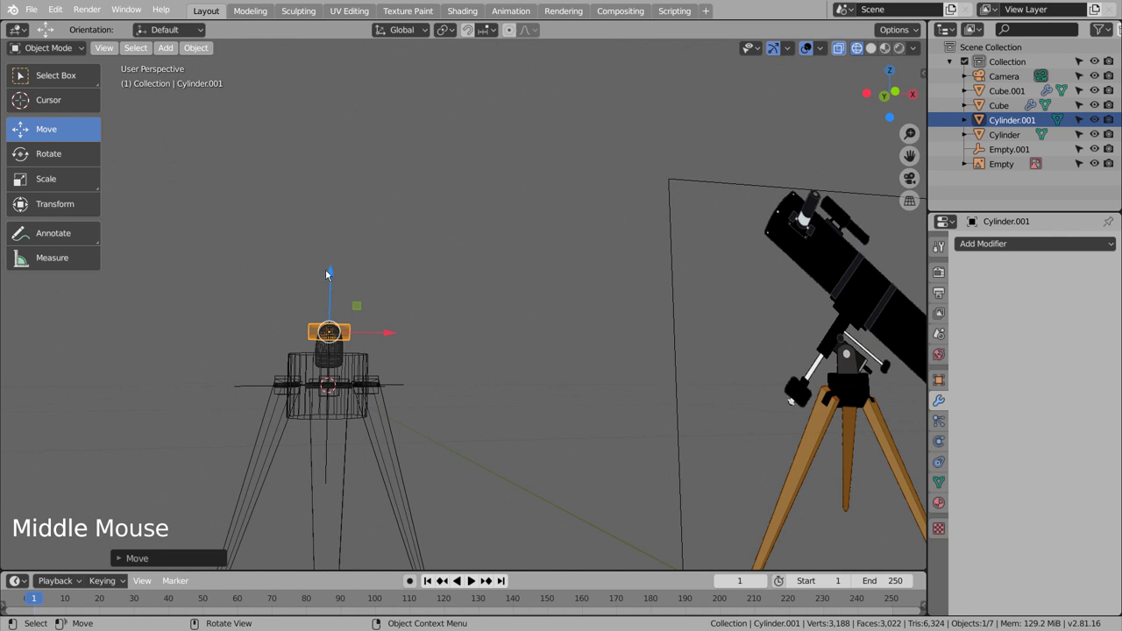
pyautogui.click(331, 276)
pyautogui.press('KP_3')
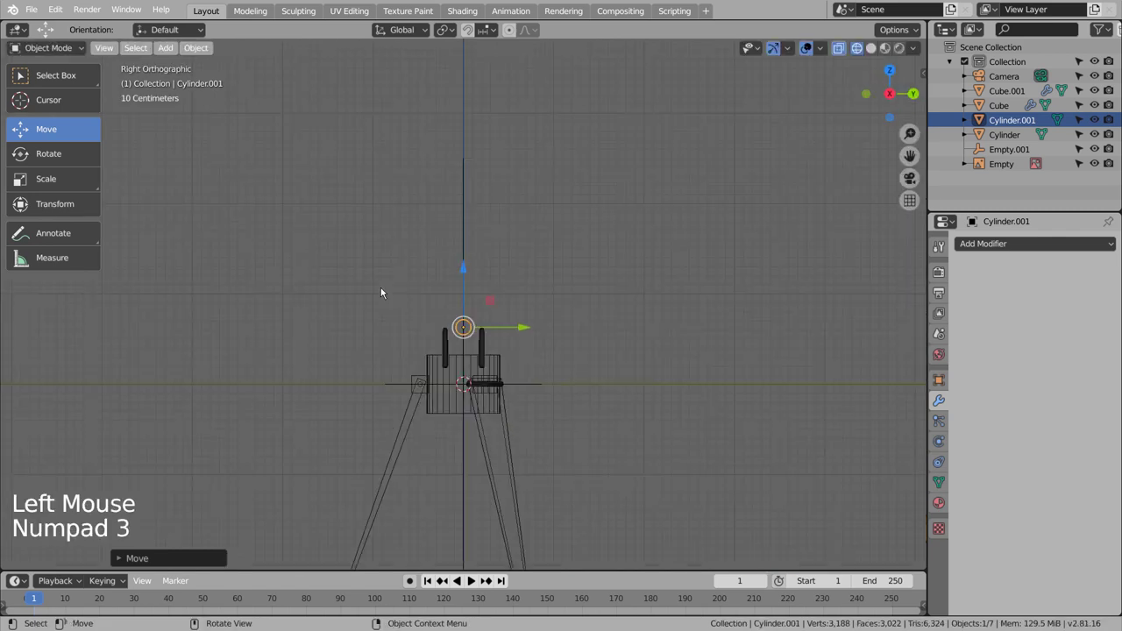
pyautogui.press('KP_1')
pyautogui.press('r')
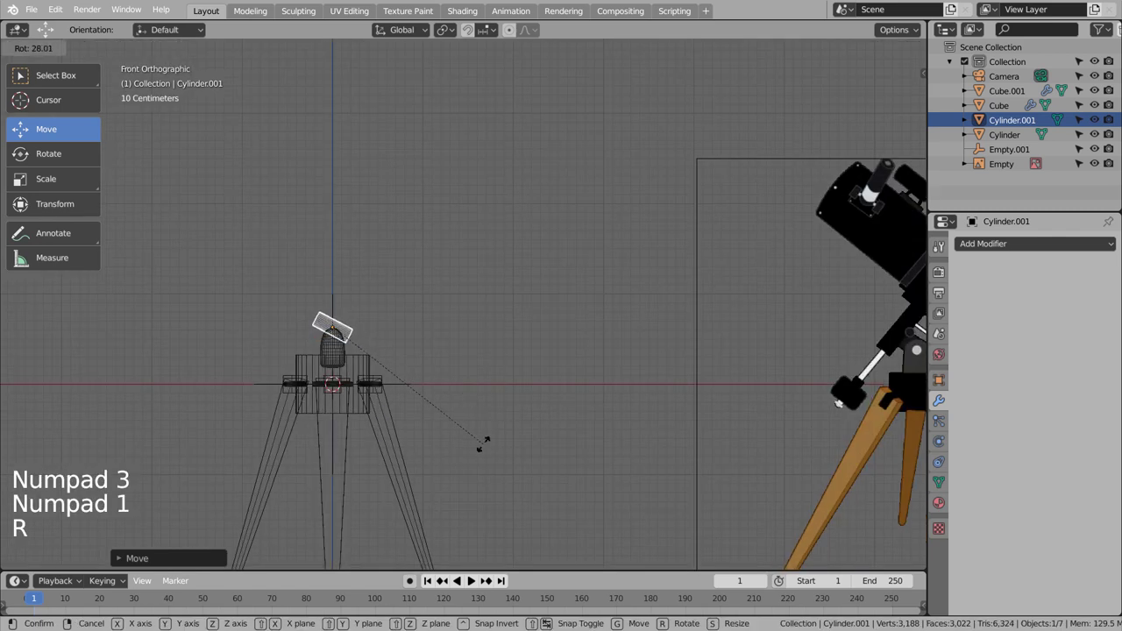
pyautogui.scroll(-3)
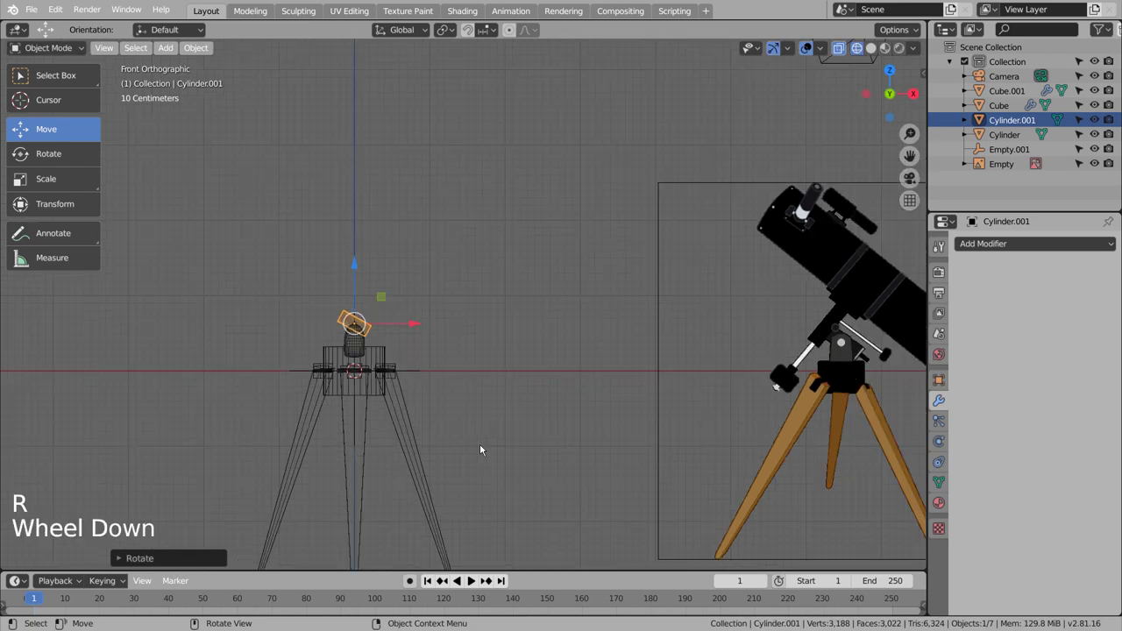
pyautogui.press('s')
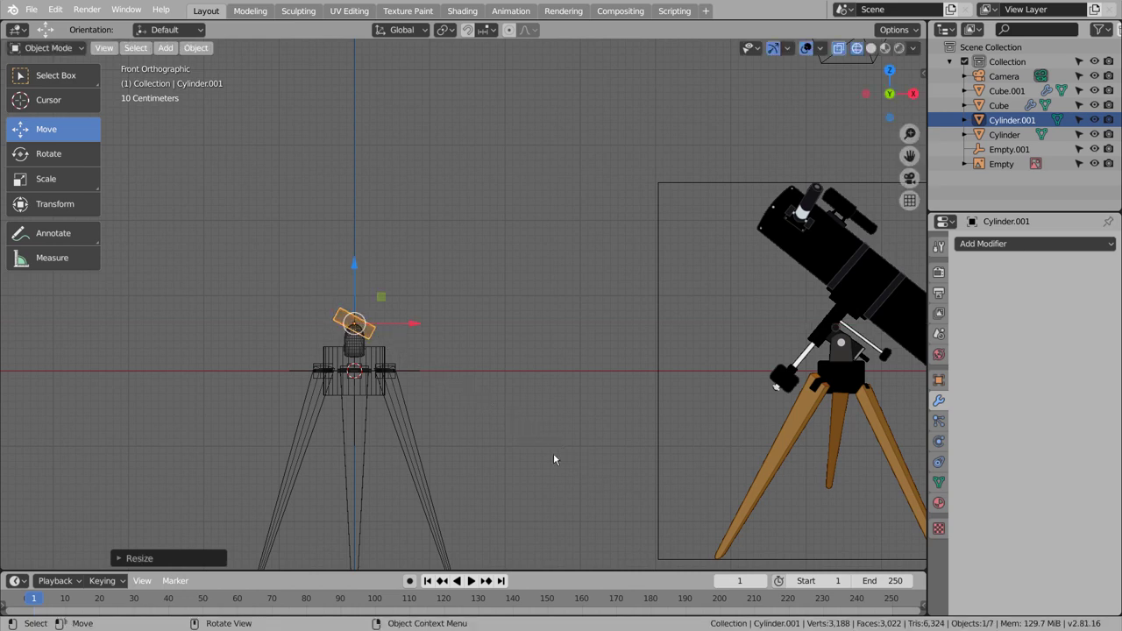
# - Stretch the mirrored plates taller, then clear the selection
pyautogui.click(351, 344)
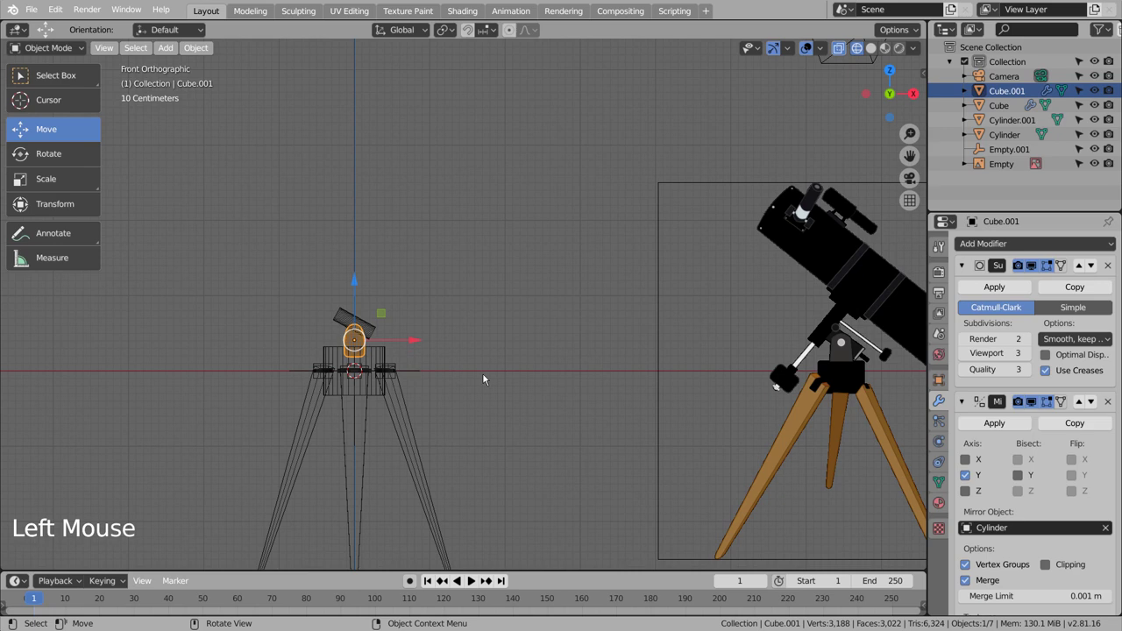
pyautogui.press('s')
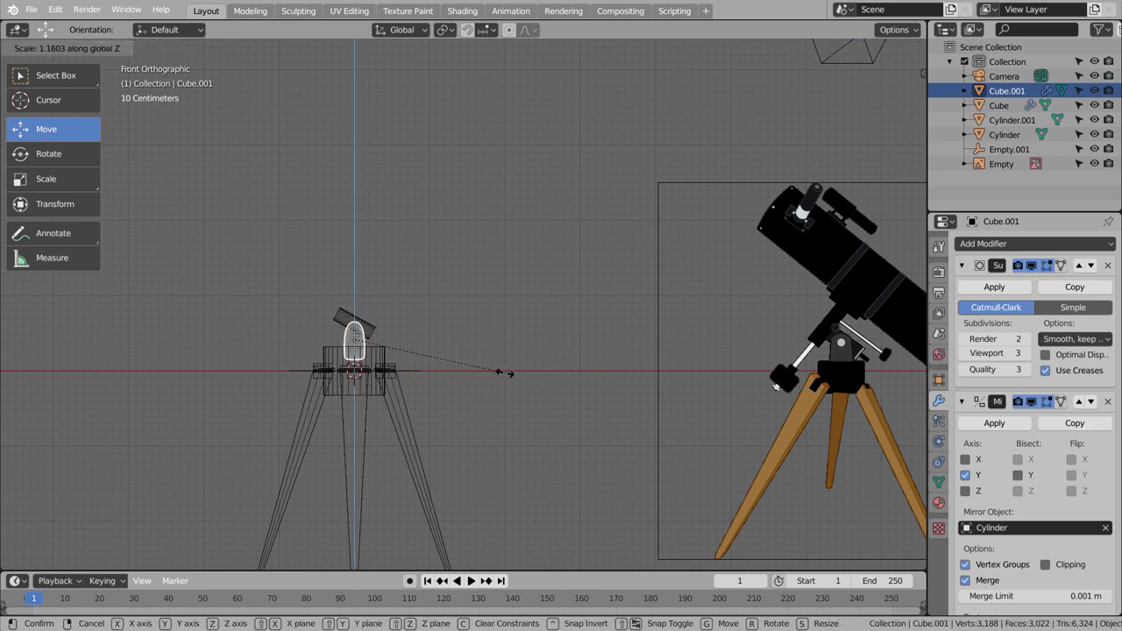
pyautogui.click(358, 279)
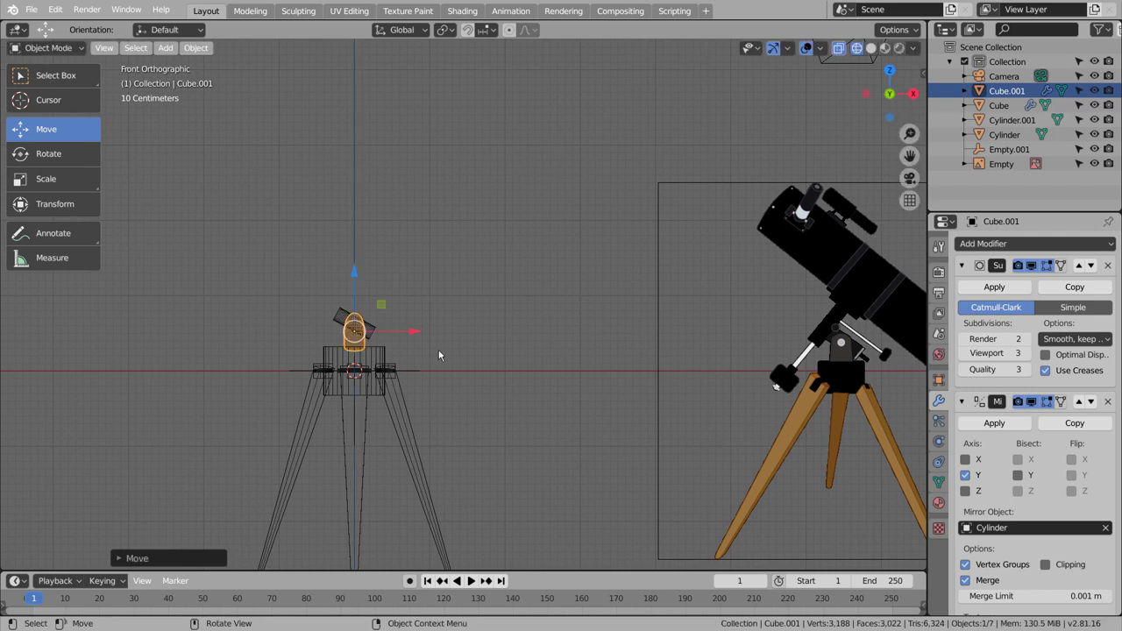
pyautogui.click(447, 359)
pyautogui.middleClick(479, 391)
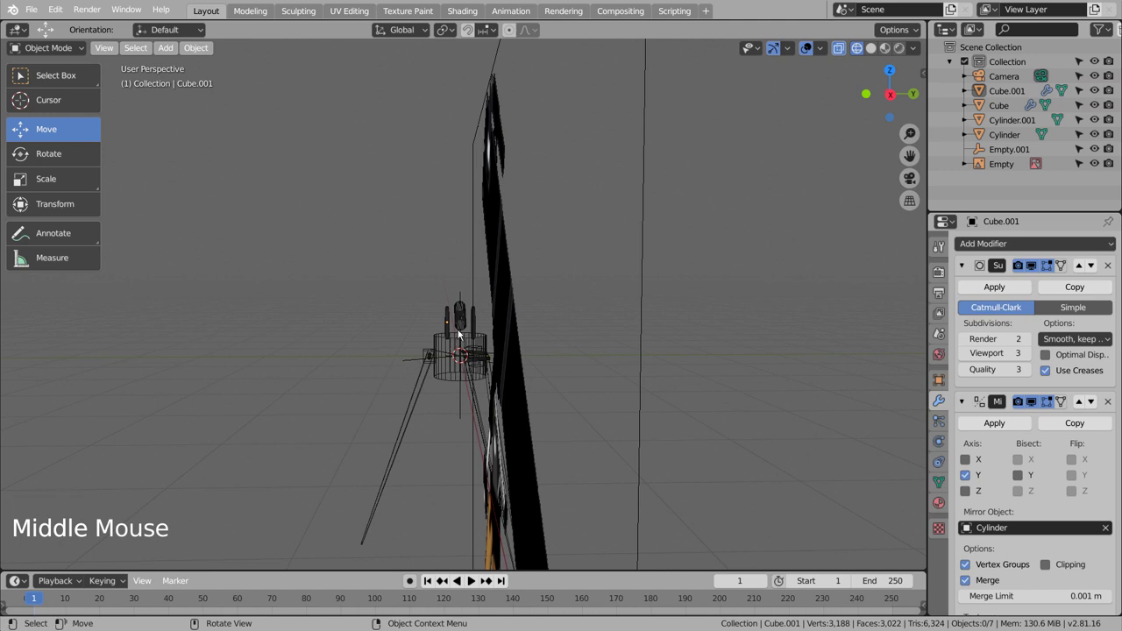
# - Move Cube.001 along Y in Right Ortho so the arms sit on either side of the mount head
pyautogui.click(452, 323)
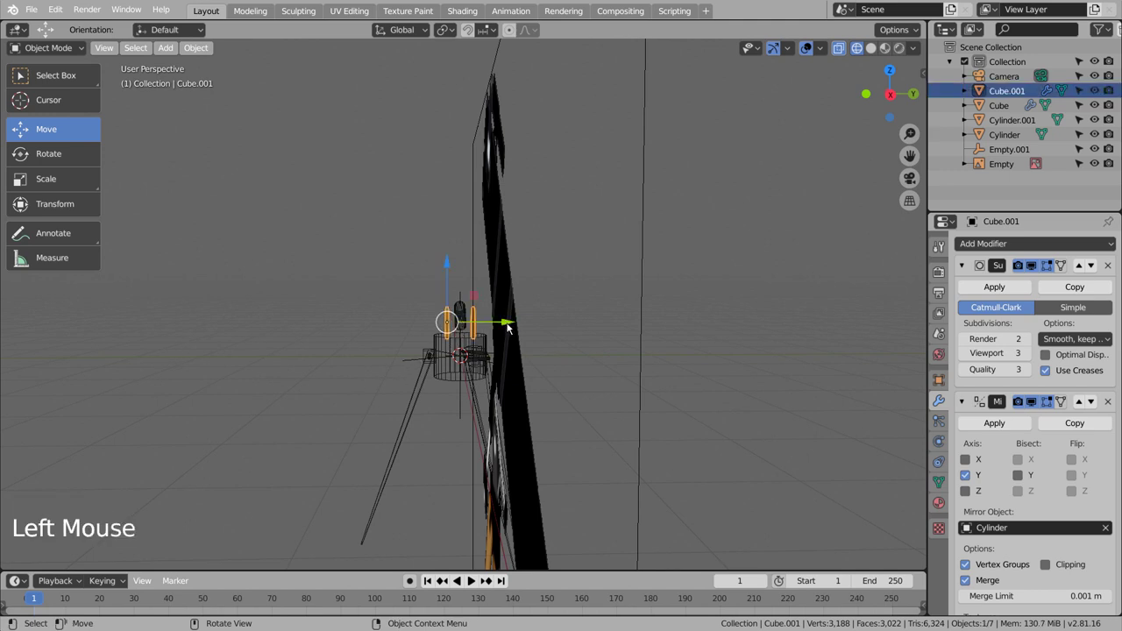
pyautogui.press('KP_3')
pyautogui.scroll(3)
pyautogui.click(475, 402)
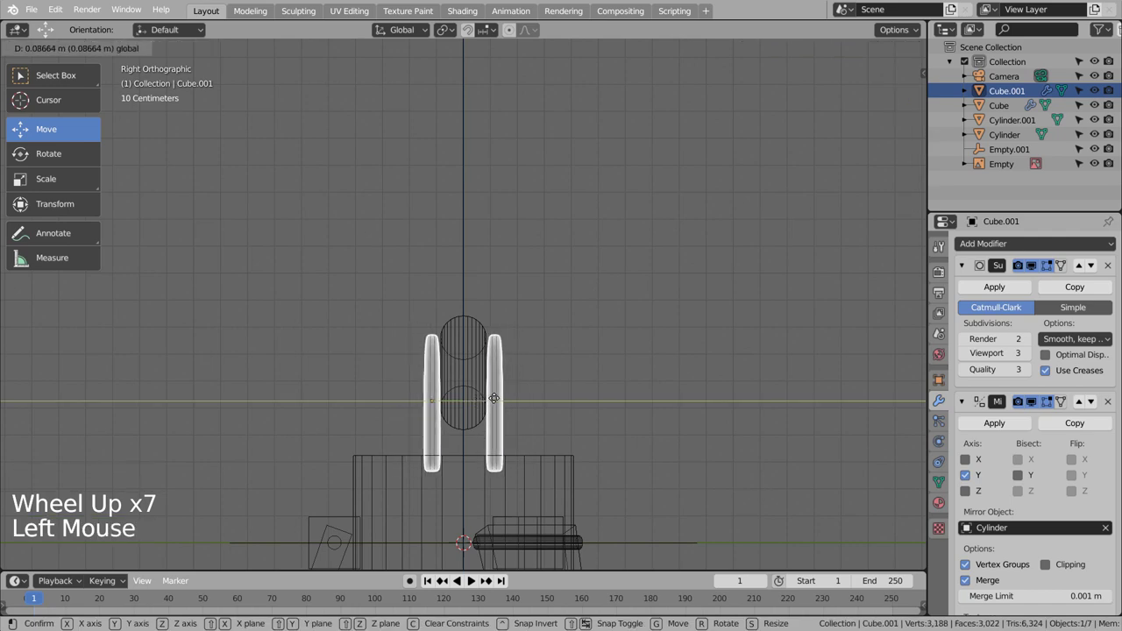
pyautogui.click(608, 385)
pyautogui.middleClick(609, 384)
pyautogui.scroll(-3)
pyautogui.middleClick(570, 412)
# - Switch the viewport to Solid shading and inspect the mount against the reference
pyautogui.press('shift+z')
pyautogui.middleClick(713, 426)
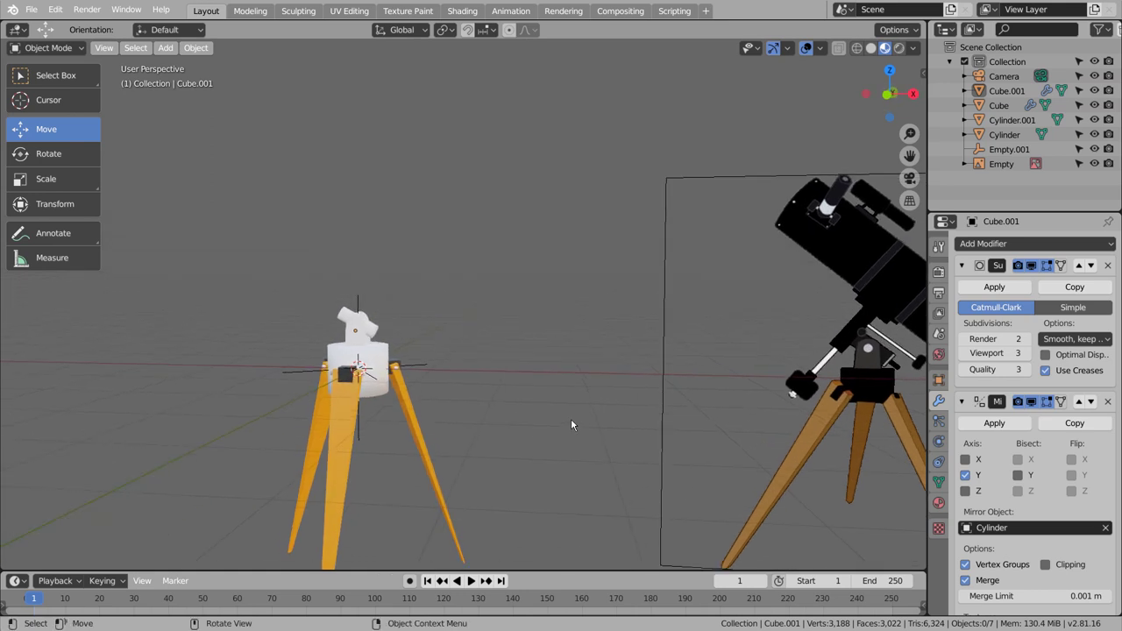
pyautogui.scroll(3)
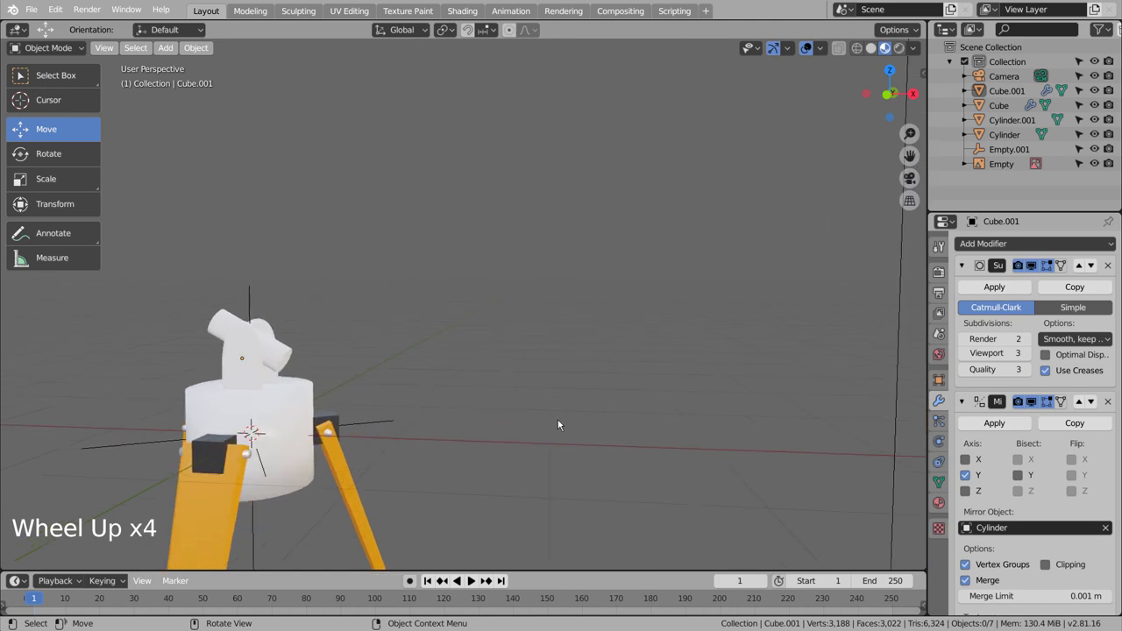
pyautogui.scroll(-3)
pyautogui.scroll(3)
pyautogui.middleClick(401, 382)
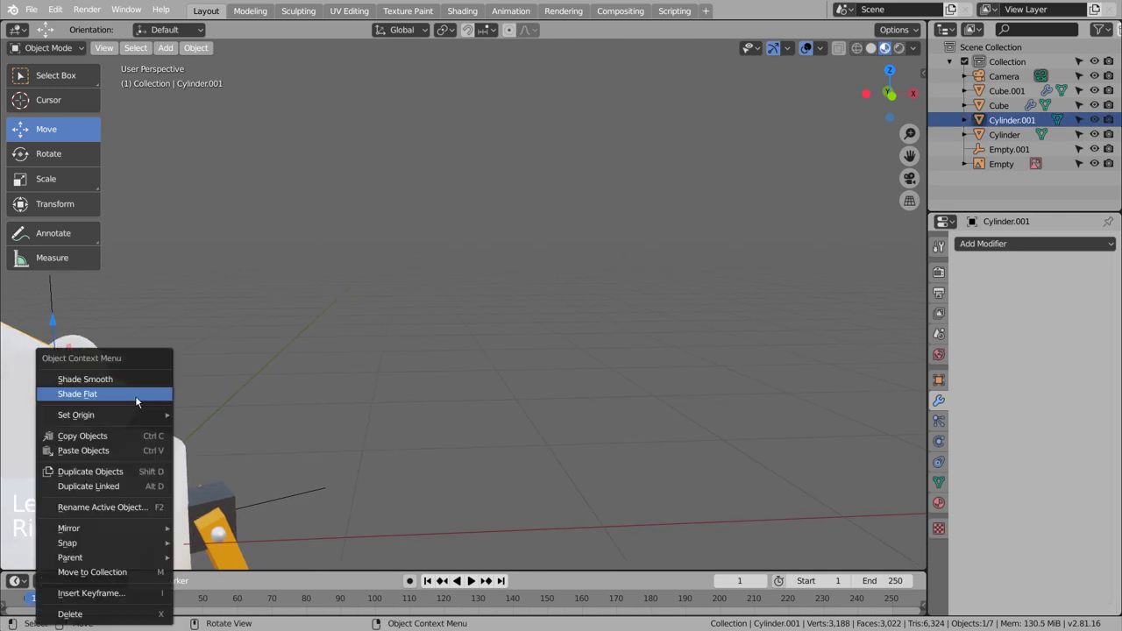
# - Give Cylinder.001 auto smooth at 30° and show its Object Data properties
pyautogui.rightClick(146, 382)
pyautogui.scroll(-3)
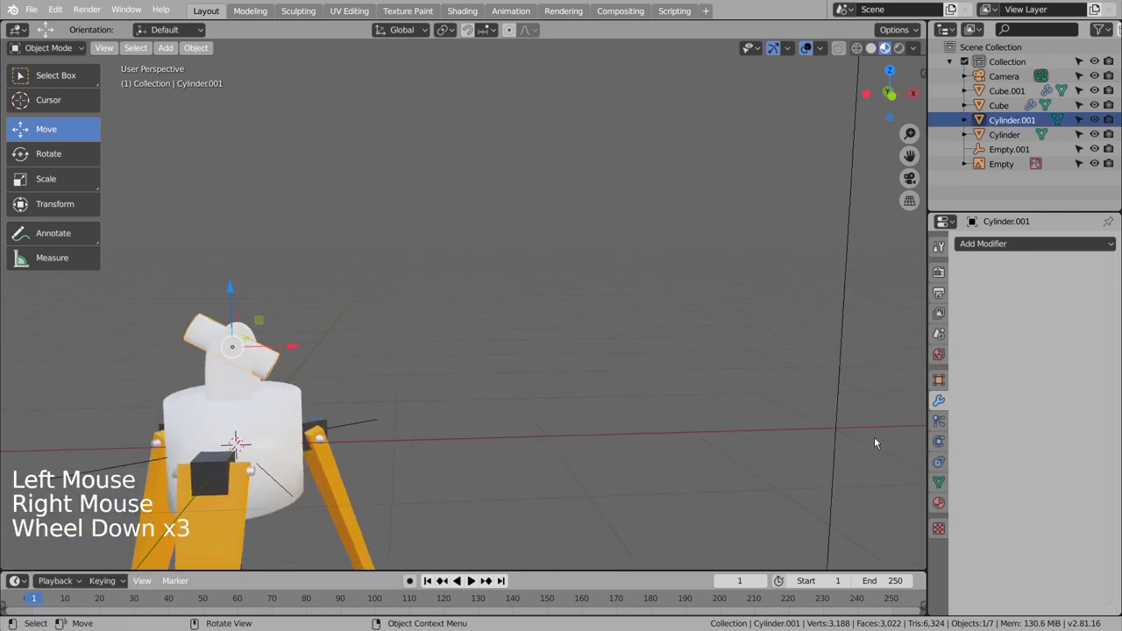
pyautogui.click(938, 483)
pyautogui.click(987, 520)
pyautogui.click(706, 475)
# - Frame both telescopes from the front and bring up the mesh primitives add list
pyautogui.middleClick(412, 447)
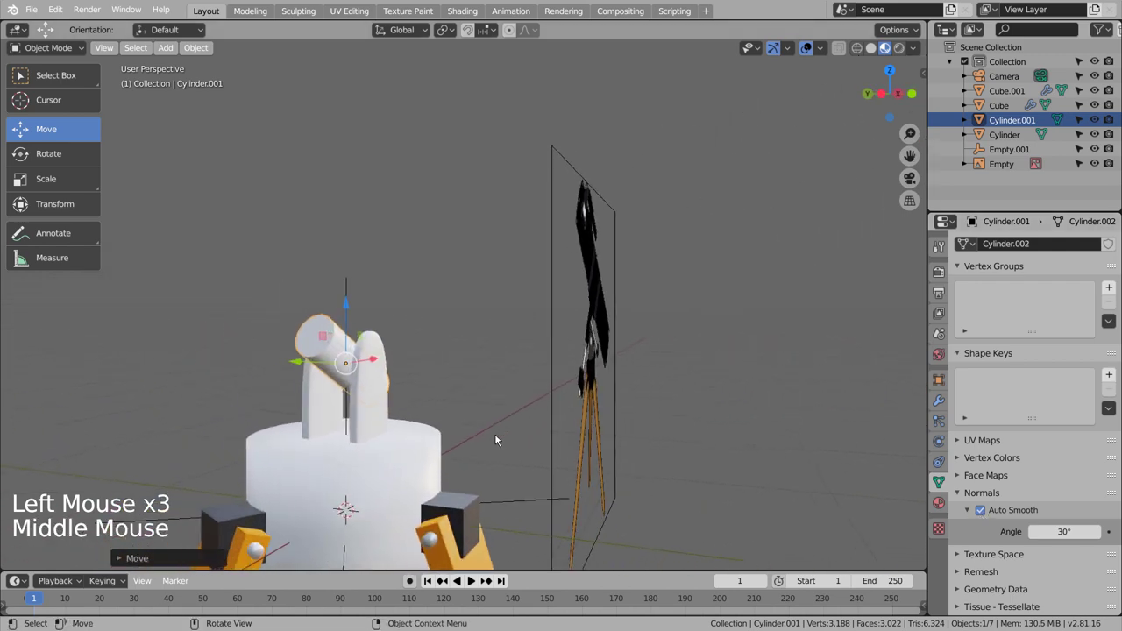
pyautogui.scroll(-3)
pyautogui.middleClick(588, 470)
pyautogui.scroll(-3)
pyautogui.click(469, 386)
# - Add Cylinder.002, rotate it 90° about X and shrink it into a telescope tube, in wireframe
pyautogui.press('shift+a')
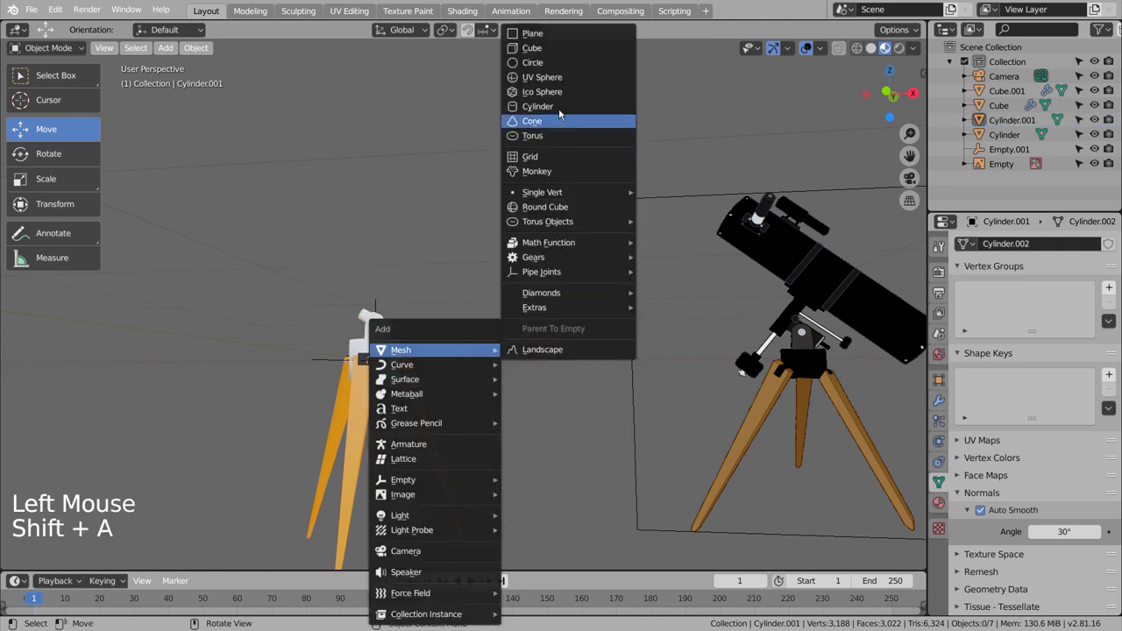
pyautogui.press('r')
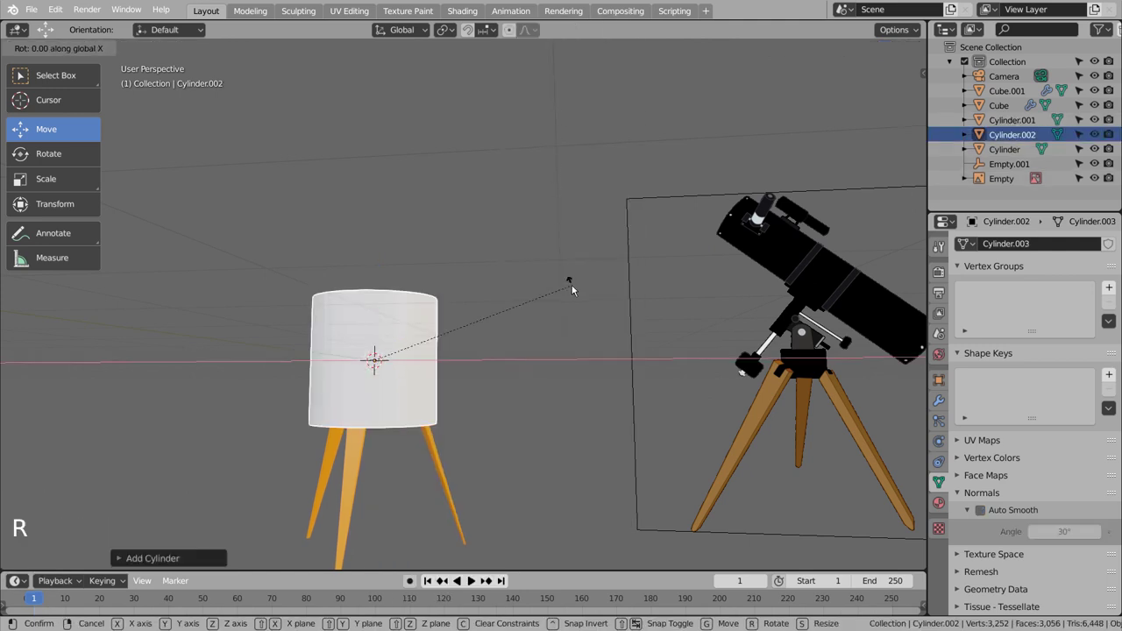
pyautogui.press('KP_1')
pyautogui.press('KP_1')
pyautogui.press('s')
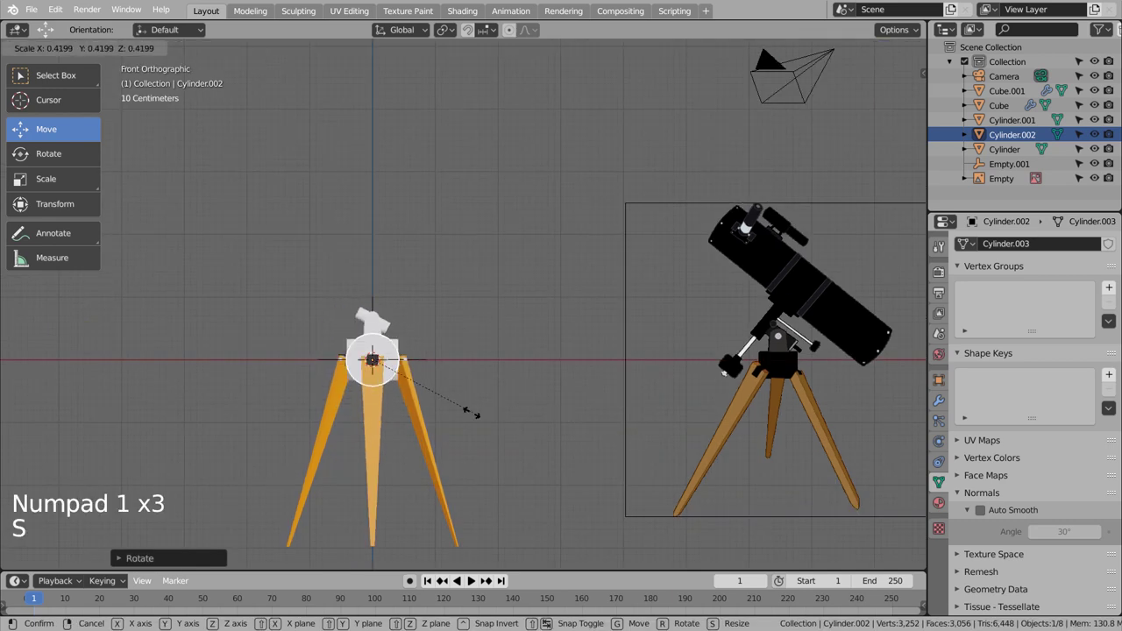
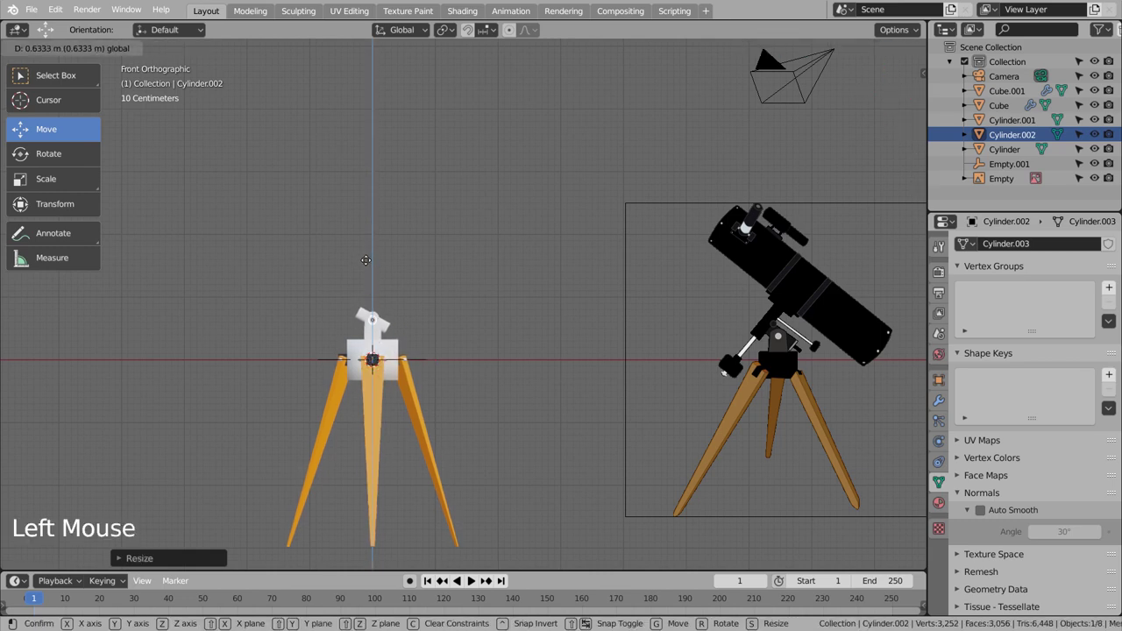
pyautogui.scroll(3)
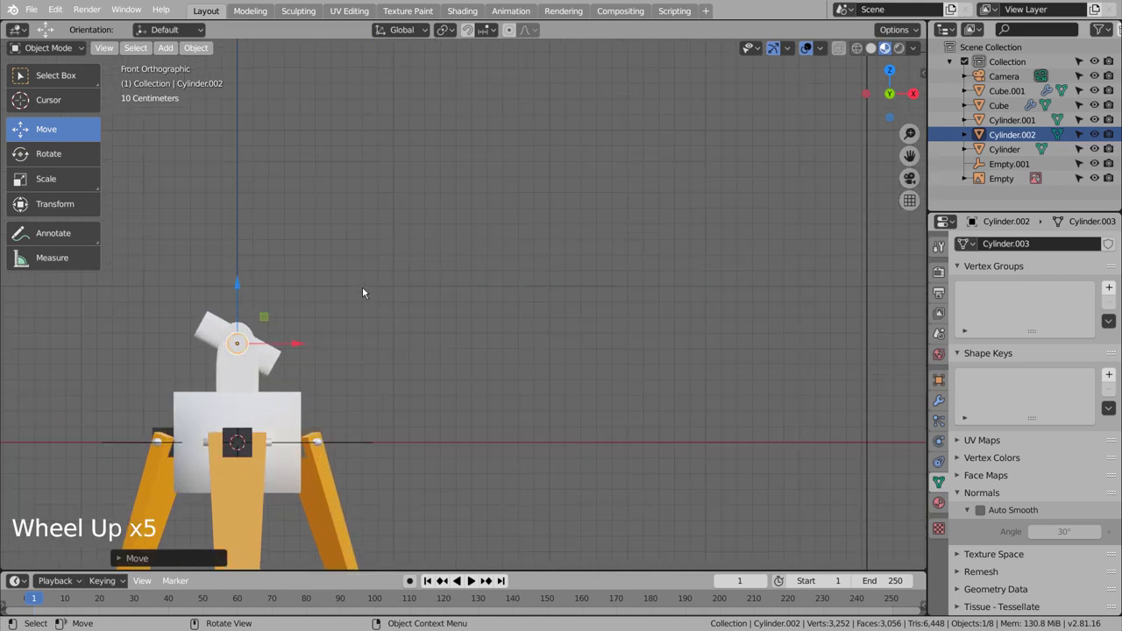
pyautogui.press('shift+z')
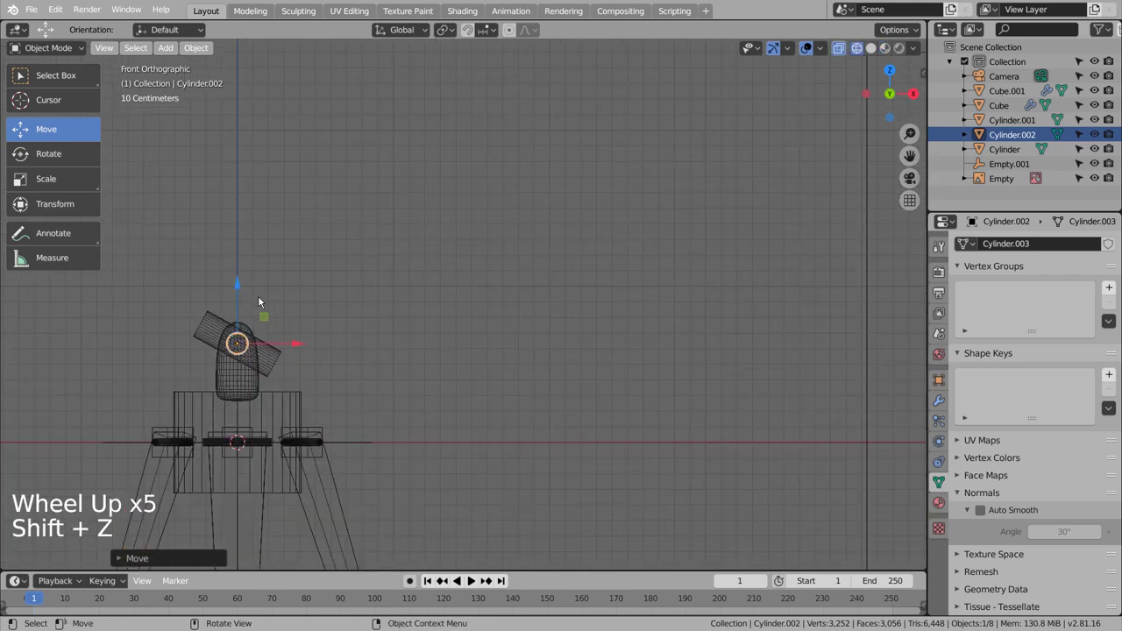
pyautogui.click(256, 292)
pyautogui.middleClick(460, 421)
pyautogui.press('s')
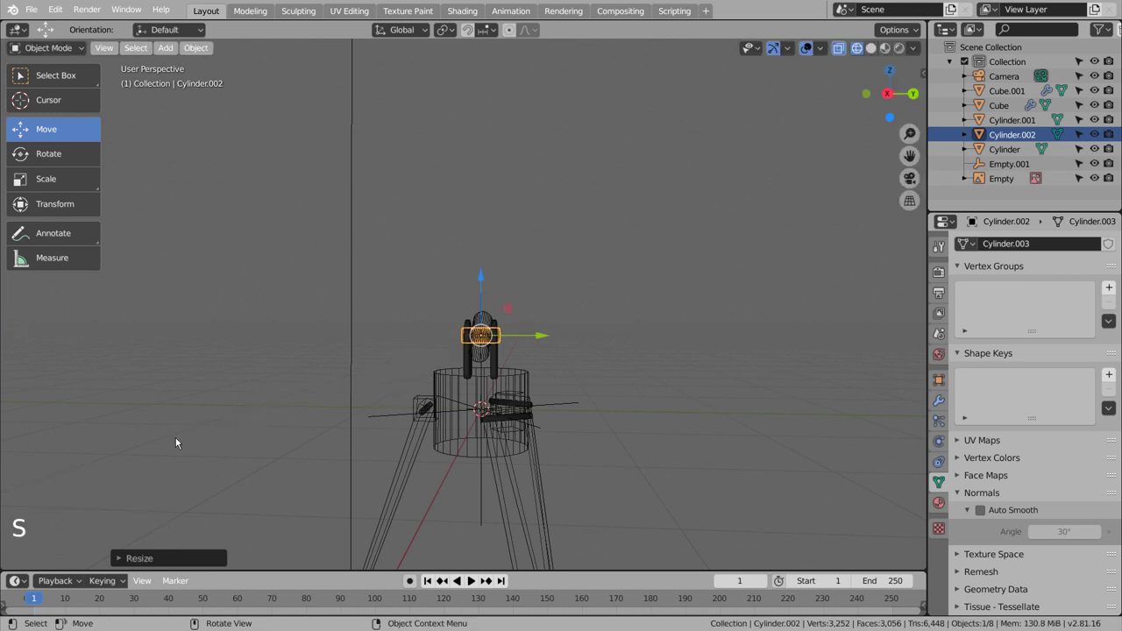
# - Seat the tube on the mount head from side view and return to solid shading
pyautogui.press('KP_3')
pyautogui.press('KP_1')
pyautogui.press('KP_3')
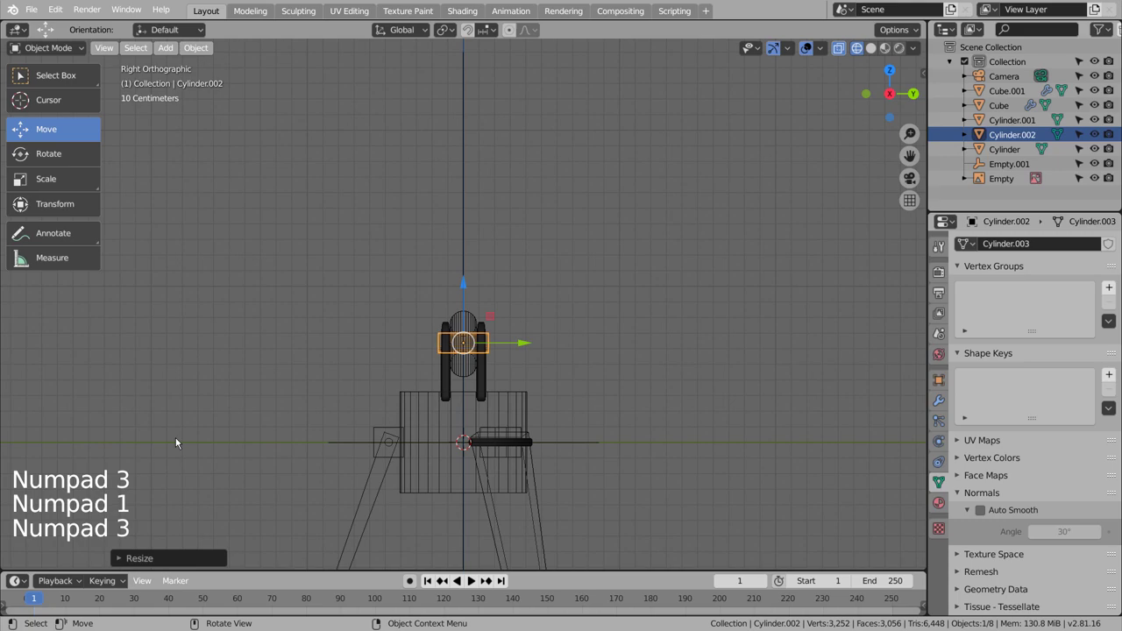
pyautogui.scroll(3)
pyautogui.middleClick(336, 458)
pyautogui.scroll(-3)
pyautogui.scroll(-3)
pyautogui.press('KP_Decimal')
pyautogui.scroll(-3)
pyautogui.press('shift+z')
pyautogui.click(612, 464)
# - Select the tilted tube and duplicate it as Cylinder.003 in Front view
pyautogui.middleClick(671, 500)
pyautogui.scroll(-3)
pyautogui.middleClick(529, 488)
pyautogui.scroll(3)
pyautogui.scroll(3)
pyautogui.click(530, 329)
pyautogui.press('KP_1')
pyautogui.press('shift+d')
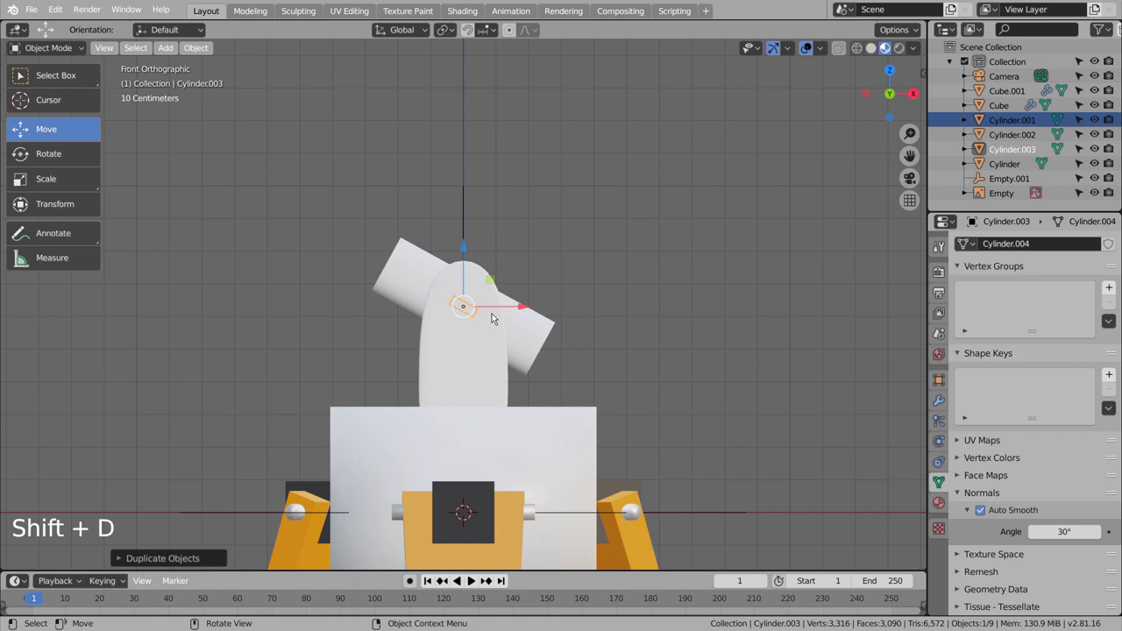
# - With Local orientation, slide and scale the small cylinder along the tube's axis to form the eyepiece
pyautogui.click(425, 31)
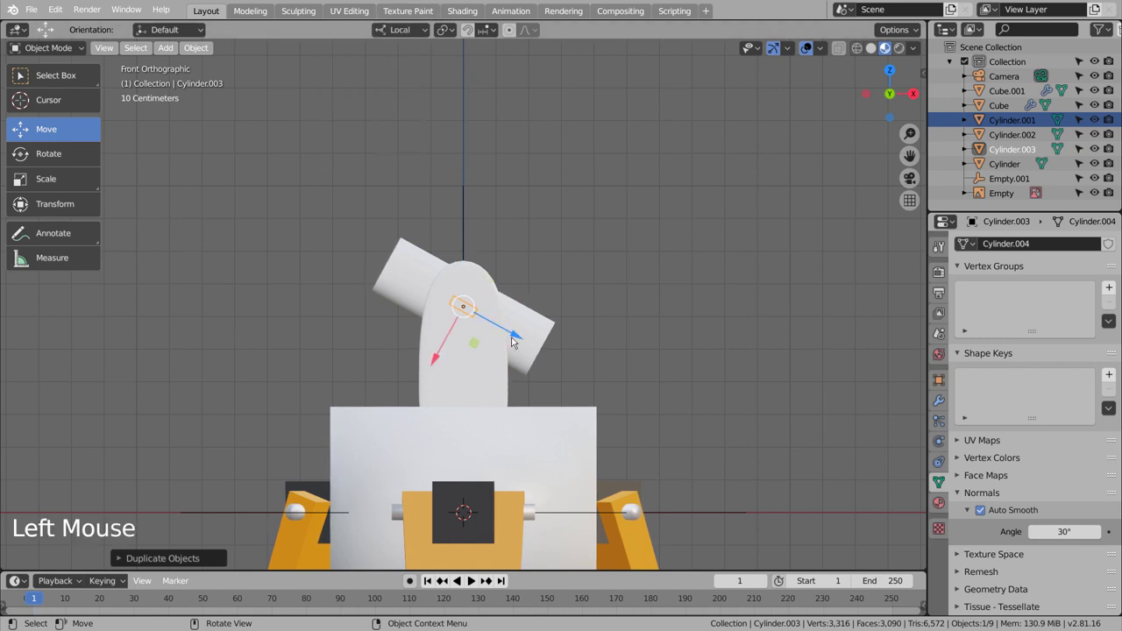
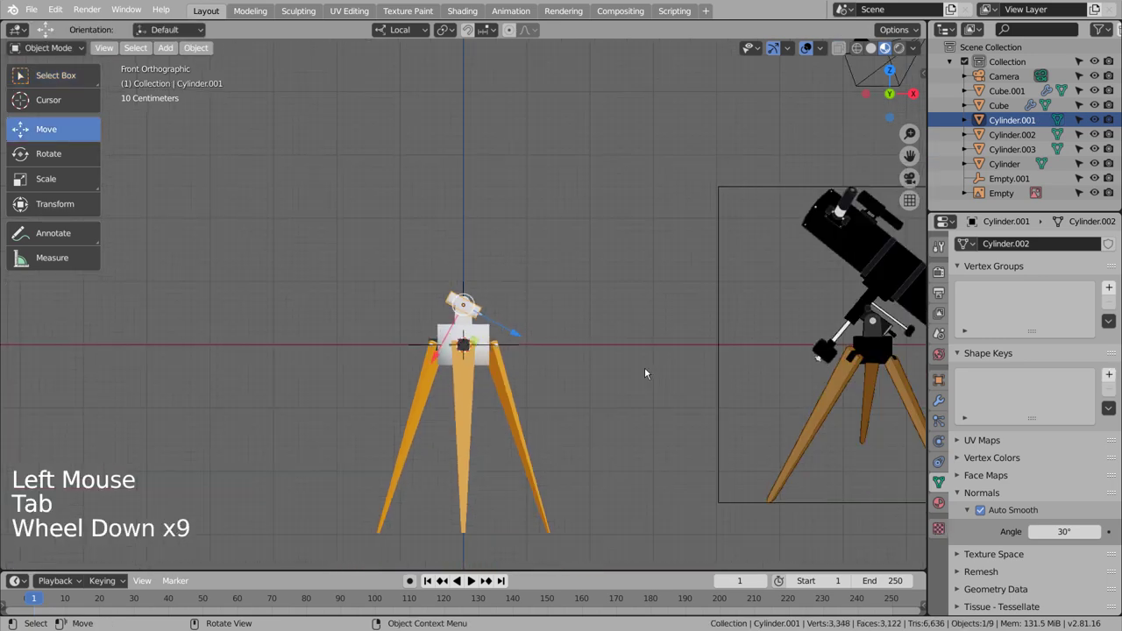
pyautogui.scroll(3)
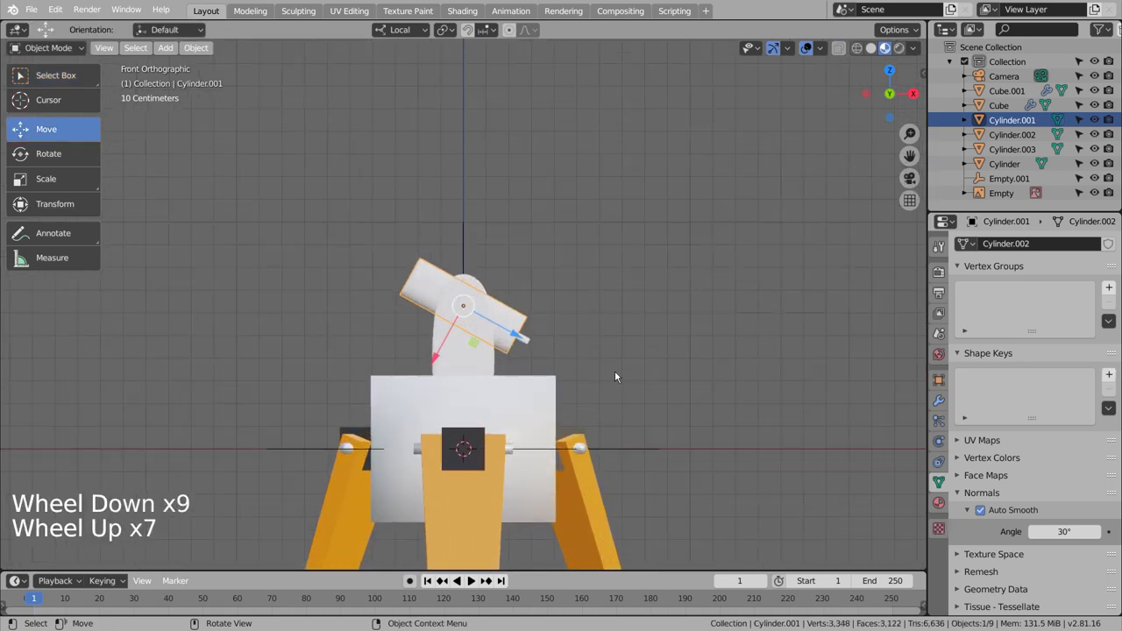
pyautogui.scroll(-3)
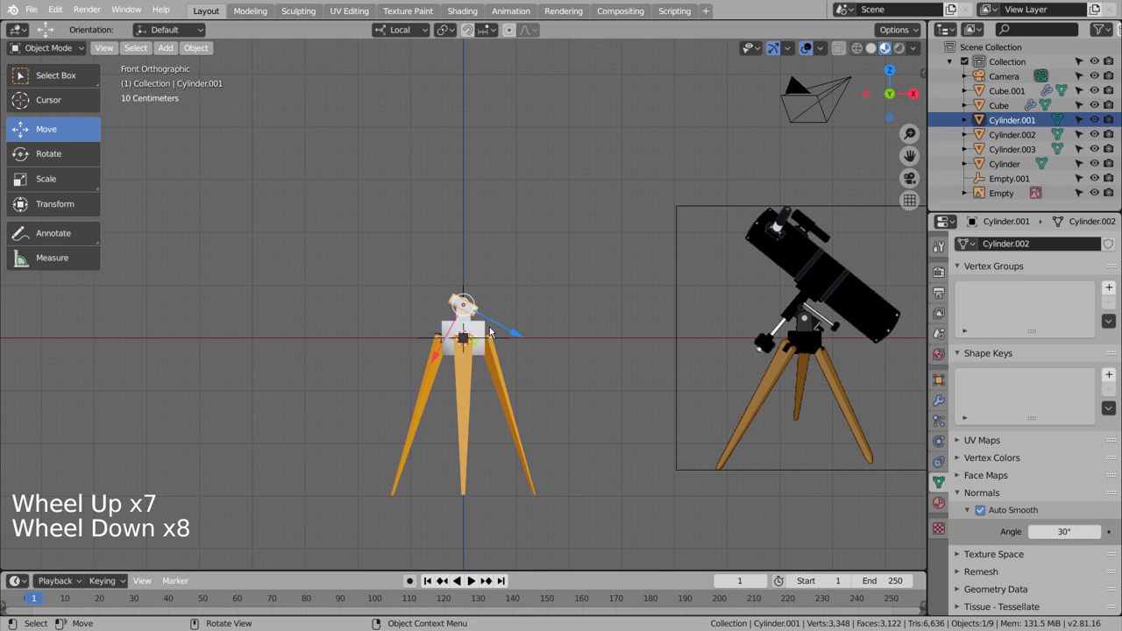
pyautogui.click(487, 328)
pyautogui.scroll(3)
pyautogui.click(471, 317)
pyautogui.doubleClick(508, 314)
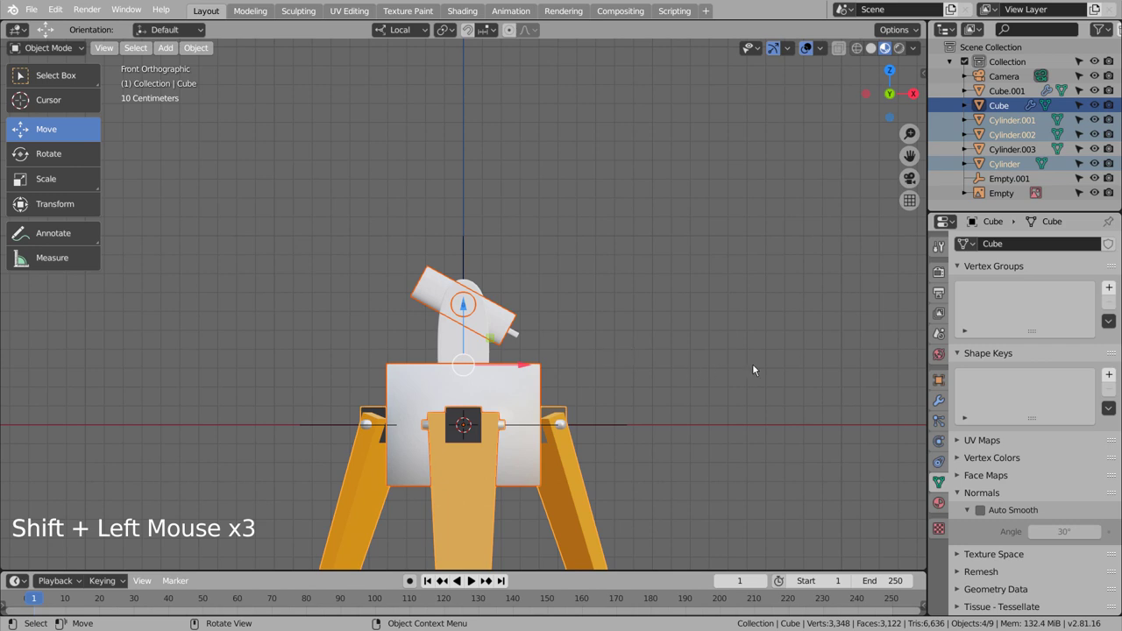
# - Give the mount body a dark grey base colour (V 0.225) with Specular 0.179
pyautogui.click(657, 352)
pyautogui.click(513, 387)
pyautogui.click(952, 492)
pyautogui.click(1056, 308)
pyautogui.click(1072, 458)
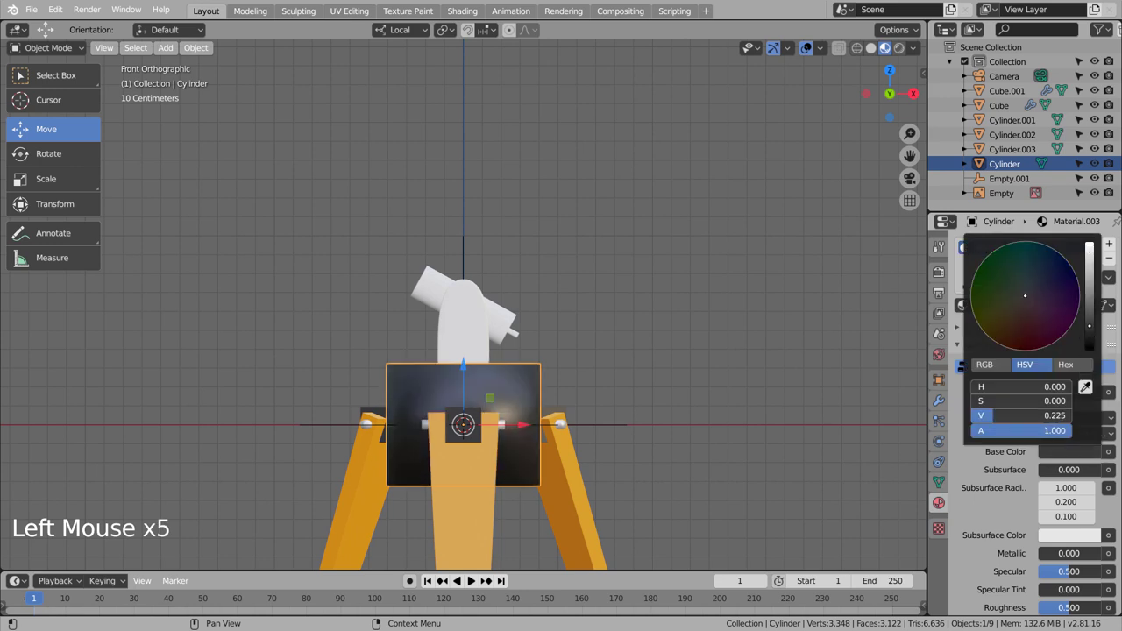
pyautogui.click(772, 369)
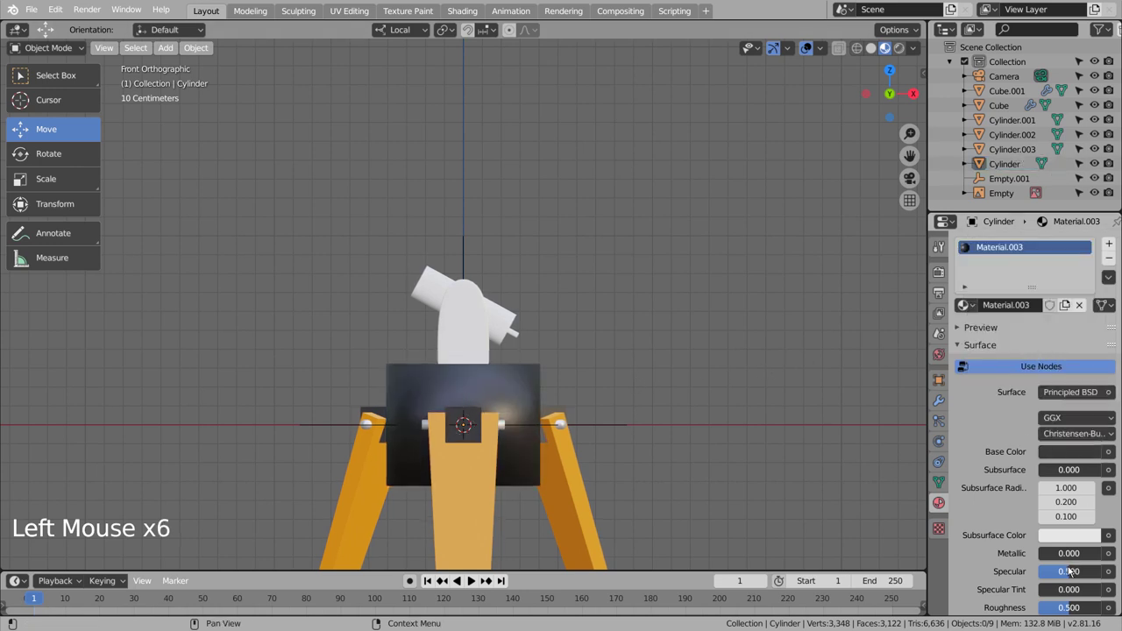
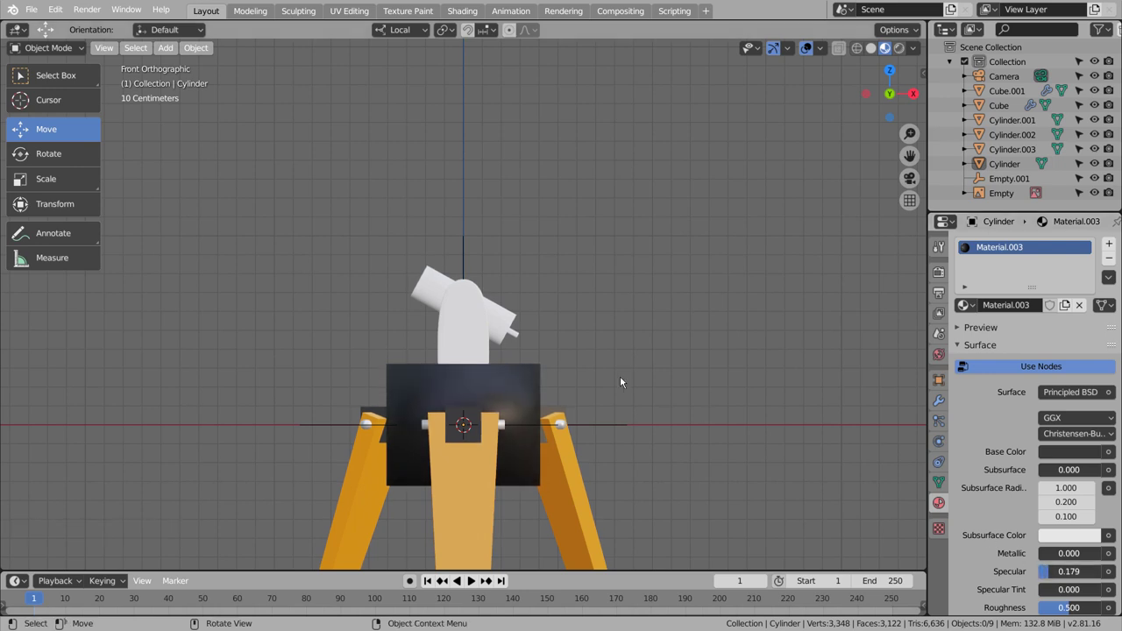
# - Copy the dark material onto the tube and the other selected mount parts
pyautogui.click(509, 323)
pyautogui.click(478, 352)
pyautogui.doubleClick(462, 354)
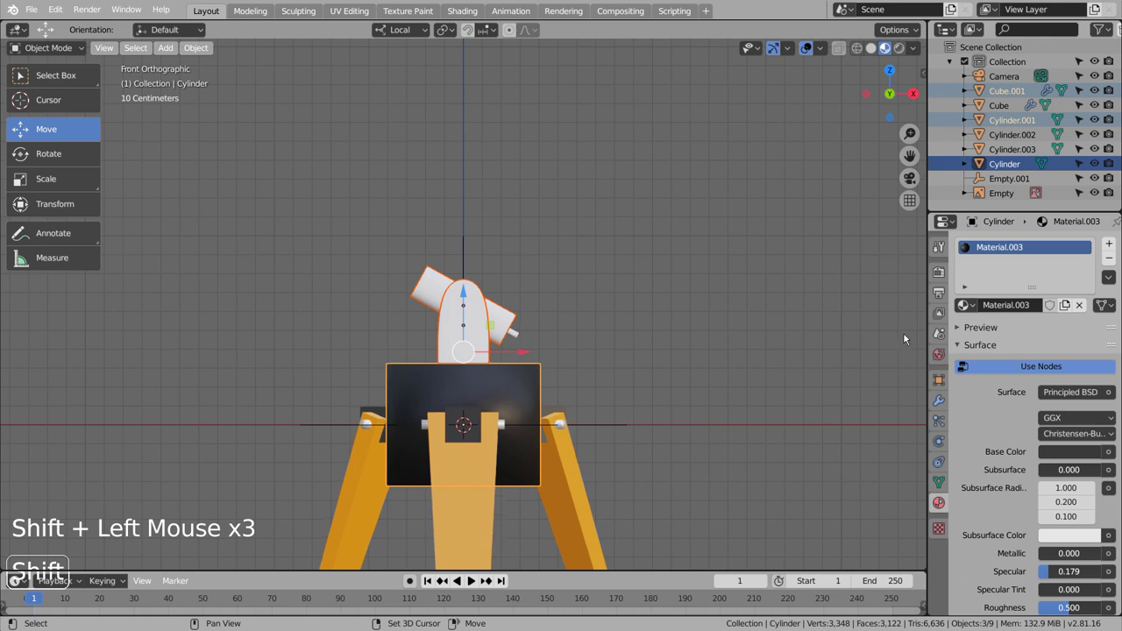
pyautogui.click(1118, 282)
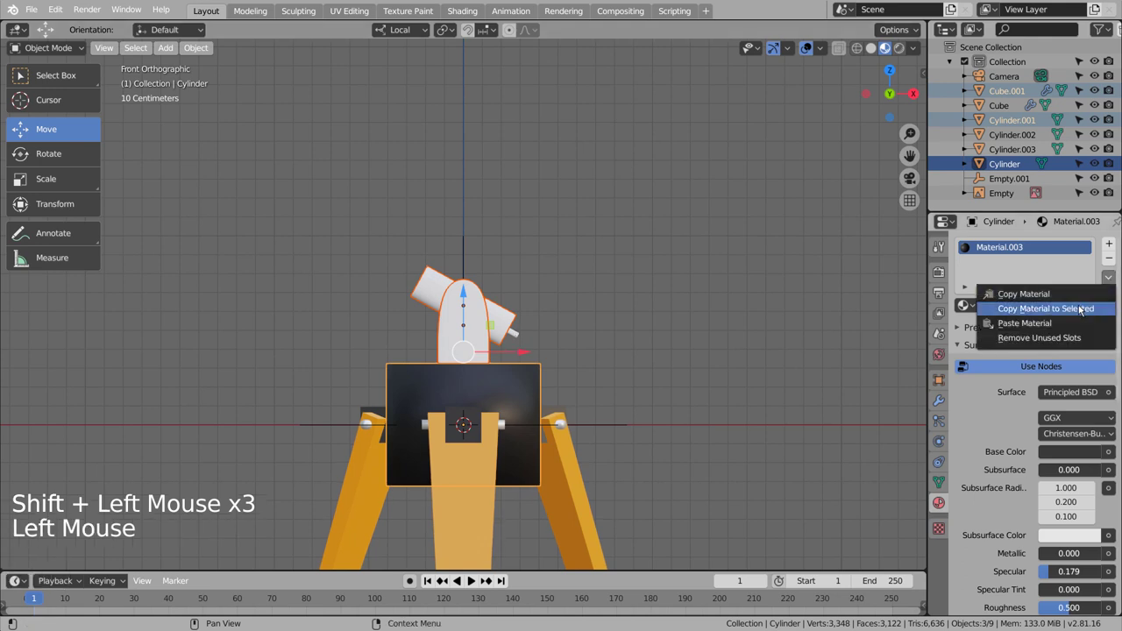
pyautogui.click(770, 324)
pyautogui.scroll(-3)
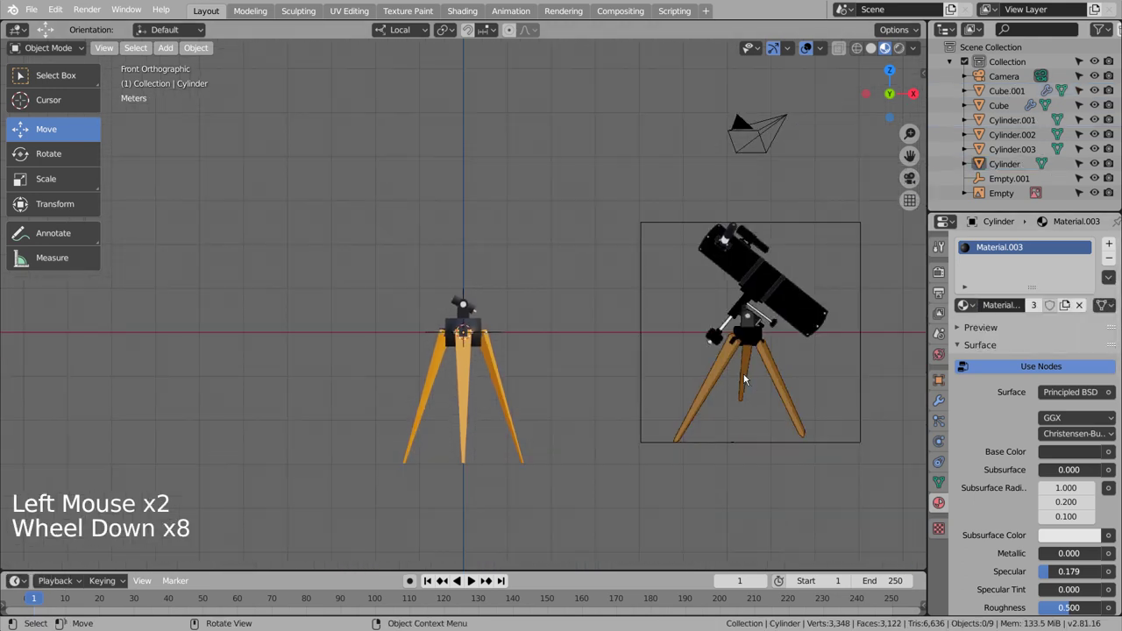
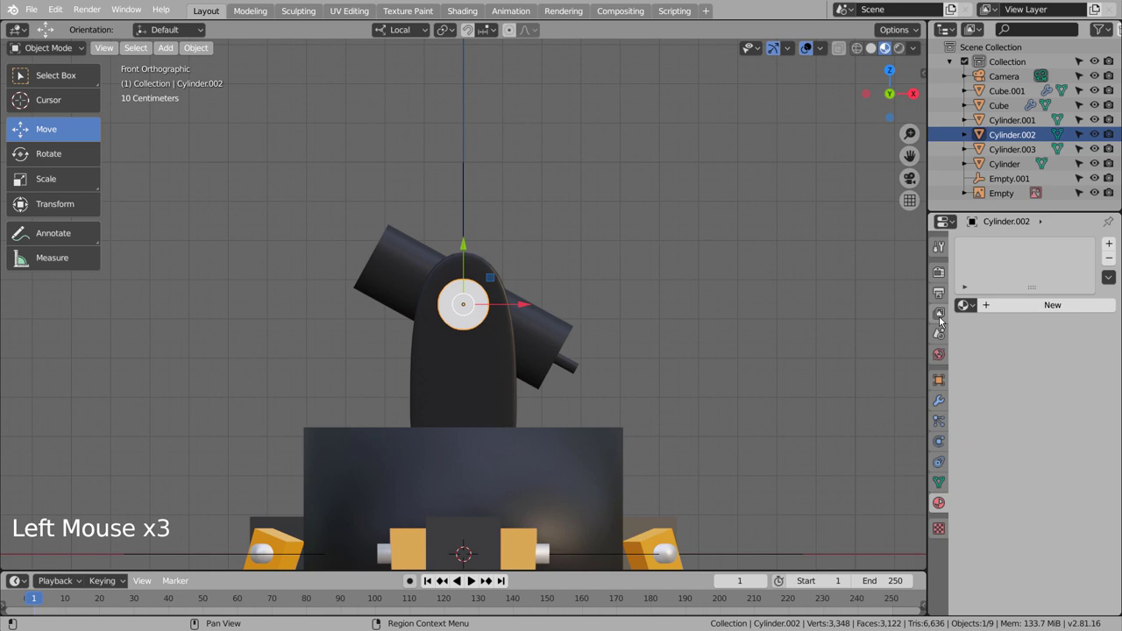
# - Assign the white metallic Material.002 to the disc face on the mount arm's side
pyautogui.click(964, 311)
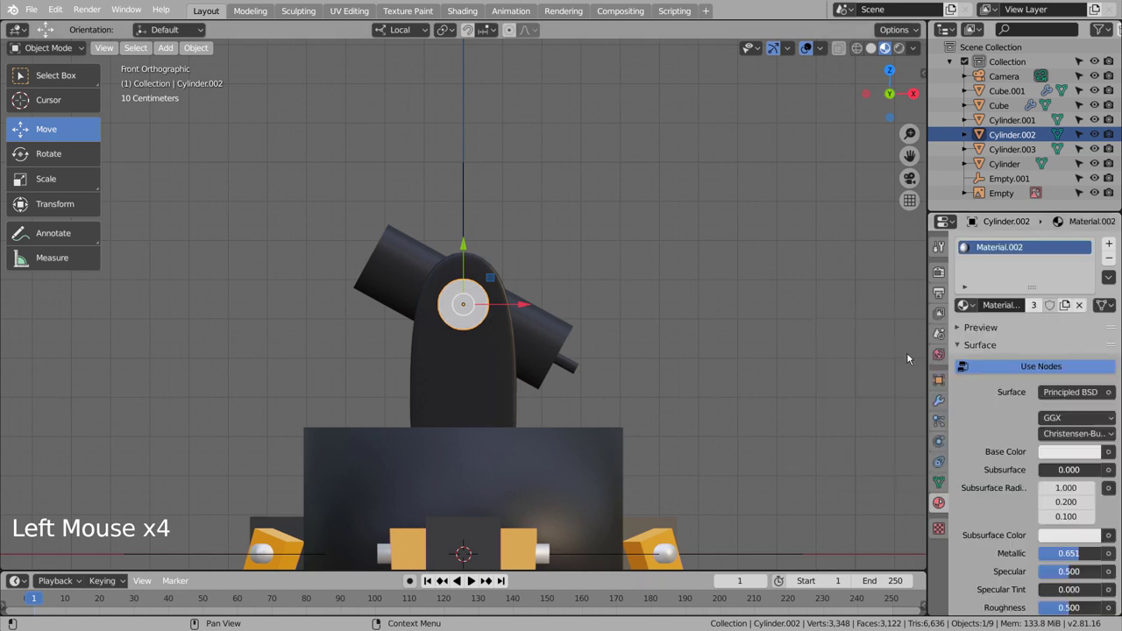
pyautogui.click(758, 349)
pyautogui.middleClick(785, 367)
pyautogui.scroll(-3)
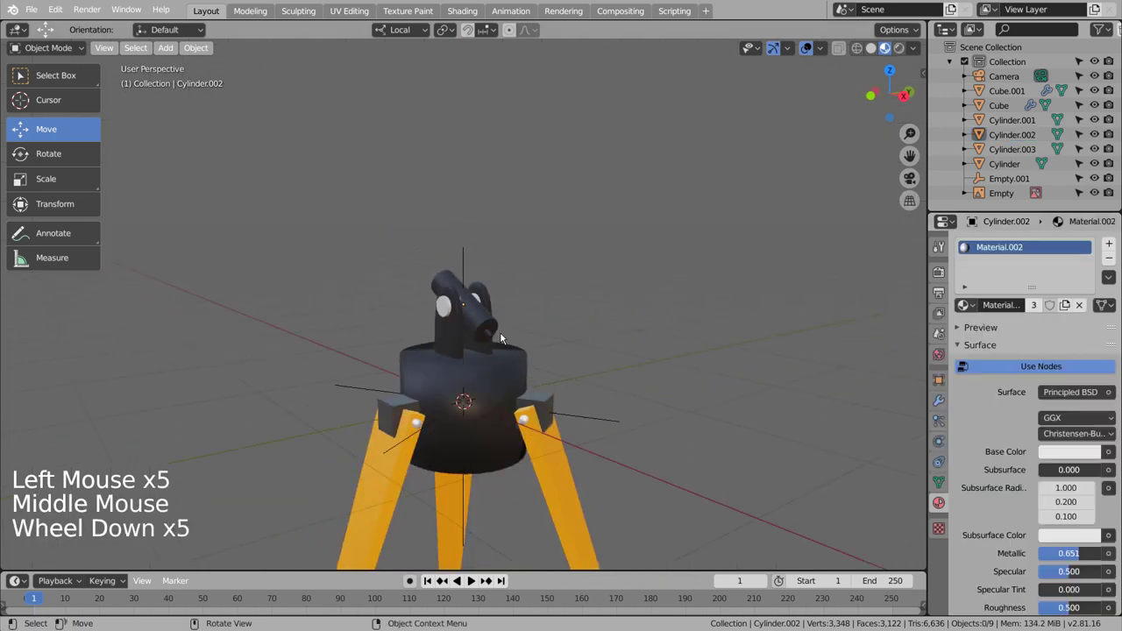
pyautogui.scroll(-3)
pyautogui.click(428, 321)
pyautogui.rightClick(404, 300)
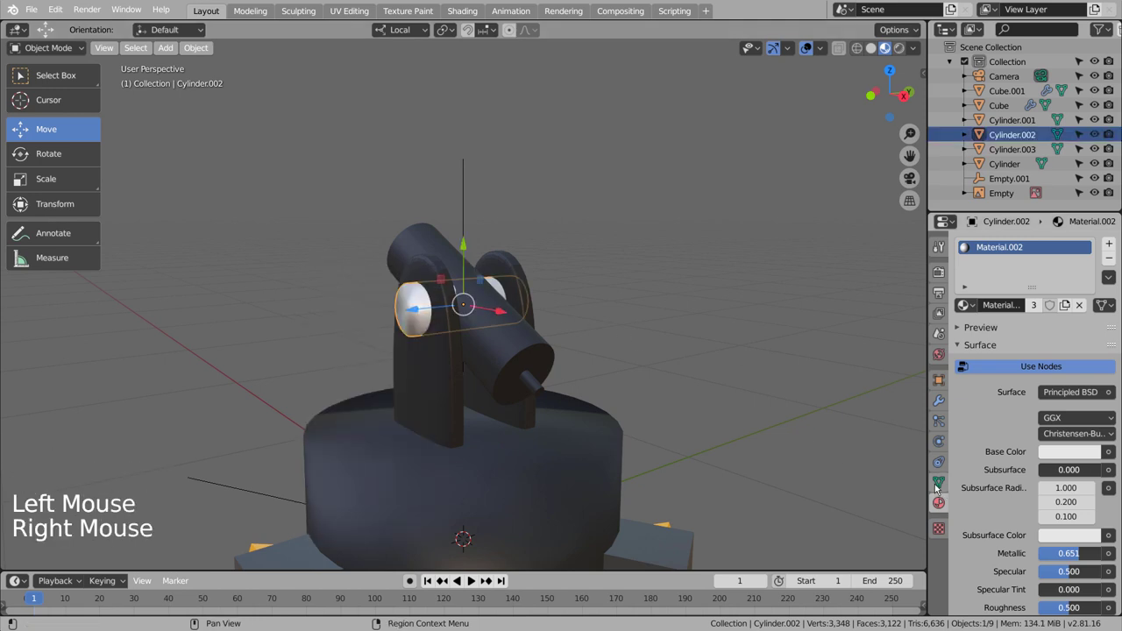
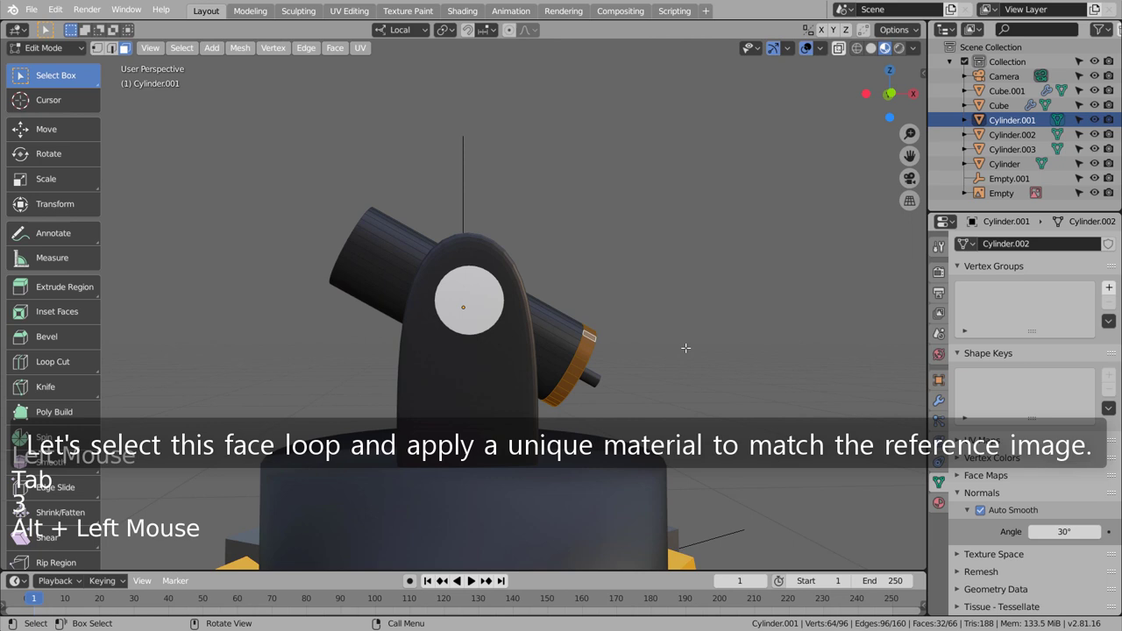
pyautogui.click(943, 503)
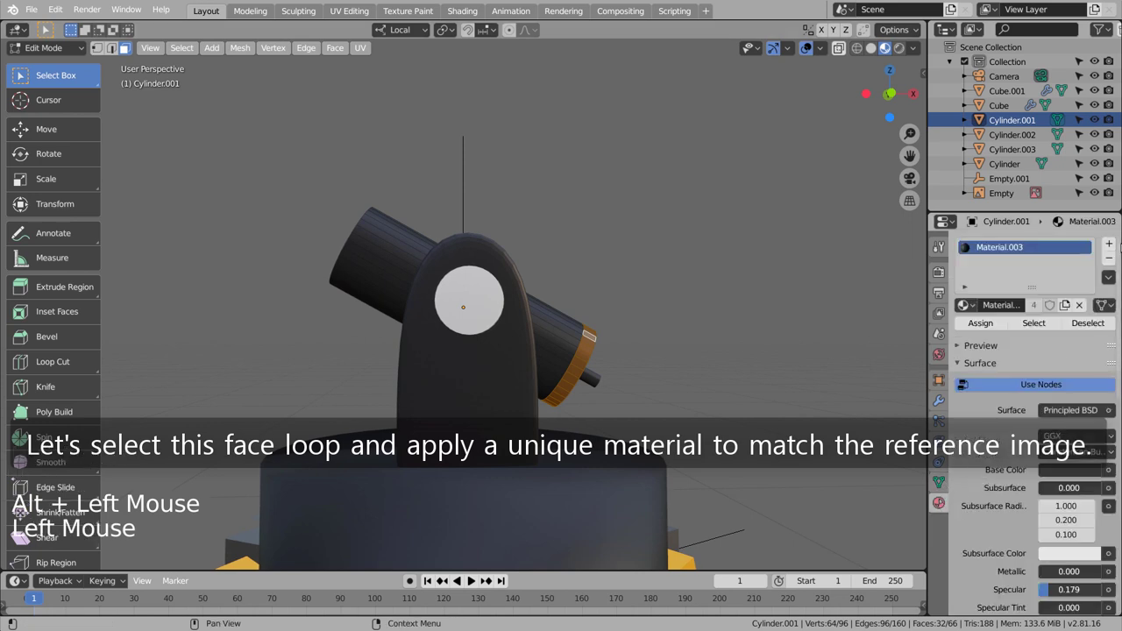
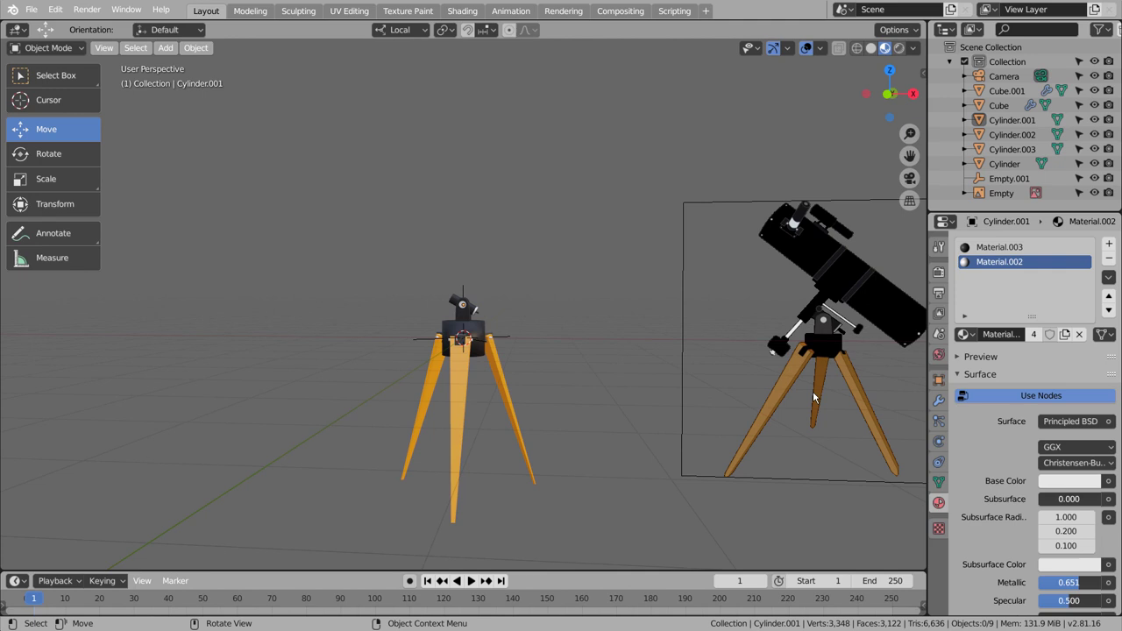
# - Add a new cylinder, shrink it, raise it to the arm's end and tilt it to the mount's angle
pyautogui.press('KP_1')
pyautogui.click(581, 320)
pyautogui.press('shift+a')
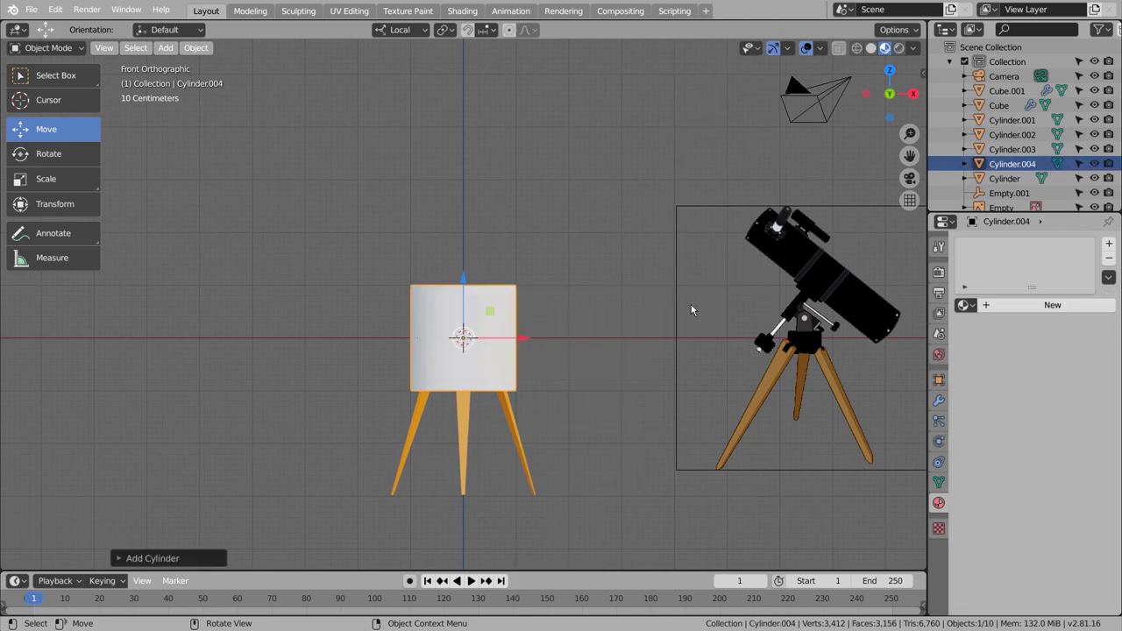
pyautogui.press('s')
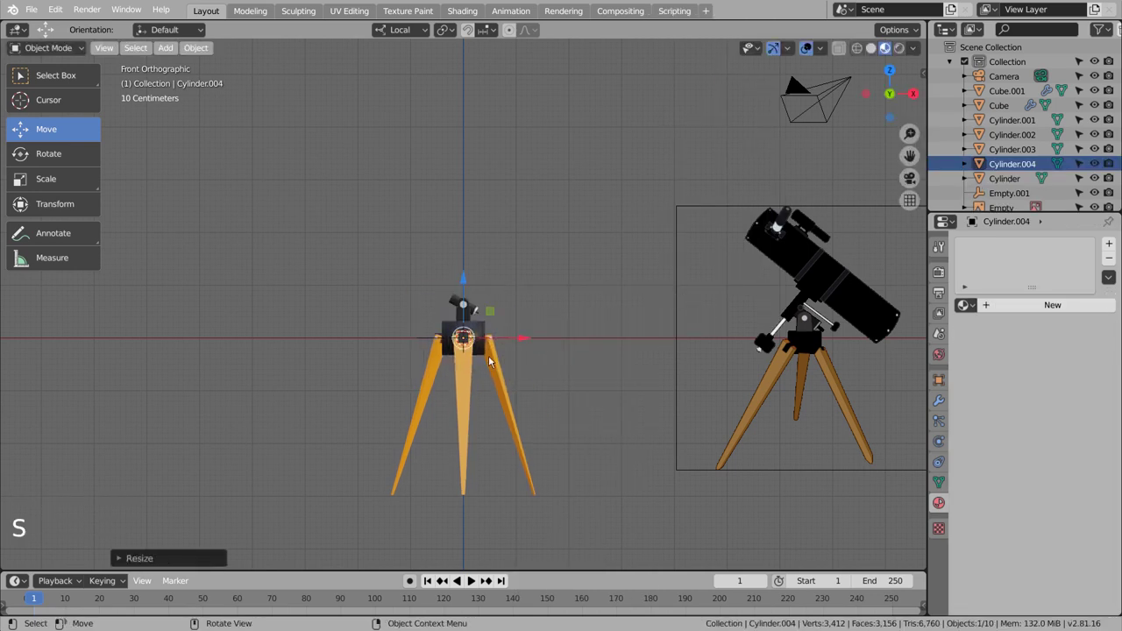
pyautogui.press('g')
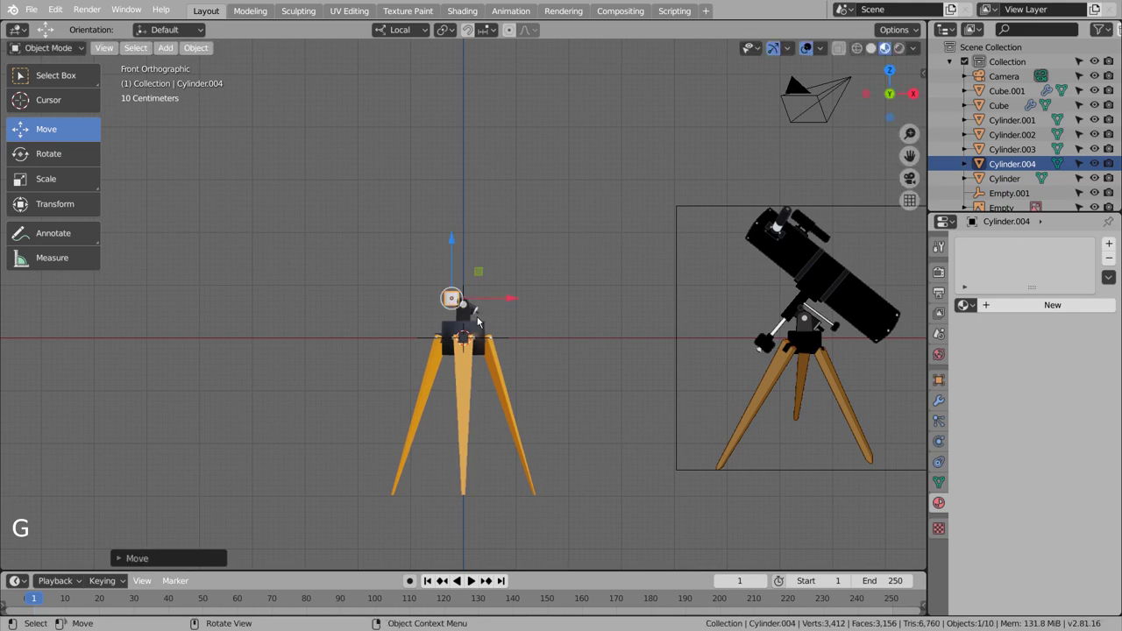
pyautogui.press('shift+z')
pyautogui.scroll(3)
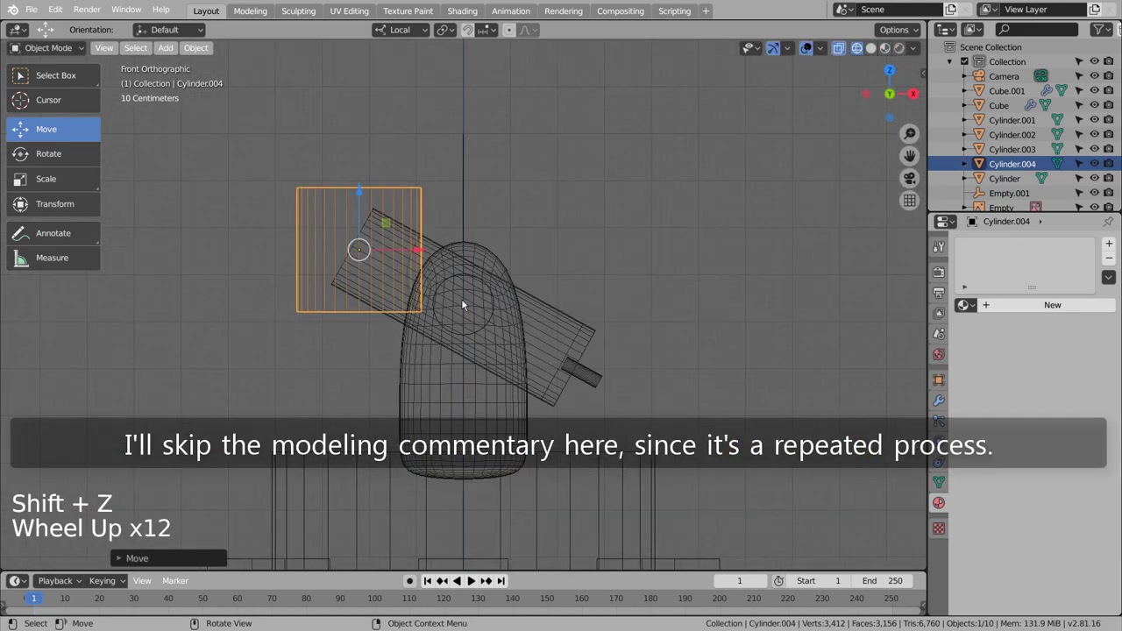
pyautogui.press('r')
pyautogui.scroll(3)
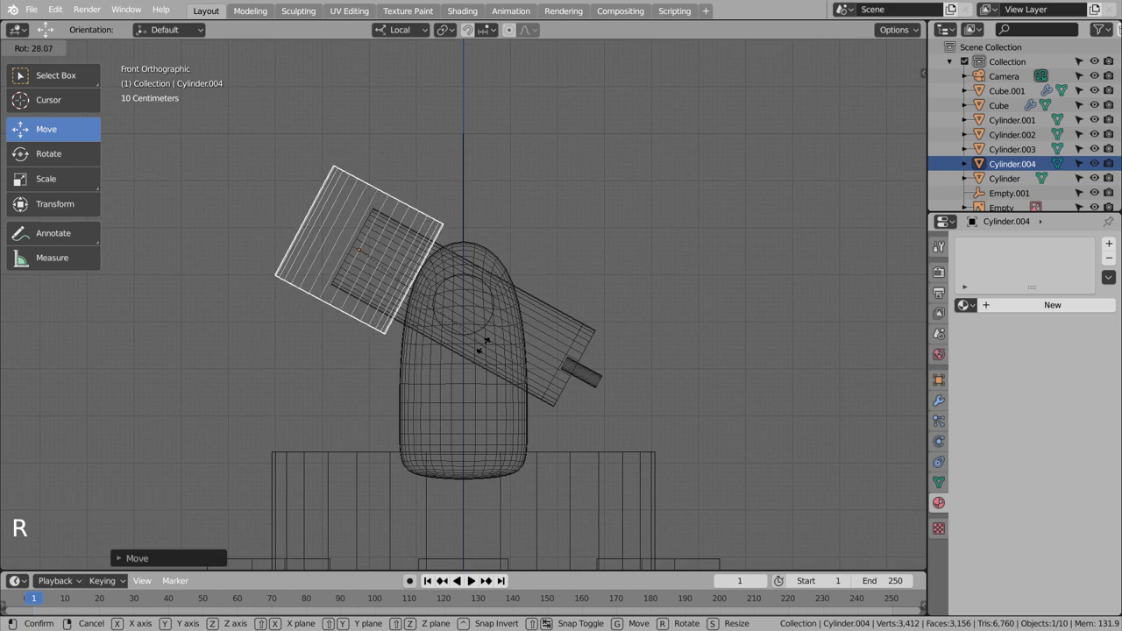
pyautogui.click(416, 275)
# - Resize the cylinder along its local Z axis into a flat disc capping the tube's end
pyautogui.scroll(-3)
pyautogui.press('s')
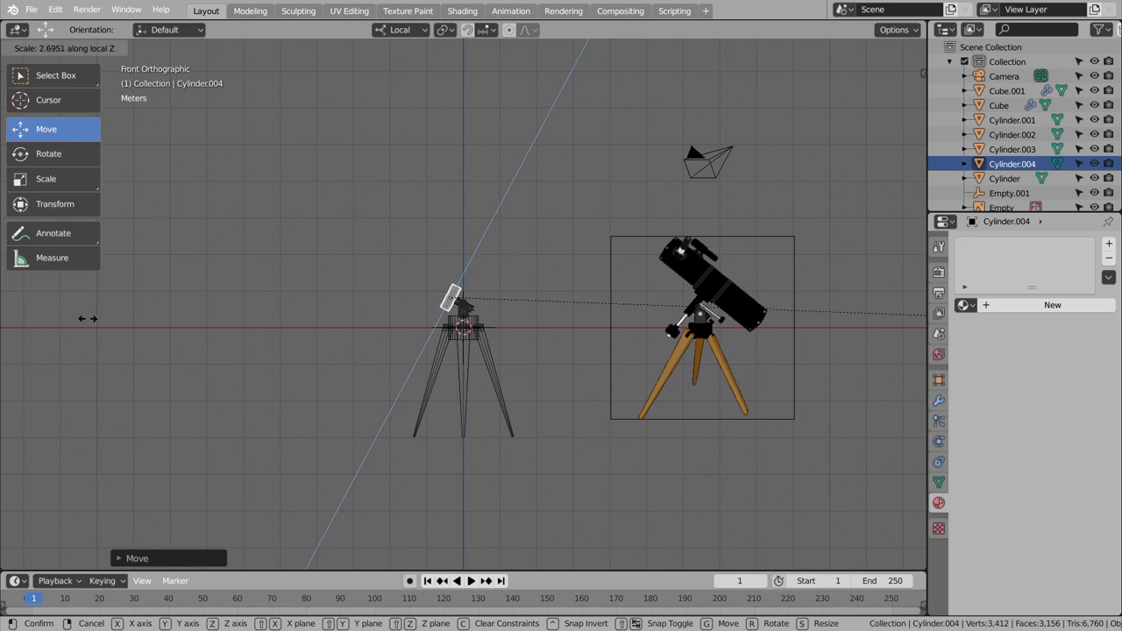
pyautogui.scroll(3)
pyautogui.scroll(-3)
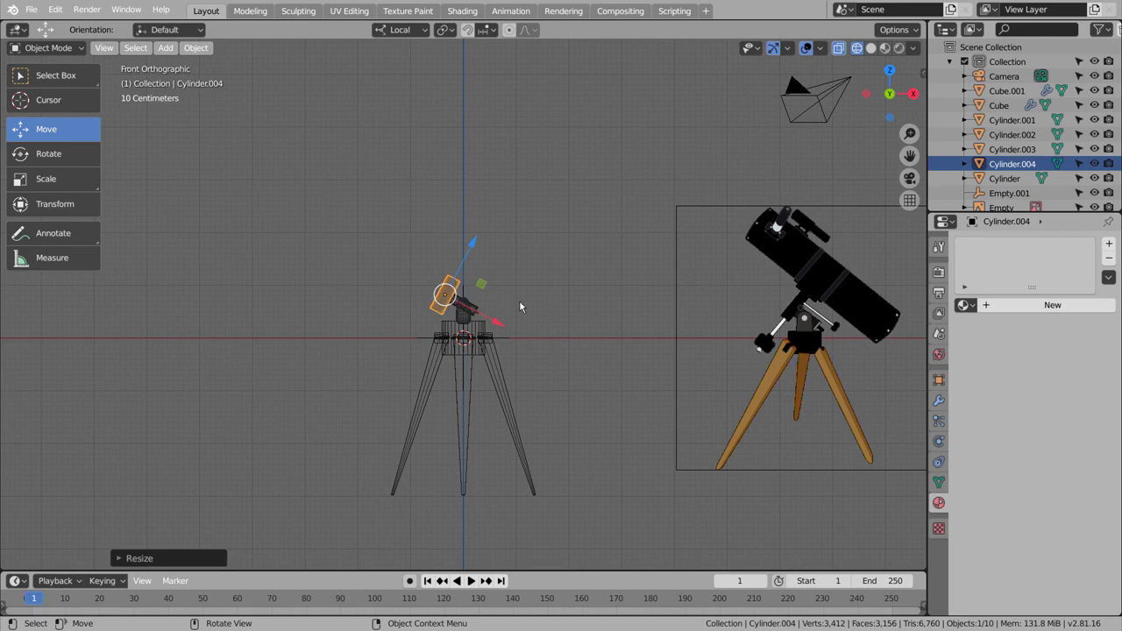
pyautogui.scroll(3)
pyautogui.press('s')
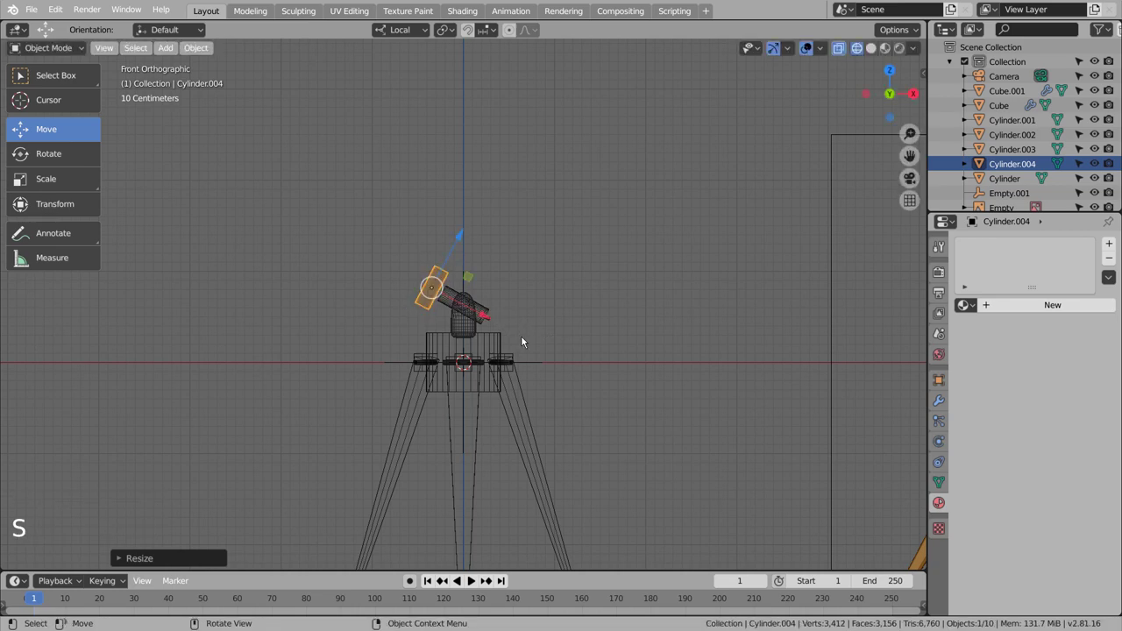
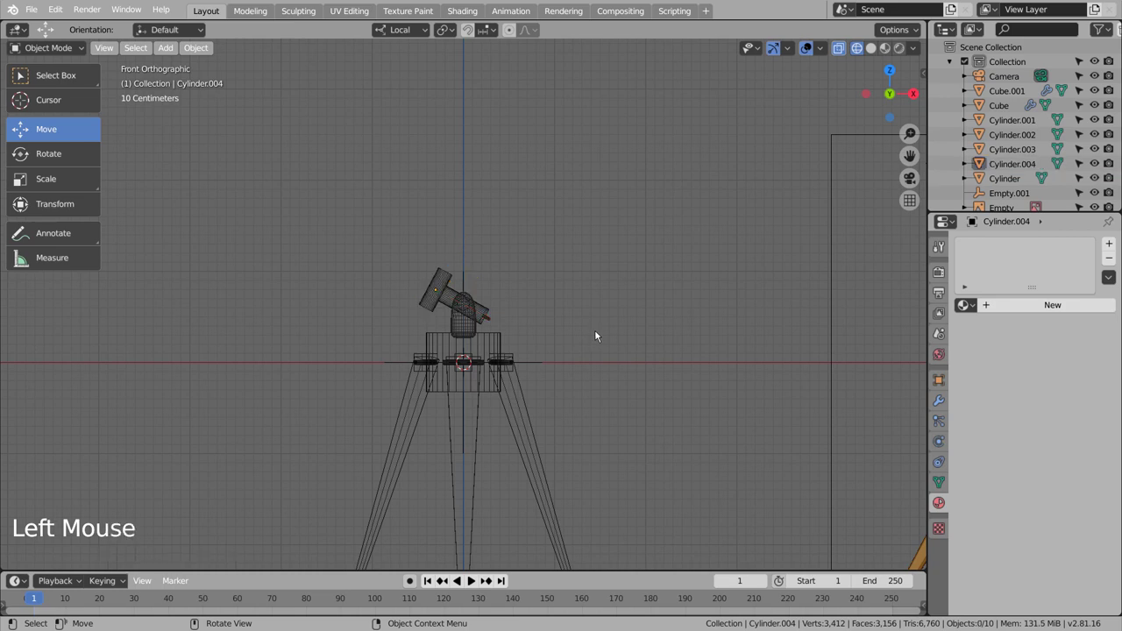
pyautogui.scroll(-3)
pyautogui.scroll(-3)
pyautogui.press('s')
pyautogui.click(456, 285)
pyautogui.press('s')
pyautogui.scroll(-3)
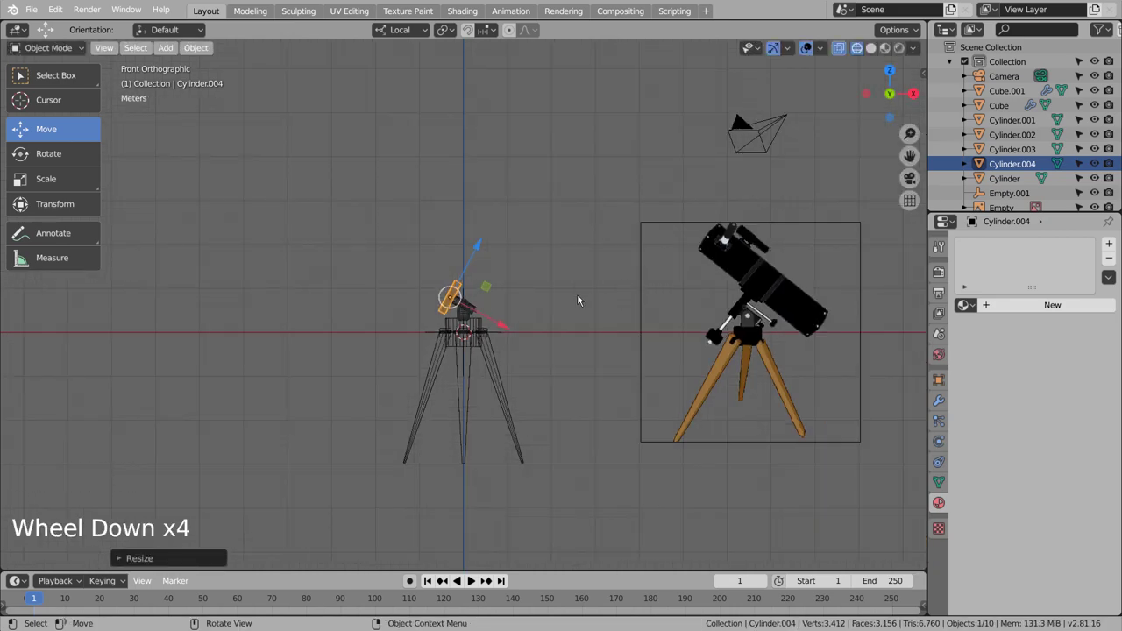
pyautogui.press('s')
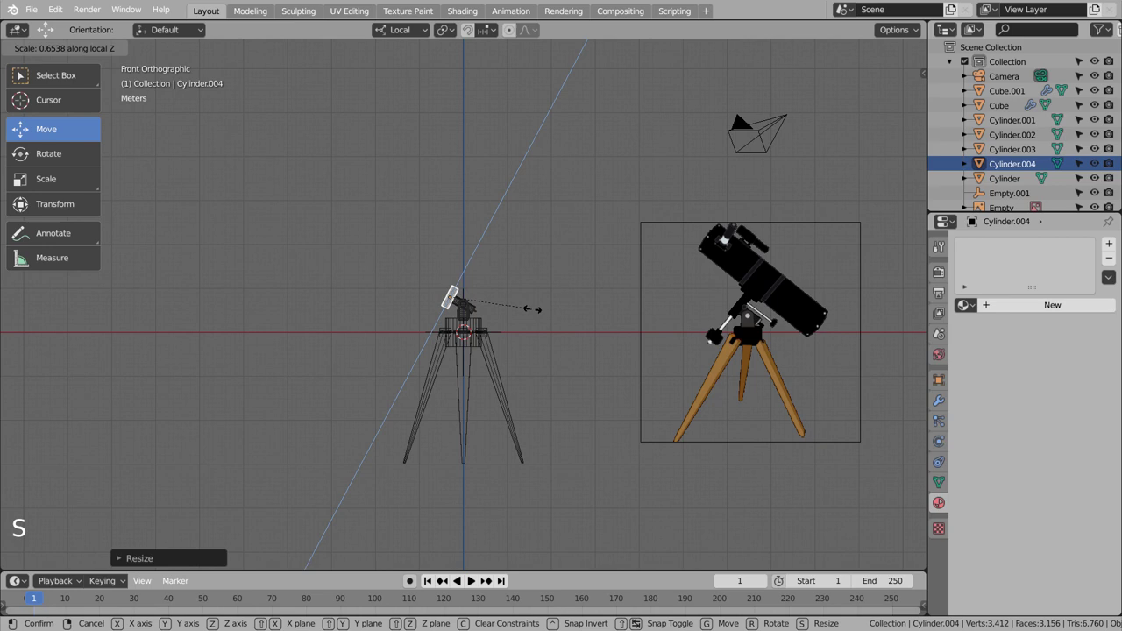
pyautogui.scroll(3)
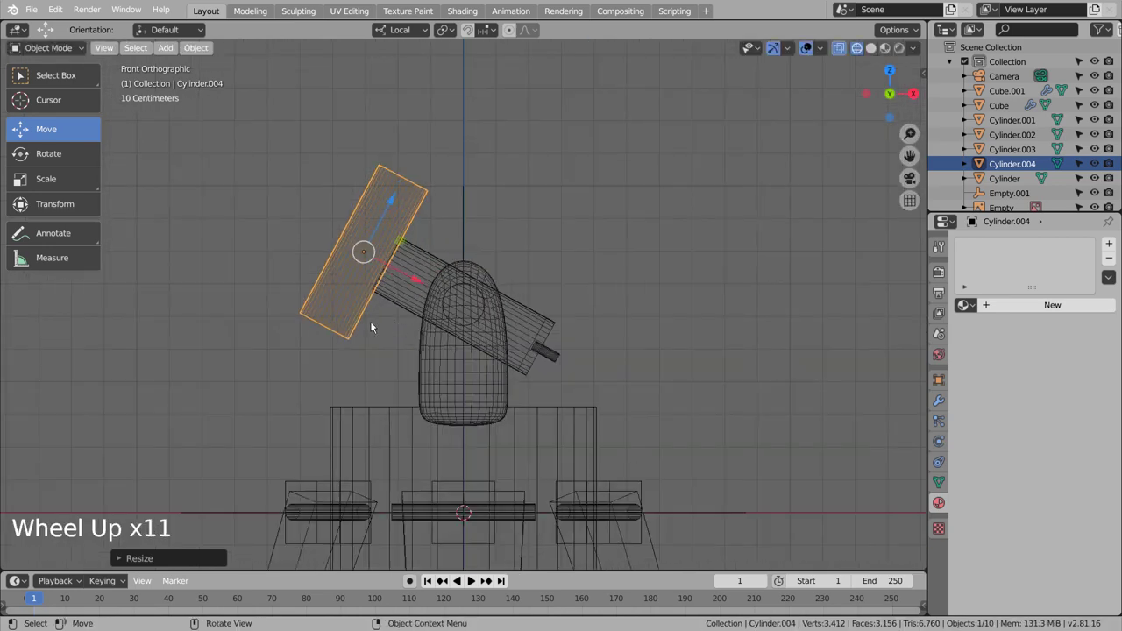
# - Duplicate the disc and stretch the copy into a long thin rod
pyautogui.press('shift+d')
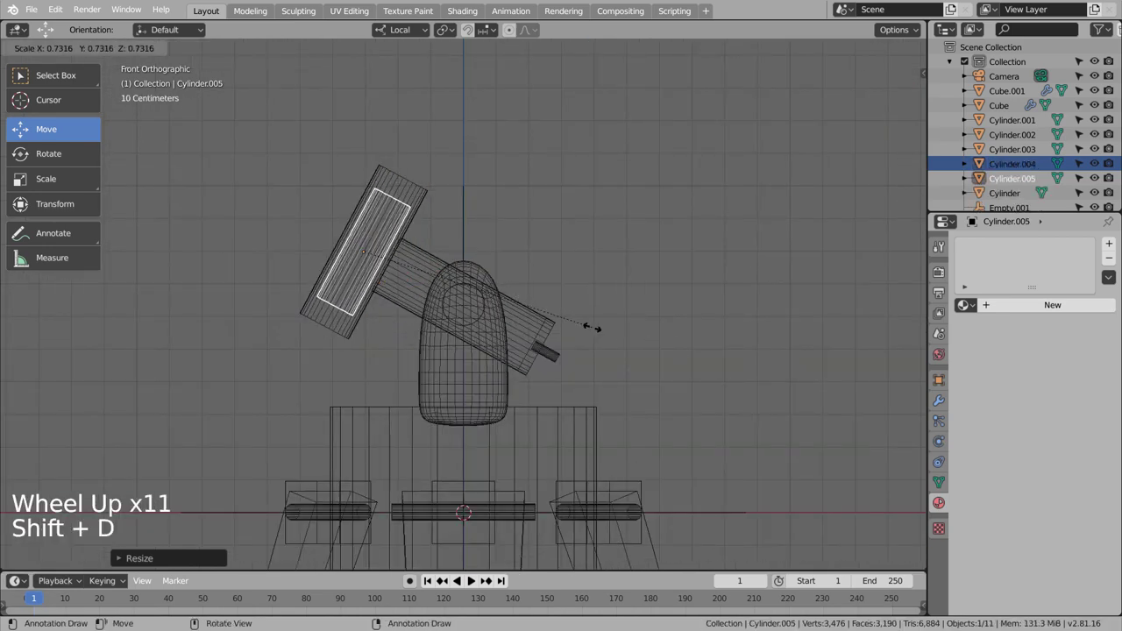
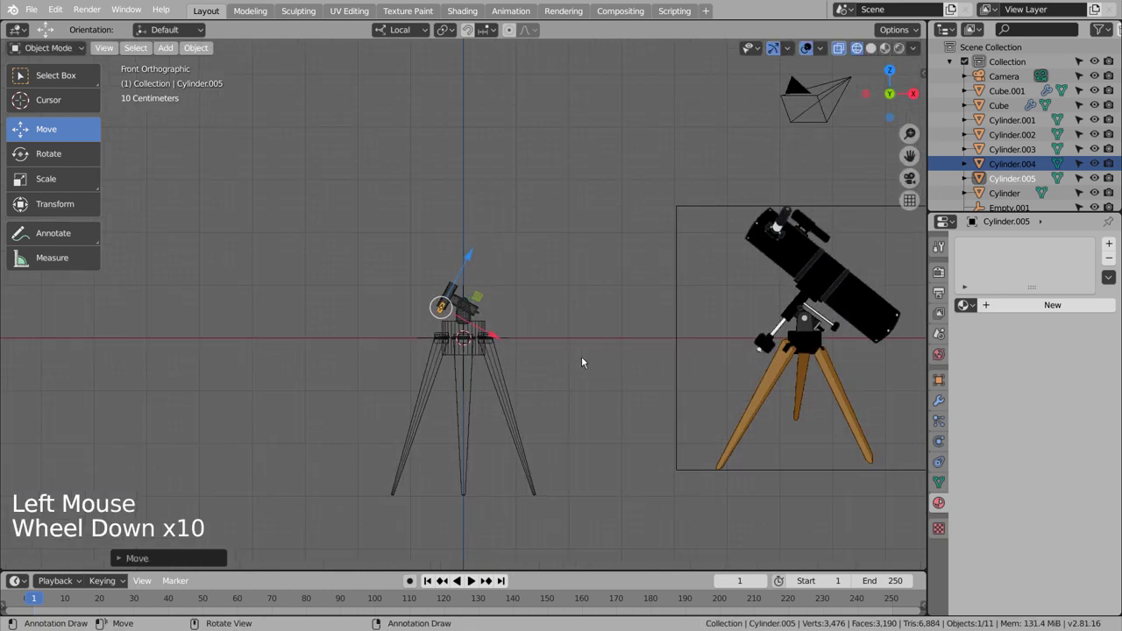
pyautogui.press('s')
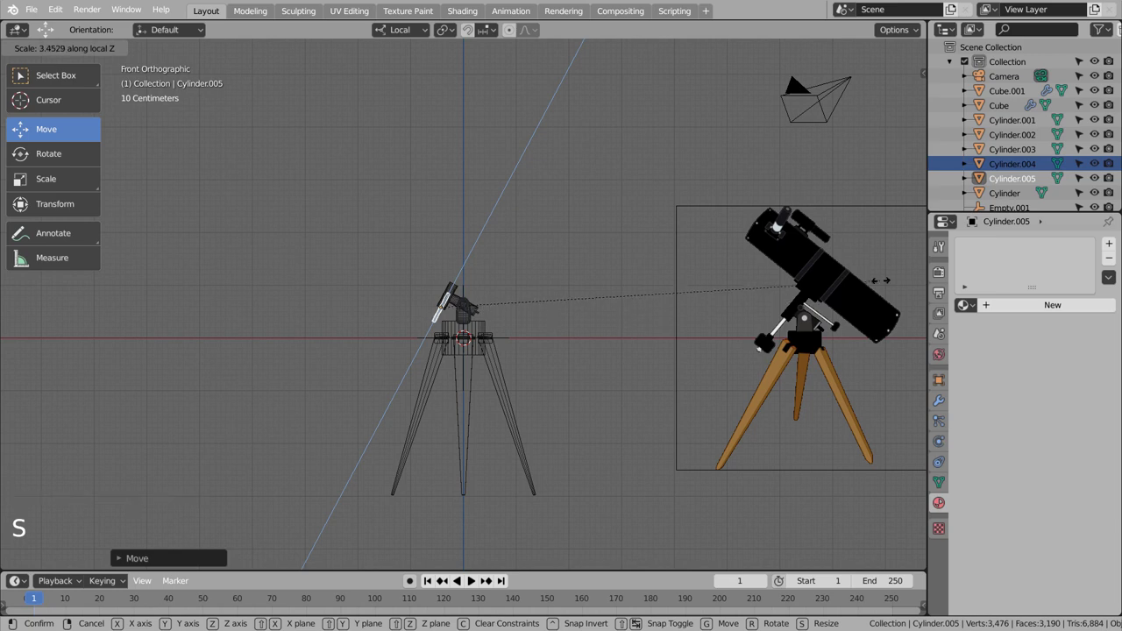
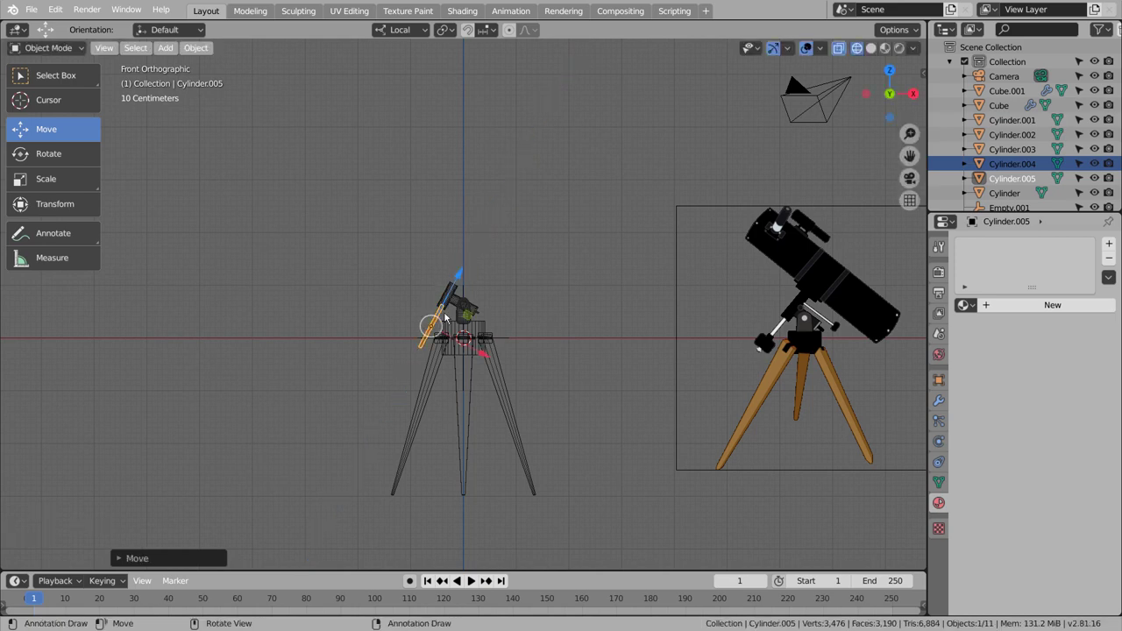
# - Duplicate the rod, shorten and shrink the copy, and slide it to the rod's lower end
pyautogui.press('shift+d')
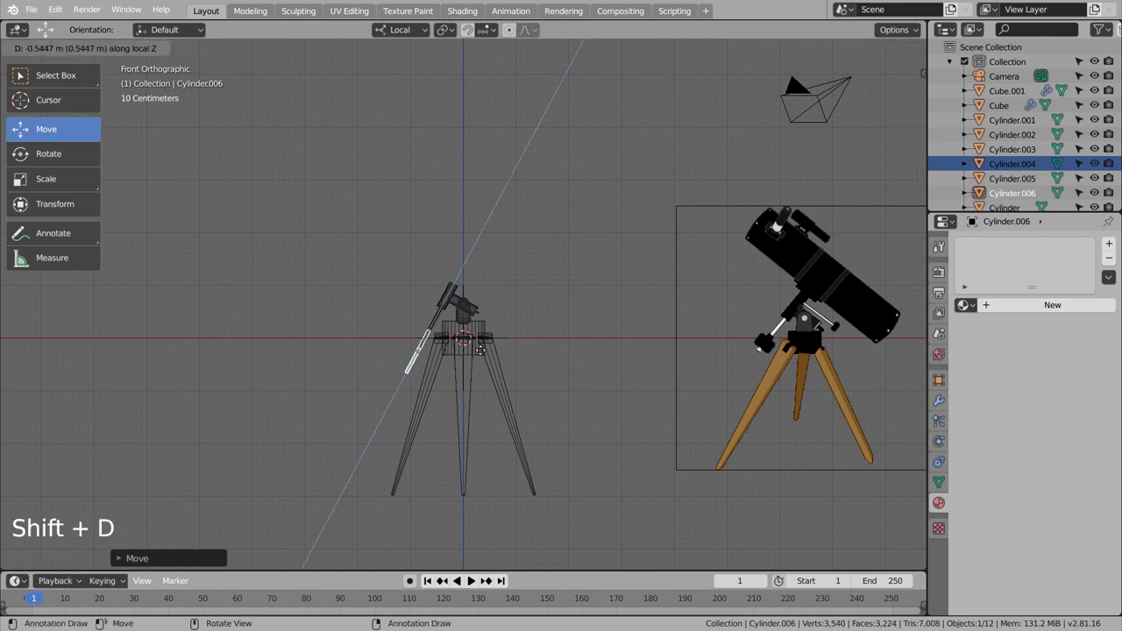
pyautogui.press('s')
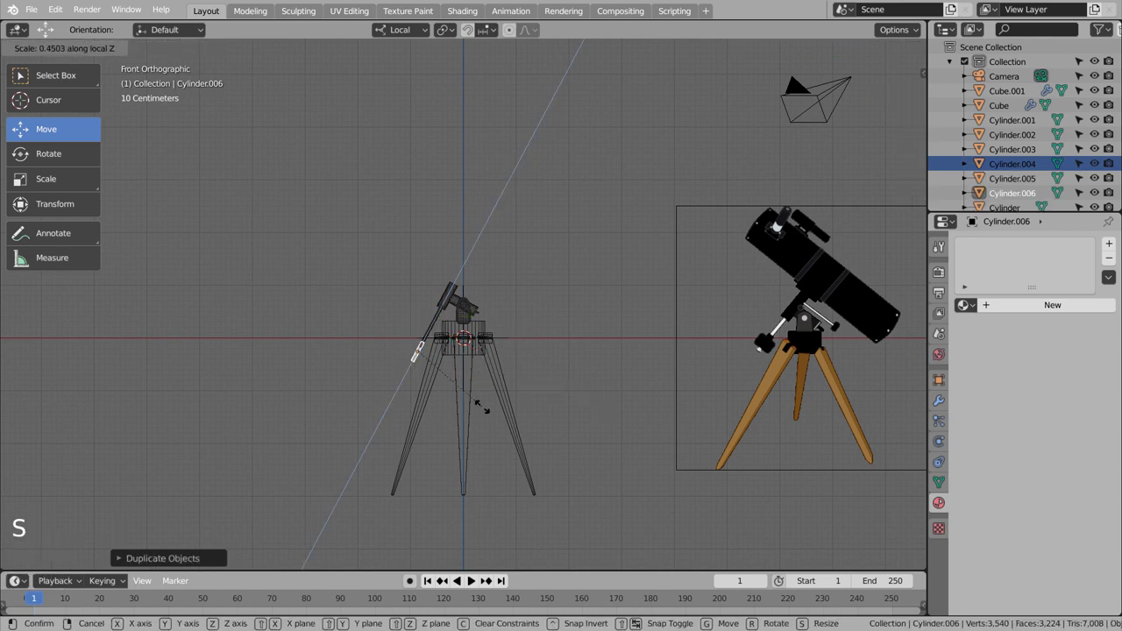
pyautogui.press('s')
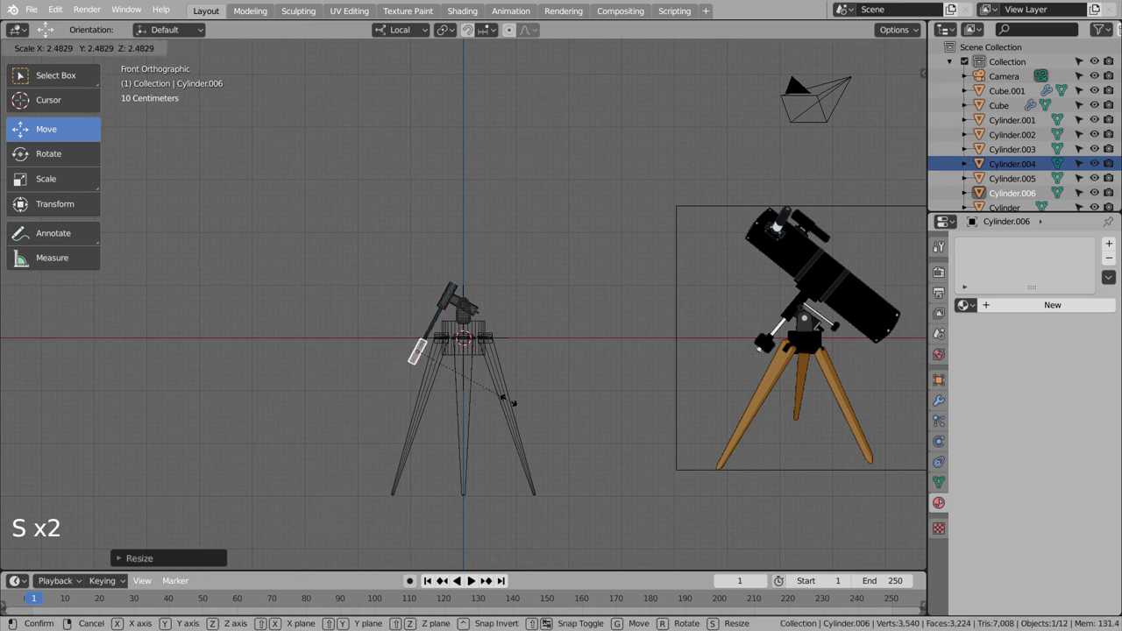
pyautogui.press('s')
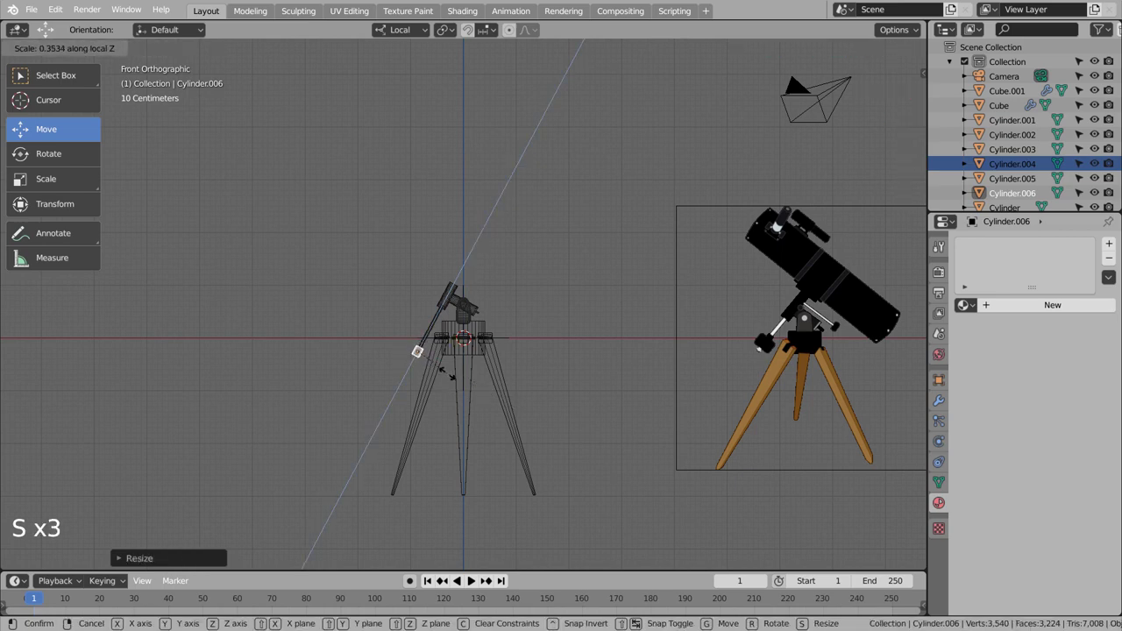
pyautogui.press('s')
pyautogui.press('s')
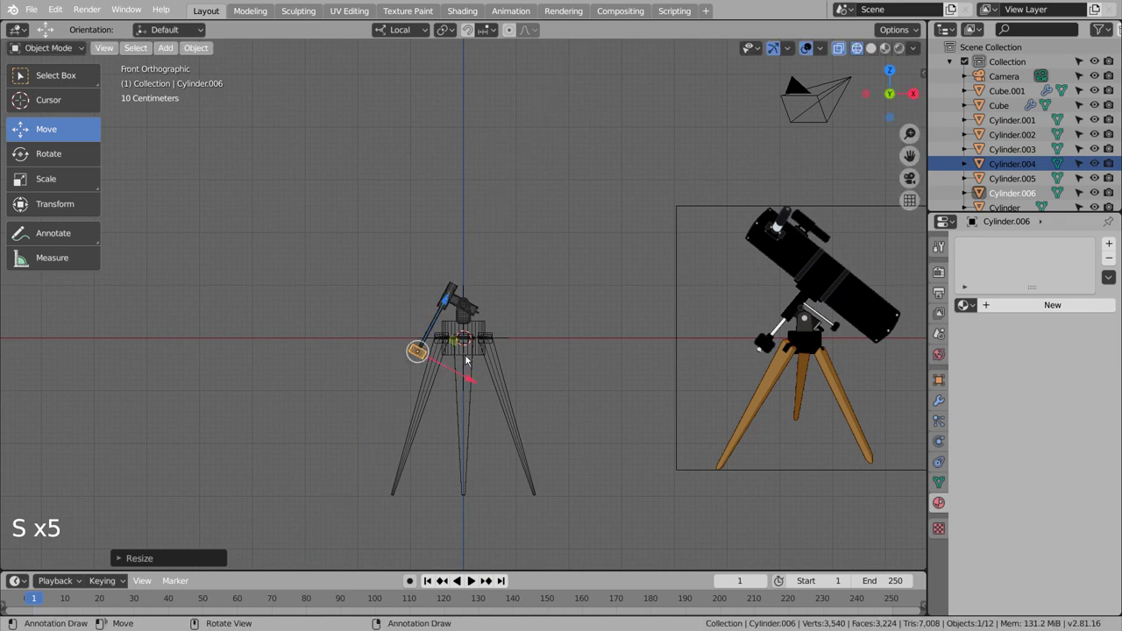
pyautogui.scroll(3)
pyautogui.scroll(-3)
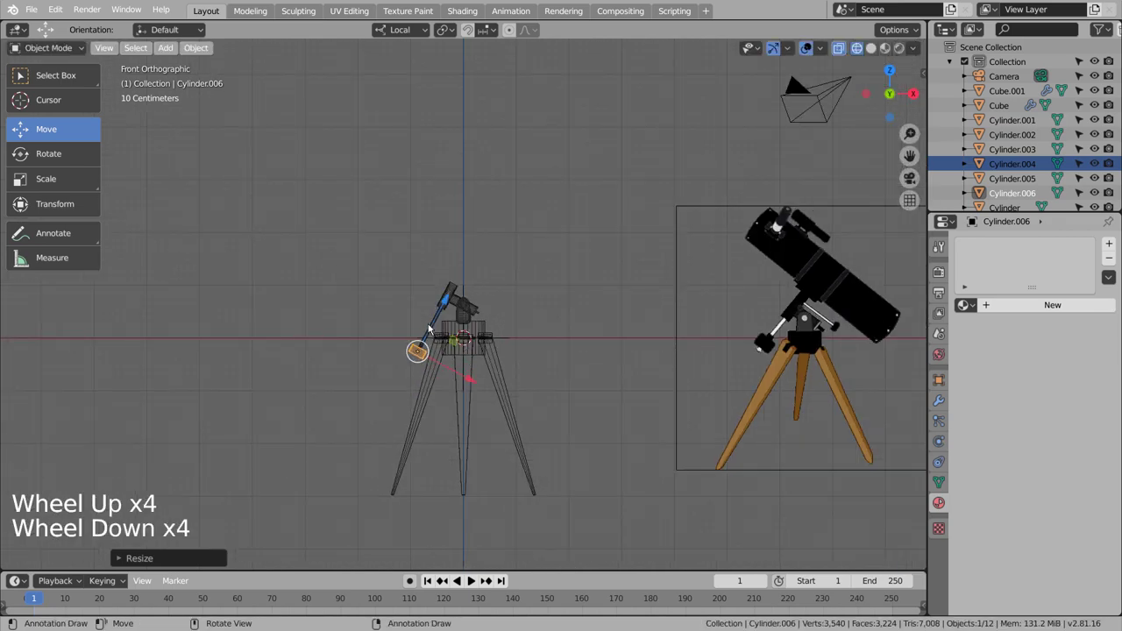
pyautogui.click(446, 307)
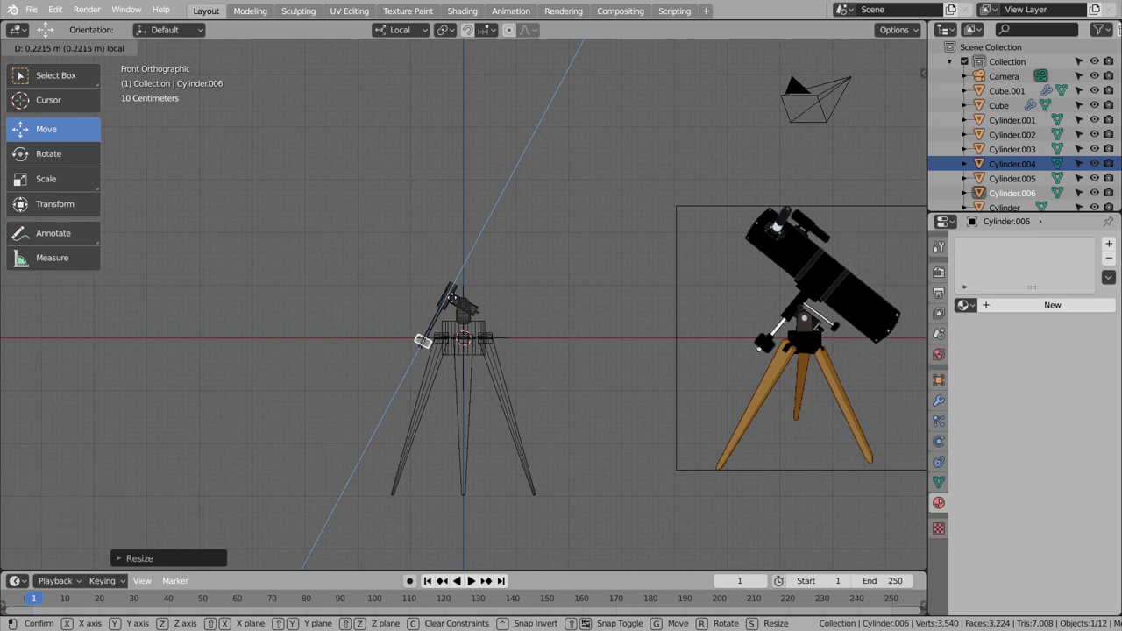
pyautogui.press('s')
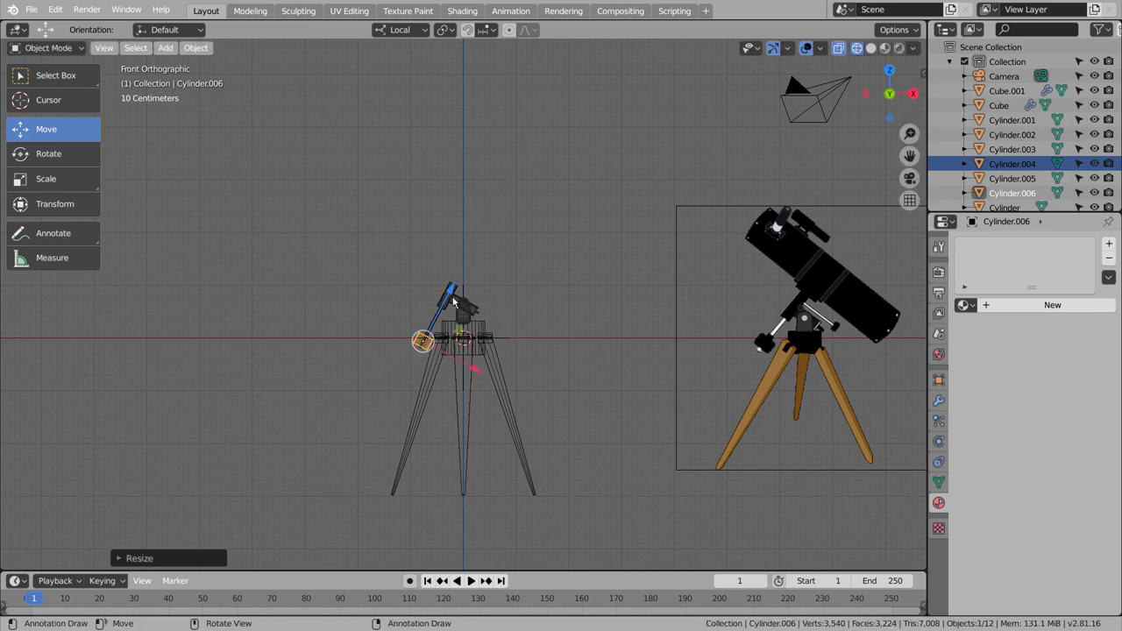
# - Duplicate the small piece, slide the copy along the rod, and switch to solid shading
pyautogui.click(457, 301)
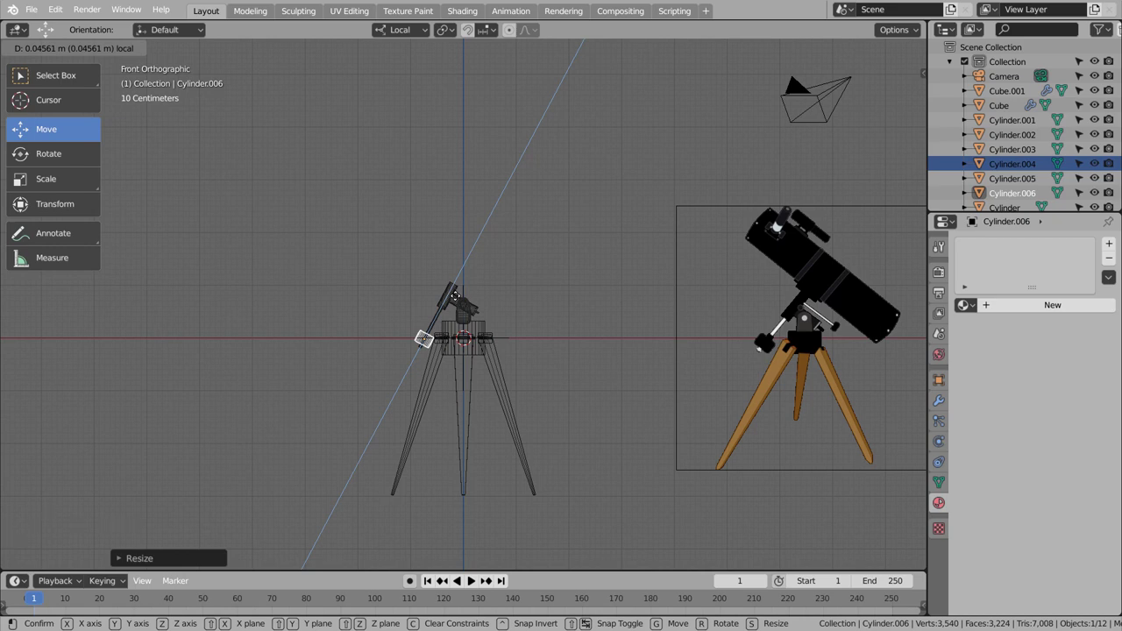
pyautogui.press('s')
pyautogui.scroll(3)
pyautogui.middleClick(498, 398)
pyautogui.press('shift+d')
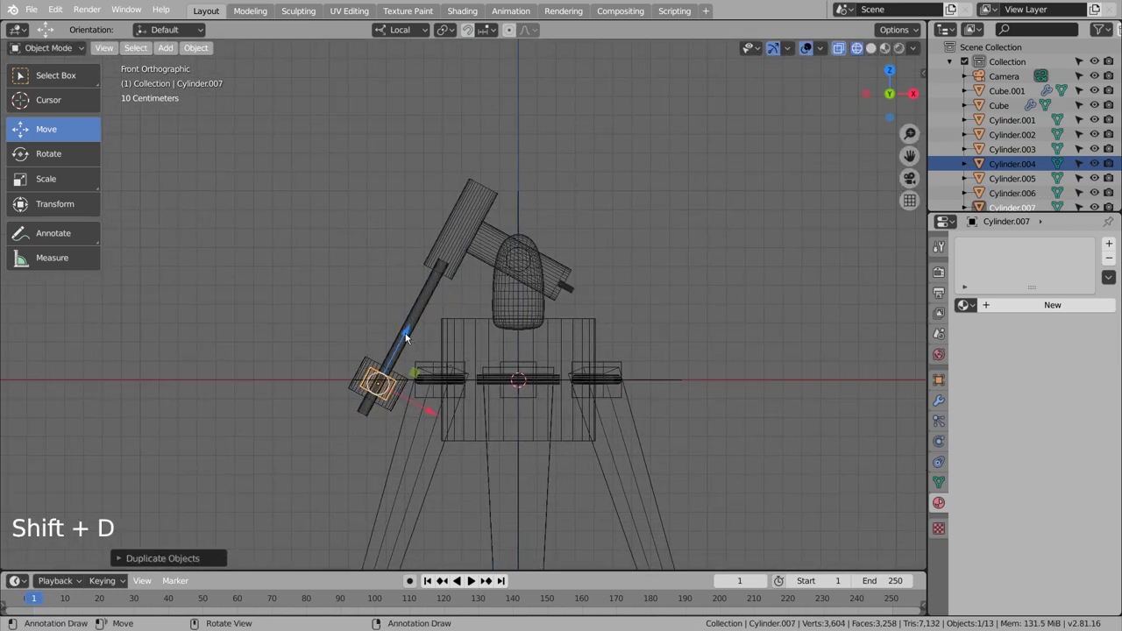
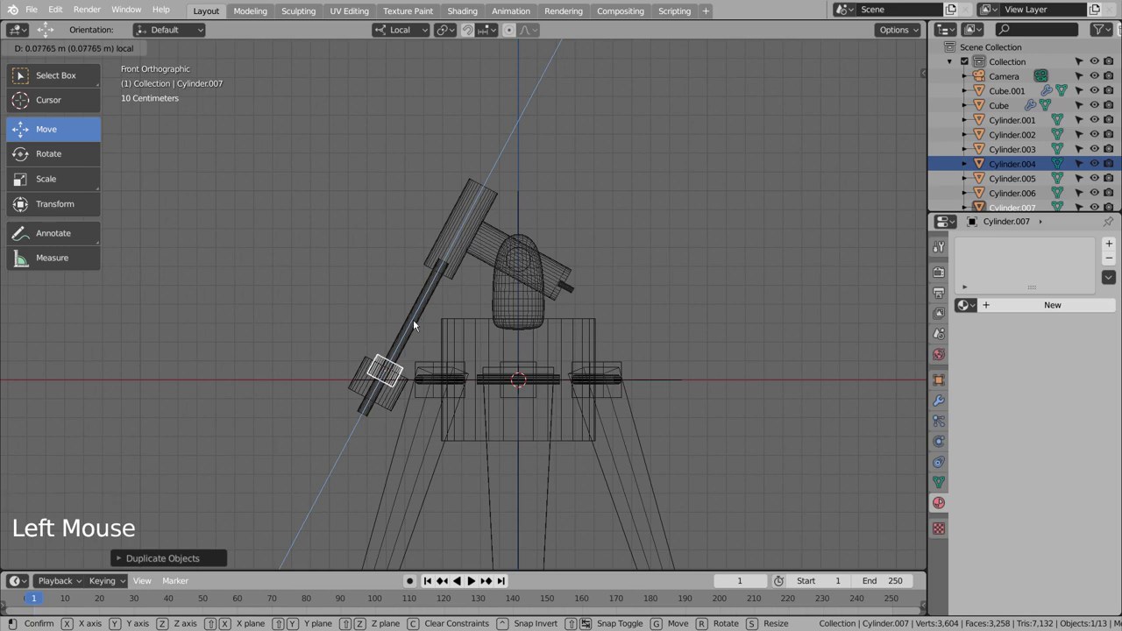
pyautogui.scroll(-3)
pyautogui.press('s')
pyautogui.scroll(3)
pyautogui.press('shift+z')
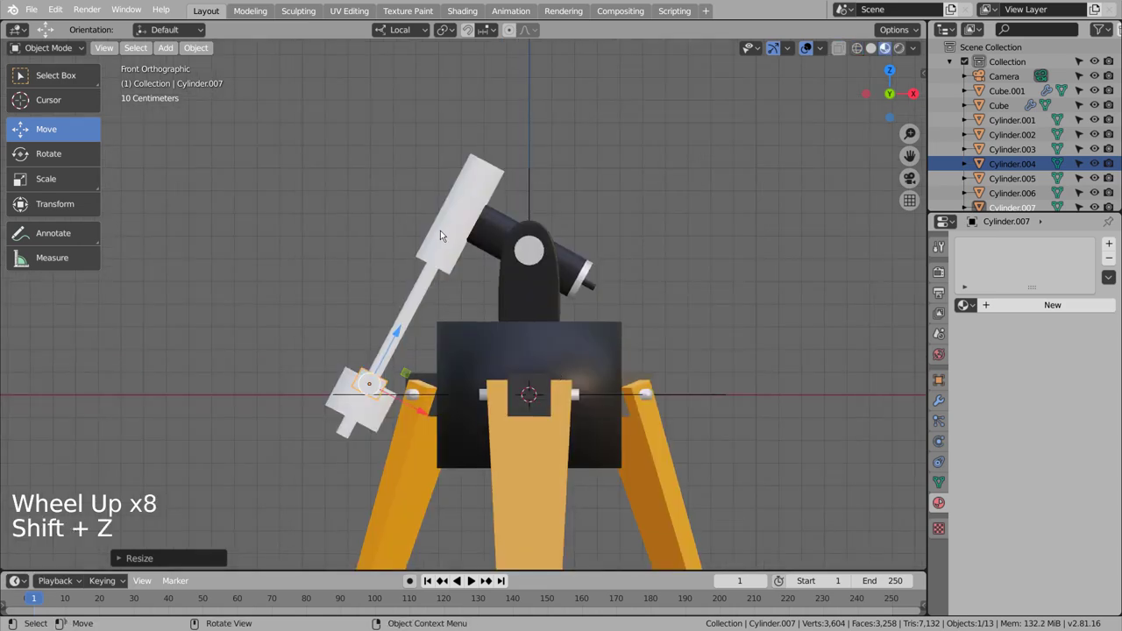
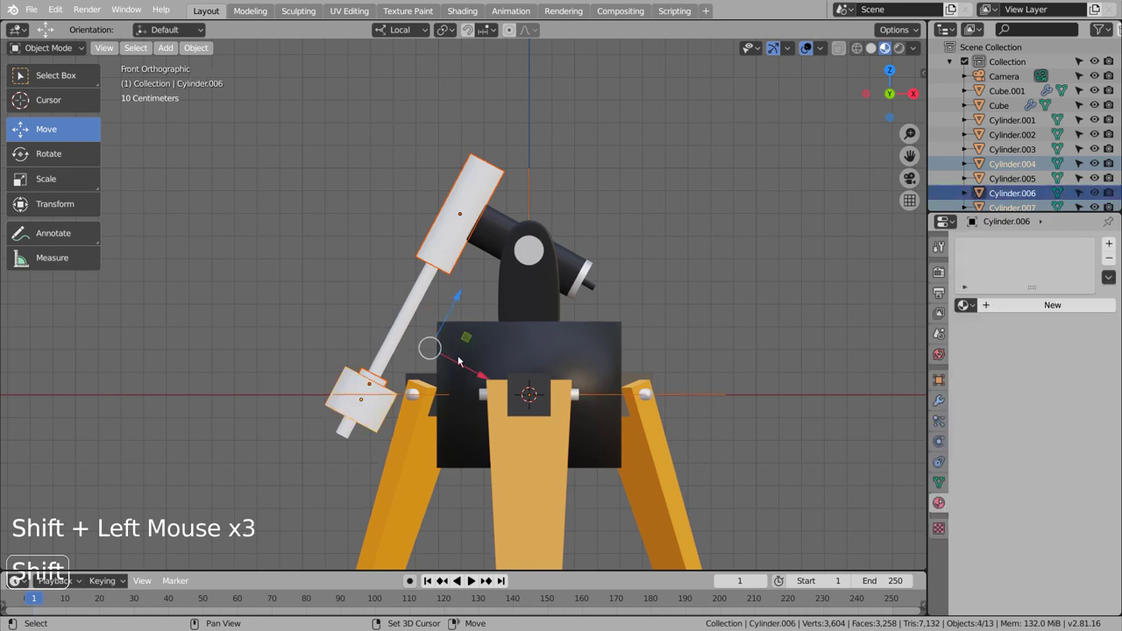
# - Link the tube's dark material onto the upper eyepiece box
pyautogui.click(576, 263)
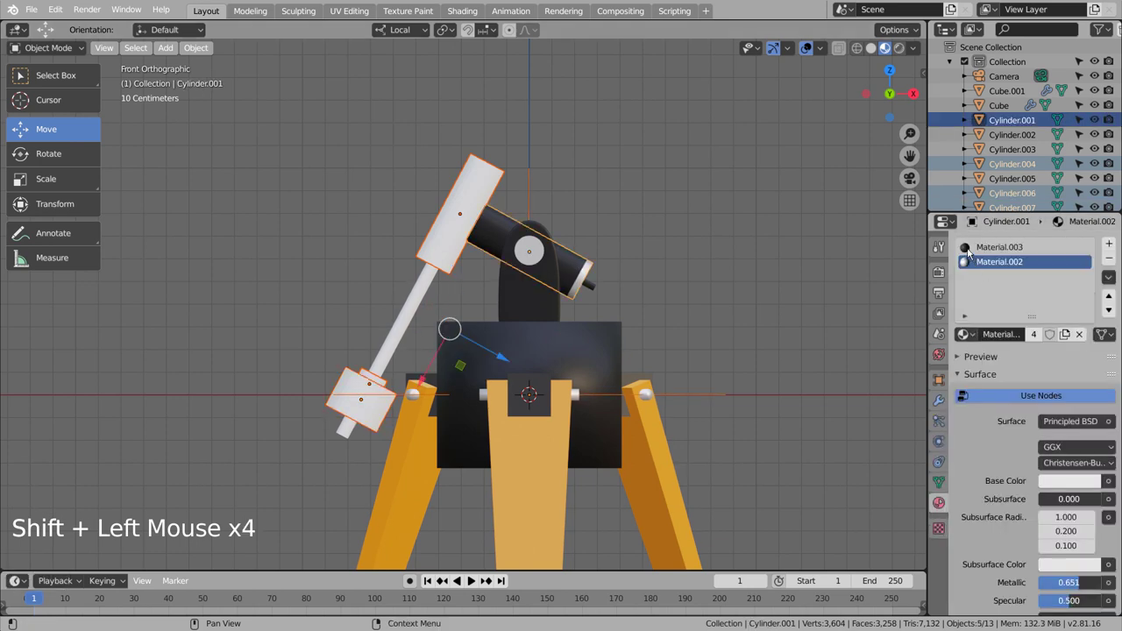
pyautogui.click(972, 252)
pyautogui.click(986, 268)
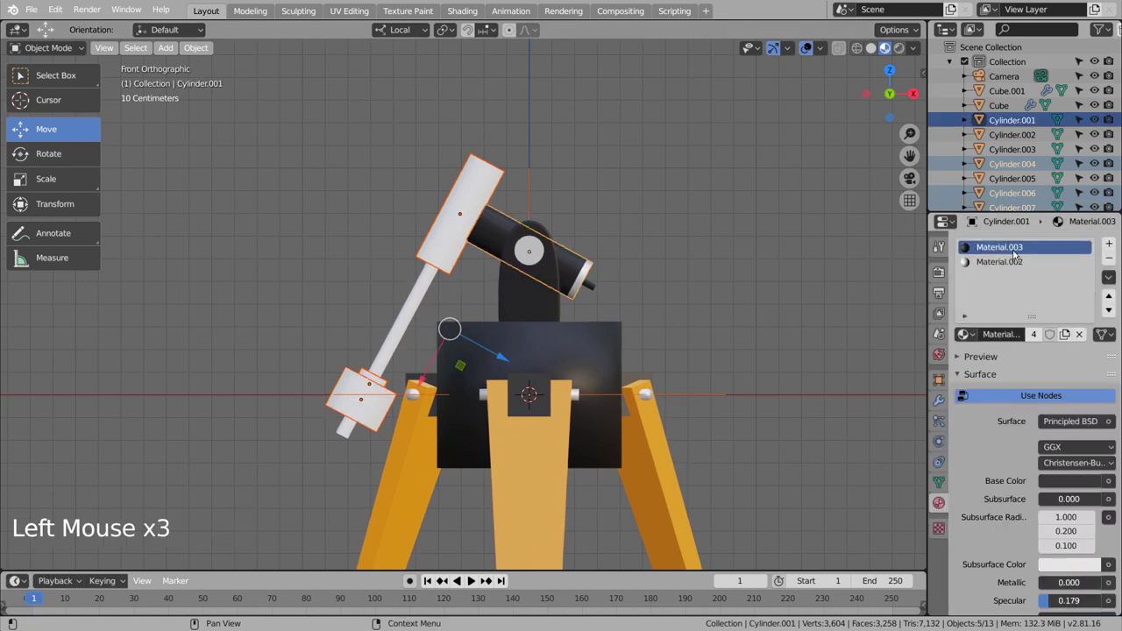
pyautogui.click(1110, 277)
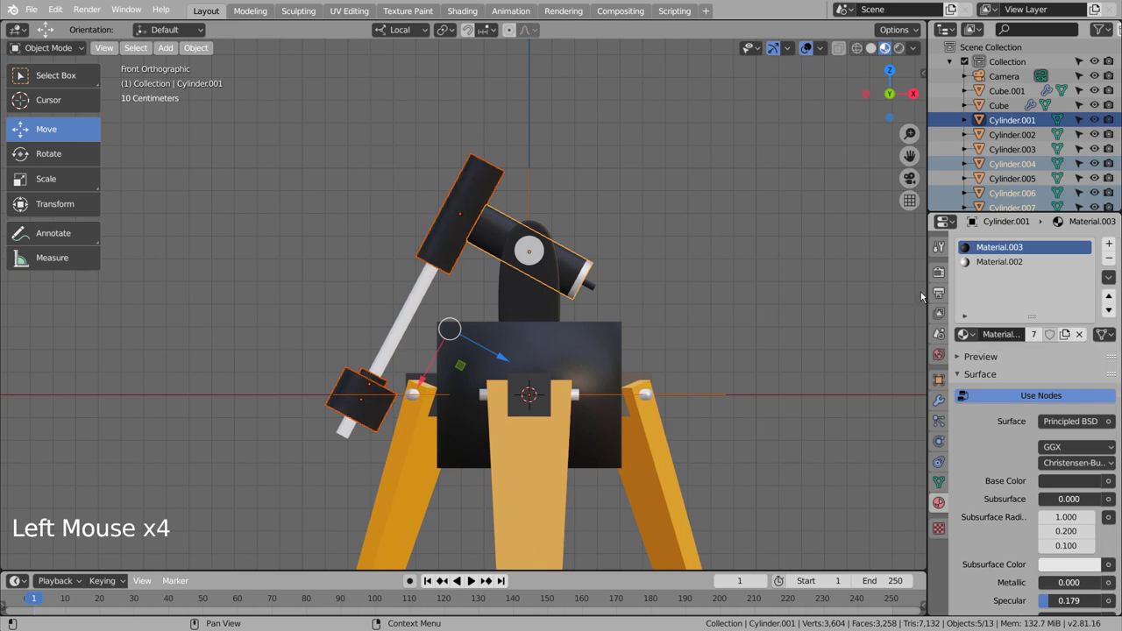
# - Link the white metallic Material.002 from the white part onto the thin rod
pyautogui.click(800, 296)
pyautogui.click(404, 320)
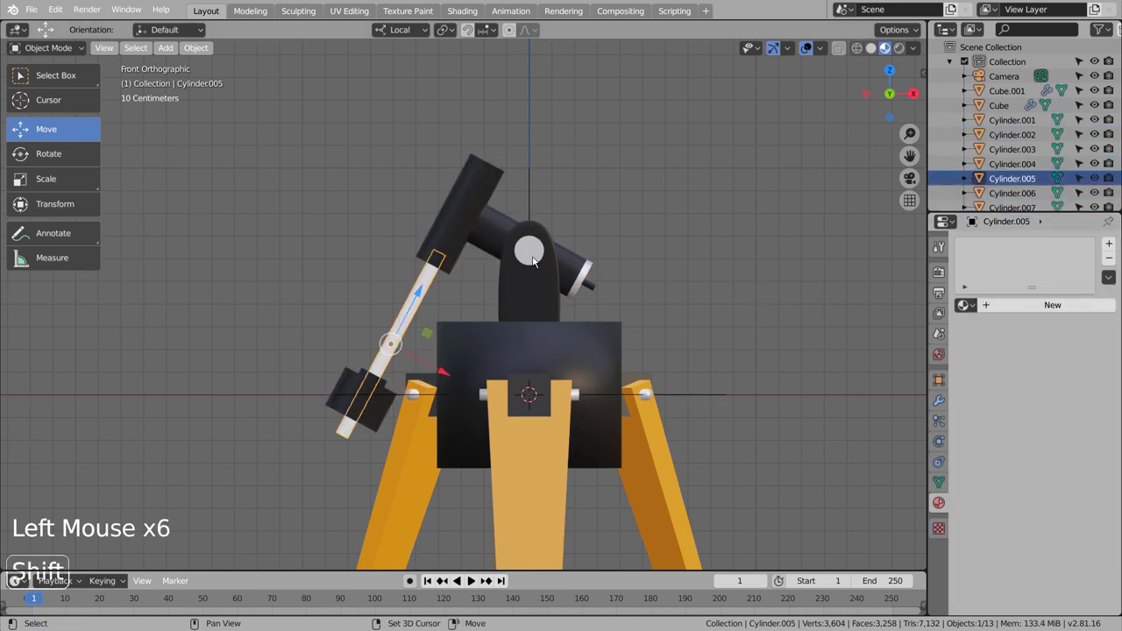
pyautogui.click(536, 253)
pyautogui.click(1112, 280)
pyautogui.click(786, 295)
pyautogui.scroll(-3)
pyautogui.scroll(3)
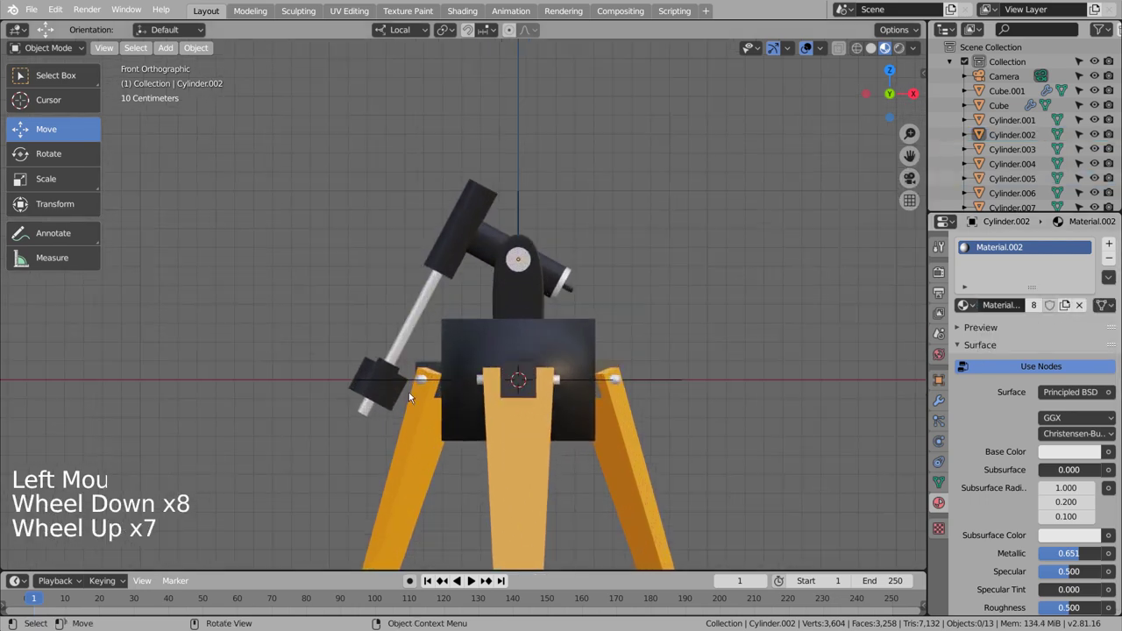
pyautogui.click(372, 411)
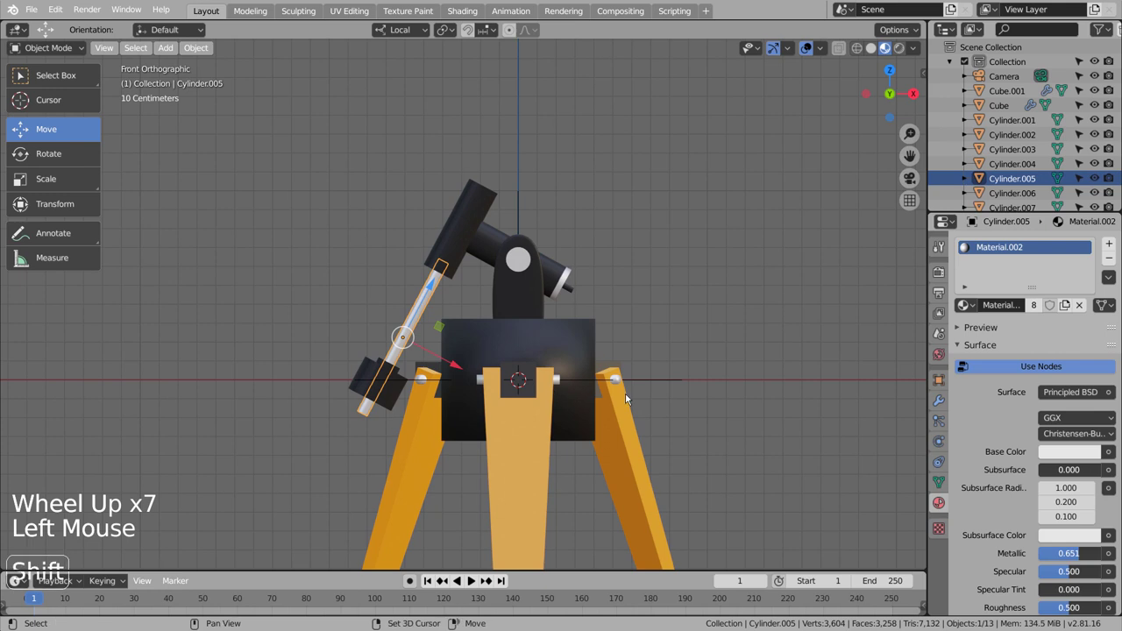
# - Duplicate the rod into a flattened collar slid down near the rod's lower end
pyautogui.press('shift+d')
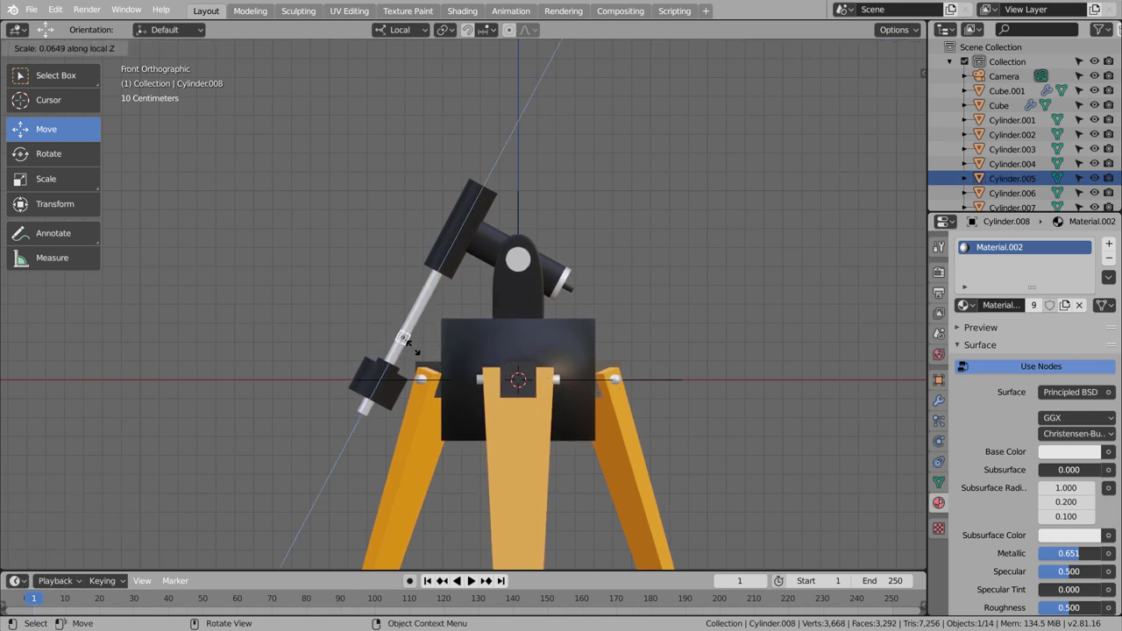
pyautogui.click(427, 308)
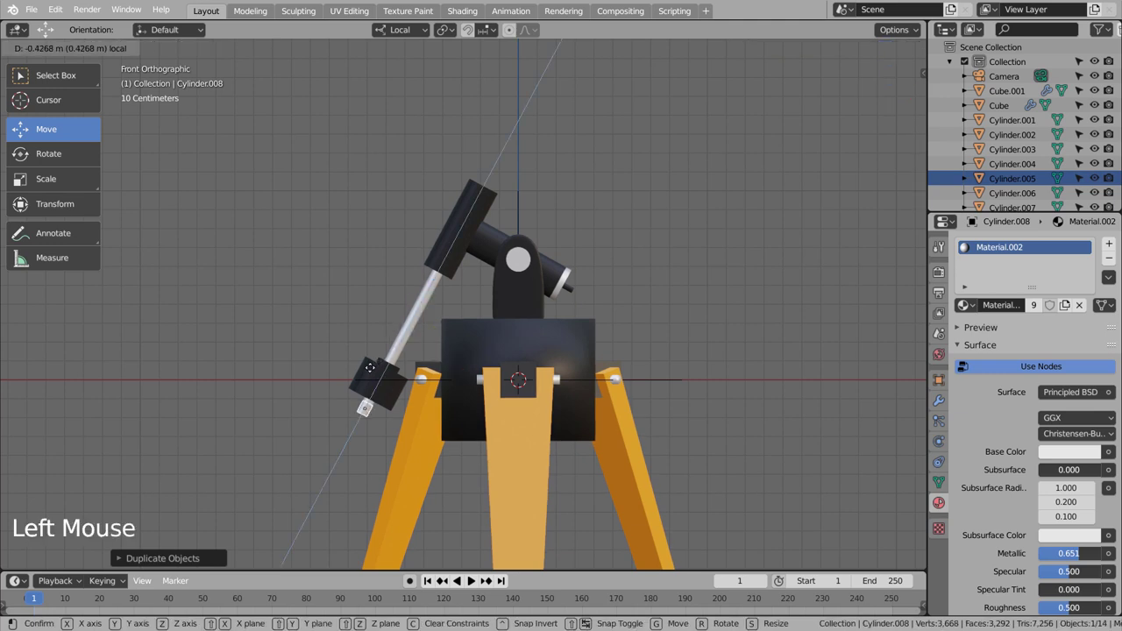
pyautogui.press('s')
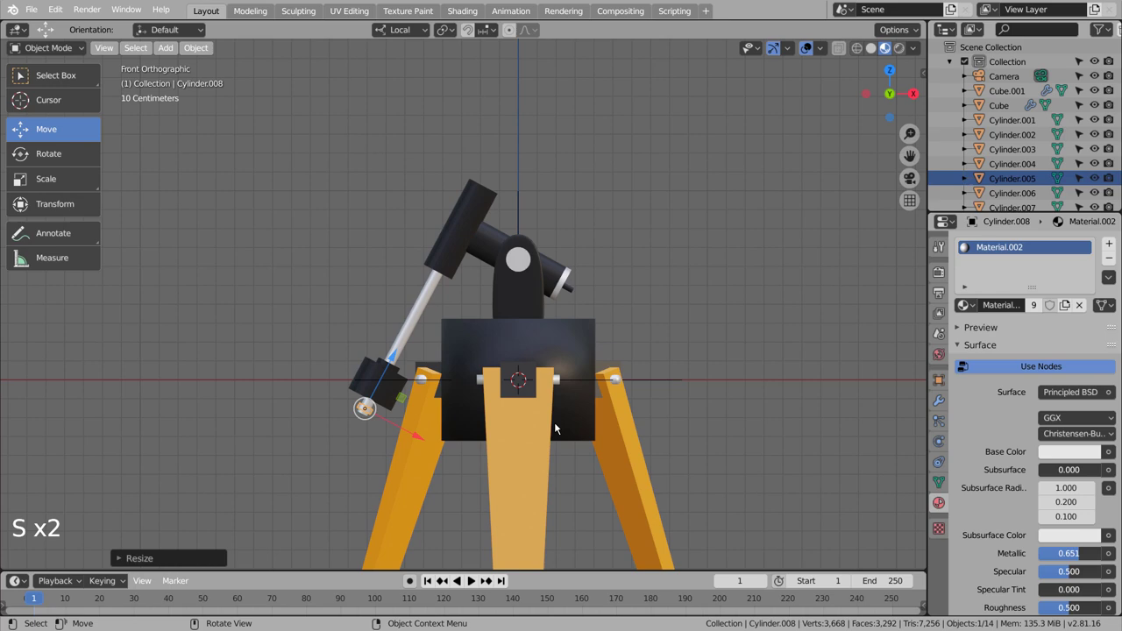
pyautogui.click(694, 388)
pyautogui.scroll(-3)
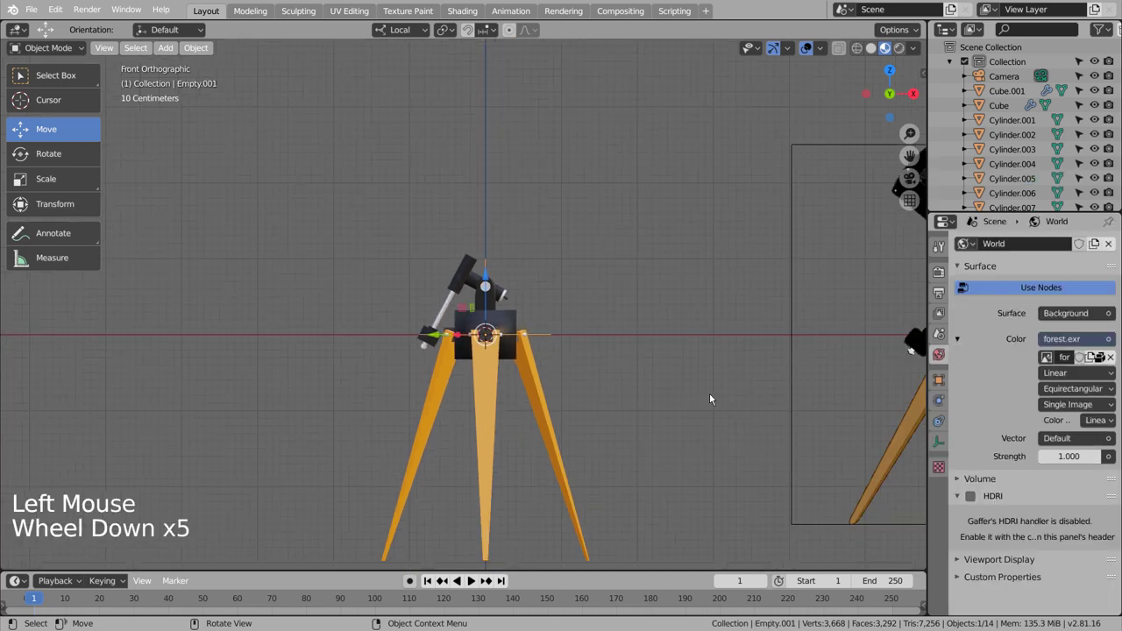
pyautogui.scroll(3)
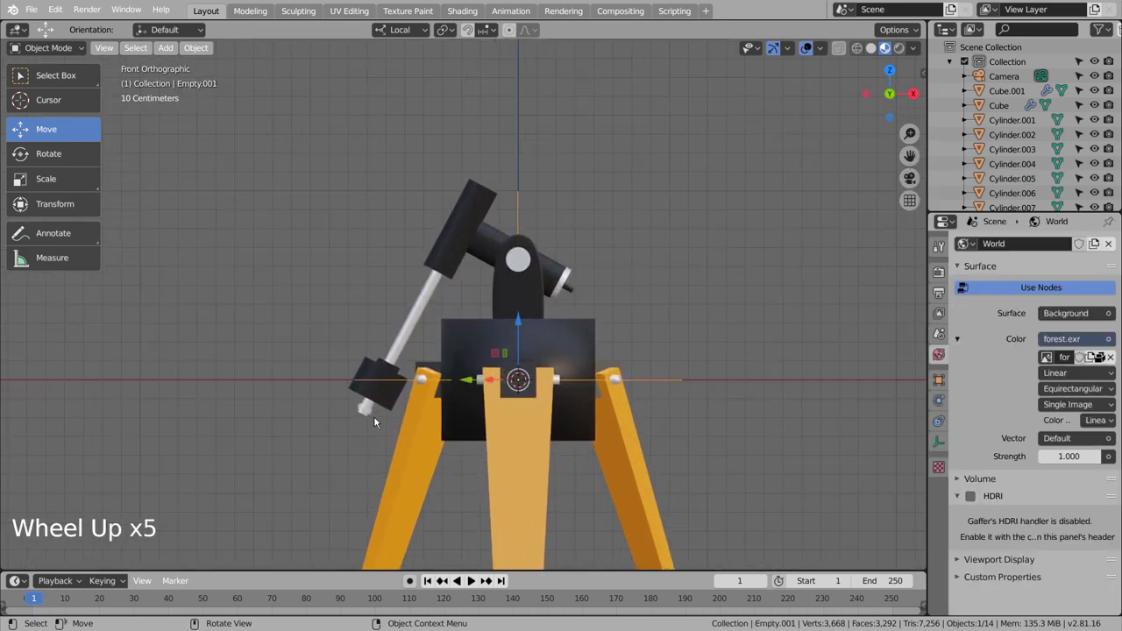
# - Enlarge the collar slightly and orbit around the mount to check it
pyautogui.click(369, 413)
pyautogui.press('s')
pyautogui.press('s')
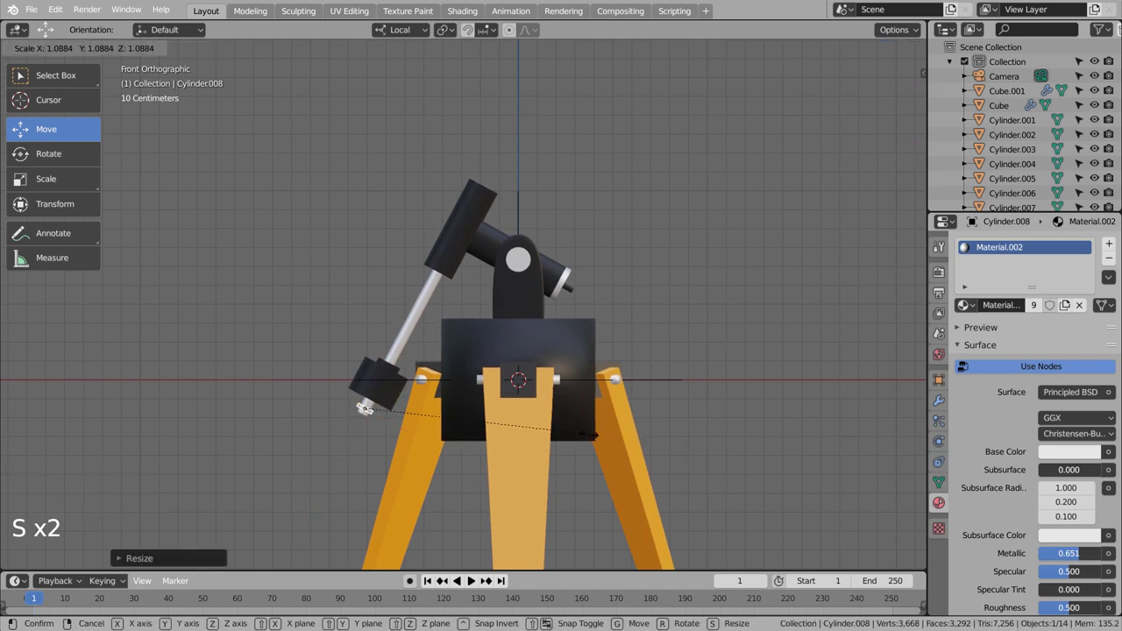
pyautogui.click(736, 432)
pyautogui.scroll(-3)
pyautogui.middleClick(730, 431)
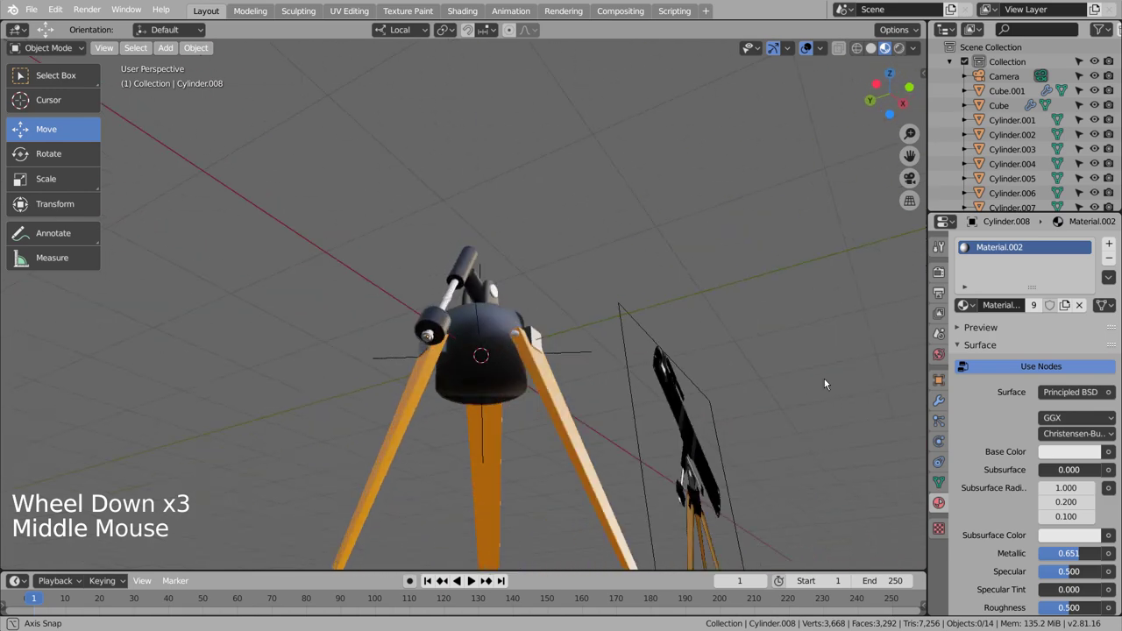
pyautogui.click(450, 310)
pyautogui.rightClick(451, 310)
pyautogui.click(560, 273)
pyautogui.middleClick(574, 279)
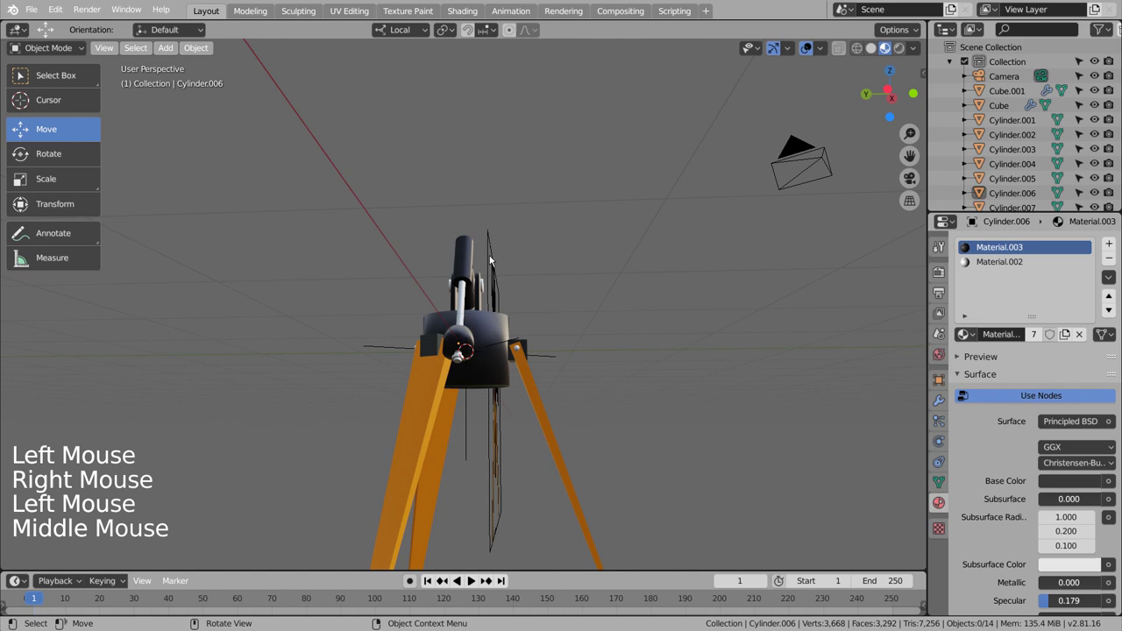
pyautogui.click(466, 257)
pyautogui.rightClick(466, 257)
pyautogui.click(658, 350)
pyautogui.middleClick(696, 410)
pyautogui.press('ctrl+s')
pyautogui.scroll(-3)
pyautogui.press('KP_1')
pyautogui.scroll(-3)
pyautogui.middleClick(824, 340)
pyautogui.scroll(3)
pyautogui.scroll(-3)
pyautogui.scroll(-3)
pyautogui.scroll(-3)
pyautogui.middleClick(322, 390)
pyautogui.scroll(3)
pyautogui.click(326, 340)
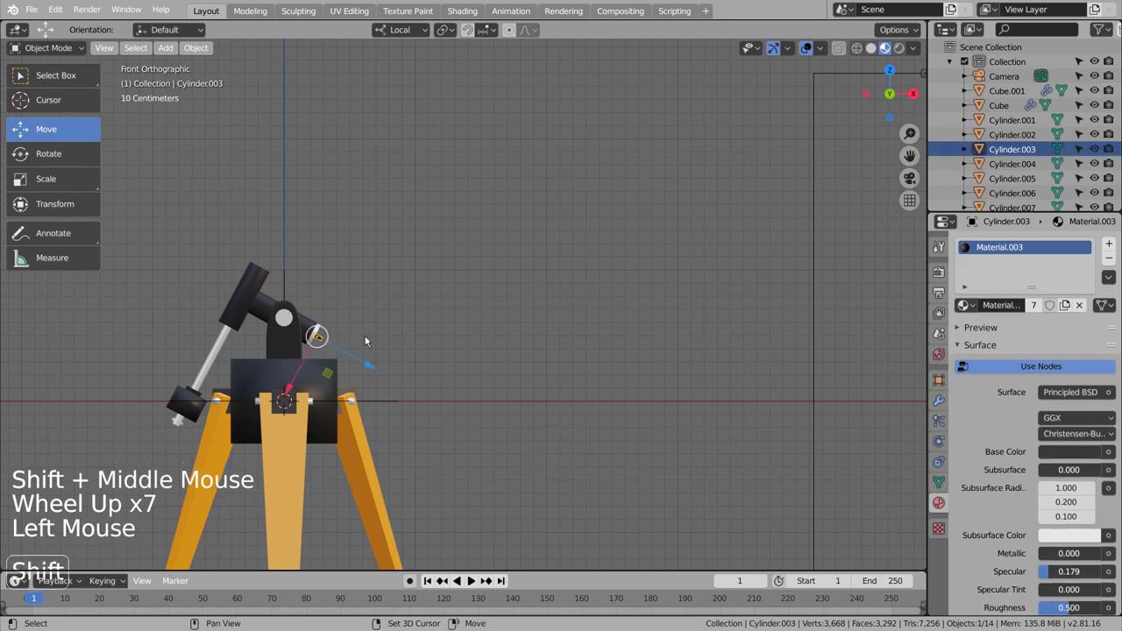
# - Duplicate the small stub and stretch it into a second long thin rod across the mount head
pyautogui.press('shift+d')
pyautogui.press('s')
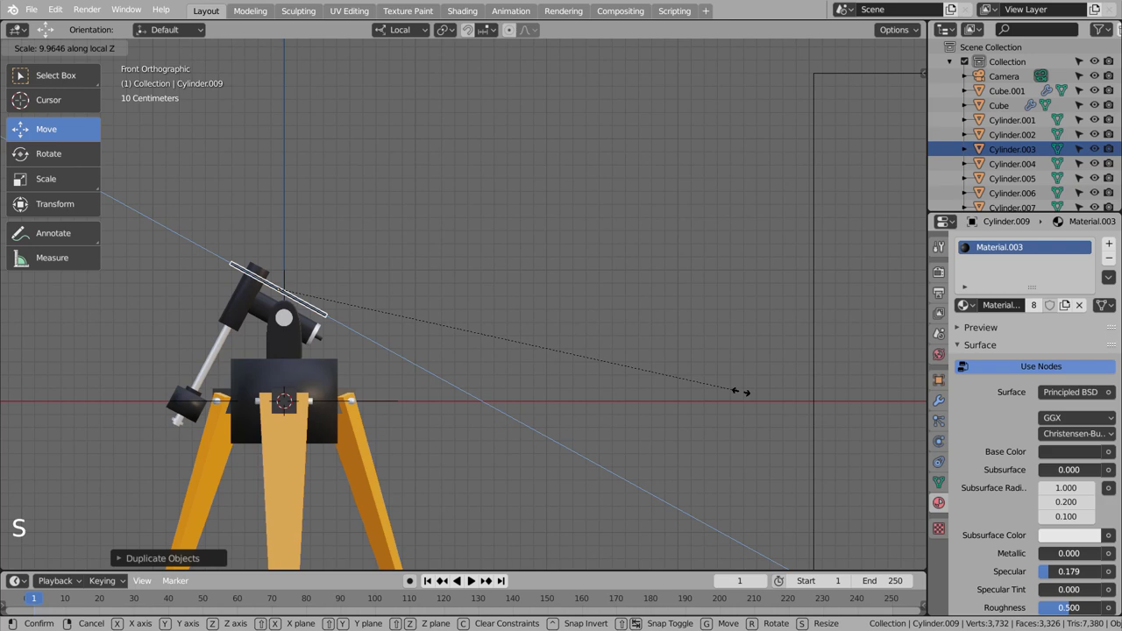
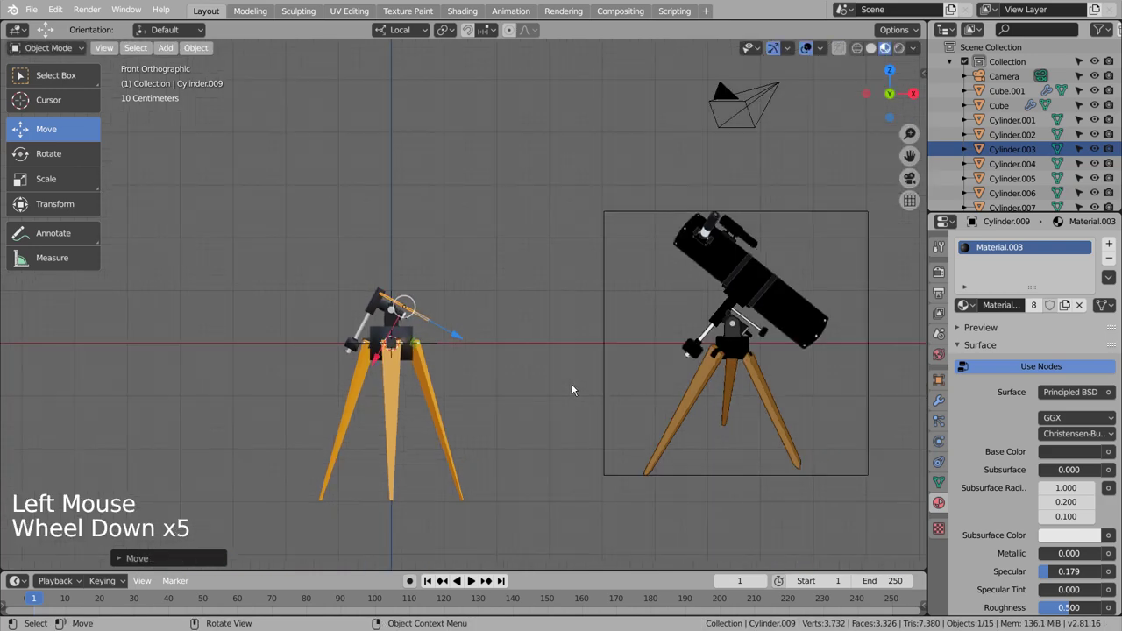
pyautogui.press('s')
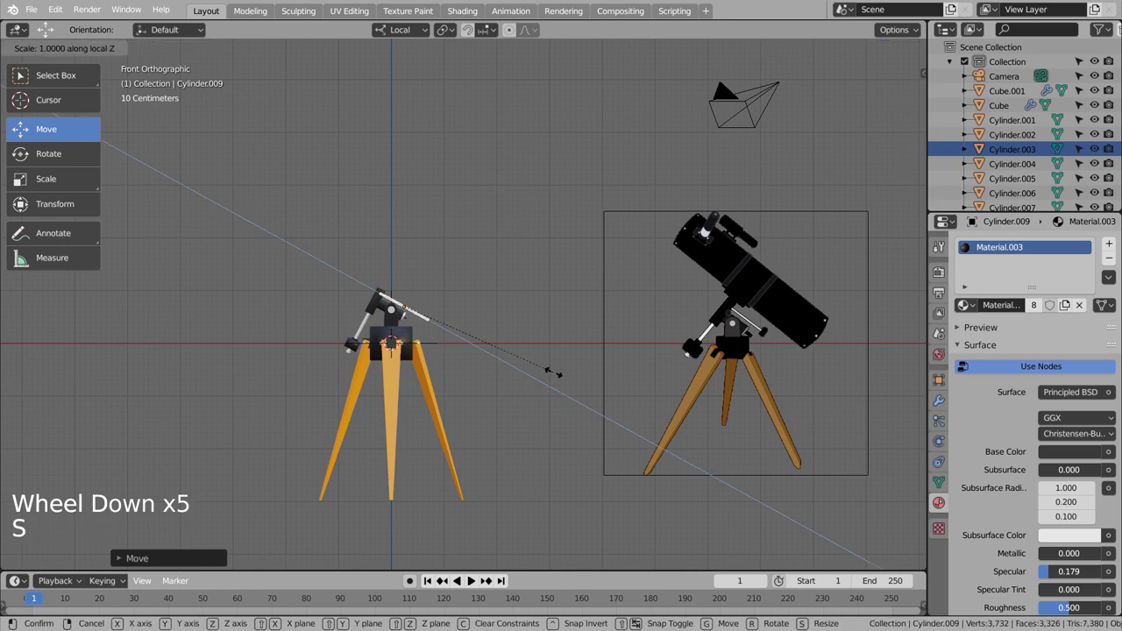
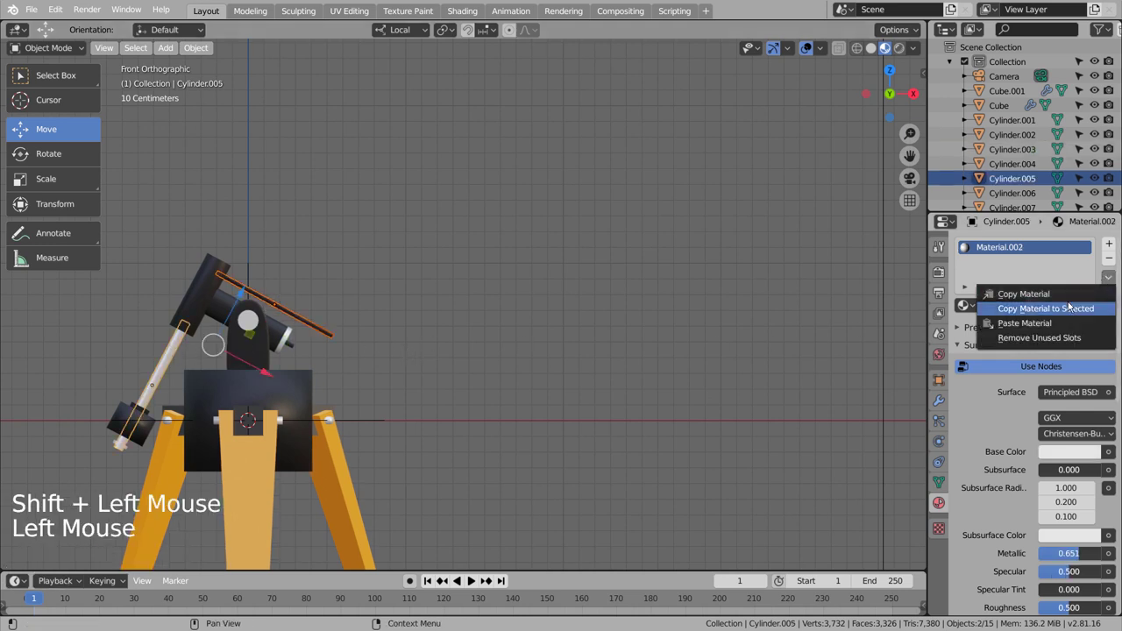
# - Copy the white metallic Material.002 from the first rod onto the new rod
pyautogui.click(656, 329)
pyautogui.click(644, 329)
pyautogui.scroll(-3)
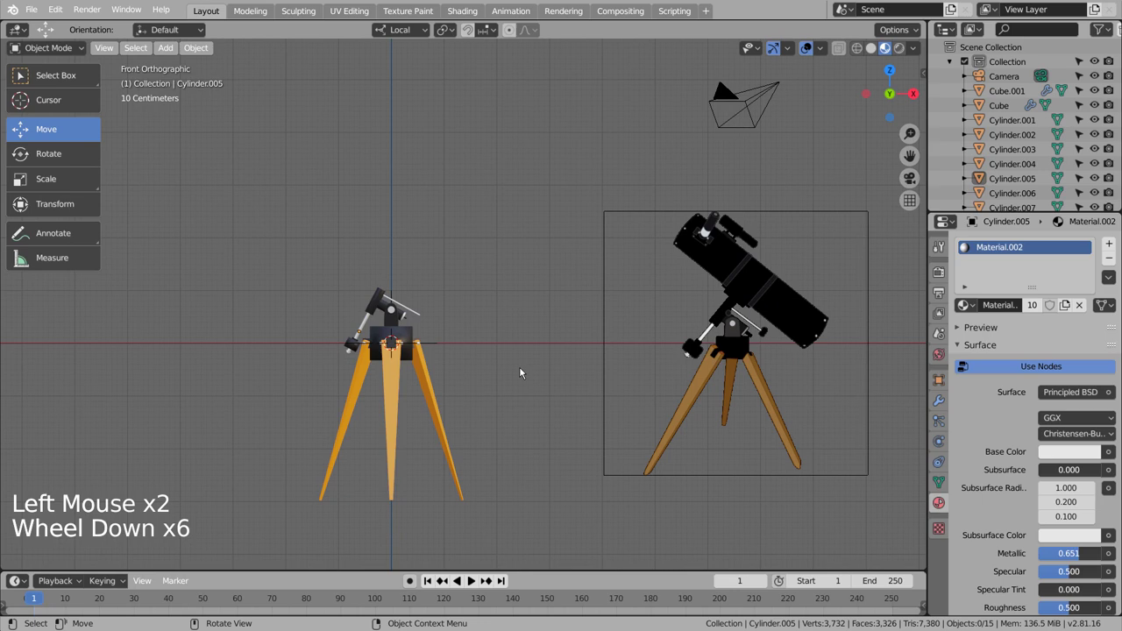
pyautogui.scroll(-3)
pyautogui.click(366, 324)
pyautogui.scroll(3)
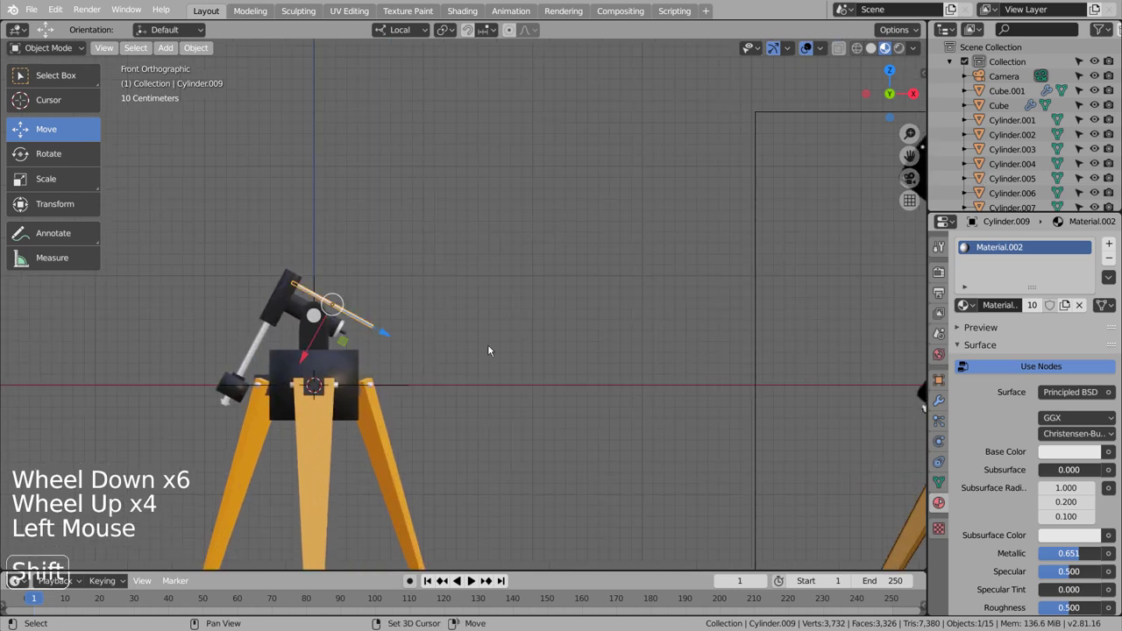
# - Duplicate the white rod and scale the copy into a wider, shorter piece
pyautogui.press('shift+d')
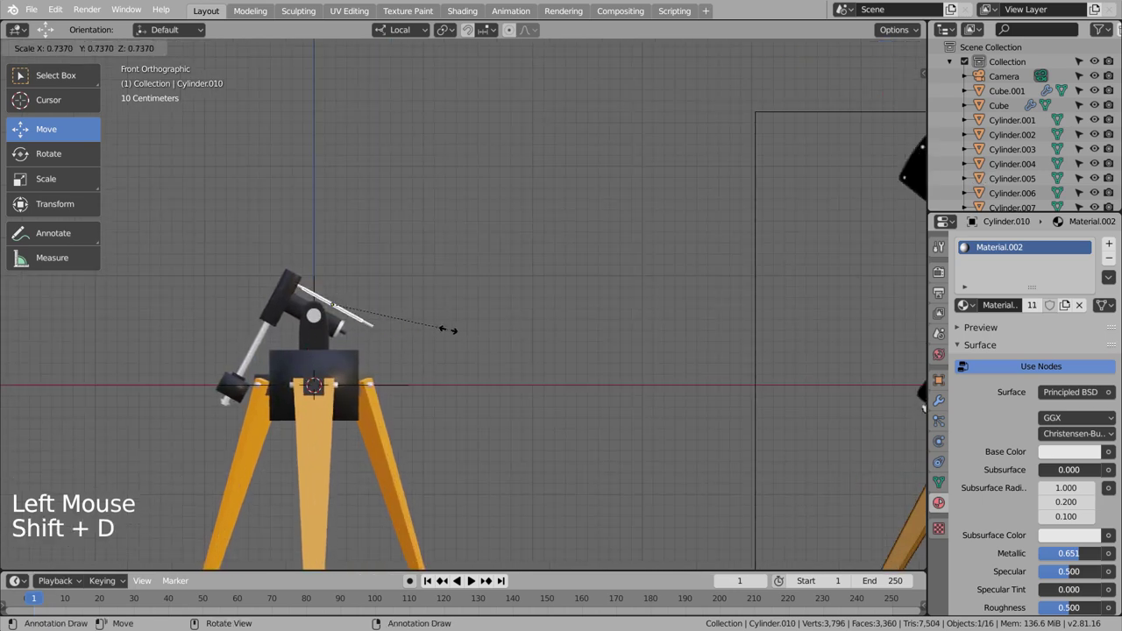
pyautogui.press('s')
pyautogui.press('ctrl+z')
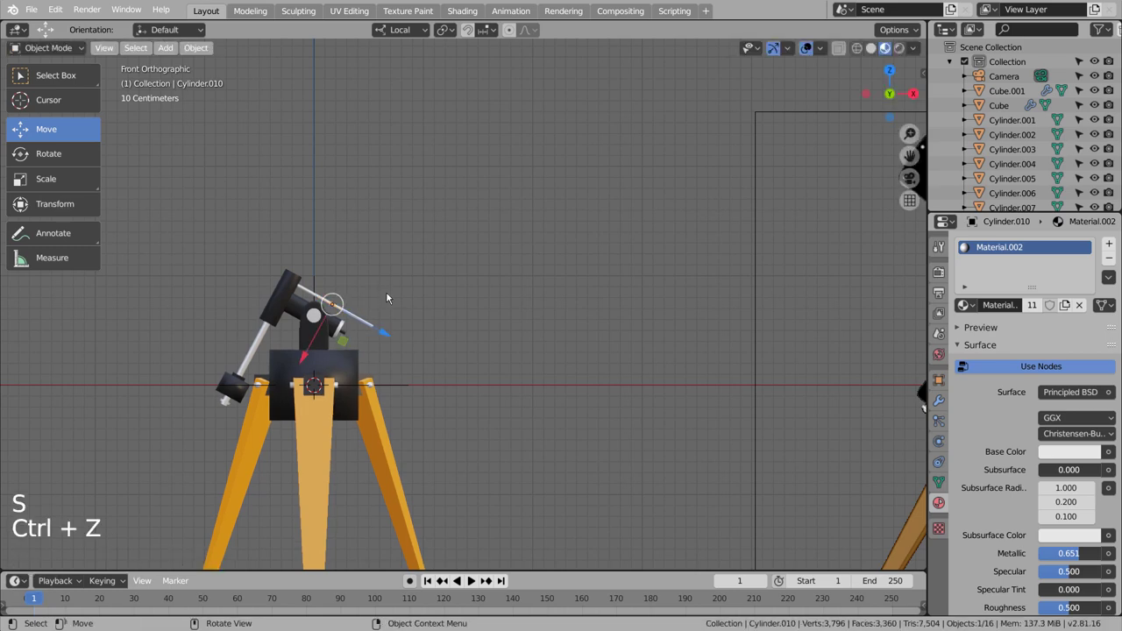
pyautogui.click(391, 335)
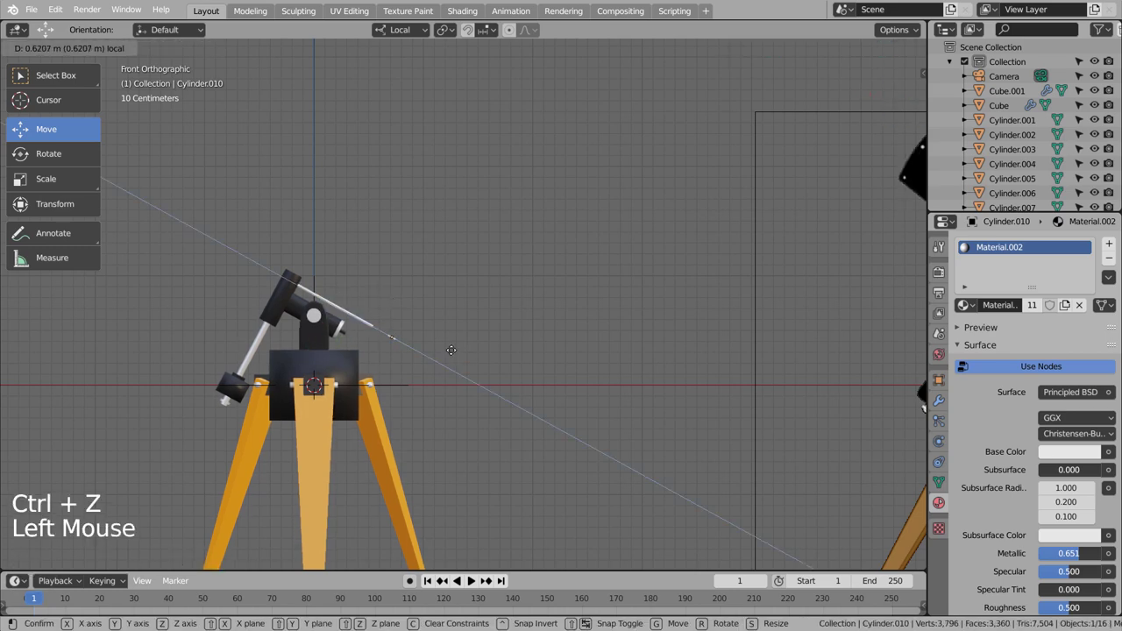
pyautogui.press('s')
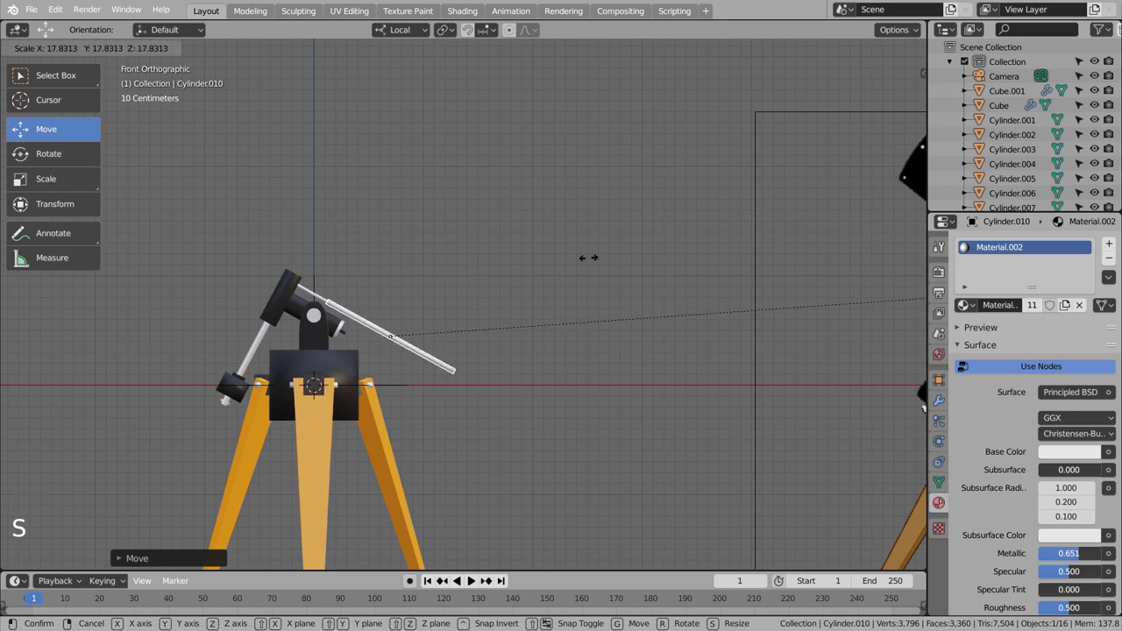
pyautogui.press('s')
pyautogui.press('s')
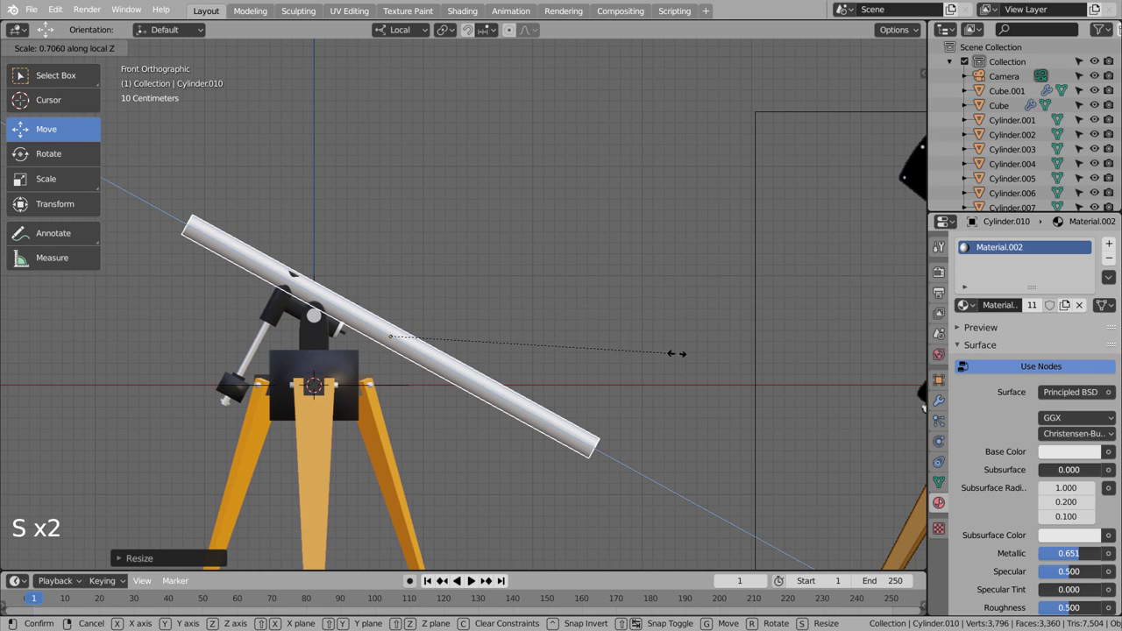
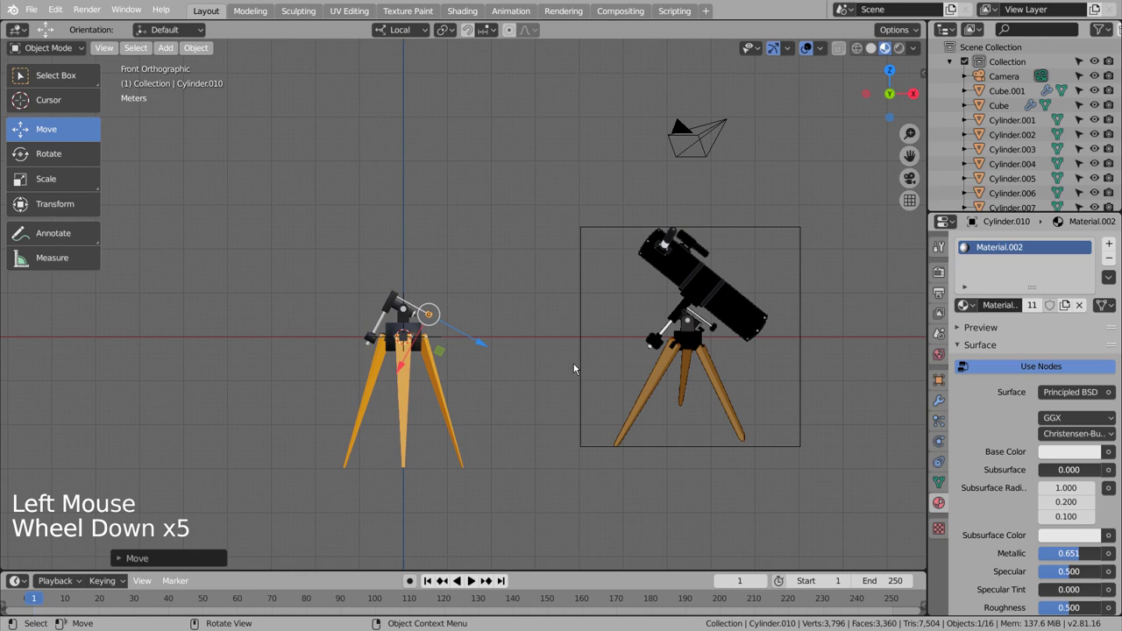
# - Flatten the piece into a cap and seat it at the rod's outer end
pyautogui.scroll(3)
pyautogui.press('s')
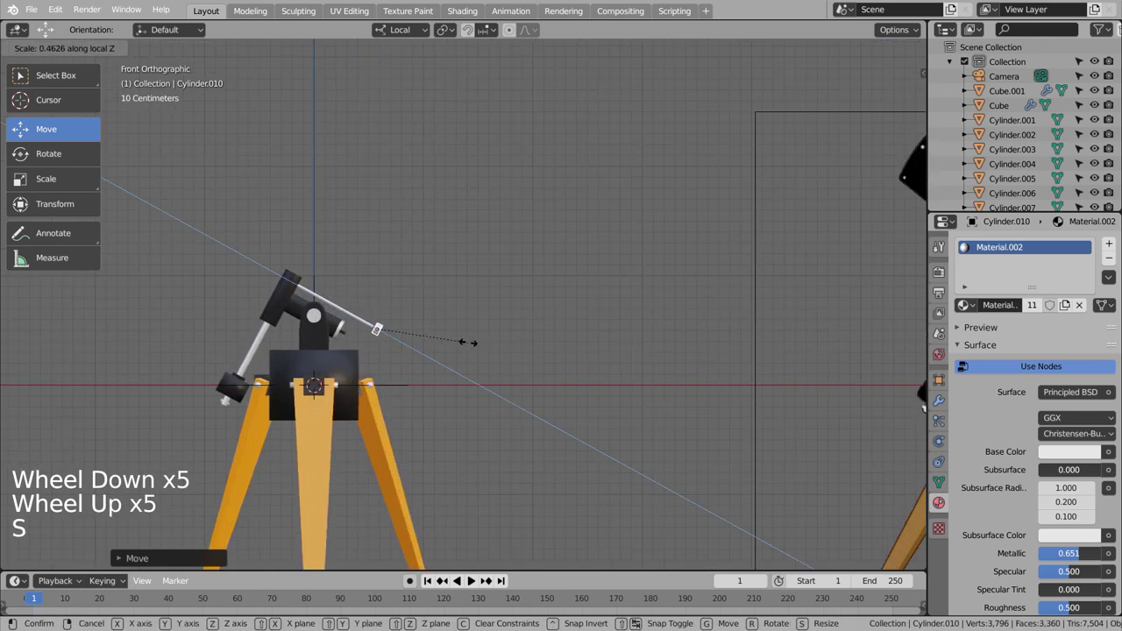
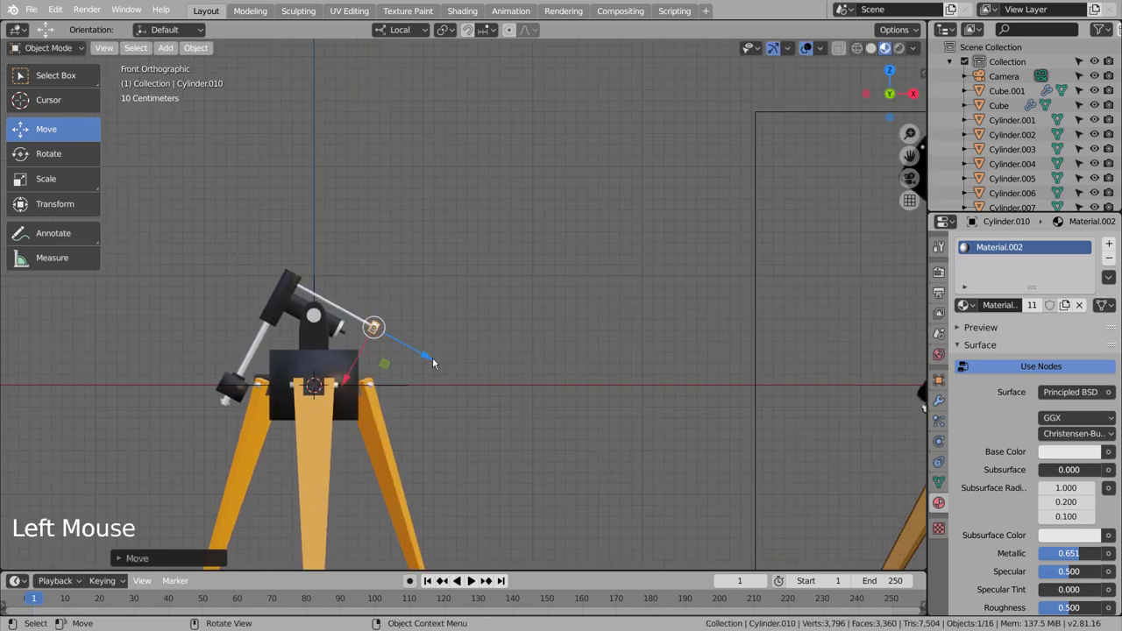
pyautogui.scroll(-3)
pyautogui.press('s')
pyautogui.press('s')
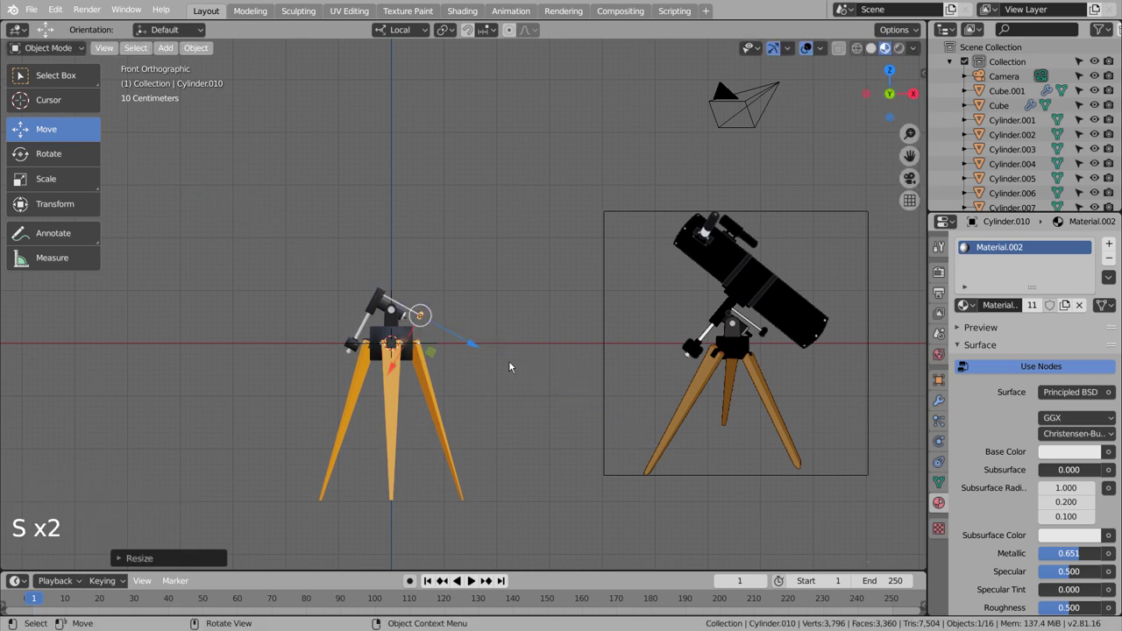
pyautogui.scroll(3)
pyautogui.click(461, 334)
pyautogui.scroll(3)
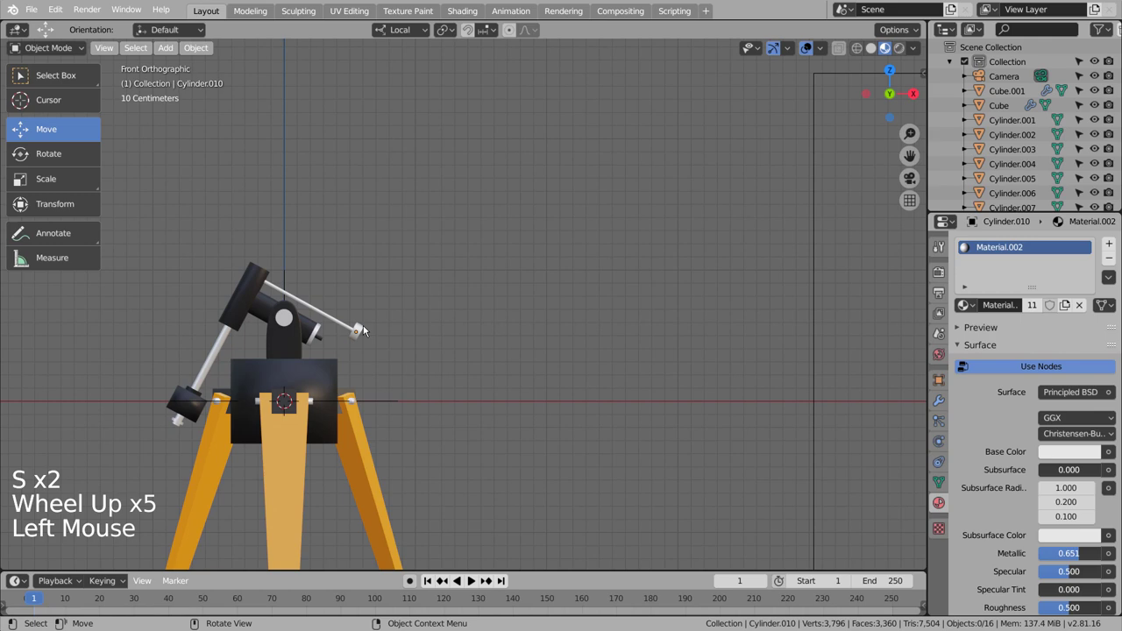
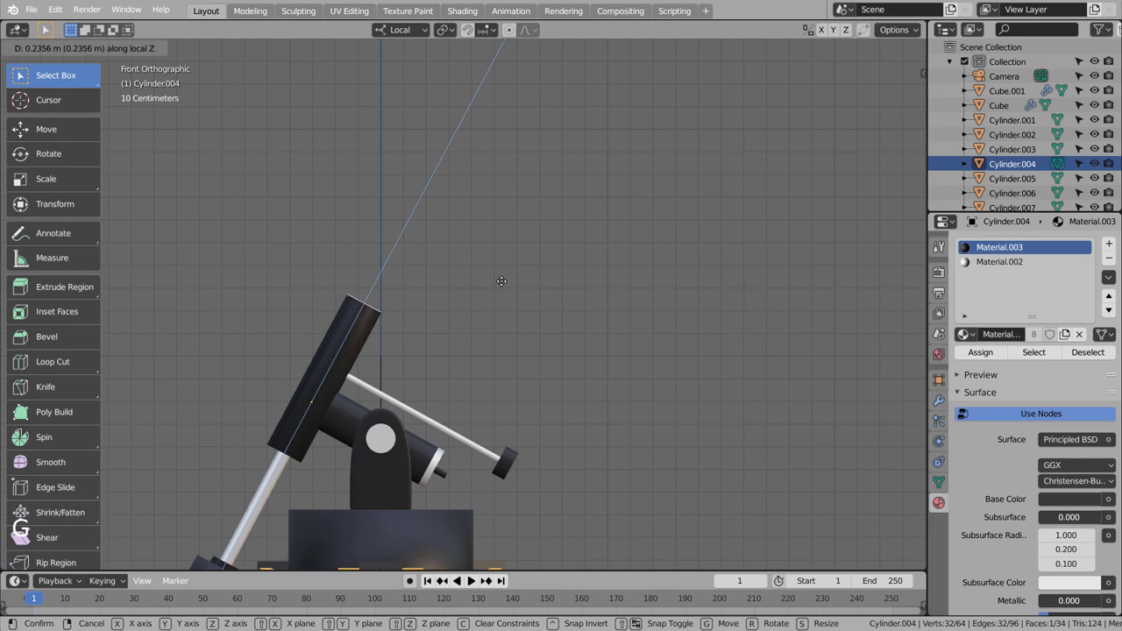
# - Leave Edit Mode, duplicate the cylinder and enlarge the copy evenly
pyautogui.scroll(-3)
pyautogui.scroll(-3)
pyautogui.press('Tab')
pyautogui.press('shift+d')
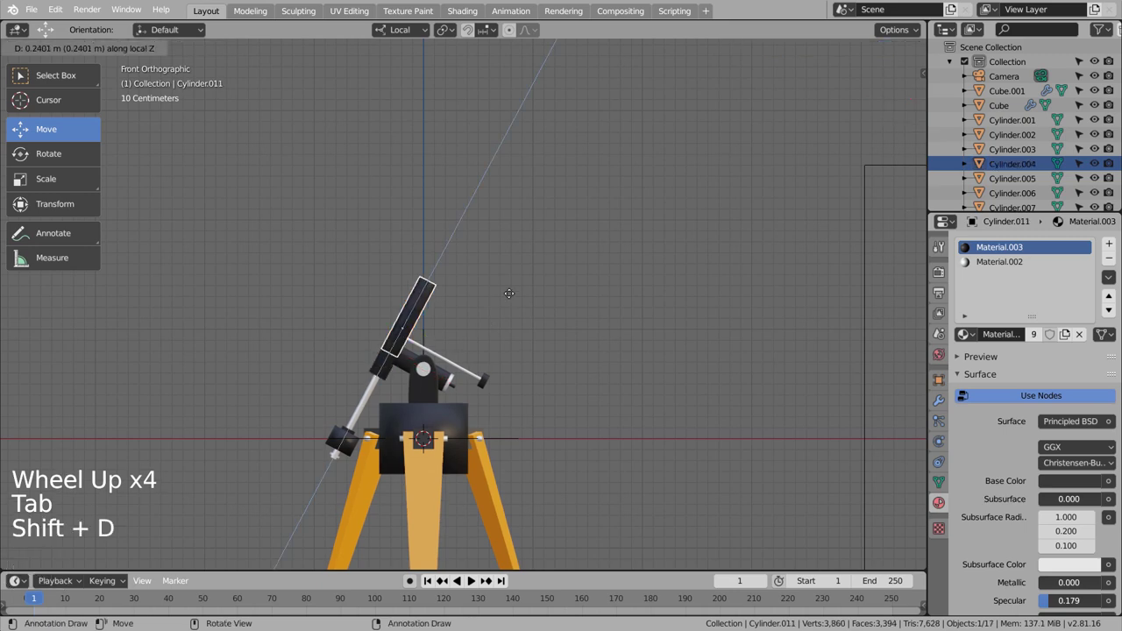
pyautogui.press('s')
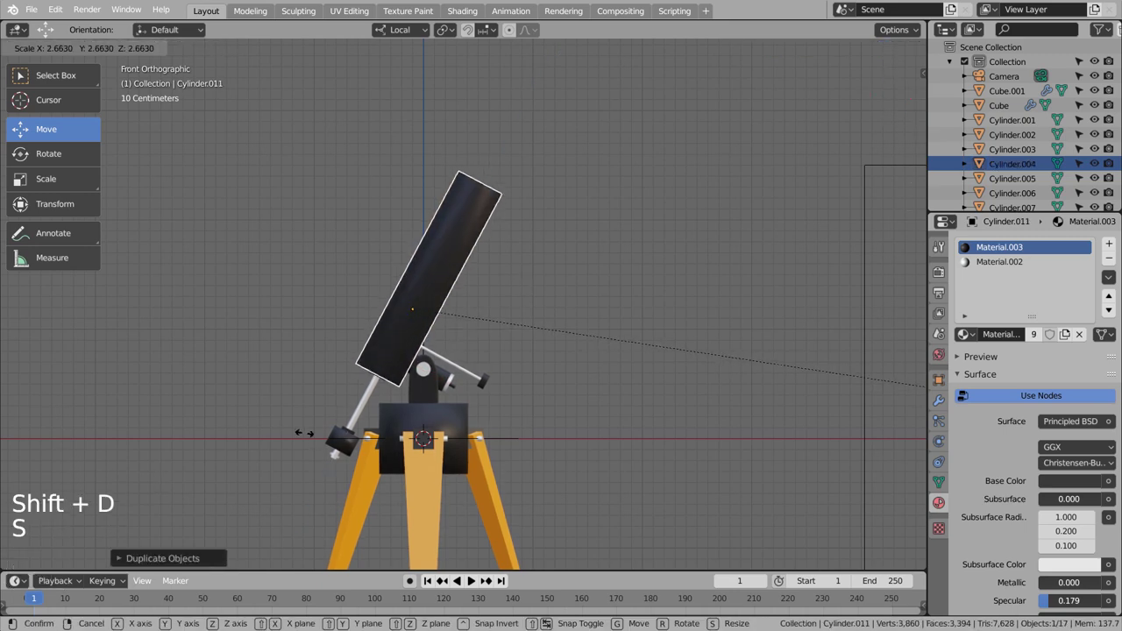
# - Flatten the copy into a thin dark disc seated on top of the mount head
pyautogui.scroll(-3)
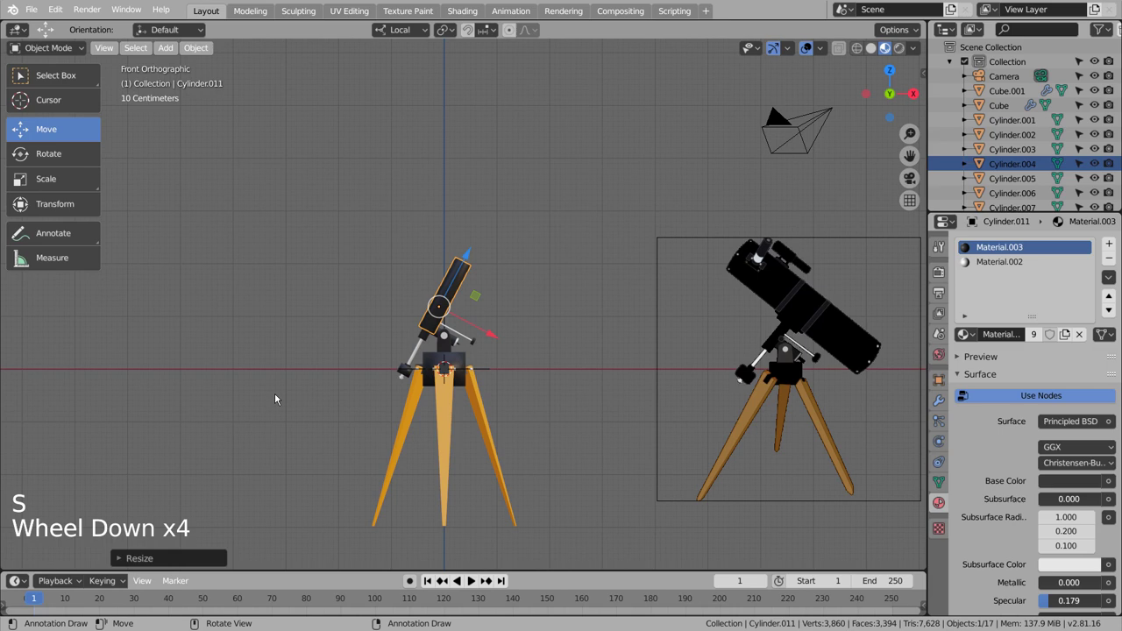
pyautogui.scroll(-3)
pyautogui.press('s')
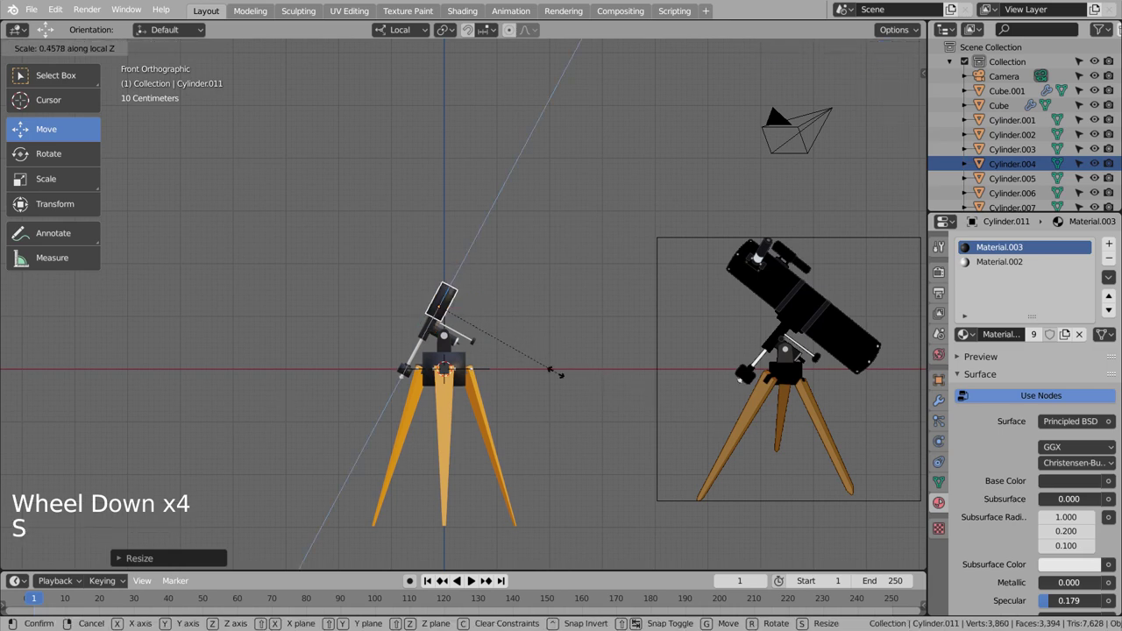
pyautogui.scroll(3)
pyautogui.click(444, 261)
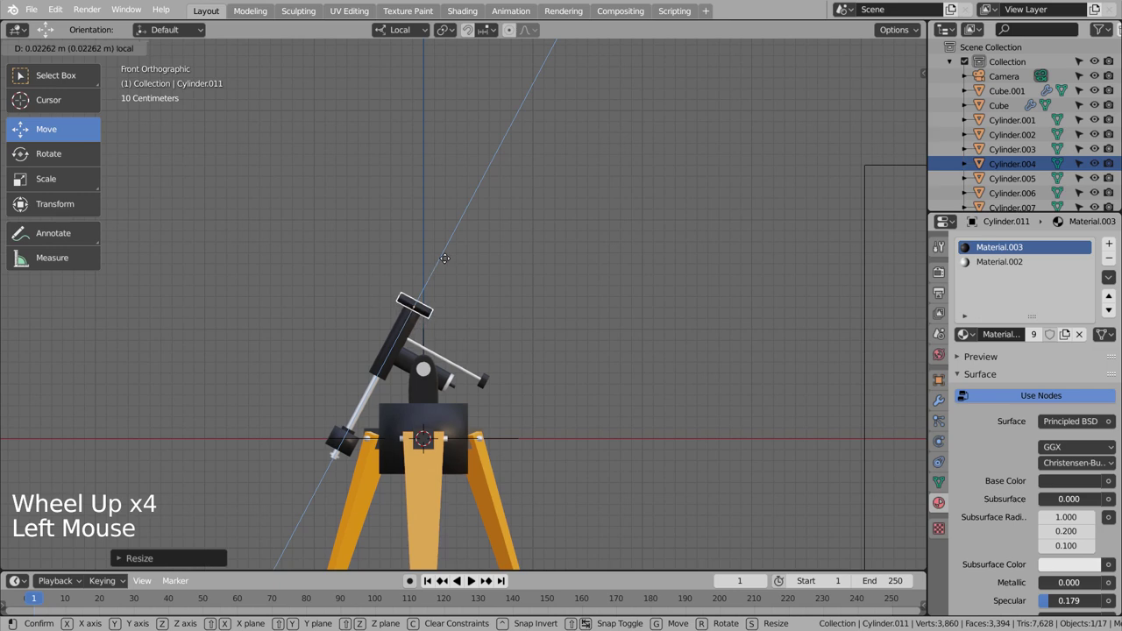
pyautogui.scroll(-3)
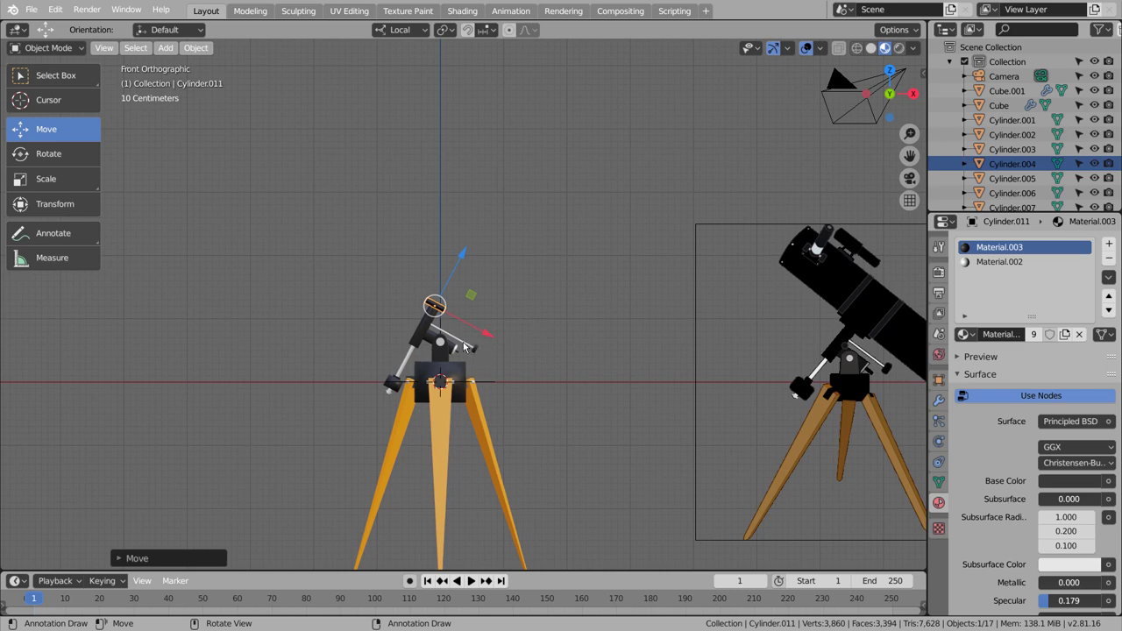
# - Duplicate the disc on the mount and scale the copy up into a wide dark tube
pyautogui.click(433, 341)
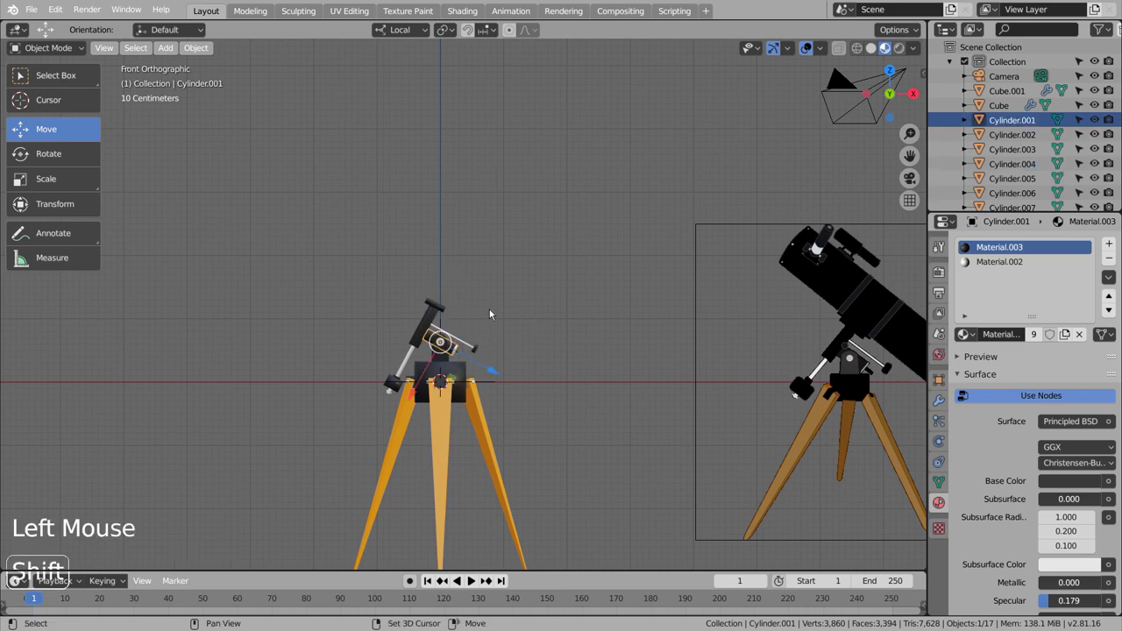
pyautogui.press('shift+d')
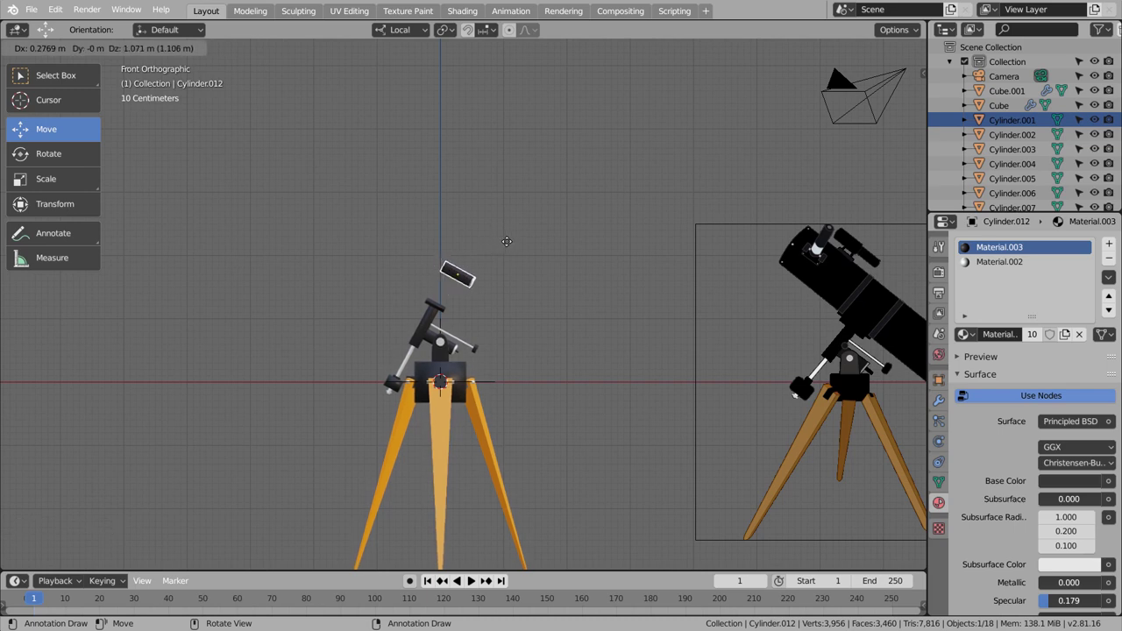
pyautogui.press('s')
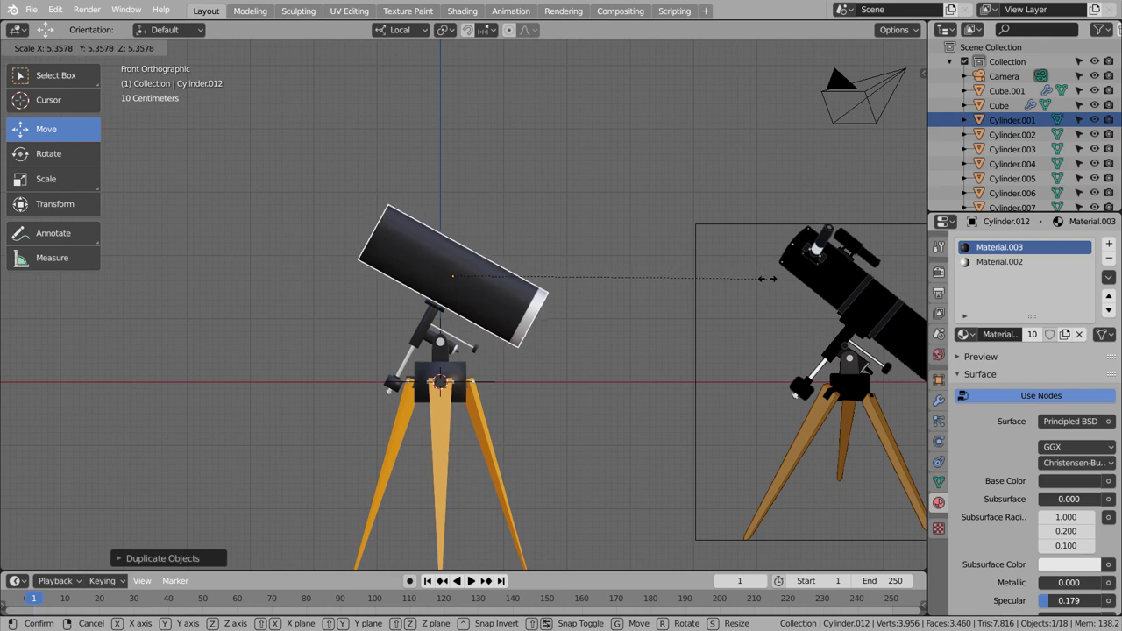
pyautogui.scroll(-3)
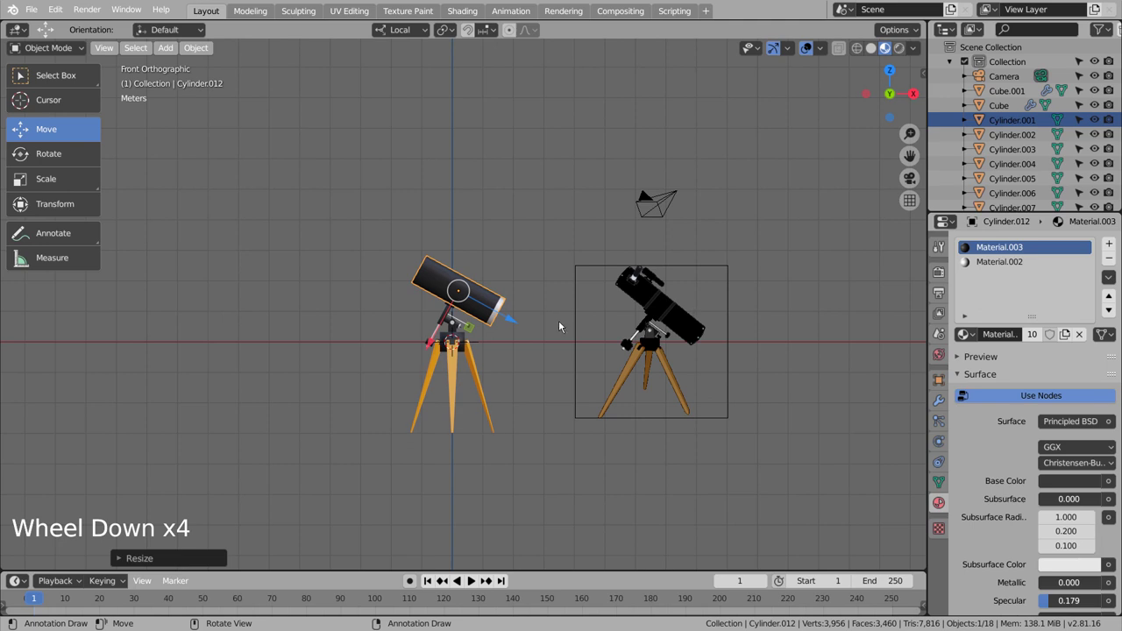
pyautogui.scroll(-3)
# - Stretch the tube along its length into the long telescope body and enter its mesh for editing
pyautogui.press('s')
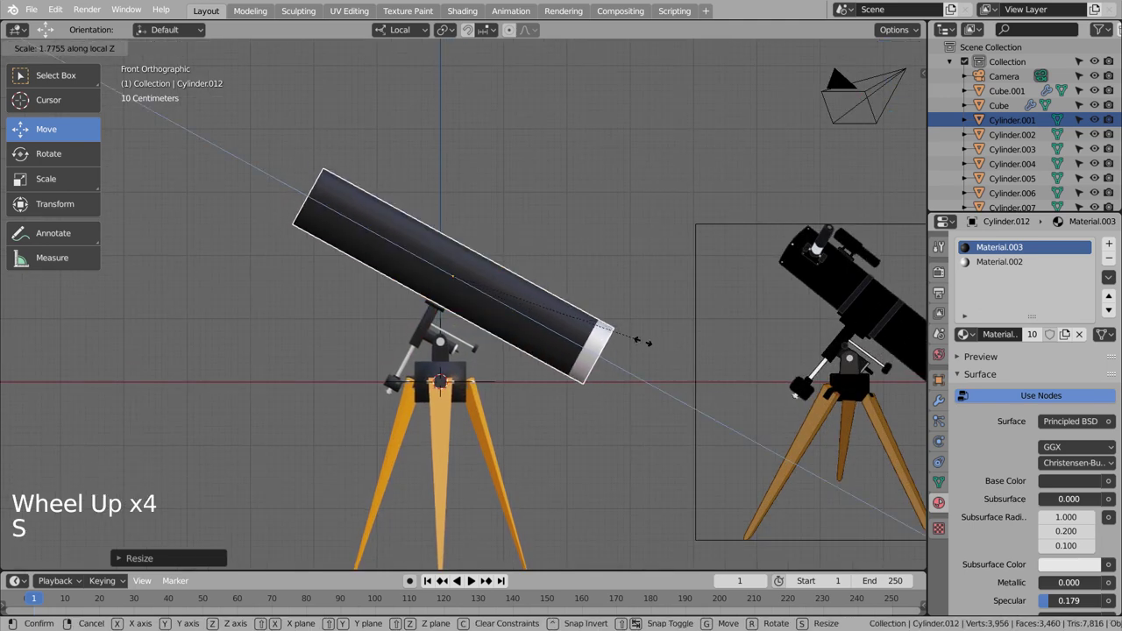
pyautogui.scroll(-3)
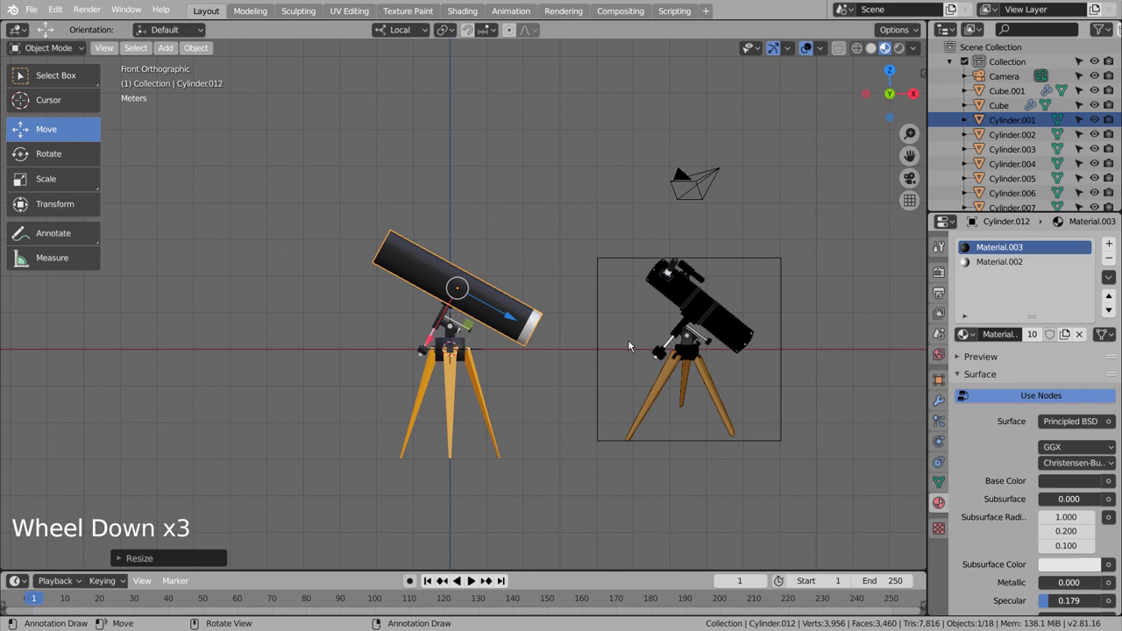
pyautogui.scroll(3)
pyautogui.scroll(-3)
pyautogui.click(581, 340)
pyautogui.press('Tab')
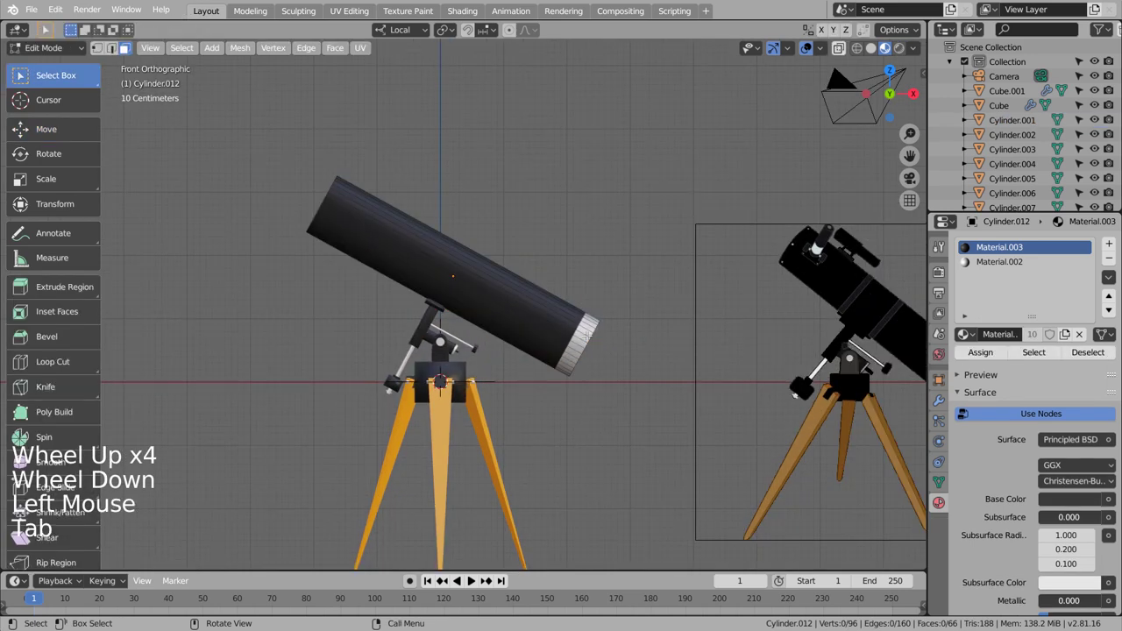
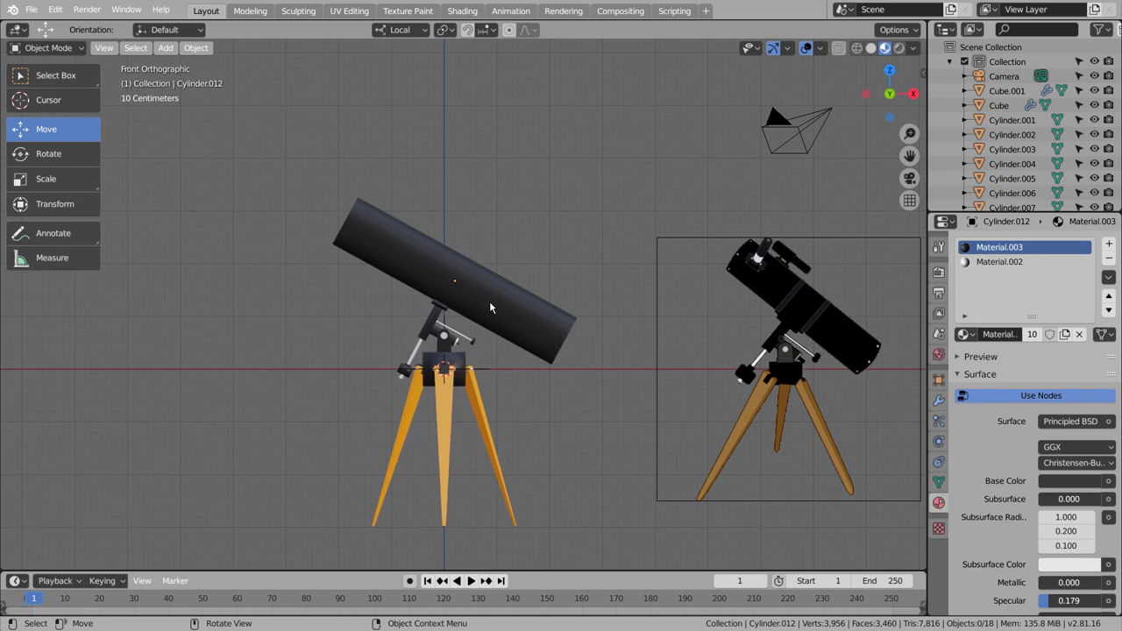
# - Duplicate the tube into a collar band with its own new lighter grey material
pyautogui.click(605, 263)
pyautogui.click(537, 303)
pyautogui.press('shift+d')
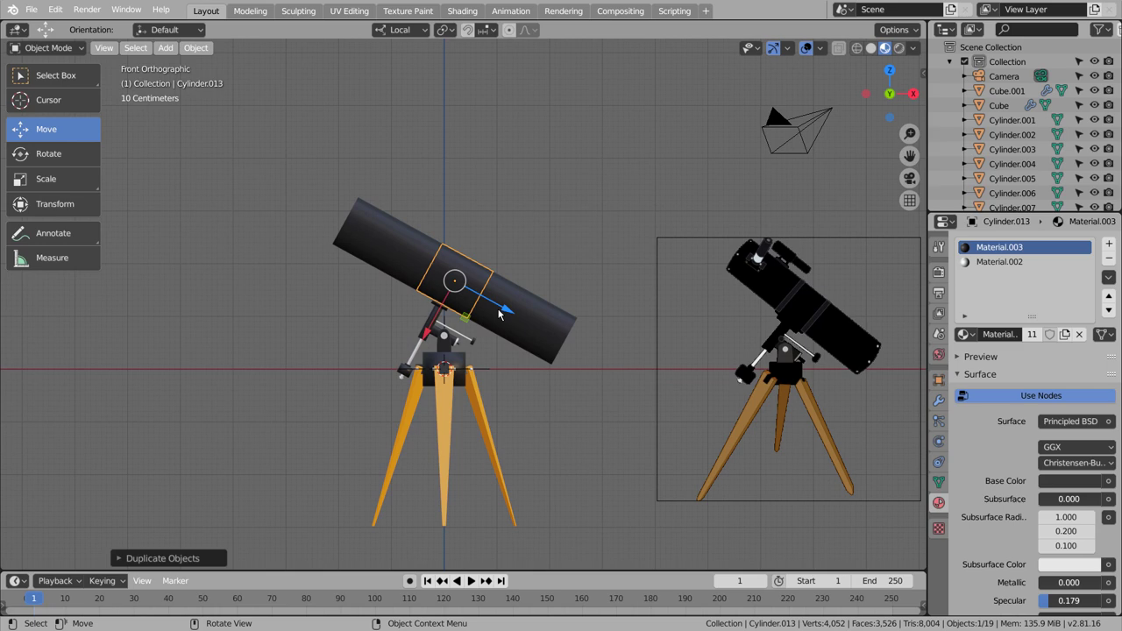
pyautogui.press('s')
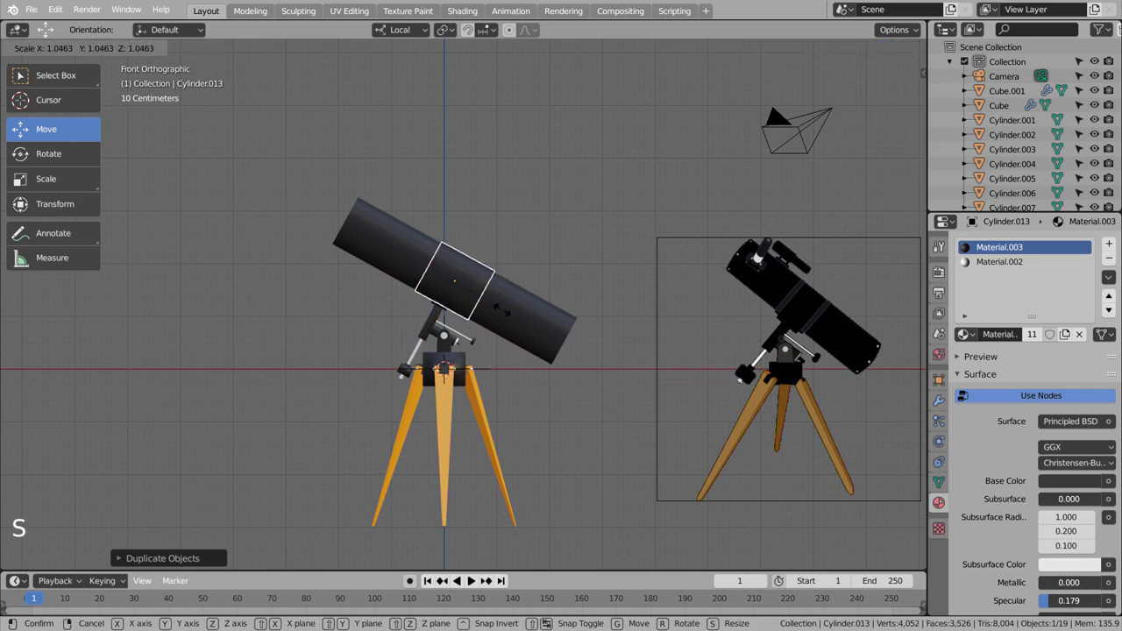
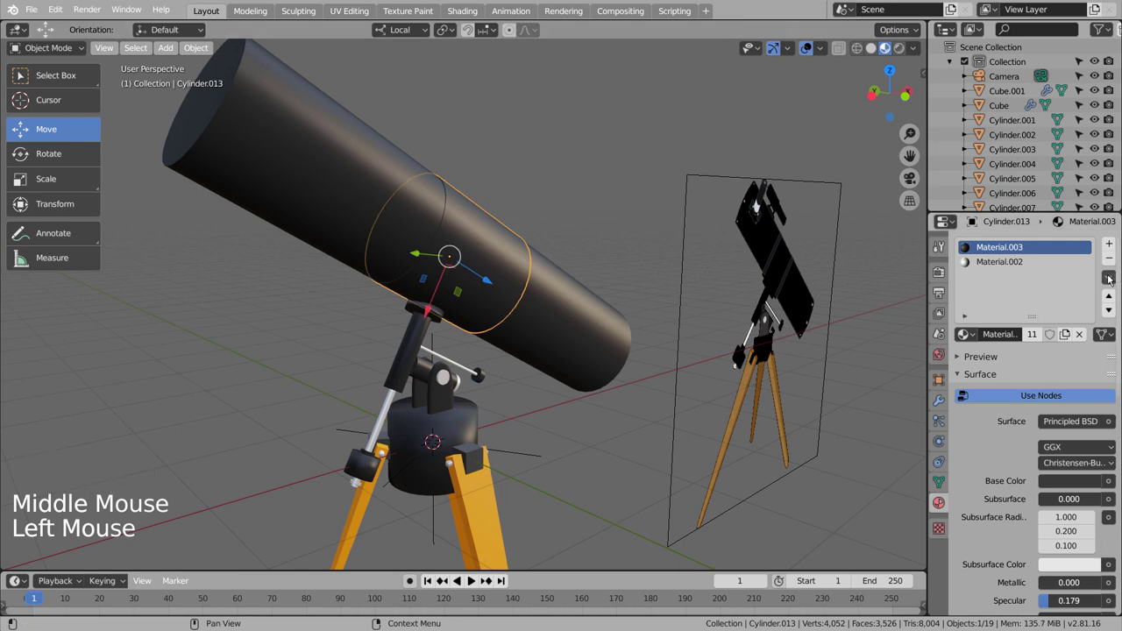
pyautogui.click(1035, 339)
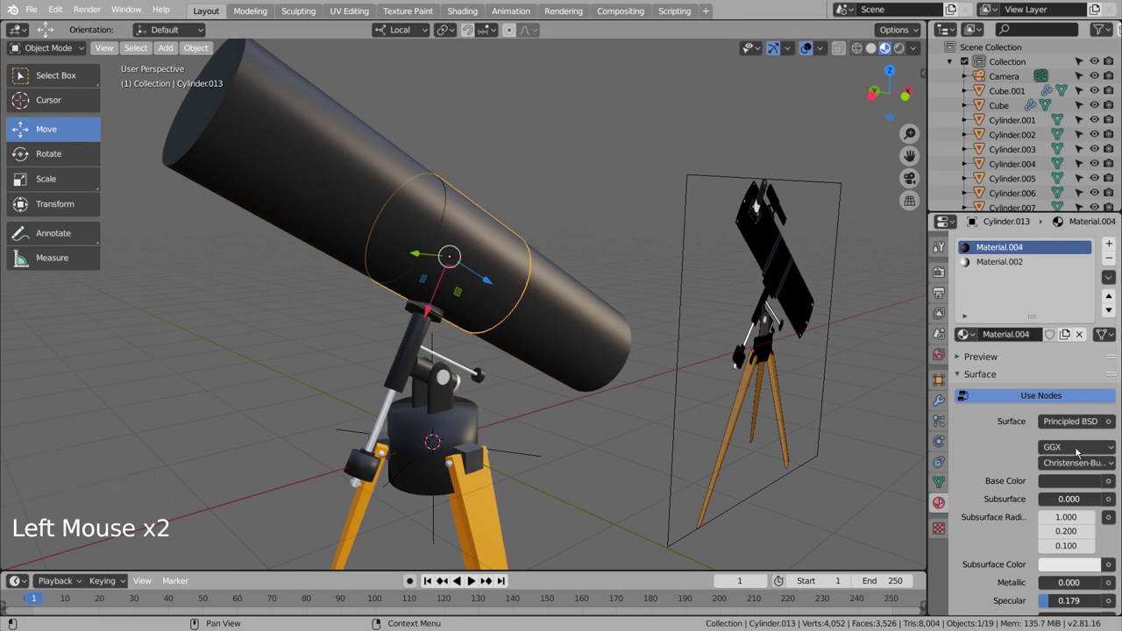
pyautogui.click(1077, 478)
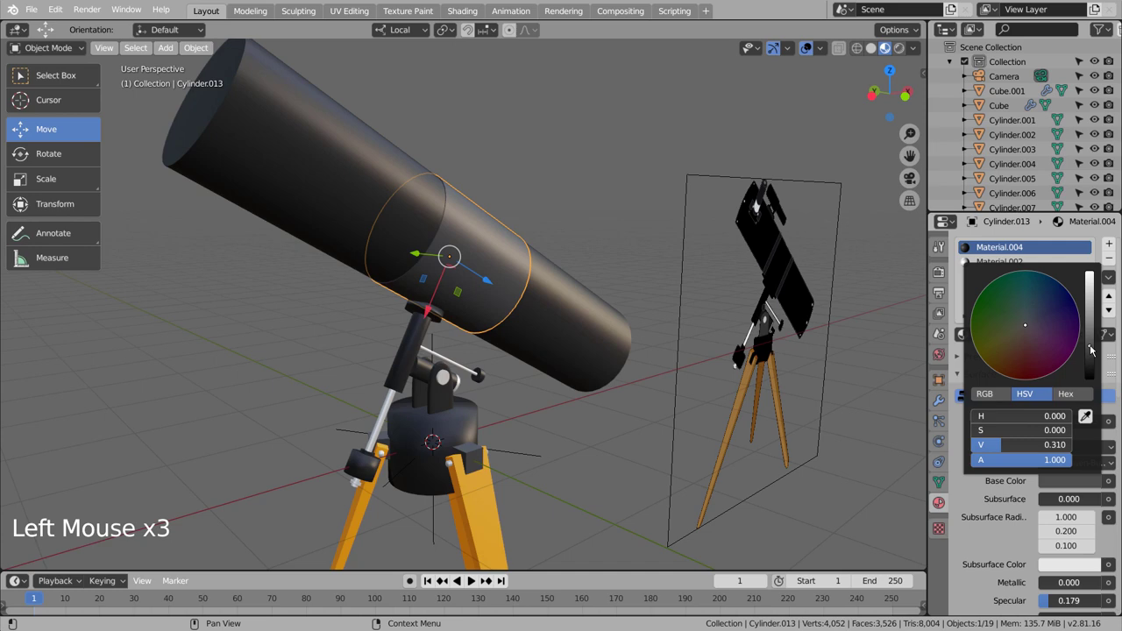
pyautogui.click(605, 433)
# - Duplicate the collar band and enlarge the copy into a wider sleeve around the tube
pyautogui.middleClick(606, 434)
pyautogui.scroll(-3)
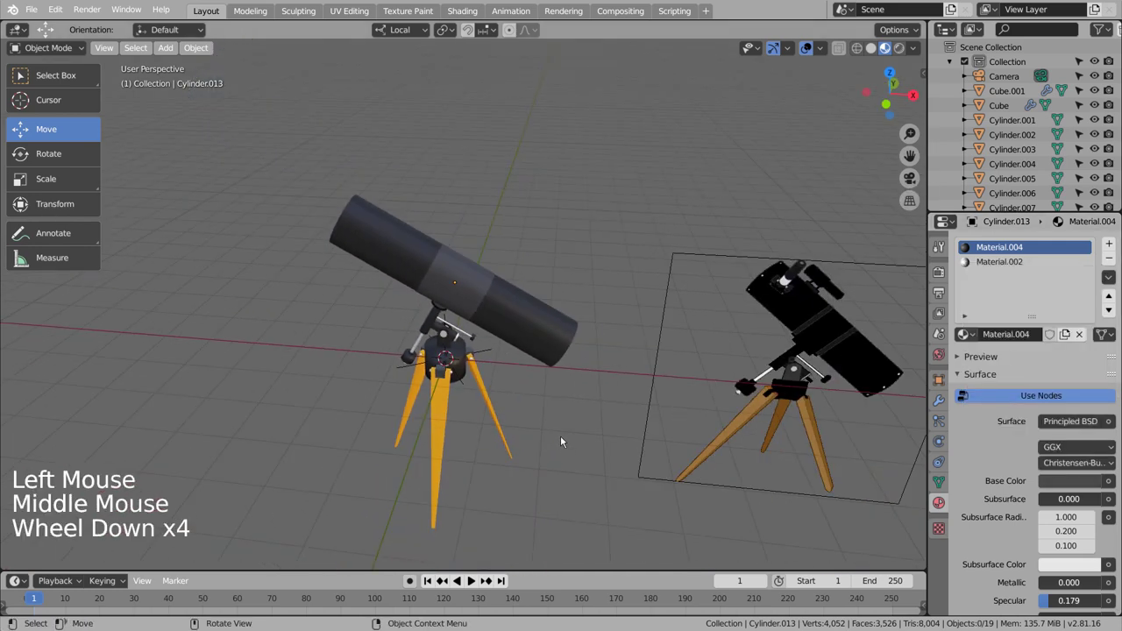
pyautogui.middleClick(565, 440)
pyautogui.click(470, 282)
pyautogui.scroll(3)
pyautogui.press('shift+d')
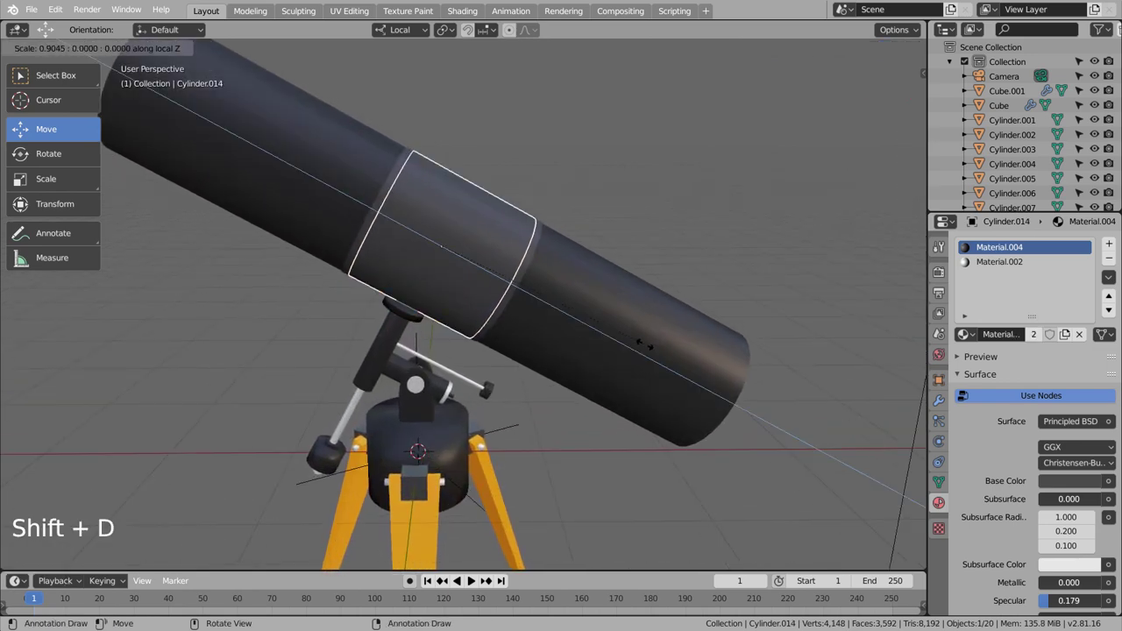
pyautogui.press('s')
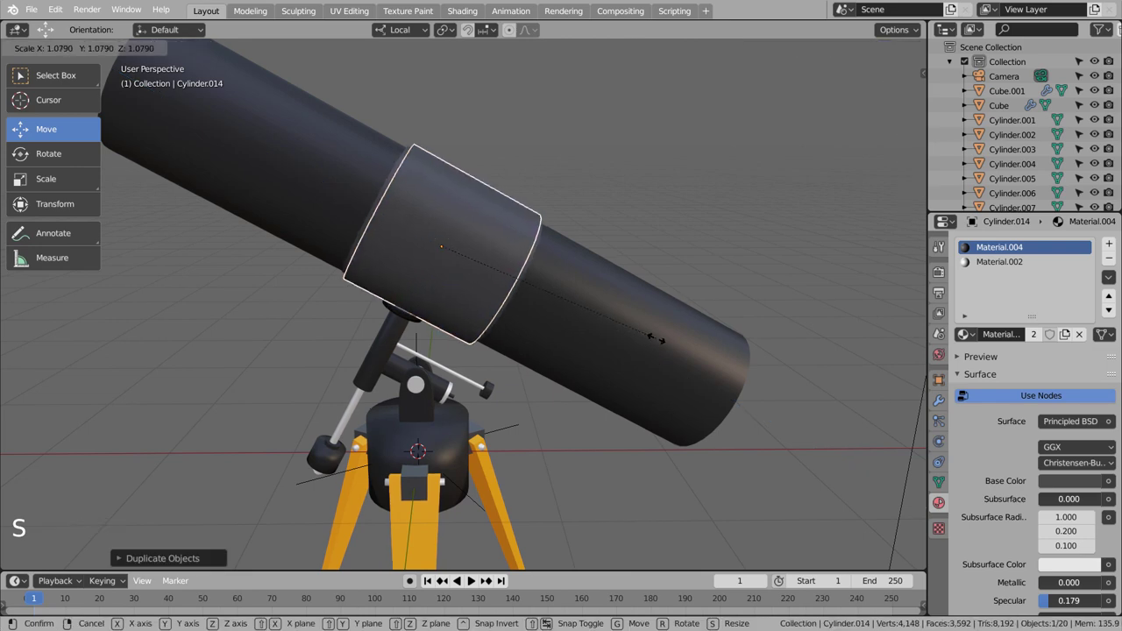
pyautogui.click(694, 265)
# - Give the wider sleeve a darker grey base colour
pyautogui.middleClick(754, 319)
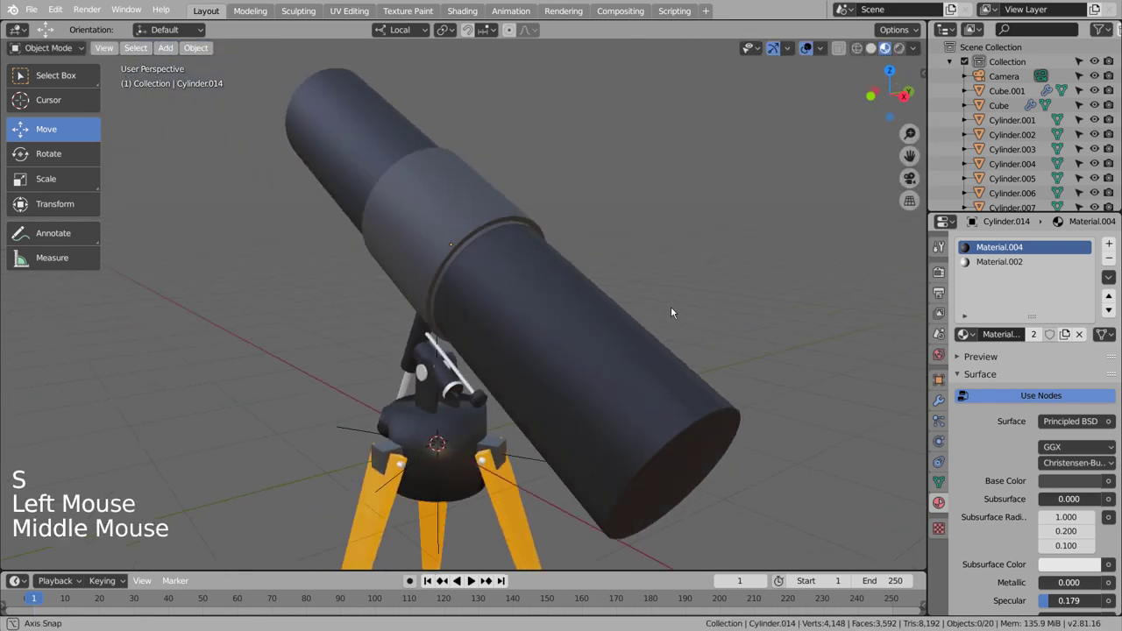
pyautogui.scroll(-3)
pyautogui.scroll(-3)
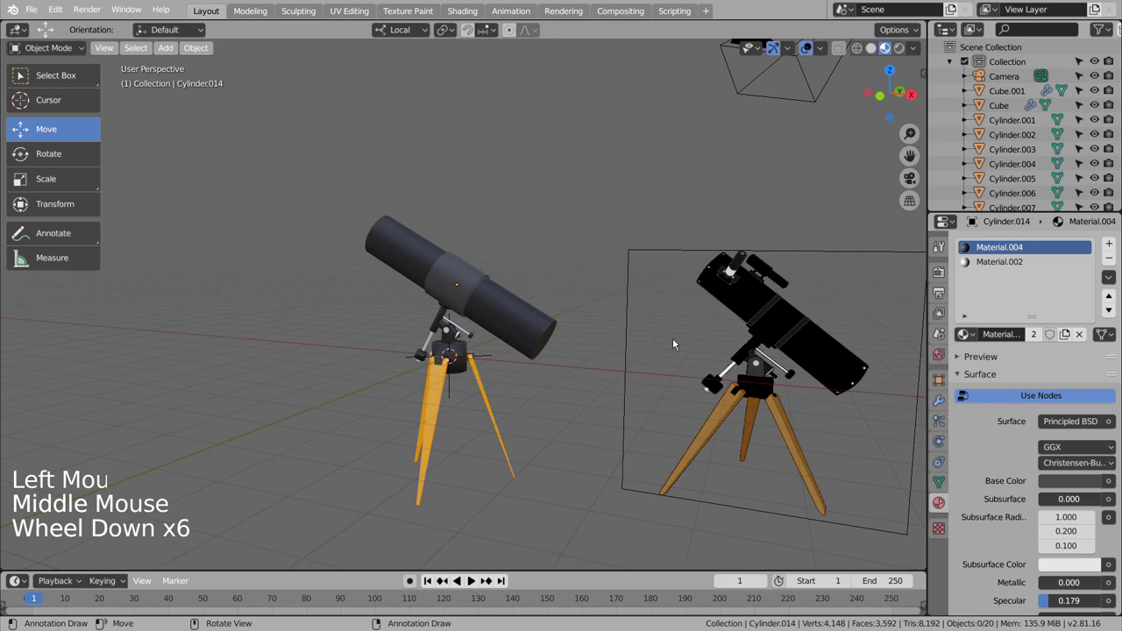
pyautogui.scroll(3)
pyautogui.click(483, 229)
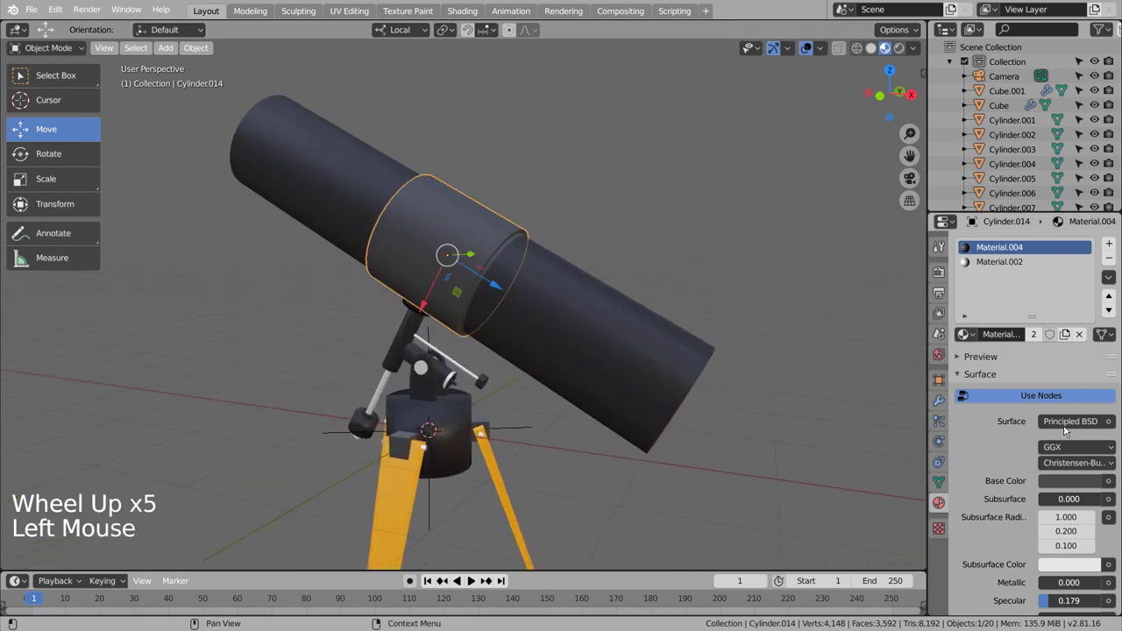
pyautogui.click(1068, 483)
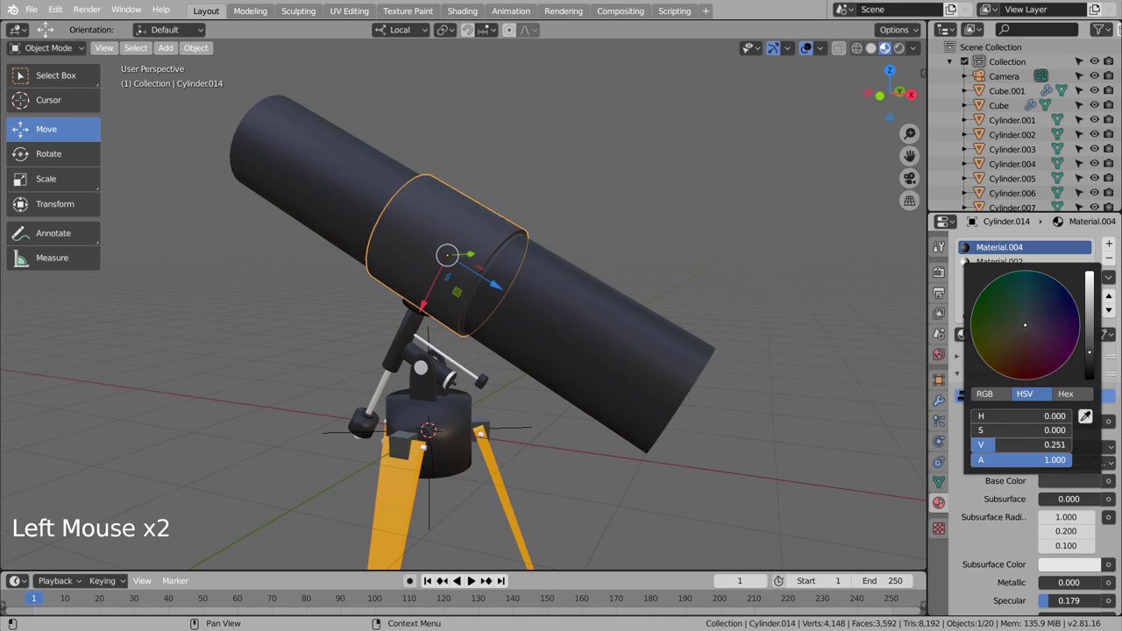
pyautogui.click(736, 267)
# - Inspect the telescope from several angles, save the file, and bring up the mesh shapes to add
pyautogui.middleClick(758, 272)
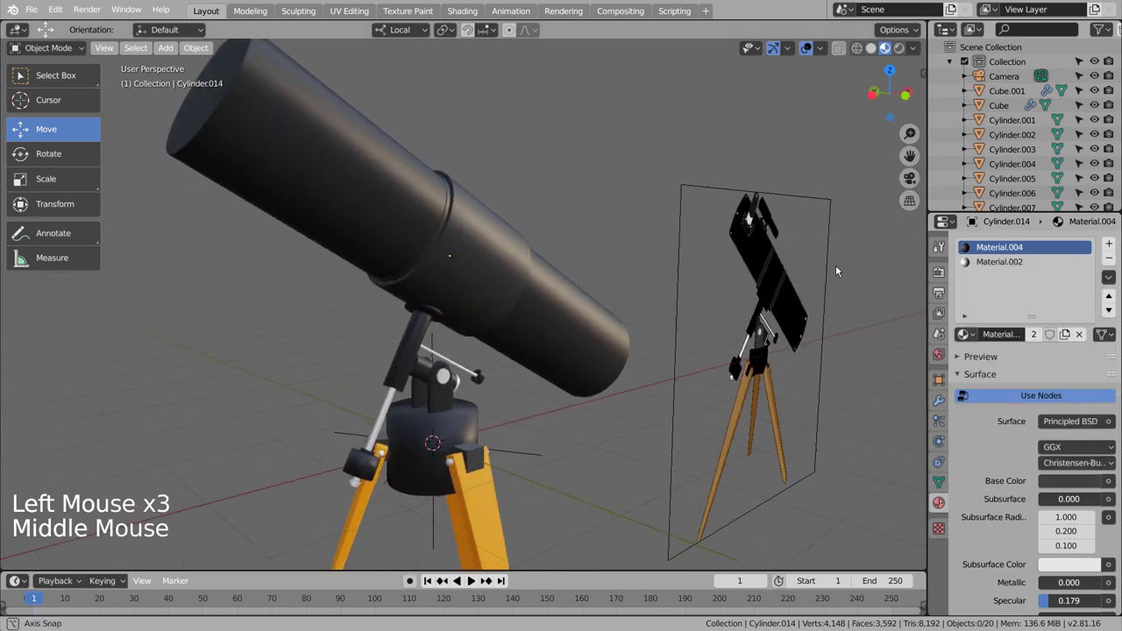
pyautogui.scroll(-3)
pyautogui.middleClick(620, 413)
pyautogui.scroll(-3)
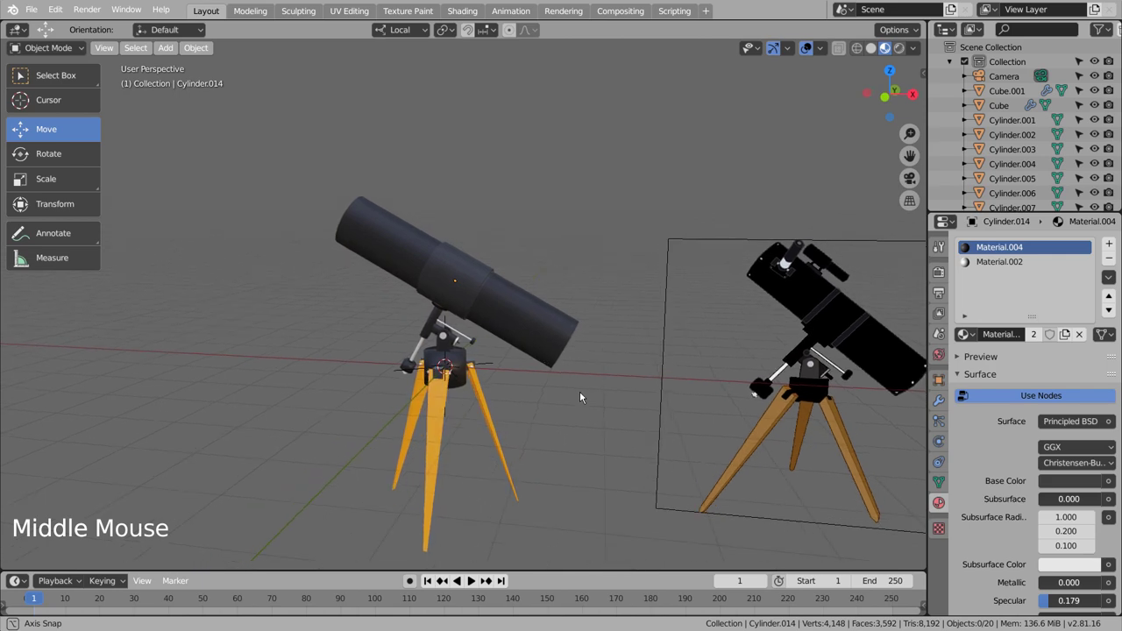
pyautogui.scroll(3)
pyautogui.middleClick(591, 394)
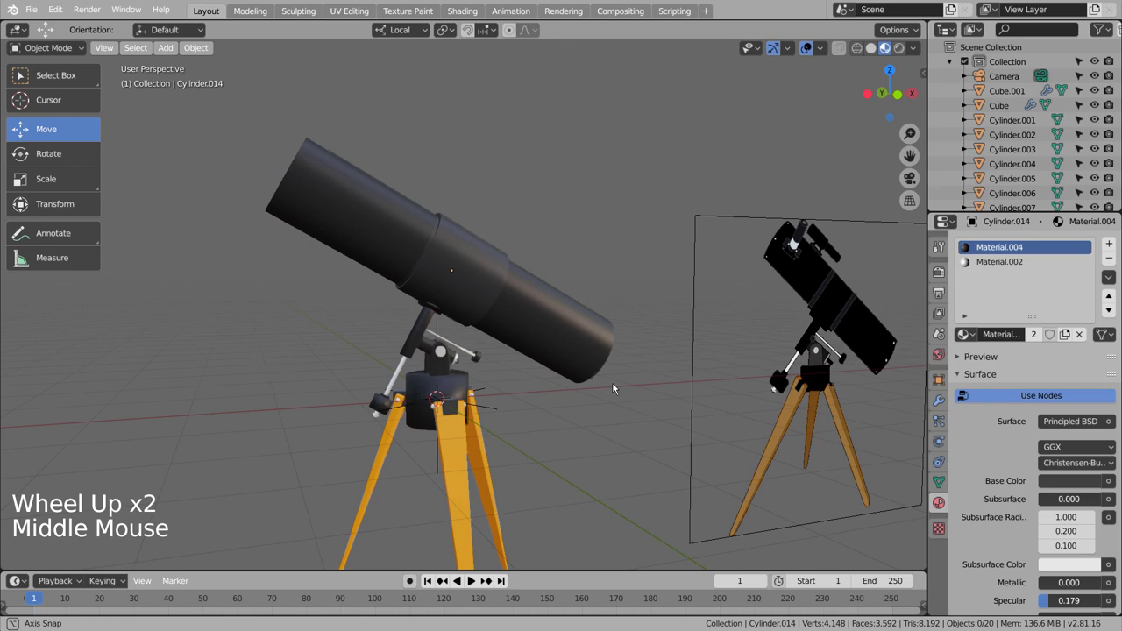
pyautogui.scroll(-3)
pyautogui.middleClick(616, 423)
pyautogui.press('ctrl+s')
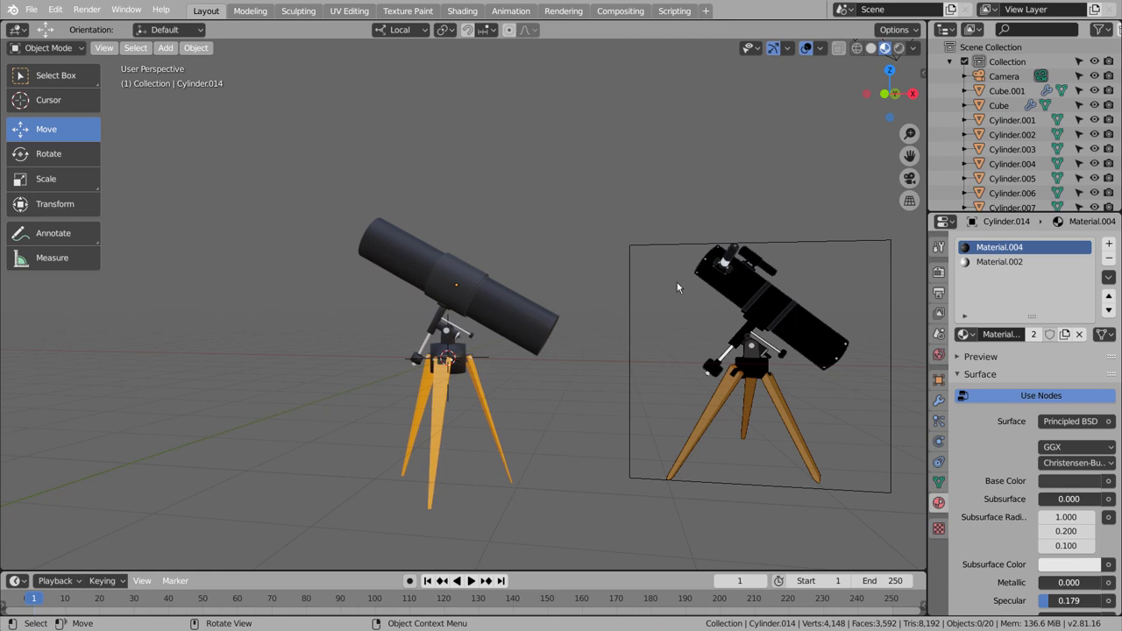
pyautogui.middleClick(571, 410)
pyautogui.middleClick(538, 396)
pyautogui.press('KP_1')
pyautogui.click(569, 400)
# - Add a UV sphere at the tripod head and shrink it to a small marker size
pyautogui.press('shift+a')
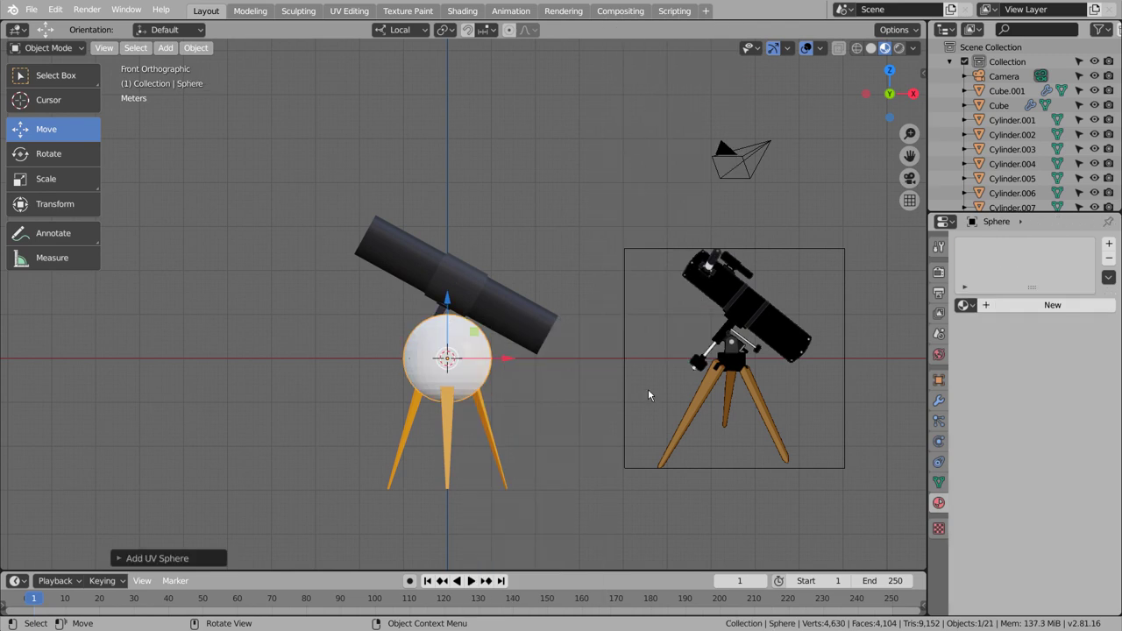
pyautogui.press('s')
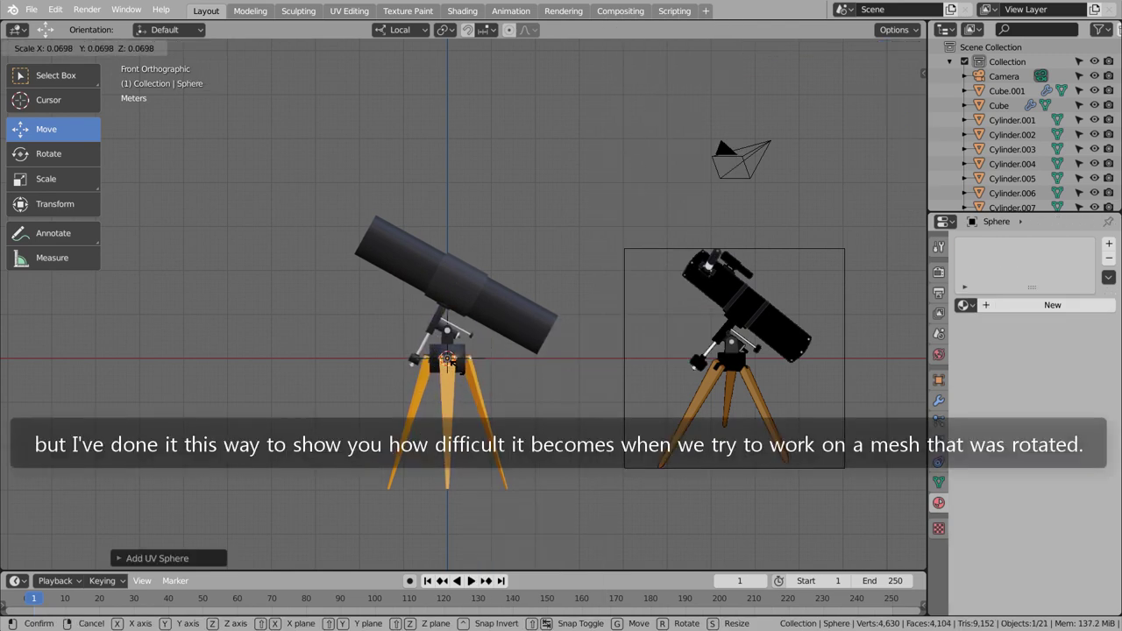
pyautogui.press('g')
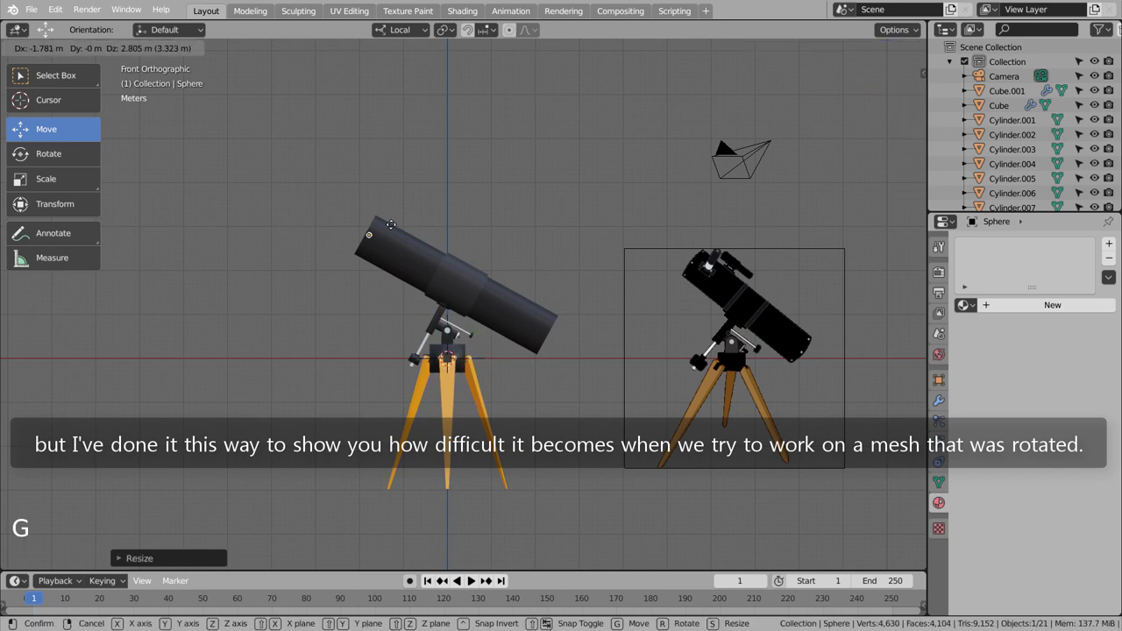
pyautogui.press('s')
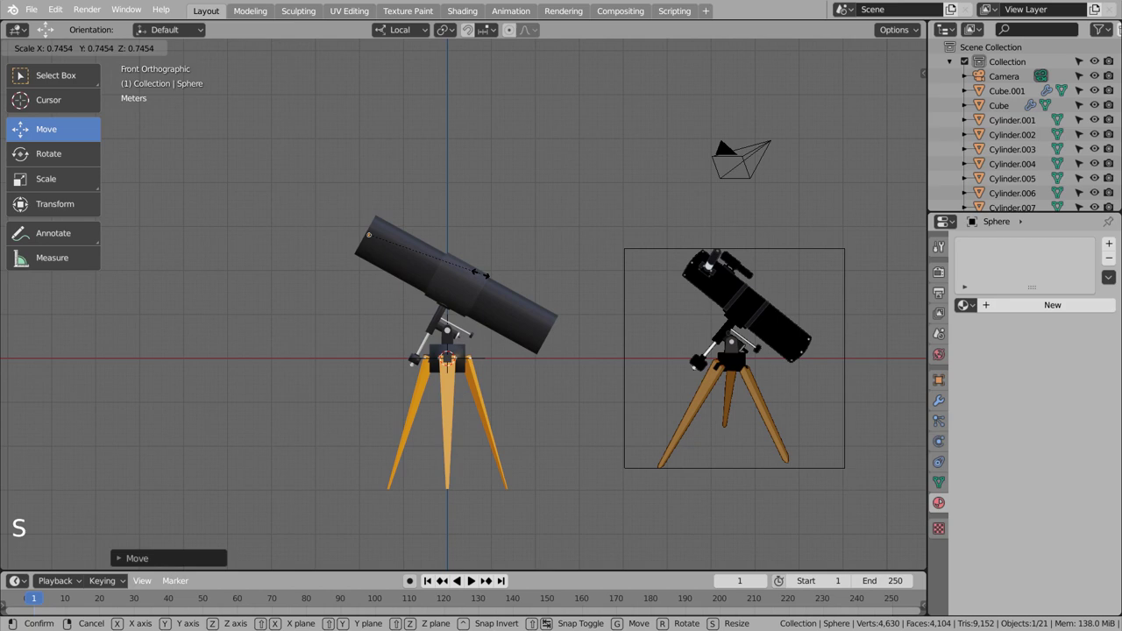
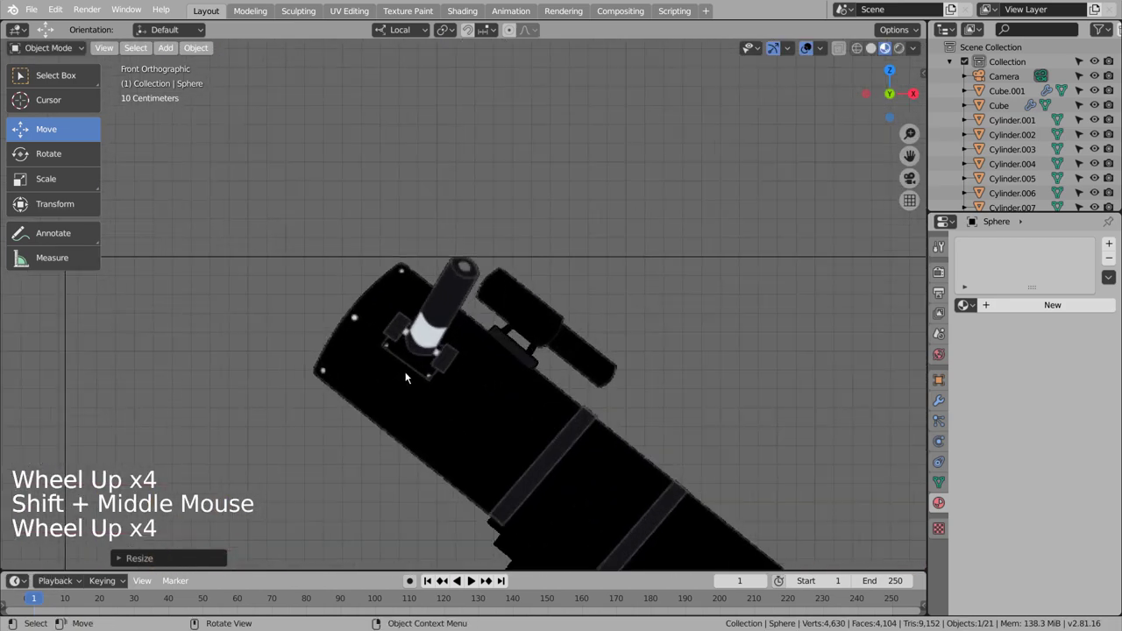
# - Move the small sphere up onto the rim of the tube's front opening, checking from front and perspective views
pyautogui.scroll(-3)
pyautogui.middleClick(356, 343)
pyautogui.scroll(3)
pyautogui.middleClick(492, 416)
pyautogui.scroll(3)
pyautogui.middleClick(627, 387)
pyautogui.press('g')
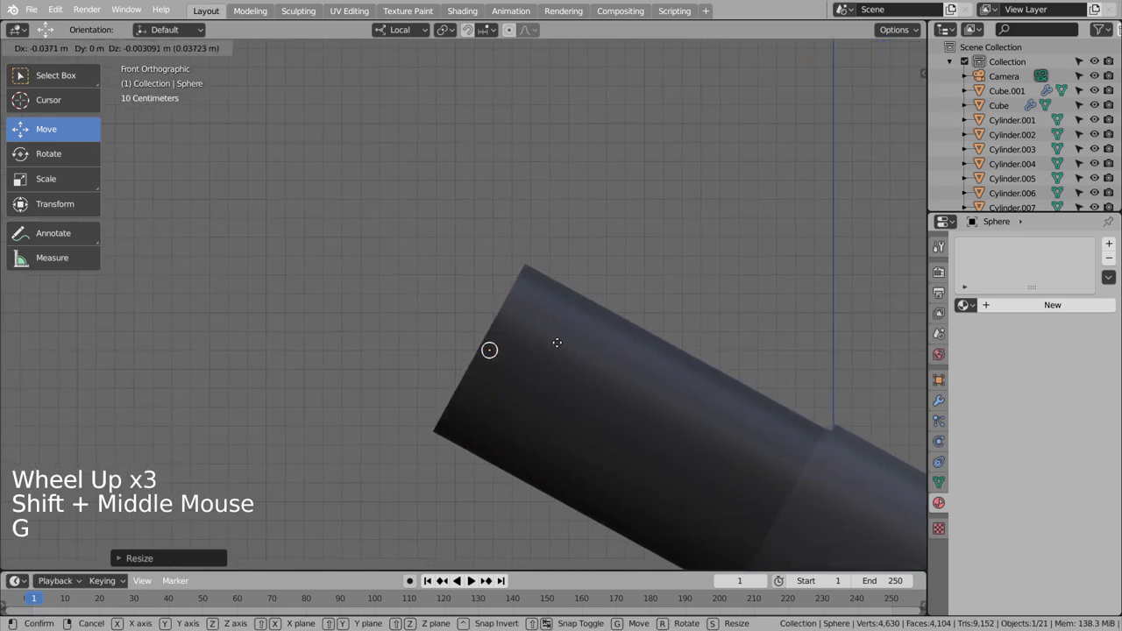
pyautogui.press('s')
pyautogui.press('g')
pyautogui.middleClick(582, 368)
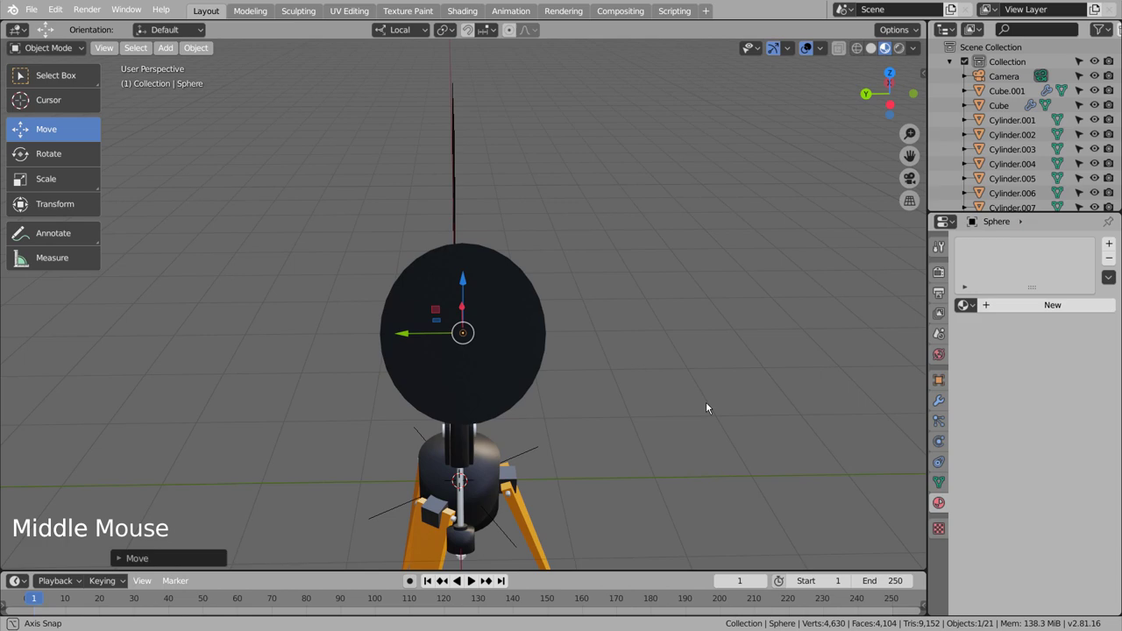
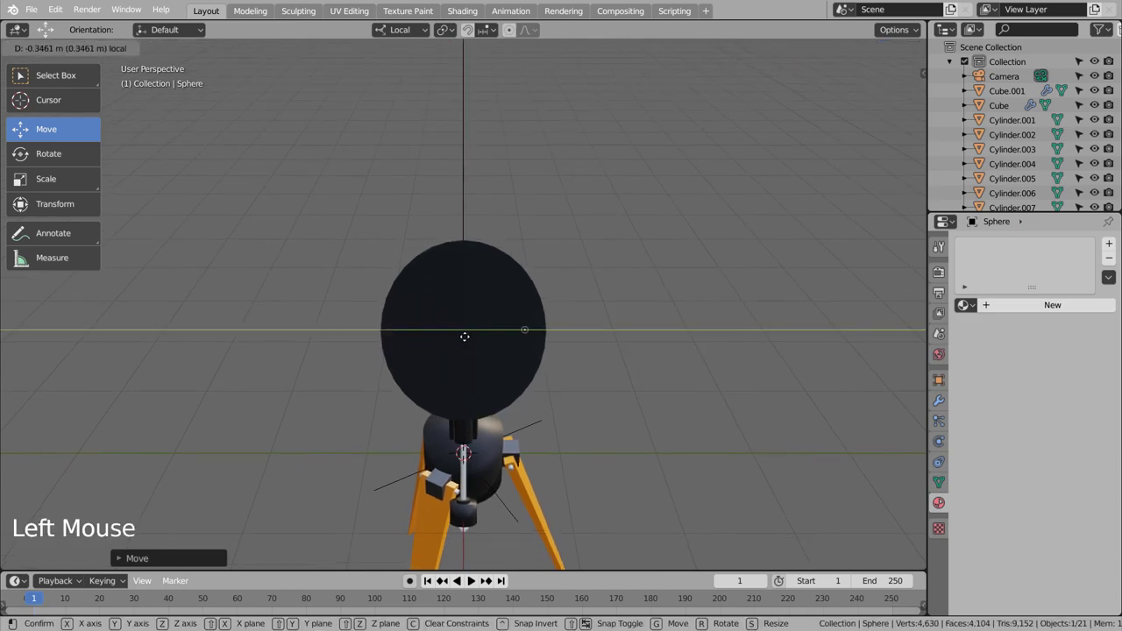
pyautogui.press('KP_1')
# - Copy the rim sphere across to the opposite side of the opening and select both spheres
pyautogui.press('KP_3')
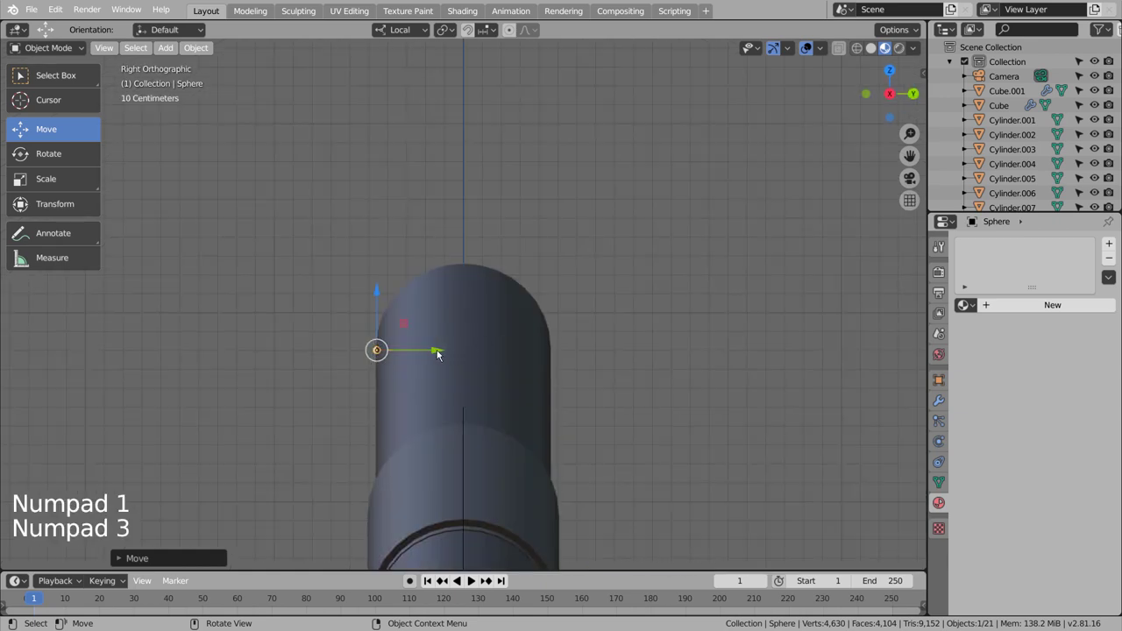
pyautogui.click(437, 355)
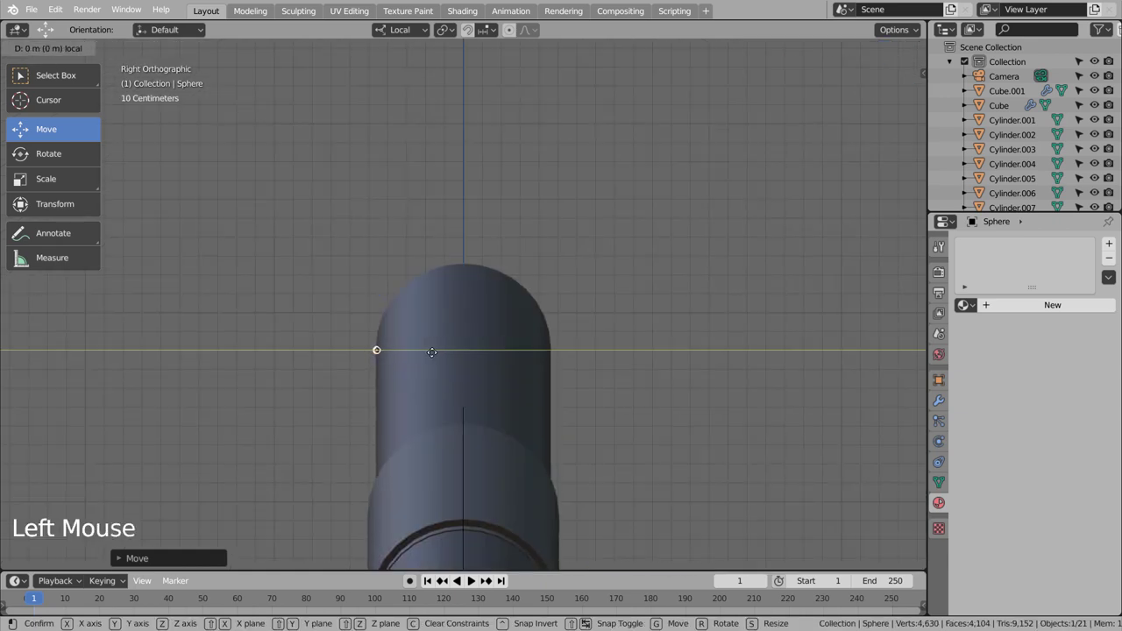
pyautogui.press('shift+d')
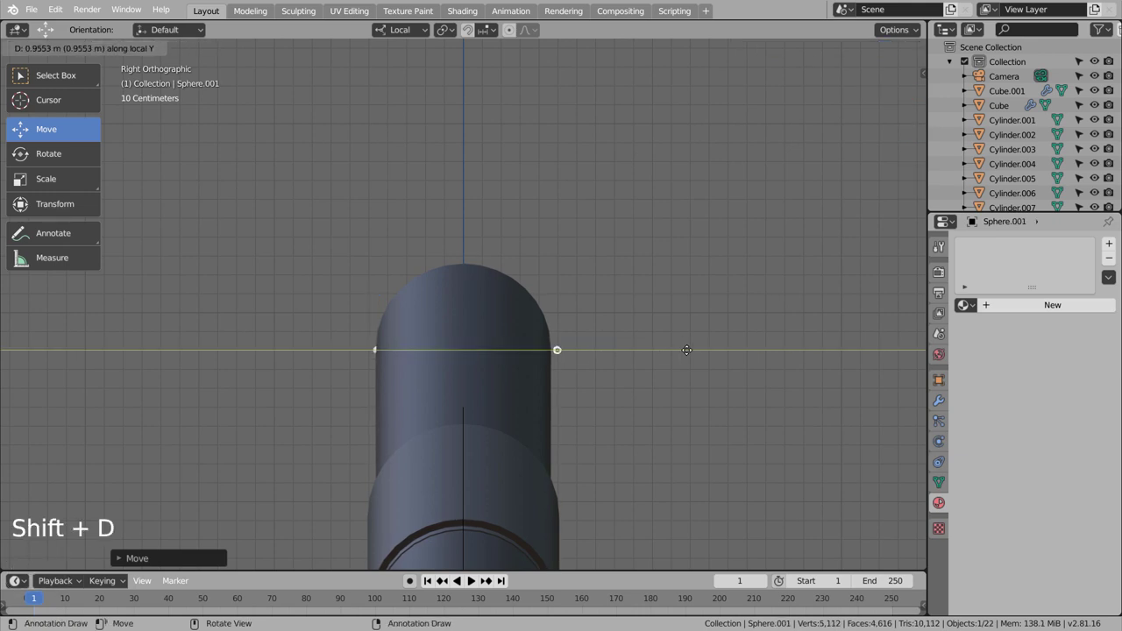
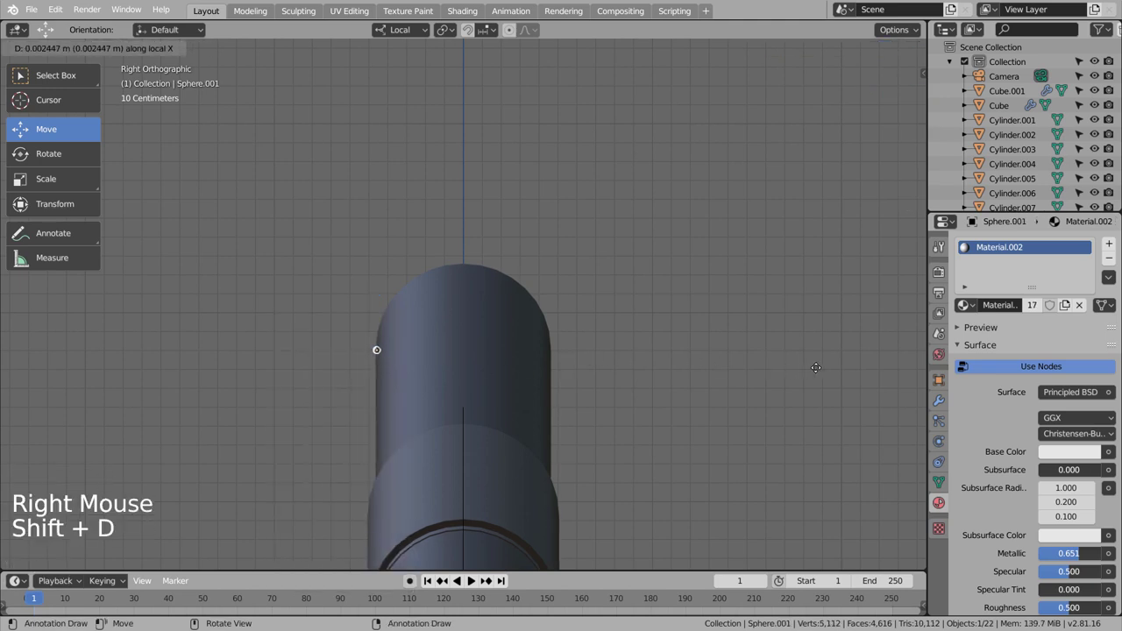
pyautogui.press('ctrl+z')
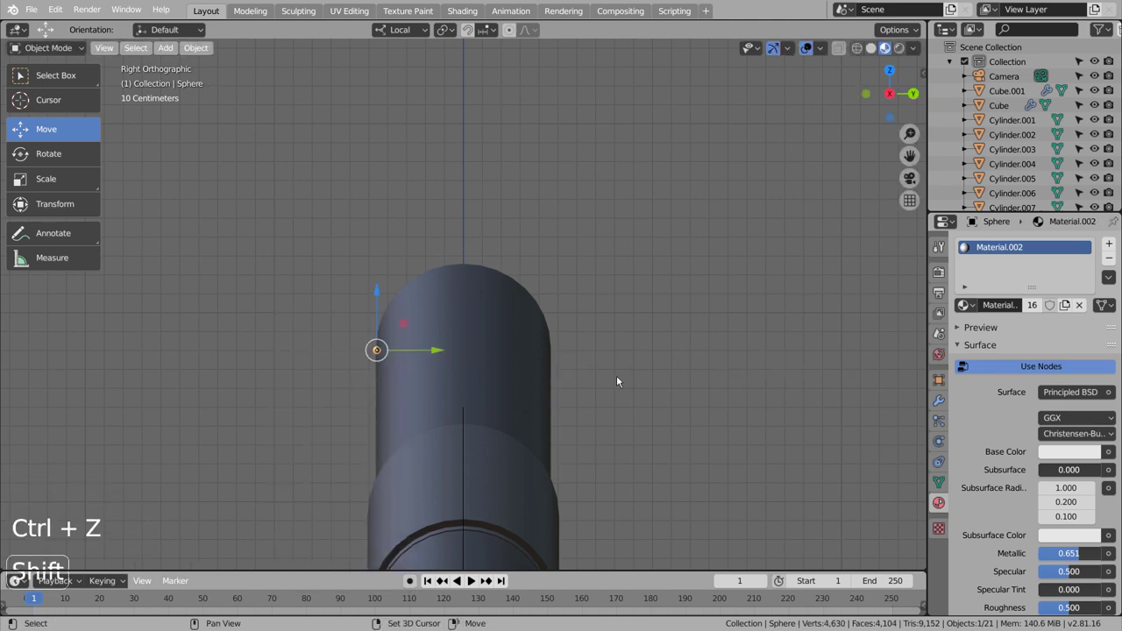
pyautogui.press('shift+d')
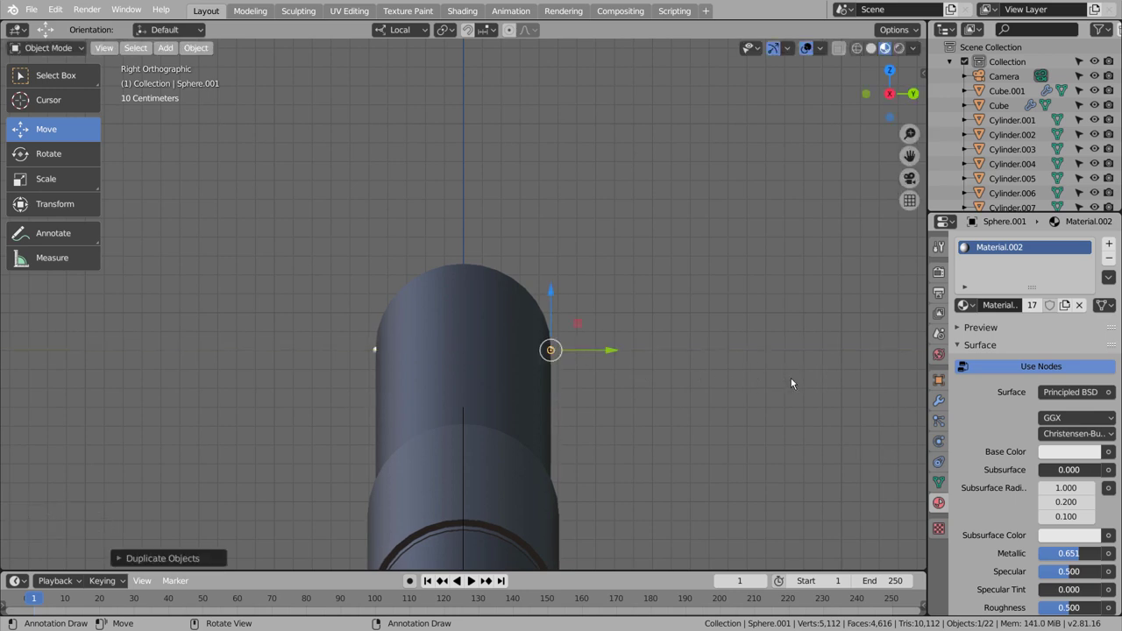
pyautogui.click(376, 352)
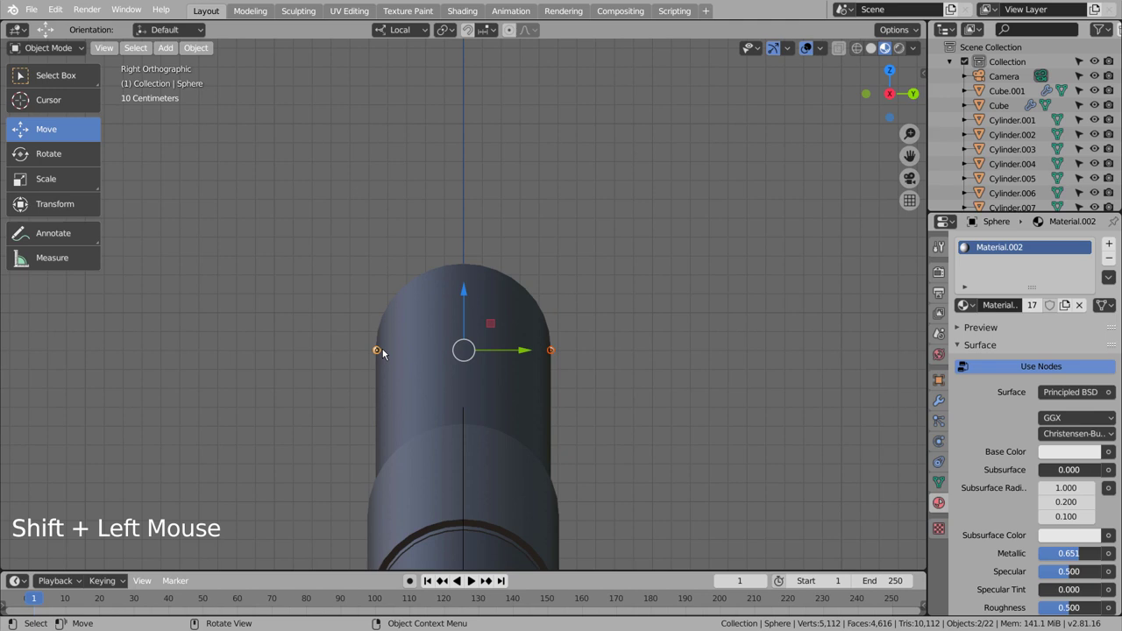
# - Duplicate the pair a quarter turn around the tube and check the four markers in see-through views
pyautogui.press('KP_1')
pyautogui.press('KP_7')
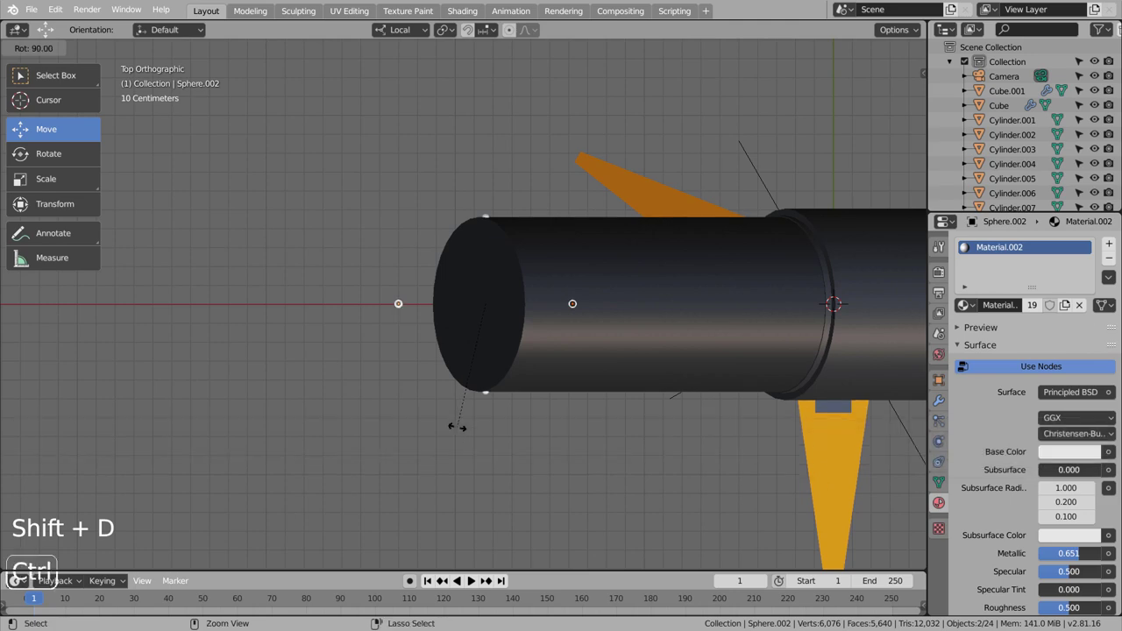
pyautogui.press('KP_3')
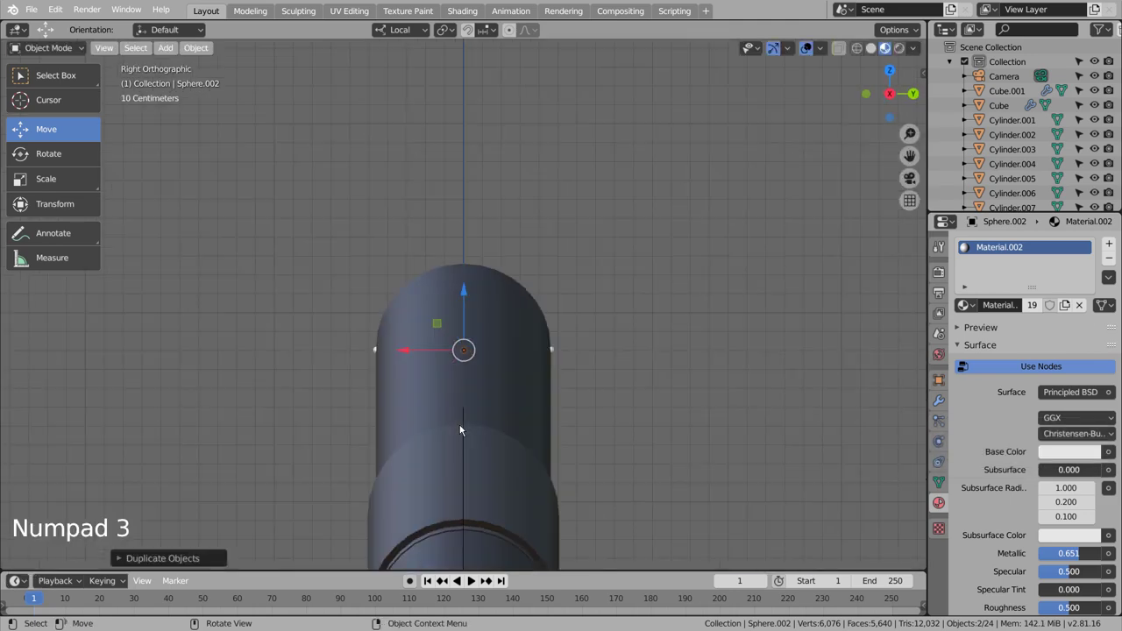
pyautogui.press('KP_7')
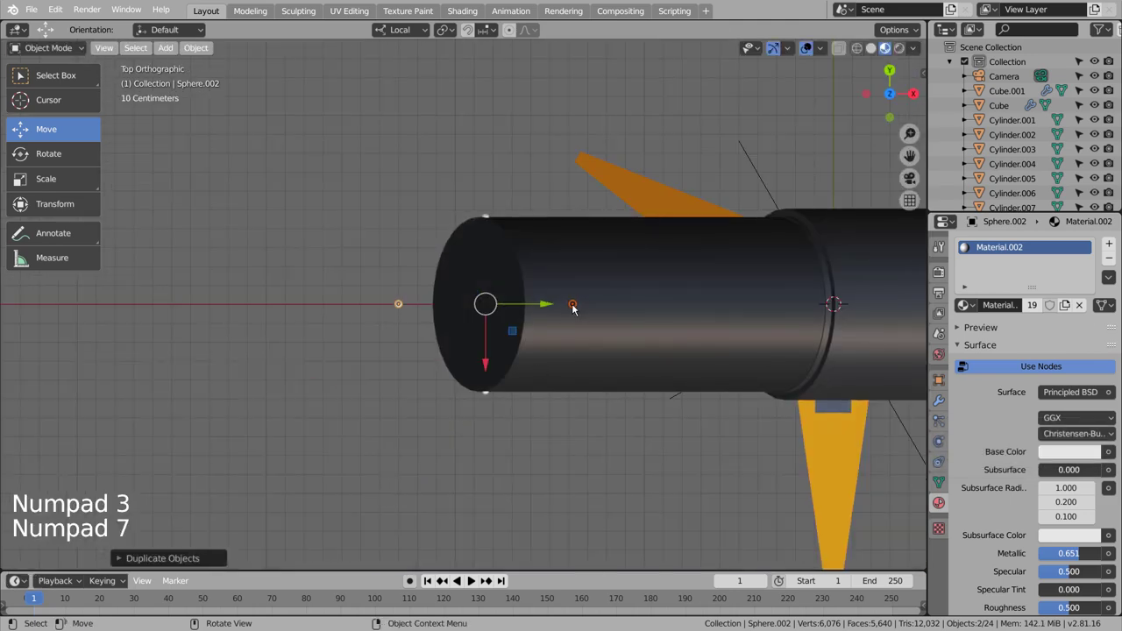
pyautogui.click(578, 308)
pyautogui.press('shift+z')
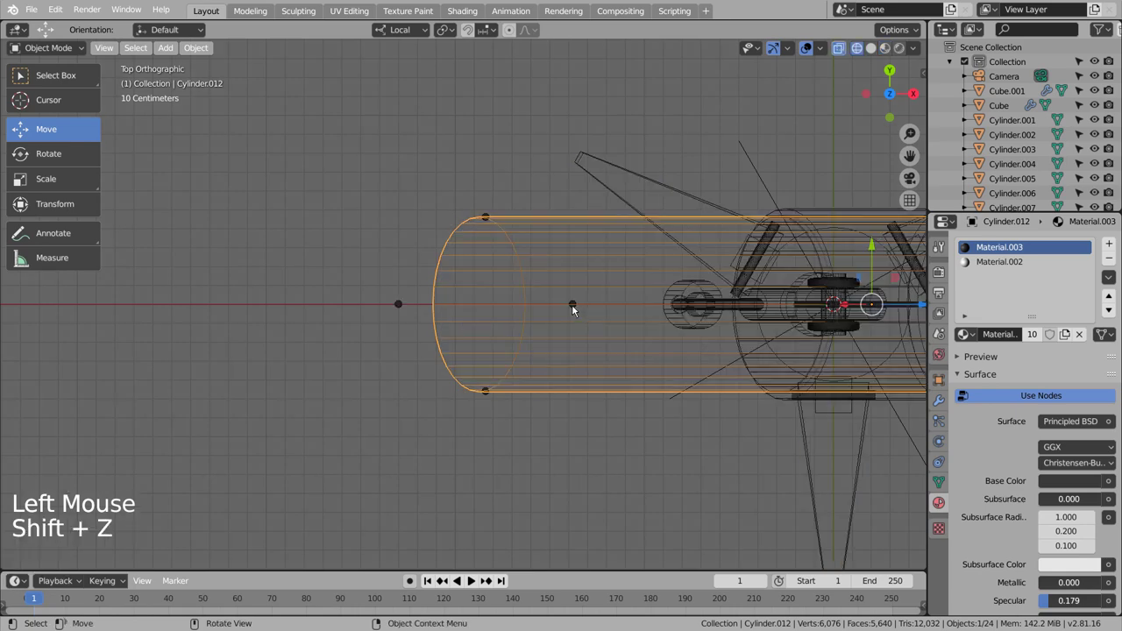
pyautogui.click(576, 310)
pyautogui.press('shift+z')
pyautogui.middleClick(614, 327)
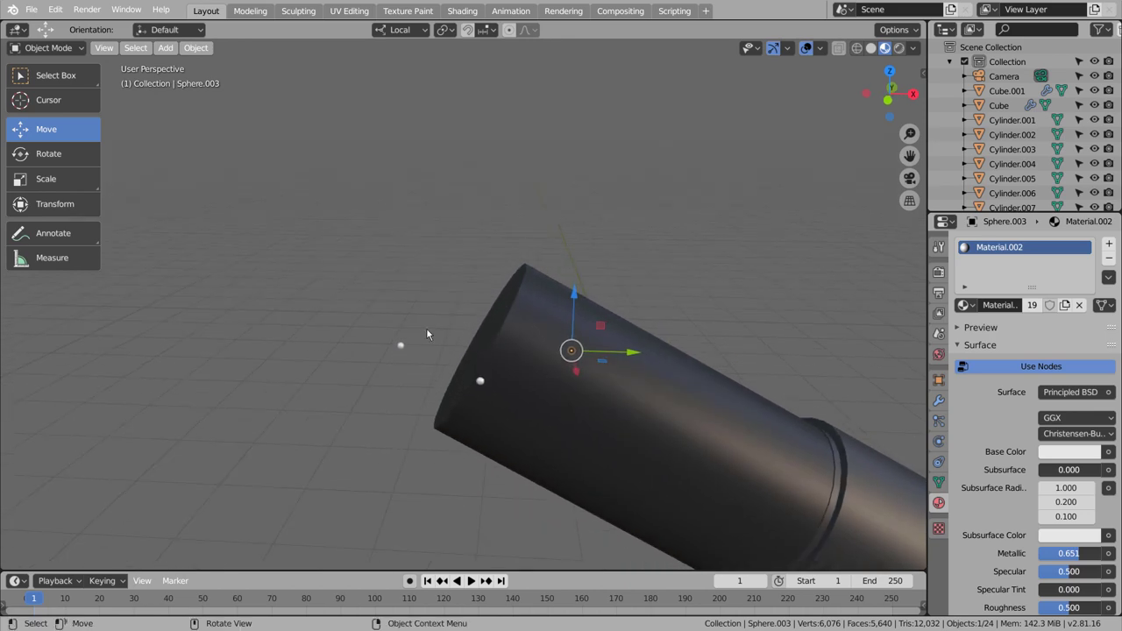
# - Select the two misaligned spheres and tilt them to match the tube's angle
pyautogui.click(407, 345)
pyautogui.press('KP_3')
pyautogui.press('KP_1')
pyautogui.press('r')
pyautogui.press('ctrl+z')
pyautogui.click(403, 357)
pyautogui.press('shift+z')
pyautogui.click(577, 356)
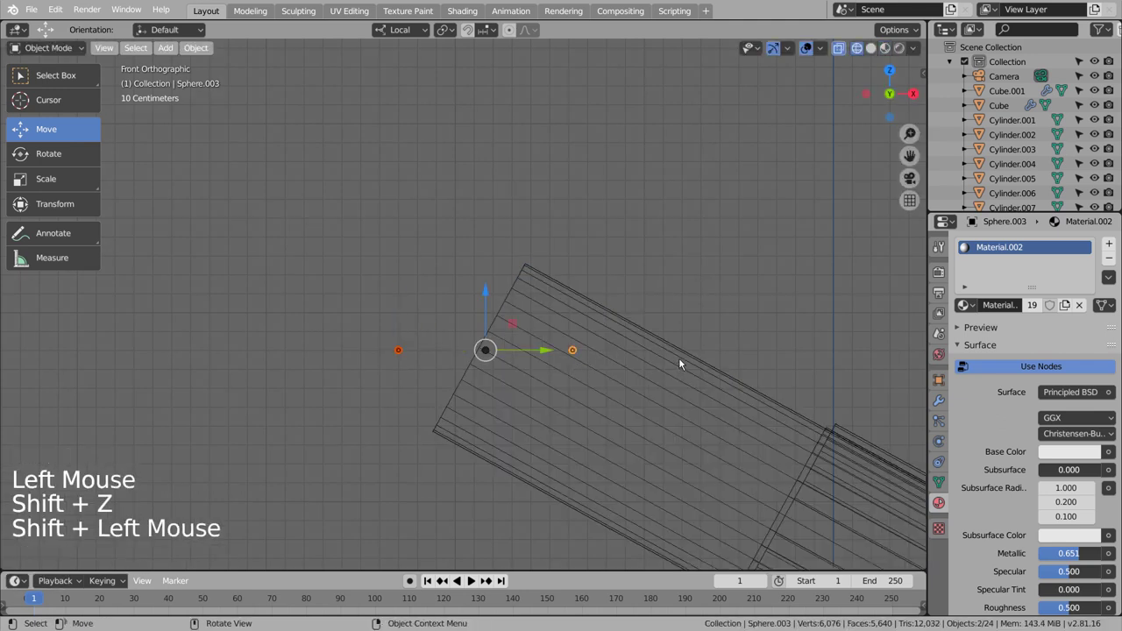
pyautogui.press('r')
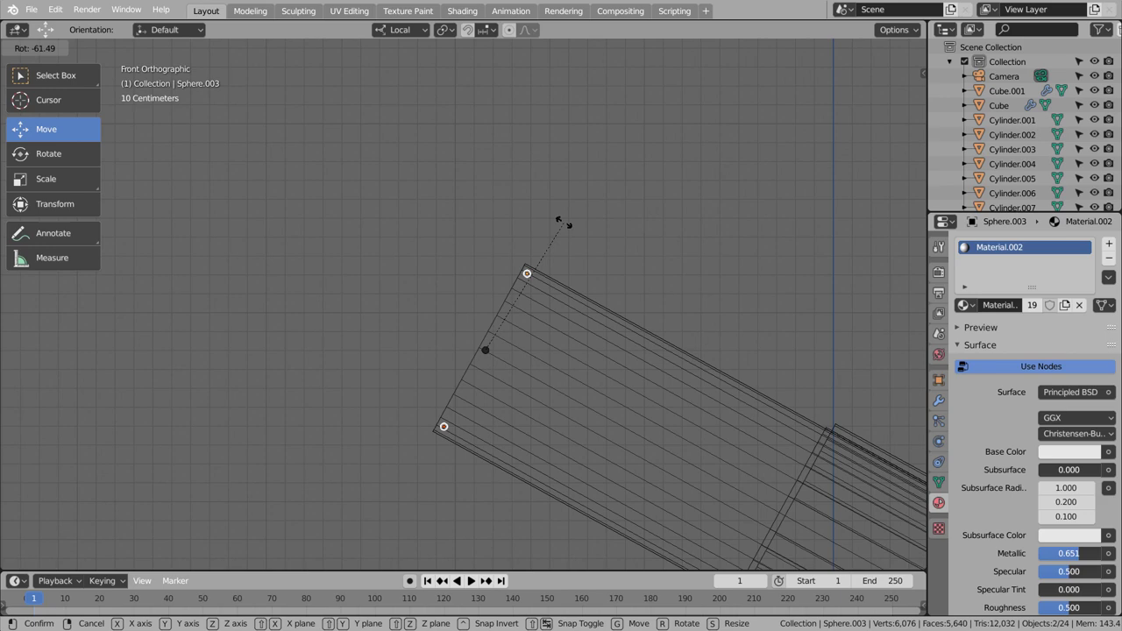
# - Spread the spheres out to sit on the rim and review the whole front opening
pyautogui.middleClick(656, 287)
pyautogui.press('shift+z')
pyautogui.middleClick(565, 343)
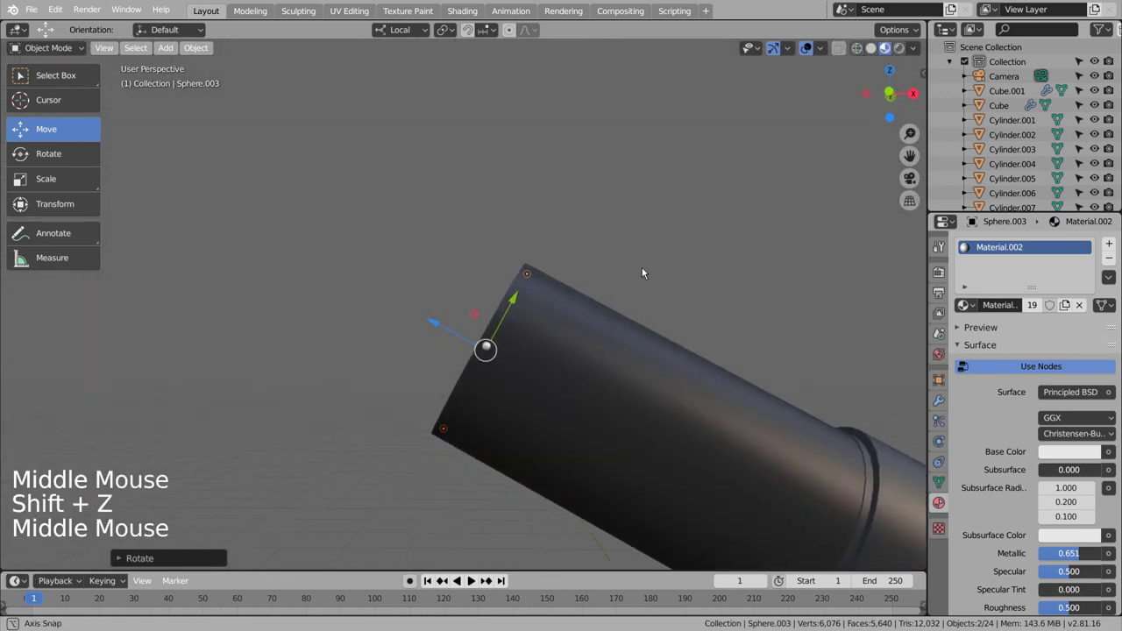
pyautogui.press('shift+z')
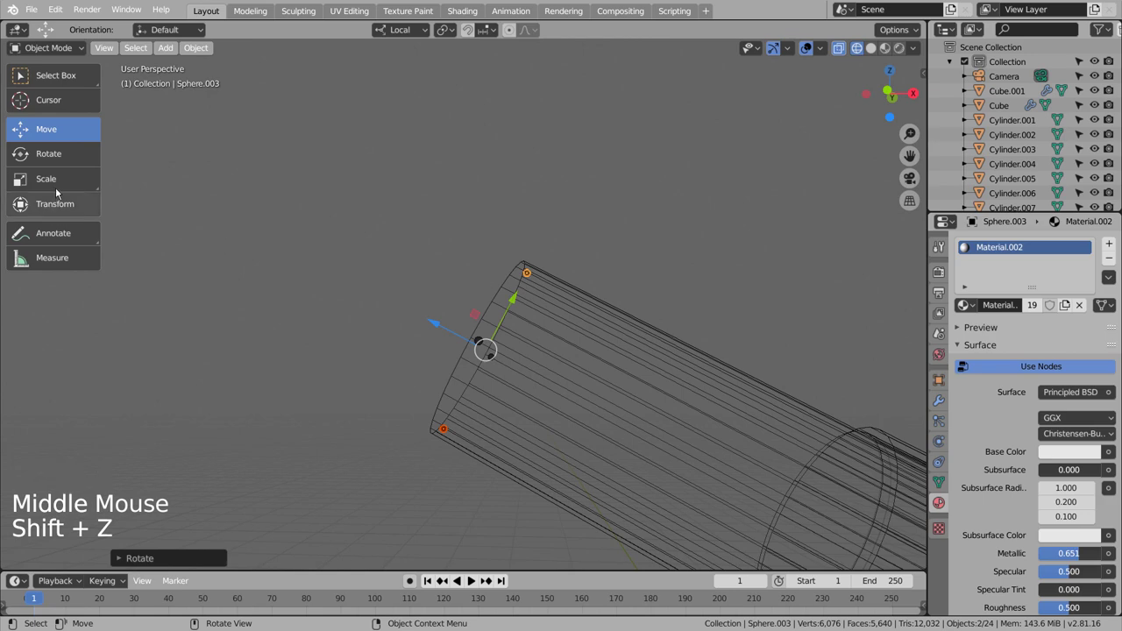
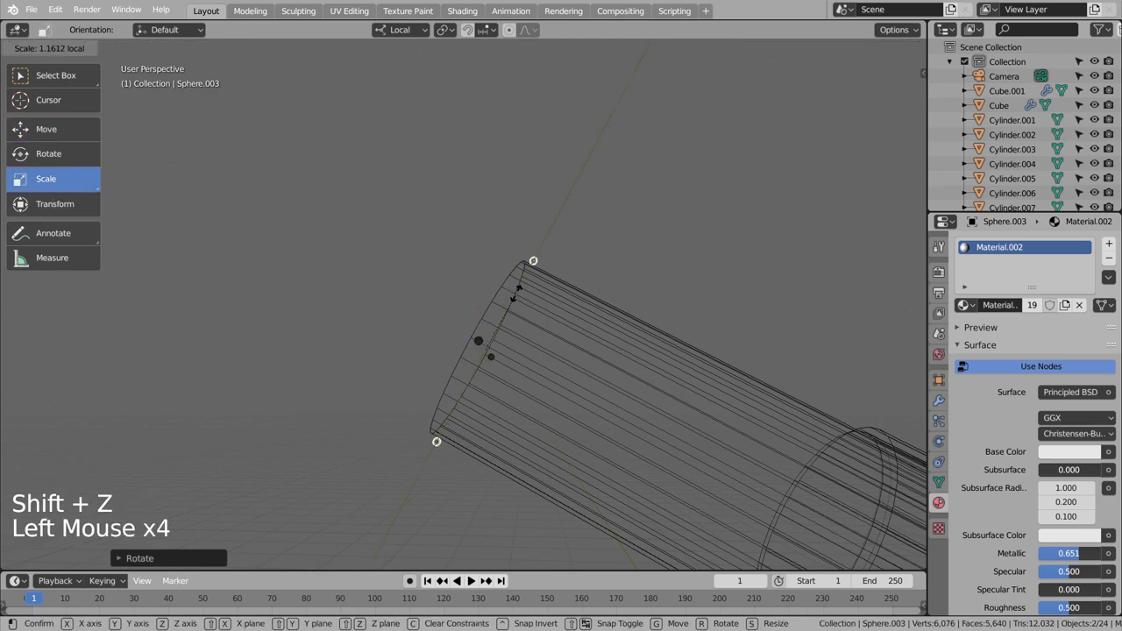
pyautogui.press('KP_3')
pyautogui.press('KP_1')
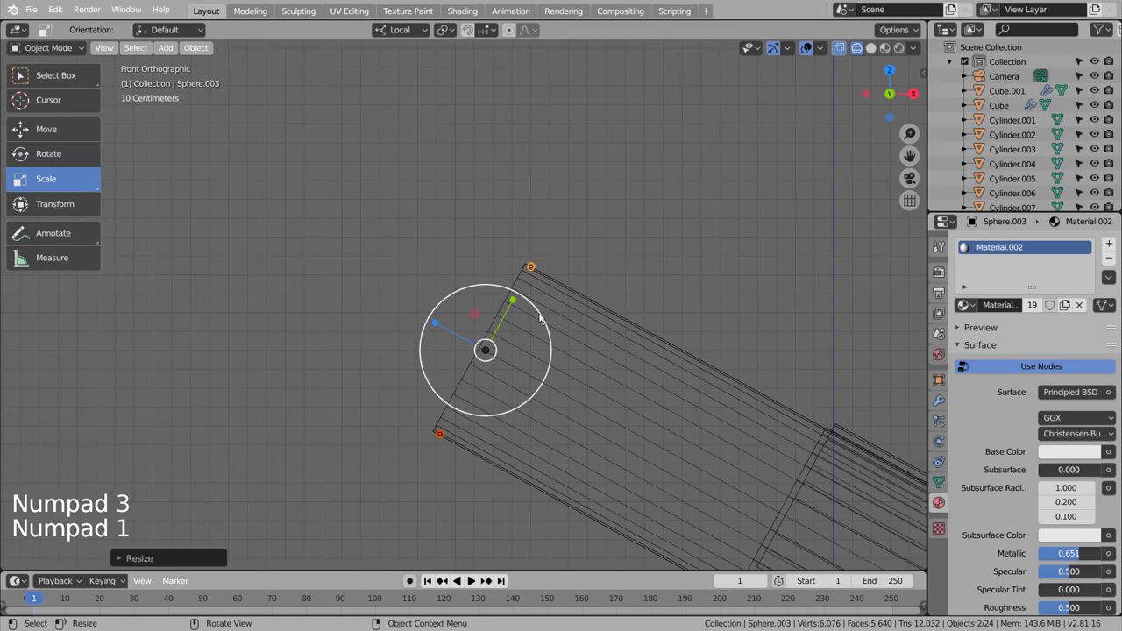
pyautogui.click(623, 262)
pyautogui.middleClick(615, 302)
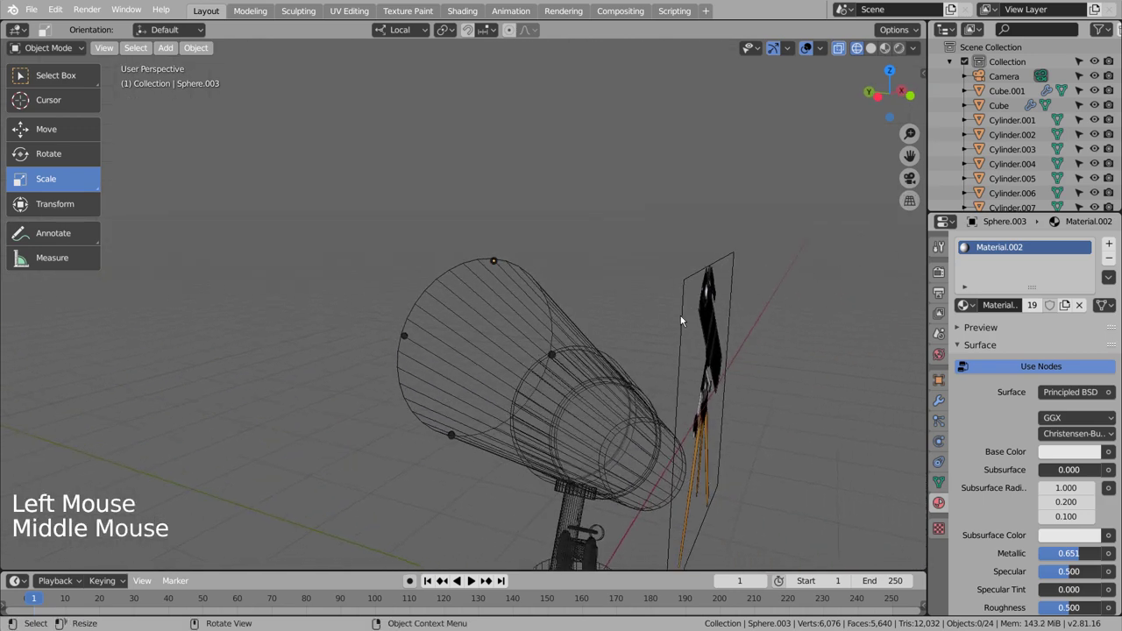
# - Make the tube unselectable and box-select the four rim bolt spheres, checking from top and side
pyautogui.click(557, 357)
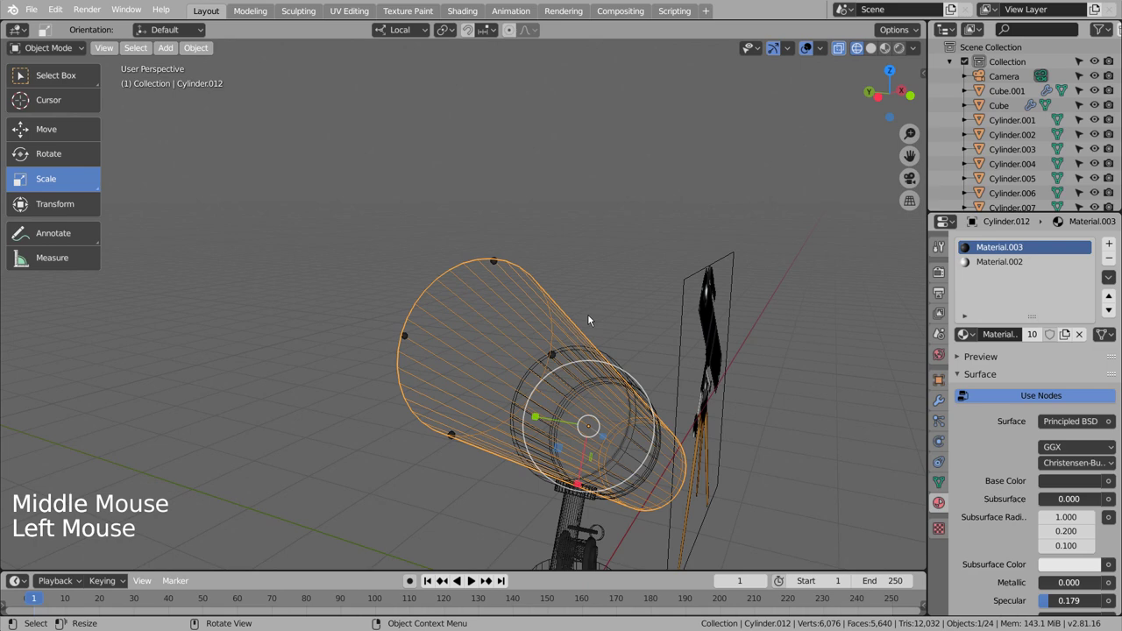
pyautogui.scroll(-3)
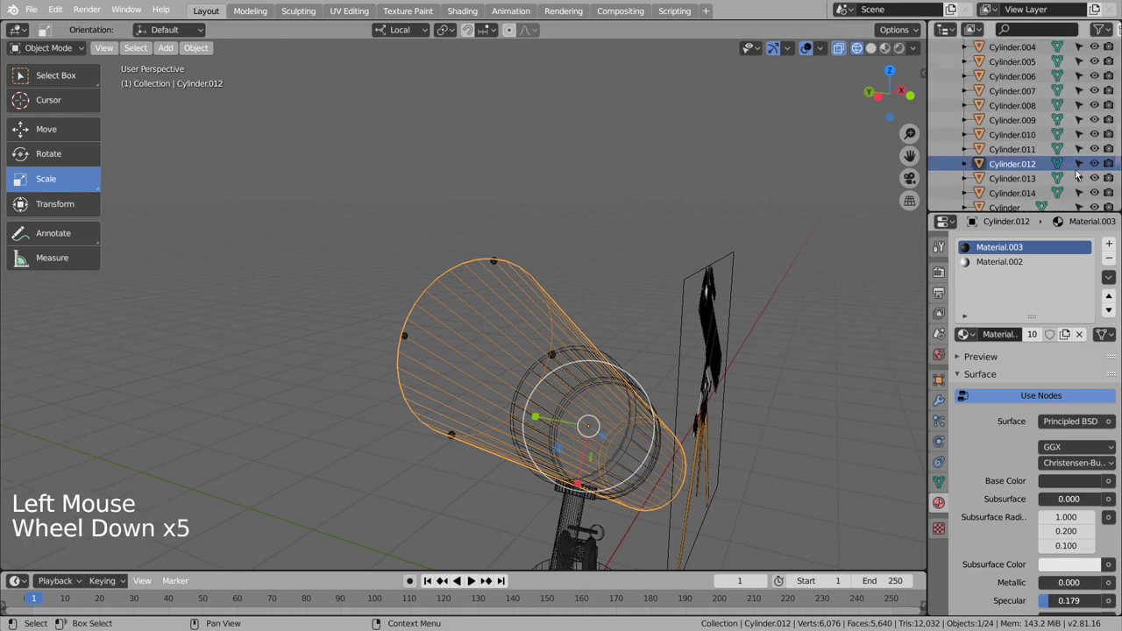
pyautogui.click(1086, 165)
pyautogui.click(685, 193)
pyautogui.middleClick(646, 221)
pyautogui.press('b')
pyautogui.click(524, 365)
pyautogui.press('b')
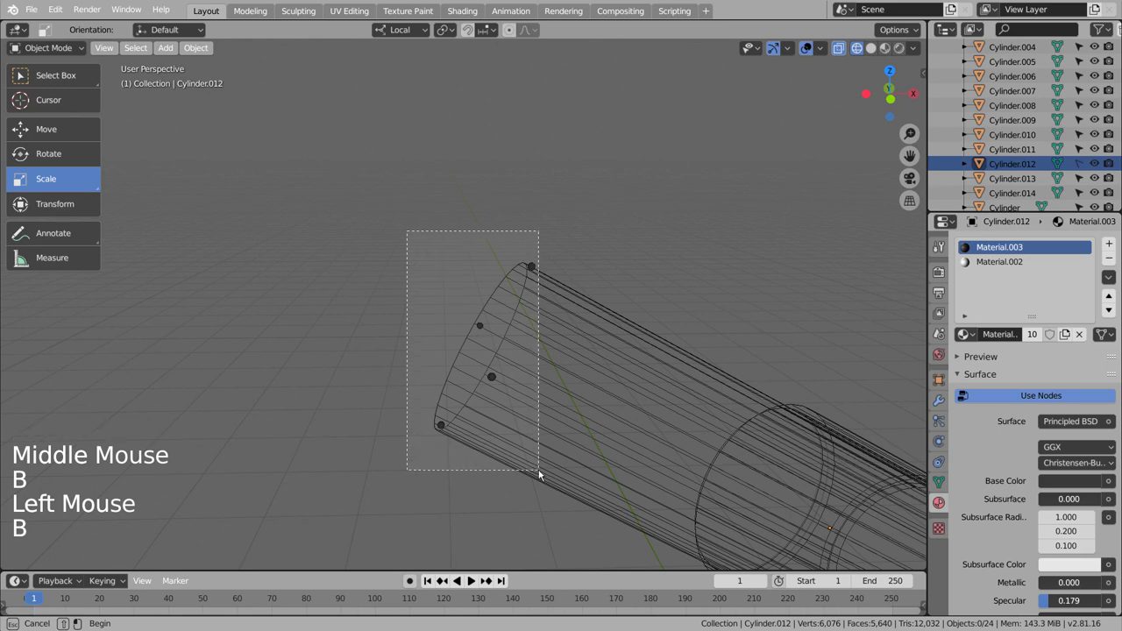
pyautogui.press('KP_1')
pyautogui.press('KP_7')
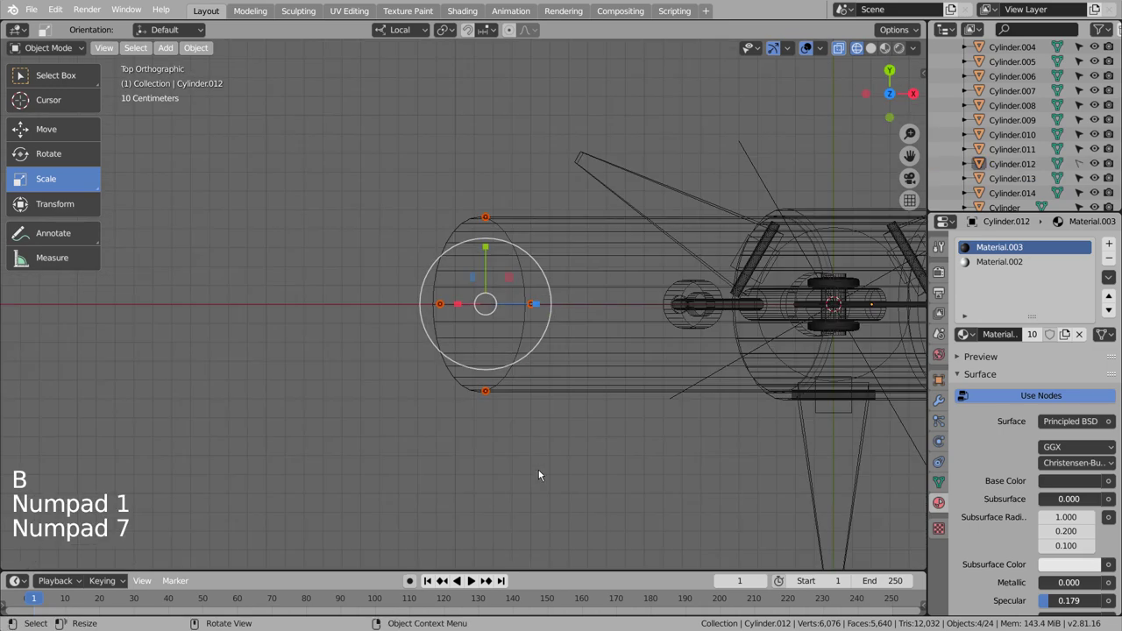
pyautogui.press('KP_3')
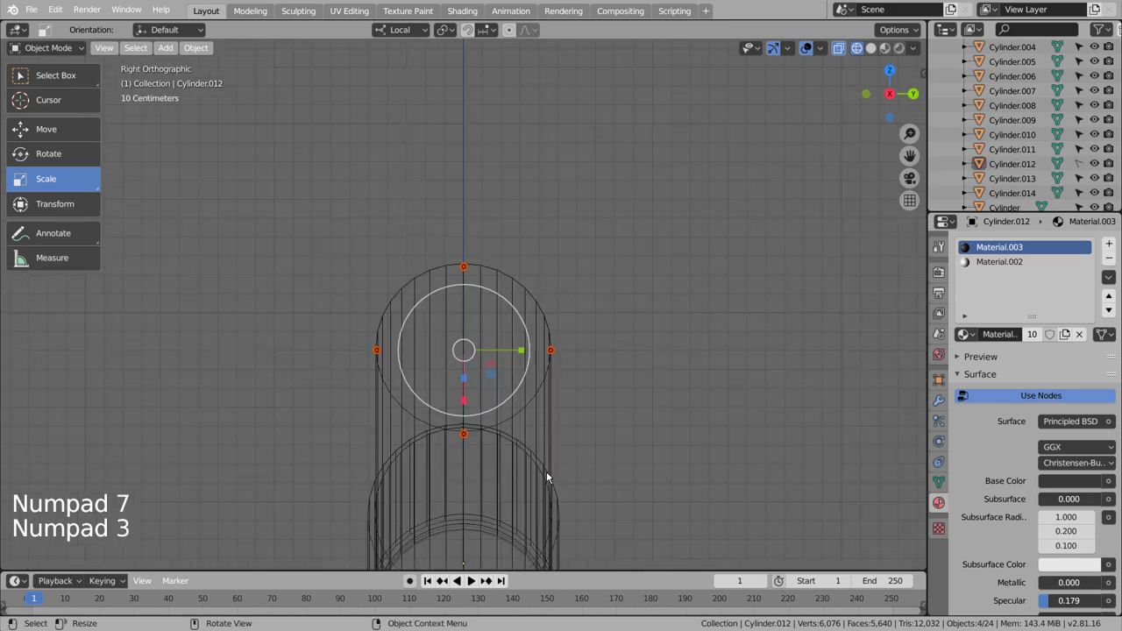
# - Turn the four rim bolts 45 degrees around the tube's axis, after undoing a stray copy
pyautogui.press('shift+d')
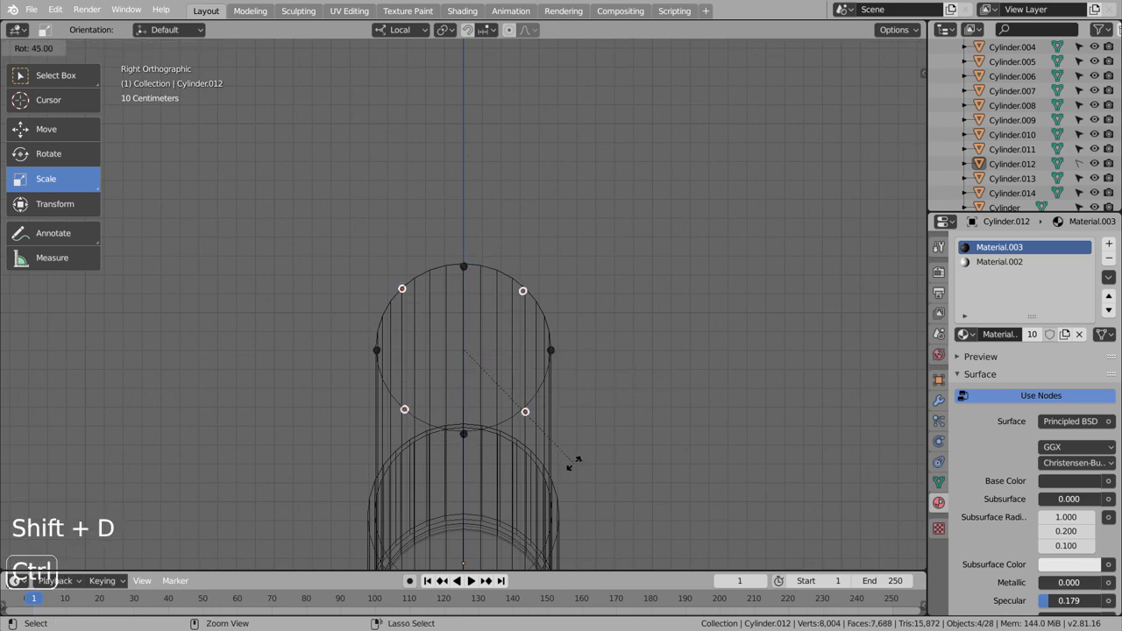
pyautogui.middleClick(614, 430)
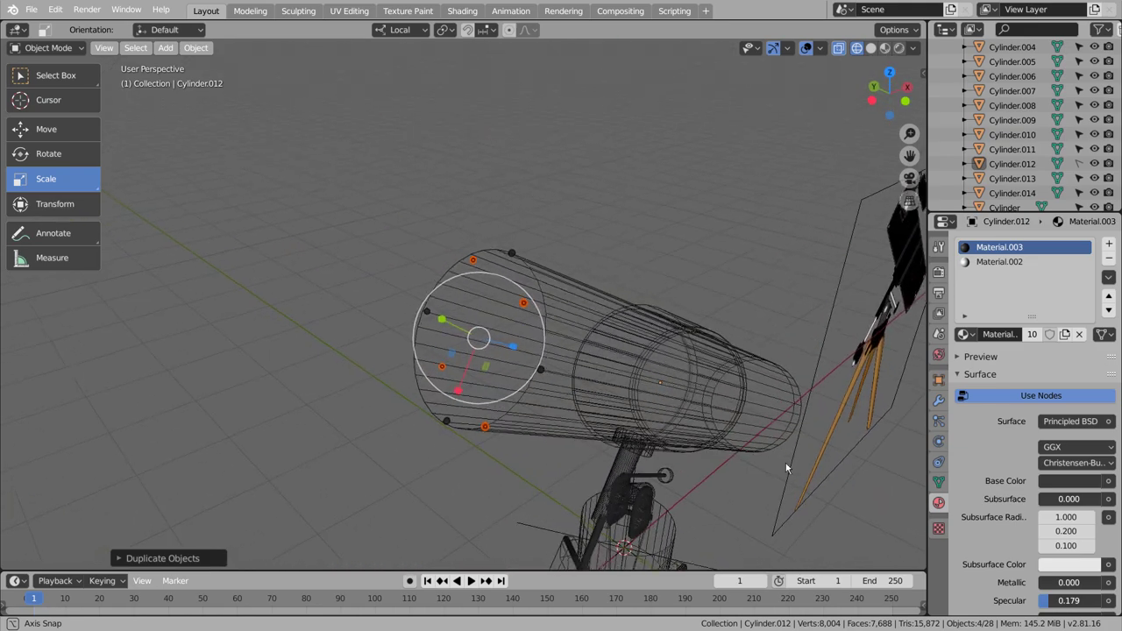
pyautogui.press('ctrl+z')
pyautogui.middleClick(645, 317)
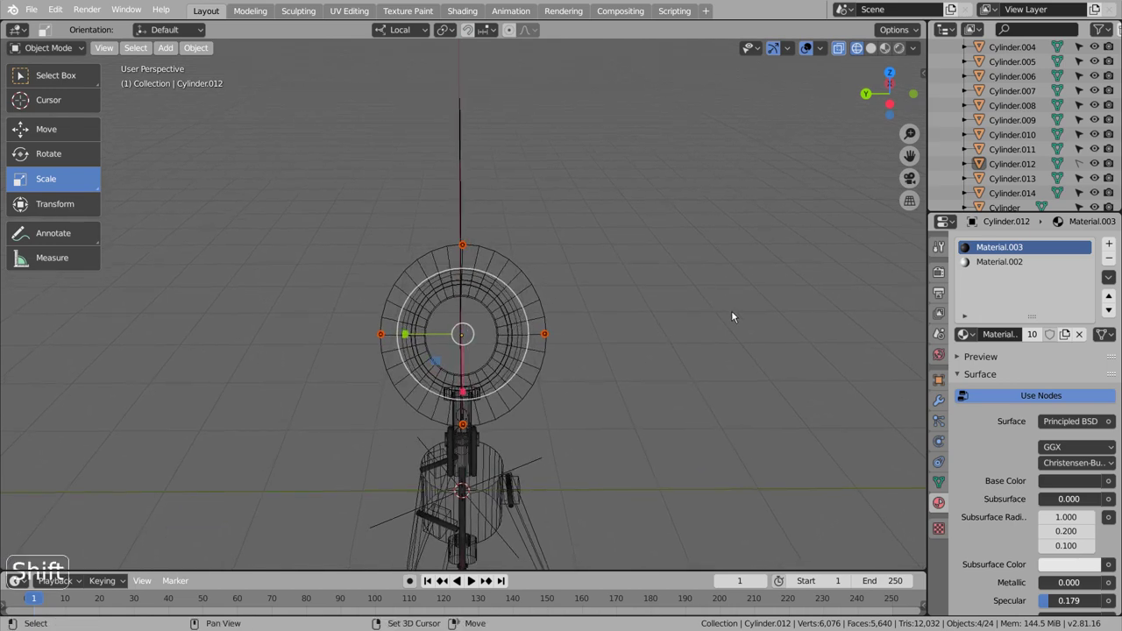
pyautogui.press('shift+d')
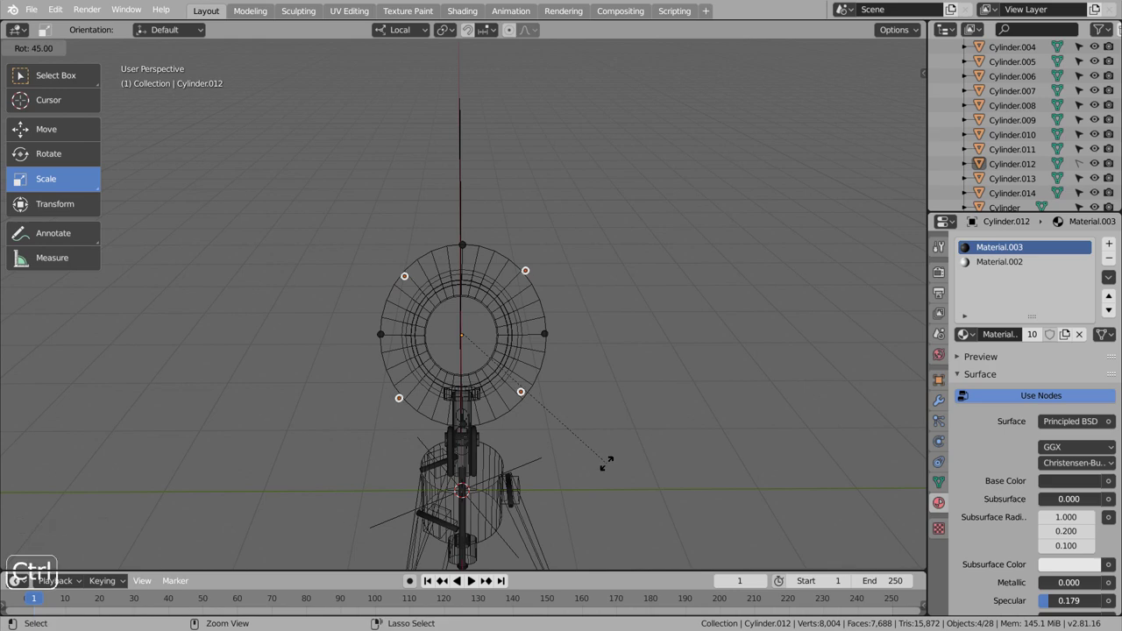
pyautogui.middleClick(707, 407)
pyautogui.press('shift+z')
# - Review the rotated bolts from the front of the tube and clear the selection
pyautogui.middleClick(574, 377)
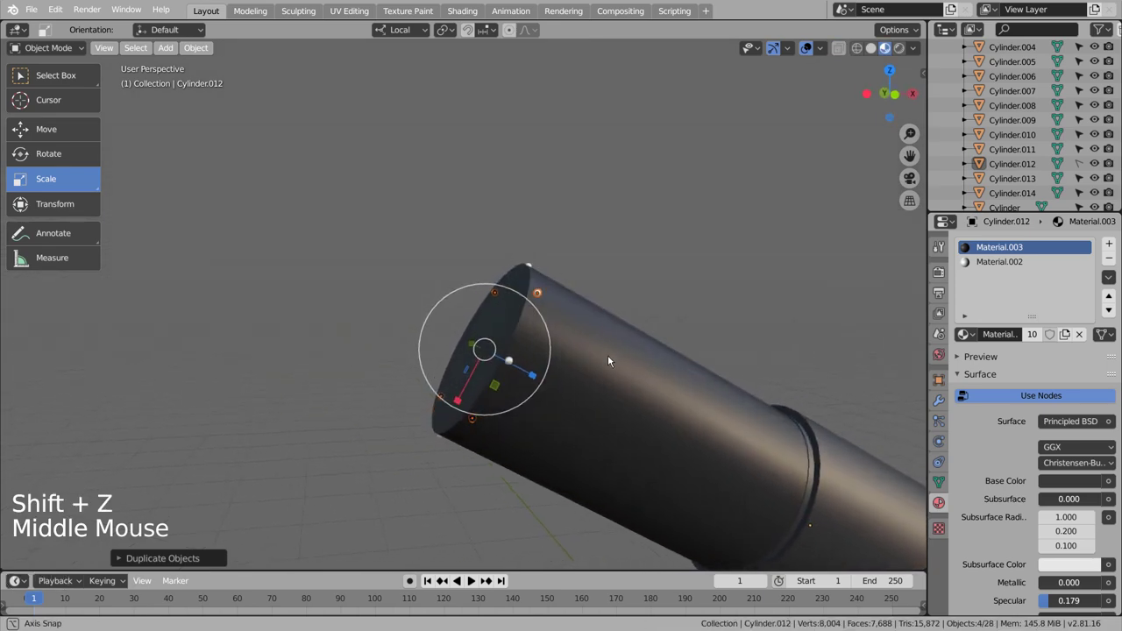
pyautogui.press('KP_1')
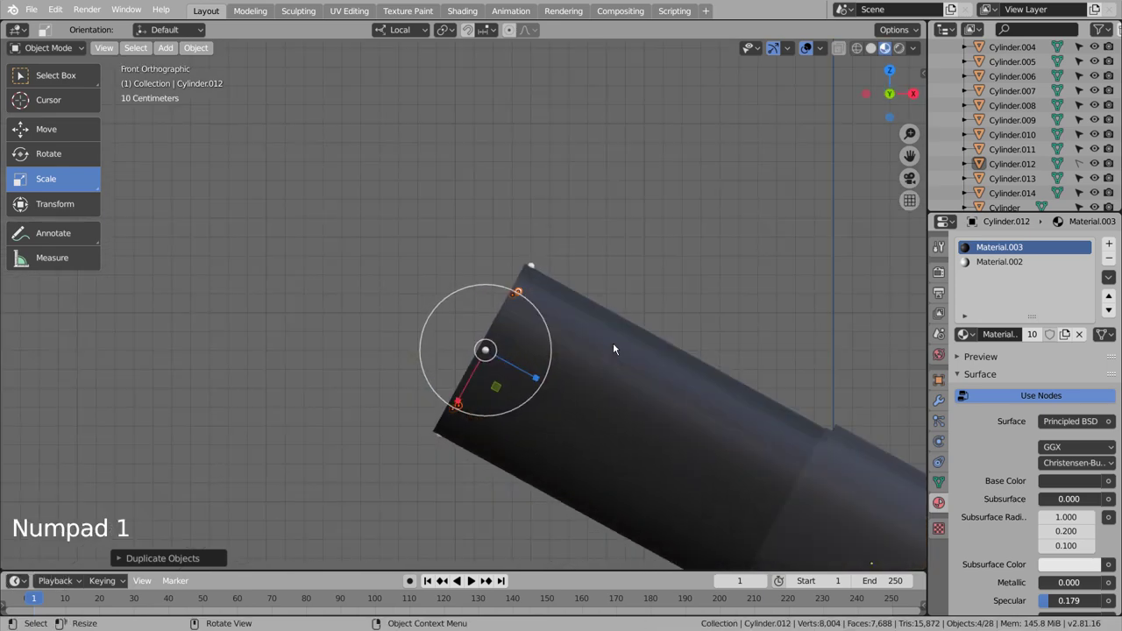
pyautogui.press('KP_1')
pyautogui.press('KP_7')
pyautogui.middleClick(585, 395)
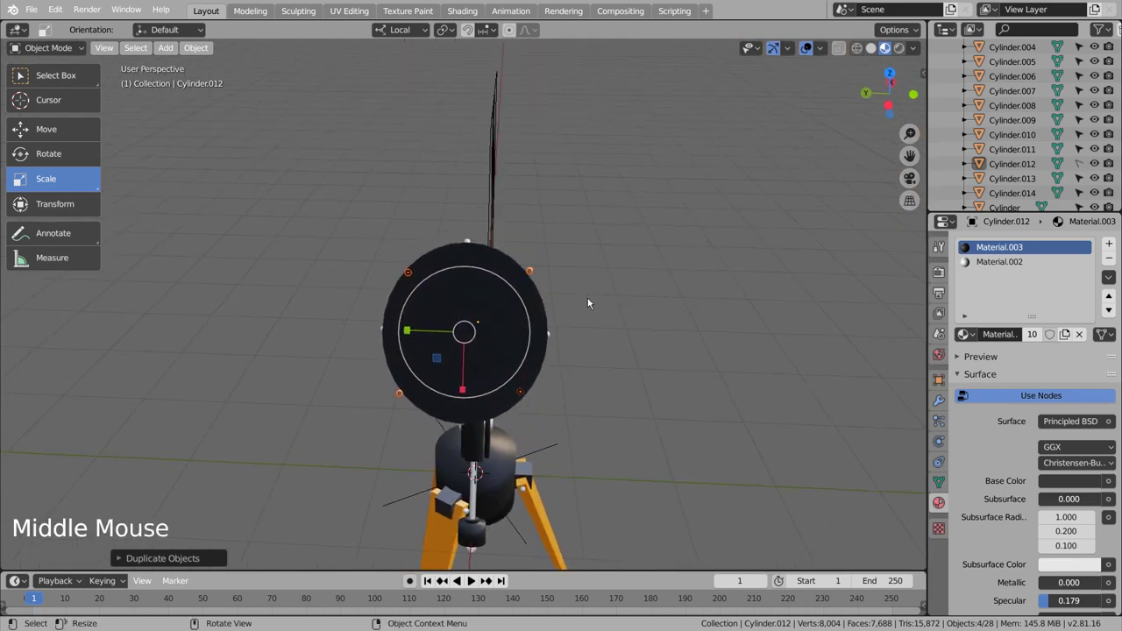
pyautogui.click(568, 278)
# - Duplicate a front-rim bolt into the remaining positions to complete a ring of eight
pyautogui.click(536, 269)
pyautogui.press('g')
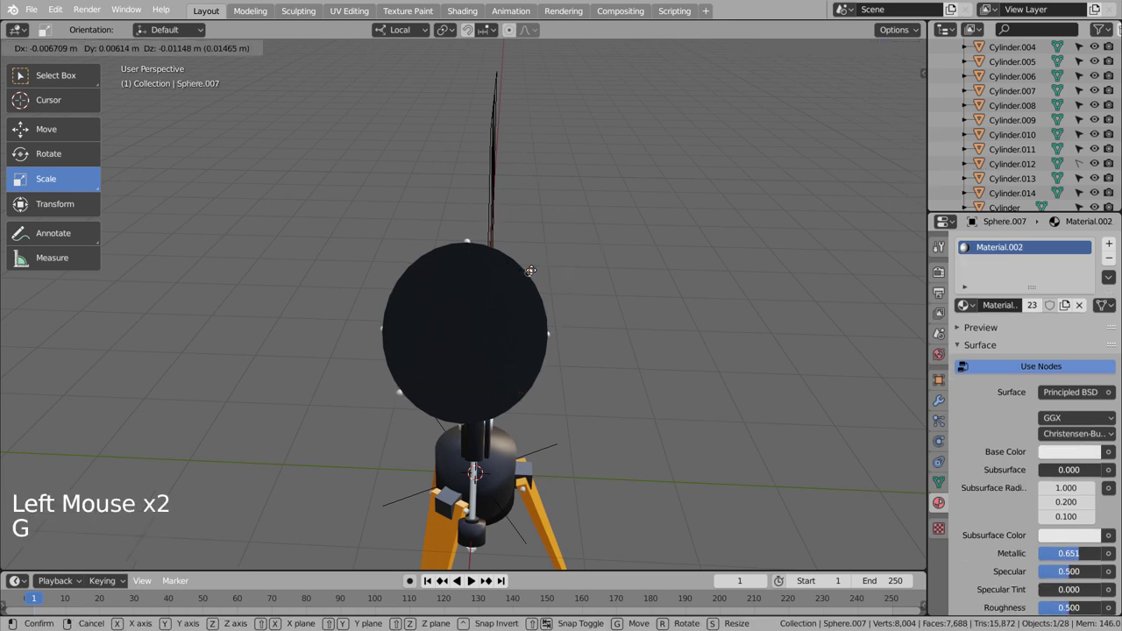
pyautogui.press('shift+z')
pyautogui.click(412, 272)
pyautogui.press('g')
pyautogui.click(403, 397)
pyautogui.press('g')
pyautogui.click(525, 396)
pyautogui.press('g')
pyautogui.click(674, 415)
# - Select all eight front-rim bolts in wireframe front view with global transform orientation
pyautogui.press('shift+z')
pyautogui.middleClick(733, 428)
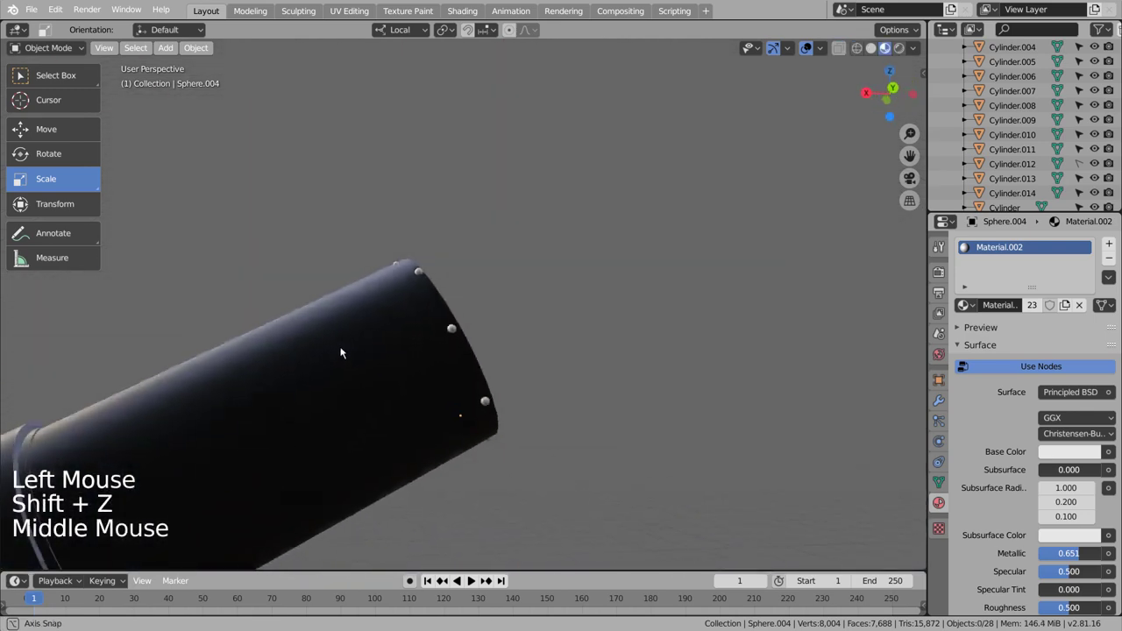
pyautogui.press('shift+z')
pyautogui.click(554, 375)
pyautogui.press('b')
pyautogui.click(569, 475)
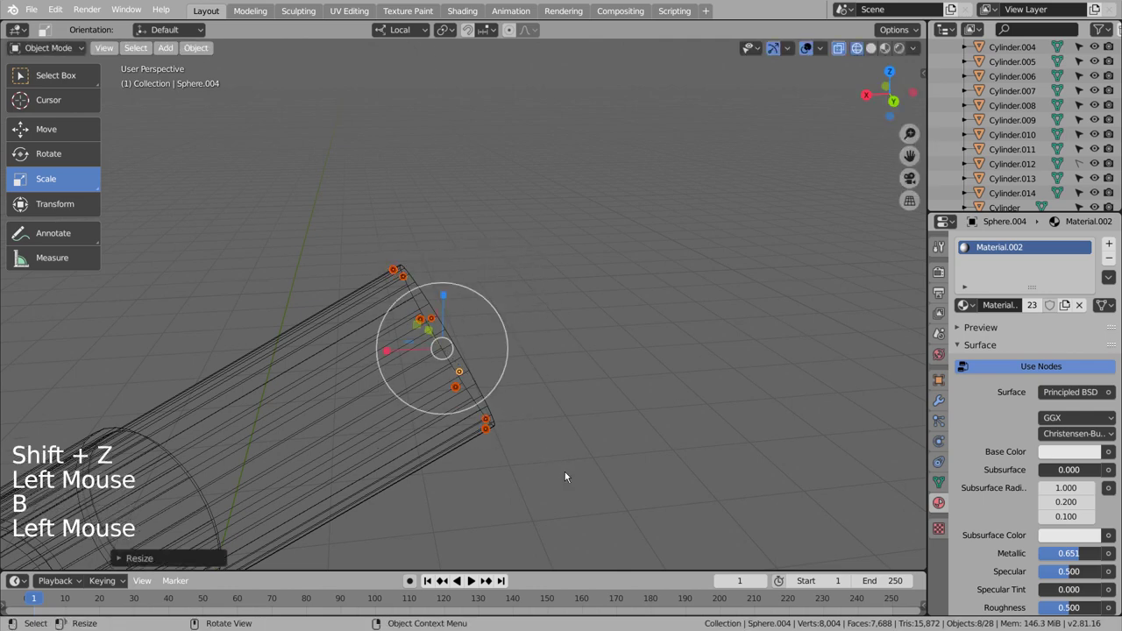
pyautogui.press('ctrl+z')
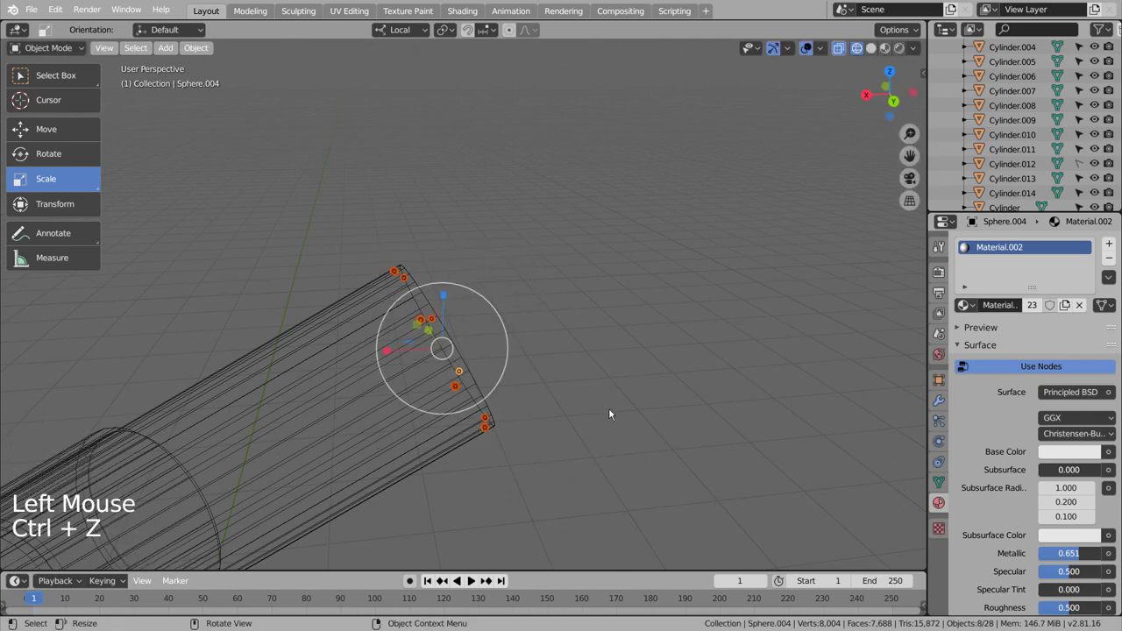
pyautogui.press('KP_1')
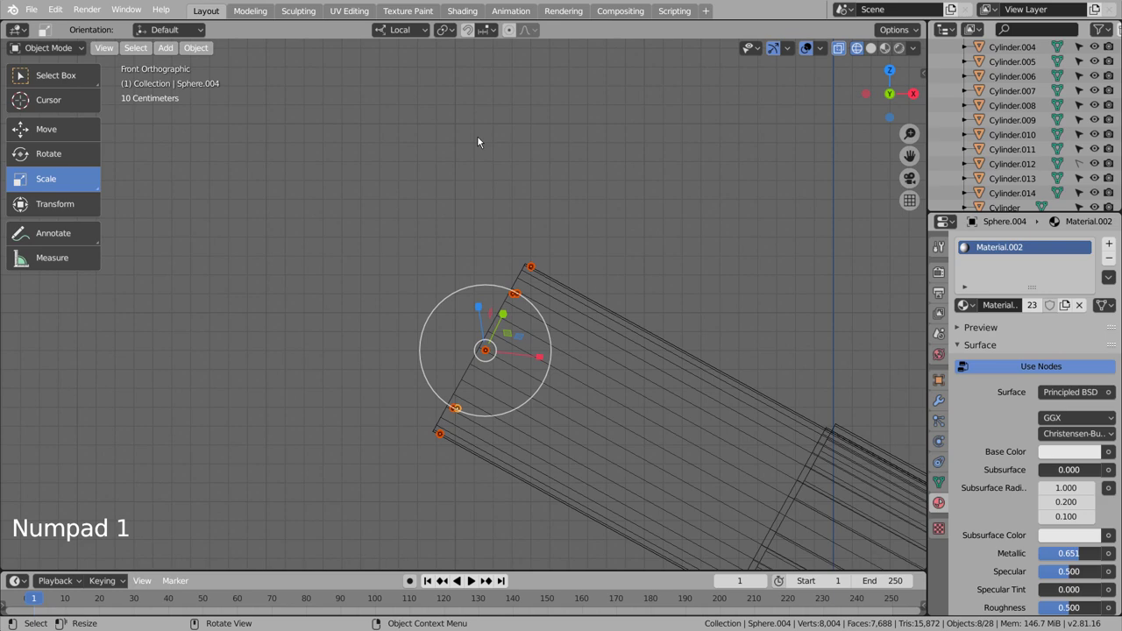
pyautogui.click(423, 35)
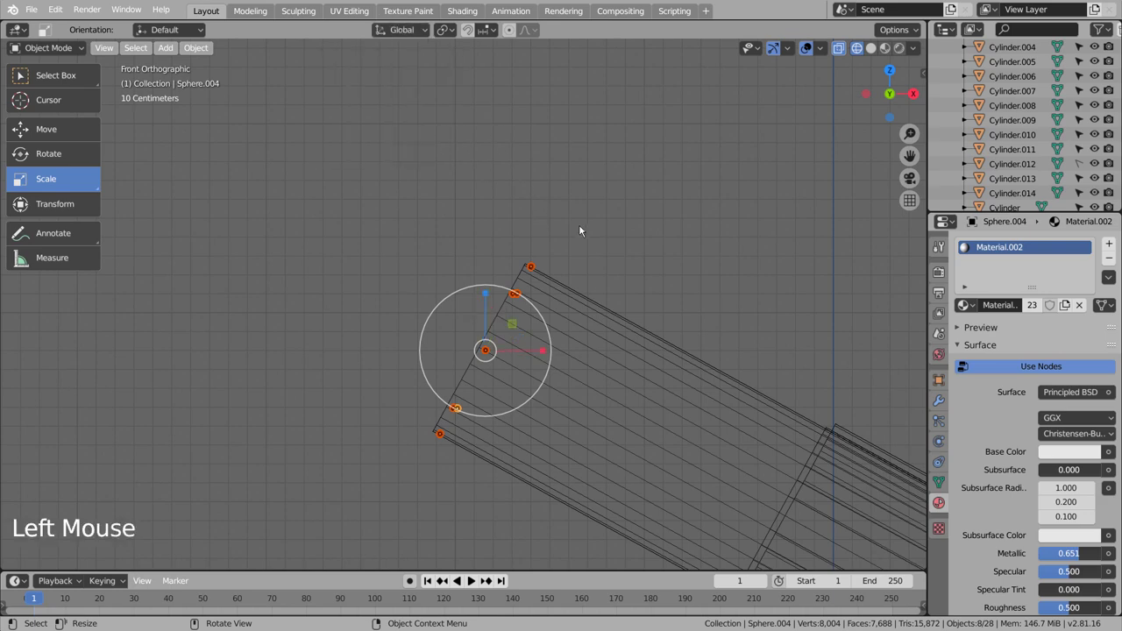
pyautogui.scroll(-3)
pyautogui.middleClick(665, 343)
pyautogui.scroll(-3)
pyautogui.scroll(3)
pyautogui.middleClick(475, 211)
# - Duplicate the eight bolts and seat the copies on the rim at the tube's other end
pyautogui.press('shift+d')
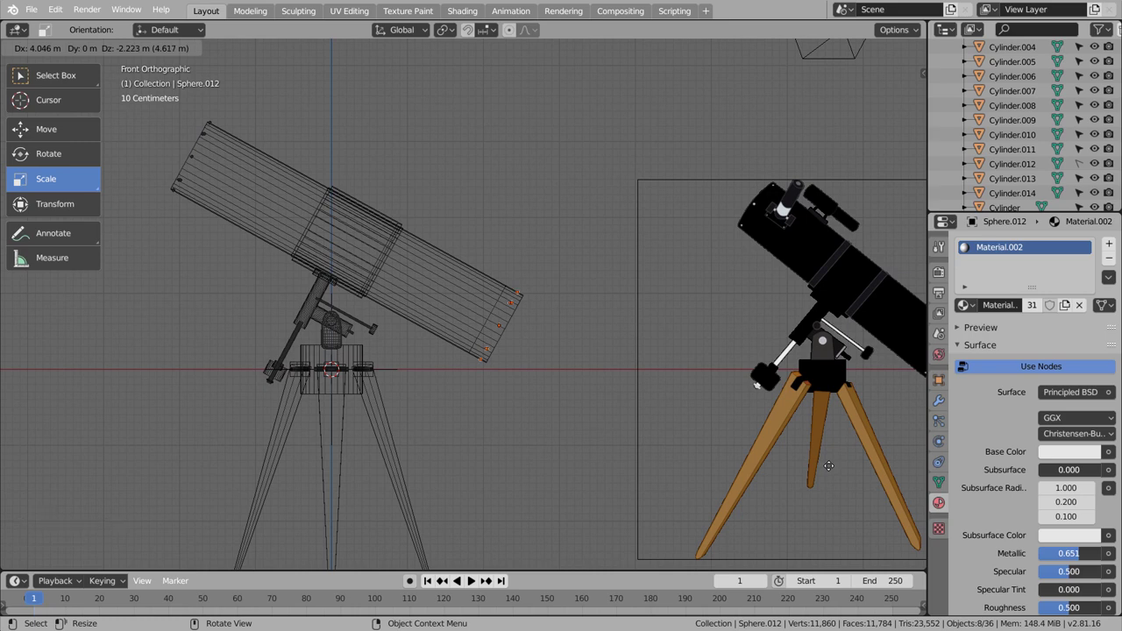
pyautogui.click(661, 454)
pyautogui.press('shift+z')
pyautogui.scroll(3)
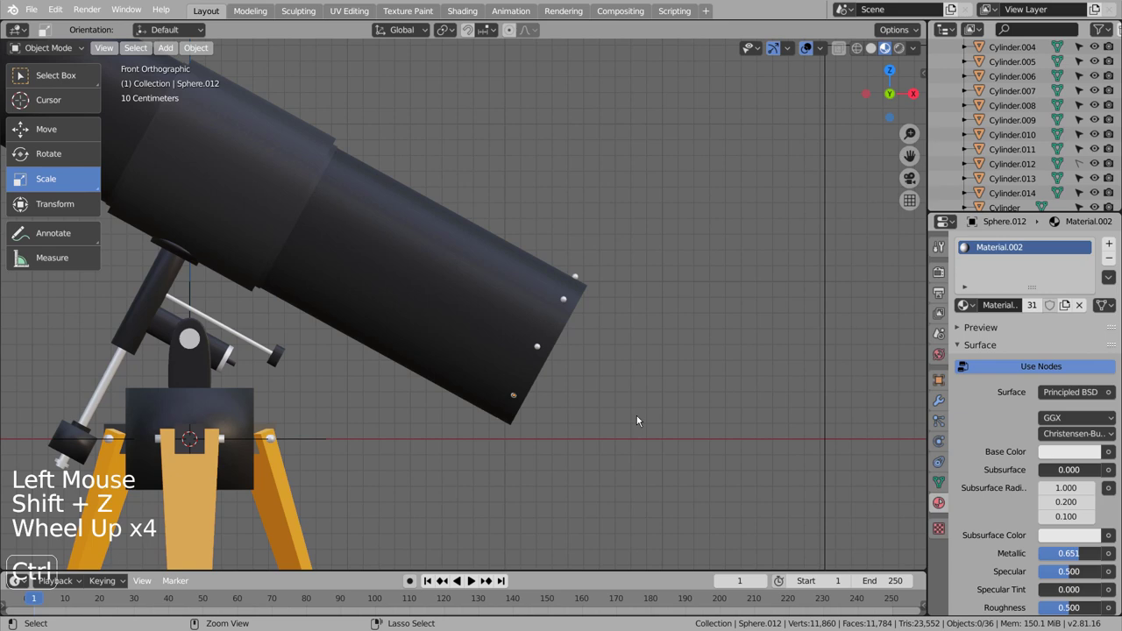
pyautogui.press('ctrl+z')
pyautogui.press('g')
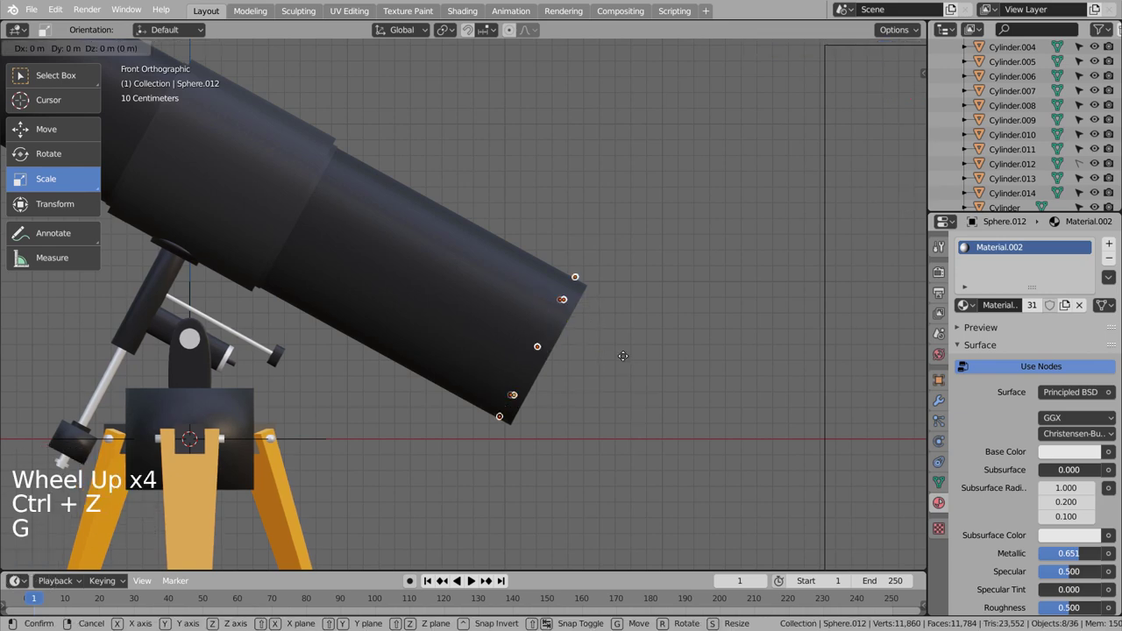
pyautogui.click(690, 392)
pyautogui.scroll(-3)
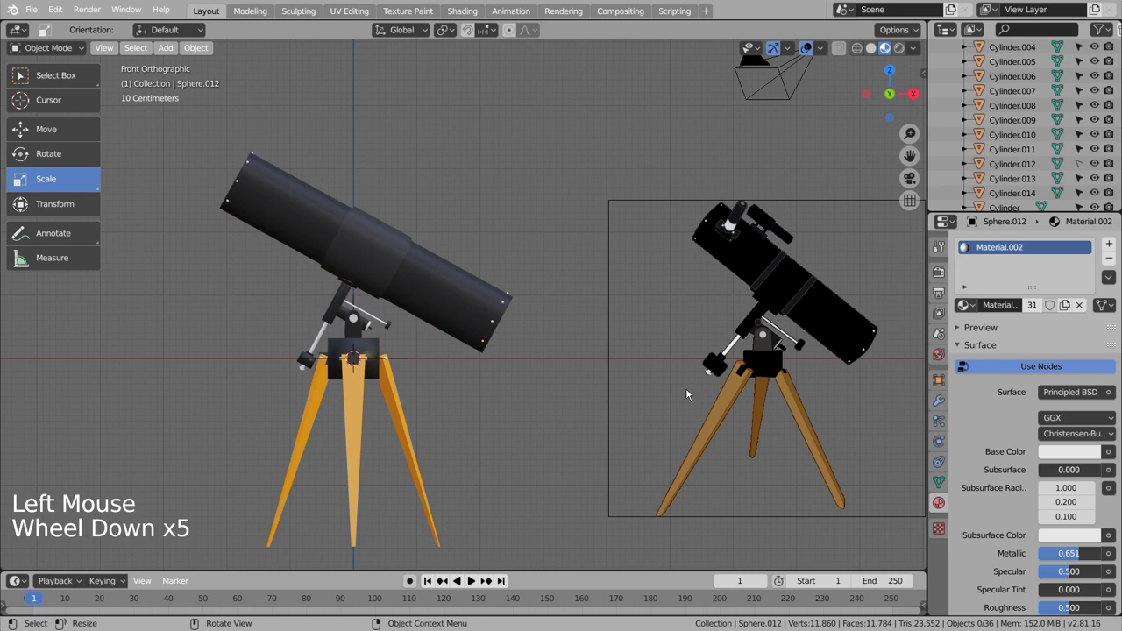
pyautogui.click(542, 425)
pyautogui.middleClick(509, 386)
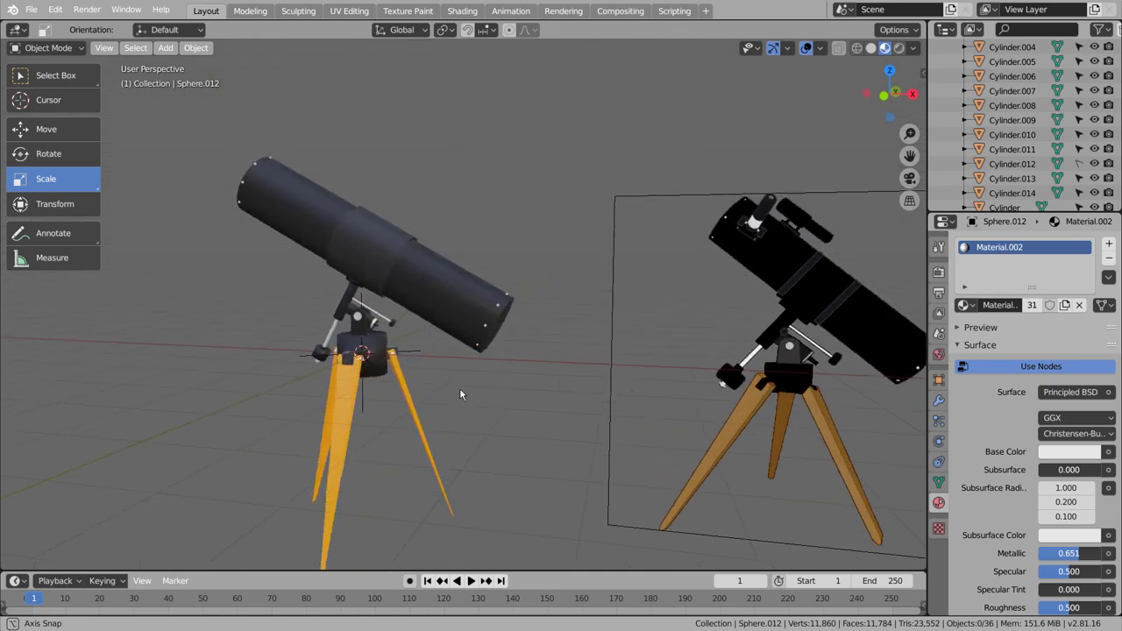
pyautogui.scroll(-3)
pyautogui.middleClick(611, 431)
pyautogui.scroll(3)
# - Inset and extrude the tube's front face inward and assign it the new blue Material.005
pyautogui.click(490, 358)
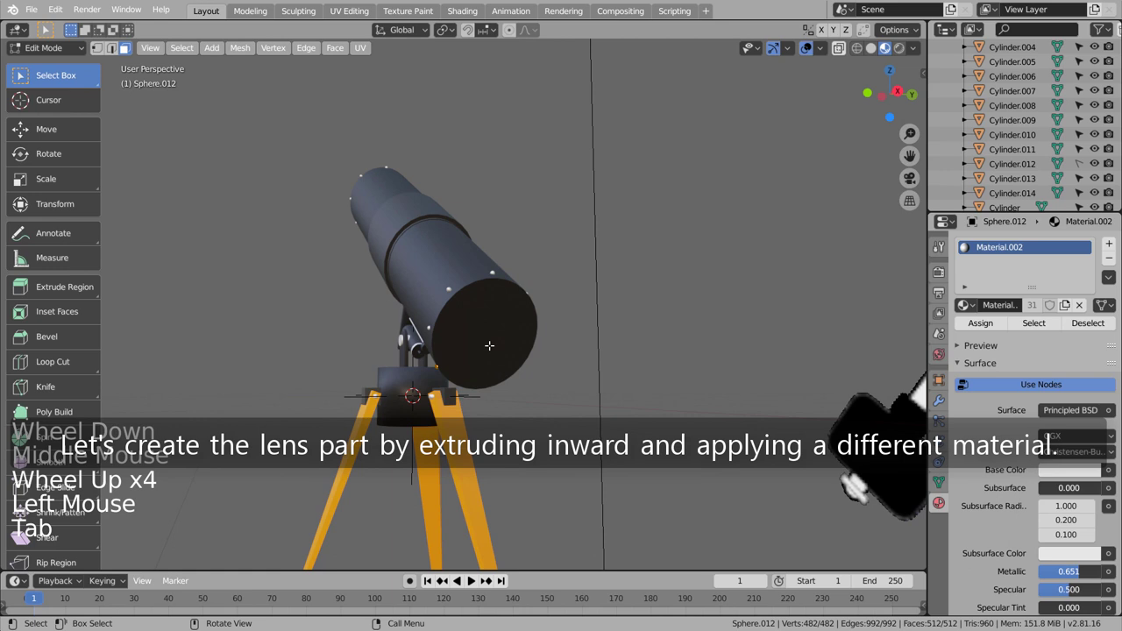
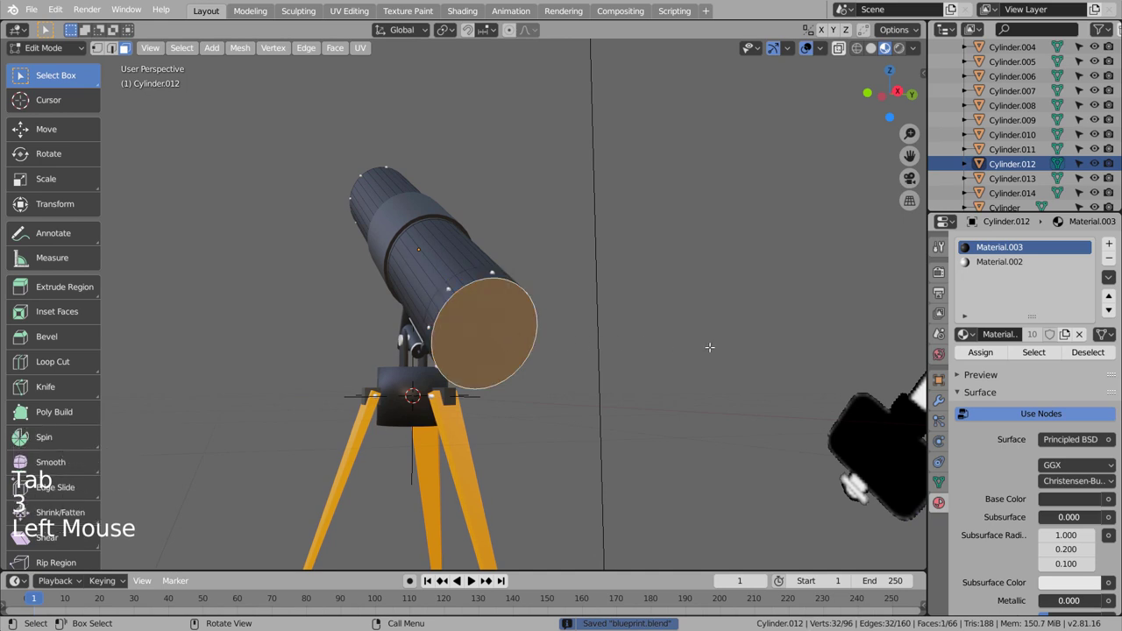
pyautogui.press('i')
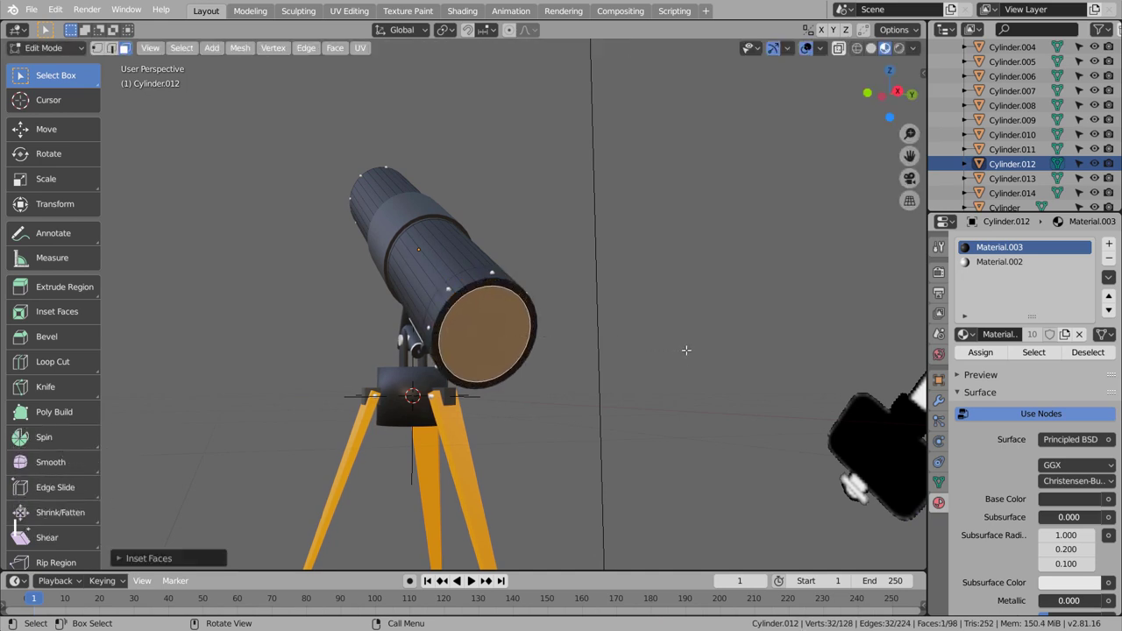
pyautogui.press('e')
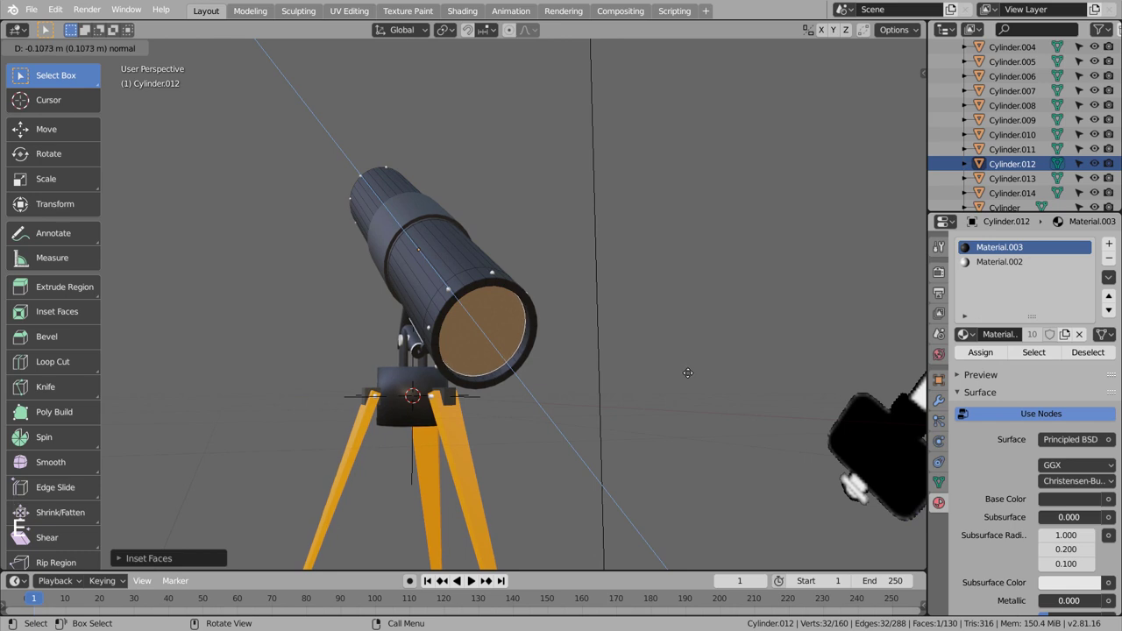
pyautogui.press('Tab')
pyautogui.press('Tab')
pyautogui.press('3')
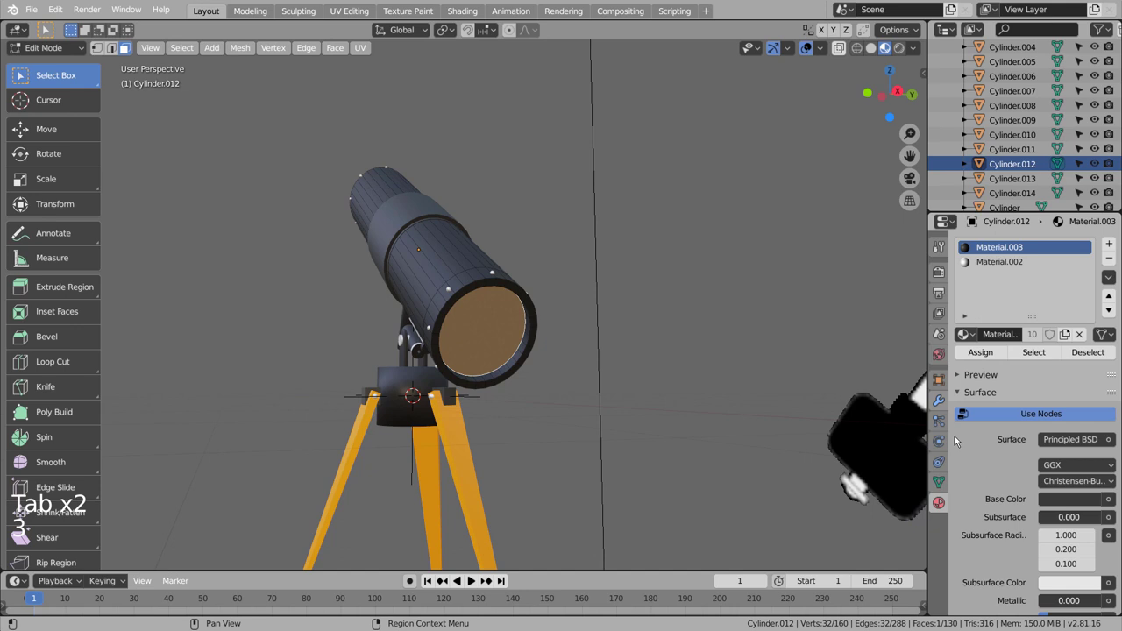
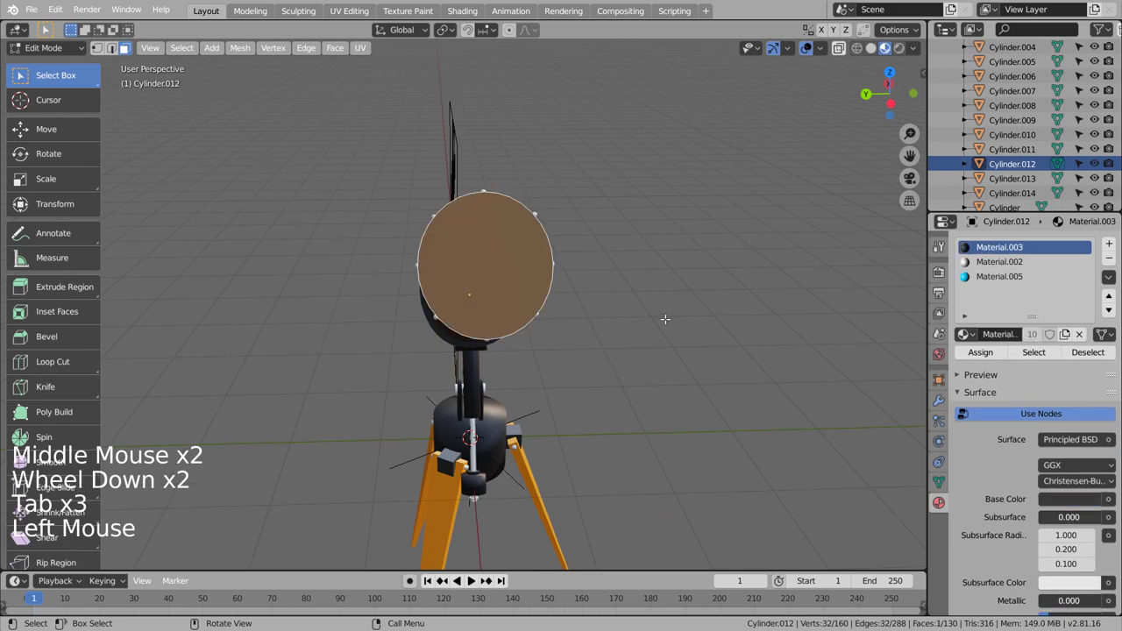
pyautogui.press('i')
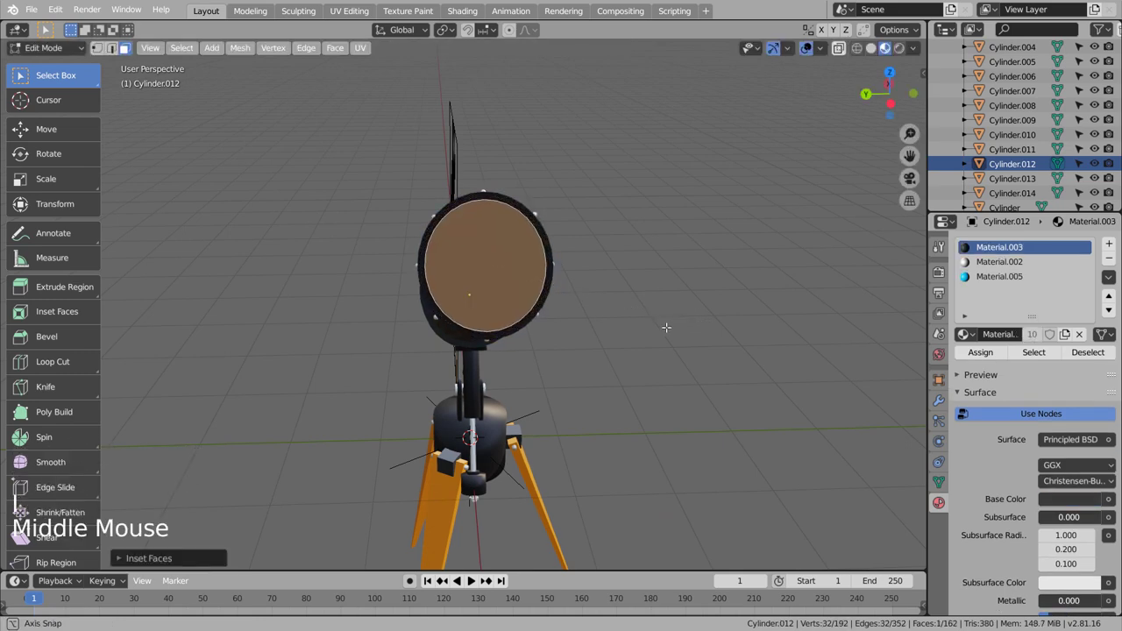
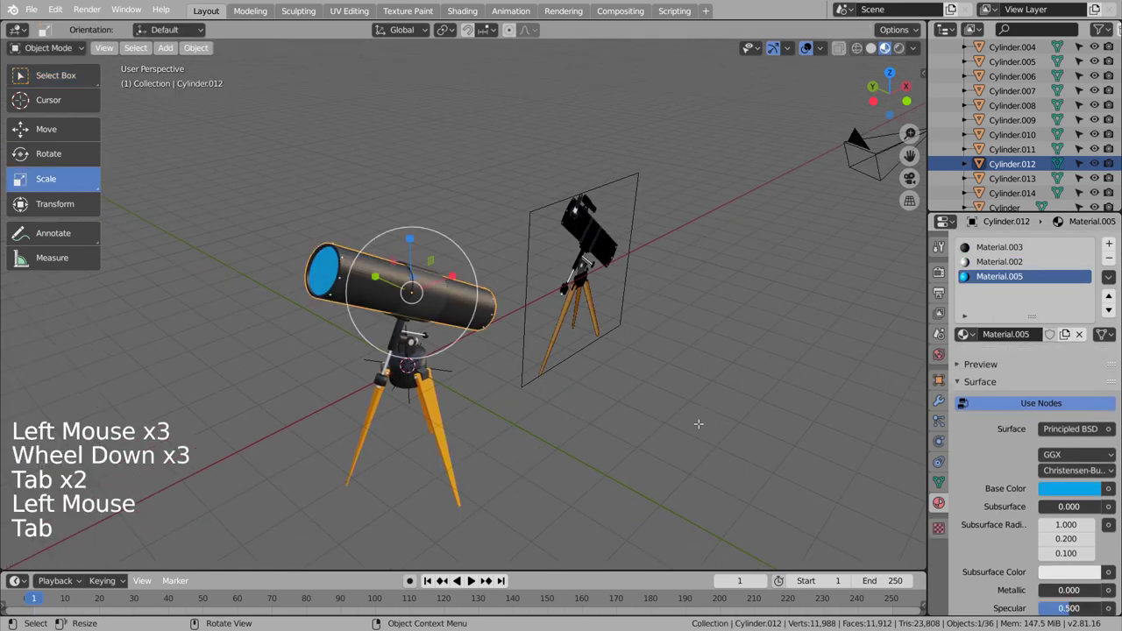
pyautogui.click(704, 426)
pyautogui.middleClick(714, 428)
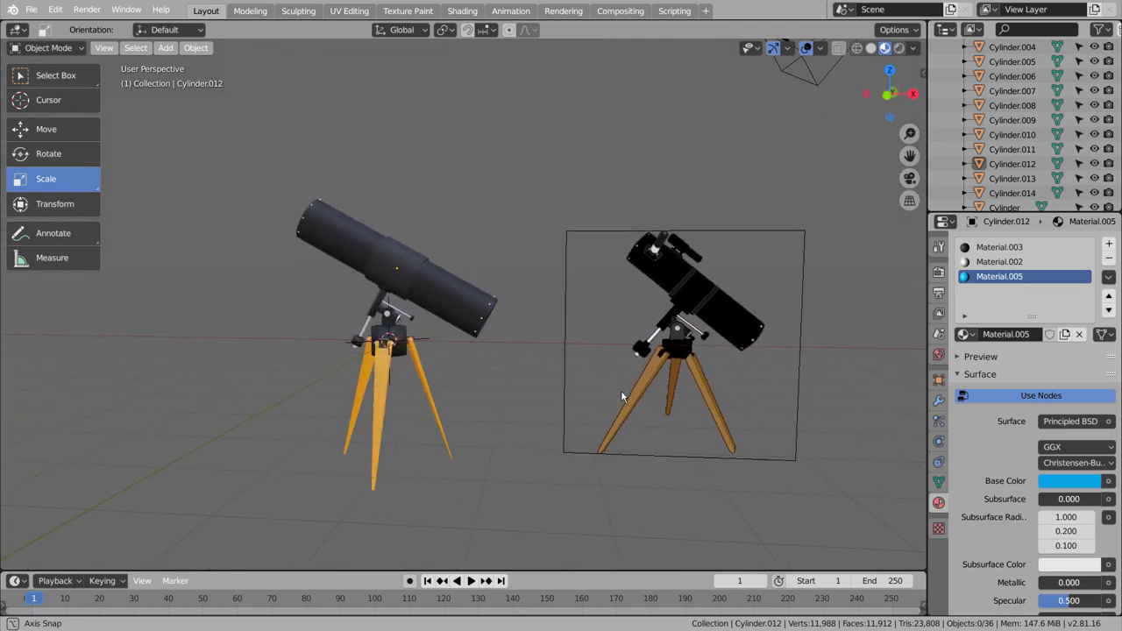
pyautogui.press('KP_1')
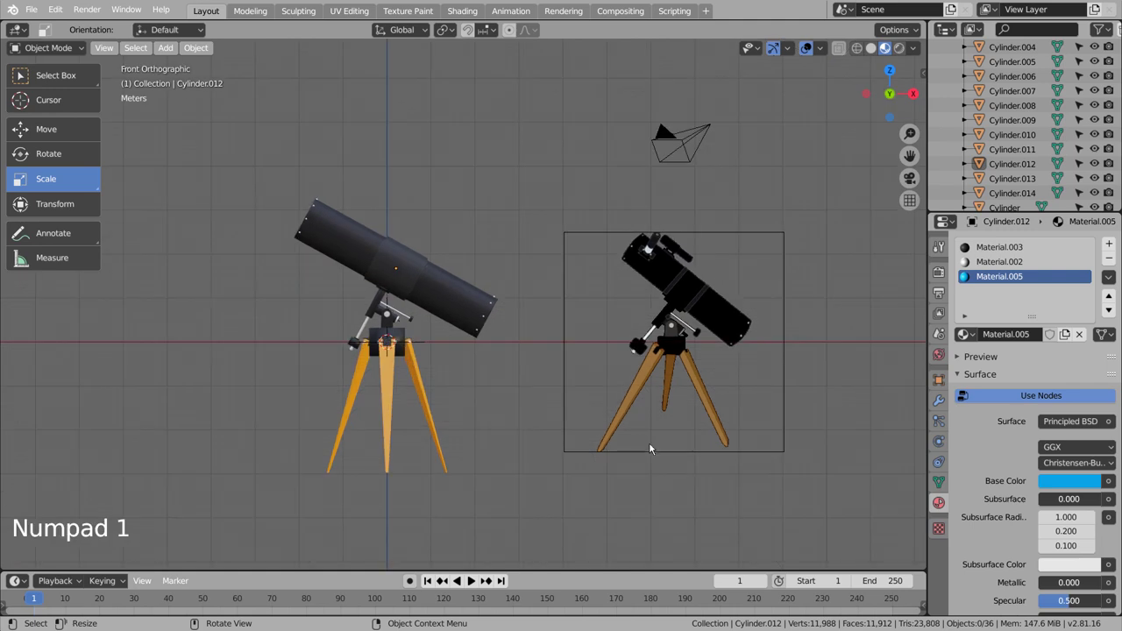
# - Add a new cube and scale it down into a small slab matching the reference eyepiece
pyautogui.click(506, 400)
pyautogui.press('shift+a')
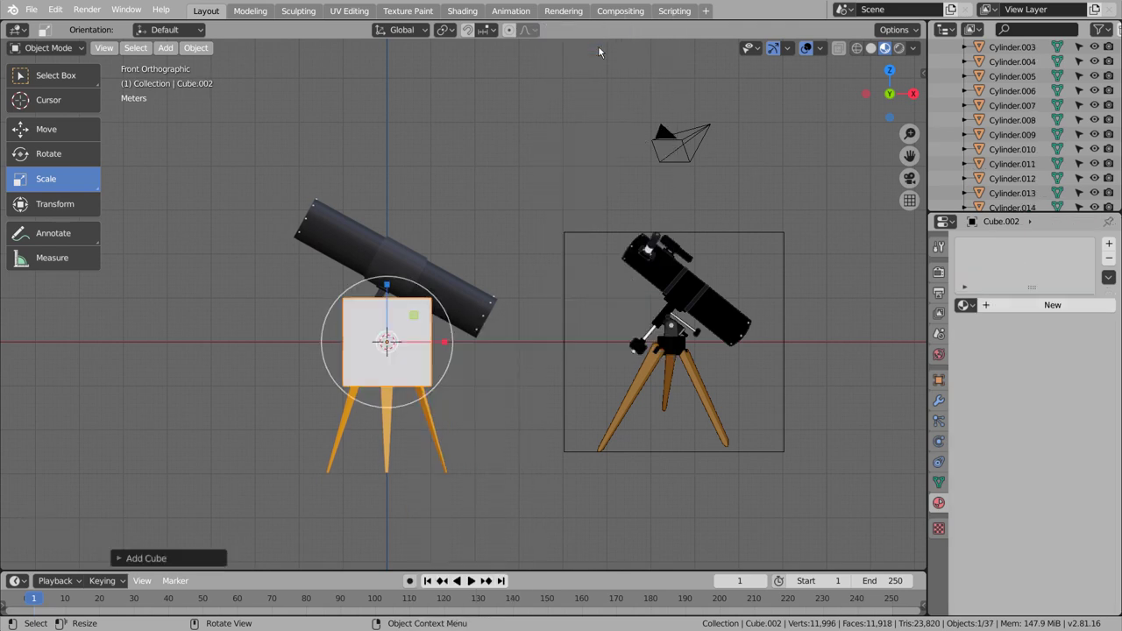
pyautogui.scroll(3)
pyautogui.middleClick(743, 234)
pyautogui.scroll(3)
pyautogui.middleClick(694, 481)
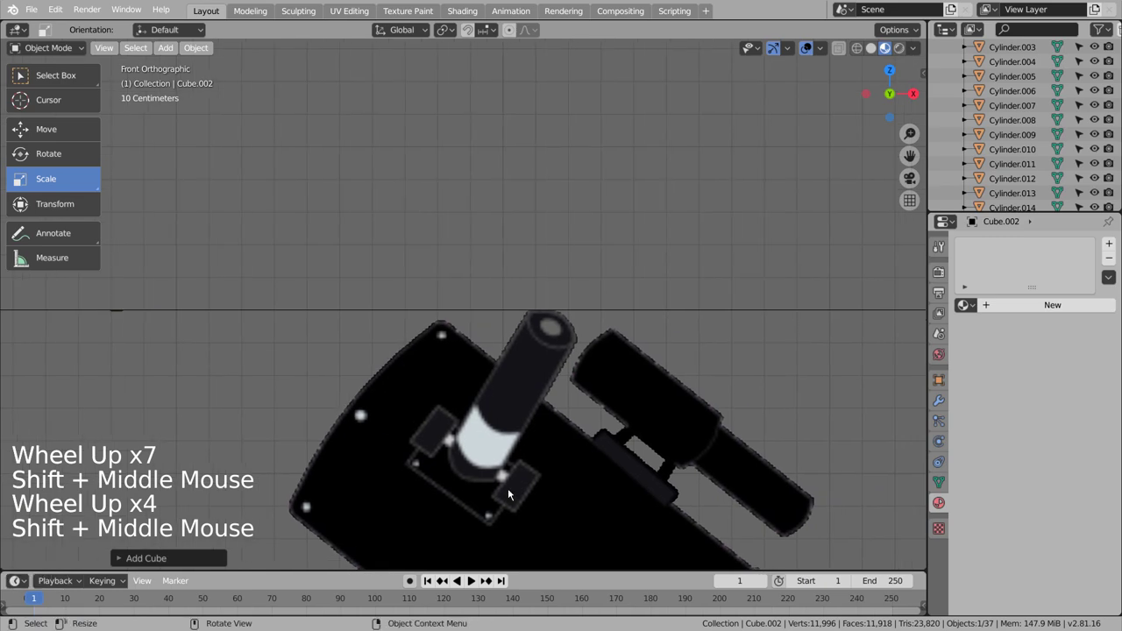
pyautogui.scroll(-3)
pyautogui.scroll(3)
pyautogui.scroll(-3)
pyautogui.middleClick(340, 409)
pyautogui.press('s')
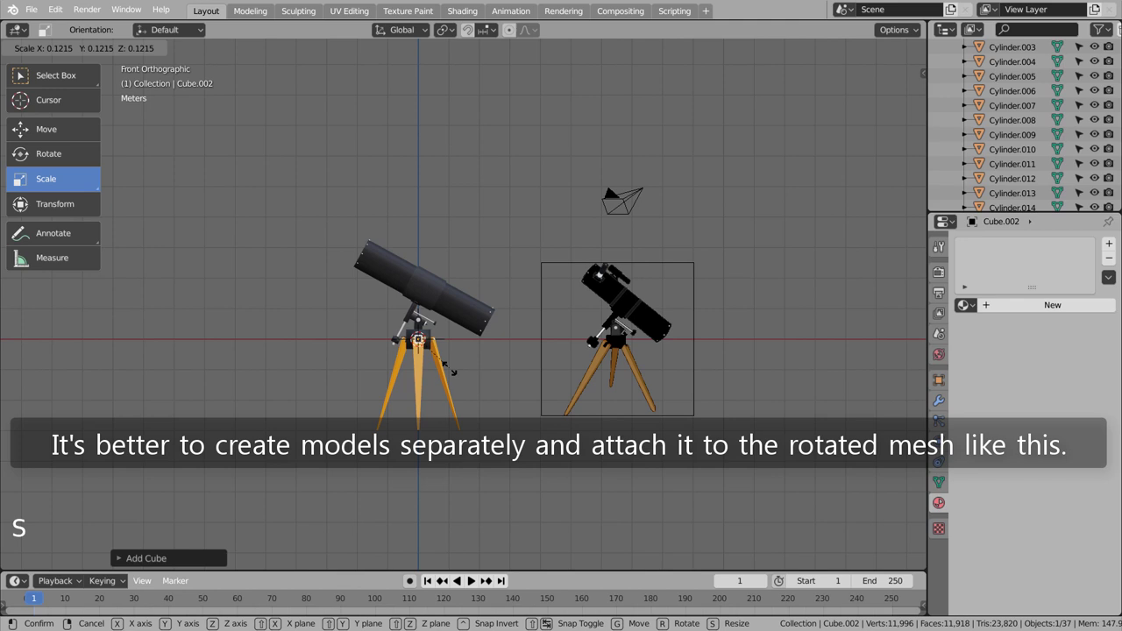
pyautogui.press('s')
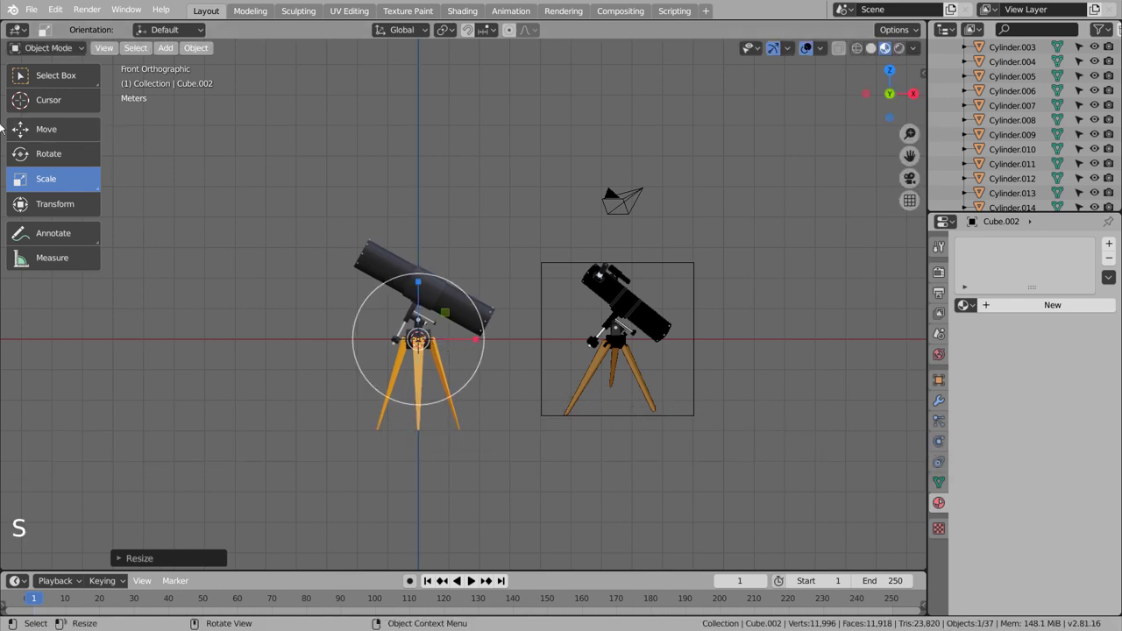
# - Finish sizing Cube.002 and assign it the dark Material.004
pyautogui.click(47, 127)
pyautogui.click(423, 282)
pyautogui.scroll(3)
pyautogui.middleClick(471, 221)
pyautogui.scroll(3)
pyautogui.middleClick(484, 401)
pyautogui.scroll(3)
pyautogui.press('s')
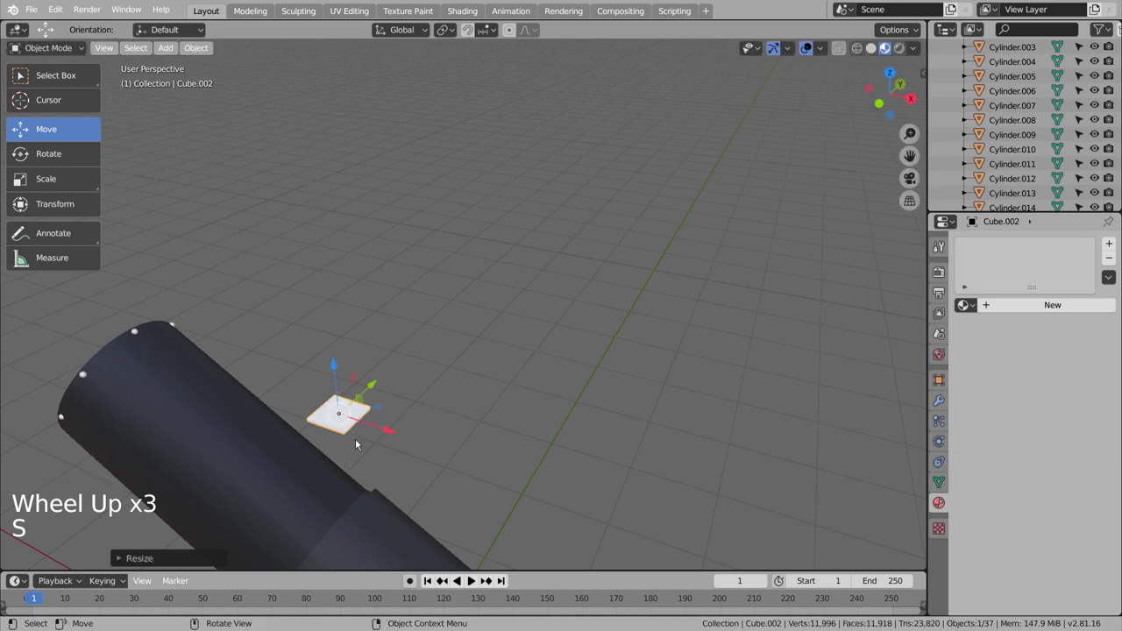
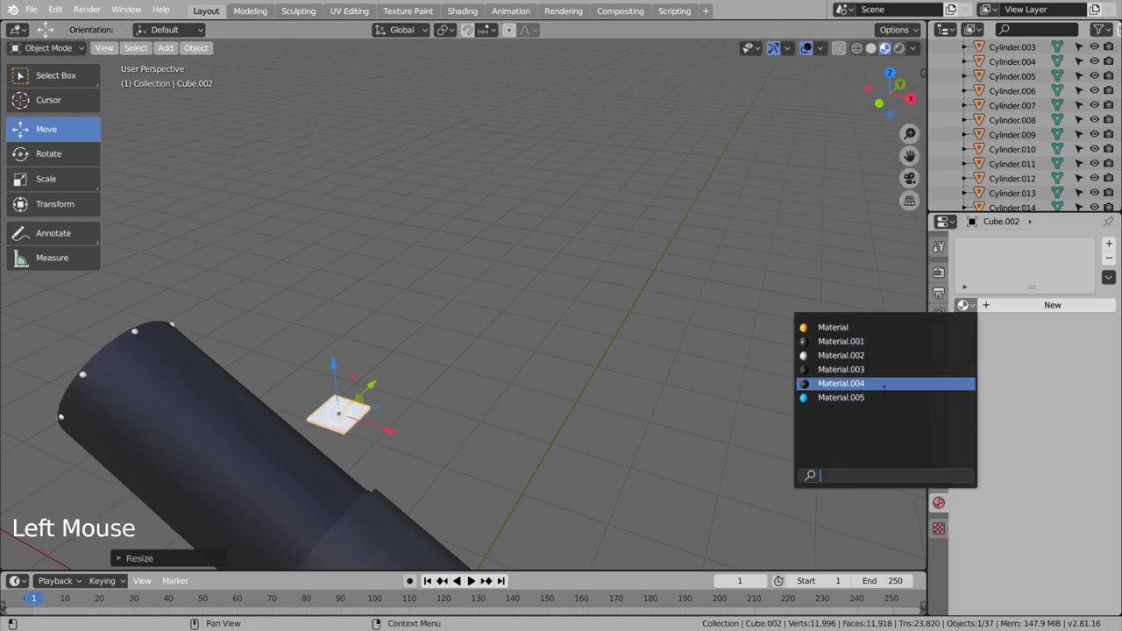
pyautogui.click(586, 440)
# - Orbit and zoom out to bring both telescopes back into view
pyautogui.middleClick(591, 453)
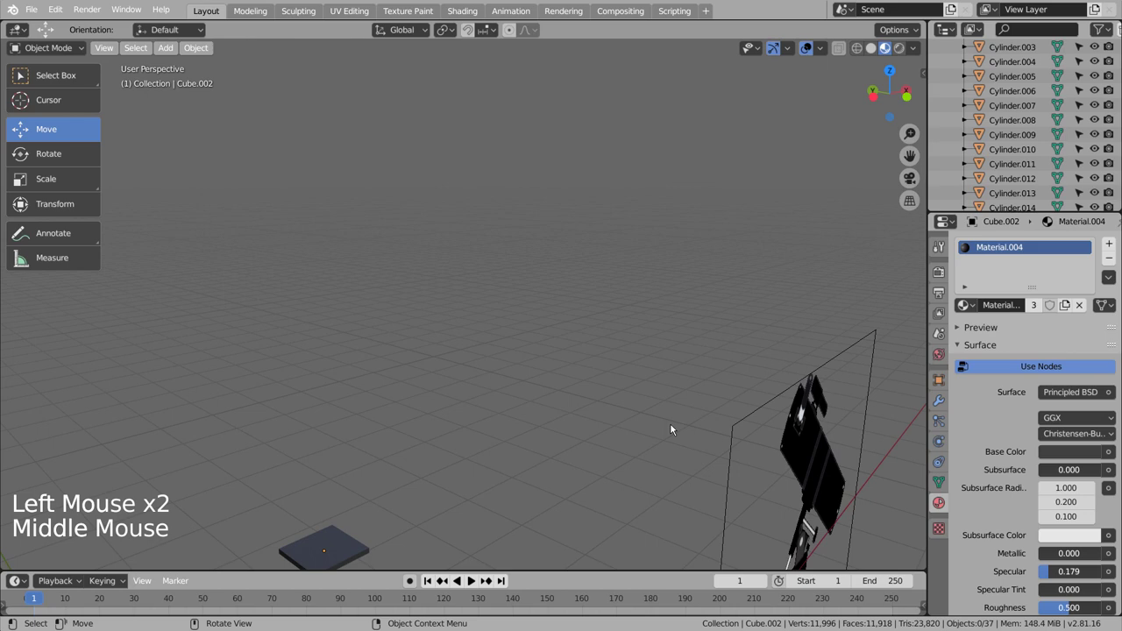
pyautogui.scroll(-3)
pyautogui.middleClick(712, 461)
pyautogui.middleClick(651, 427)
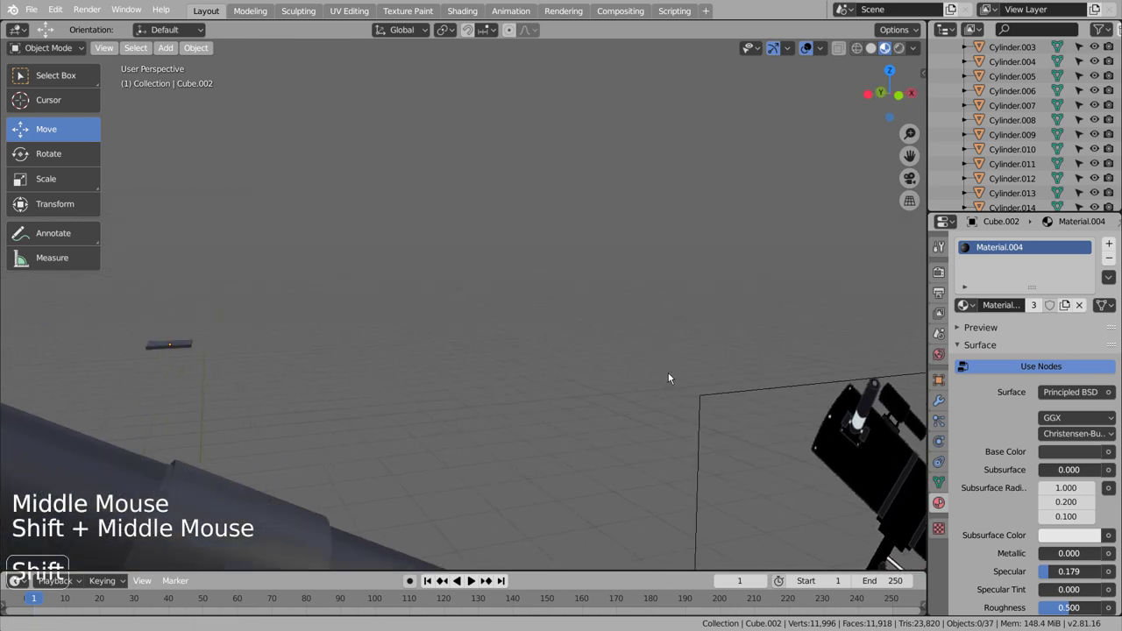
pyautogui.scroll(-3)
pyautogui.click(555, 340)
# - Add a cylinder on the dark slab, scale it down and shade it smooth
pyautogui.press('shift+a')
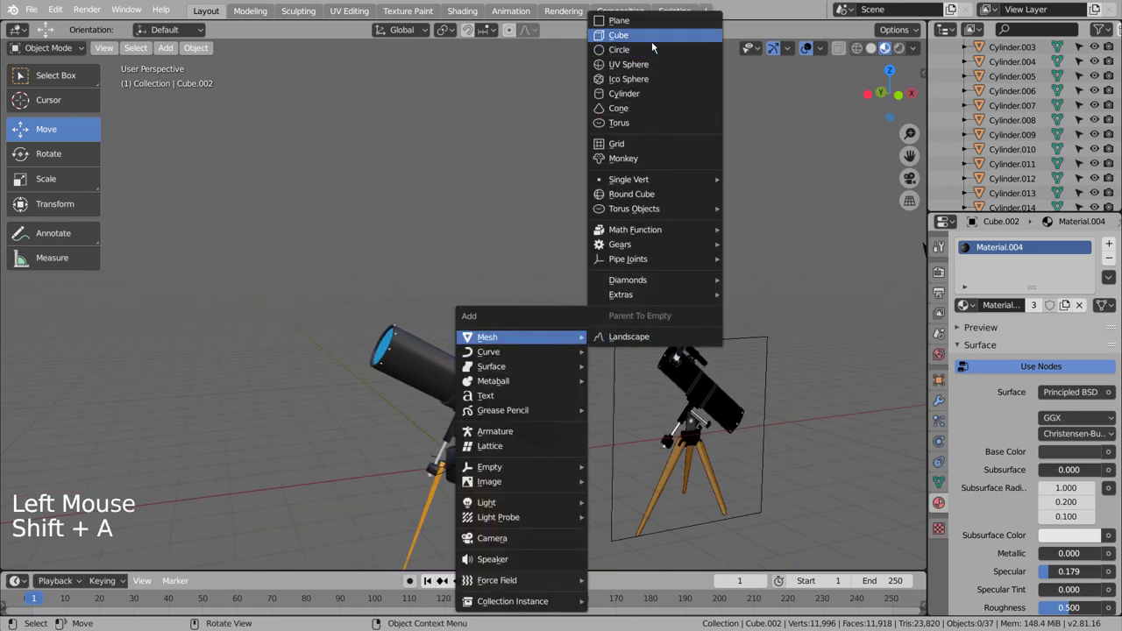
pyautogui.press('s')
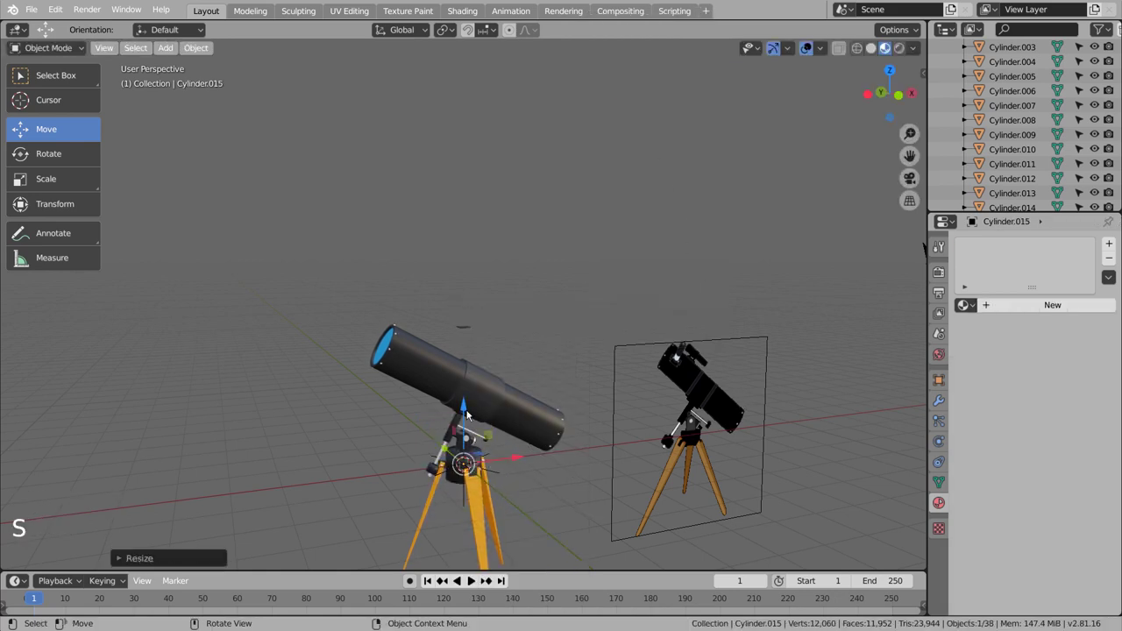
pyautogui.click(466, 412)
pyautogui.scroll(3)
pyautogui.press('s')
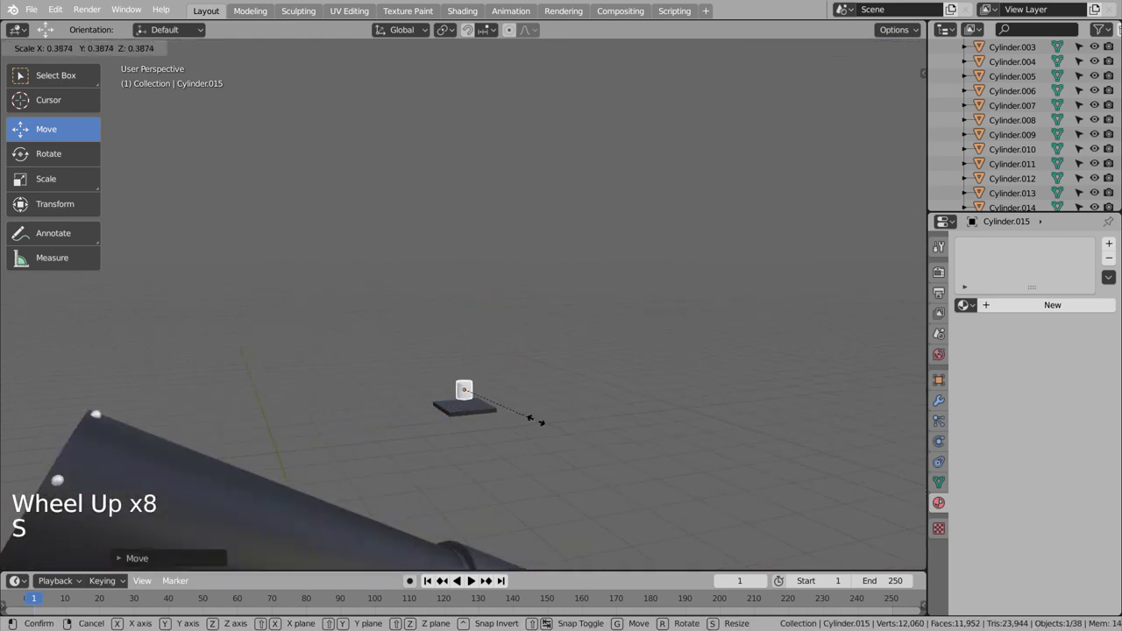
pyautogui.scroll(-3)
pyautogui.scroll(3)
pyautogui.click(469, 374)
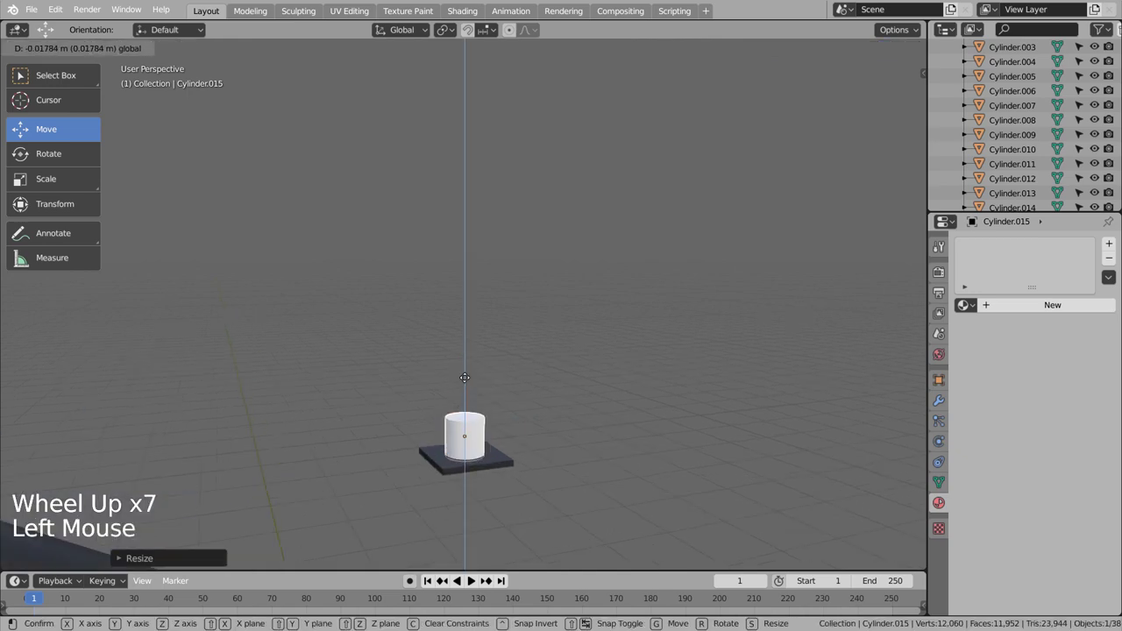
pyautogui.rightClick(459, 453)
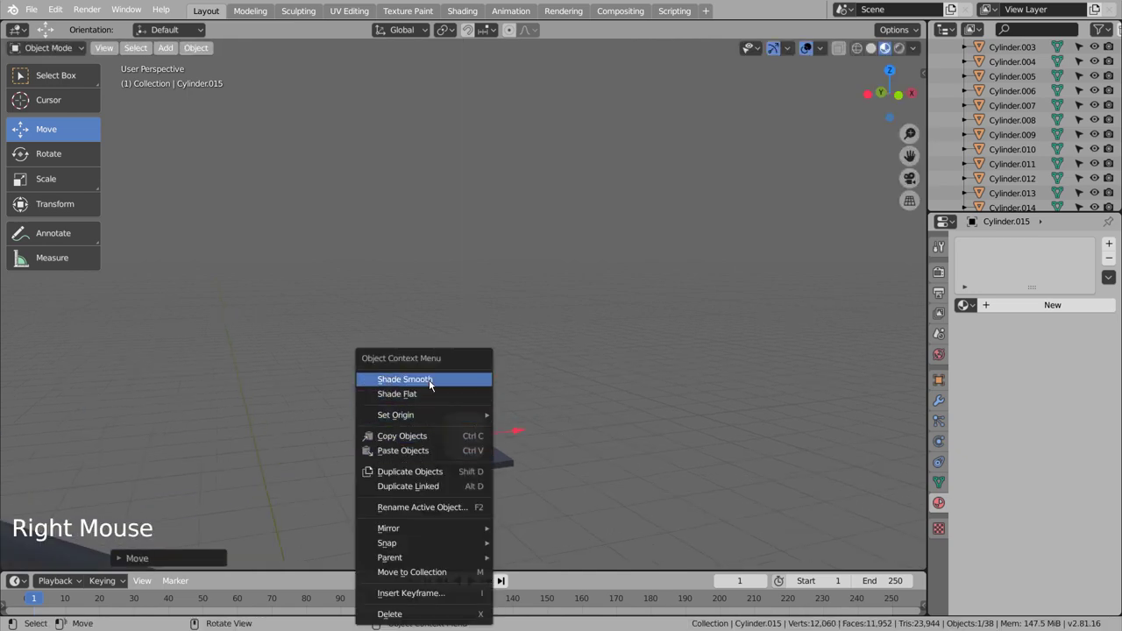
pyautogui.scroll(3)
pyautogui.scroll(3)
pyautogui.click(499, 499)
# - Duplicate the cylinder into a narrower, taller copy stacked on top
pyautogui.press('shift+d')
pyautogui.press('s')
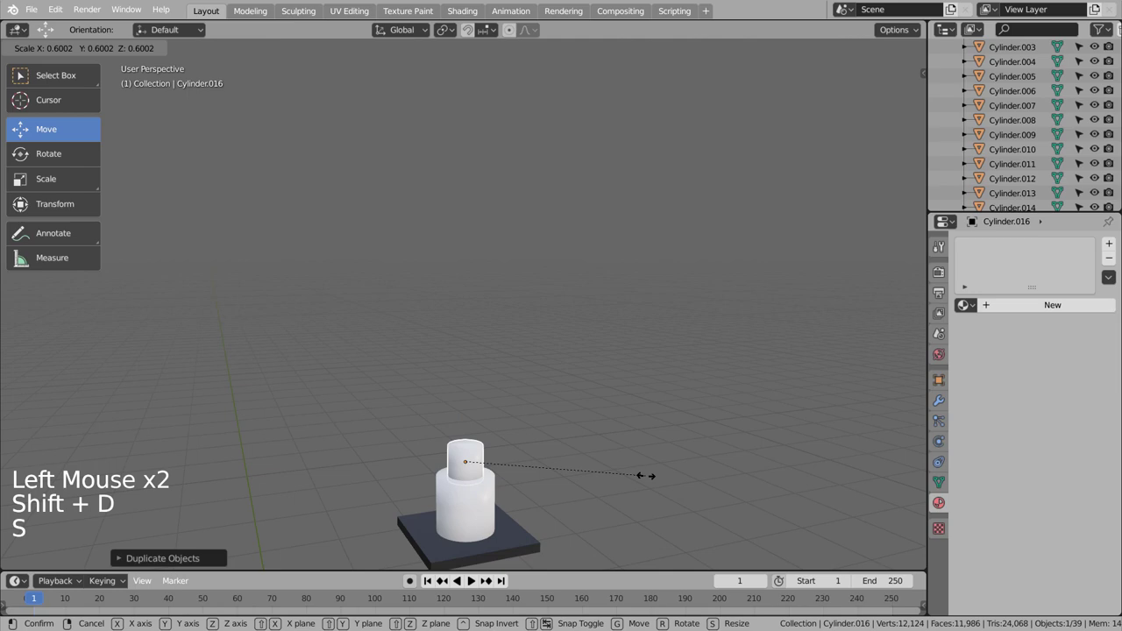
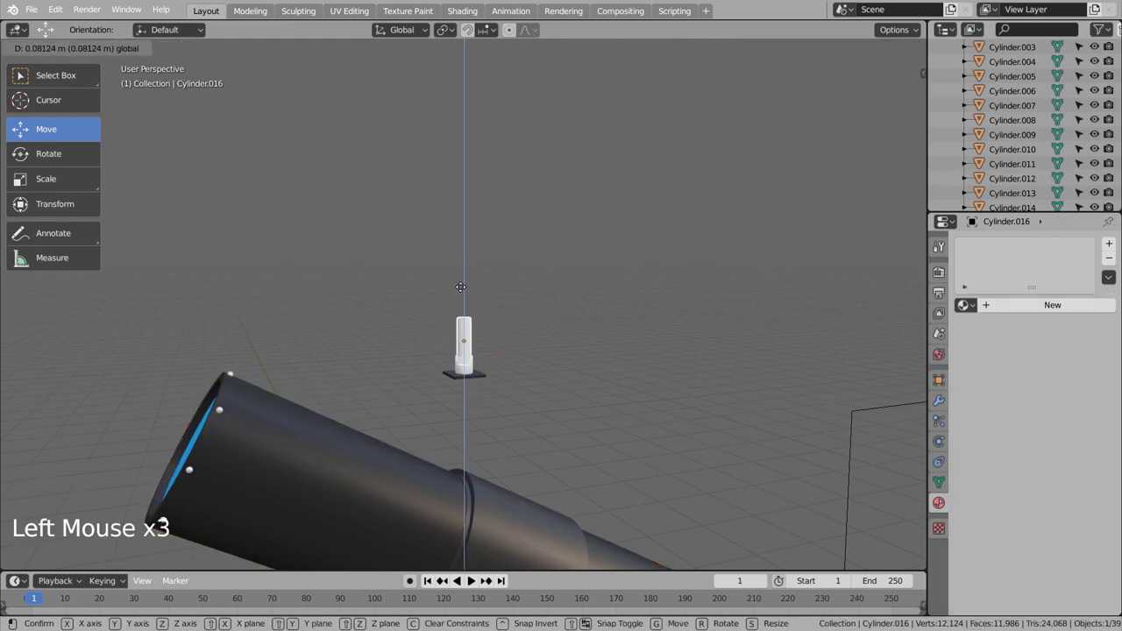
pyautogui.scroll(-3)
pyautogui.scroll(-3)
pyautogui.scroll(3)
pyautogui.middleClick(596, 360)
pyautogui.scroll(-3)
pyautogui.scroll(3)
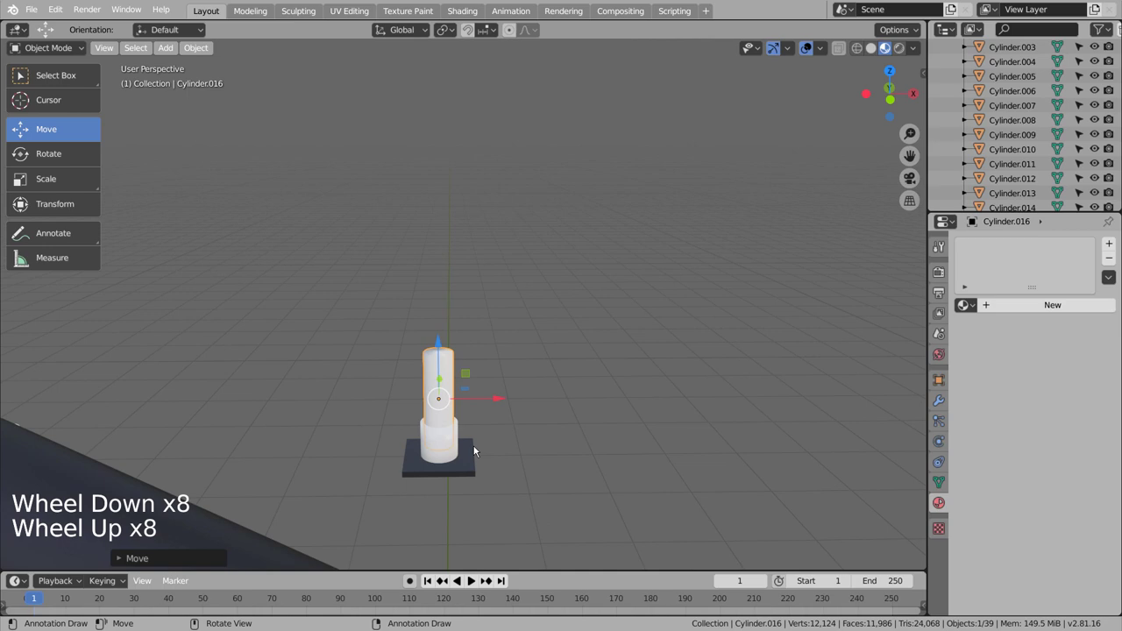
# - Assign the white metallic Material.002 to the lower eyepiece cylinder
pyautogui.click(450, 451)
pyautogui.scroll(3)
pyautogui.click(974, 305)
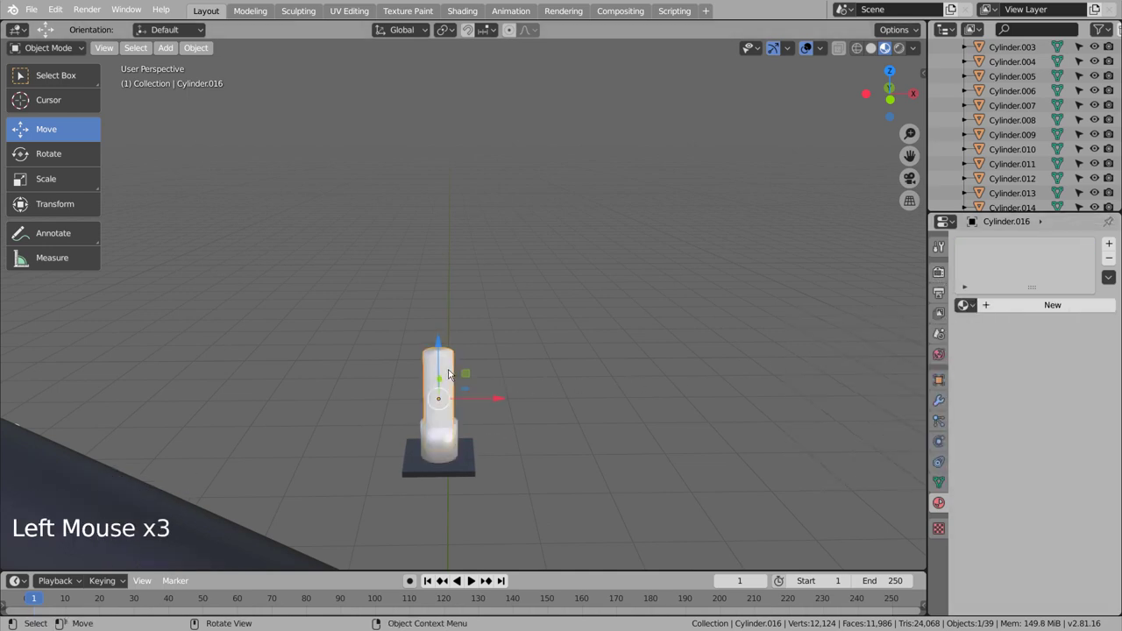
pyautogui.doubleClick(454, 459)
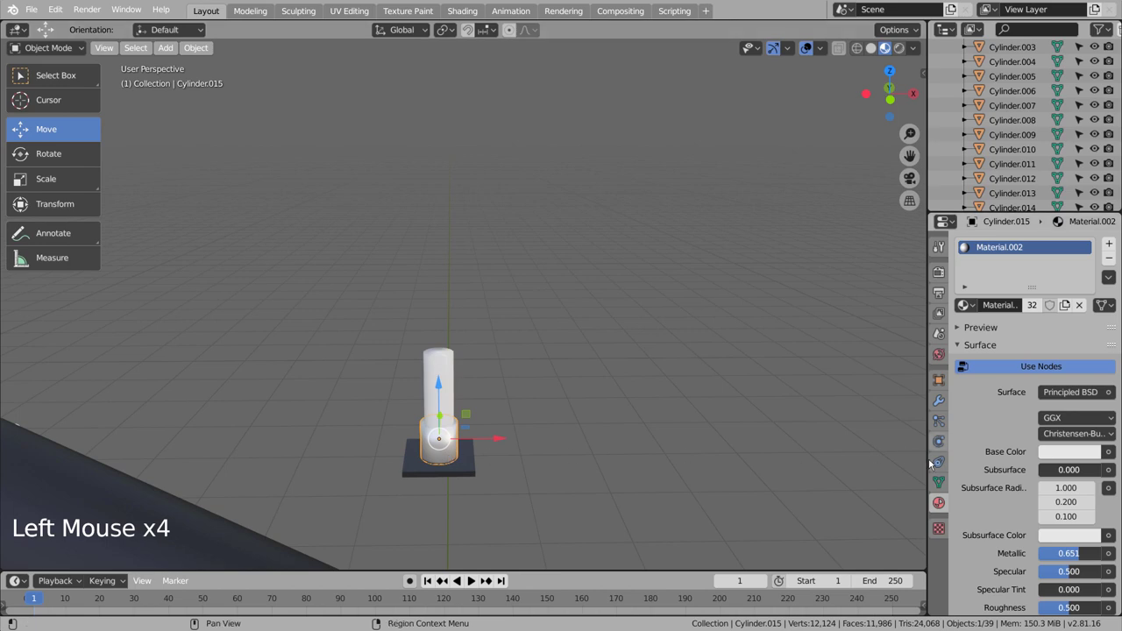
pyautogui.click(935, 486)
pyautogui.click(985, 514)
# - Assign the dark Material.004 to the upper cylinder Cylinder.016
pyautogui.click(780, 485)
pyautogui.click(449, 381)
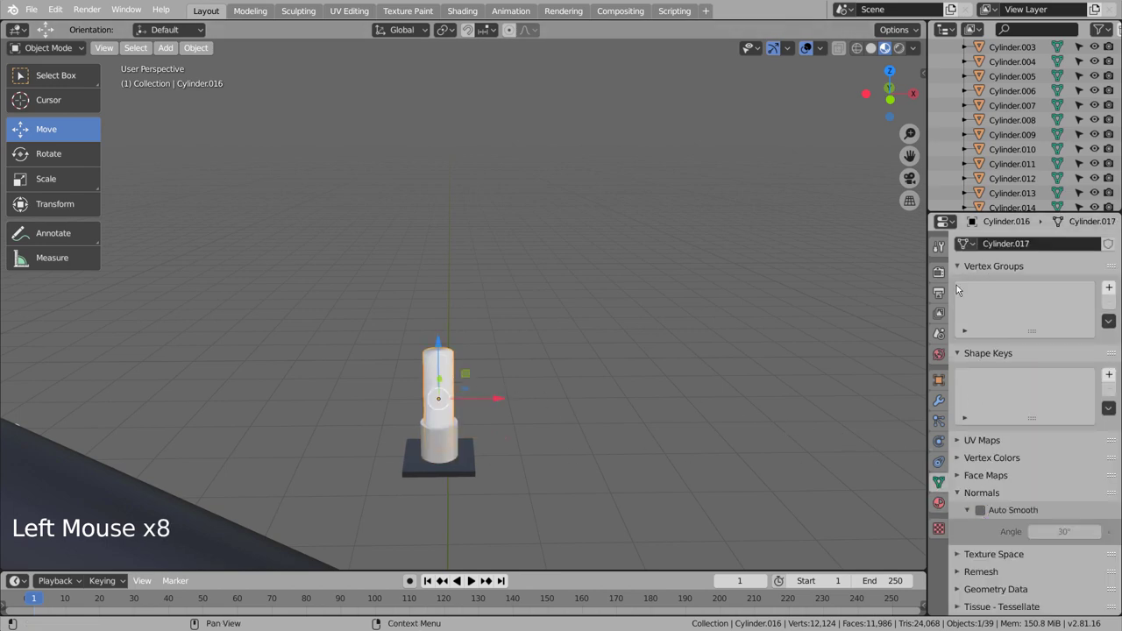
pyautogui.click(945, 506)
pyautogui.click(971, 311)
pyautogui.click(608, 379)
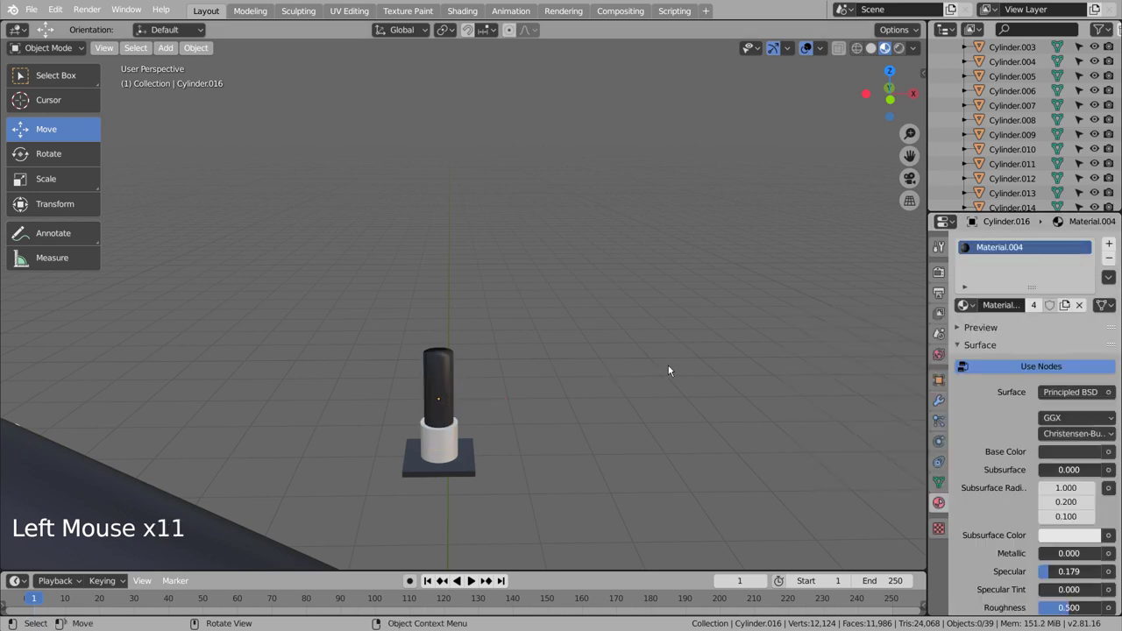
pyautogui.scroll(-3)
pyautogui.scroll(-3)
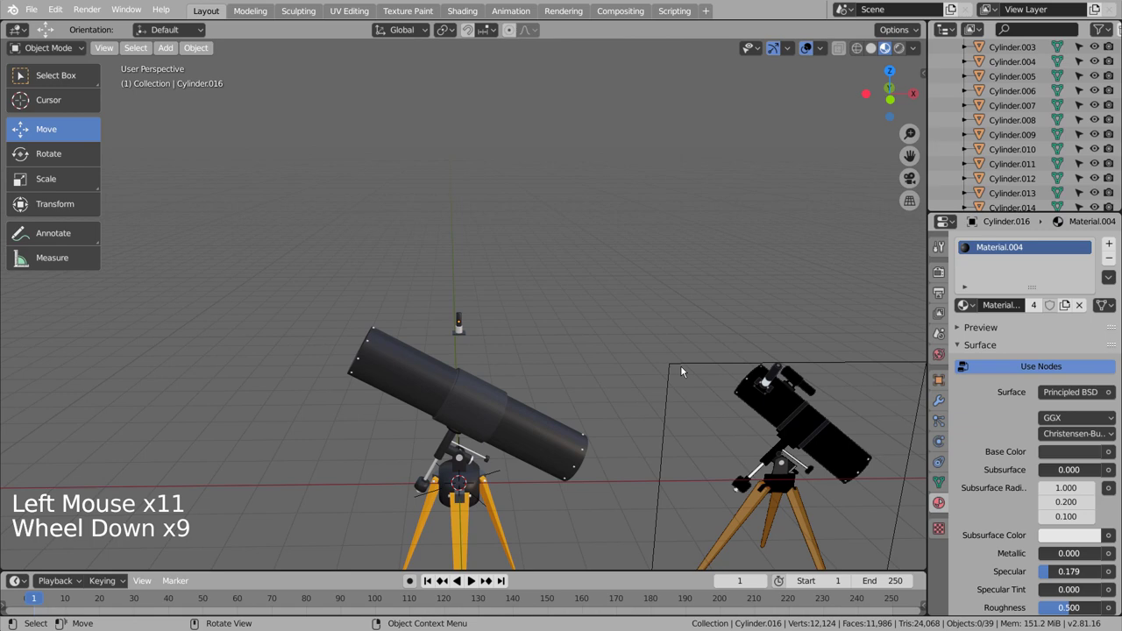
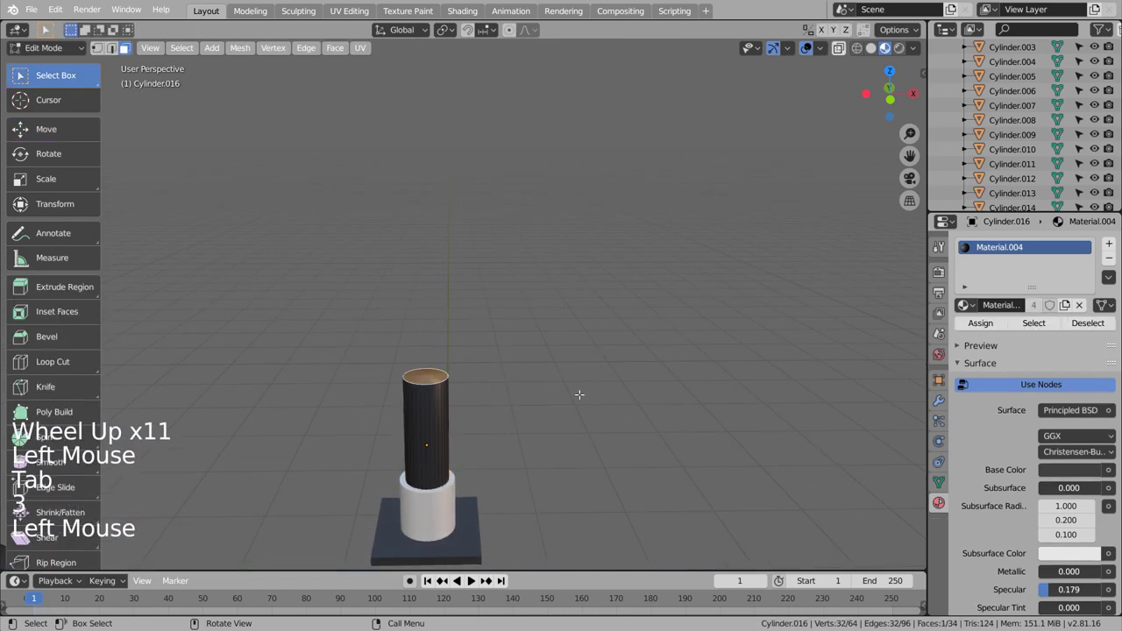
# - Inset Cylinder.016's top face and give it blue Material.005 in a second material slot
pyautogui.press('i')
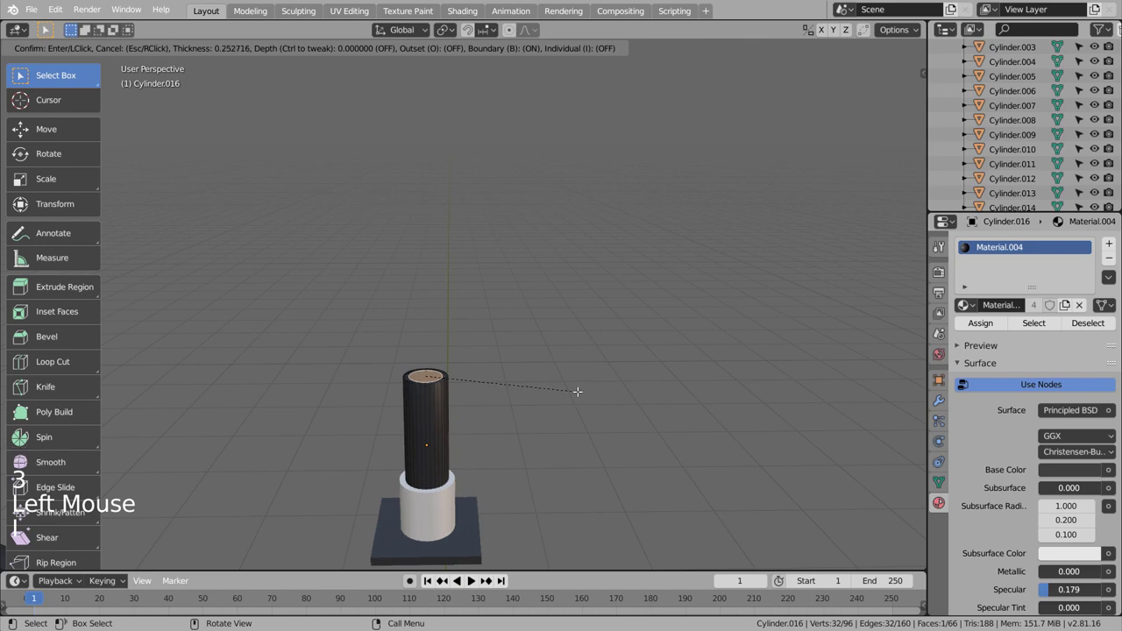
pyautogui.press('e')
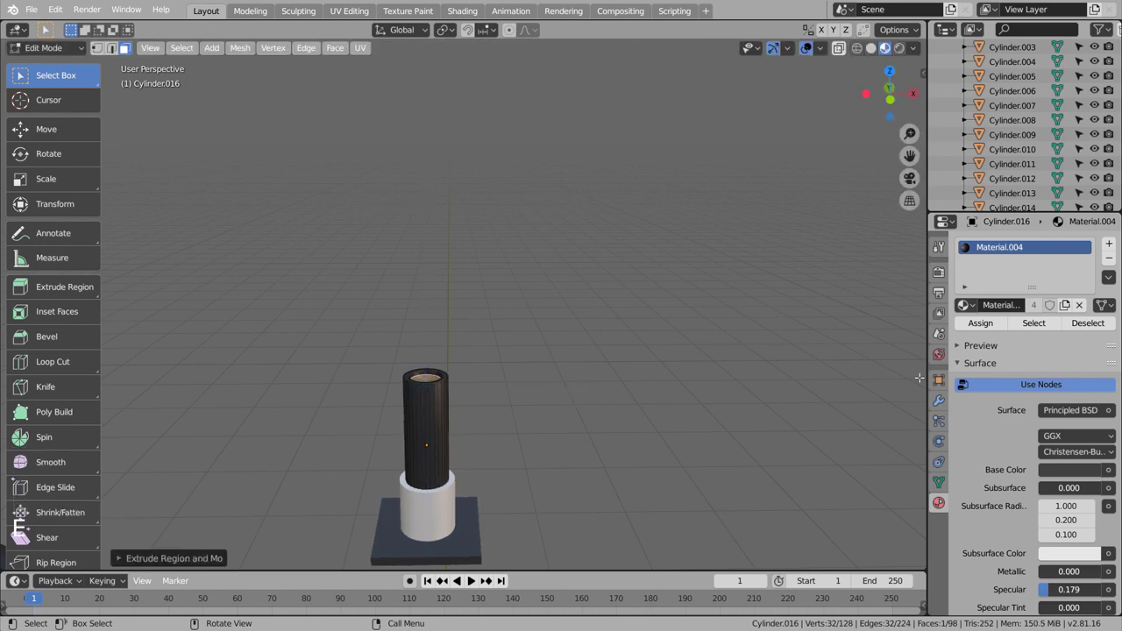
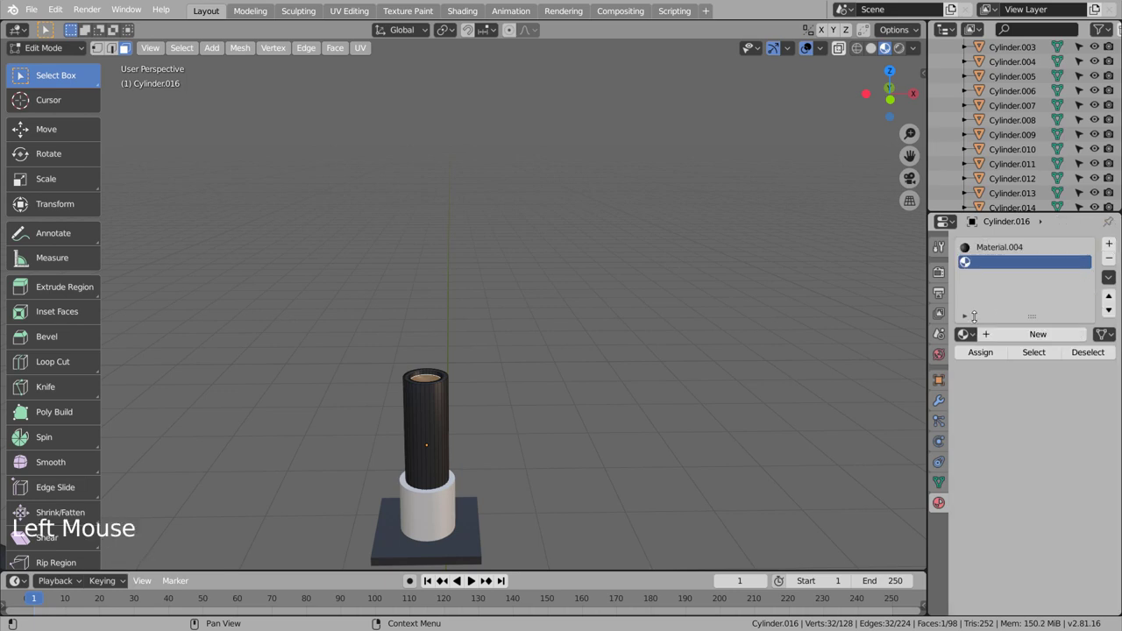
pyautogui.click(970, 337)
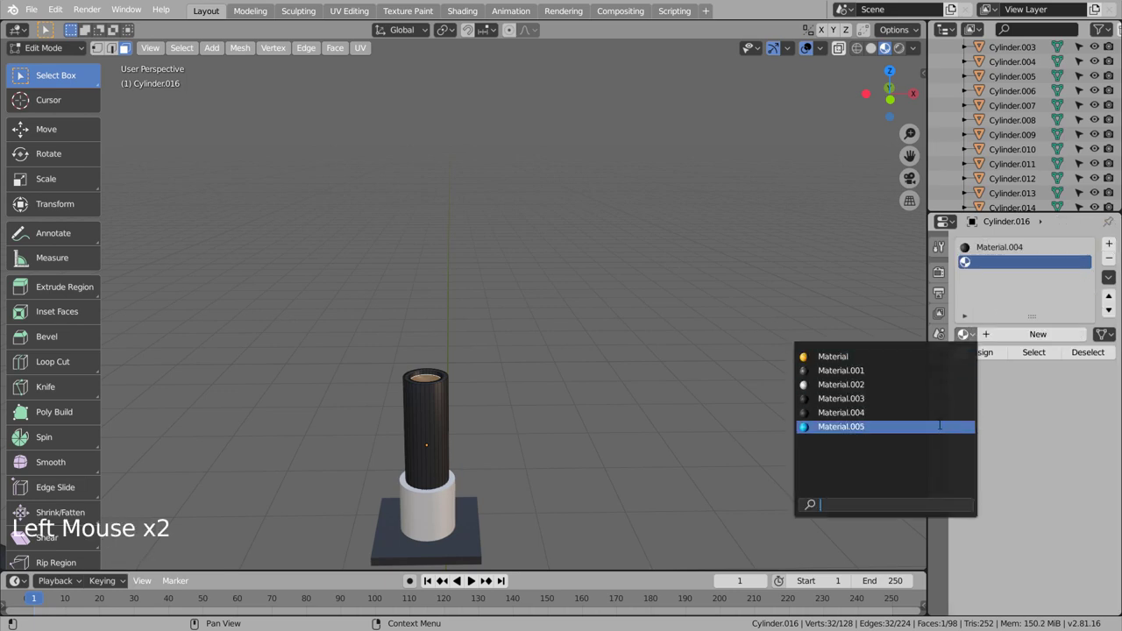
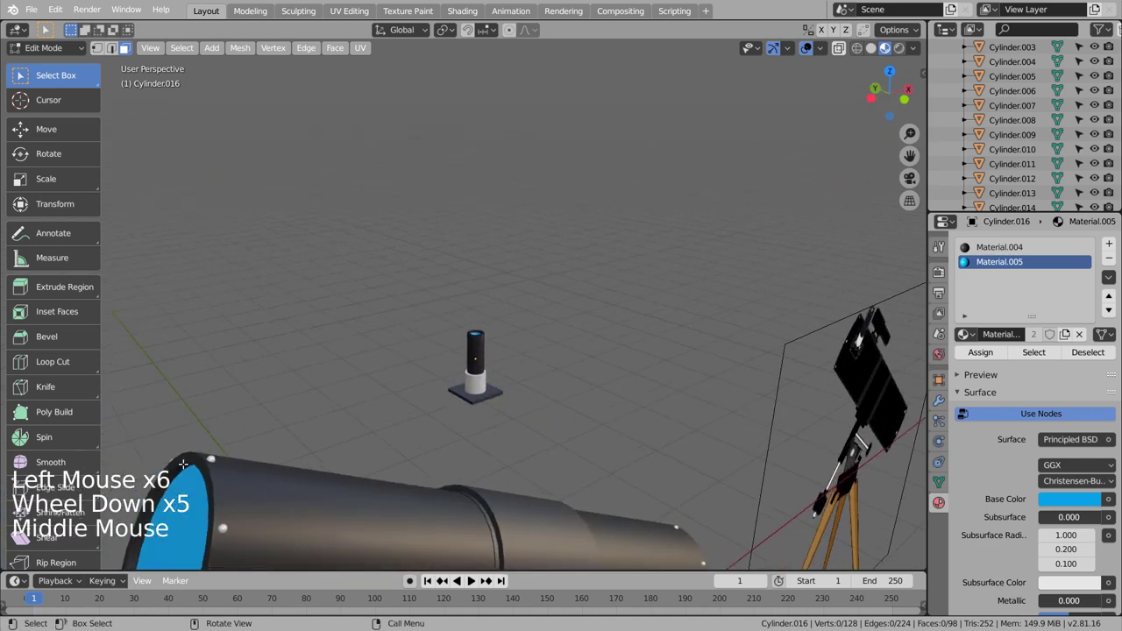
pyautogui.press('Tab')
pyautogui.press('Tab')
pyautogui.press('Tab')
pyautogui.click(217, 461)
pyautogui.doubleClick(218, 461)
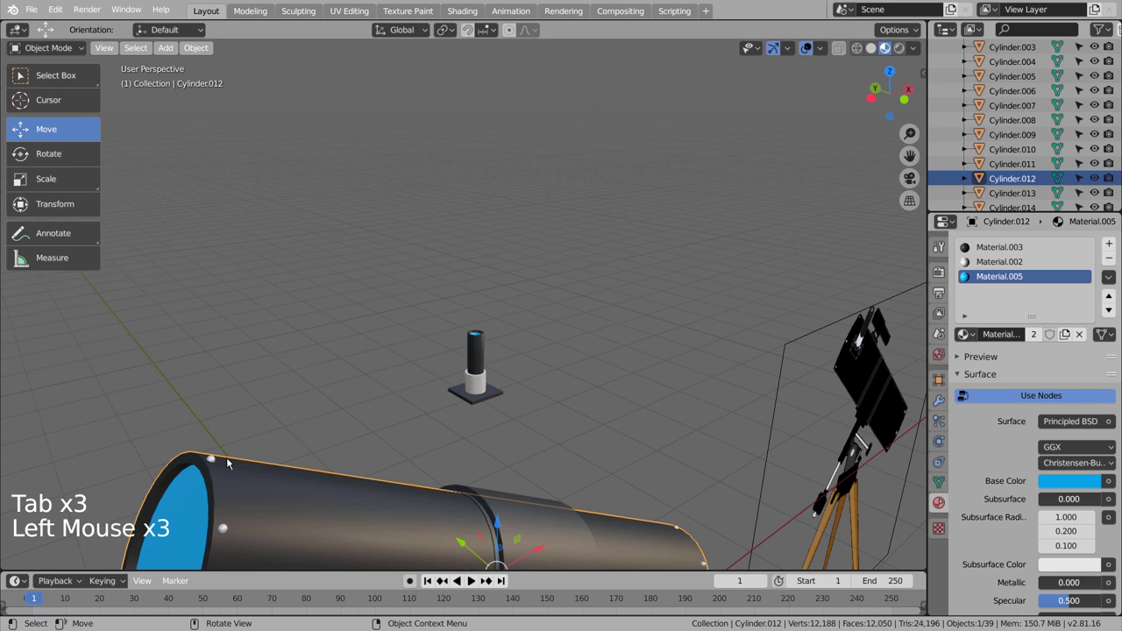
# - Duplicate the small white bolt sphere and scale and move the copy to a base-plate corner
pyautogui.click(217, 462)
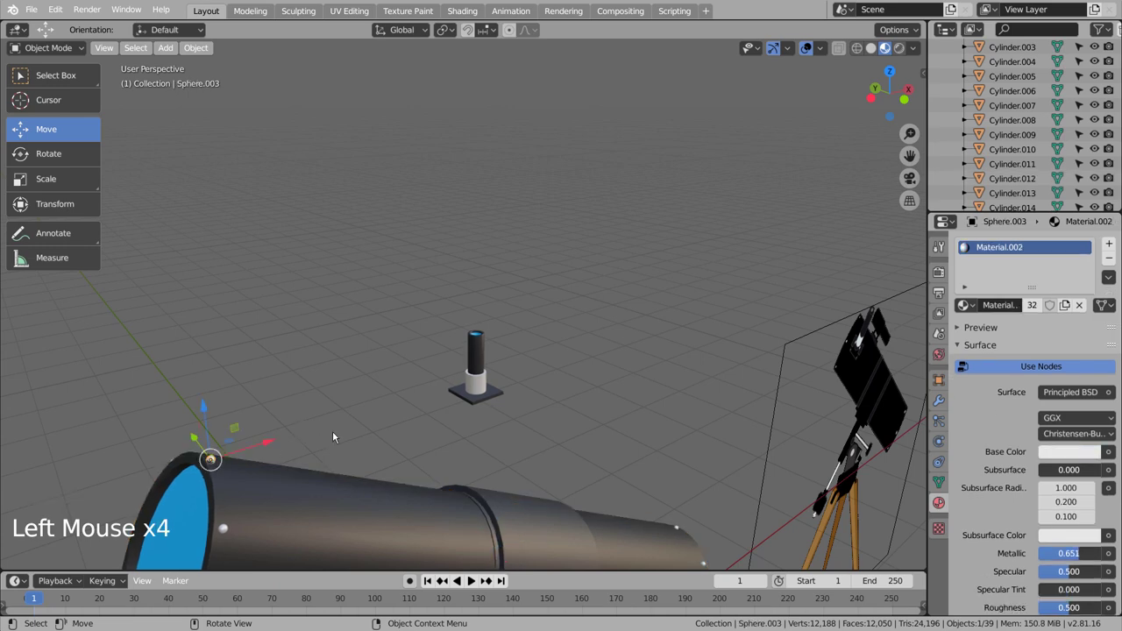
pyautogui.press('KP_3')
pyautogui.press('KP_1')
pyautogui.press('shift+d')
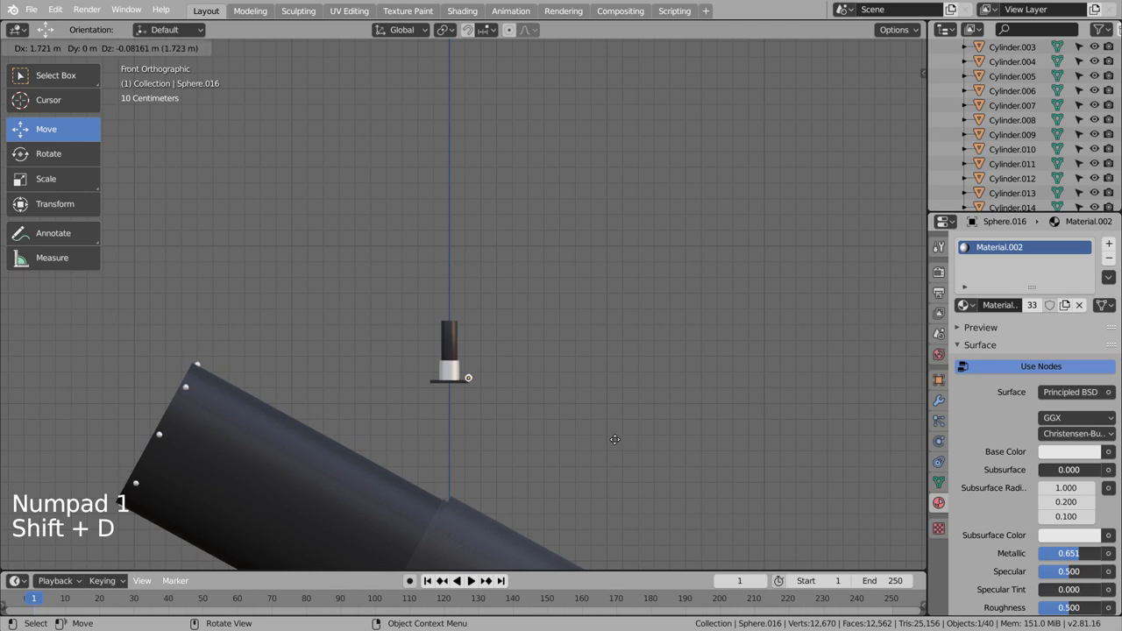
pyautogui.press('KP_1')
pyautogui.press('KP_7')
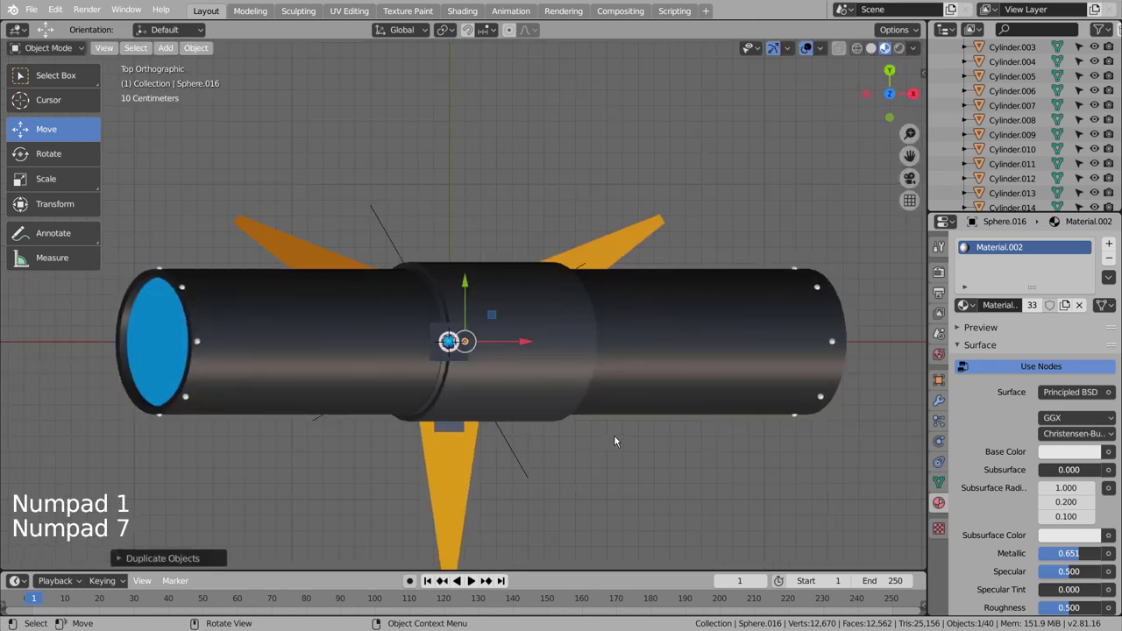
pyautogui.scroll(3)
pyautogui.middleClick(636, 427)
pyautogui.press('s')
pyautogui.press('g')
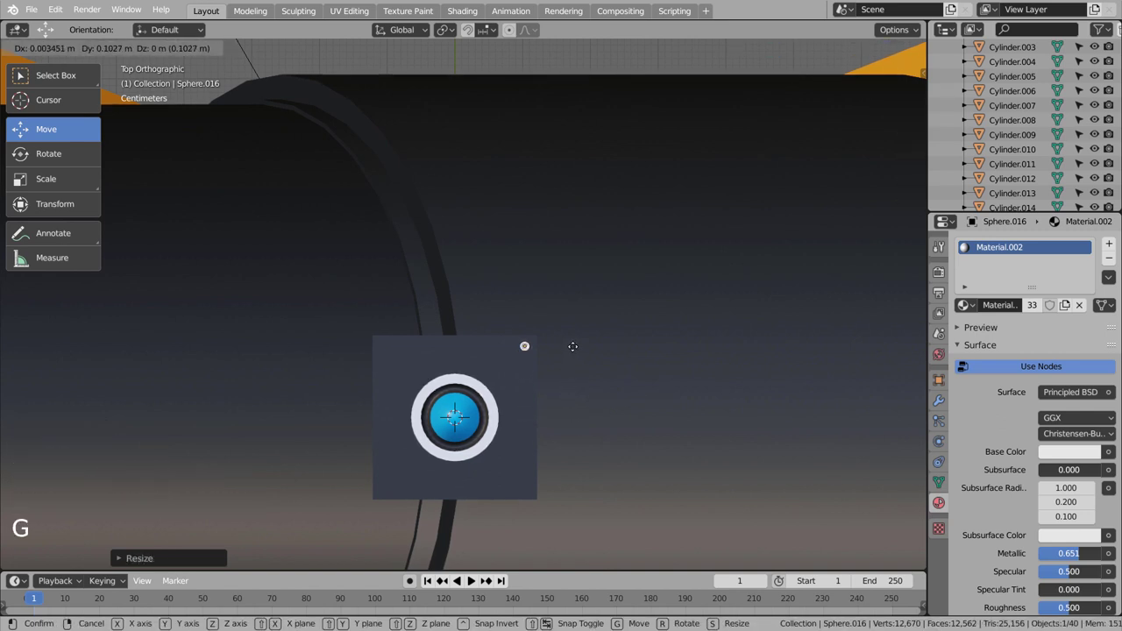
pyautogui.middleClick(611, 436)
pyautogui.press('KP_3')
# - In wireframe side view, duplicate the sphere on the curved rail to the next corner
pyautogui.scroll(-3)
pyautogui.scroll(-3)
pyautogui.press('shift+z')
pyautogui.scroll(3)
pyautogui.middleClick(592, 379)
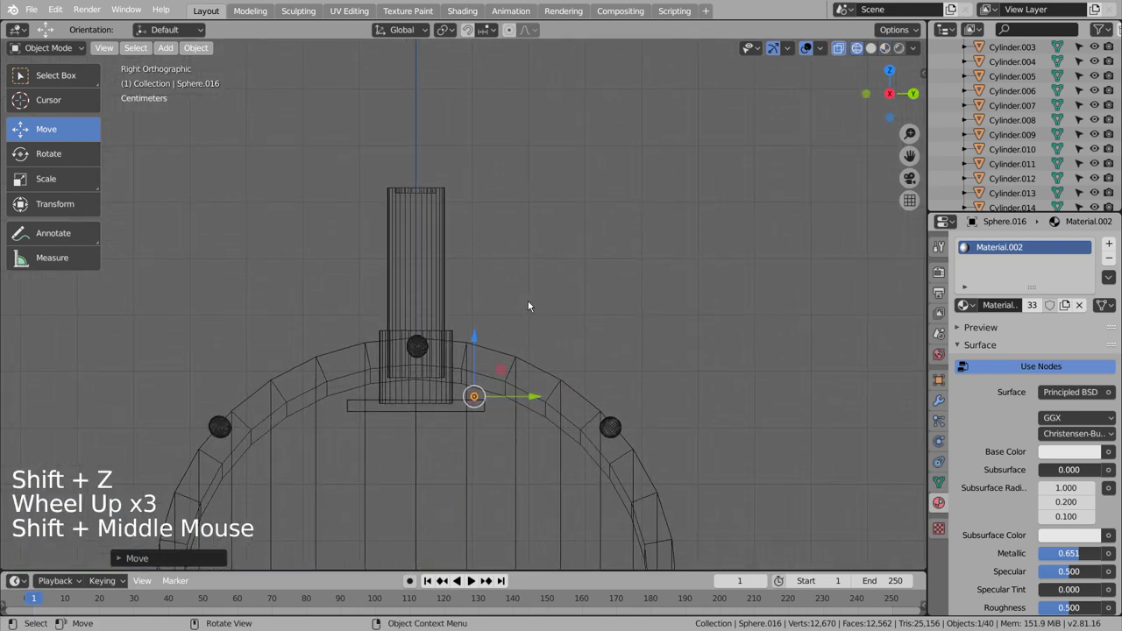
pyautogui.scroll(3)
pyautogui.click(488, 407)
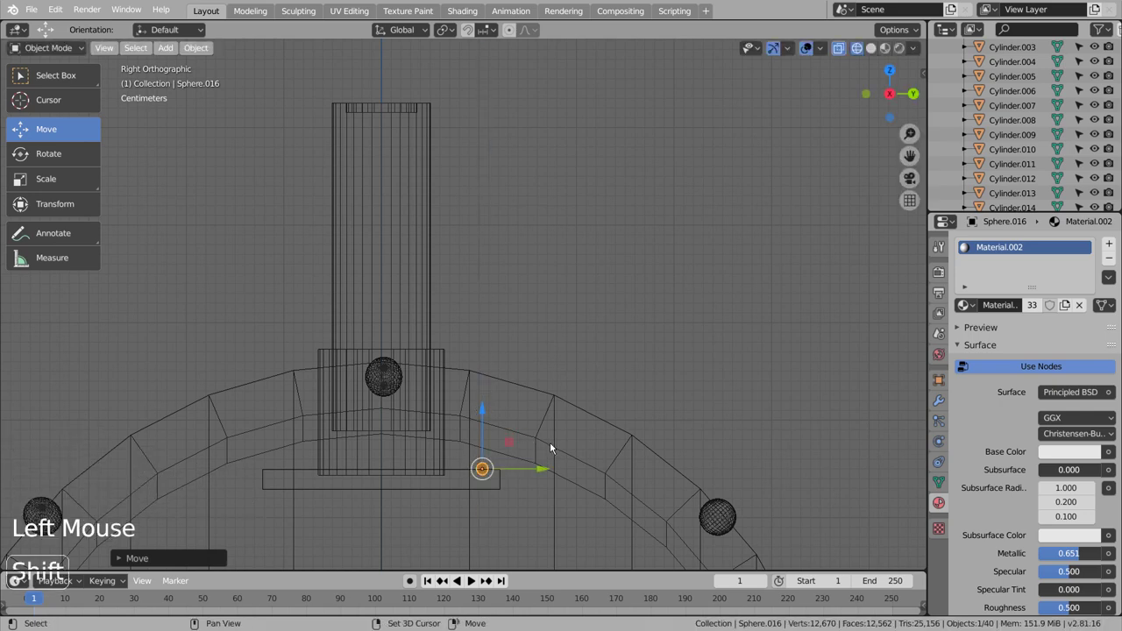
pyautogui.press('shift+d')
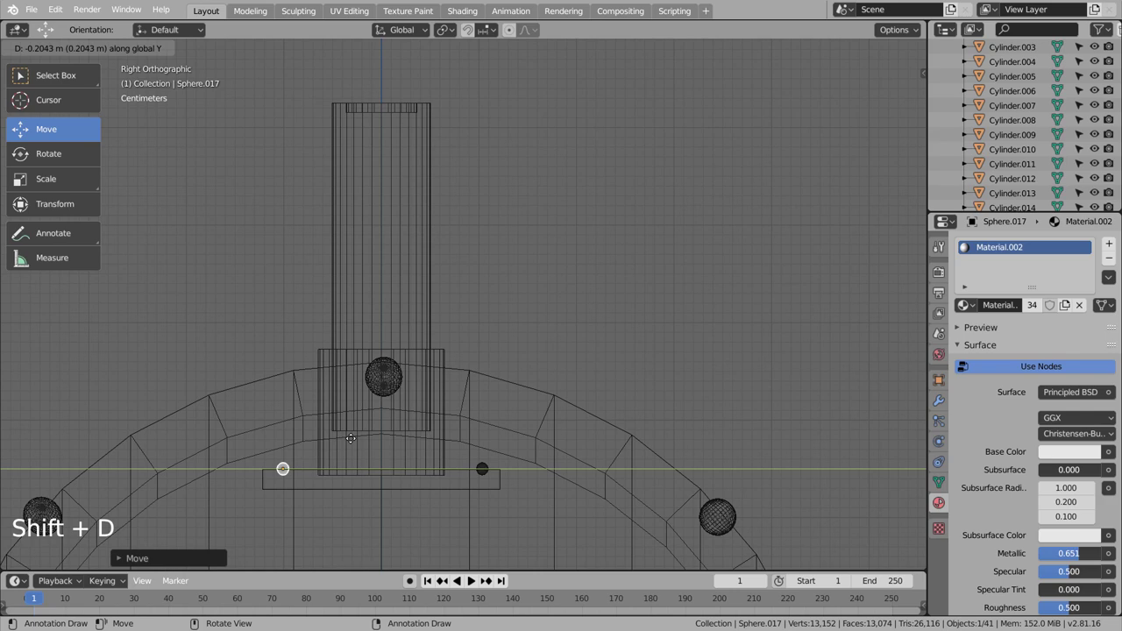
pyautogui.click(353, 443)
# - Duplicate spheres to the remaining corners and the other ring, then review the whole scene
pyautogui.middleClick(443, 445)
pyautogui.middleClick(602, 440)
pyautogui.press('shift+d')
pyautogui.press('KP_7')
pyautogui.click(471, 461)
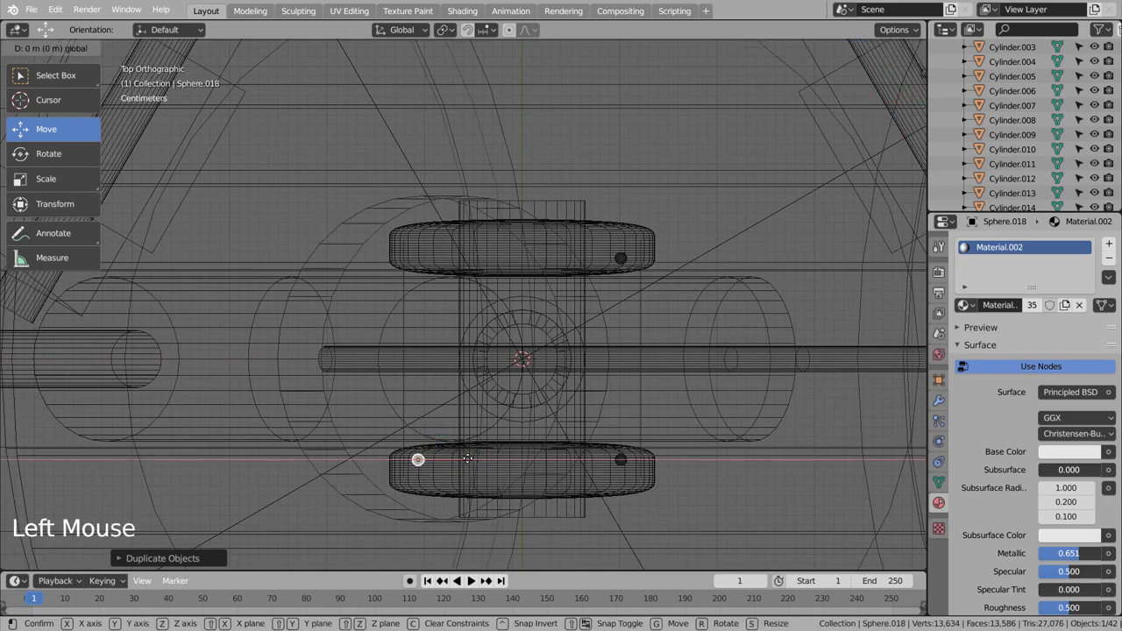
pyautogui.press('shift+d')
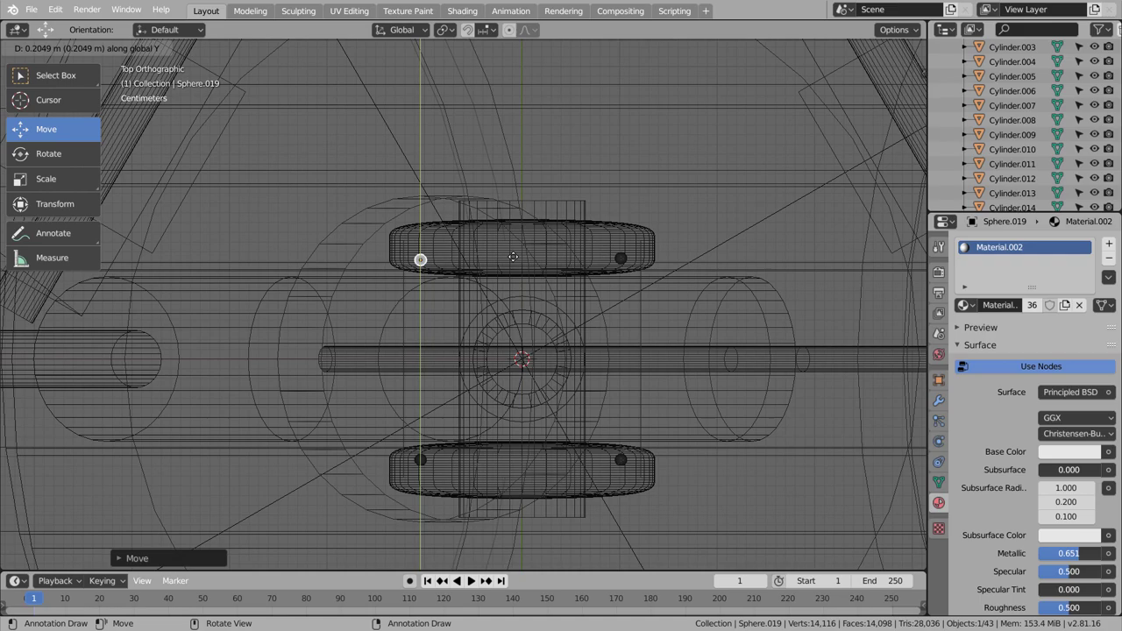
pyautogui.middleClick(630, 443)
pyautogui.scroll(-3)
pyautogui.middleClick(637, 441)
pyautogui.press('shift+z')
pyautogui.middleClick(628, 444)
pyautogui.middleClick(477, 436)
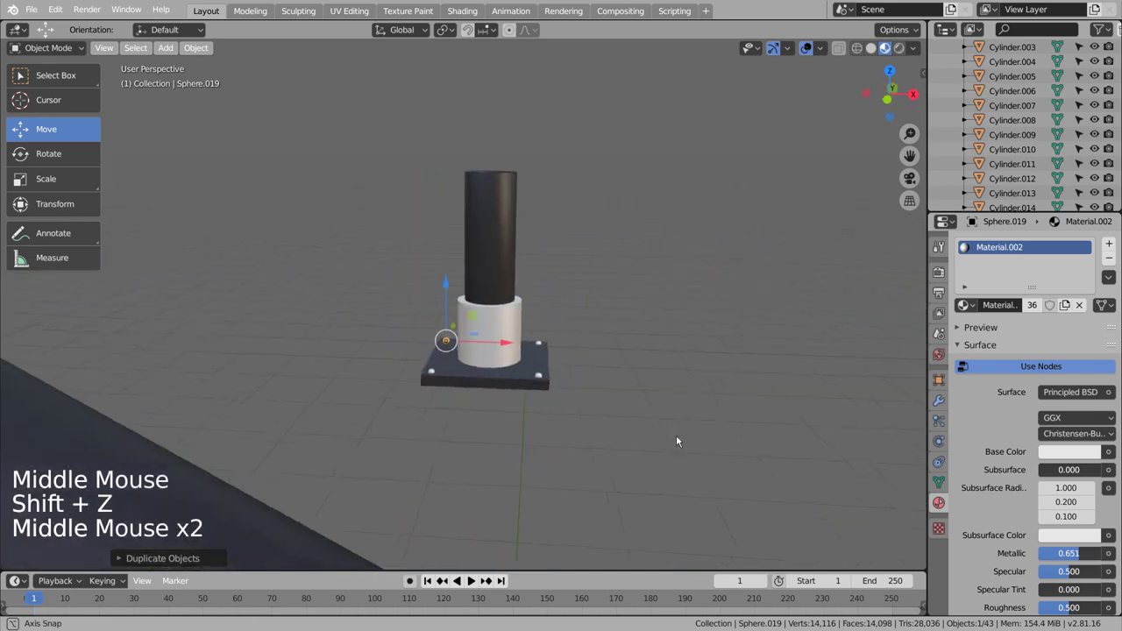
pyautogui.scroll(-3)
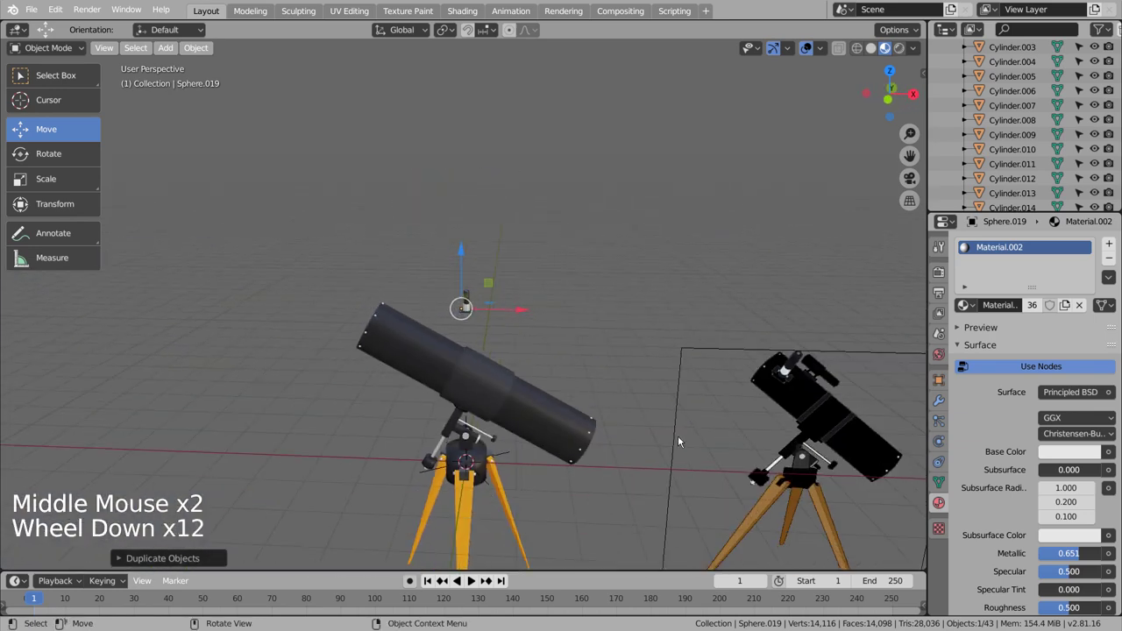
pyautogui.scroll(-3)
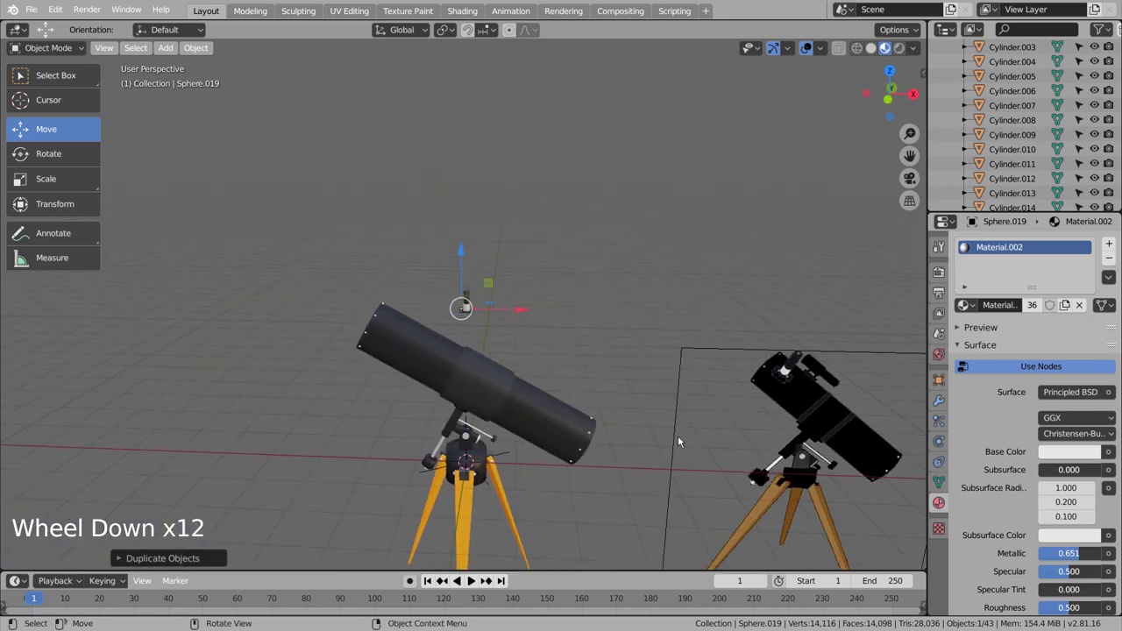
# - Box-select the finder scope parts, join them into one object and select it in front view
pyautogui.scroll(3)
pyautogui.click(627, 403)
pyautogui.press('b')
pyautogui.press('ctrl+j')
pyautogui.scroll(3)
pyautogui.click(944, 479)
pyautogui.scroll(3)
pyautogui.click(983, 509)
pyautogui.click(470, 247)
pyautogui.middleClick(555, 272)
pyautogui.click(495, 282)
pyautogui.press('KP_1')
pyautogui.scroll(-3)
# - Move the finder onto the tube top in front and side views and tilt it against the tube
pyautogui.press('g')
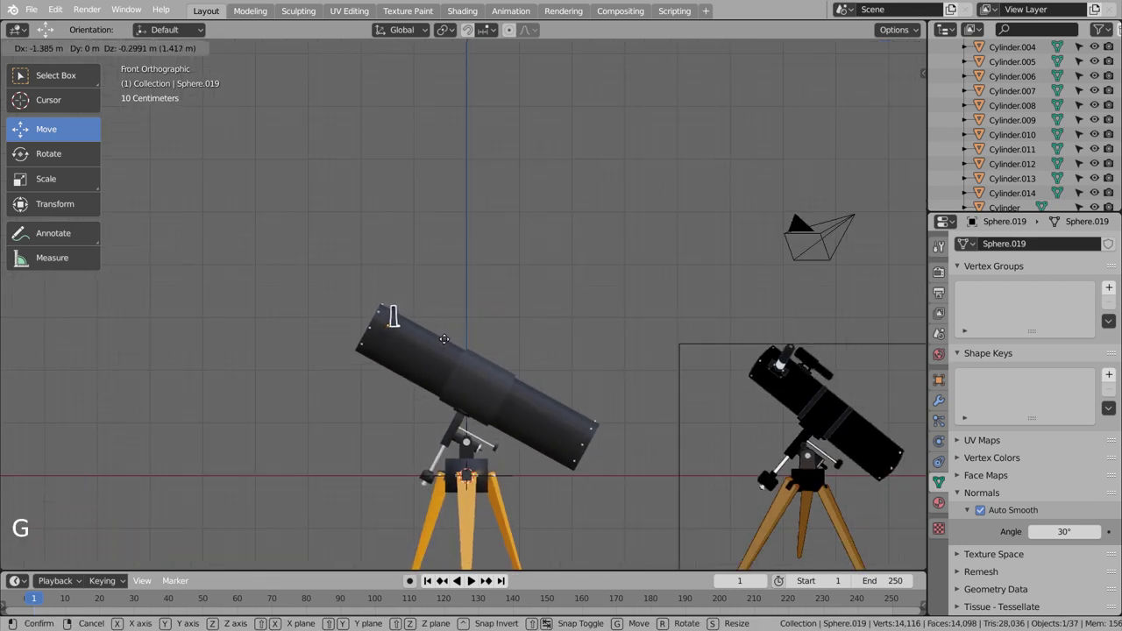
pyautogui.press('KP_3')
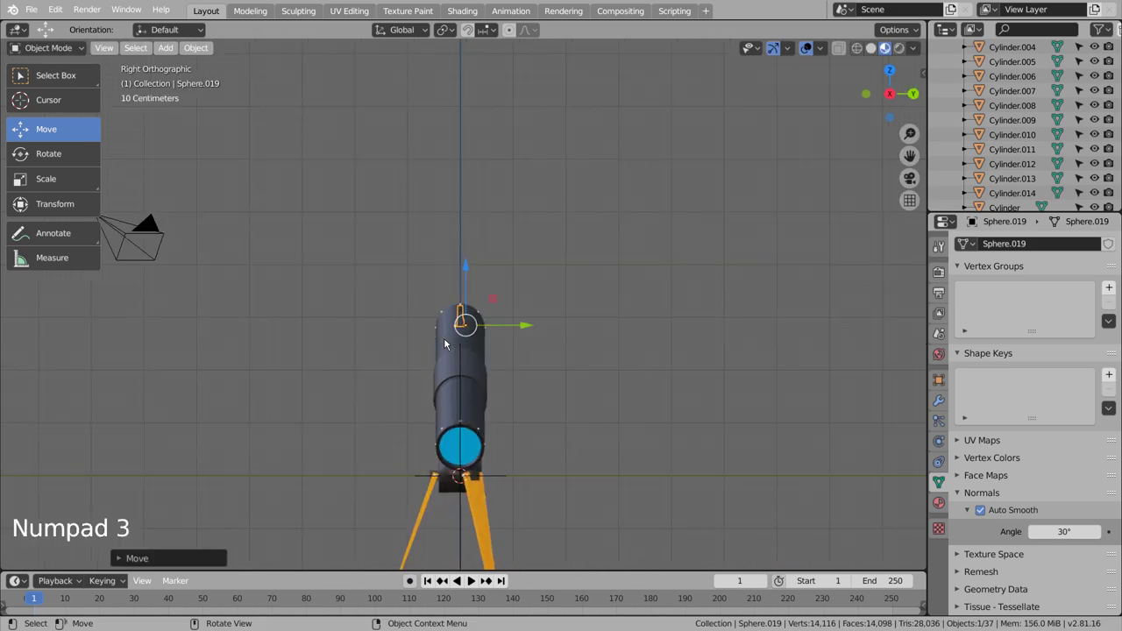
pyautogui.press('r')
pyautogui.press('g')
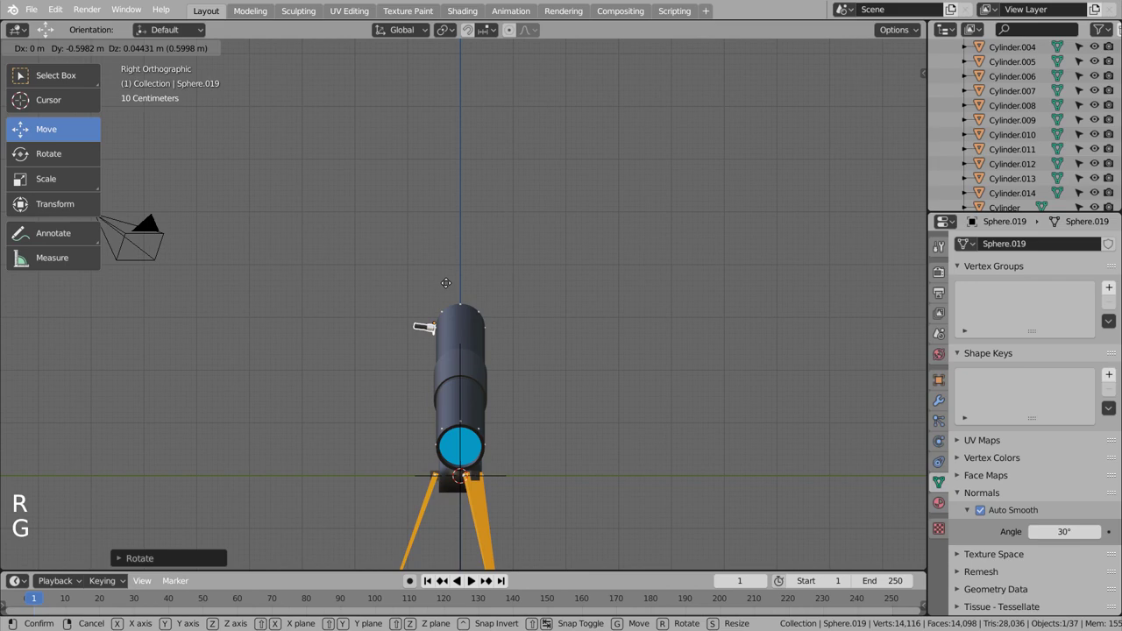
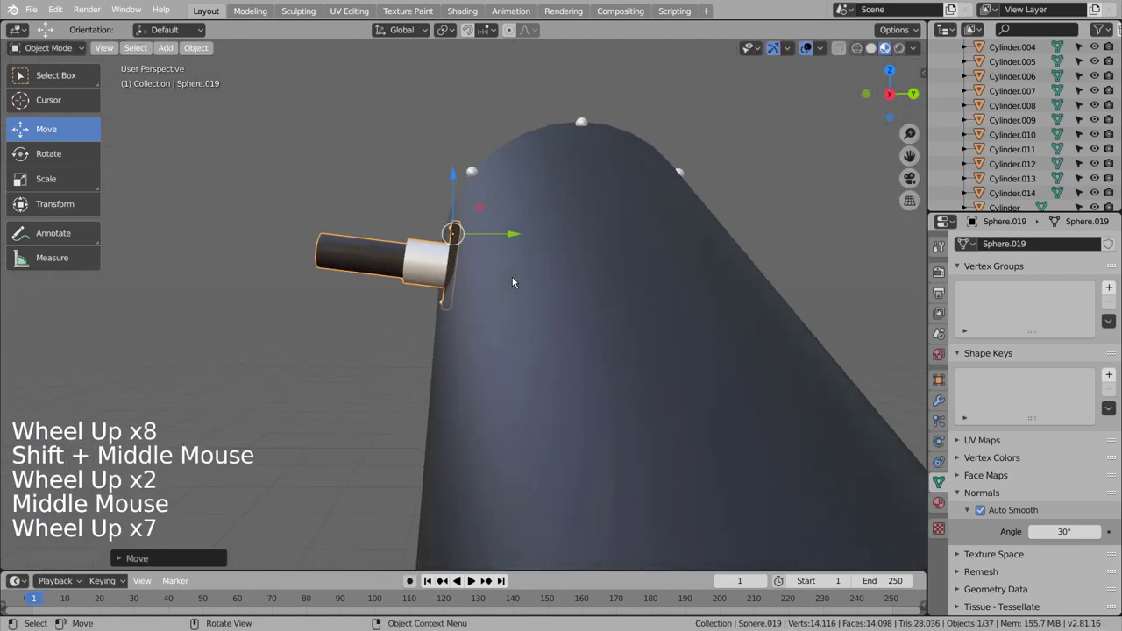
pyautogui.press('r')
pyautogui.scroll(3)
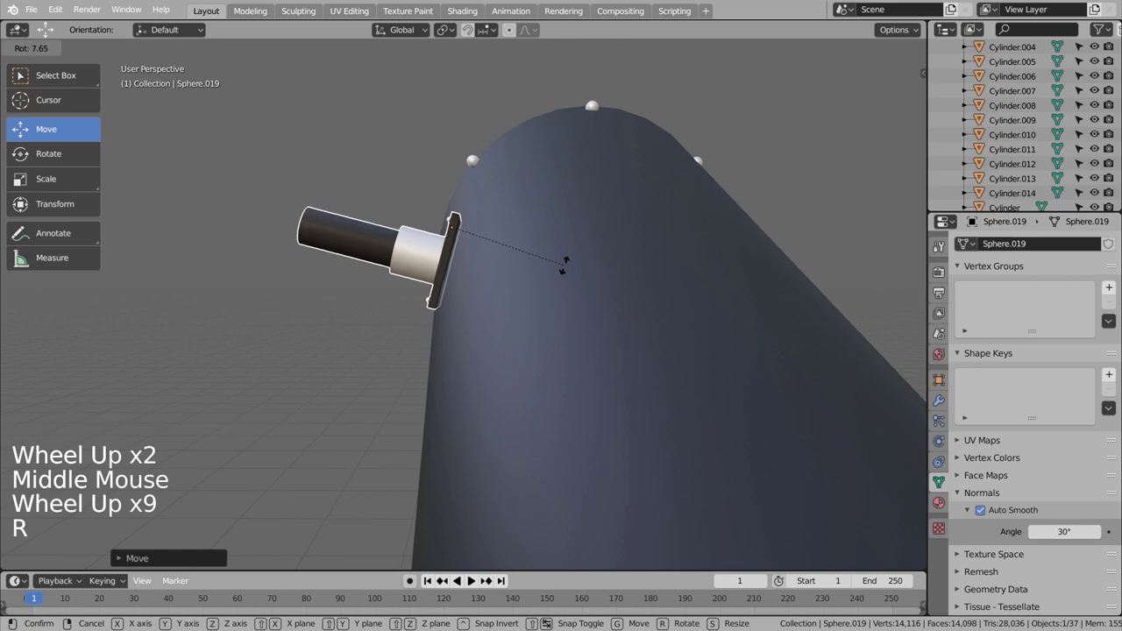
pyautogui.click(566, 264)
pyautogui.press('shift+z')
pyautogui.press('KP_3')
pyautogui.scroll(-3)
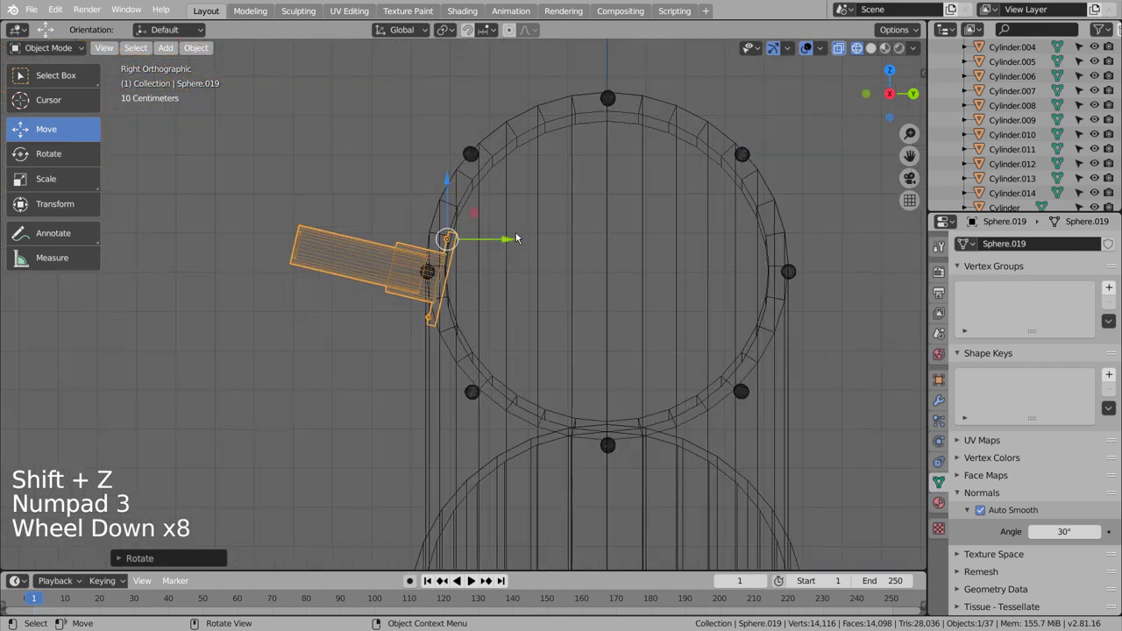
pyautogui.scroll(-3)
# - Inspect the finder placement from front, top and down the tube's open end
pyautogui.press('KP_1')
pyautogui.scroll(-3)
pyautogui.press('KP_7')
pyautogui.scroll(3)
pyautogui.press('shift+z')
pyautogui.middleClick(307, 302)
pyautogui.scroll(3)
pyautogui.scroll(-3)
pyautogui.middleClick(585, 358)
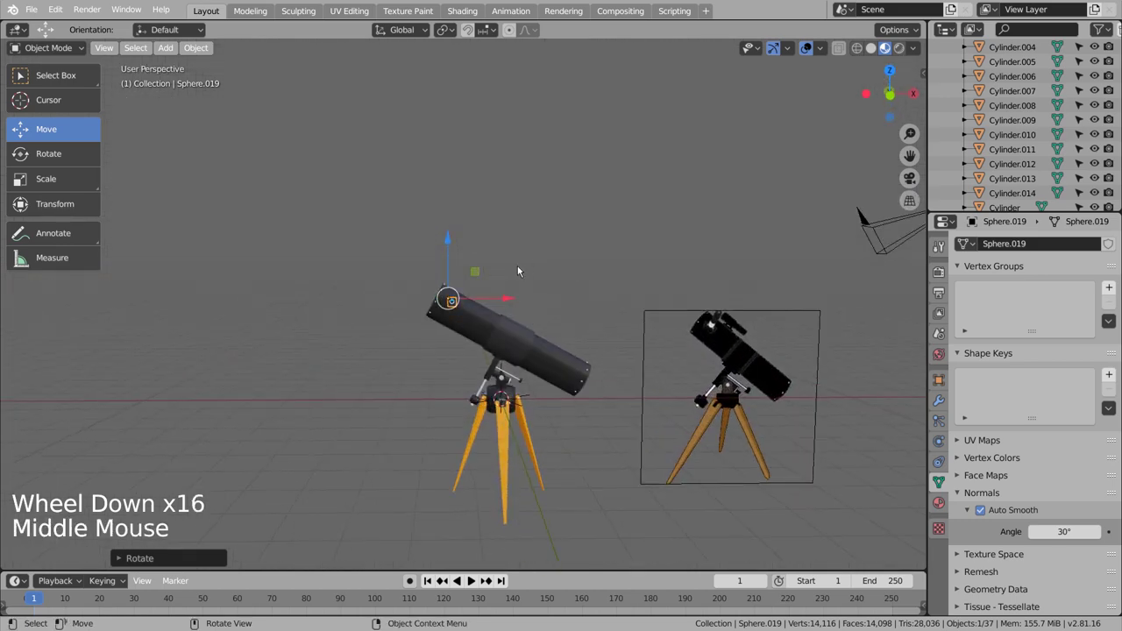
pyautogui.scroll(3)
pyautogui.middleClick(510, 314)
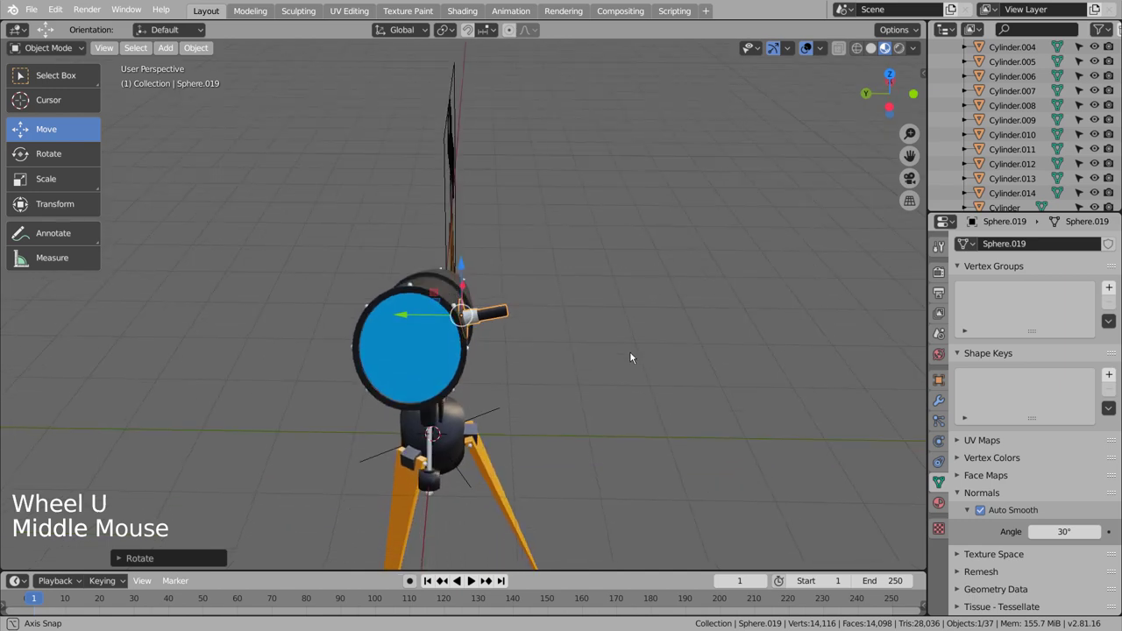
# - Rotate and reposition the finder around the tube, checking each ortho view, and set its angle
pyautogui.click(494, 316)
pyautogui.press('r')
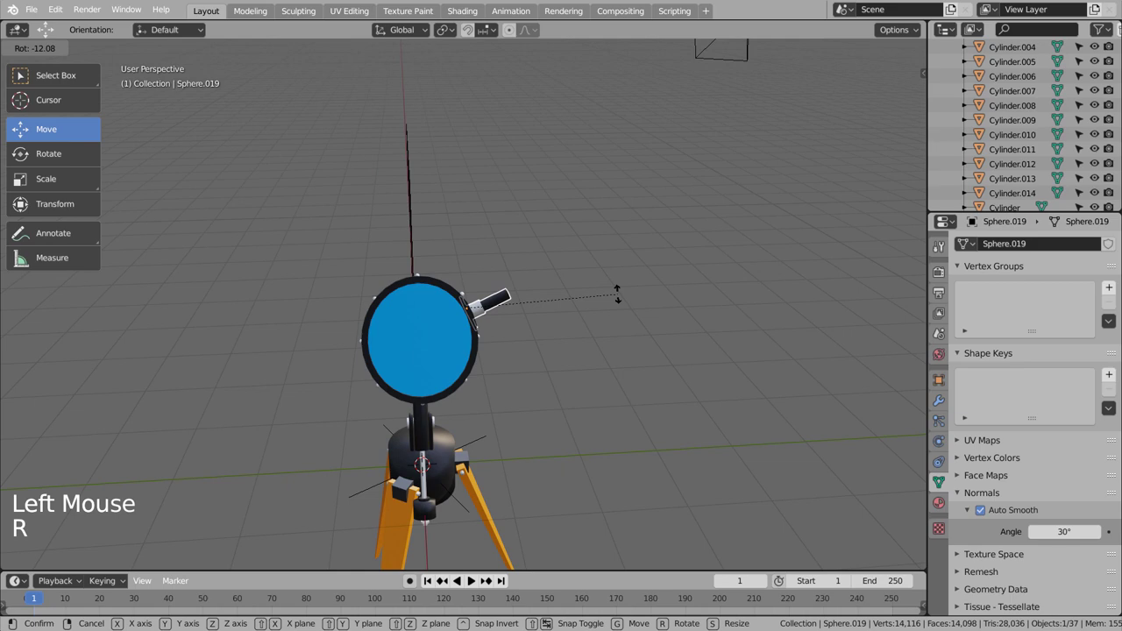
pyautogui.press('g')
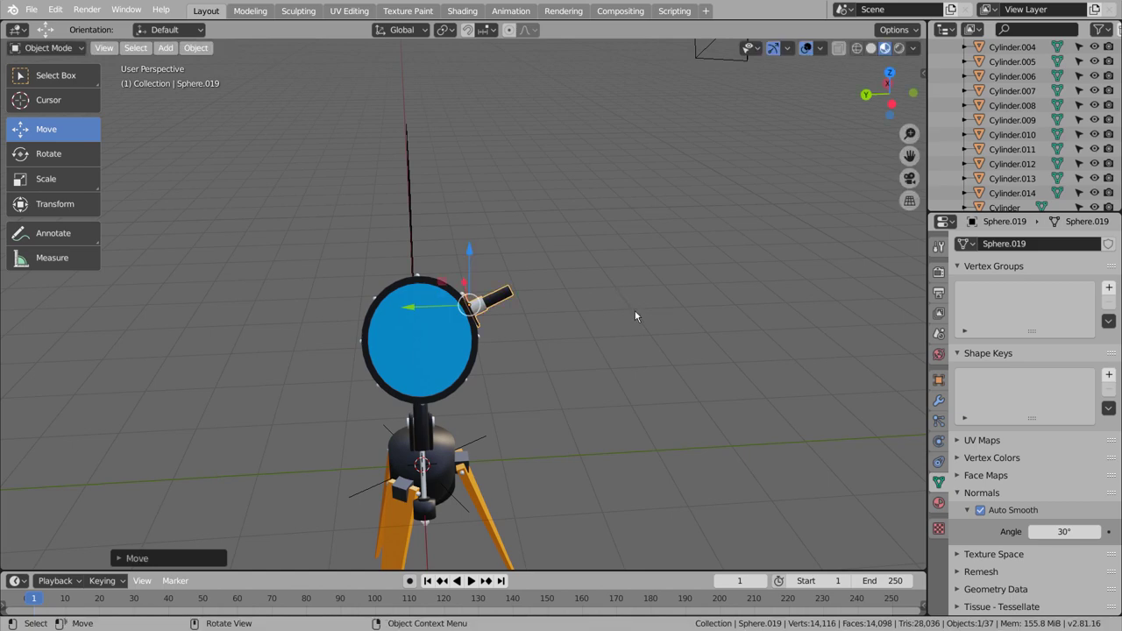
pyautogui.middleClick(616, 333)
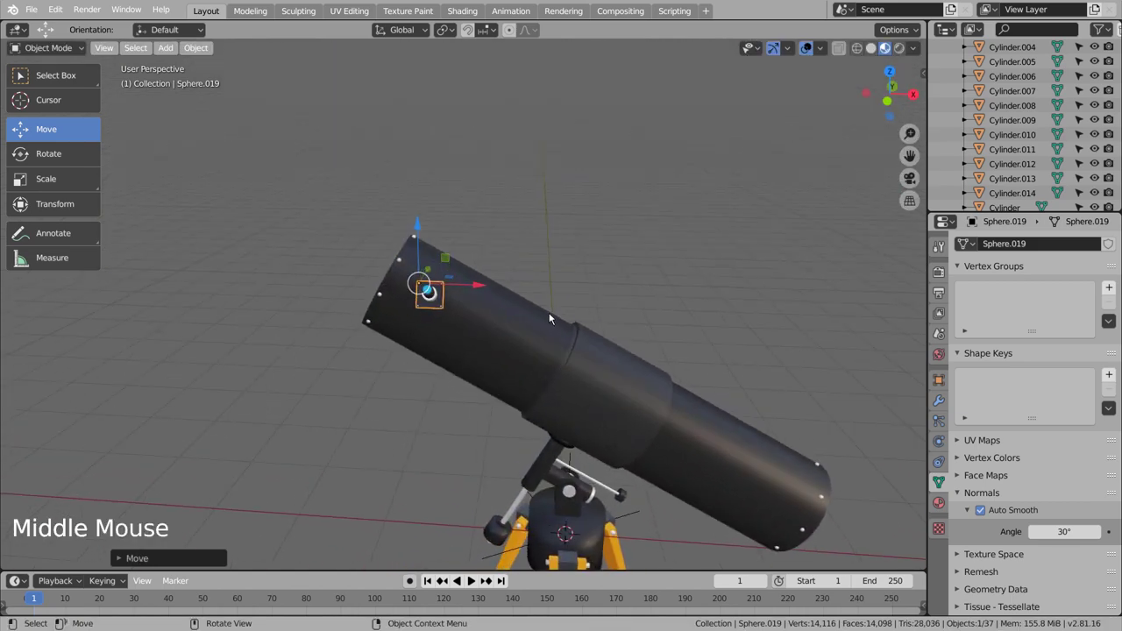
pyautogui.middleClick(563, 319)
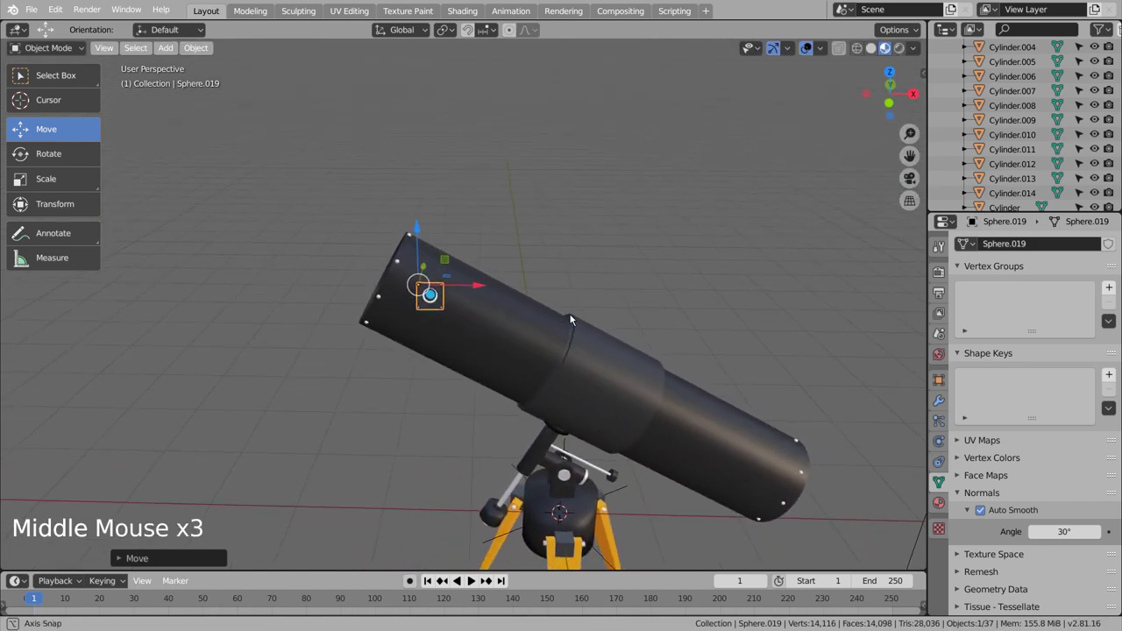
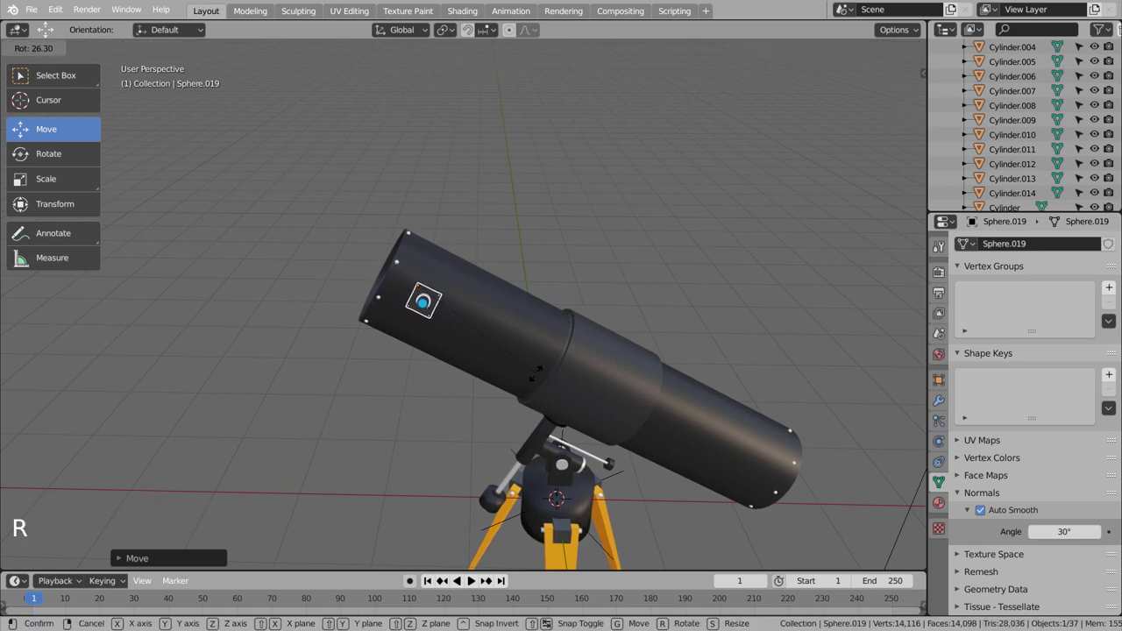
pyautogui.press('g')
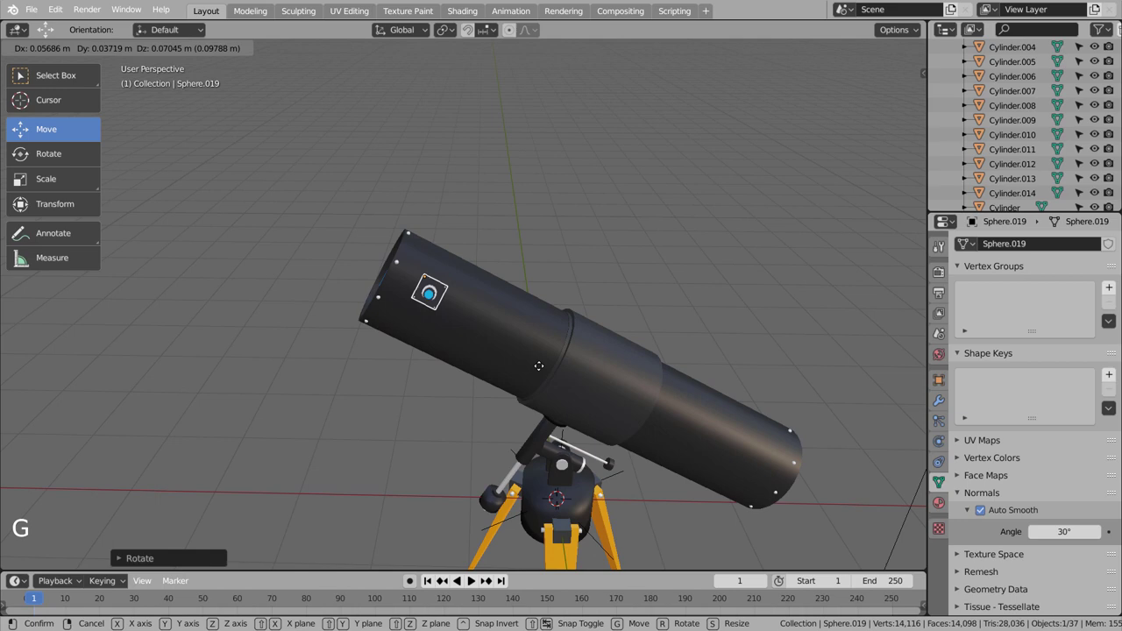
pyautogui.press('KP_3')
pyautogui.press('KP_1')
pyautogui.press('KP_7')
pyautogui.press('KP_2')
pyautogui.press('KP_3')
pyautogui.press('r')
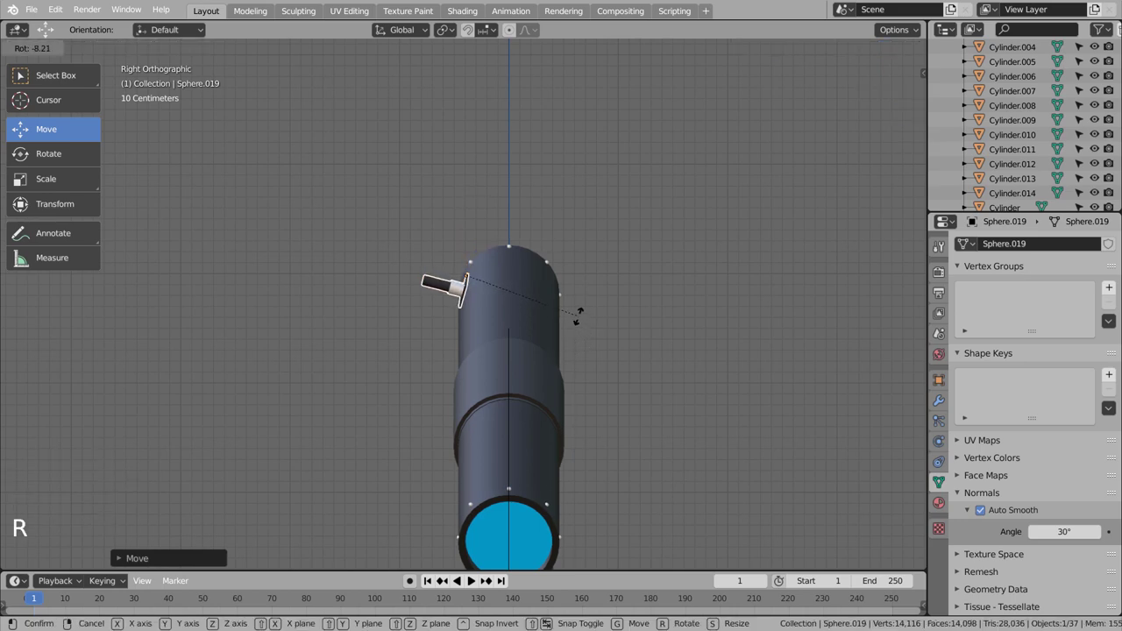
pyautogui.click(581, 313)
# - Looking down the open end, rotate the finder further around the tube and view the whole telescope
pyautogui.middleClick(615, 368)
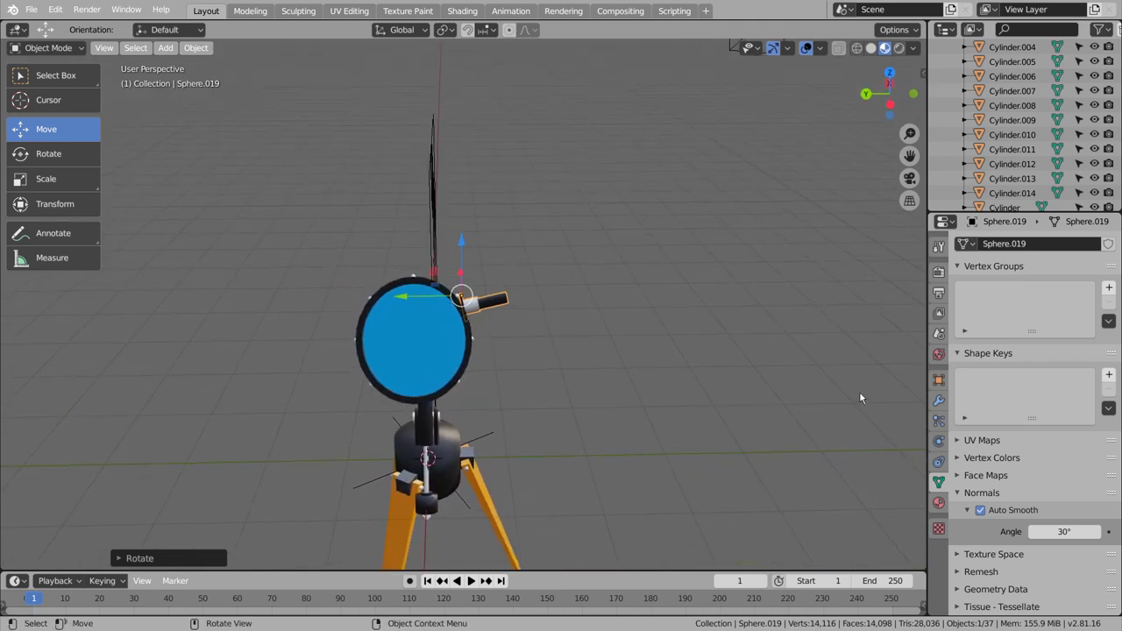
pyautogui.press('r')
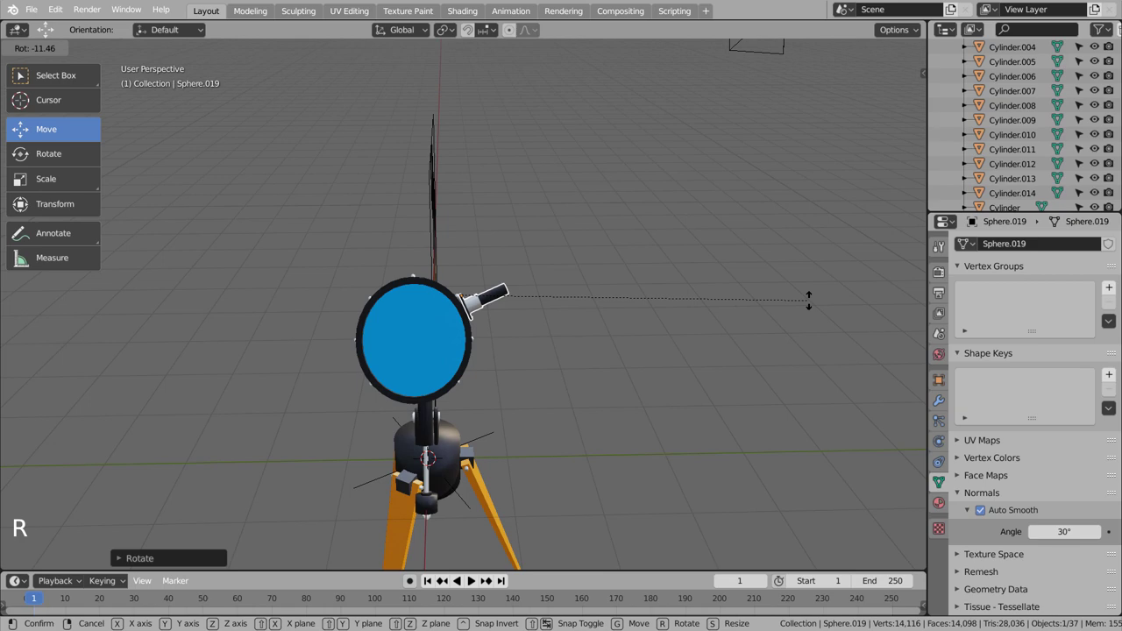
pyautogui.click(811, 326)
pyautogui.middleClick(773, 382)
pyautogui.scroll(-3)
pyautogui.middleClick(640, 386)
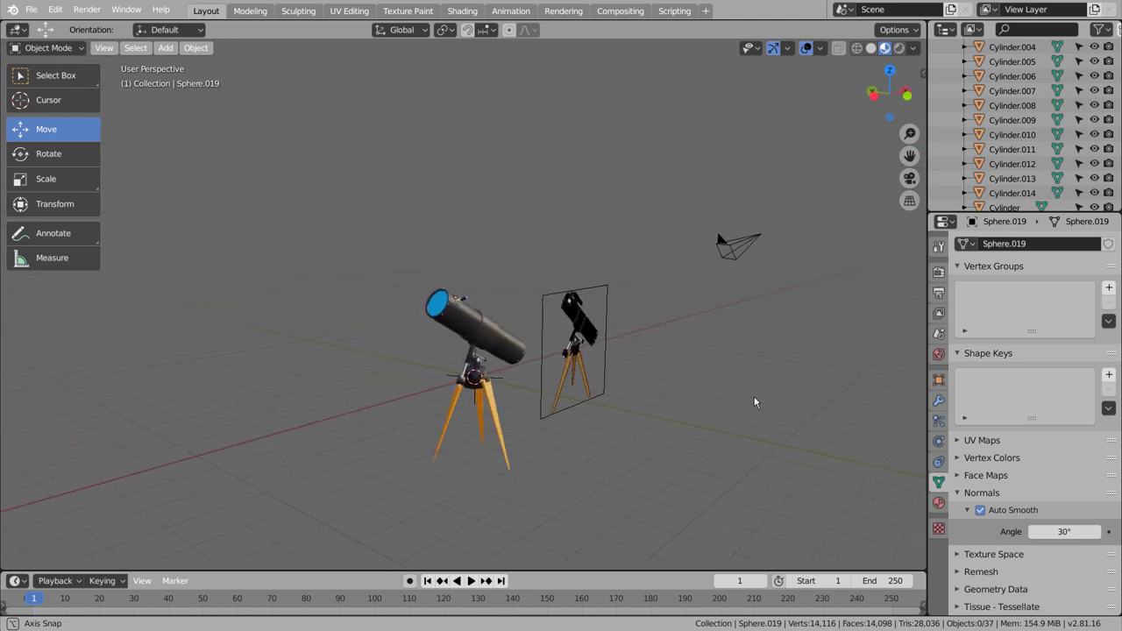
pyautogui.scroll(3)
# - Enlarge the finder slightly, nudge it along the tube and fine-tune its rotation
pyautogui.click(463, 286)
pyautogui.press('s')
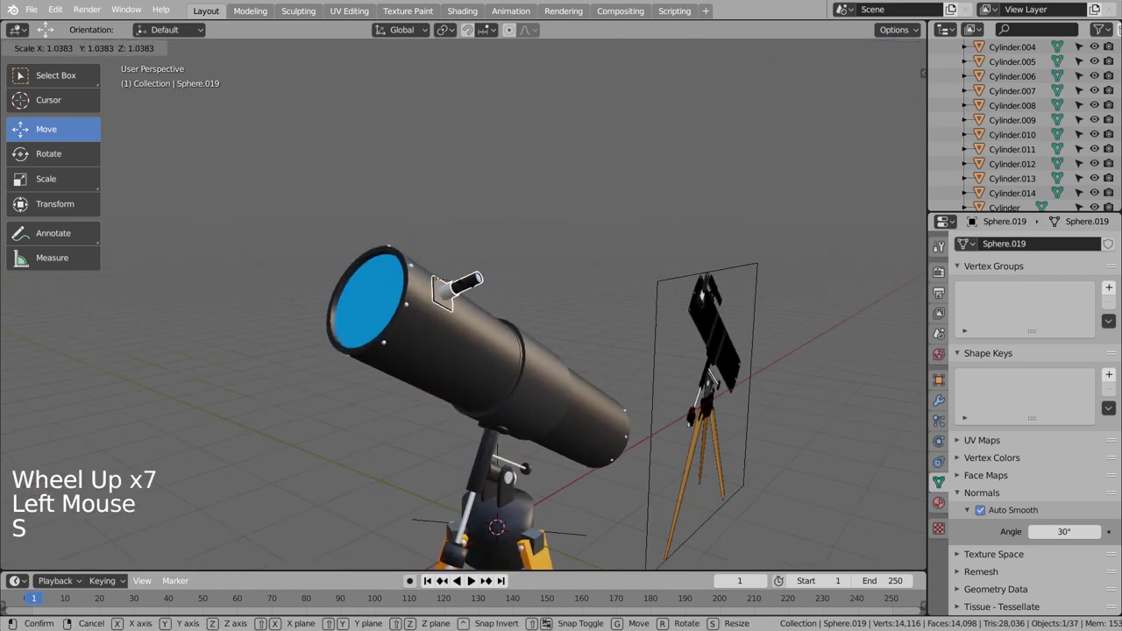
pyautogui.middleClick(502, 316)
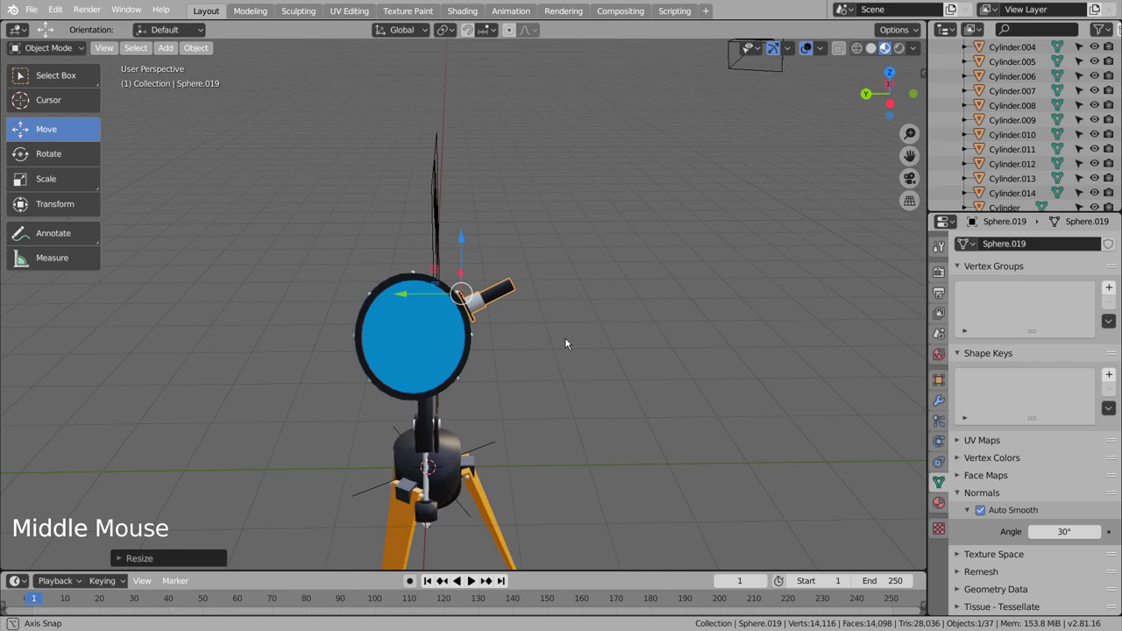
pyautogui.middleClick(521, 322)
pyautogui.press('g')
pyautogui.scroll(3)
pyautogui.press('r')
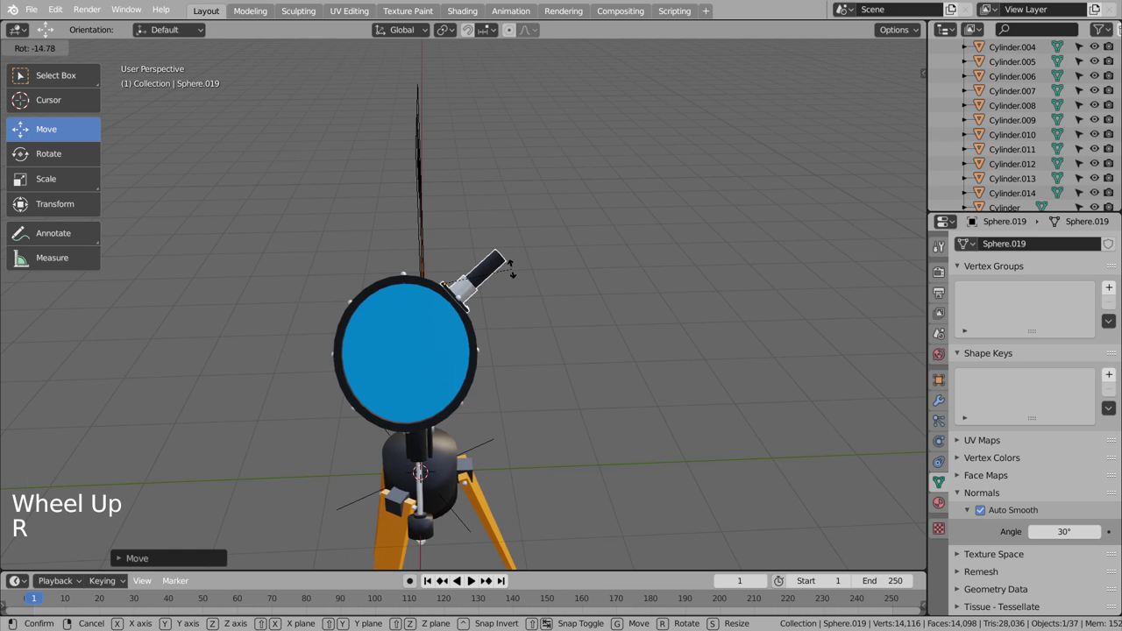
pyautogui.middleClick(556, 320)
pyautogui.click(554, 260)
# - Zoom out and orbit to view both telescopes together
pyautogui.middleClick(758, 429)
pyautogui.scroll(-3)
pyautogui.scroll(-3)
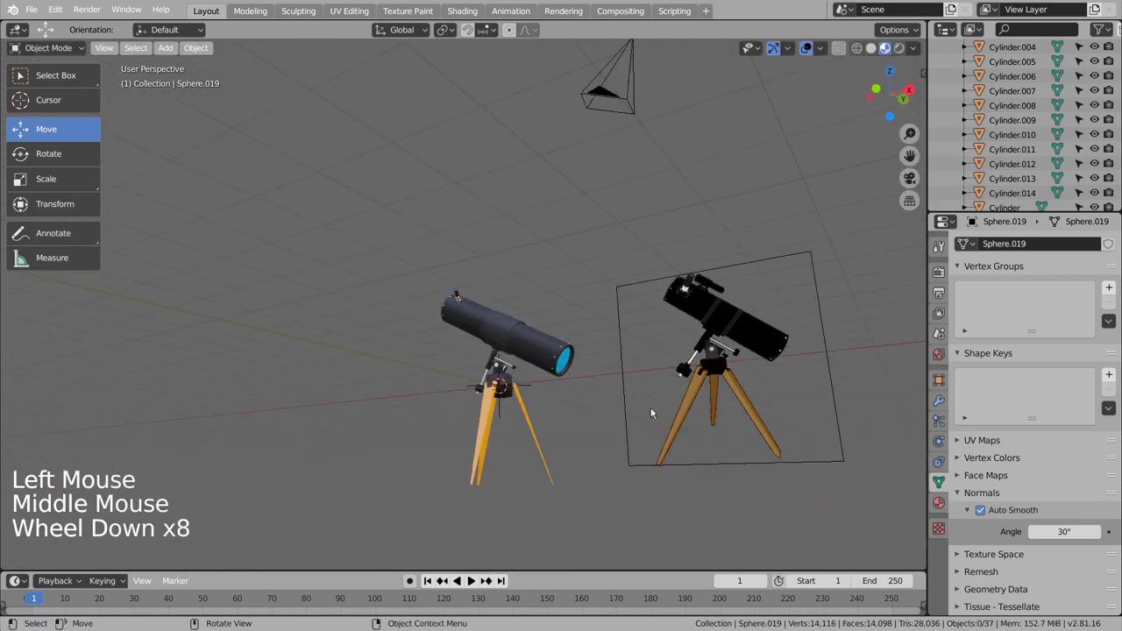
pyautogui.click(597, 412)
pyautogui.middleClick(596, 412)
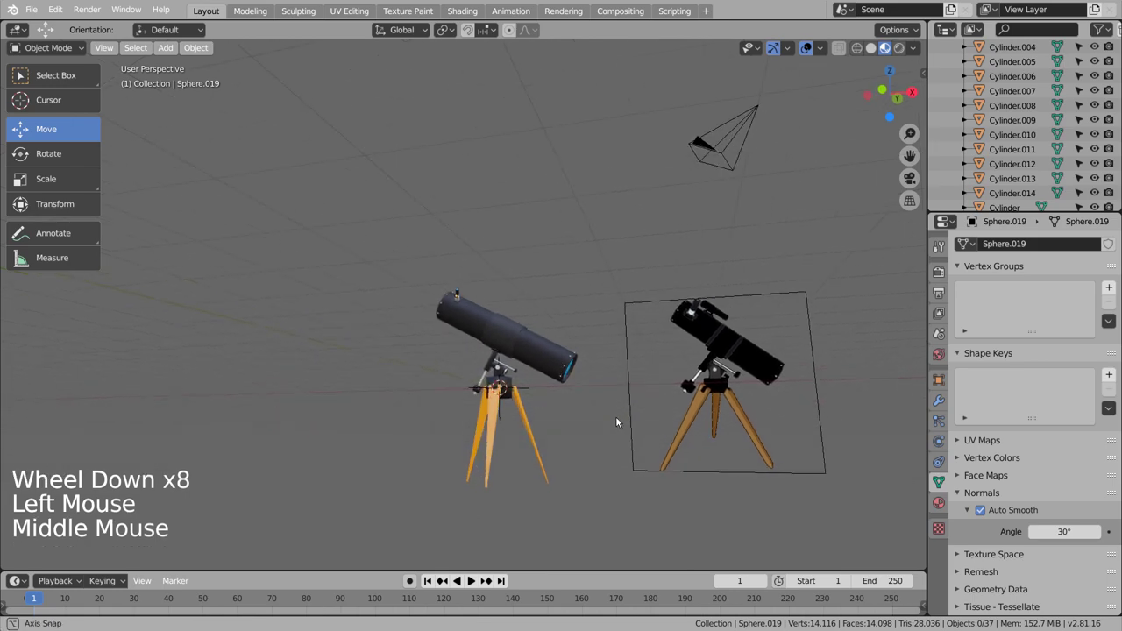
pyautogui.middleClick(619, 421)
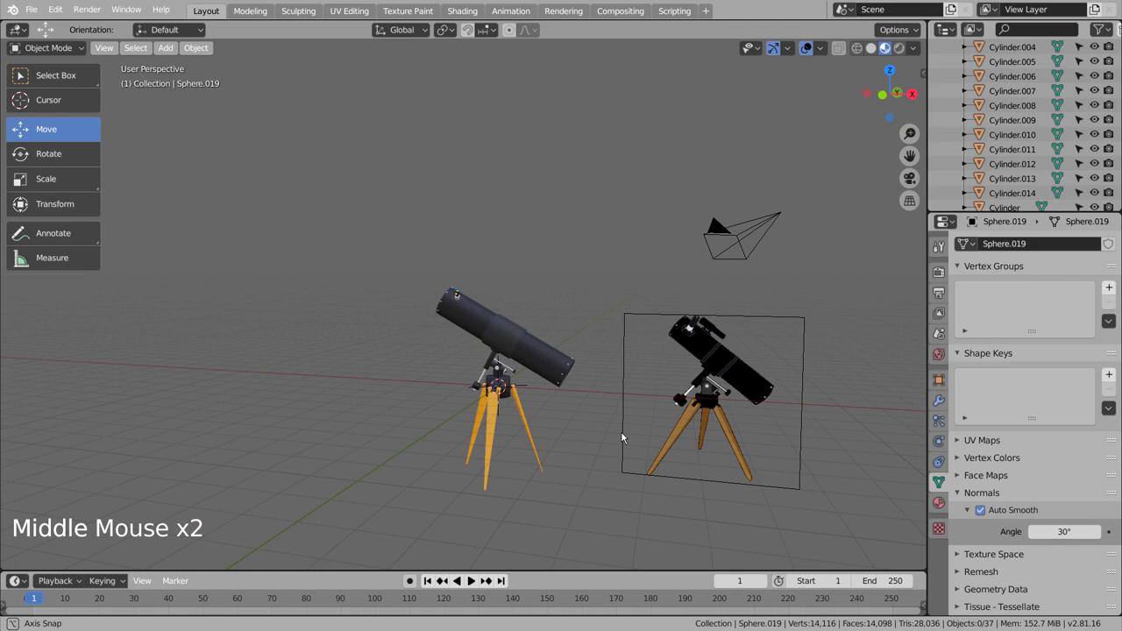
# - Duplicate the left telescope's outer tube and shrink the copy into a small cylinder above it
pyautogui.click(479, 323)
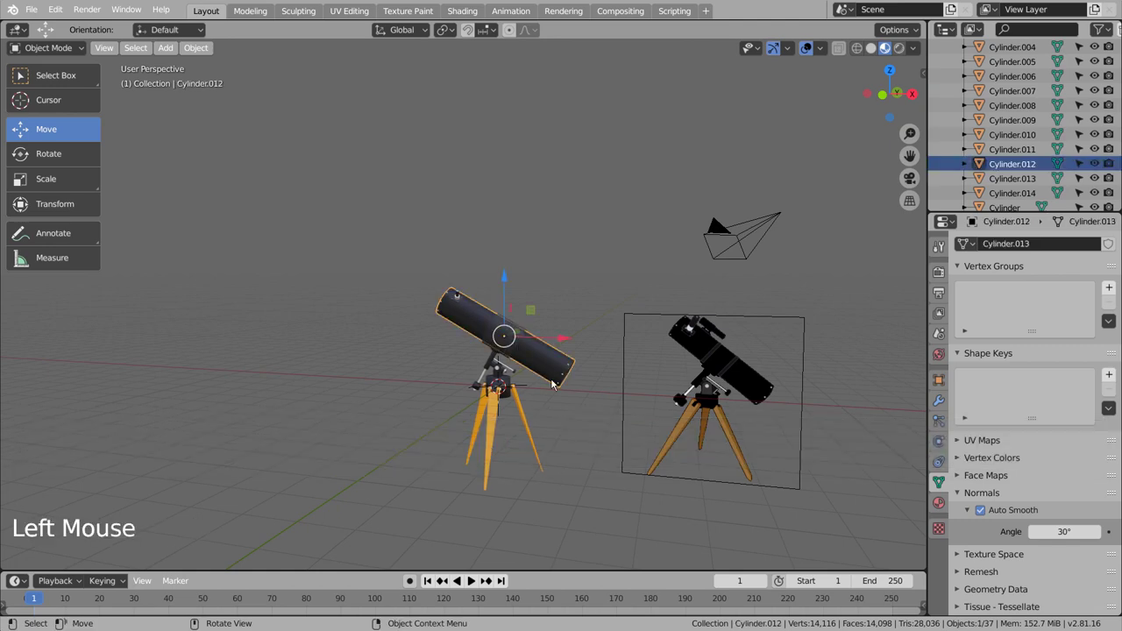
pyautogui.scroll(3)
pyautogui.press('shift+d')
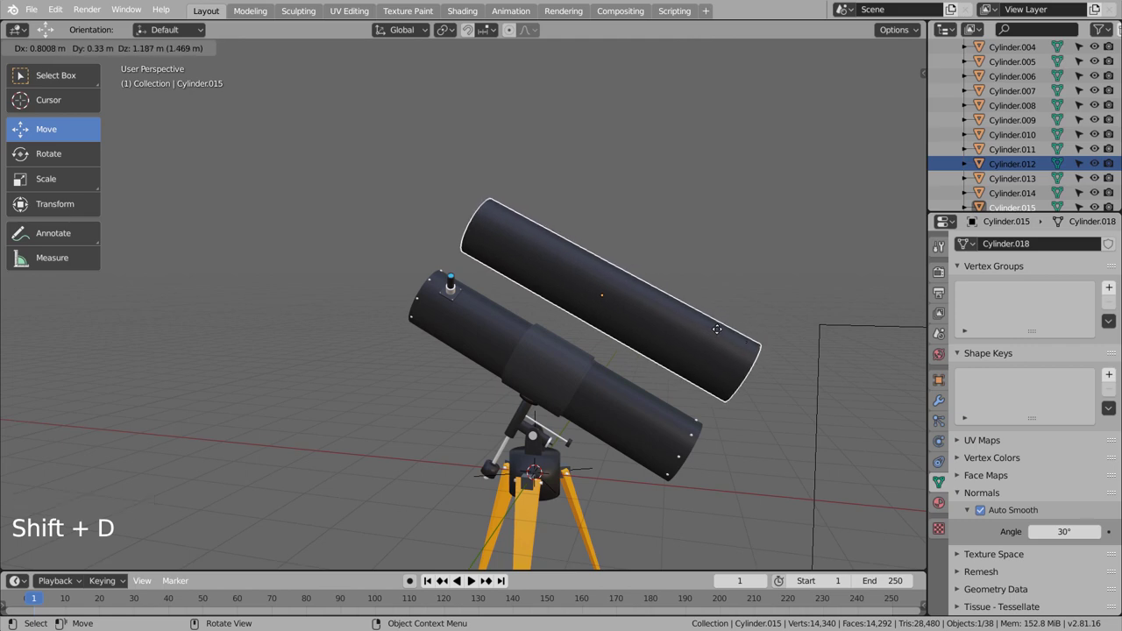
pyautogui.scroll(-3)
pyautogui.press('s')
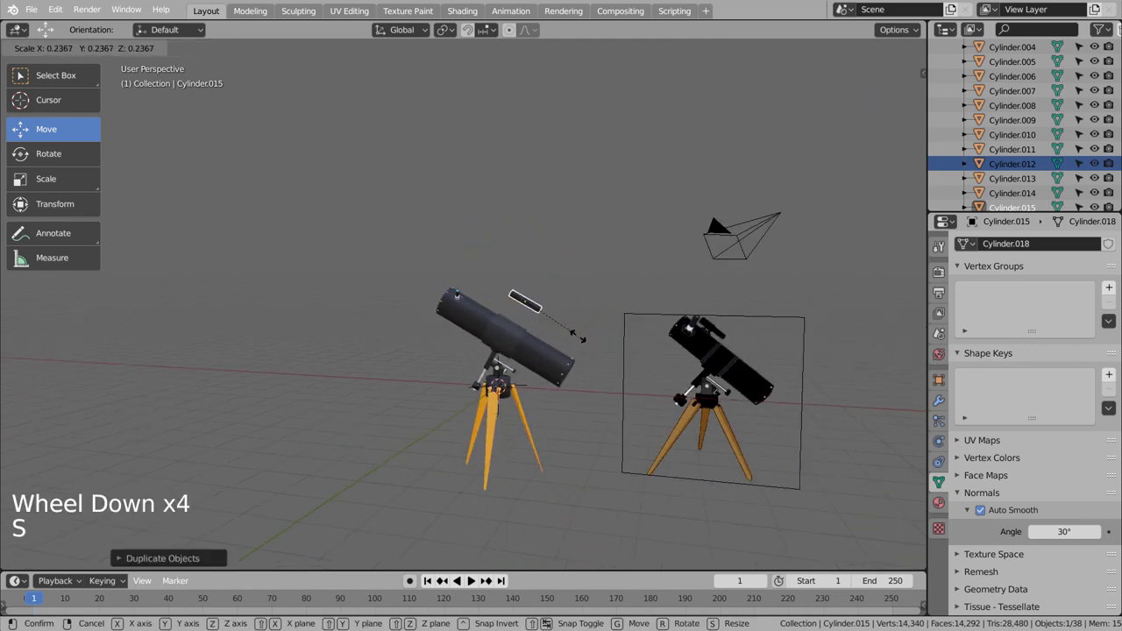
pyautogui.press('s')
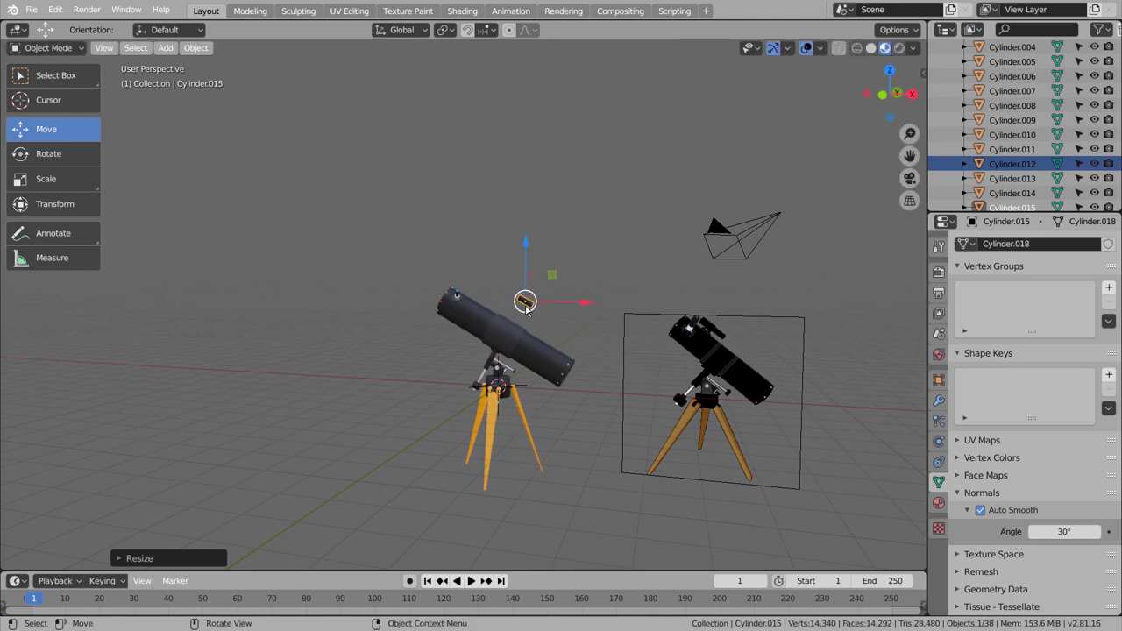
pyautogui.scroll(3)
pyautogui.middleClick(659, 372)
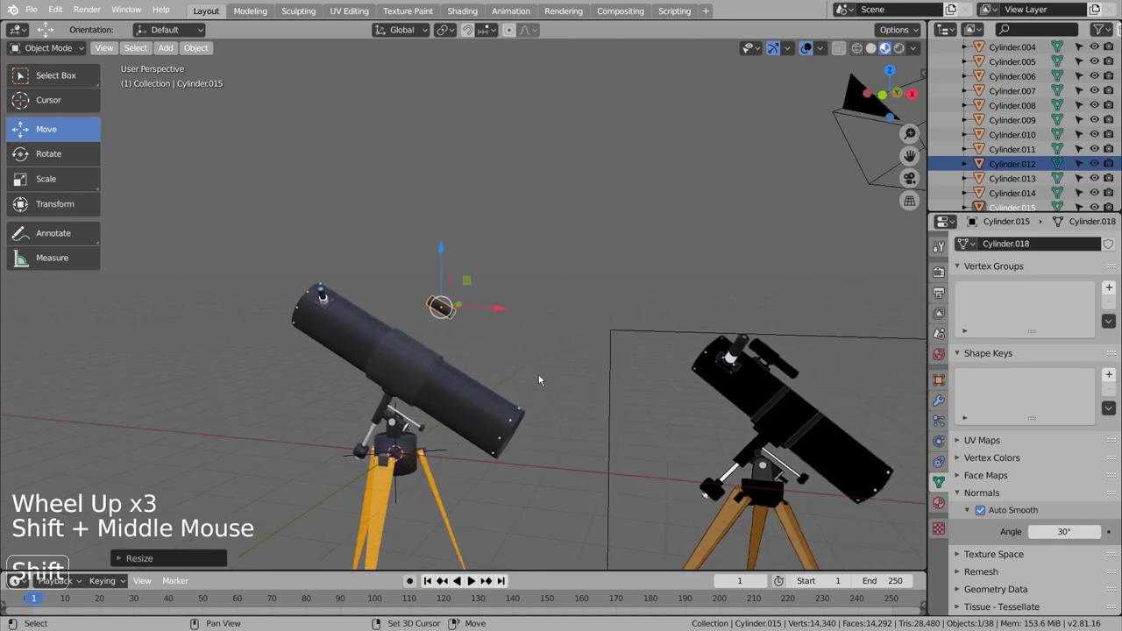
pyautogui.scroll(3)
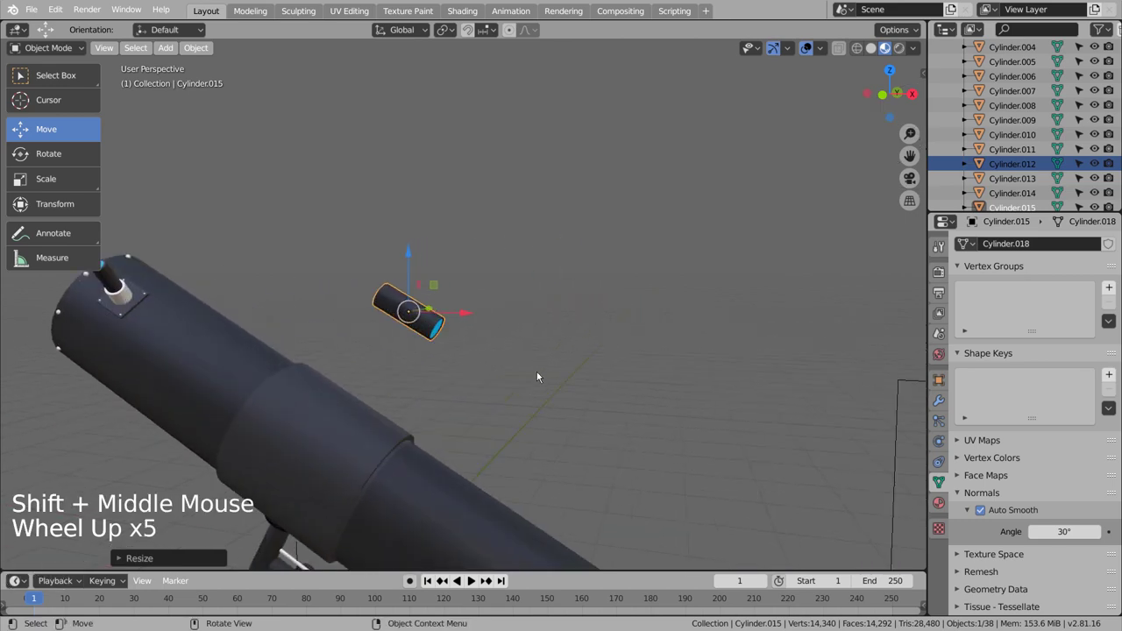
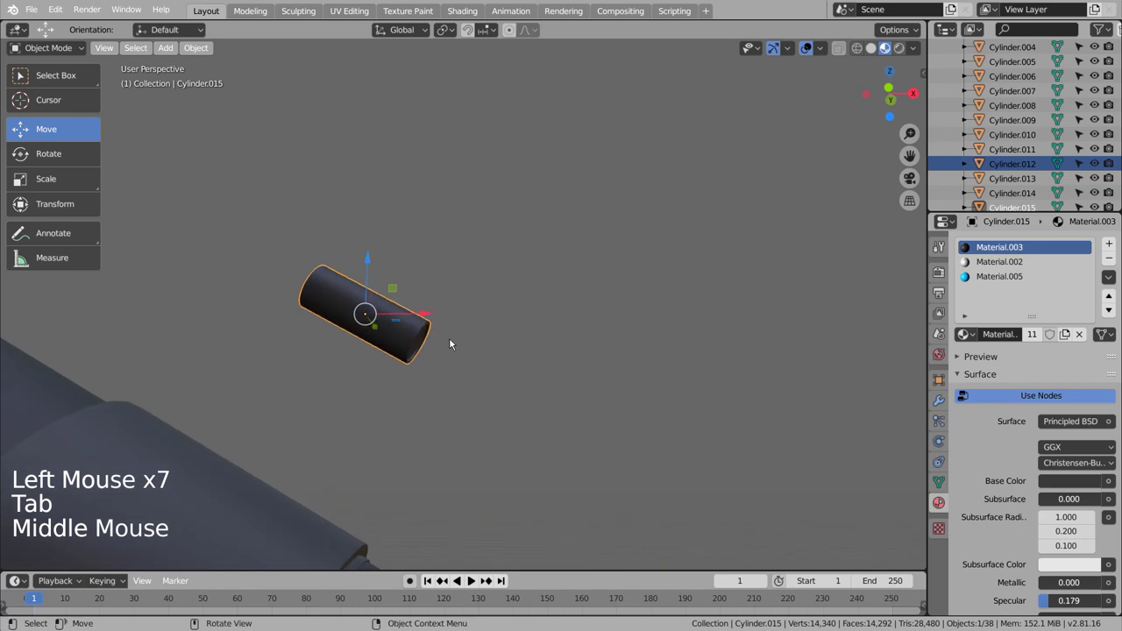
# - Switch to front orthographic view and set the transform orientation to Local
pyautogui.press('KP_Enter')
pyautogui.press('KP_3')
pyautogui.press('KP_1')
pyautogui.scroll(-3)
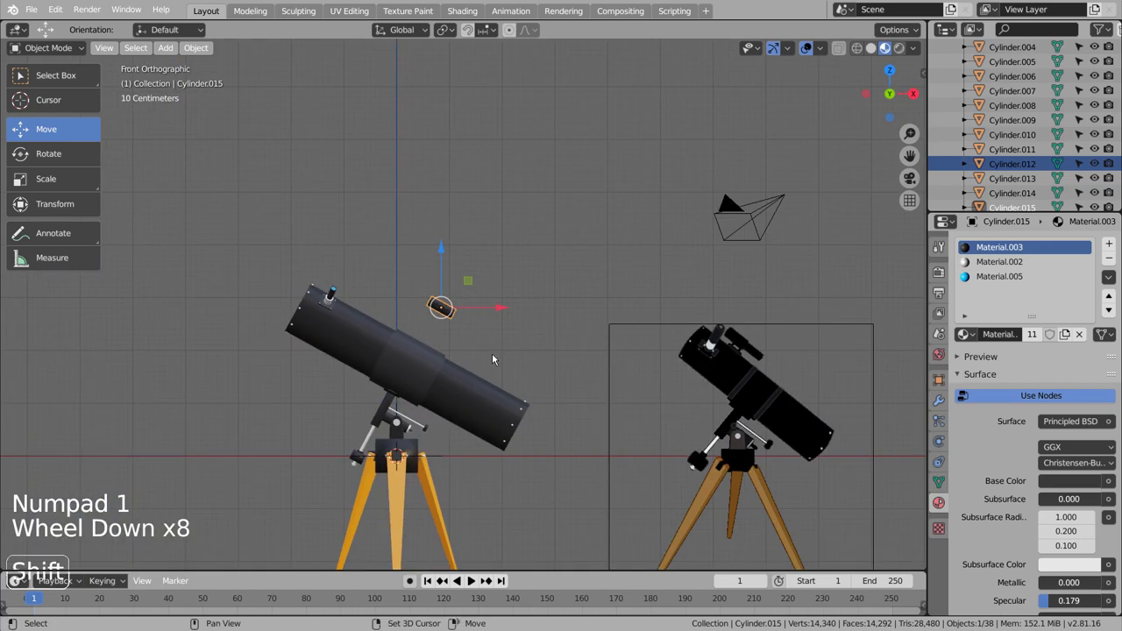
pyautogui.click(429, 30)
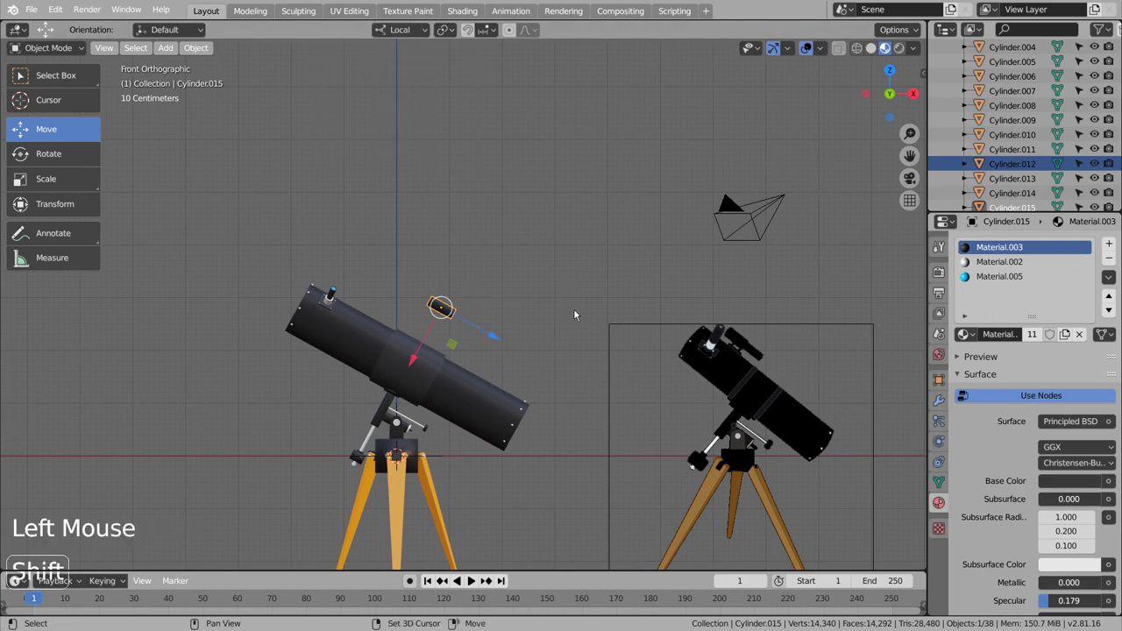
# - Duplicate the small cylinder, lengthen the copy along its local Z axis and slide it into place behind
pyautogui.press('shift+d')
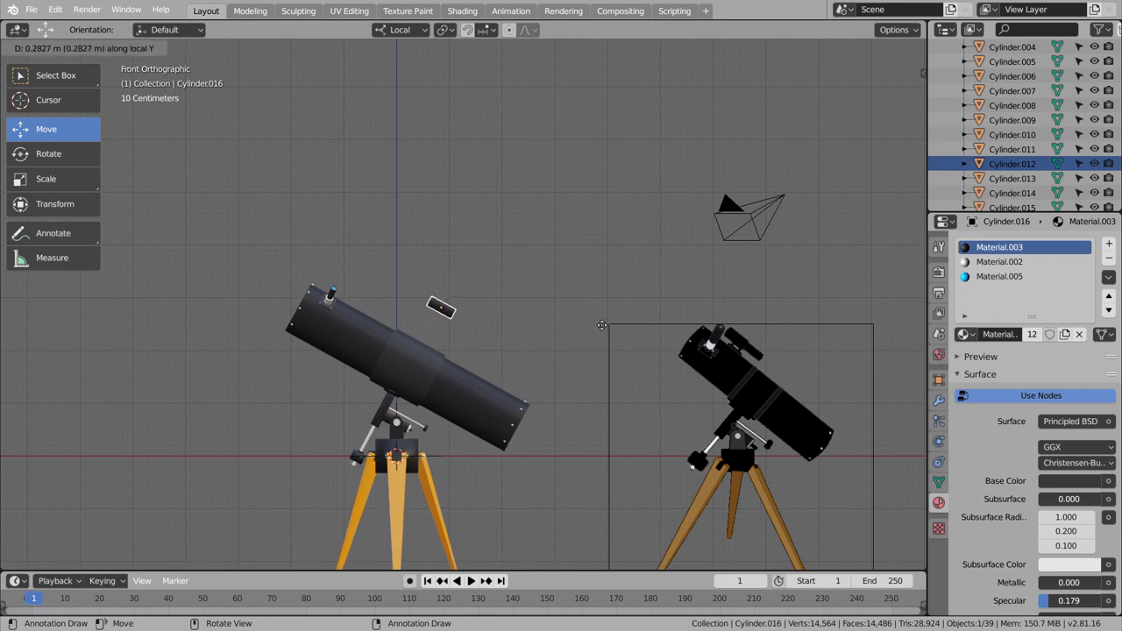
pyautogui.press('s')
pyautogui.scroll(3)
pyautogui.press('s')
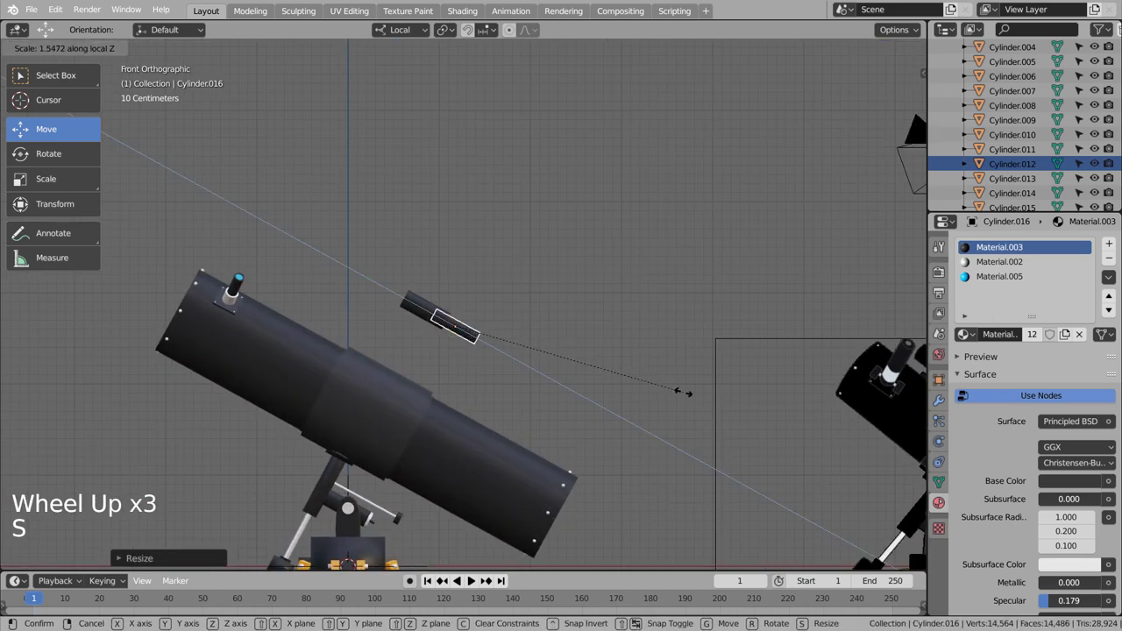
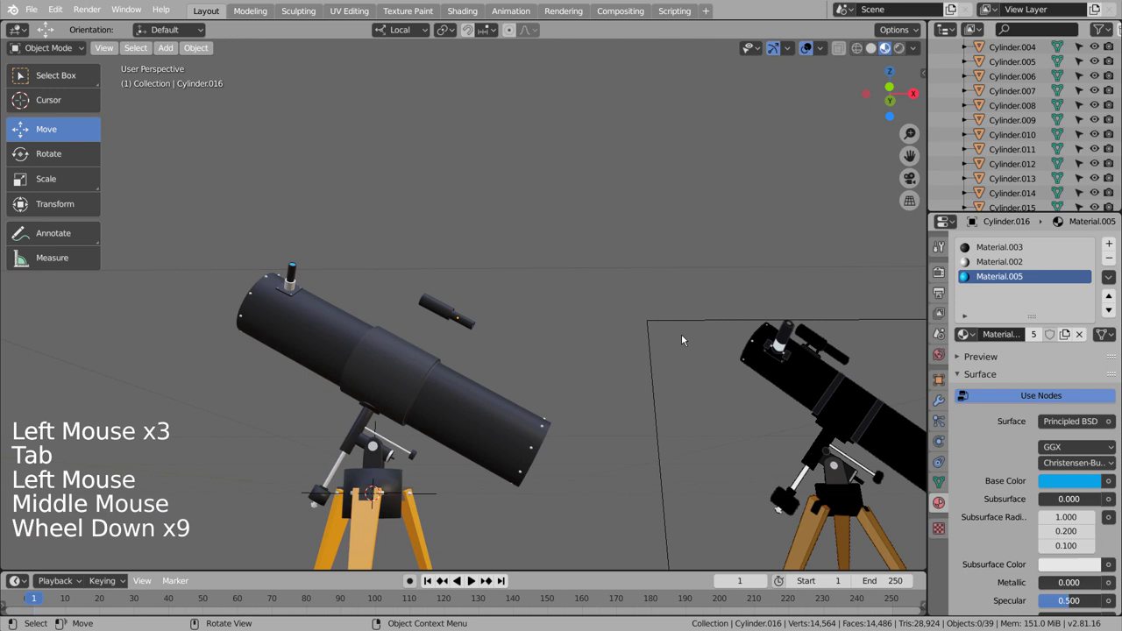
pyautogui.scroll(-3)
pyautogui.click(475, 324)
pyautogui.press('s')
pyautogui.doubleClick(603, 349)
pyautogui.doubleClick(518, 349)
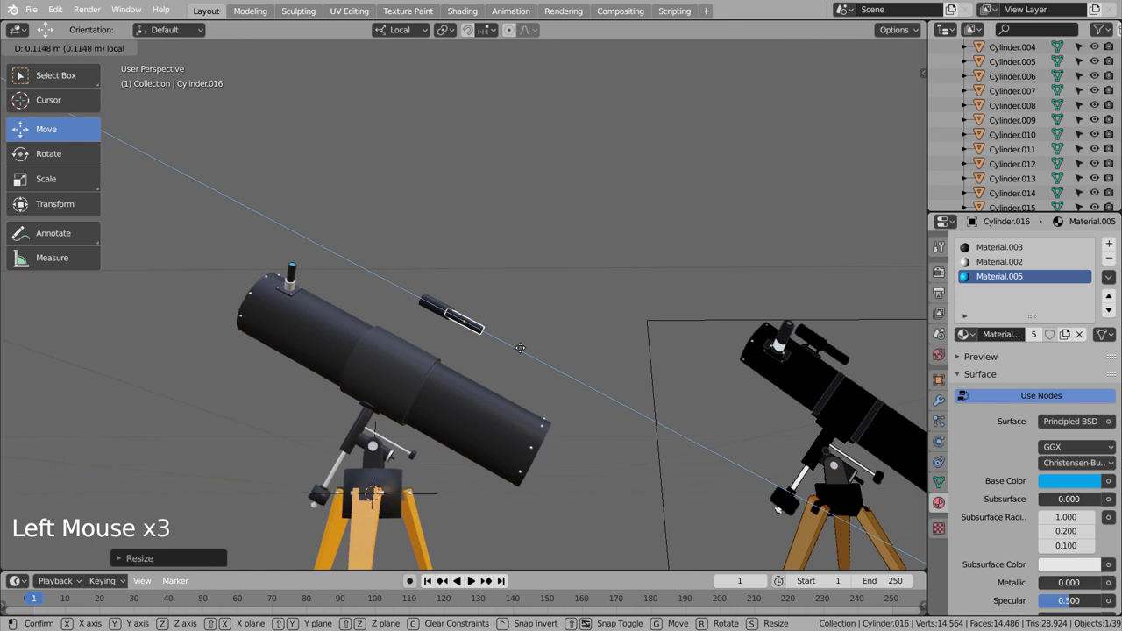
pyautogui.click(575, 369)
# - Orbit to check the stepped finder scope down its tube and from the side
pyautogui.middleClick(650, 367)
pyautogui.scroll(3)
pyautogui.middleClick(534, 329)
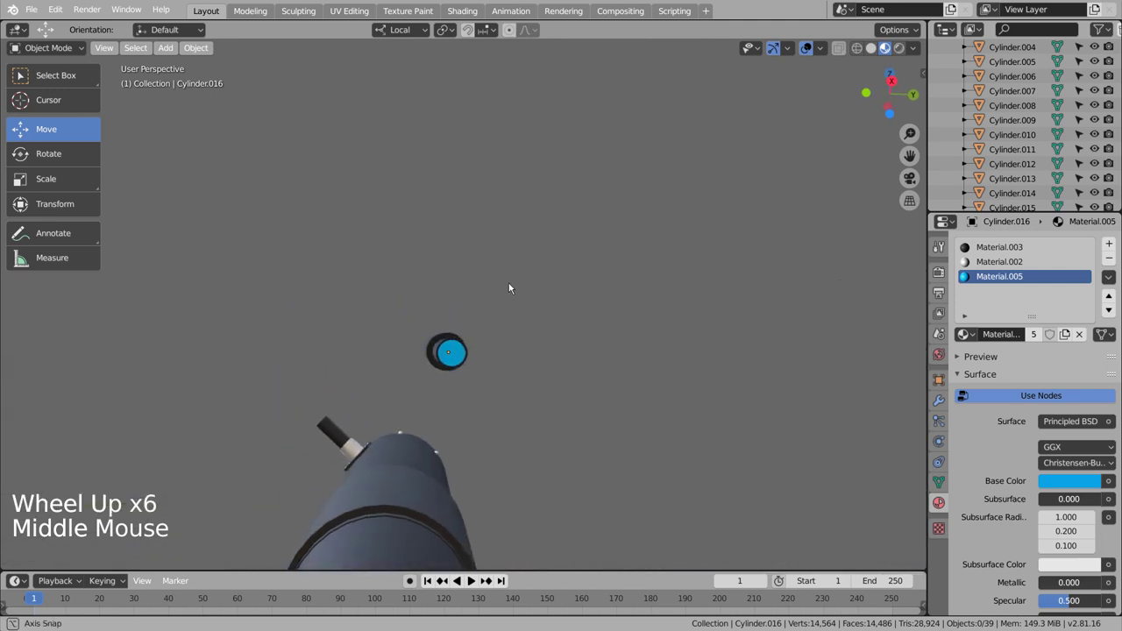
pyautogui.click(602, 342)
pyautogui.scroll(-3)
pyautogui.middleClick(644, 400)
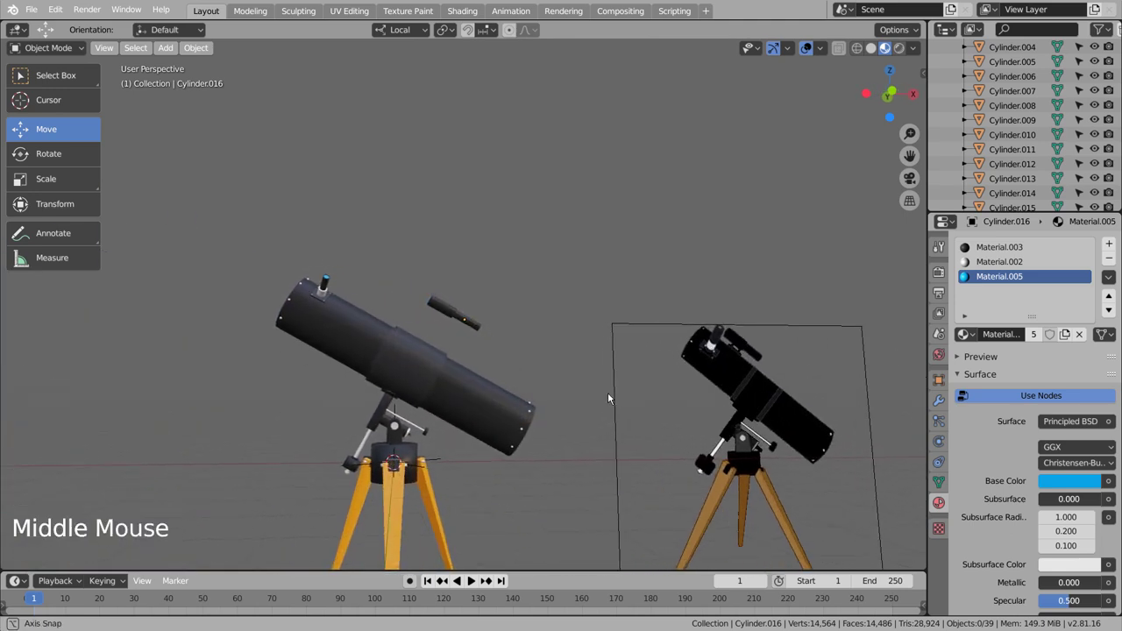
pyautogui.middleClick(632, 395)
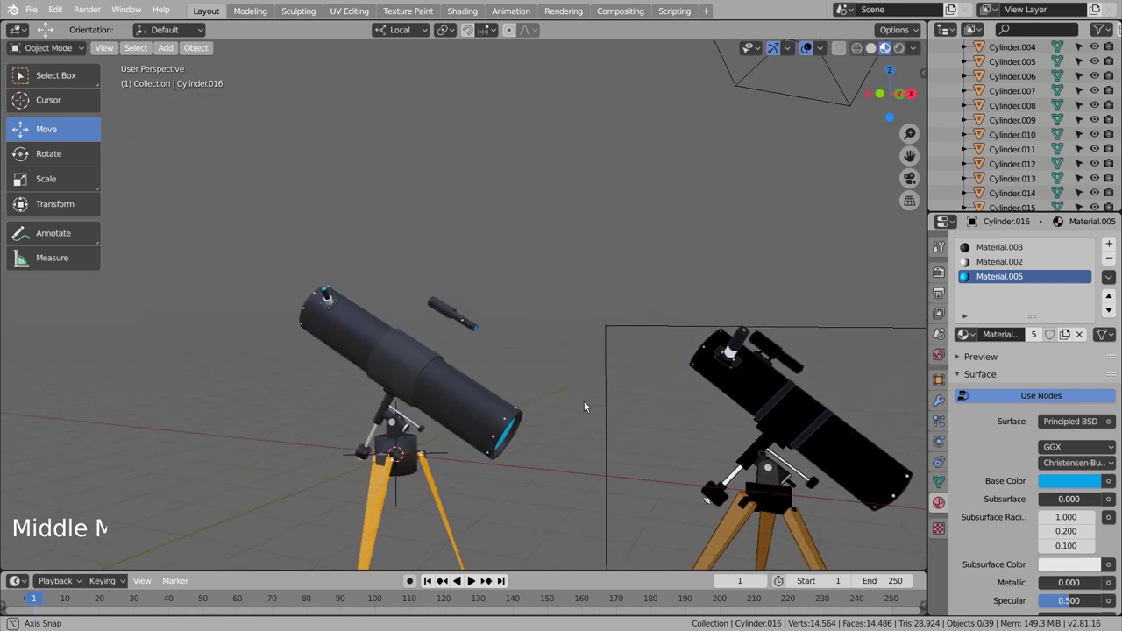
pyautogui.scroll(3)
# - Add a cube beside the finder scope and scale it into a thin, long flat bar
pyautogui.click(209, 304)
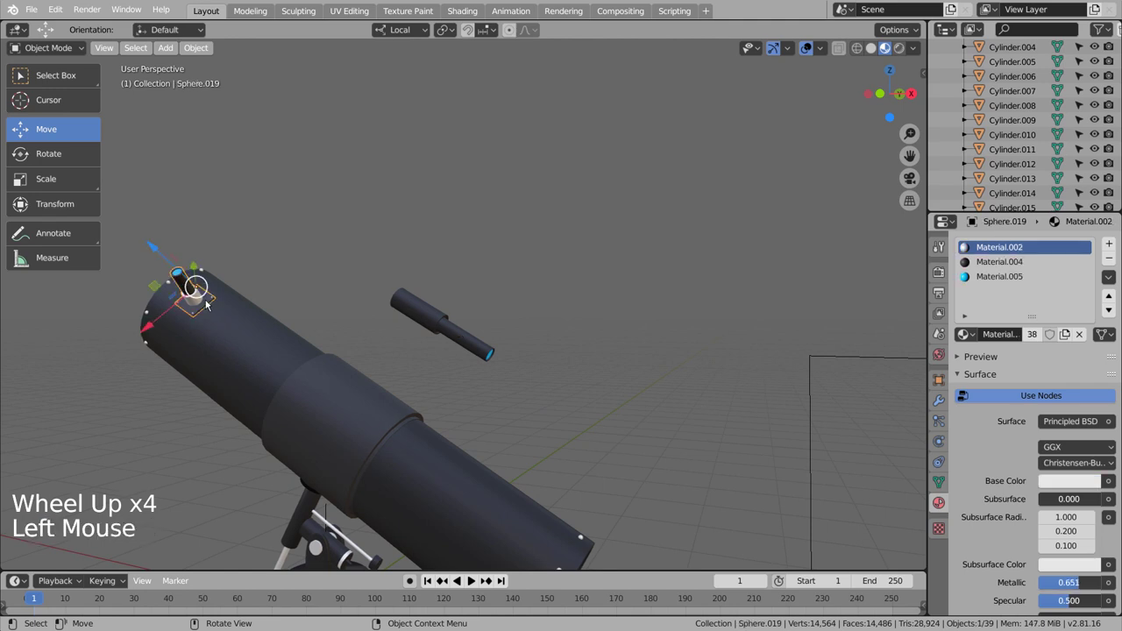
pyautogui.click(485, 376)
pyautogui.scroll(-3)
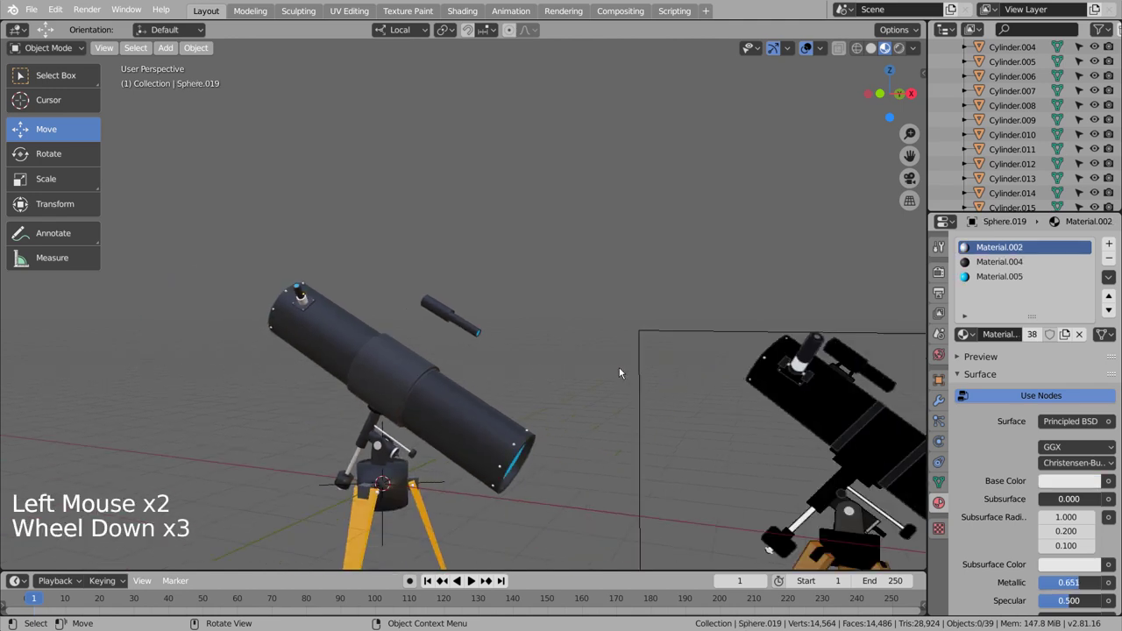
pyautogui.click(601, 365)
pyautogui.scroll(-3)
pyautogui.press('shift+a')
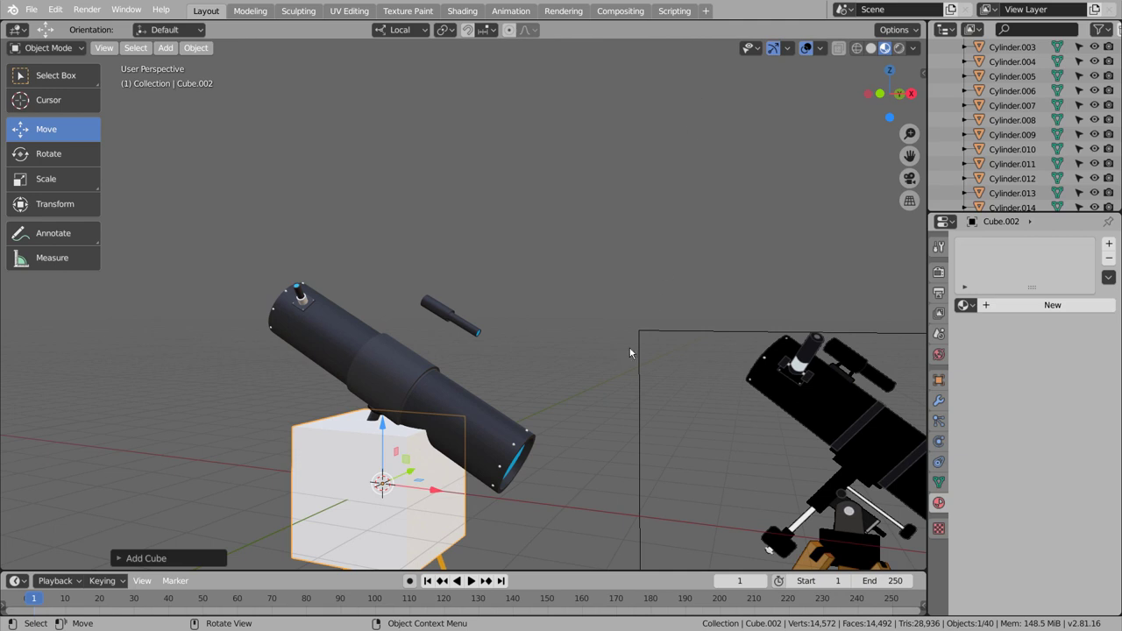
pyautogui.middleClick(562, 458)
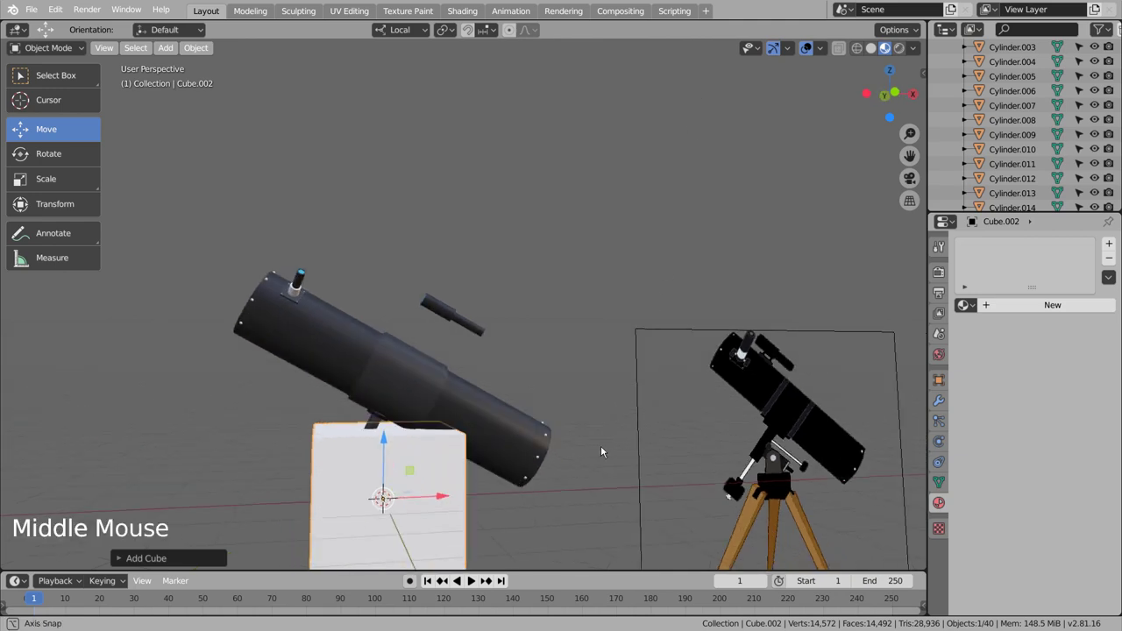
pyautogui.press('s')
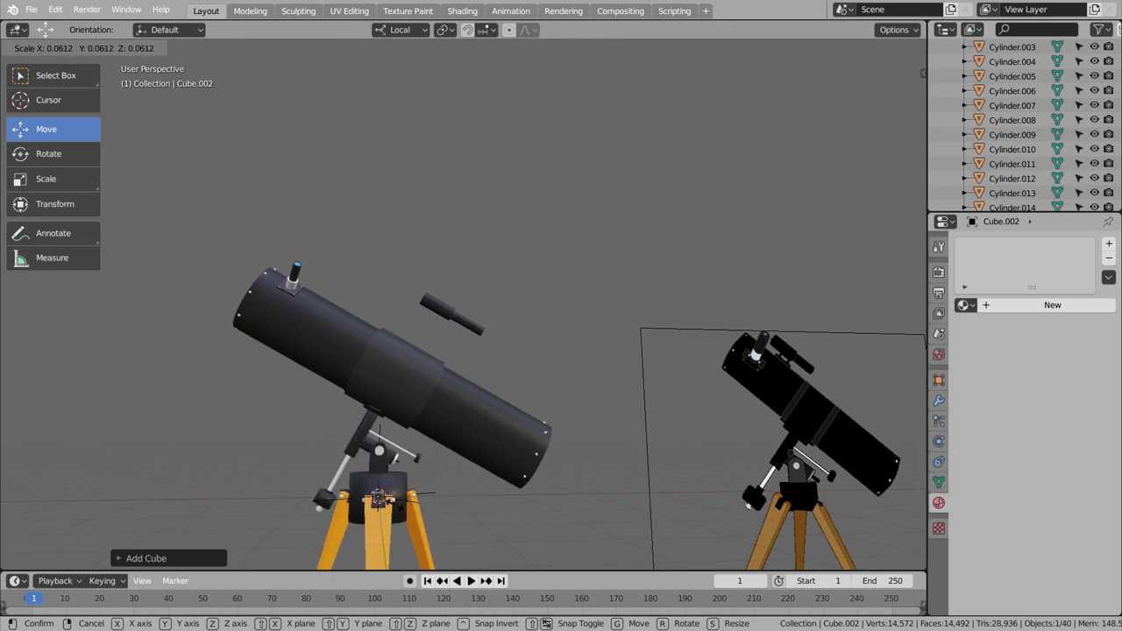
pyautogui.press('s')
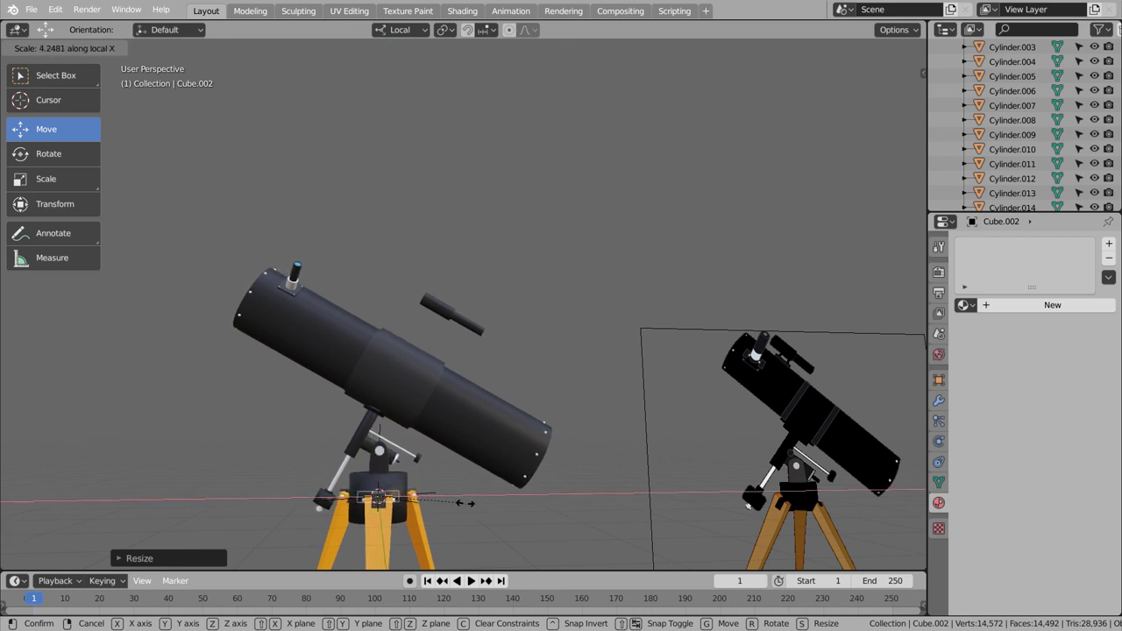
pyautogui.middleClick(492, 512)
pyautogui.click(437, 431)
# - Assign the existing dark Material.004 to the bar and inspect it beside both telescopes
pyautogui.scroll(3)
pyautogui.middleClick(485, 336)
pyautogui.middleClick(398, 323)
pyautogui.scroll(-3)
pyautogui.middleClick(503, 360)
pyautogui.press('s')
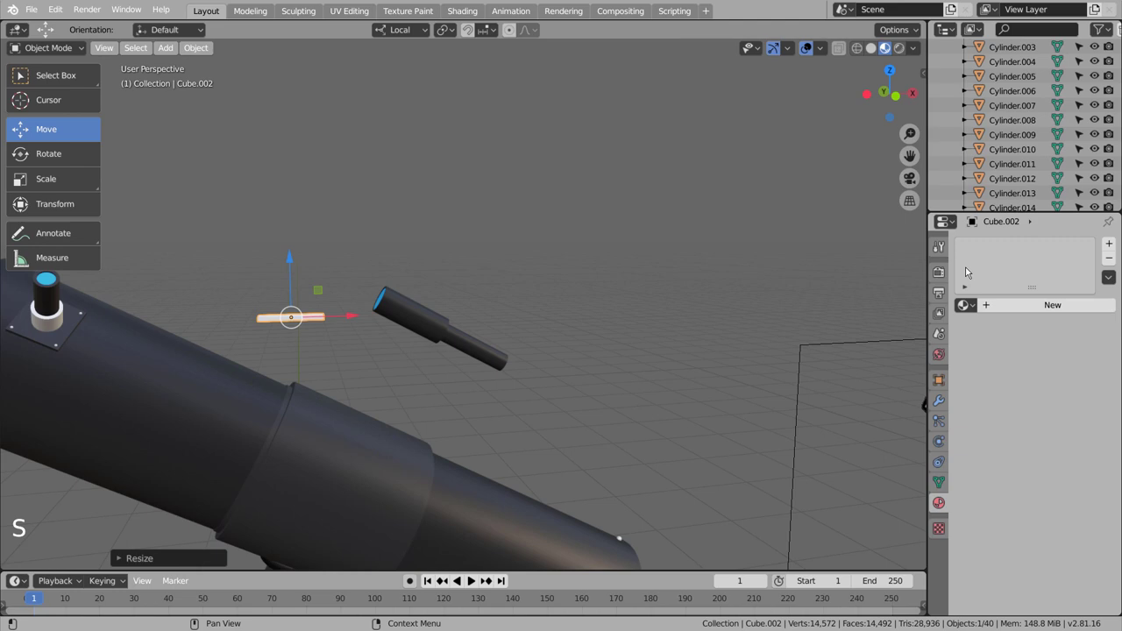
pyautogui.click(975, 308)
pyautogui.middleClick(472, 318)
pyautogui.scroll(3)
pyautogui.middleClick(668, 412)
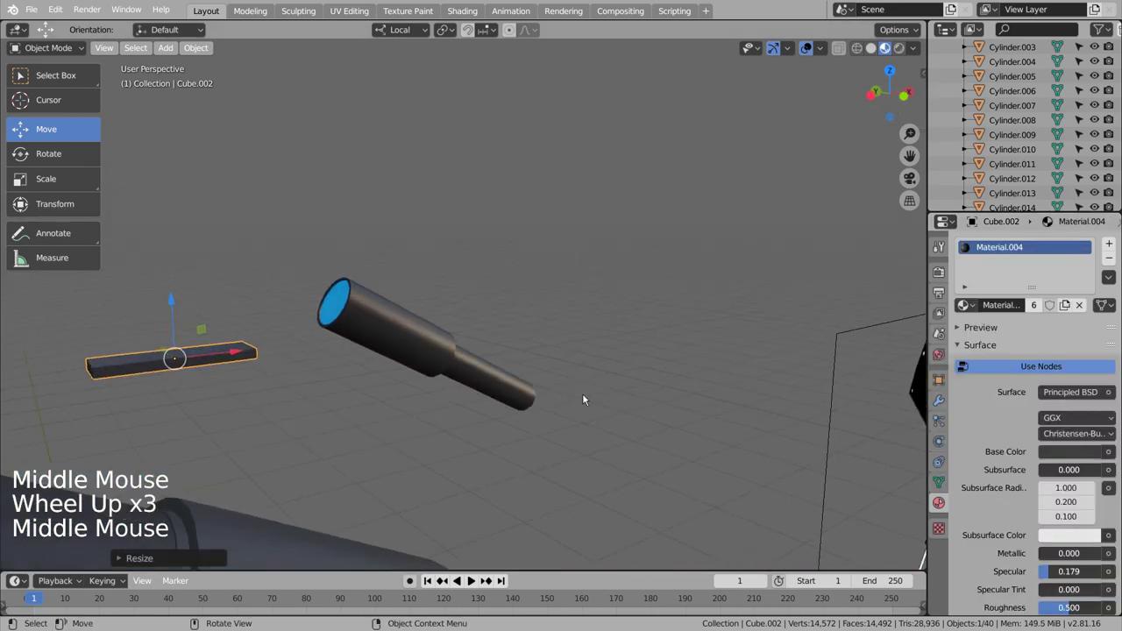
pyautogui.scroll(-3)
pyautogui.scroll(-3)
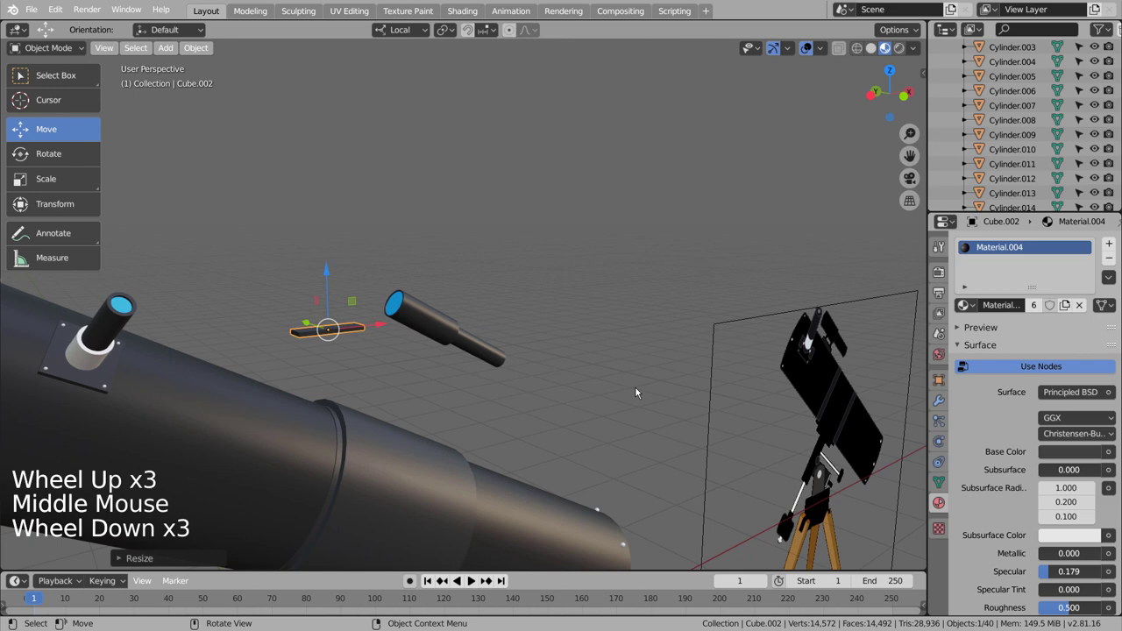
pyautogui.middleClick(590, 391)
pyautogui.scroll(-3)
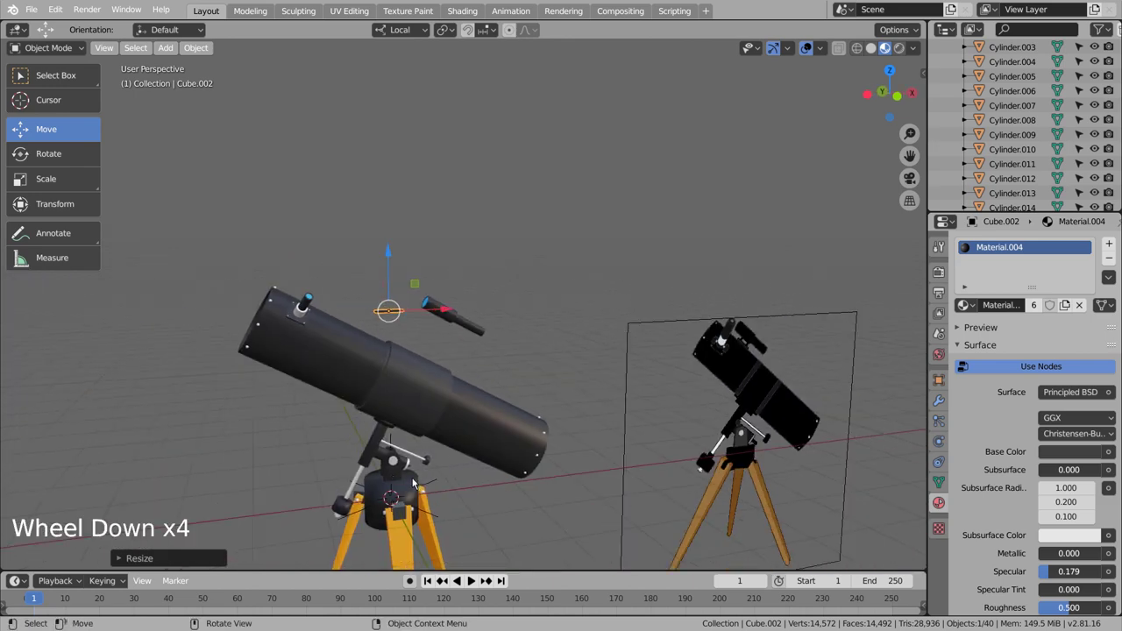
pyautogui.click(570, 358)
# - Add a cylinder, shrink it into a small post and give it the dark Material.004
pyautogui.press('shift+a')
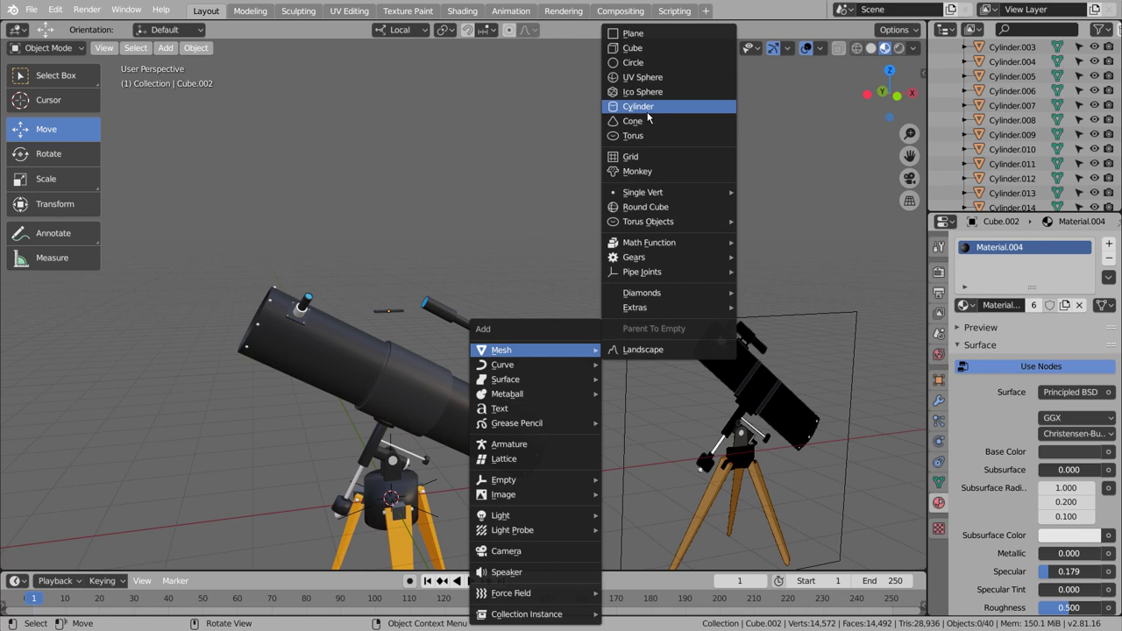
pyautogui.press('s')
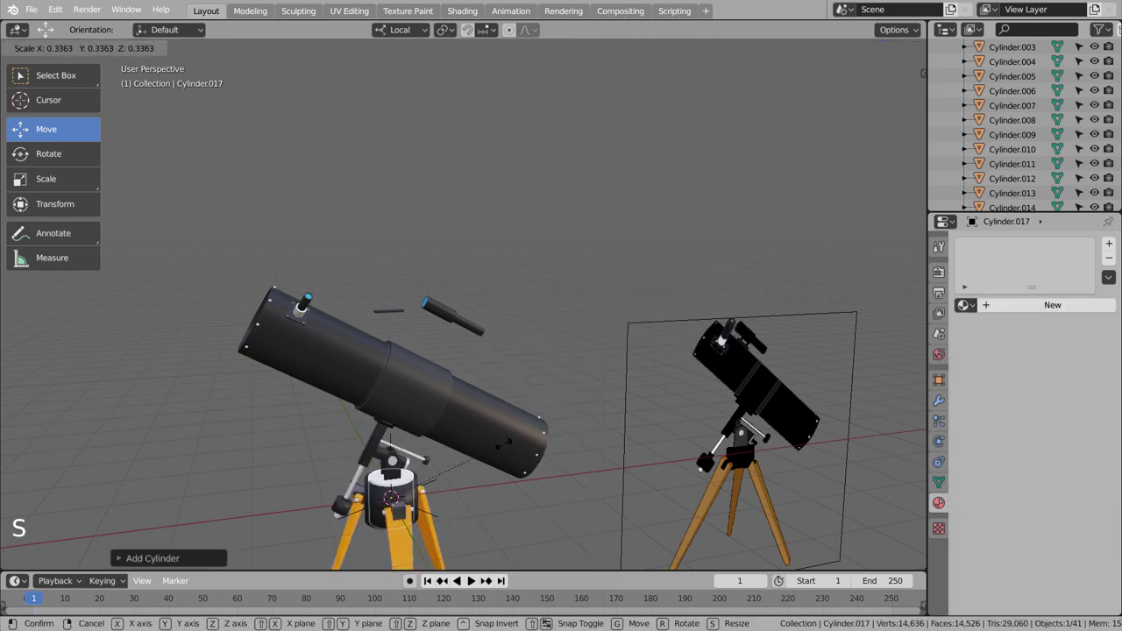
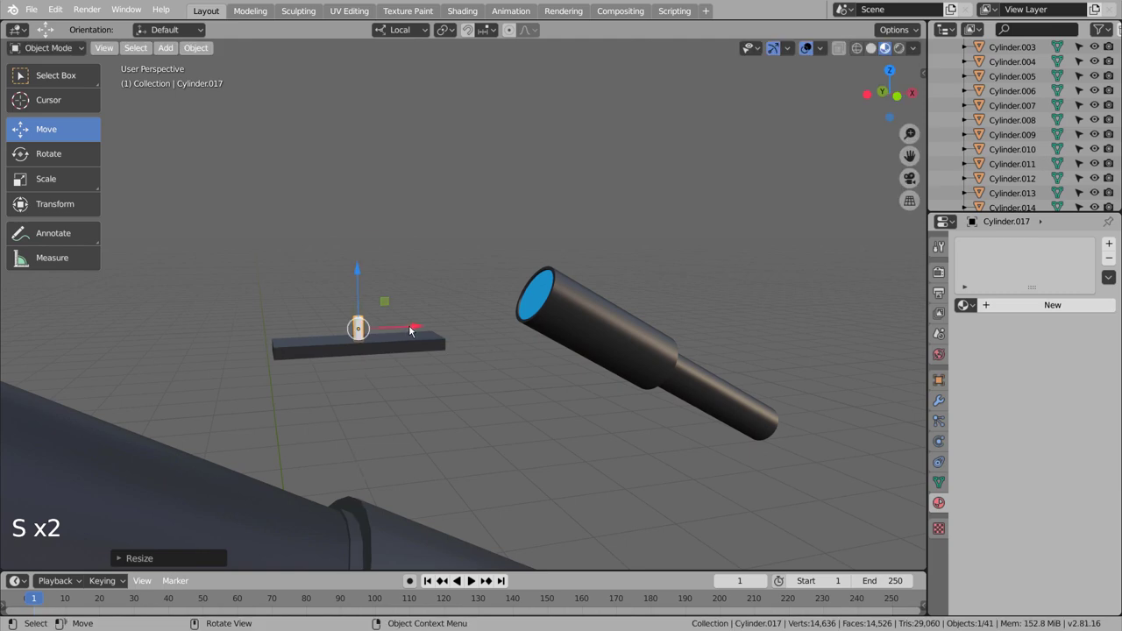
pyautogui.scroll(-3)
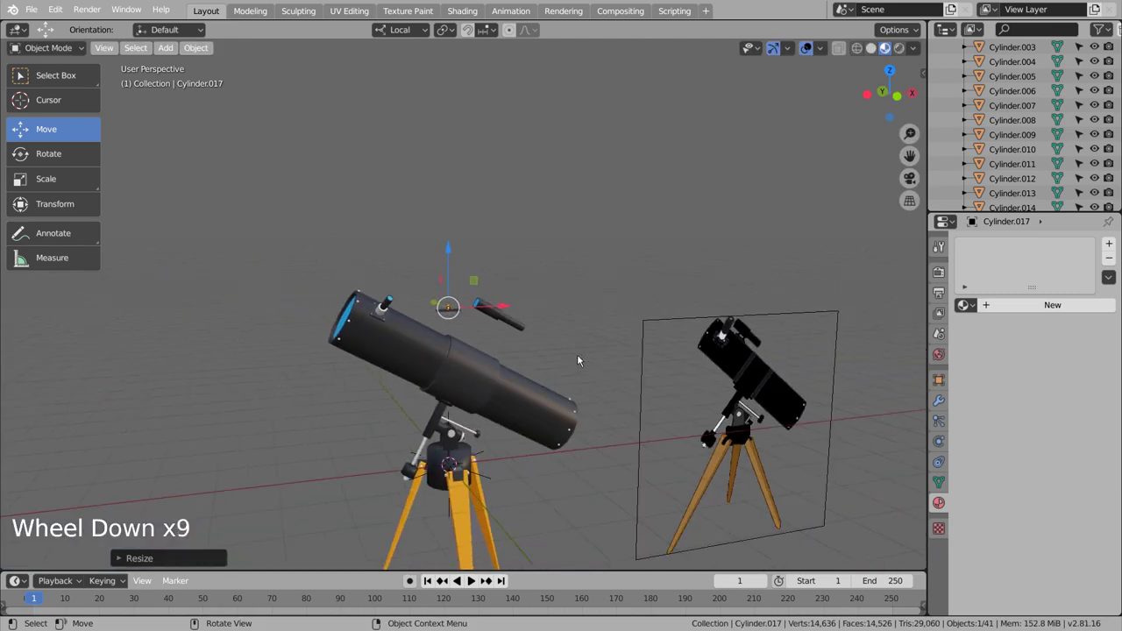
pyautogui.scroll(-3)
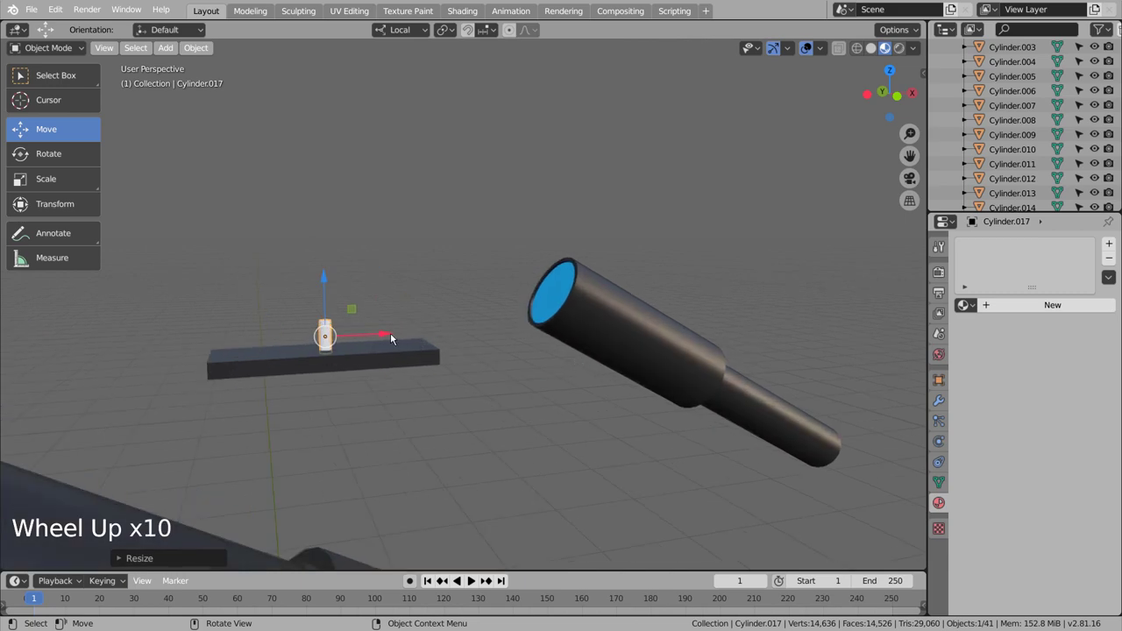
pyautogui.click(977, 309)
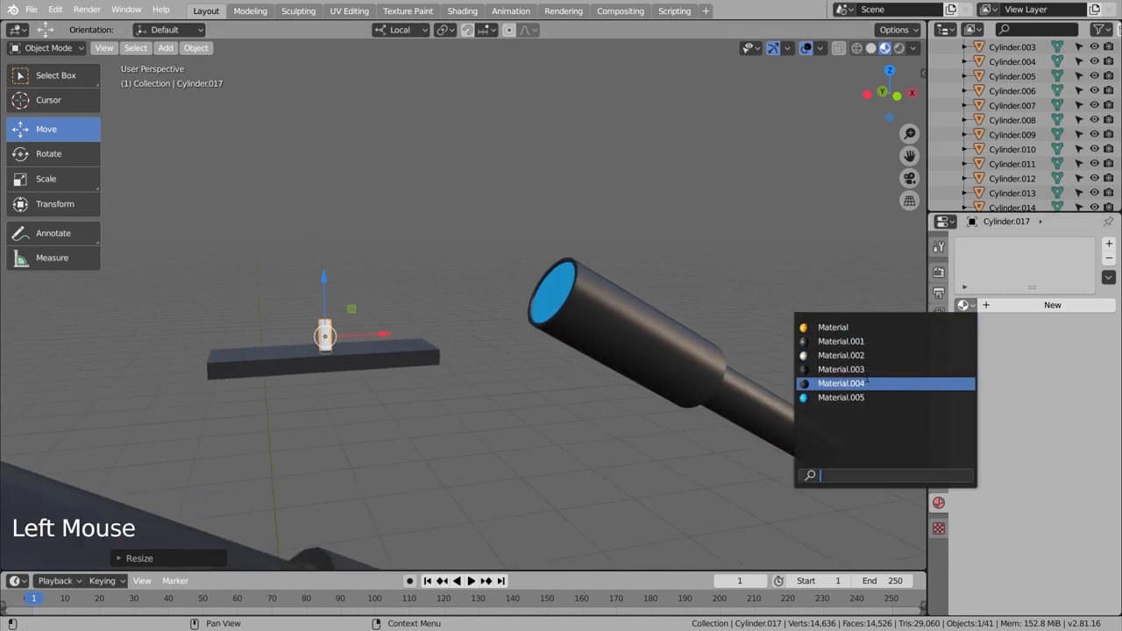
pyautogui.press('KP_1')
# - Move the post onto the thin bar (Cylinder.017) and duplicate it as Cylinder.018
pyautogui.scroll(3)
pyautogui.scroll(-3)
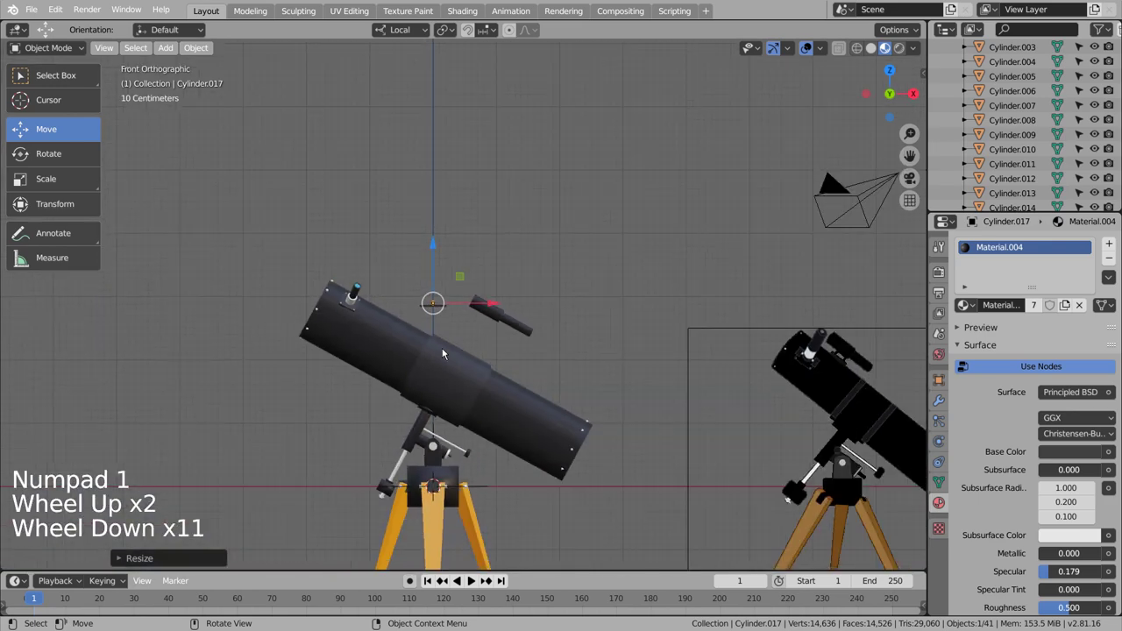
pyautogui.scroll(3)
pyautogui.click(404, 318)
pyautogui.press('s')
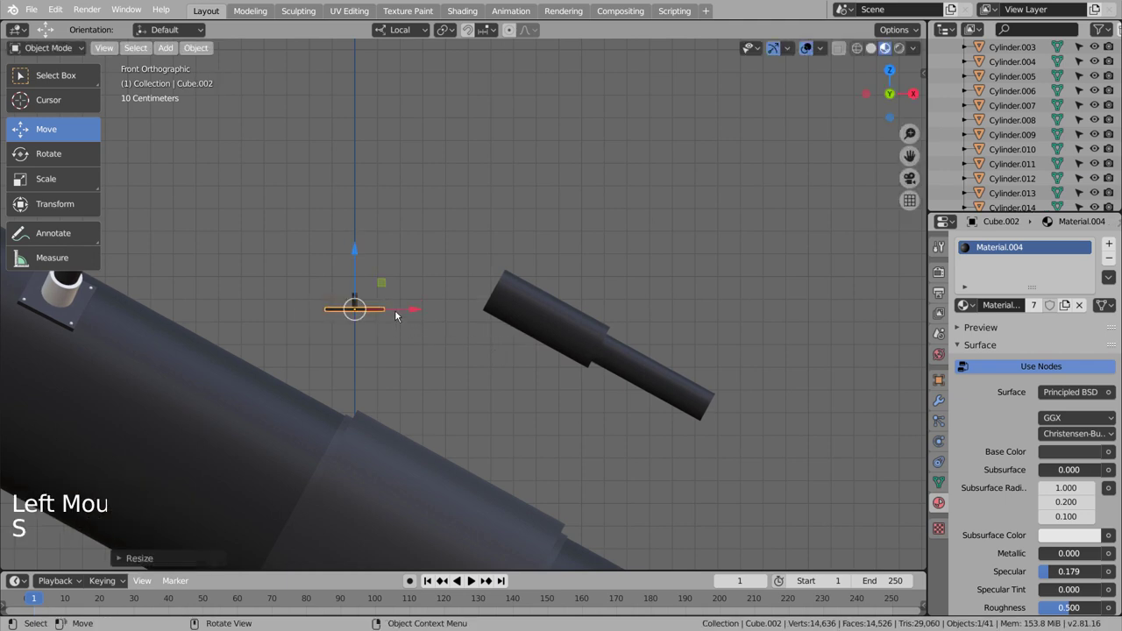
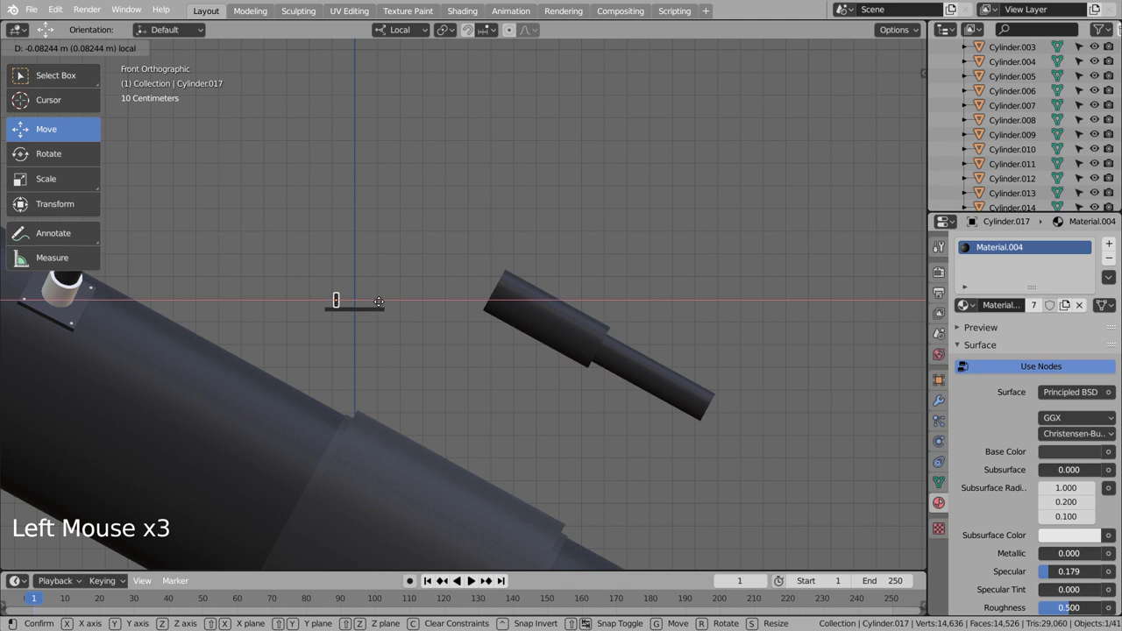
pyautogui.click(378, 301)
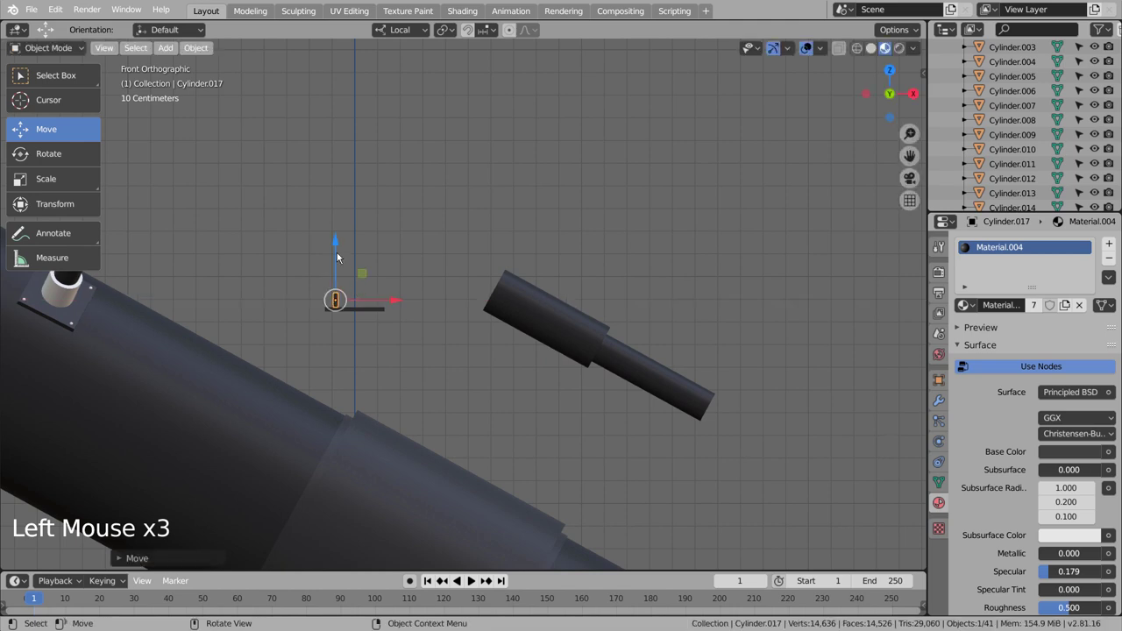
pyautogui.click(340, 255)
pyautogui.press('shift+d')
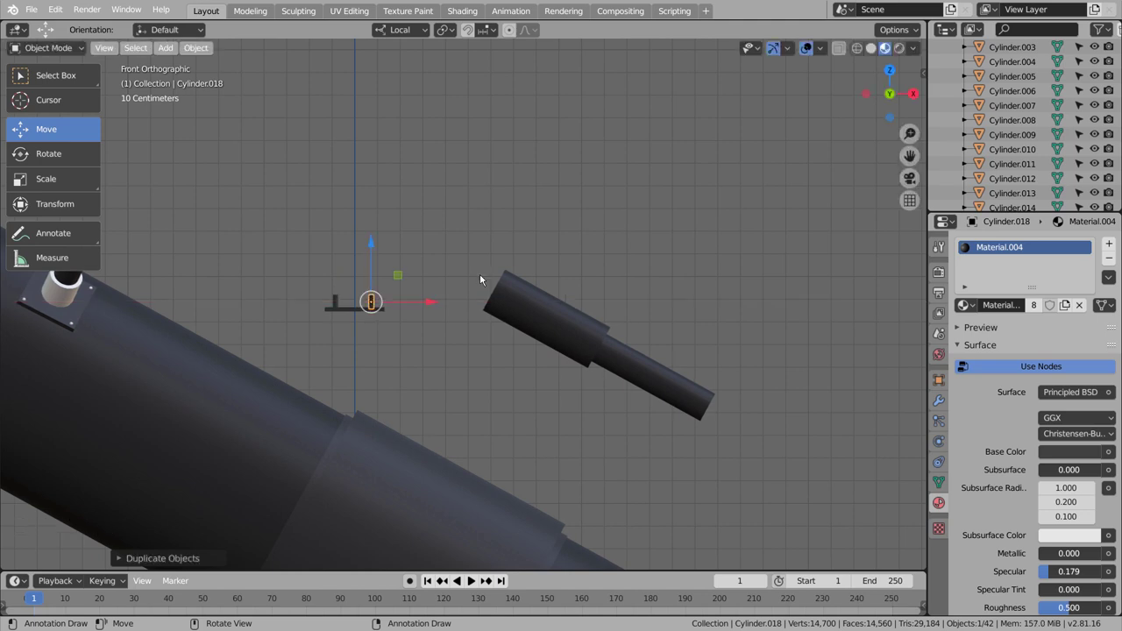
# - Select both finder tube cylinders, rotate them level and move them onto the bracket
pyautogui.click(502, 361)
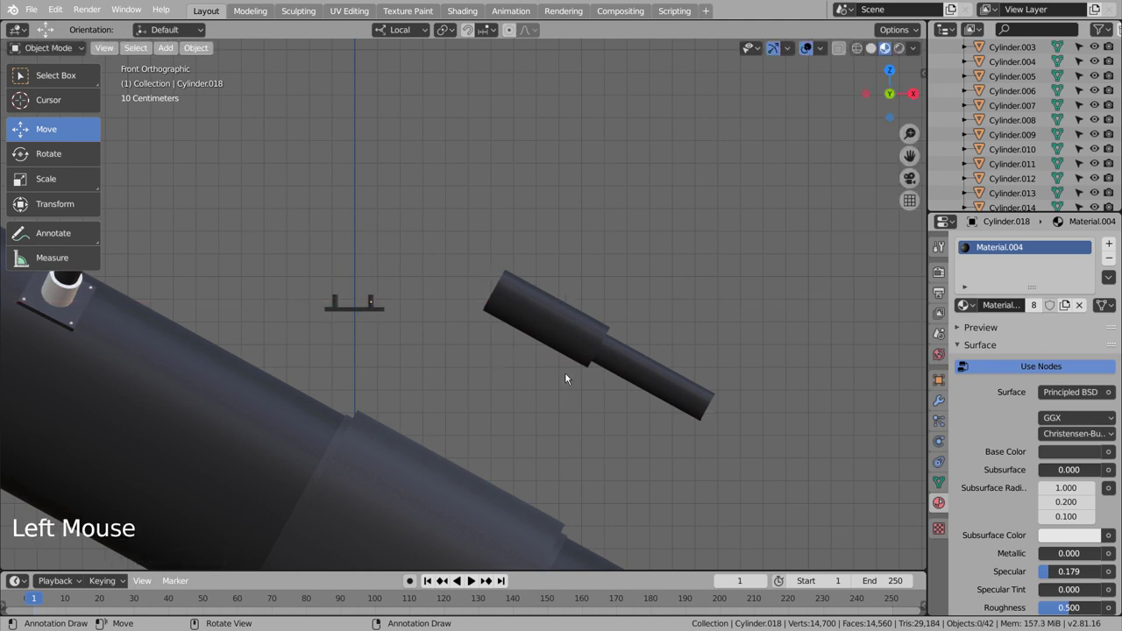
pyautogui.click(556, 393)
pyautogui.press('b')
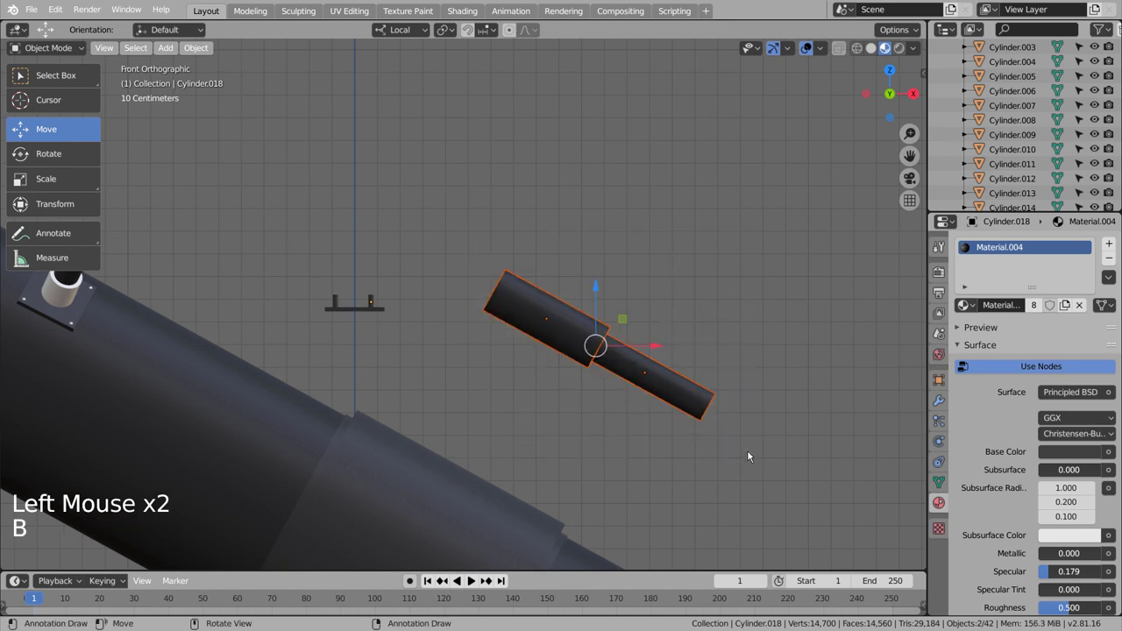
pyautogui.press('r')
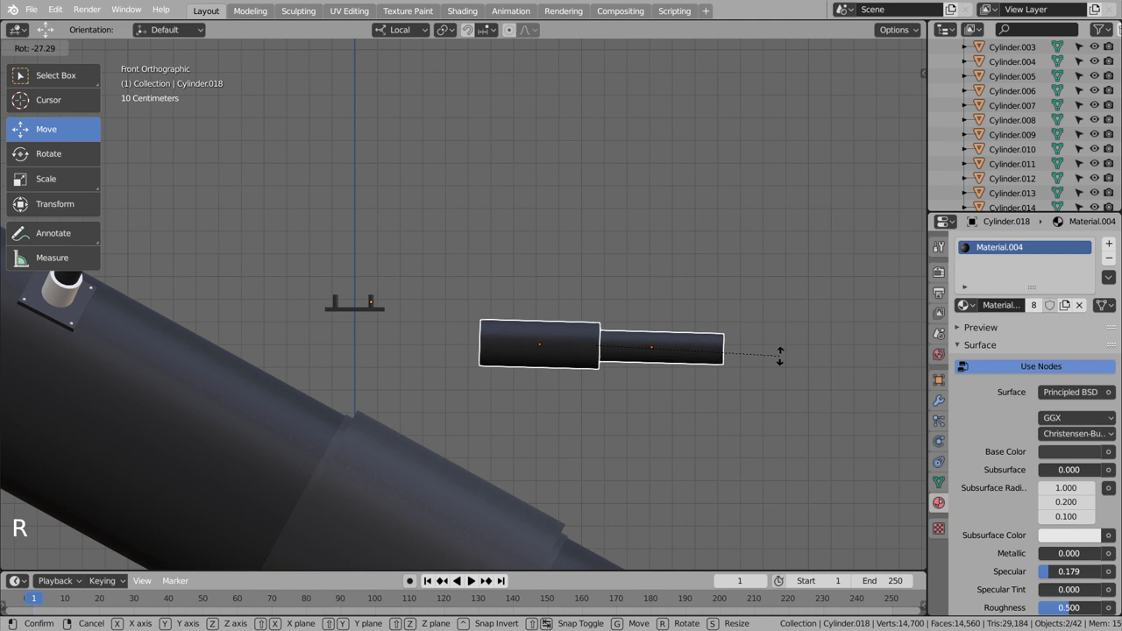
pyautogui.press('g')
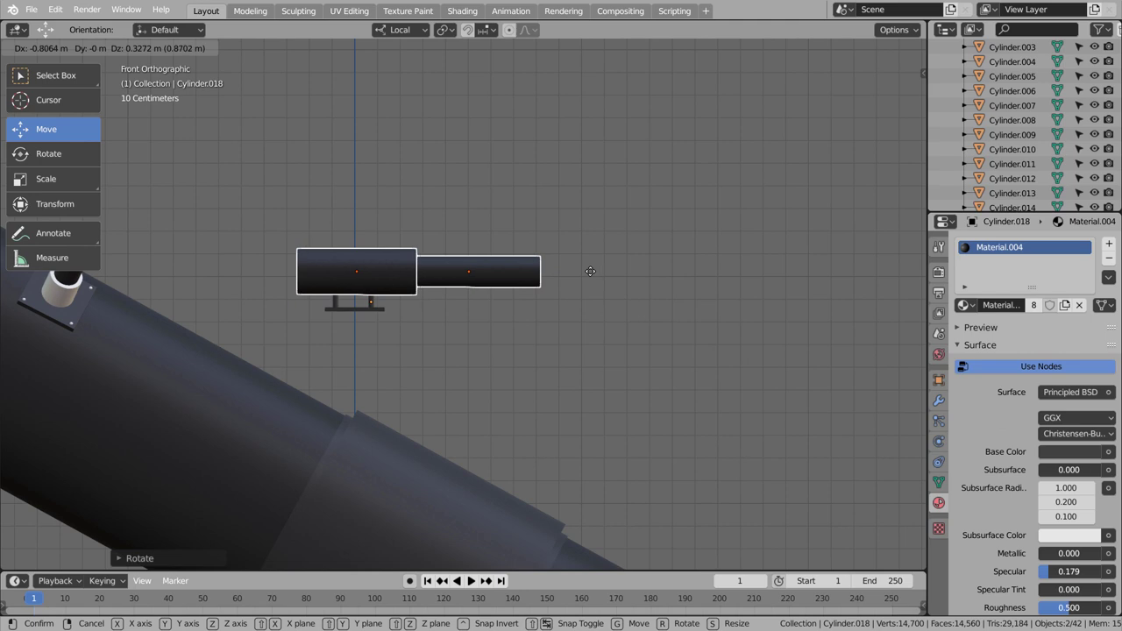
pyautogui.click(616, 336)
# - Join the finder tube pieces into one object with Ctrl+J
pyautogui.press('b')
pyautogui.press('ctrl+j')
pyautogui.click(599, 329)
pyautogui.click(494, 289)
pyautogui.middleClick(523, 335)
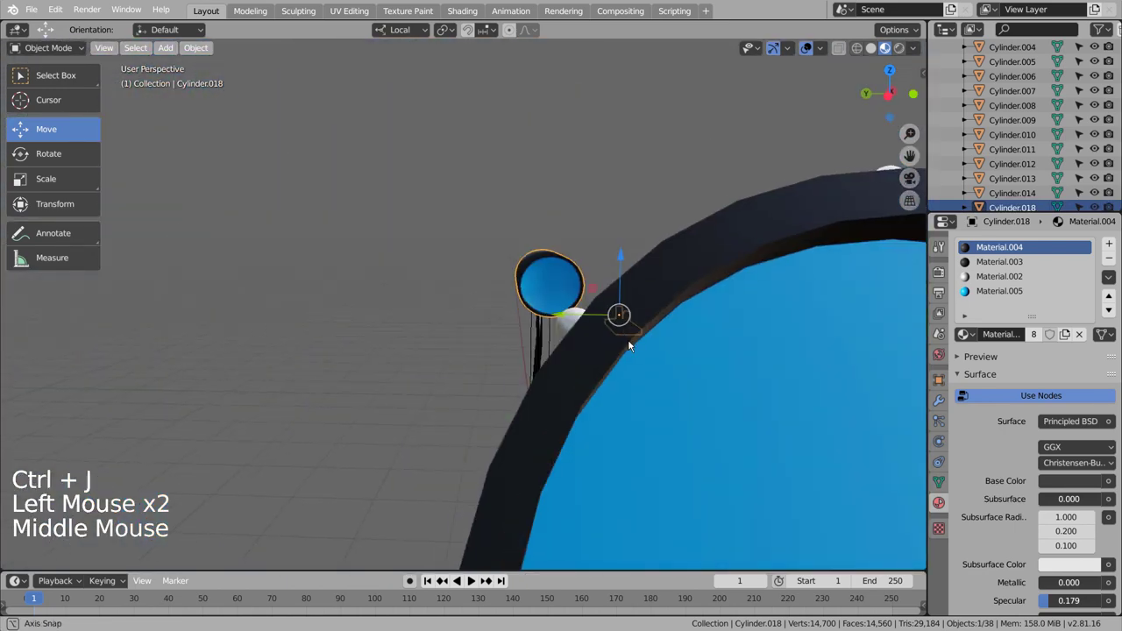
# - Undo the join, then in Right wireframe view slide a finder end disc along its axis to centre it
pyautogui.press('ctrl+z')
pyautogui.press('ctrl+z')
pyautogui.press('ctrl+z')
pyautogui.click(624, 264)
pyautogui.click(568, 275)
pyautogui.press('KP_3')
pyautogui.press('KP_1')
pyautogui.press('KP_3')
pyautogui.press('shift+z')
pyautogui.click(456, 272)
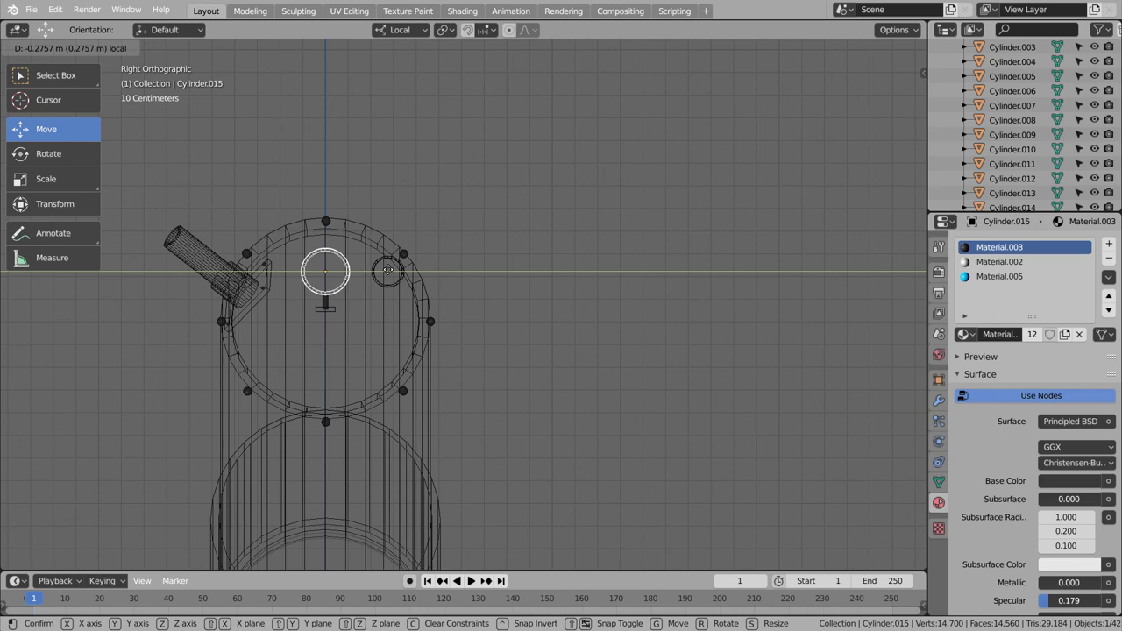
pyautogui.click(393, 272)
# - Centre the blue lens disc on the tube the same way, shifting it about 0.28 m along its axis
pyautogui.click(560, 298)
pyautogui.middleClick(566, 325)
pyautogui.press('ctrl+z')
pyautogui.press('ctrl+z')
pyautogui.press('ctrl+z')
pyautogui.click(478, 277)
pyautogui.press('KP_3')
pyautogui.click(447, 275)
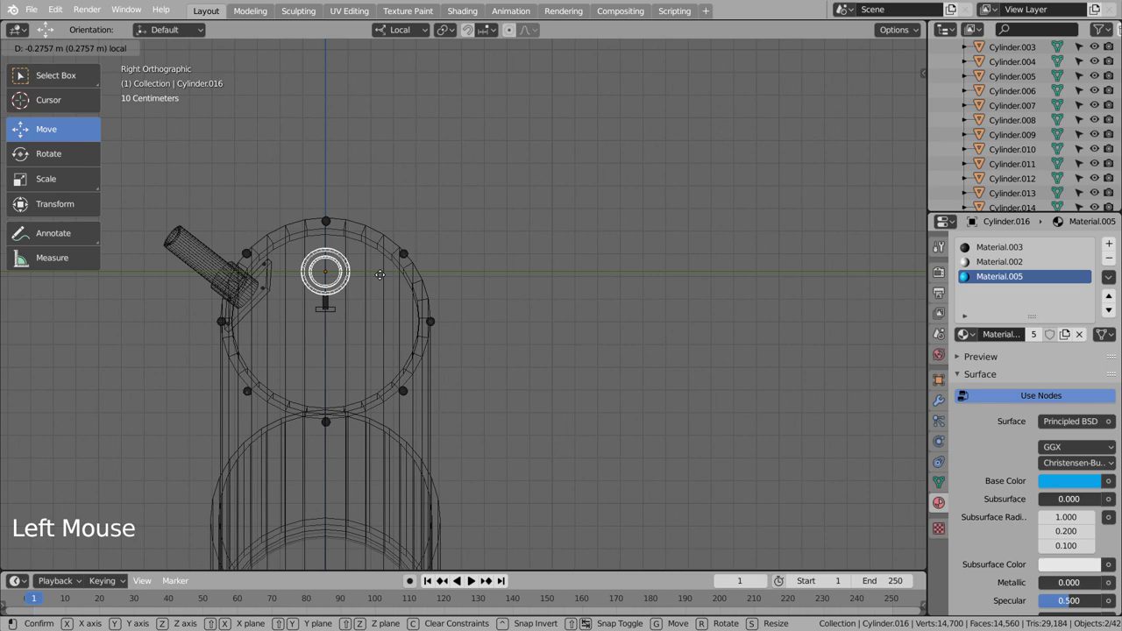
pyautogui.middleClick(536, 248)
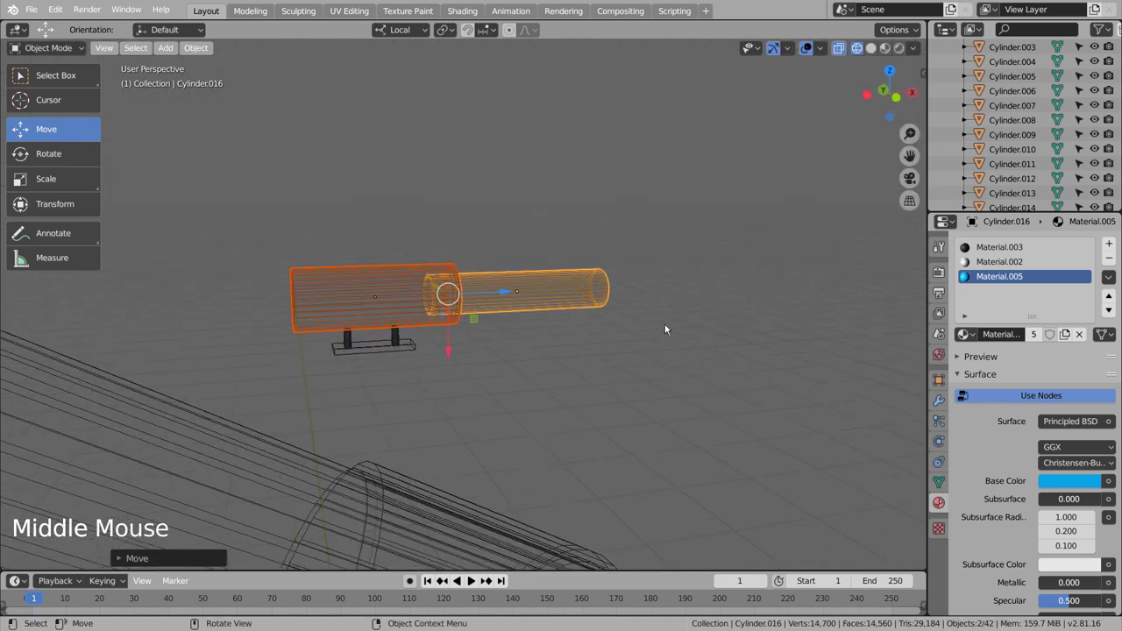
# - Box-select all finder scope parts and join them into a single object
pyautogui.click(641, 358)
pyautogui.press('b')
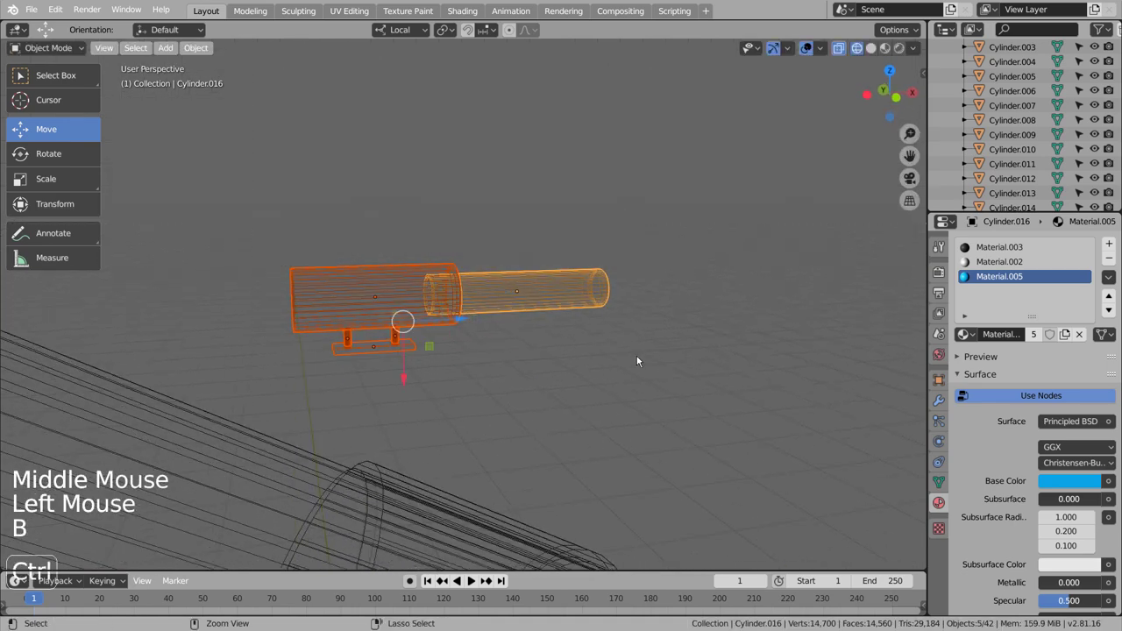
pyautogui.press('ctrl+j')
pyautogui.click(641, 359)
pyautogui.click(448, 299)
pyautogui.press('KP_1')
# - Check the merged finder in solid shading from side, top and front views
pyautogui.press('KP_3')
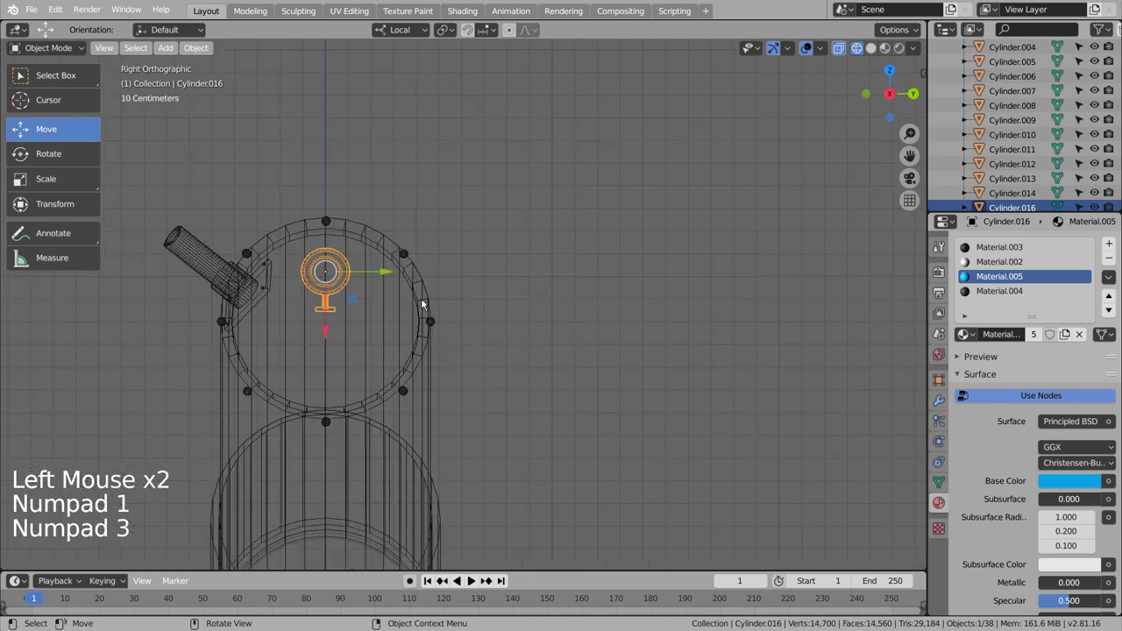
pyautogui.press('shift+z')
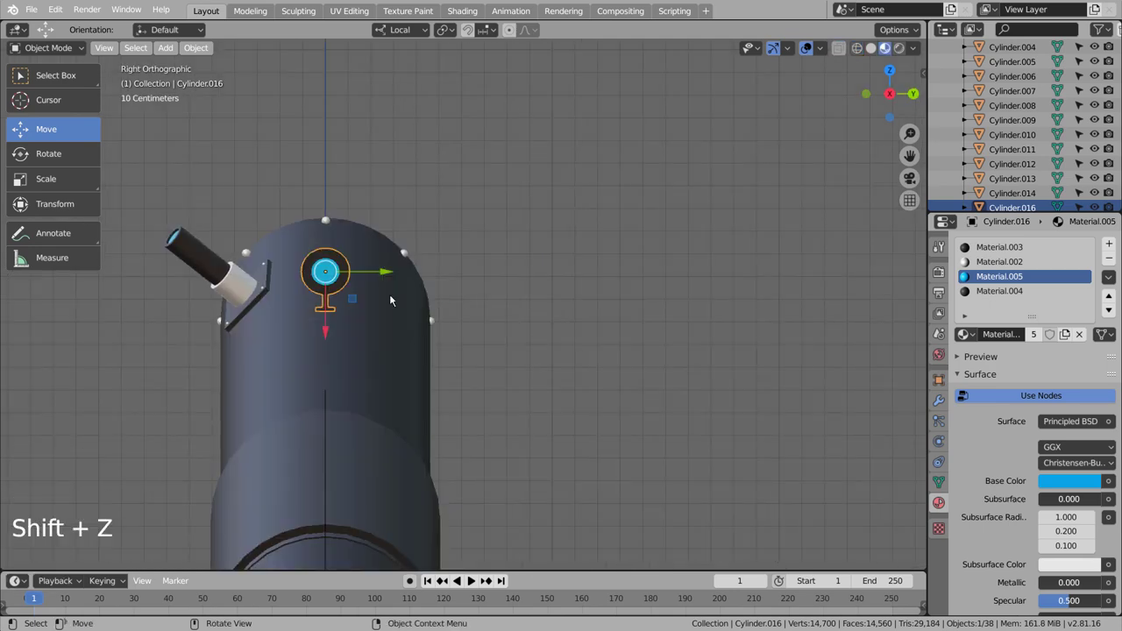
pyautogui.press('KP_7')
pyautogui.middleClick(585, 411)
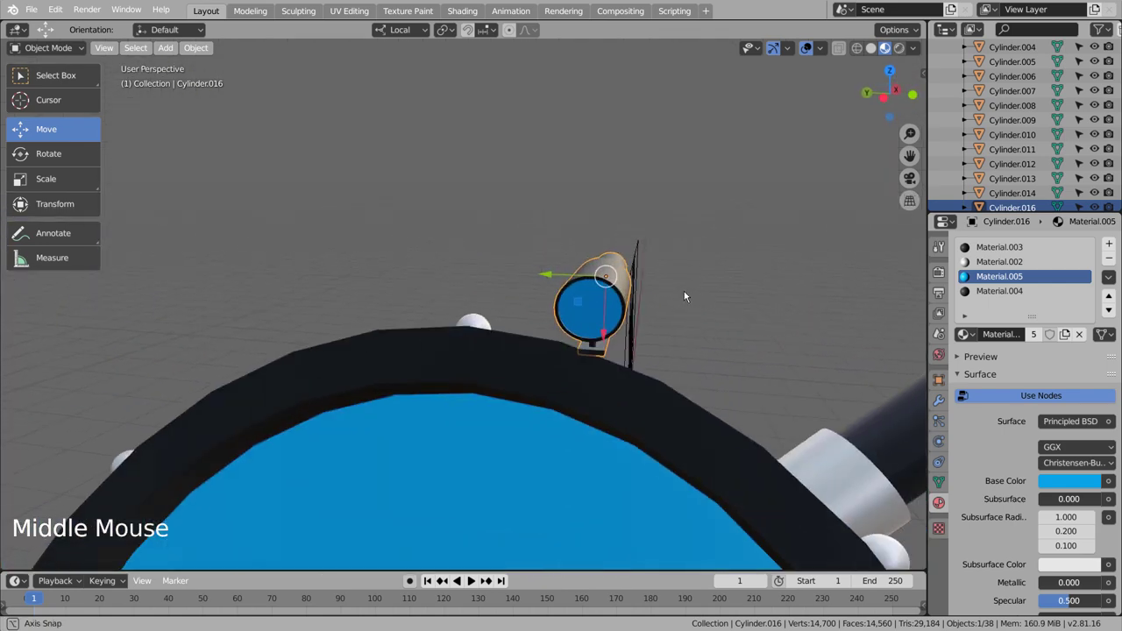
pyautogui.press('KP_3')
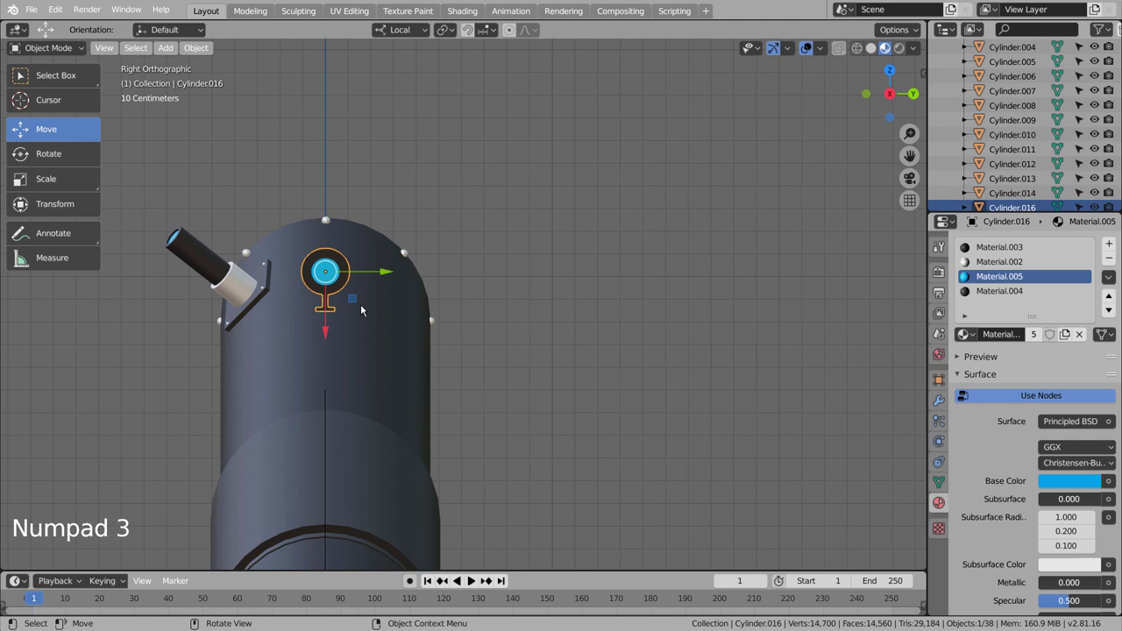
pyautogui.press('KP_1')
# - Tilt the finder in Front view and move it onto the main tube, orbiting to check
pyautogui.scroll(-3)
pyautogui.press('r')
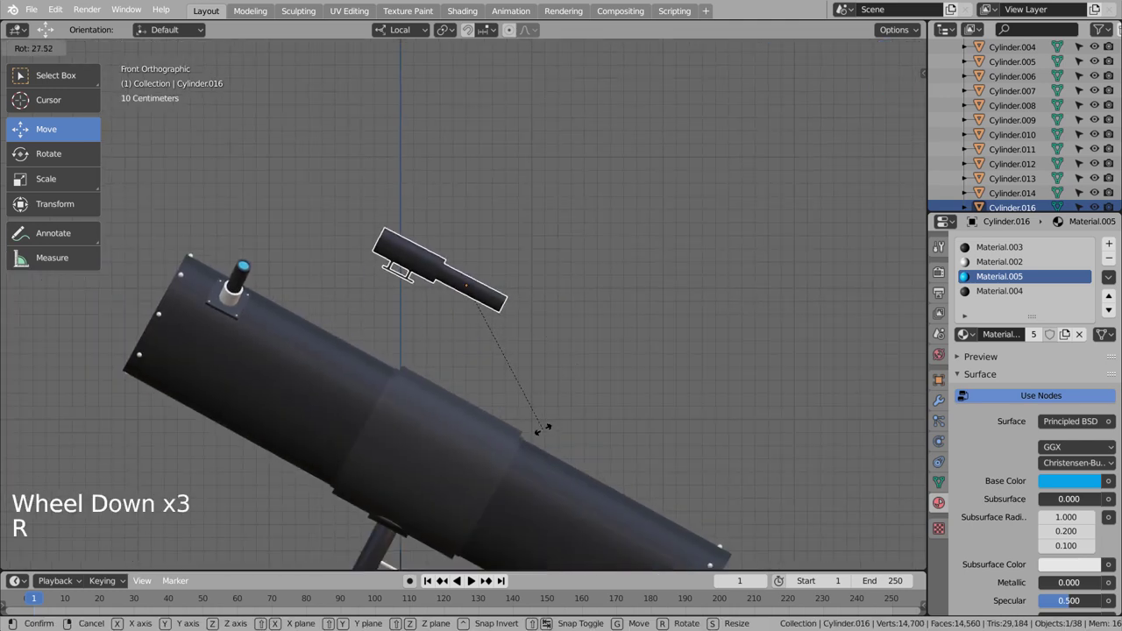
pyautogui.press('g')
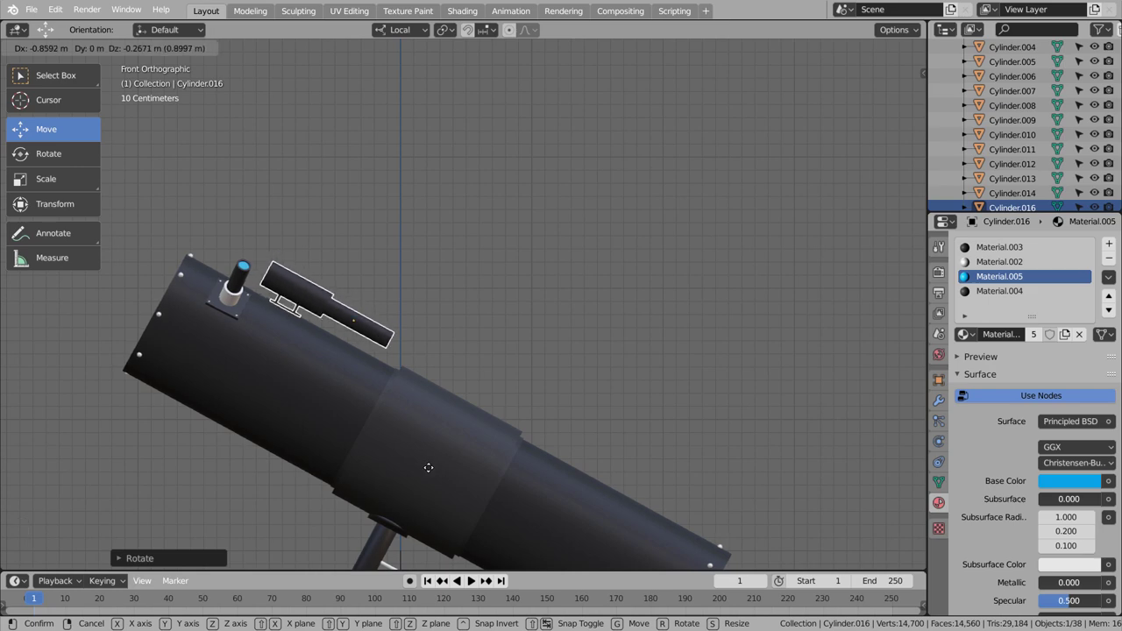
pyautogui.middleClick(525, 432)
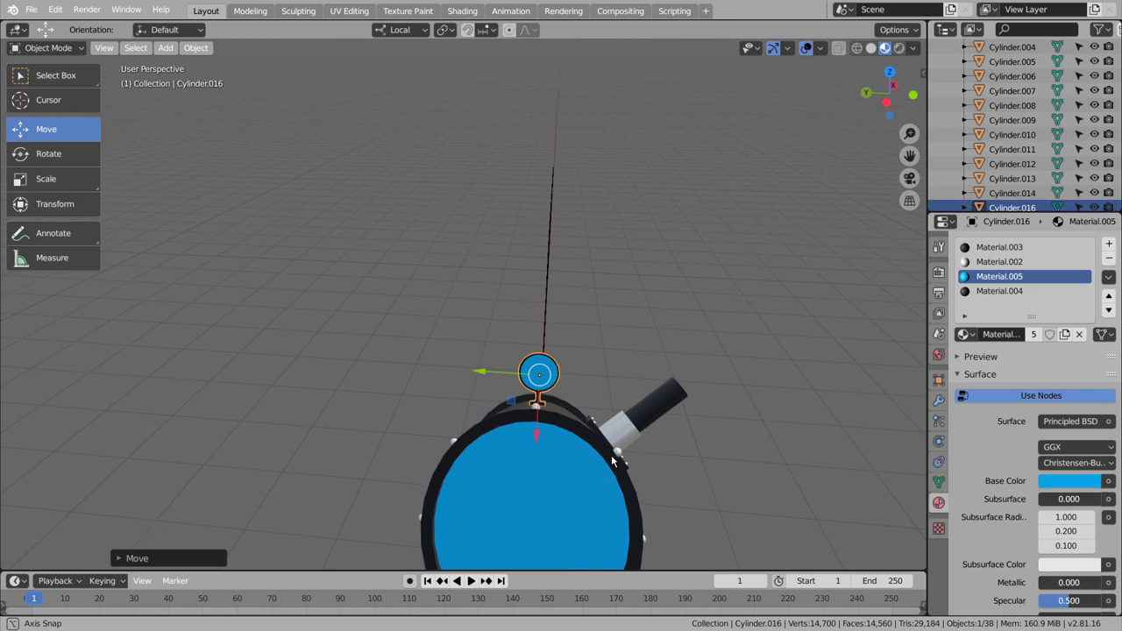
pyautogui.scroll(-3)
pyautogui.middleClick(632, 416)
pyautogui.press('g')
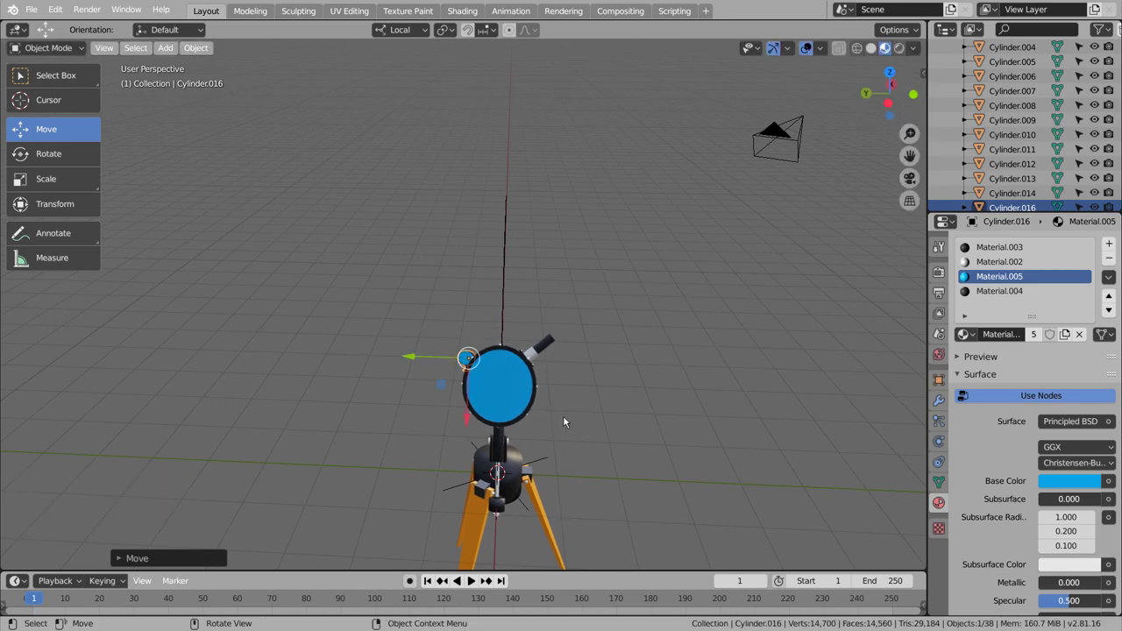
pyautogui.scroll(3)
pyautogui.middleClick(568, 419)
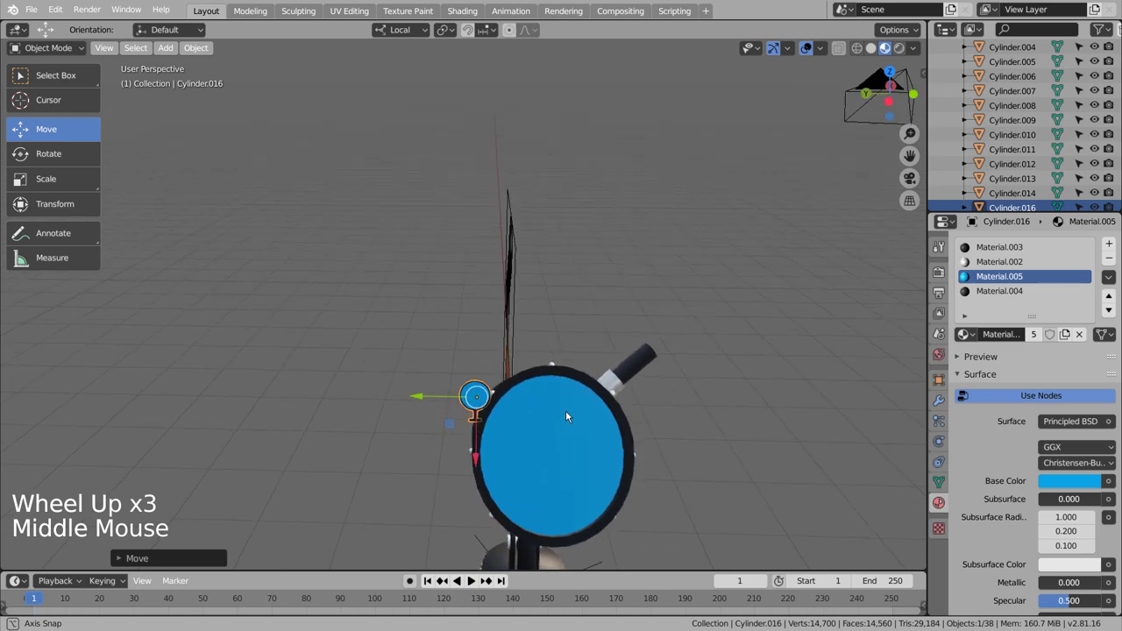
# - Switch Transform Orientation to Global and rotate the finder about 64 degrees to follow the tube
pyautogui.press('r')
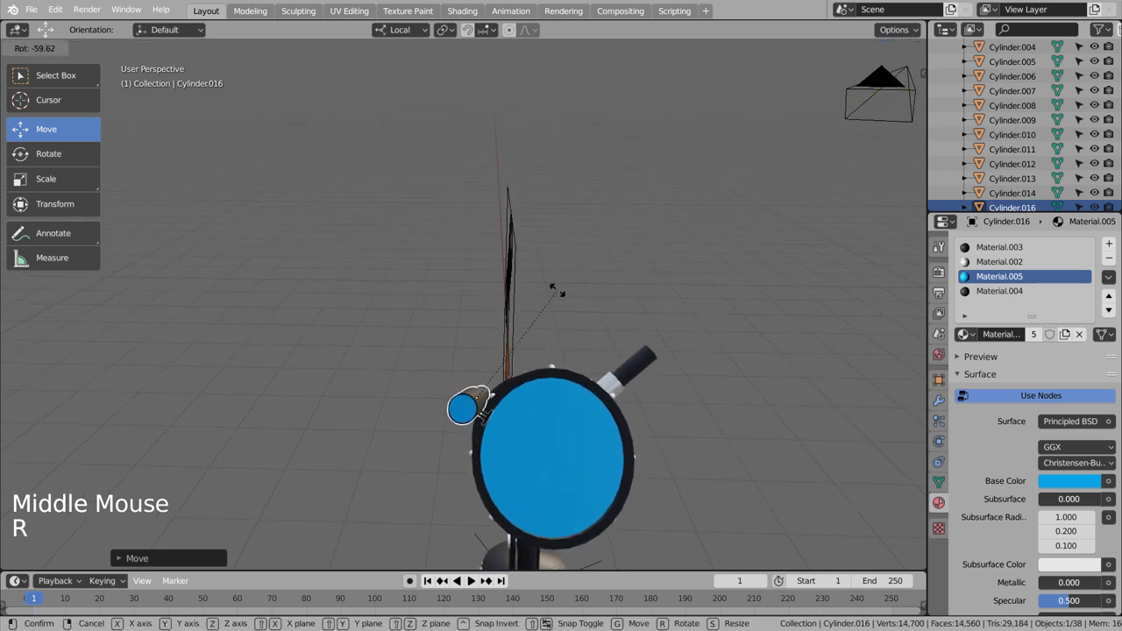
pyautogui.press('ctrl+z')
pyautogui.middleClick(604, 383)
pyautogui.click(420, 36)
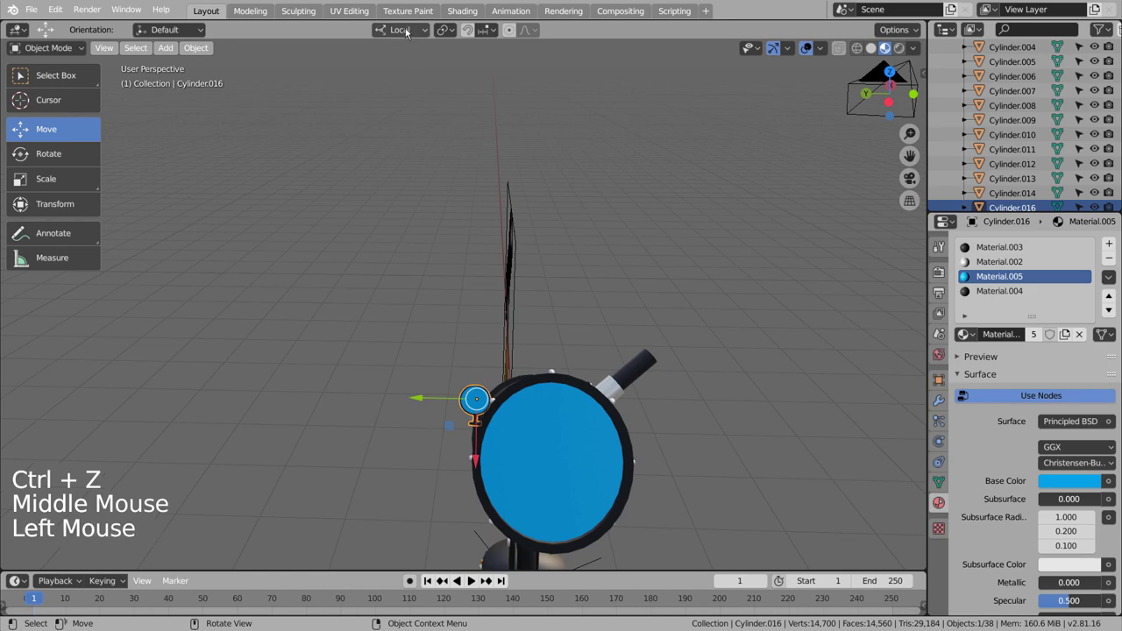
pyautogui.click(411, 33)
pyautogui.click(373, 77)
pyautogui.press('r')
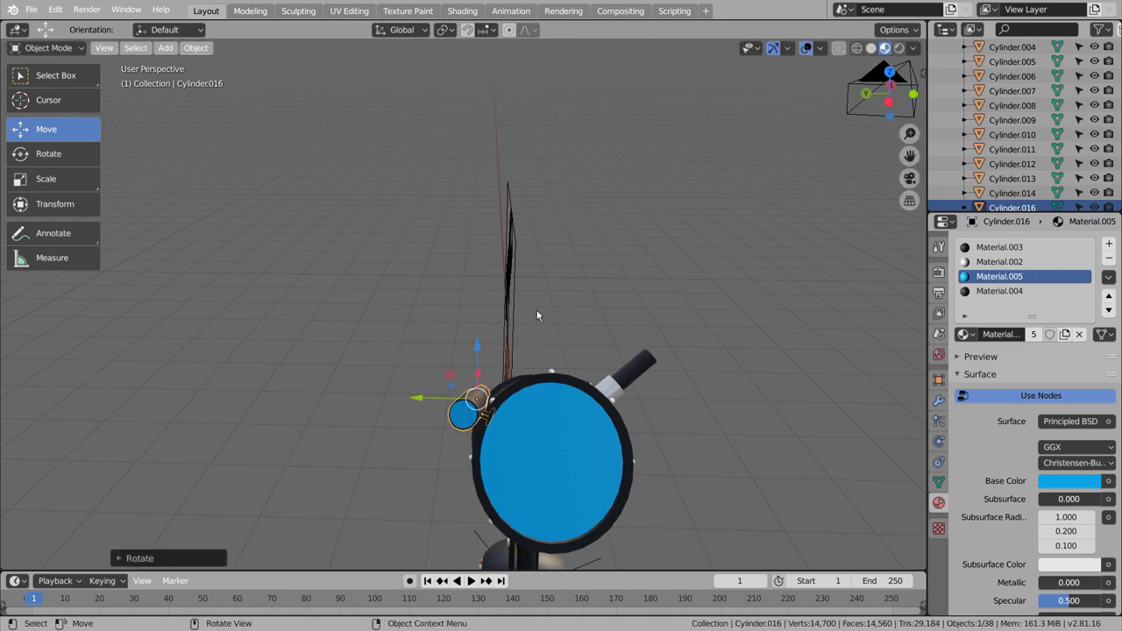
pyautogui.middleClick(656, 421)
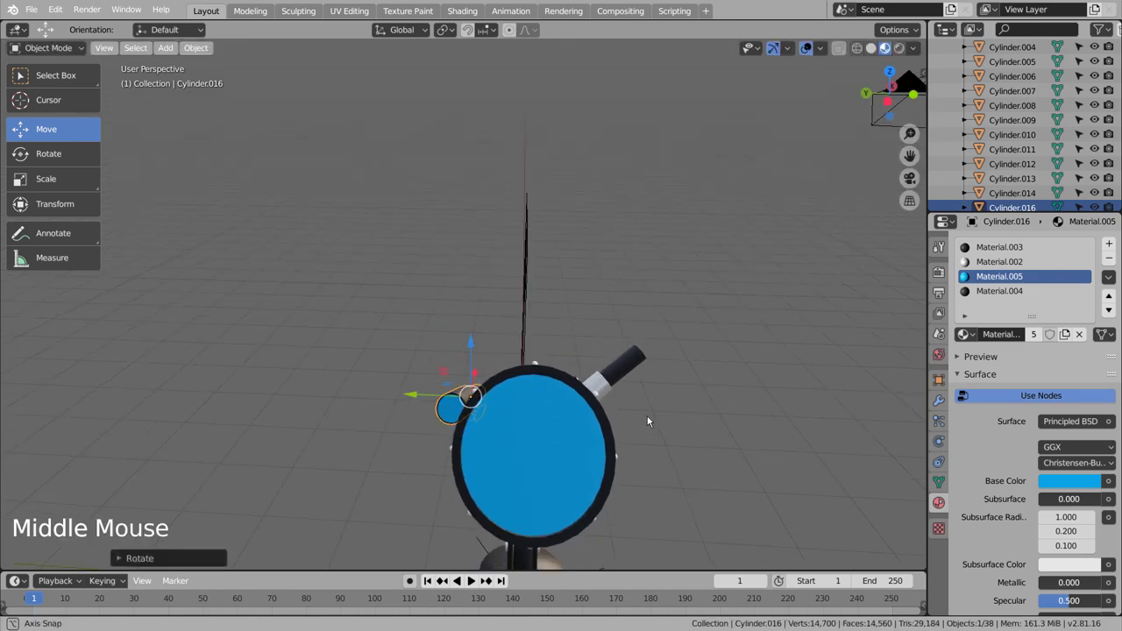
pyautogui.middleClick(672, 424)
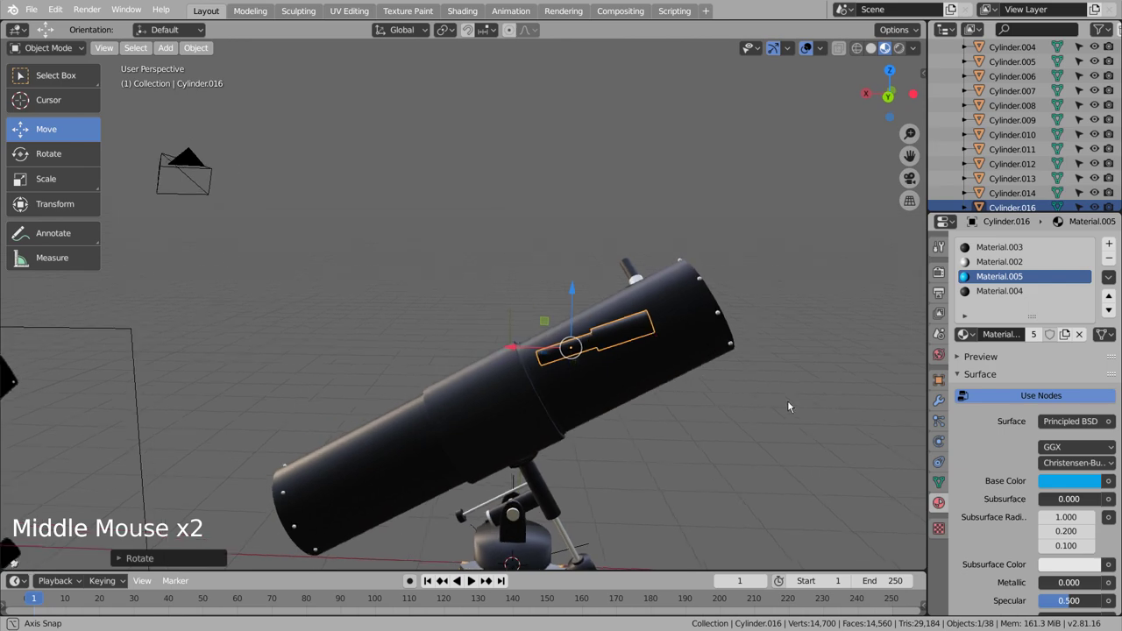
# - Rotate the finder scope further to match the tube's angle and confirm
pyautogui.press('r')
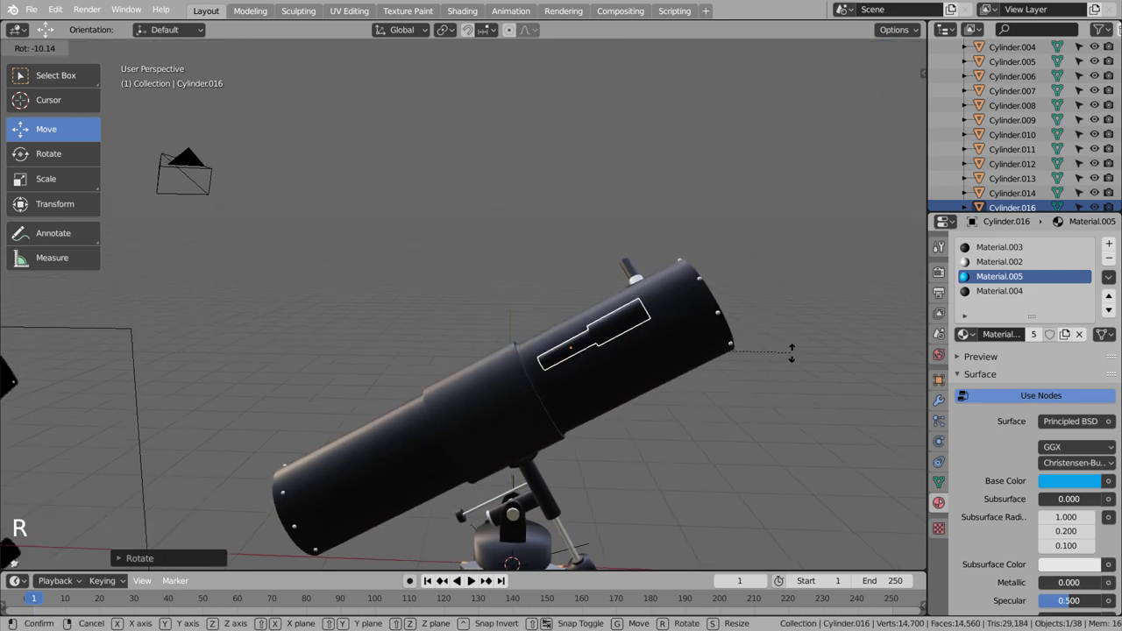
pyautogui.middleClick(711, 453)
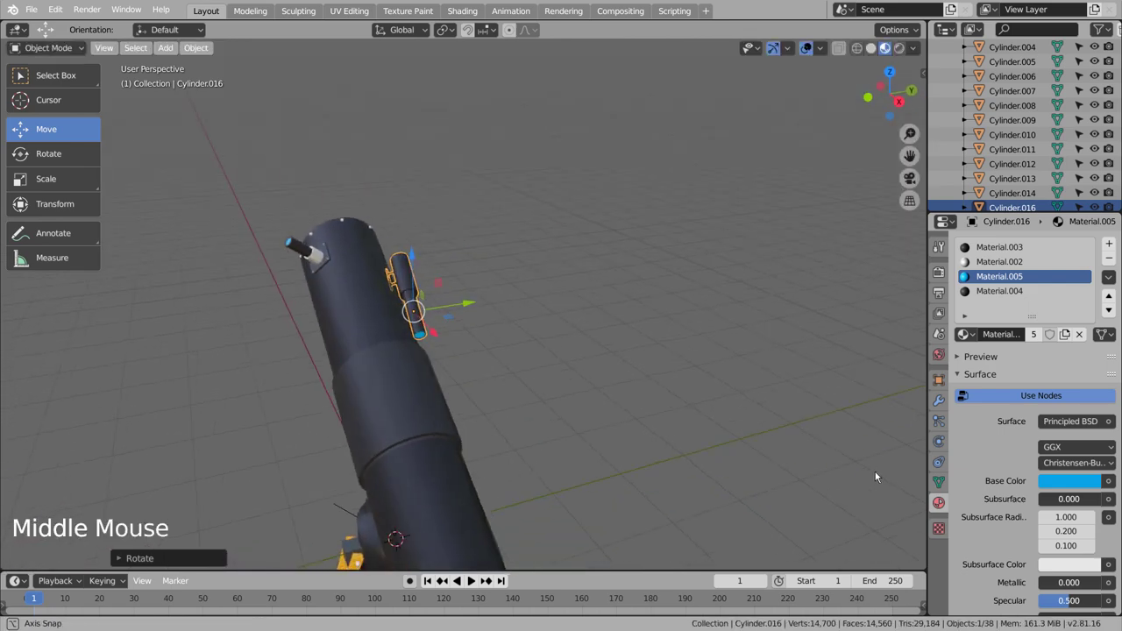
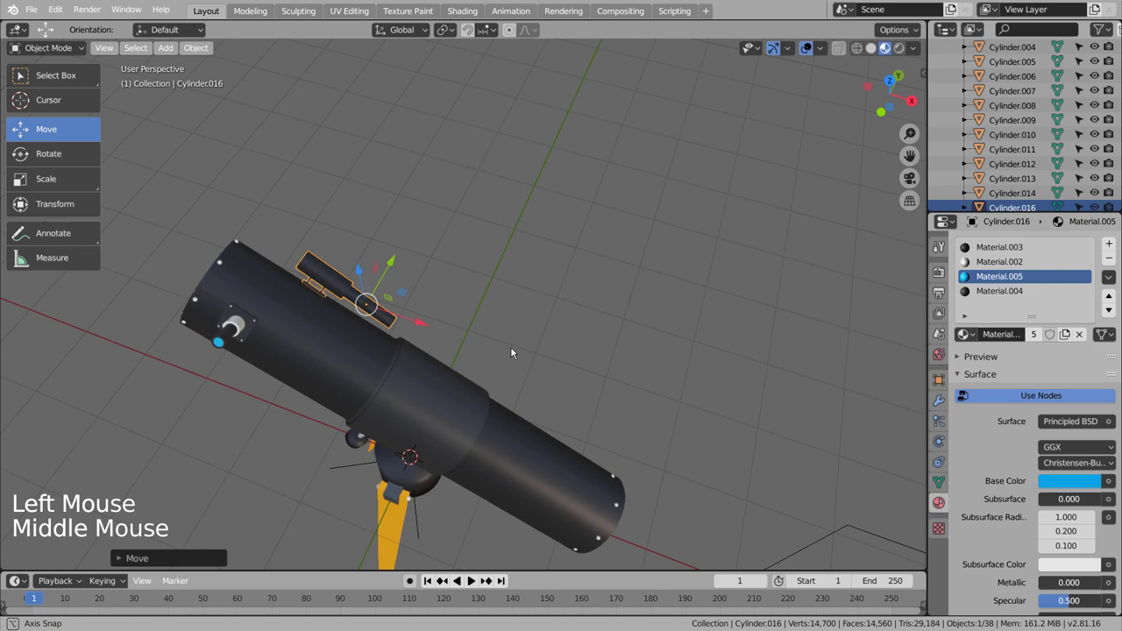
pyautogui.press('r')
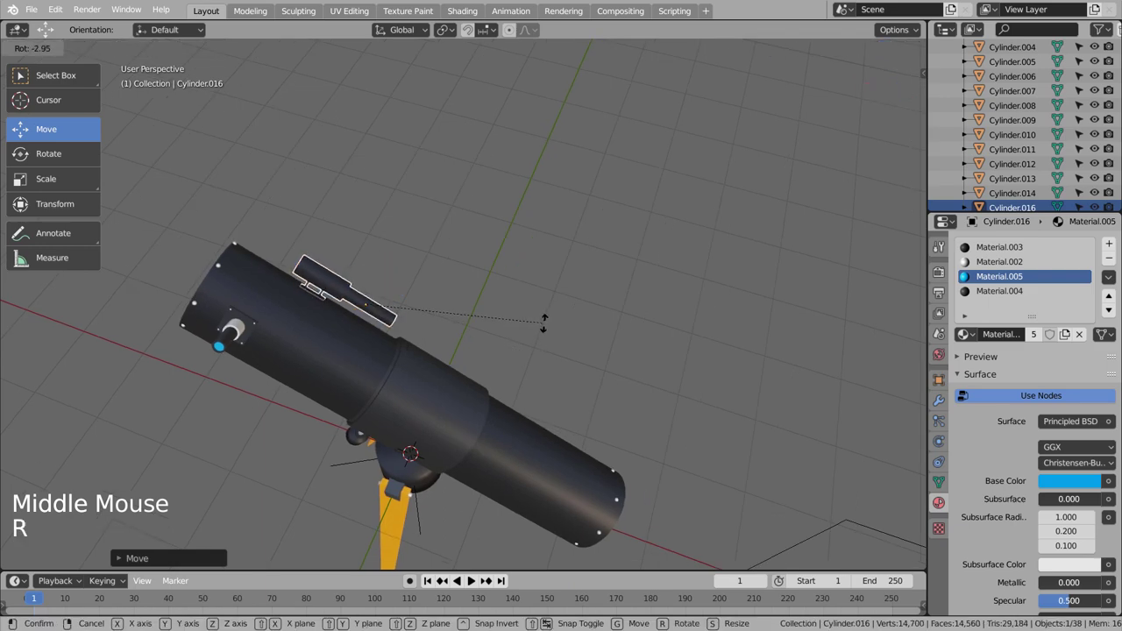
pyautogui.click(552, 344)
pyautogui.middleClick(591, 398)
pyautogui.scroll(-3)
pyautogui.middleClick(573, 447)
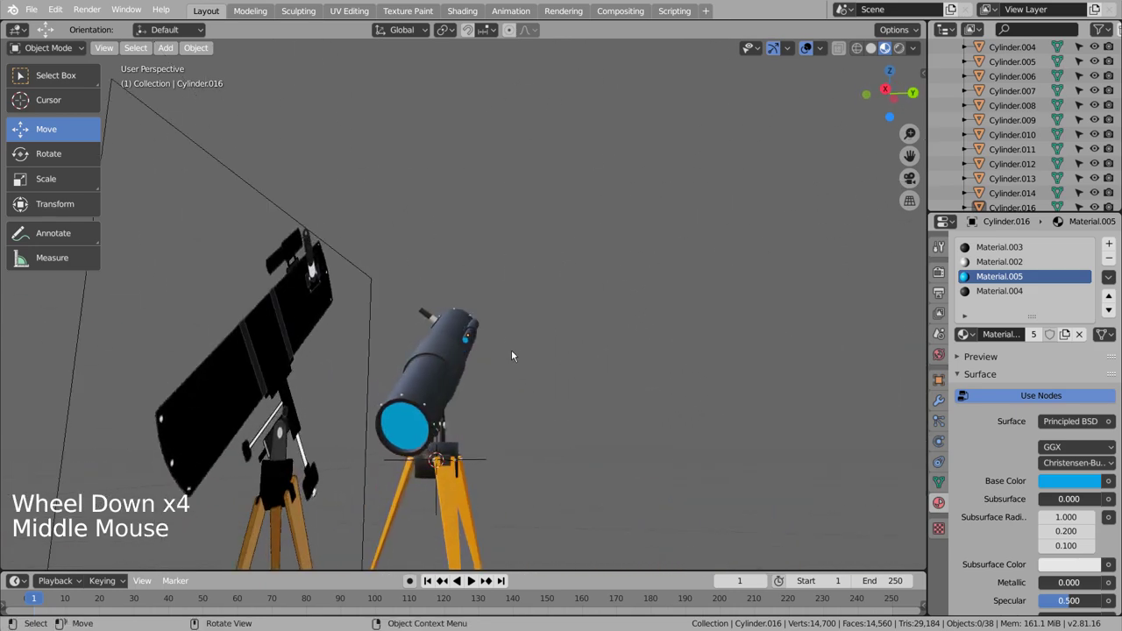
# - Move and re-angle the finder so it sits on the main tube's upper side
pyautogui.click(480, 327)
pyautogui.middleClick(565, 334)
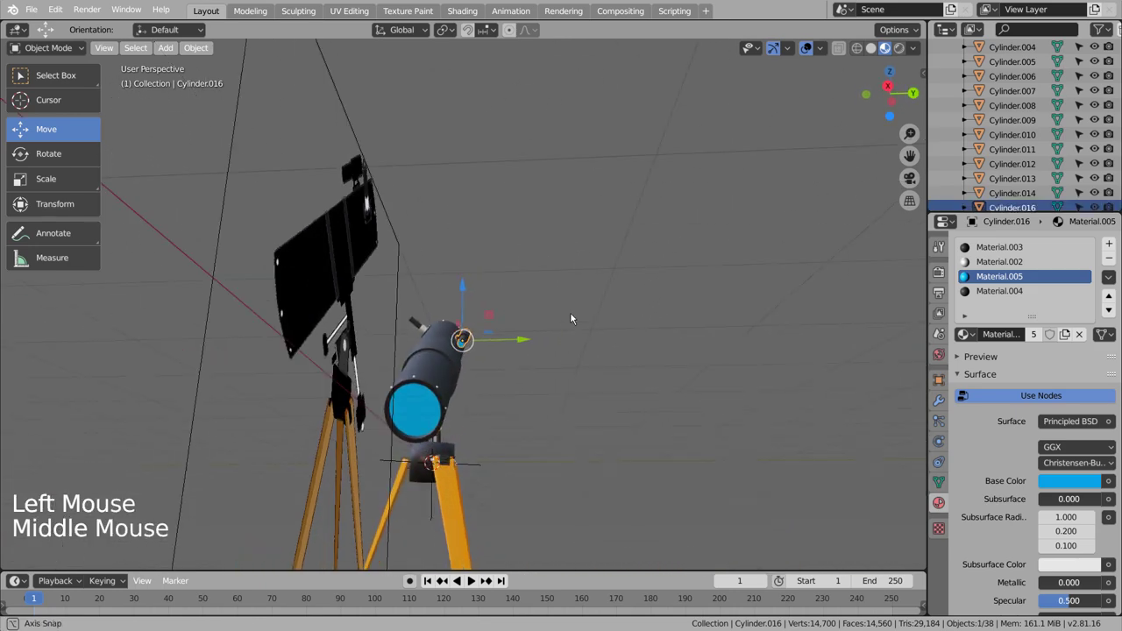
pyautogui.press('g')
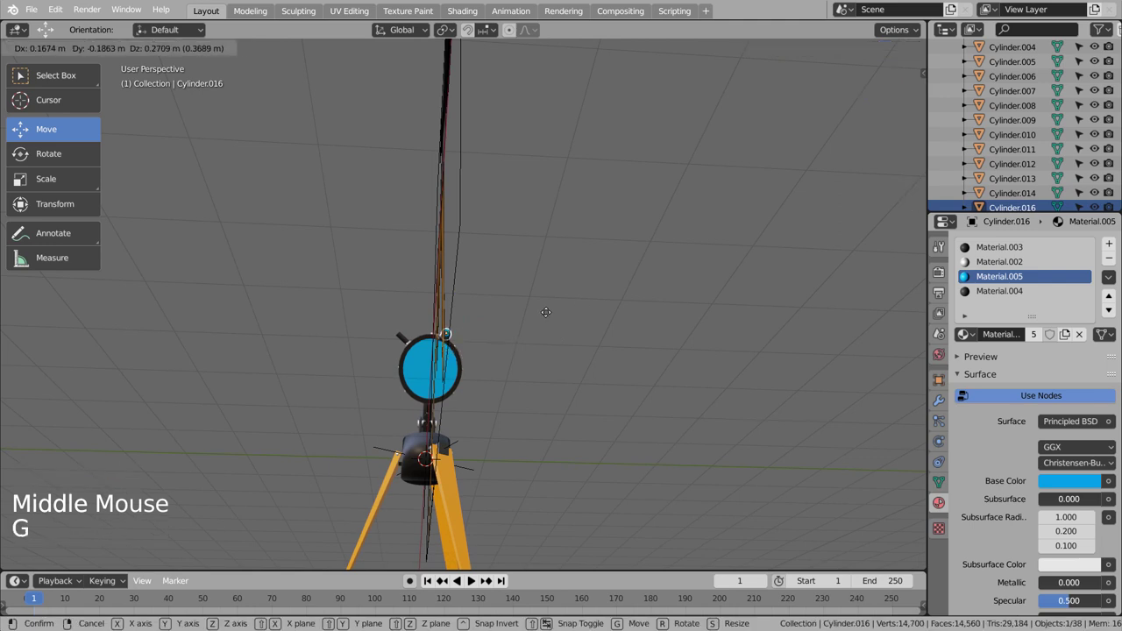
pyautogui.press('s')
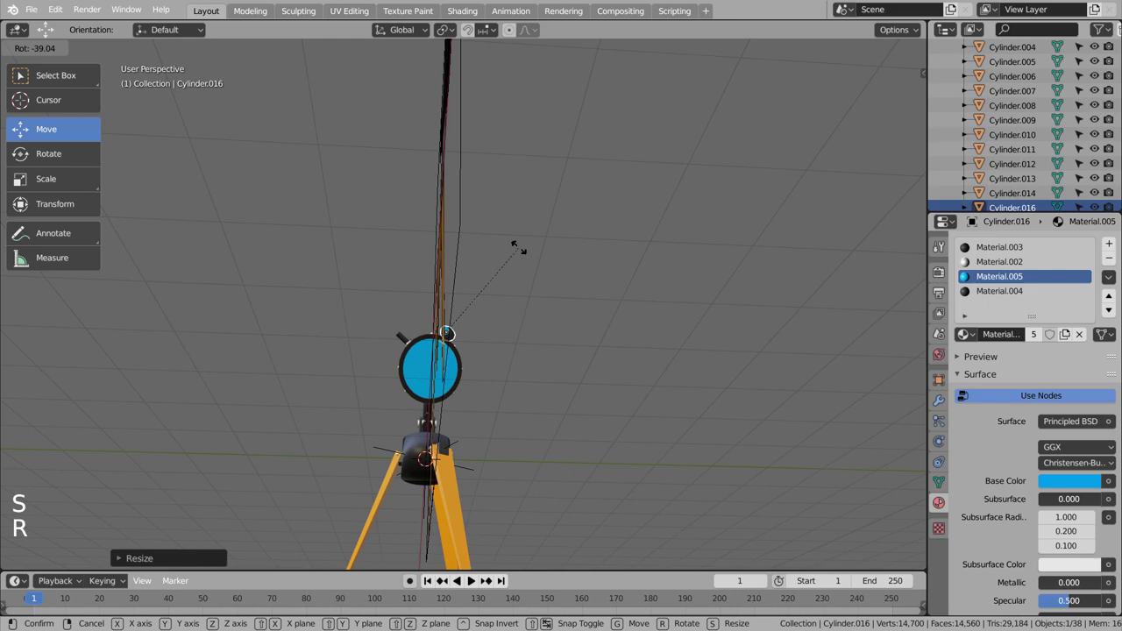
pyautogui.press('r')
pyautogui.middleClick(554, 295)
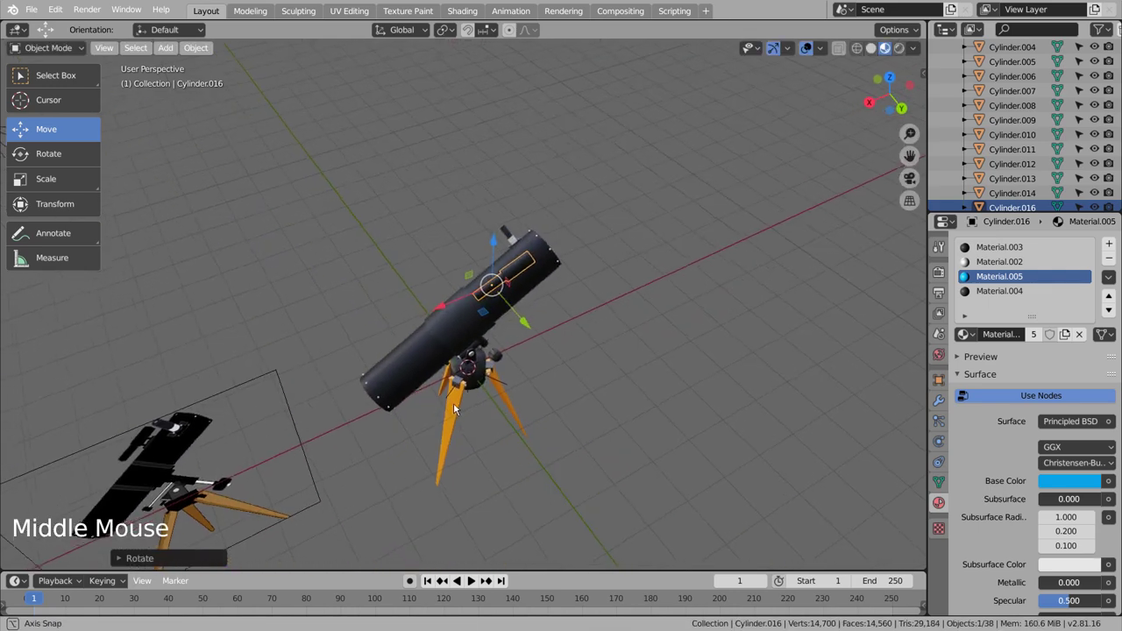
pyautogui.press('r')
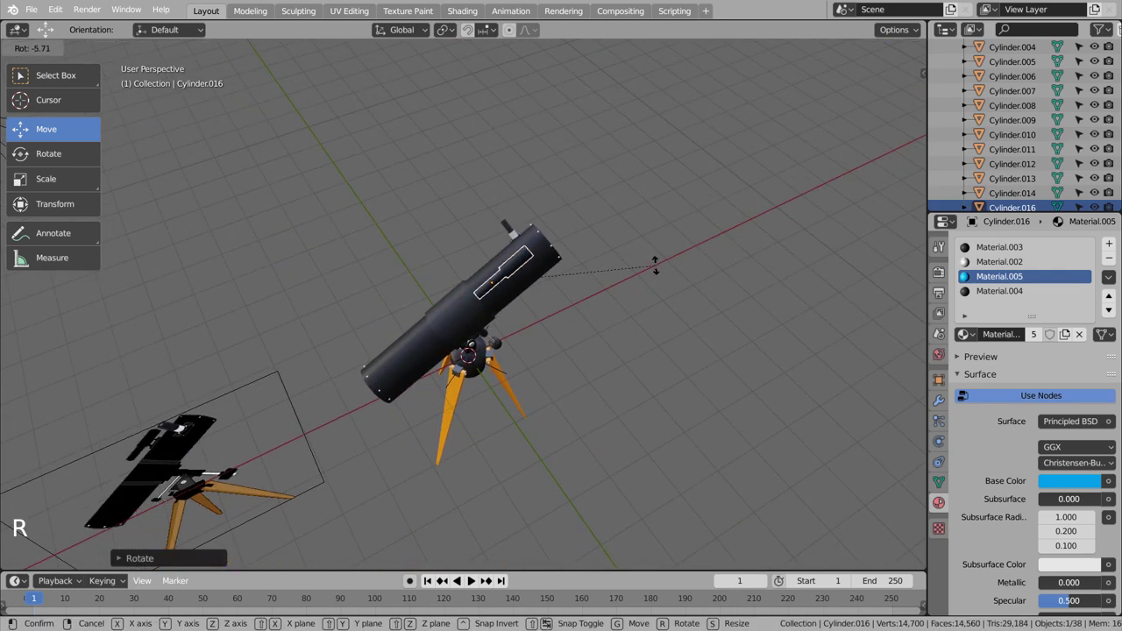
pyautogui.press('r')
pyautogui.middleClick(574, 353)
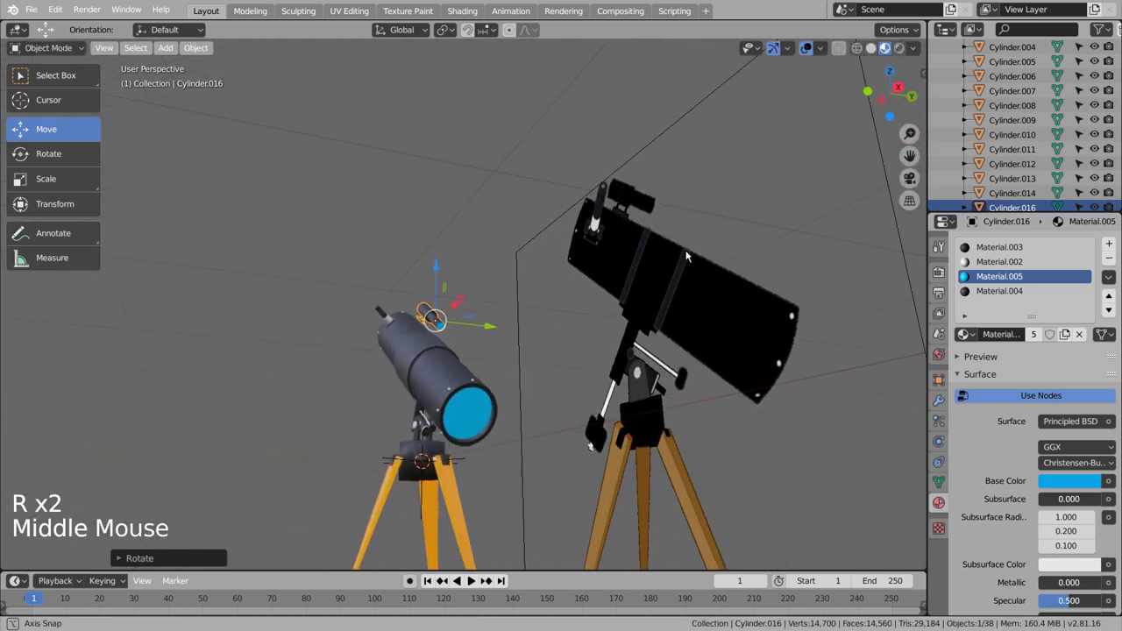
# - Check the finder in see-through view up close and nudge its position along the tube
pyautogui.scroll(3)
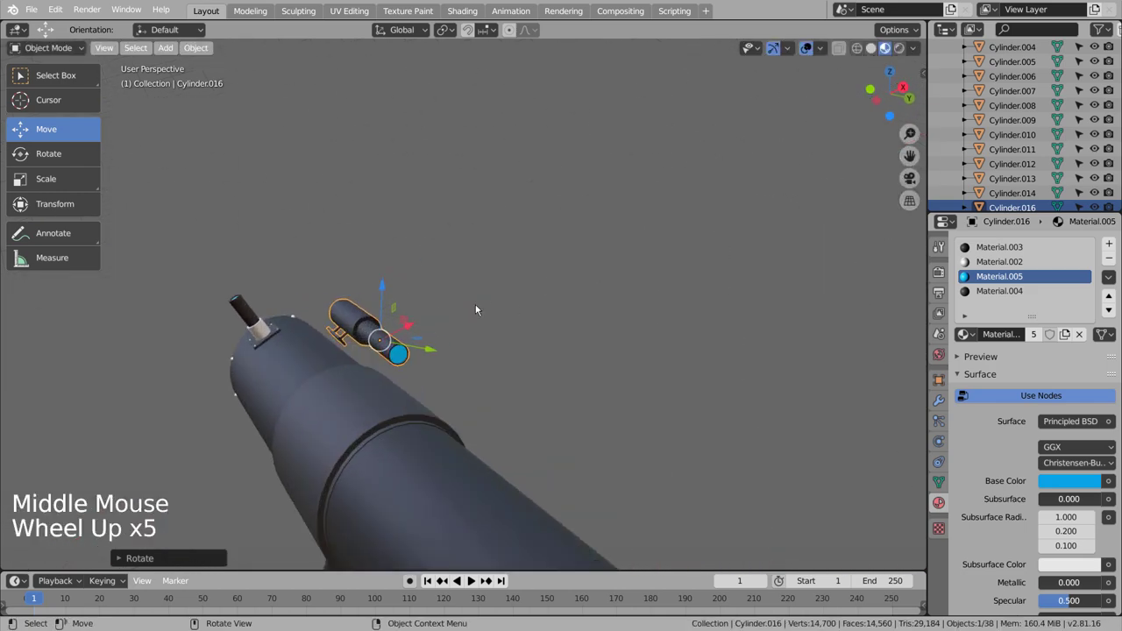
pyautogui.middleClick(478, 310)
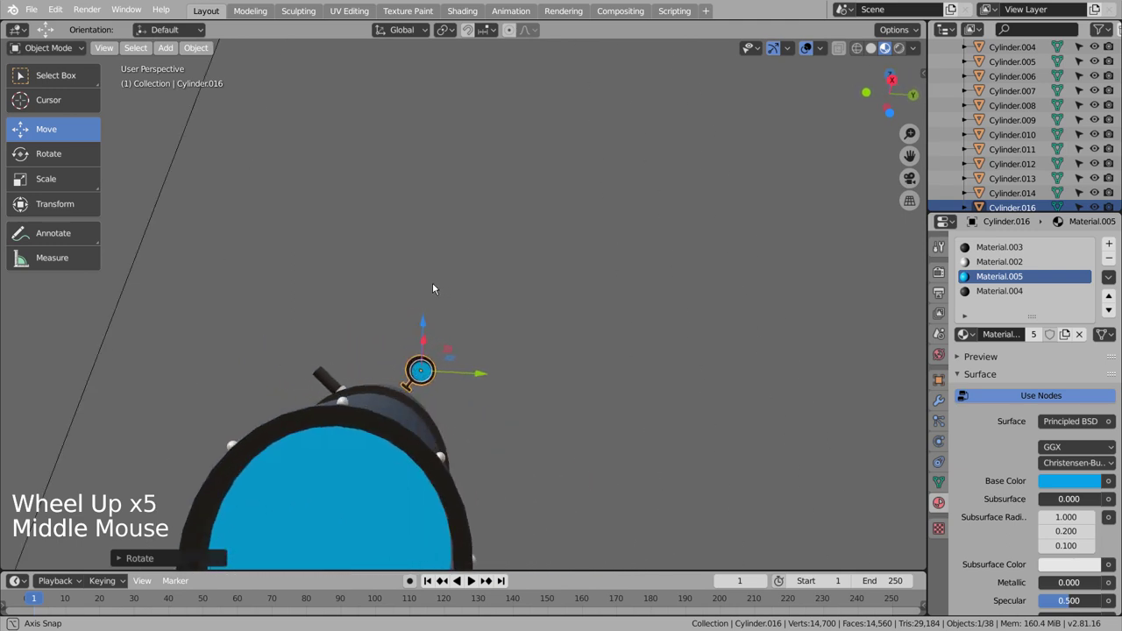
pyautogui.press('shift+z')
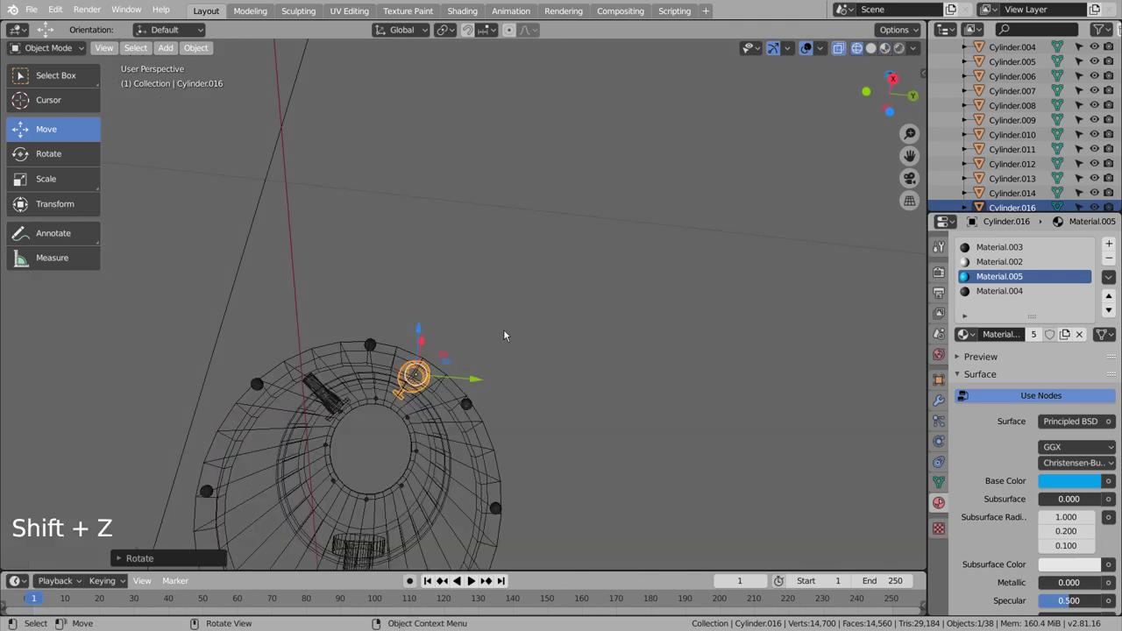
pyautogui.press('g')
pyautogui.press('shift+z')
pyautogui.middleClick(514, 338)
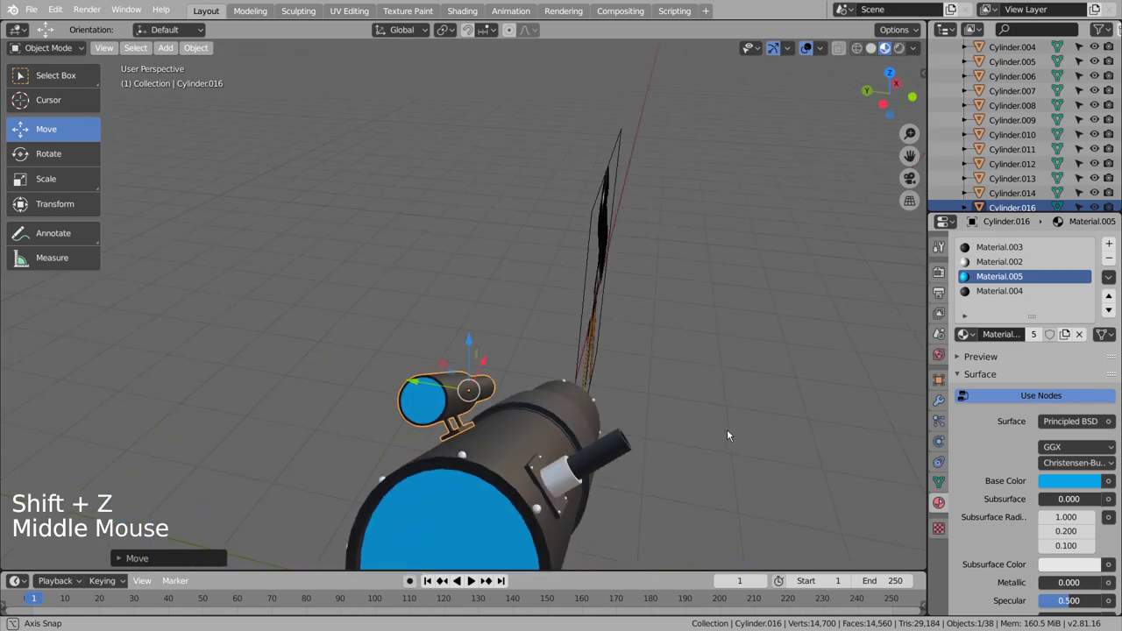
# - Alternate small rotations and moves until the finder runs parallel just above the tube
pyautogui.press('r')
pyautogui.press('g')
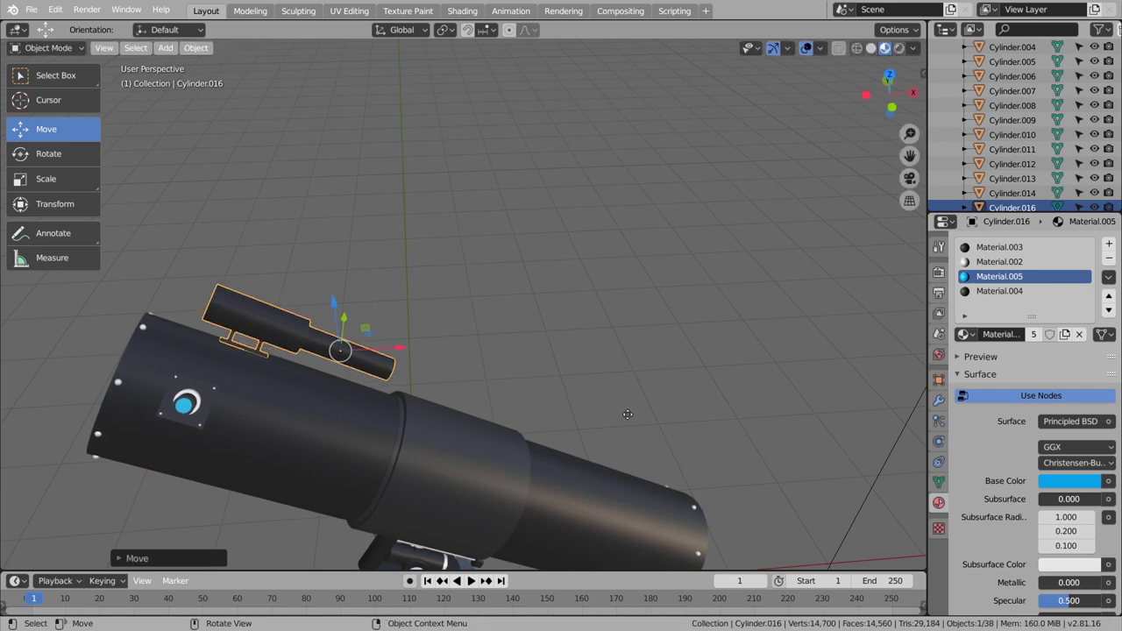
pyautogui.press('r')
pyautogui.press('g')
pyautogui.middleClick(634, 407)
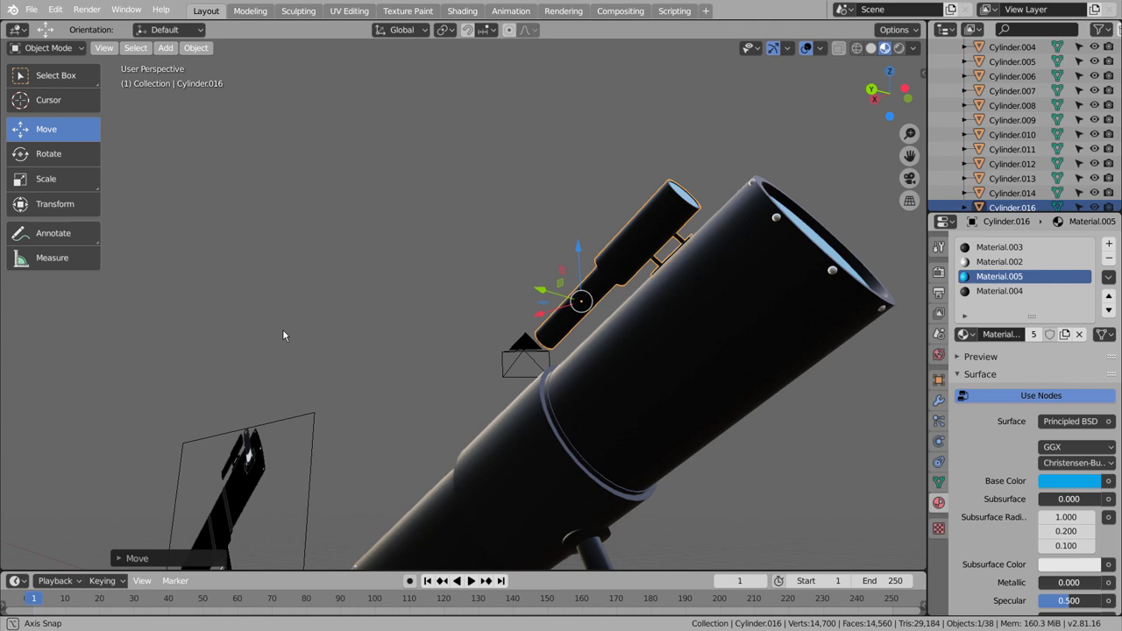
pyautogui.press('r')
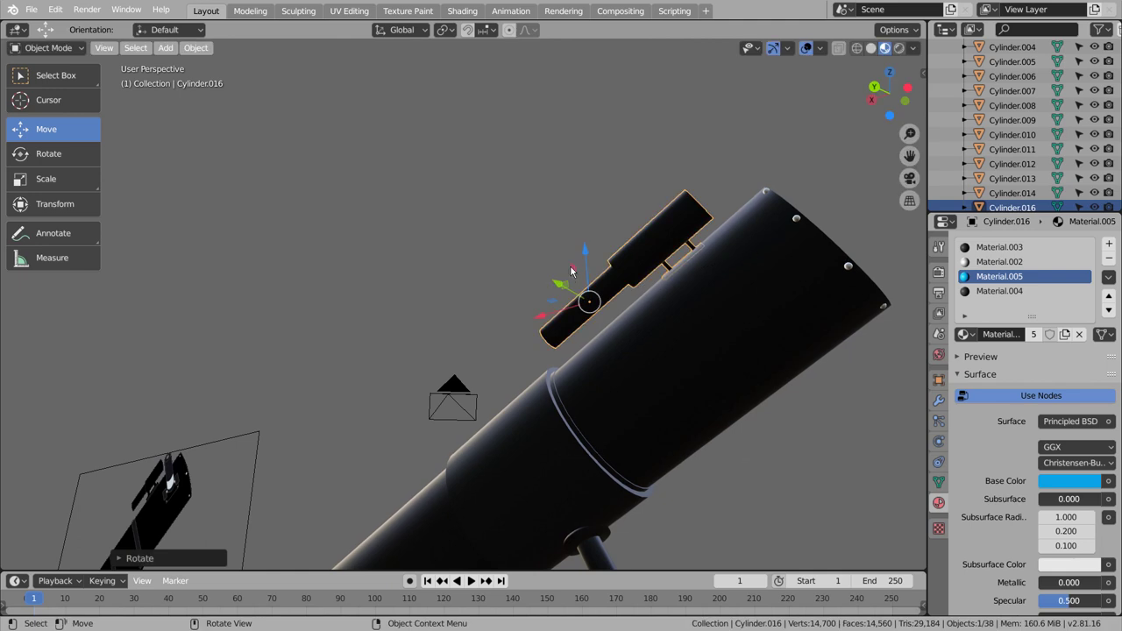
pyautogui.click(404, 33)
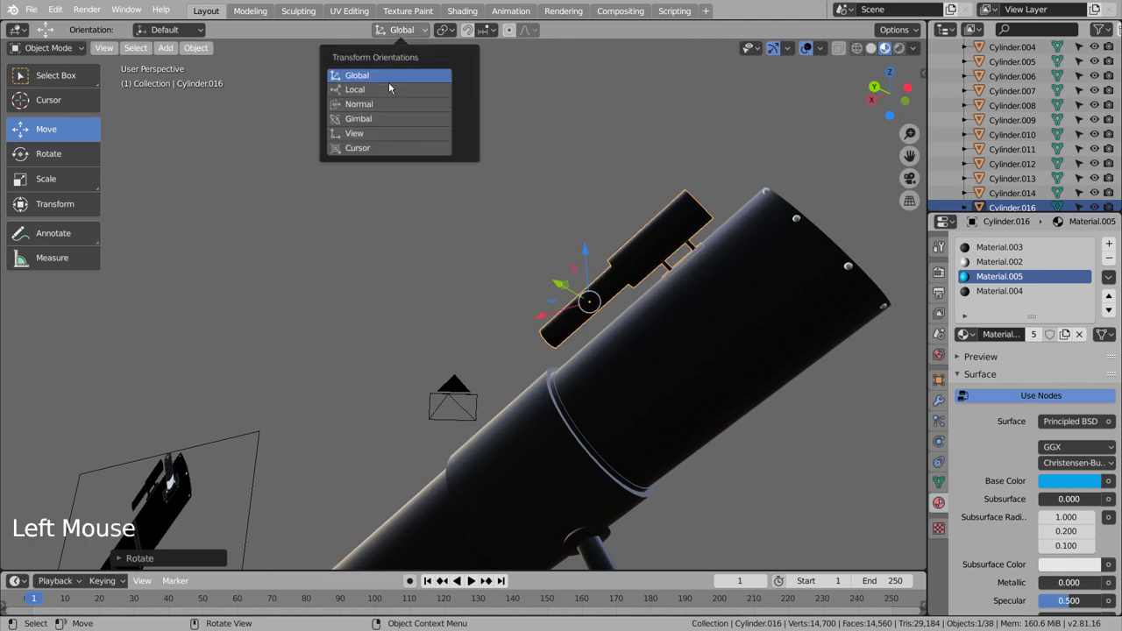
# - Set orientation to Local, slide the finder about a centimetre along its axis, then orbit to the front lens
pyautogui.click(634, 346)
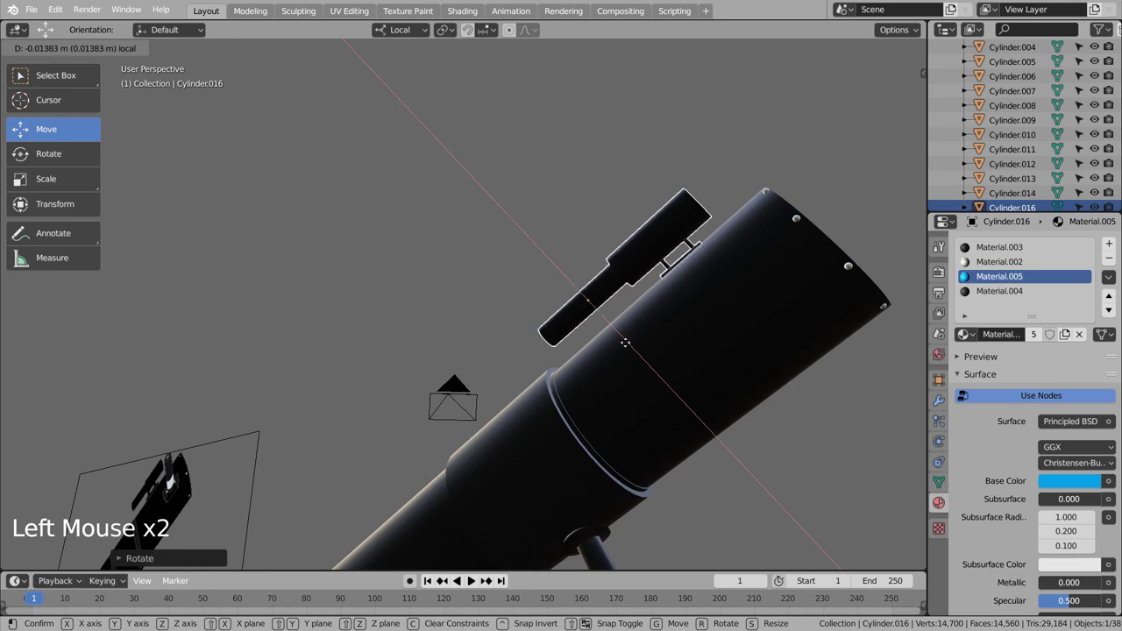
pyautogui.click(507, 295)
pyautogui.middleClick(517, 306)
pyautogui.scroll(-3)
pyautogui.click(782, 386)
pyautogui.middleClick(802, 414)
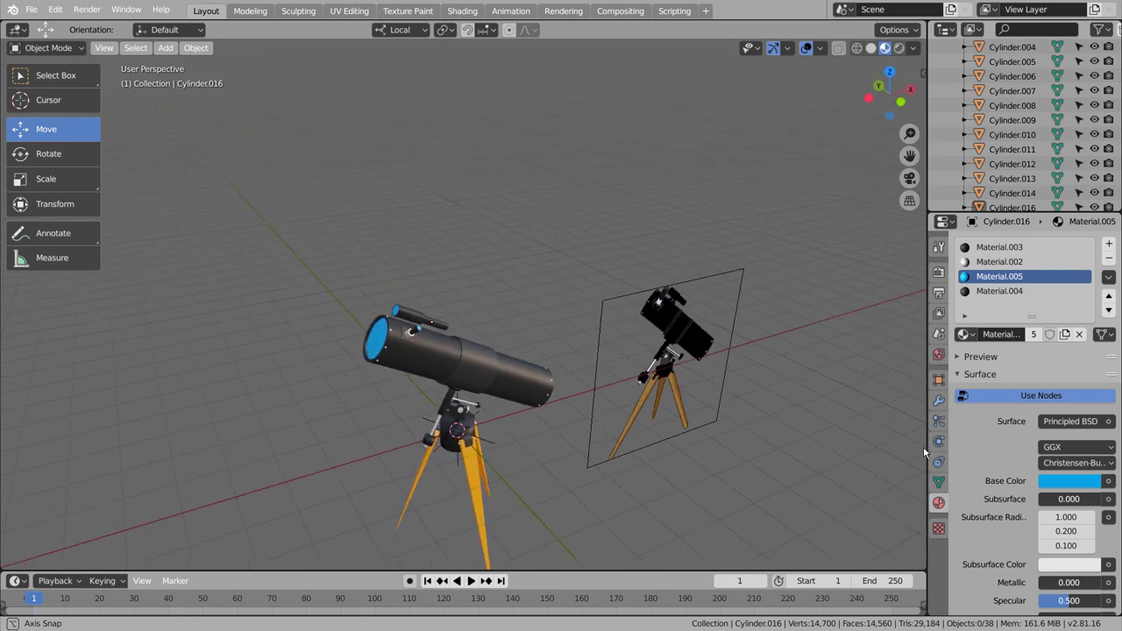
pyautogui.scroll(3)
pyautogui.middleClick(639, 437)
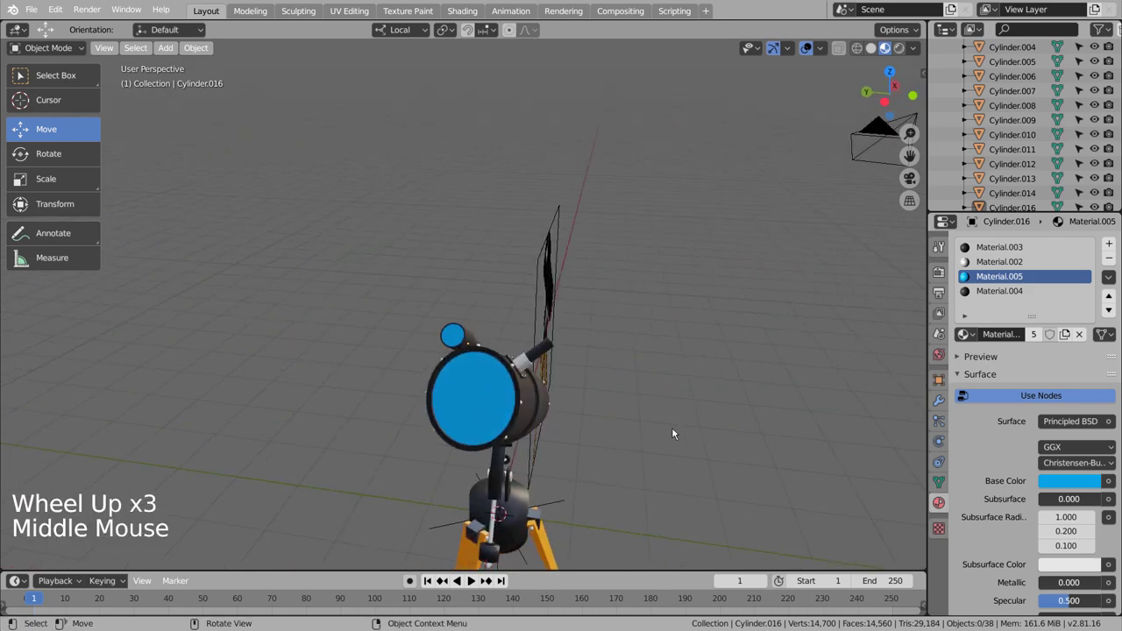
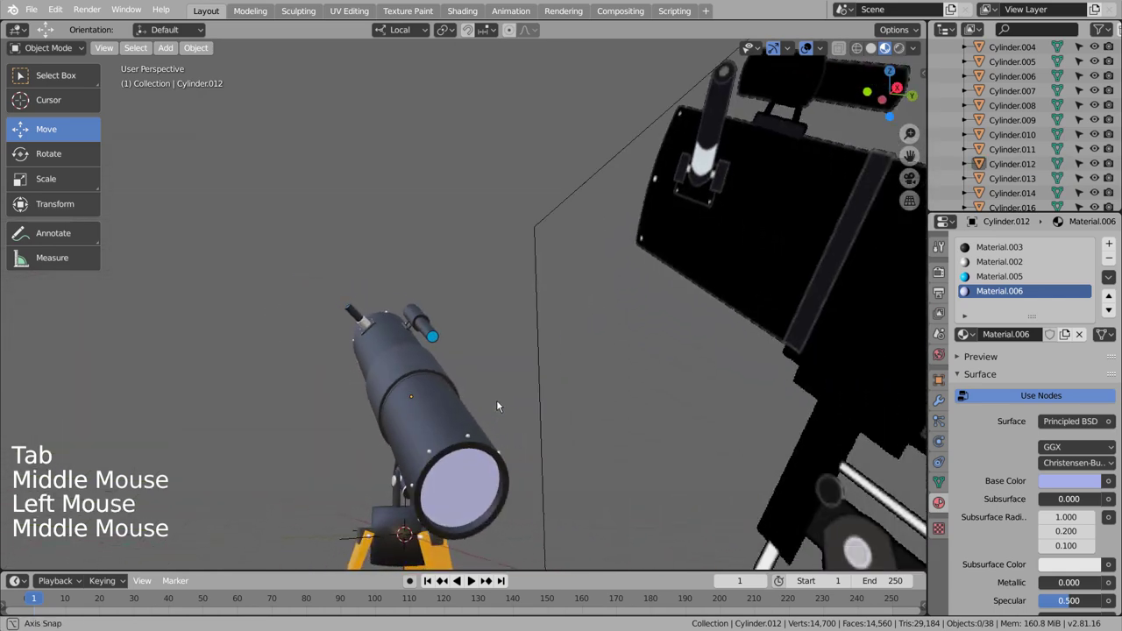
# - Zoom out to show both telescopes, save blueprint.blend, and make the scene see-through for selection
pyautogui.scroll(-3)
pyautogui.middleClick(584, 449)
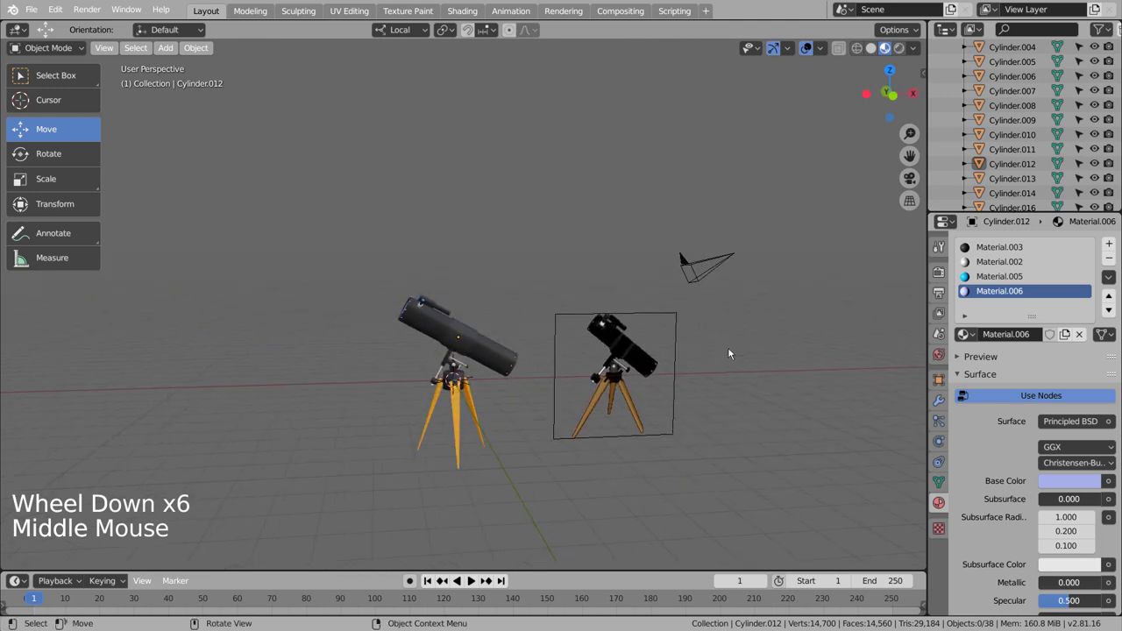
pyautogui.press('ctrl+s')
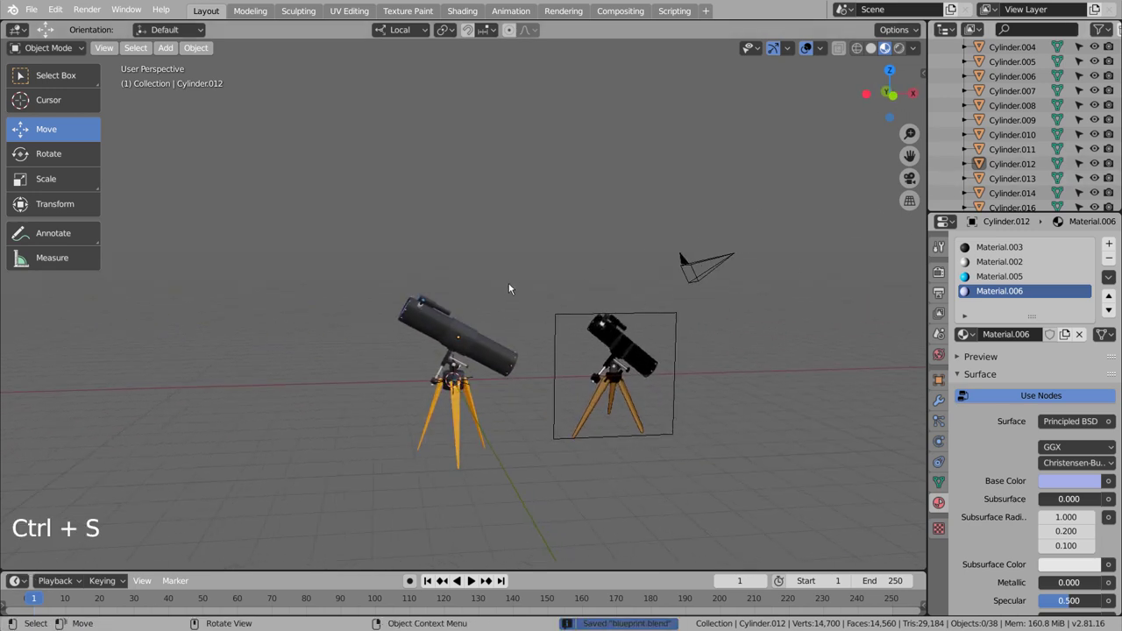
pyautogui.press('shift+z')
pyautogui.click(494, 282)
# - Box-select all parts of the left telescope and move them to a new collection named telescope
pyautogui.press('b')
pyautogui.click(394, 307)
pyautogui.press('b')
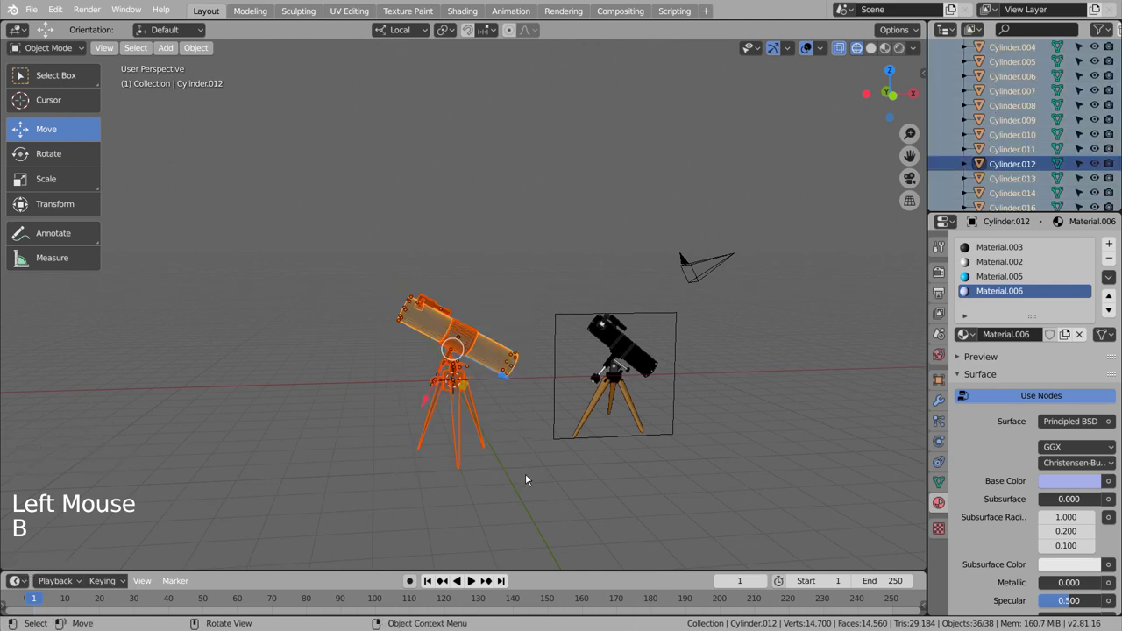
pyautogui.press('m')
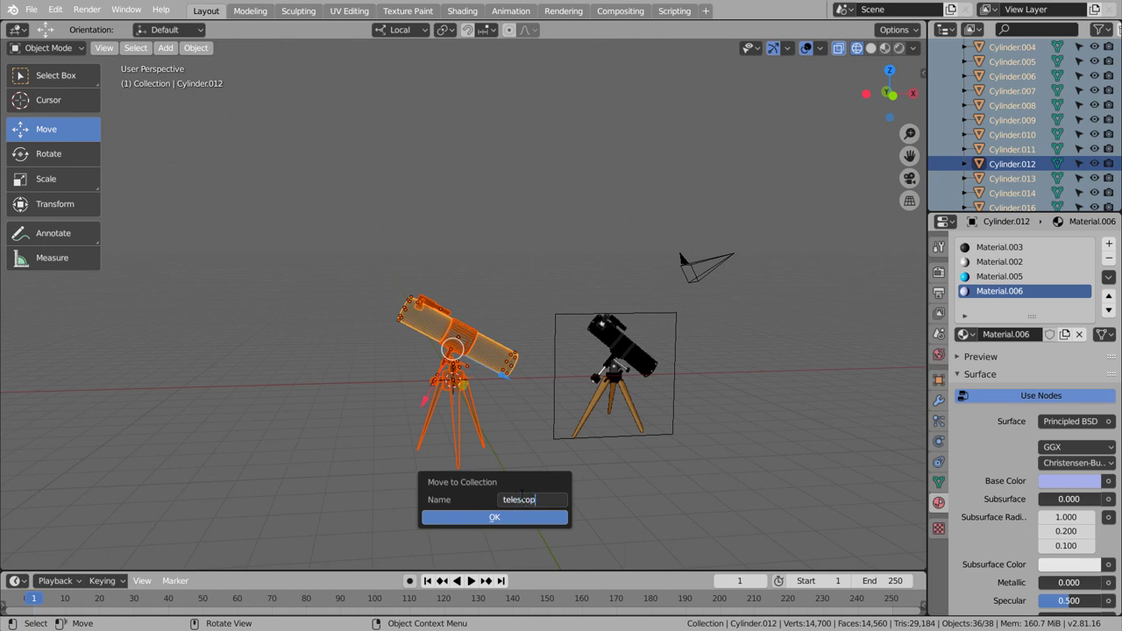
pyautogui.press('Return')
pyautogui.scroll(3)
pyautogui.click(951, 112)
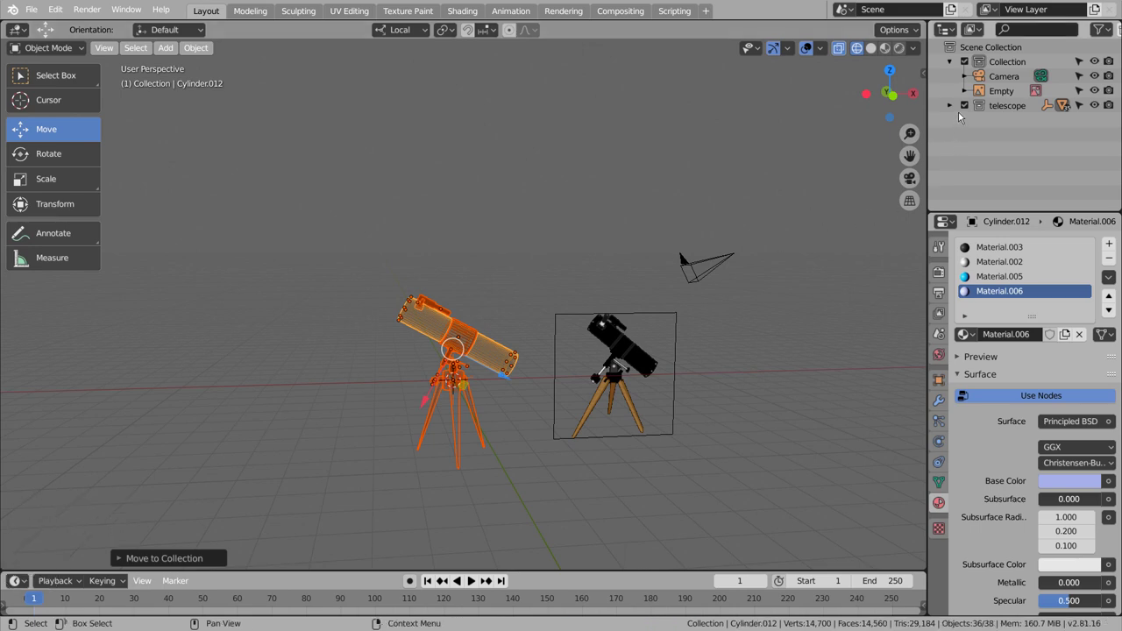
pyautogui.click(957, 105)
pyautogui.click(1004, 127)
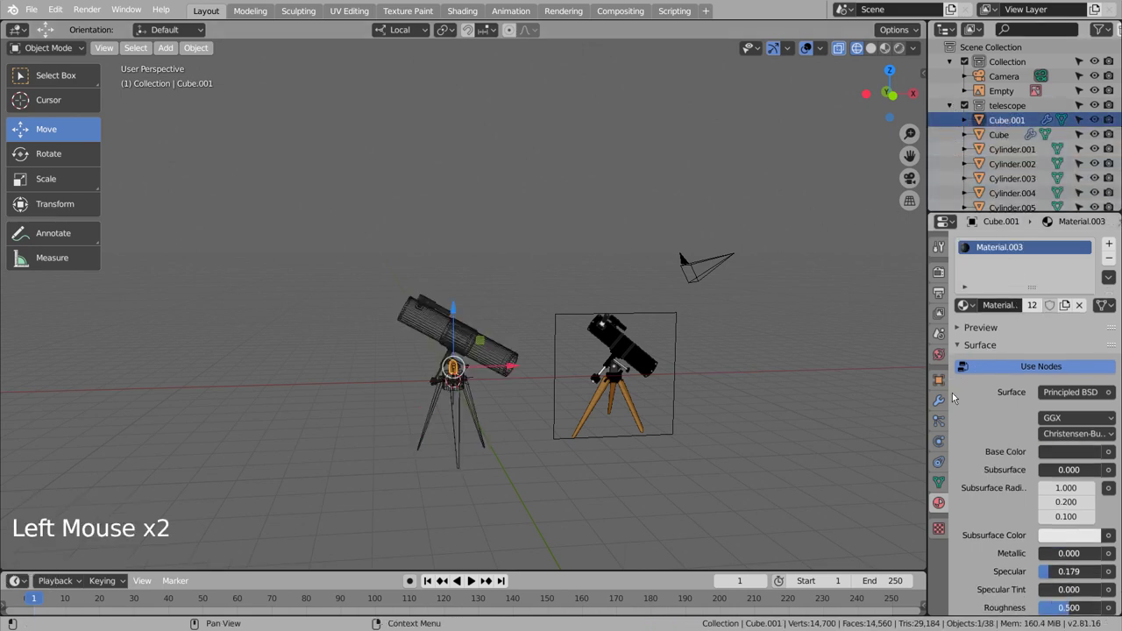
# - Inspect the telescope collection's objects in the Outliner, picking out the Cube object
pyautogui.click(940, 407)
pyautogui.click(1012, 291)
pyautogui.doubleClick(1012, 291)
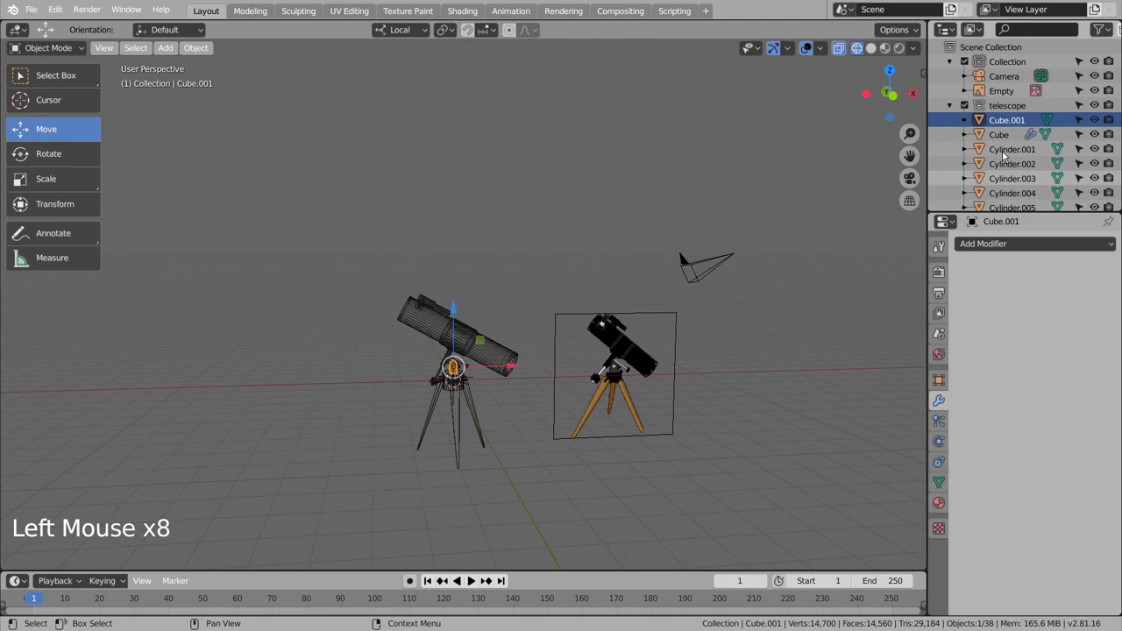
pyautogui.click(1018, 140)
pyautogui.doubleClick(1018, 139)
pyautogui.click(986, 295)
pyautogui.doubleClick(986, 295)
pyautogui.scroll(-3)
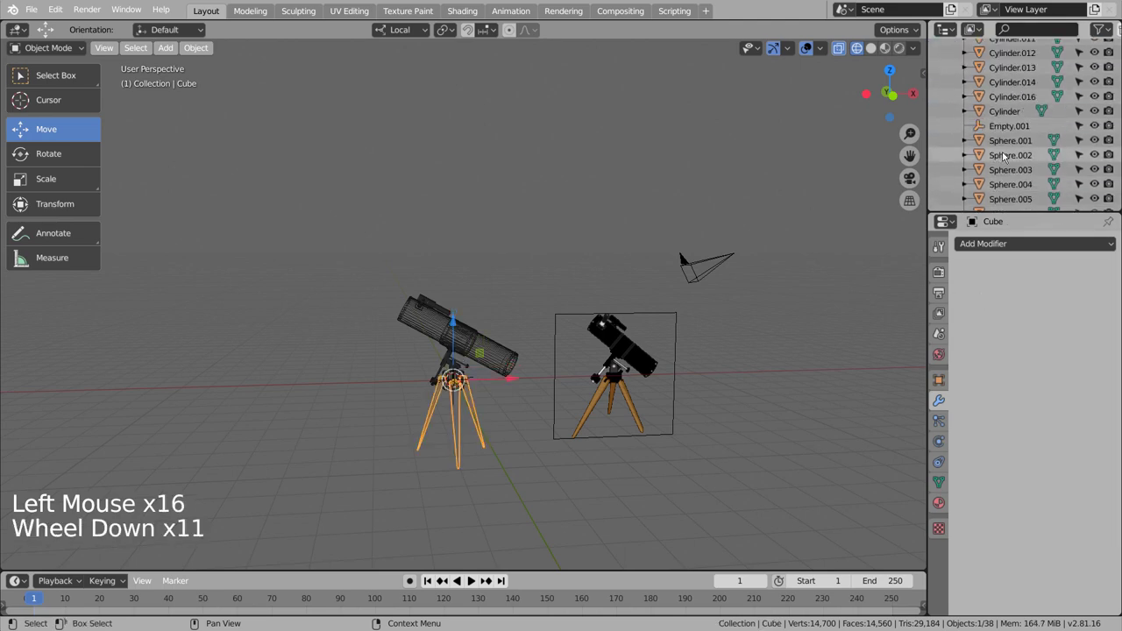
pyautogui.scroll(-3)
pyautogui.scroll(3)
# - Select the range of telescope parts with Cube active and join them into the single Cube object
pyautogui.click(484, 208)
pyautogui.press('n')
pyautogui.click(399, 298)
pyautogui.click(438, 352)
pyautogui.press('n')
pyautogui.doubleClick(508, 266)
pyautogui.press('b')
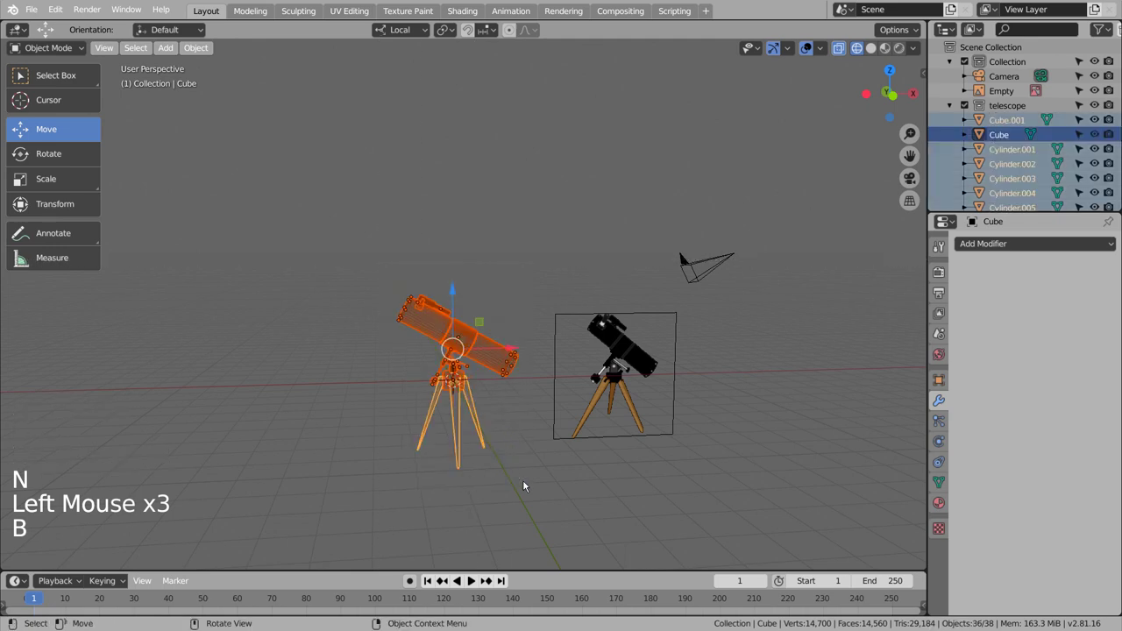
pyautogui.press('ctrl+j')
pyautogui.click(528, 482)
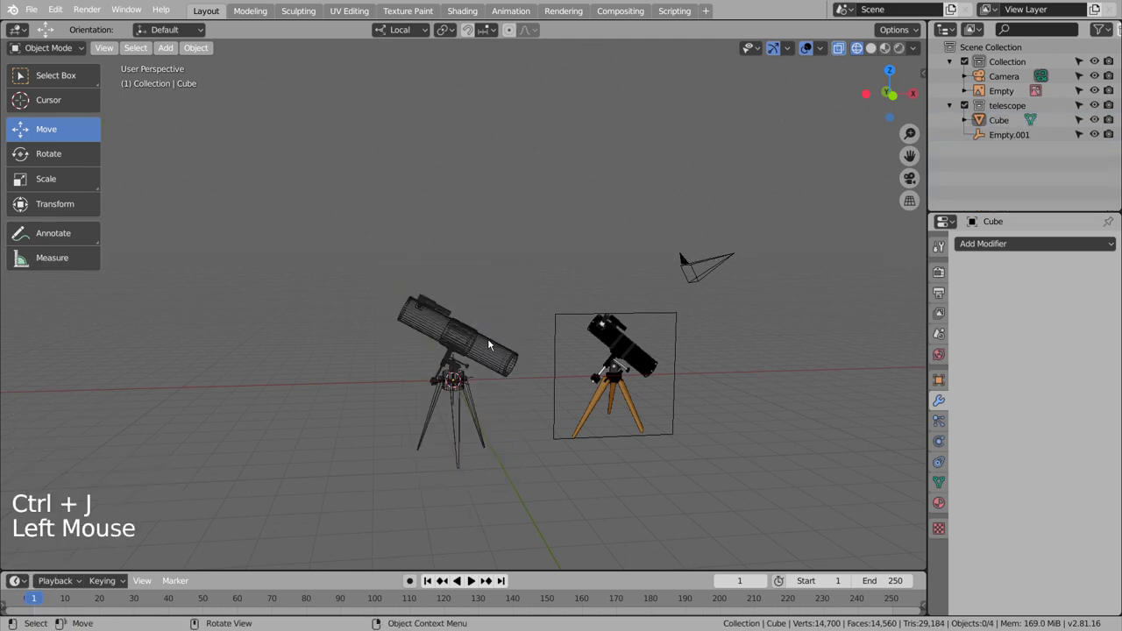
# - Hide the telescope reference image (Empty) from the viewport via the Outliner visibility toggles
pyautogui.press('shift+z')
pyautogui.press('shift+z')
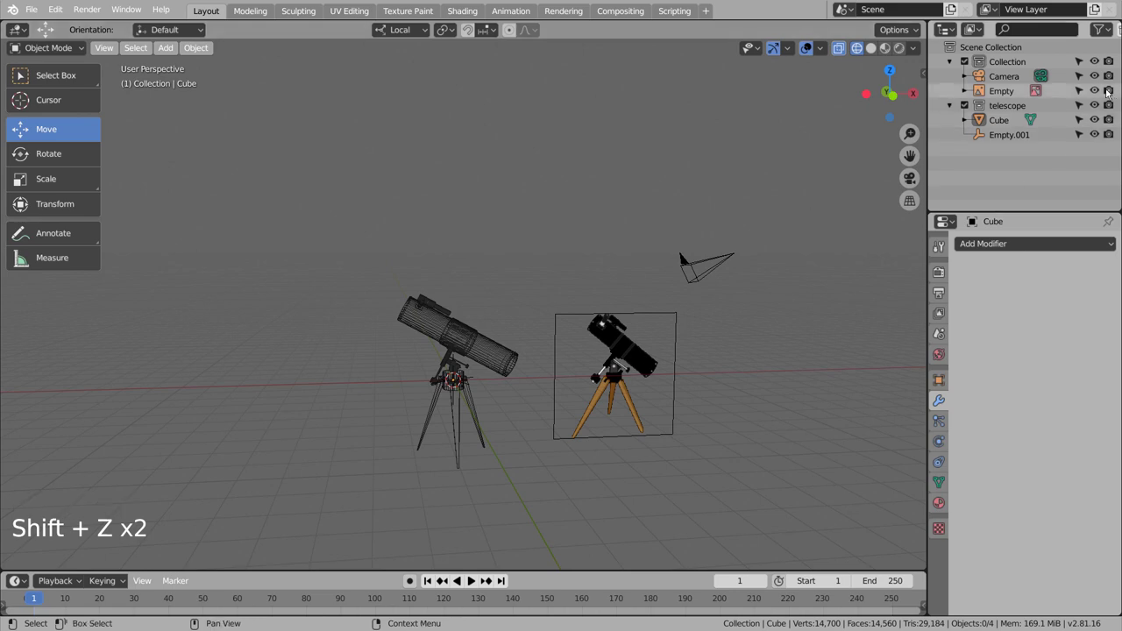
pyautogui.click(1104, 93)
pyautogui.click(996, 137)
pyautogui.click(1013, 139)
pyautogui.doubleClick(1013, 139)
pyautogui.click(984, 137)
pyautogui.click(988, 140)
pyautogui.click(984, 113)
pyautogui.click(950, 108)
pyautogui.click(998, 147)
pyautogui.click(762, 344)
# - Collapse the telescope collection, orbit around the model, align the camera to the view and look through it
pyautogui.middleClick(704, 394)
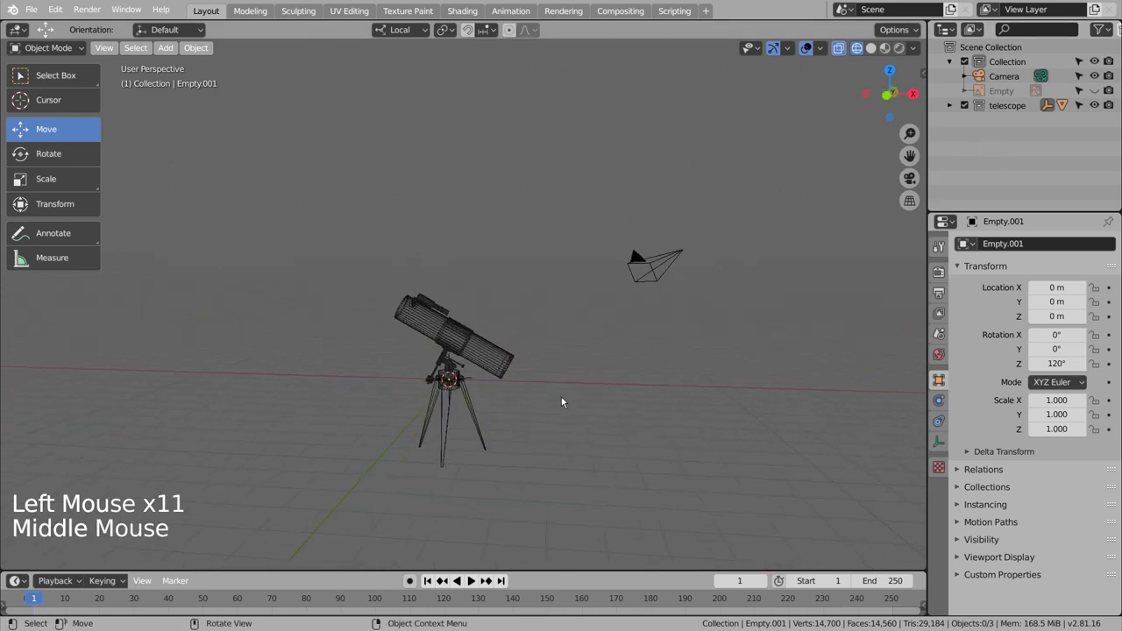
pyautogui.click(482, 360)
pyautogui.click(1116, 93)
pyautogui.click(759, 316)
pyautogui.middleClick(665, 333)
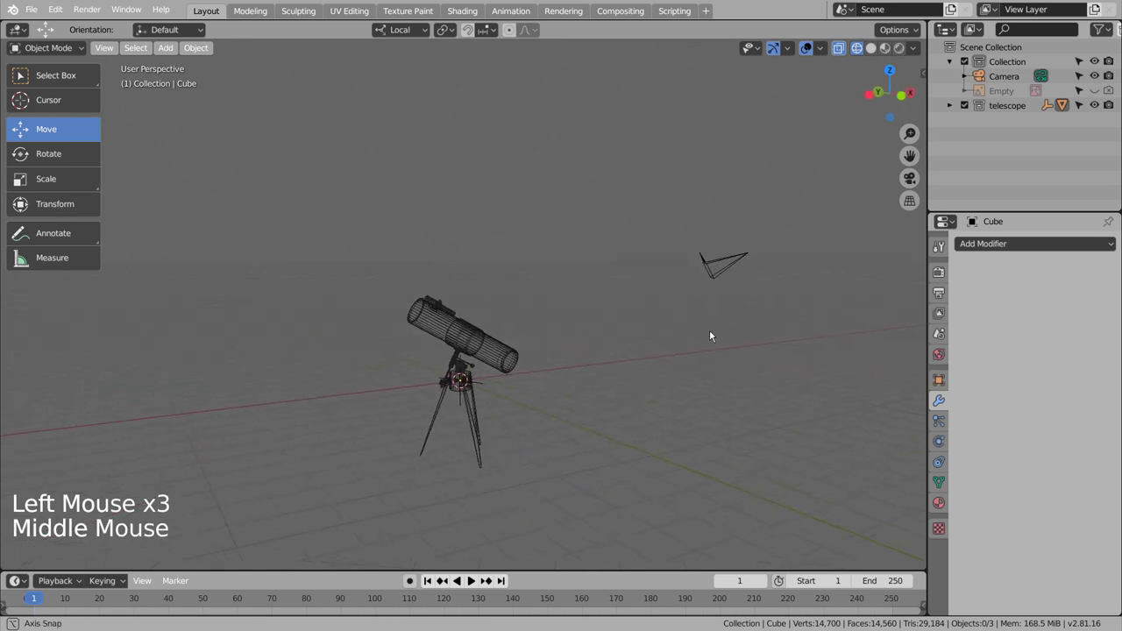
pyautogui.scroll(3)
pyautogui.middleClick(629, 350)
pyautogui.middleClick(667, 356)
pyautogui.press('ctrl+alt+KP_0')
pyautogui.press('shift+`')
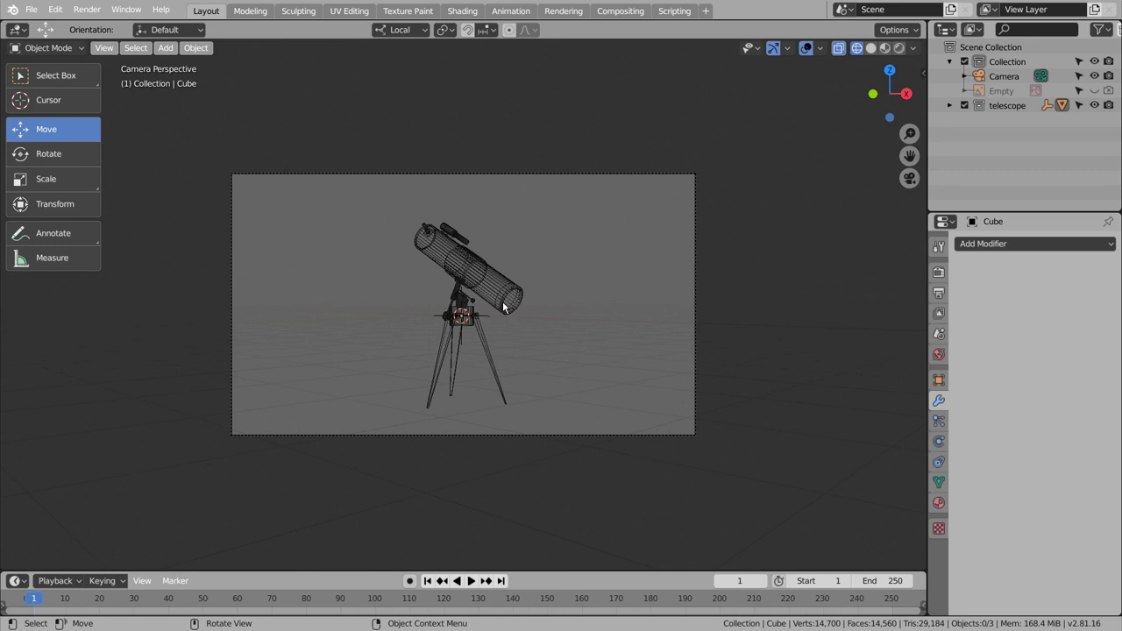
# - Select the whole telescope and check it from right and front orthographic views
pyautogui.click(614, 306)
pyautogui.middleClick(627, 316)
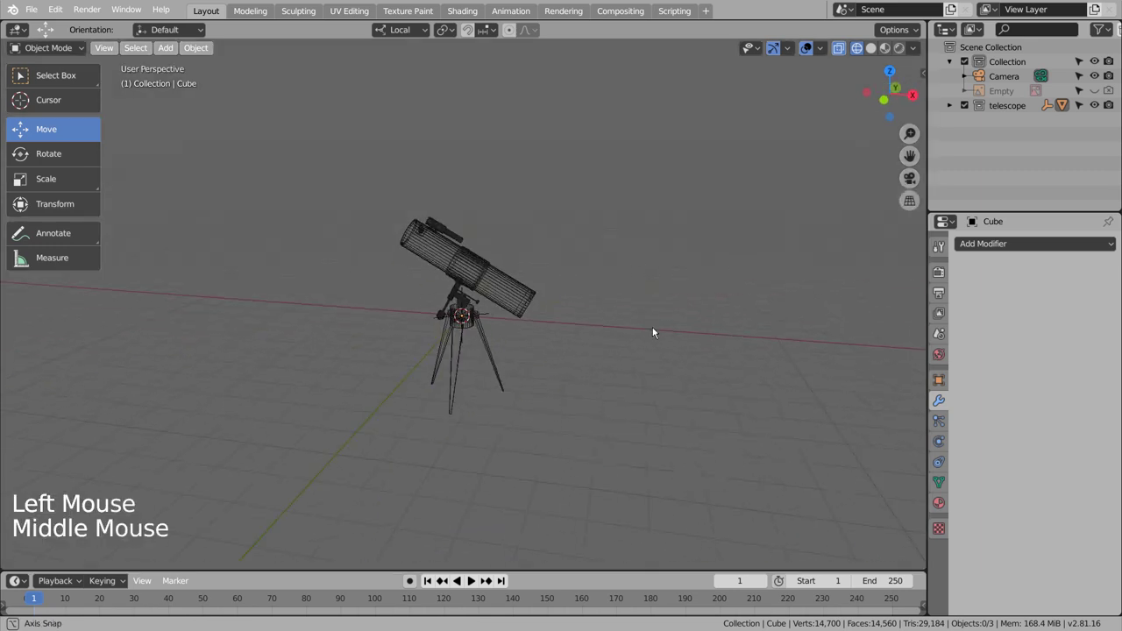
pyautogui.click(654, 330)
pyautogui.press('b')
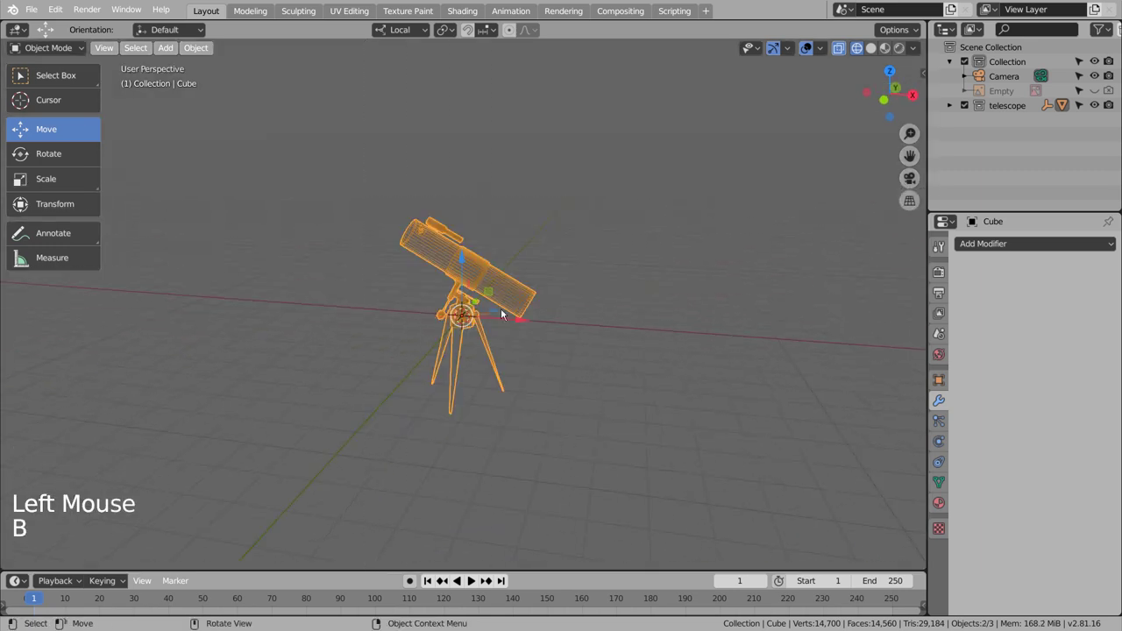
pyautogui.press('KP_3')
pyautogui.click(466, 260)
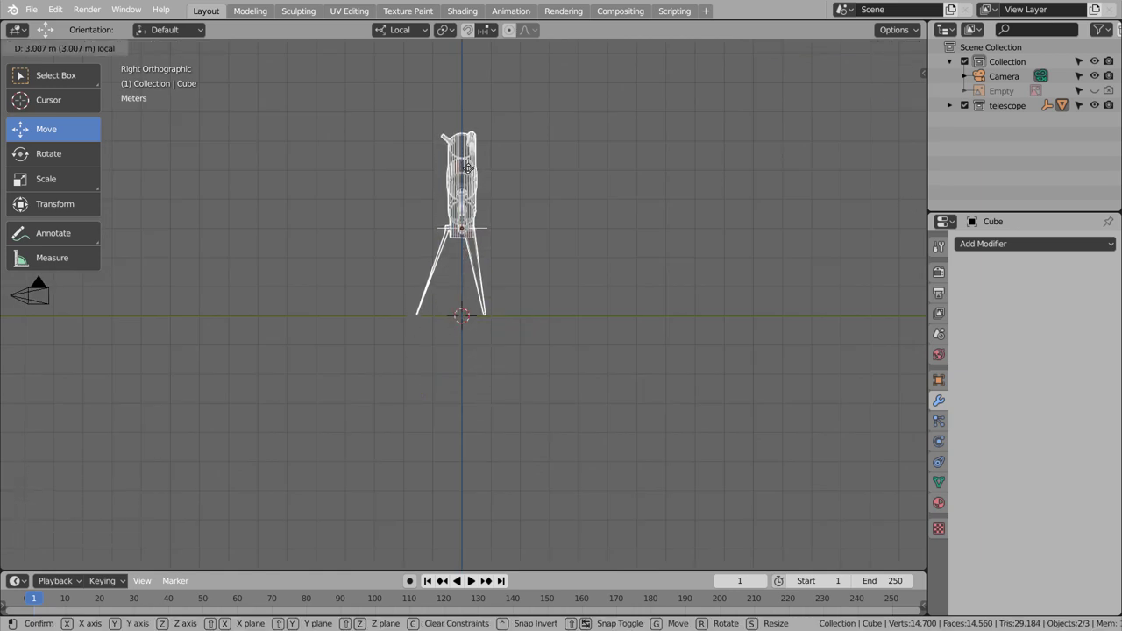
pyautogui.middleClick(590, 228)
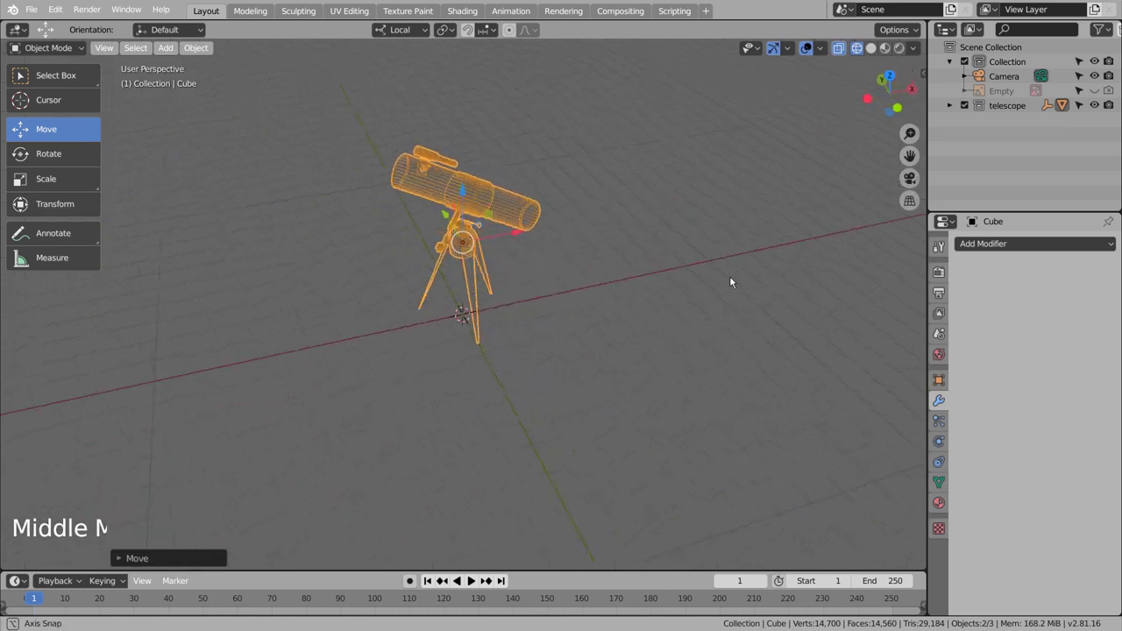
pyautogui.press('KP_1')
pyautogui.middleClick(678, 265)
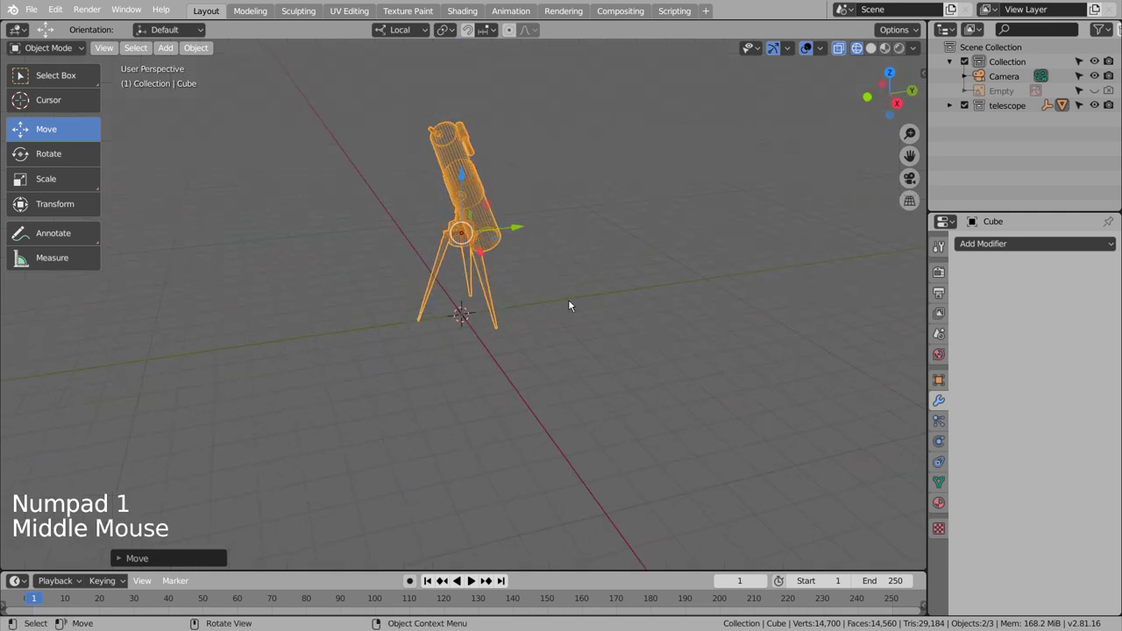
# - Frame the telescope inside the camera view, then duplicate it as a second telescope
pyautogui.press('KP_0')
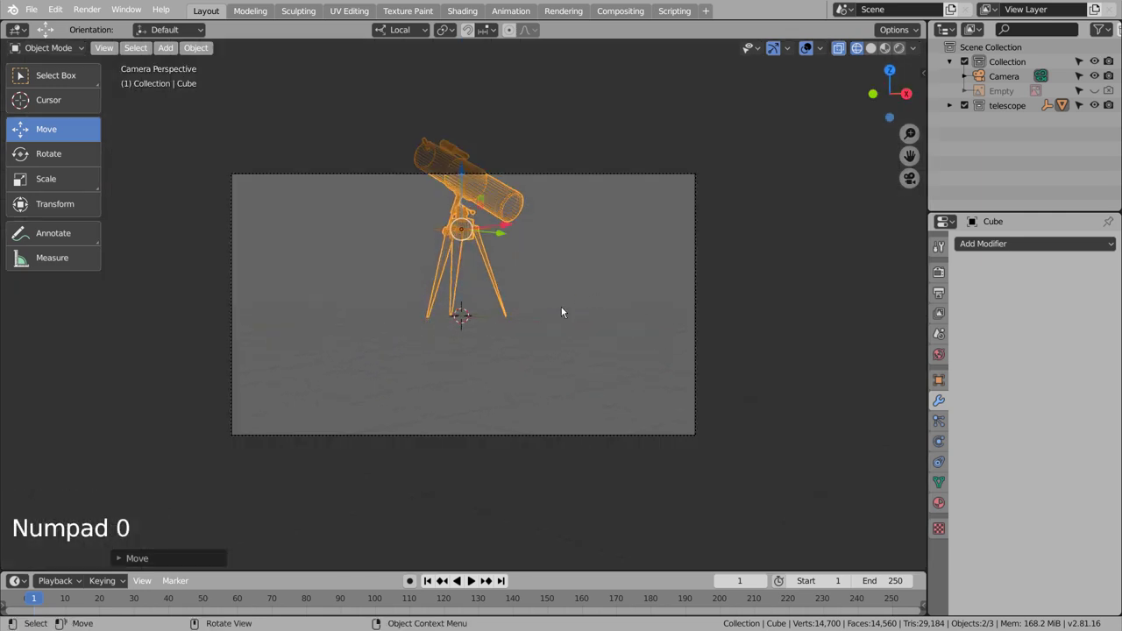
pyautogui.press('shift+`')
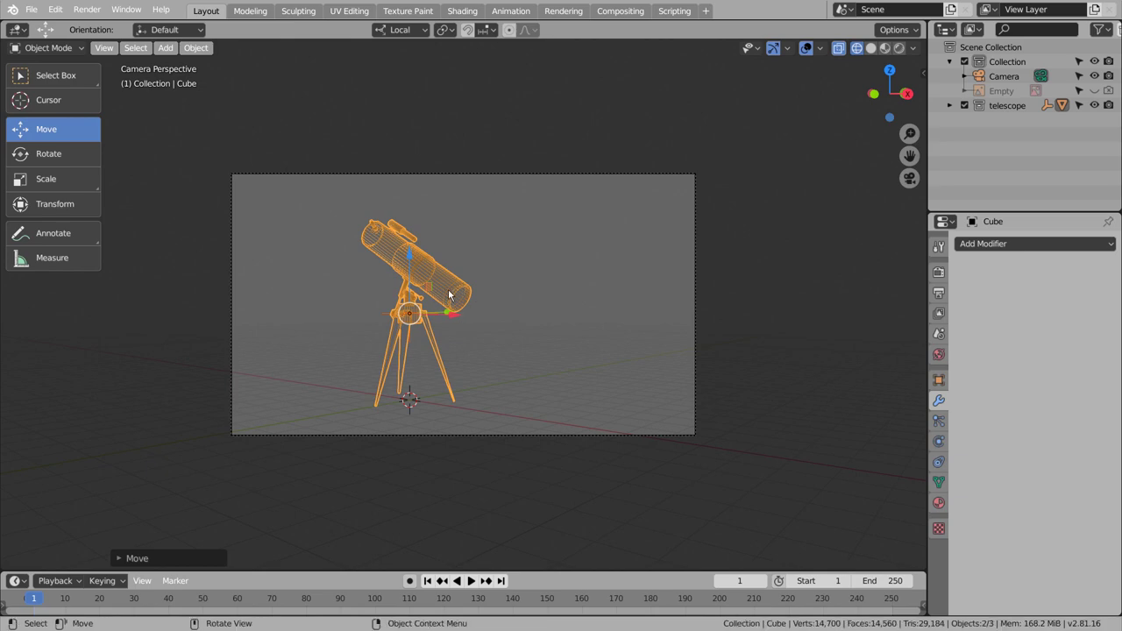
pyautogui.middleClick(475, 316)
pyautogui.press('shift+d')
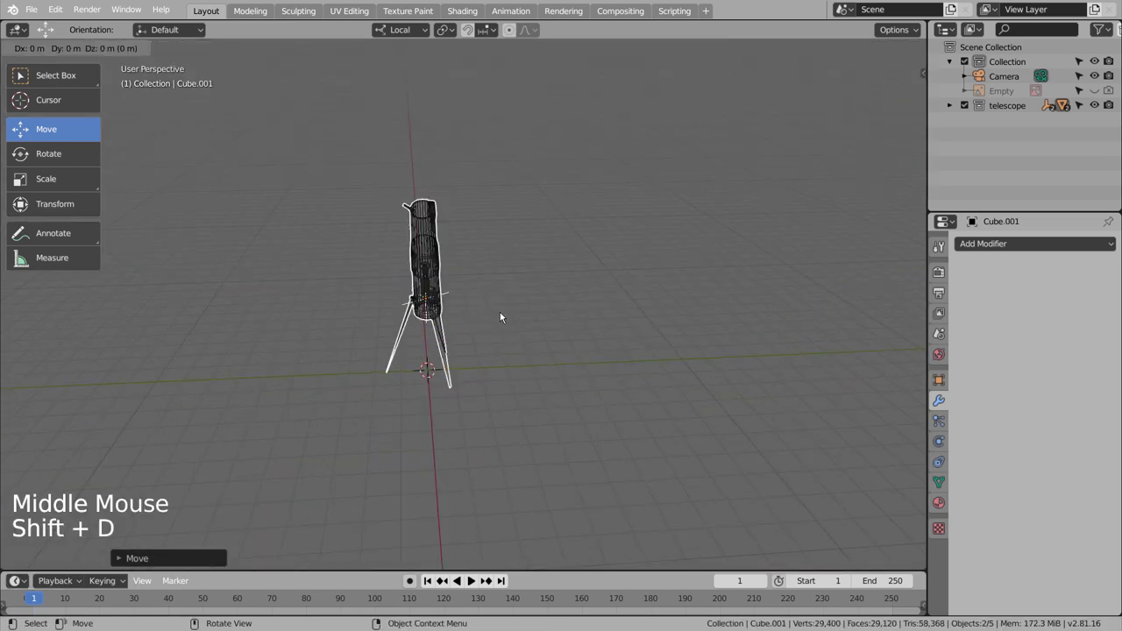
# - From top view, rotate and move the duplicate telescope beside the original and check through the camera
pyautogui.press('KP_7')
pyautogui.click(338, 403)
pyautogui.press('h')
pyautogui.click(479, 237)
pyautogui.press('r')
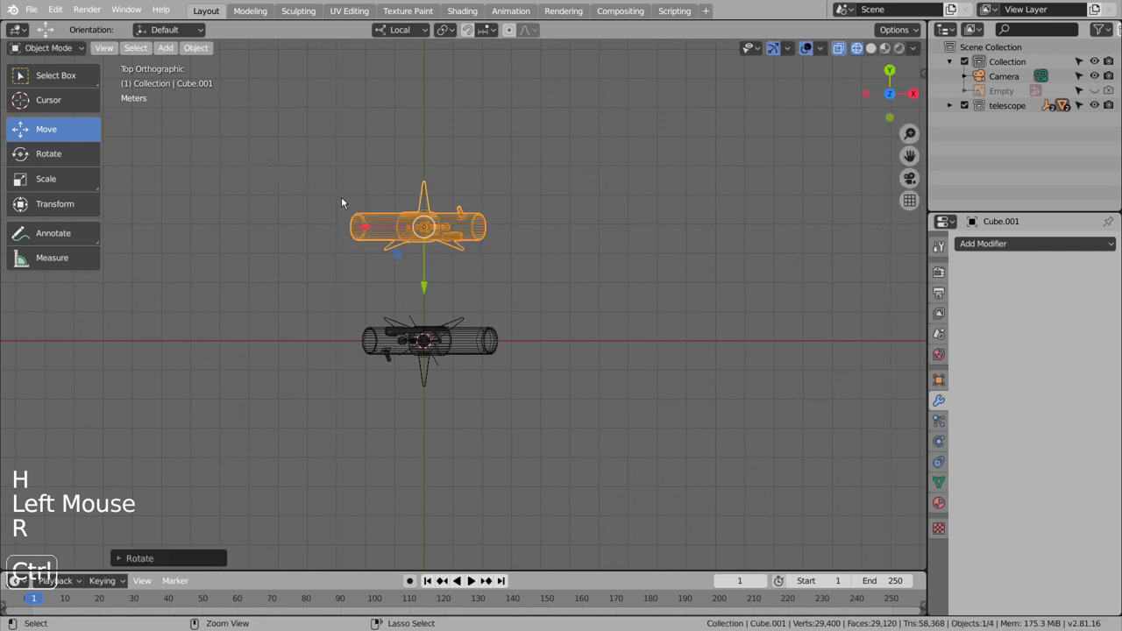
pyautogui.press('g')
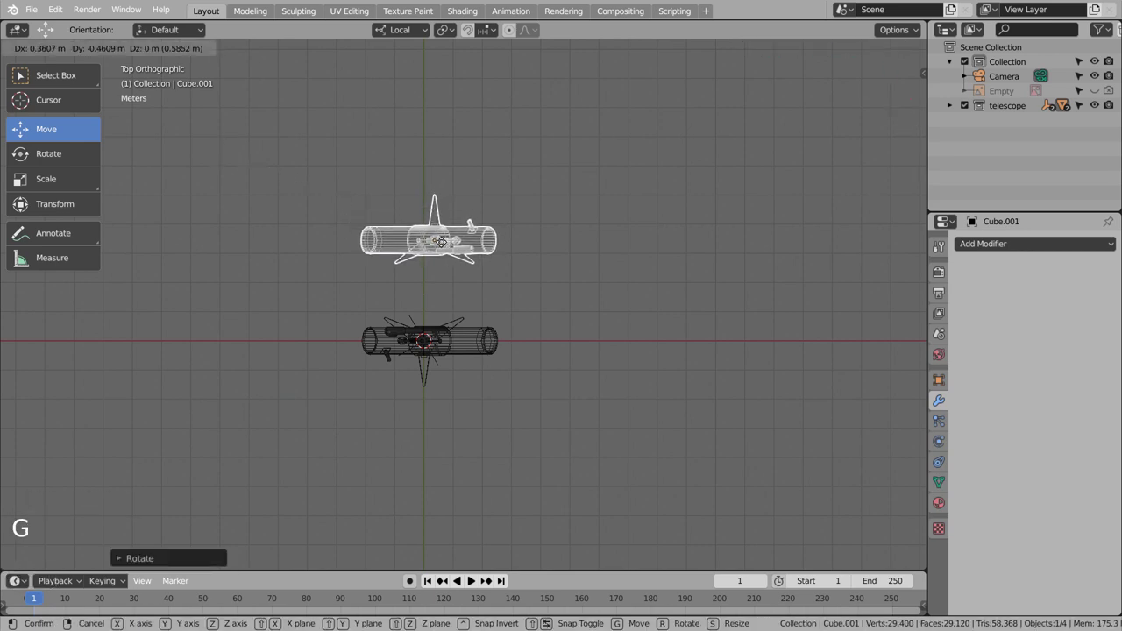
pyautogui.press('KP_0')
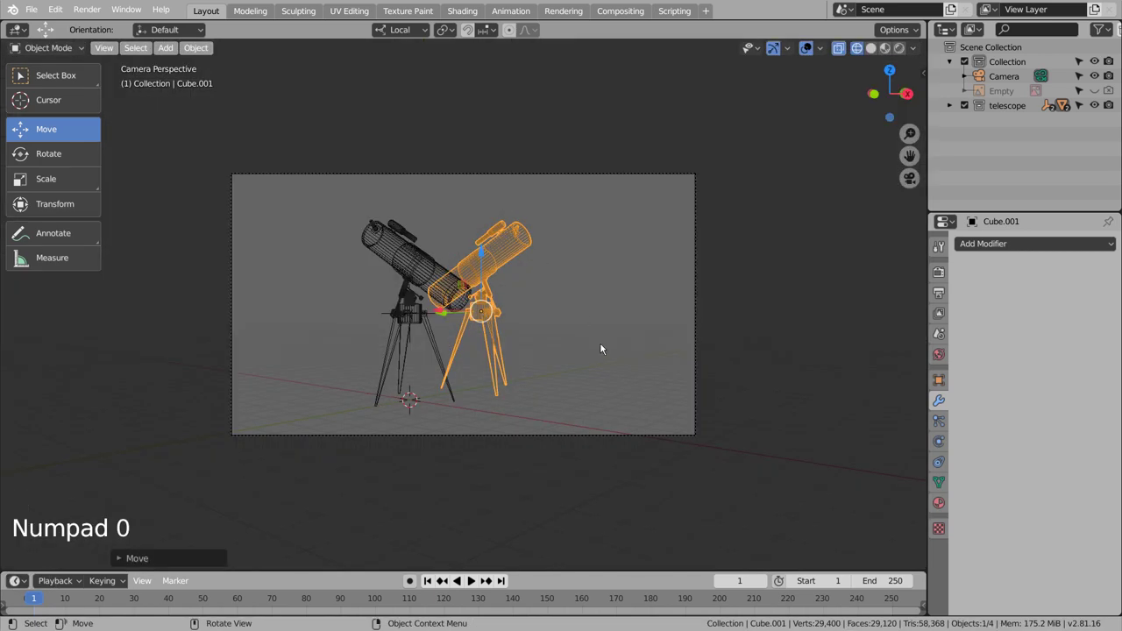
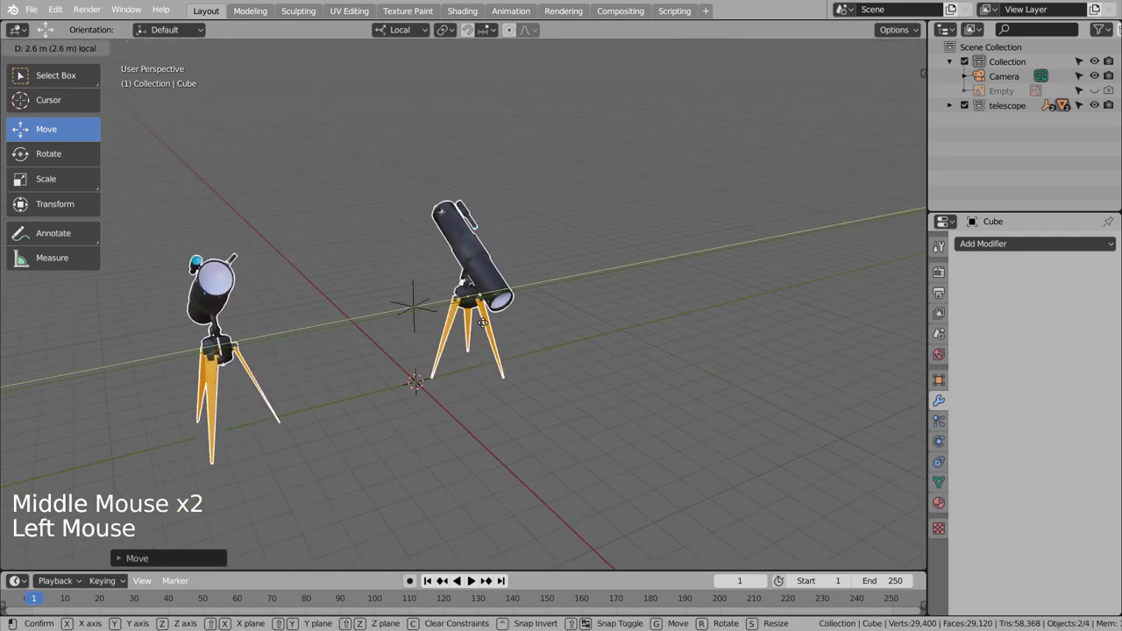
# - Undo a misstep and adjust the camera framing so both telescopes fit side by side
pyautogui.press('ctrl+z')
pyautogui.middleClick(557, 356)
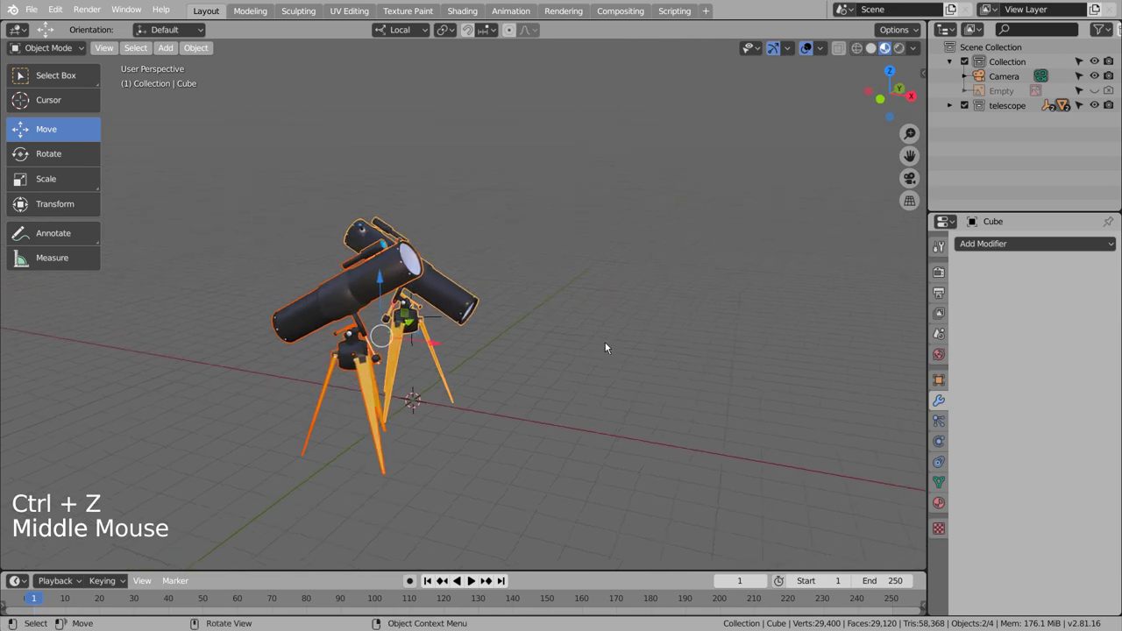
pyautogui.press('KP_0')
pyautogui.press('shift+`')
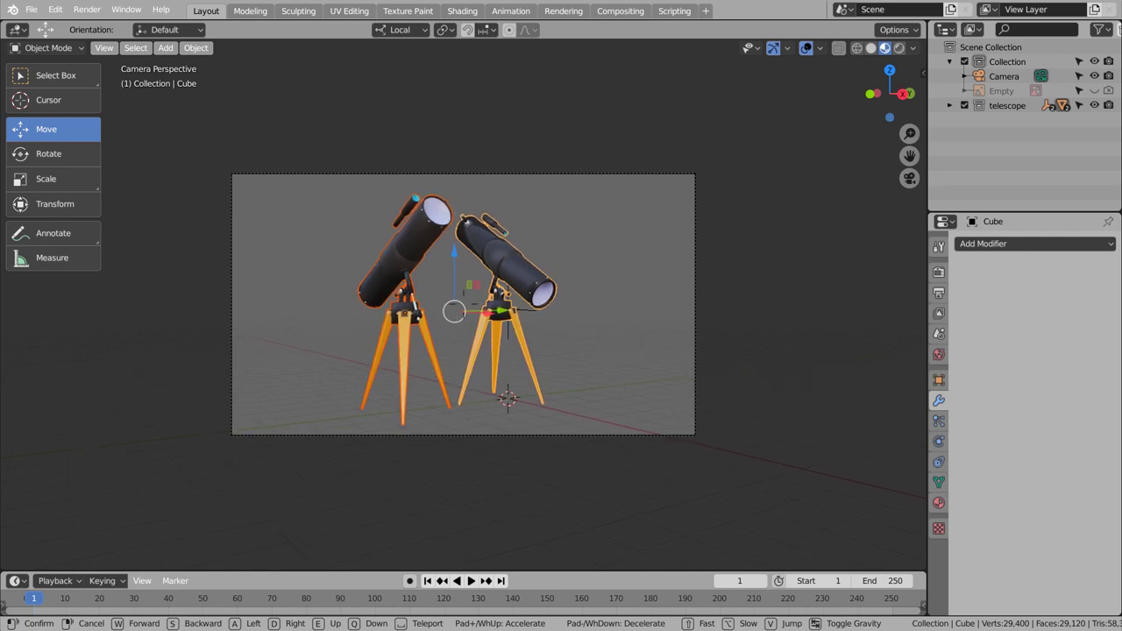
pyautogui.click(631, 340)
# - Add a plane around the telescopes, enlarge and stretch it, and view it from the front
pyautogui.press('shift+a')
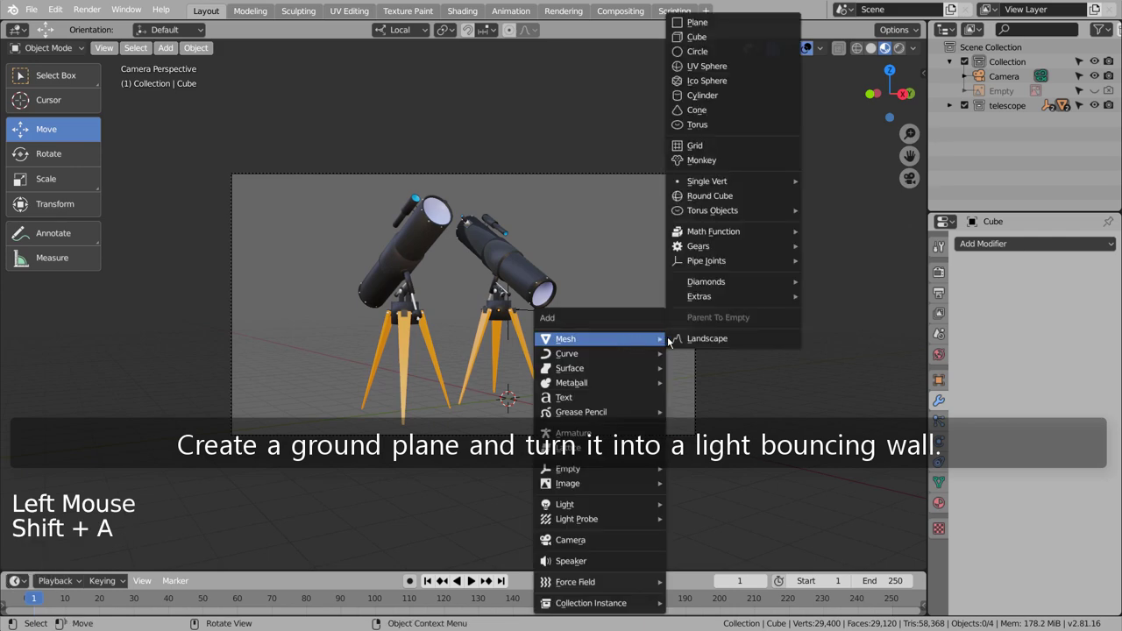
pyautogui.press('s')
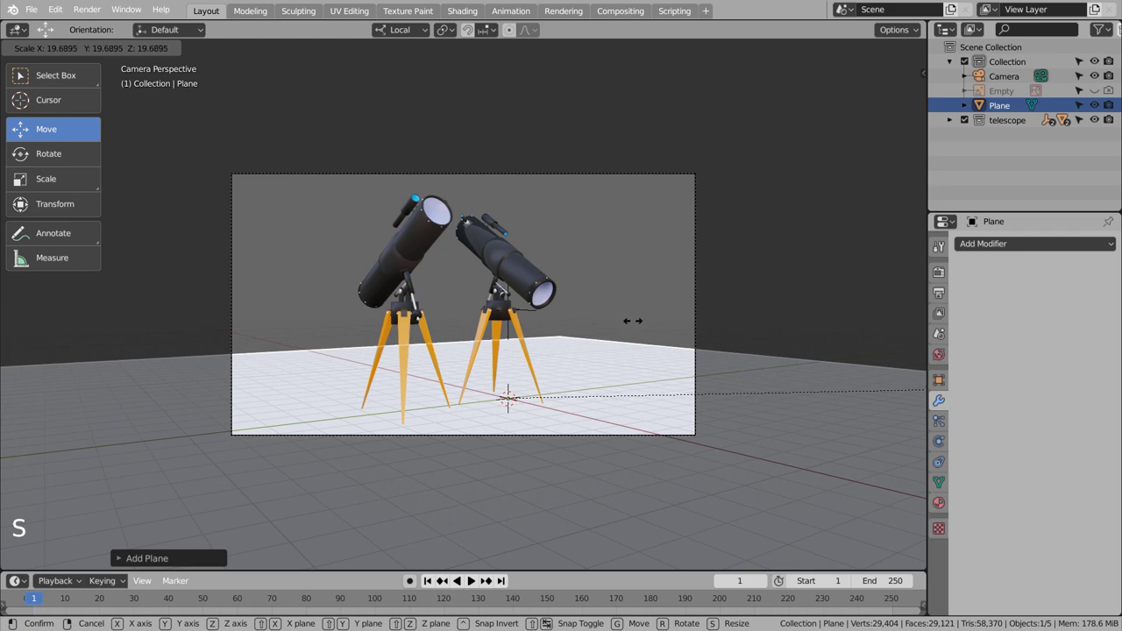
pyautogui.press('s')
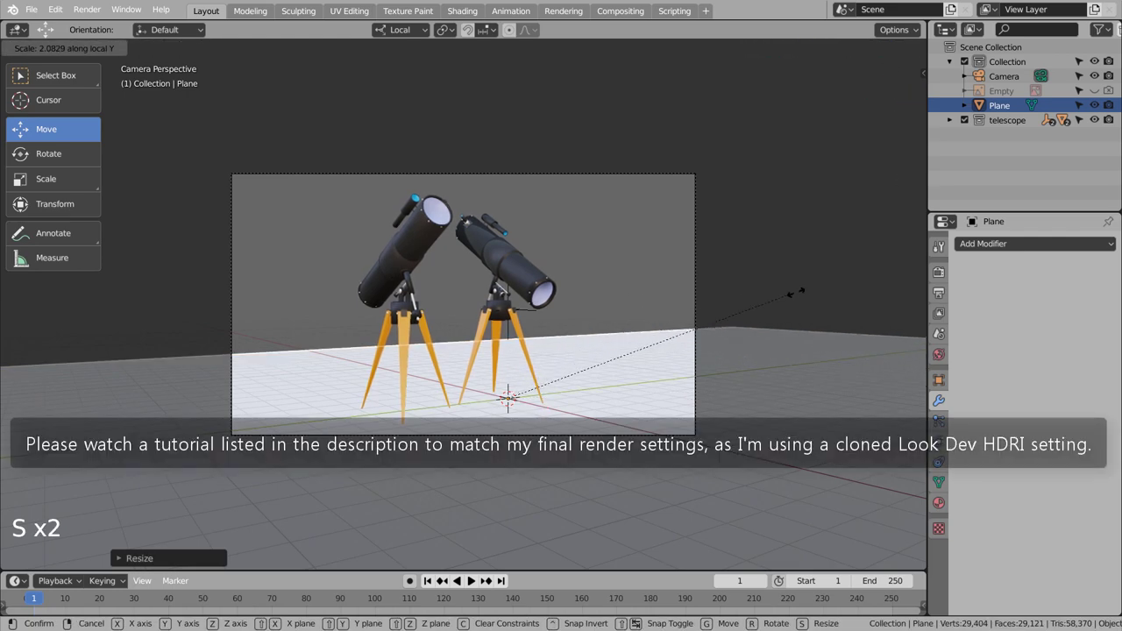
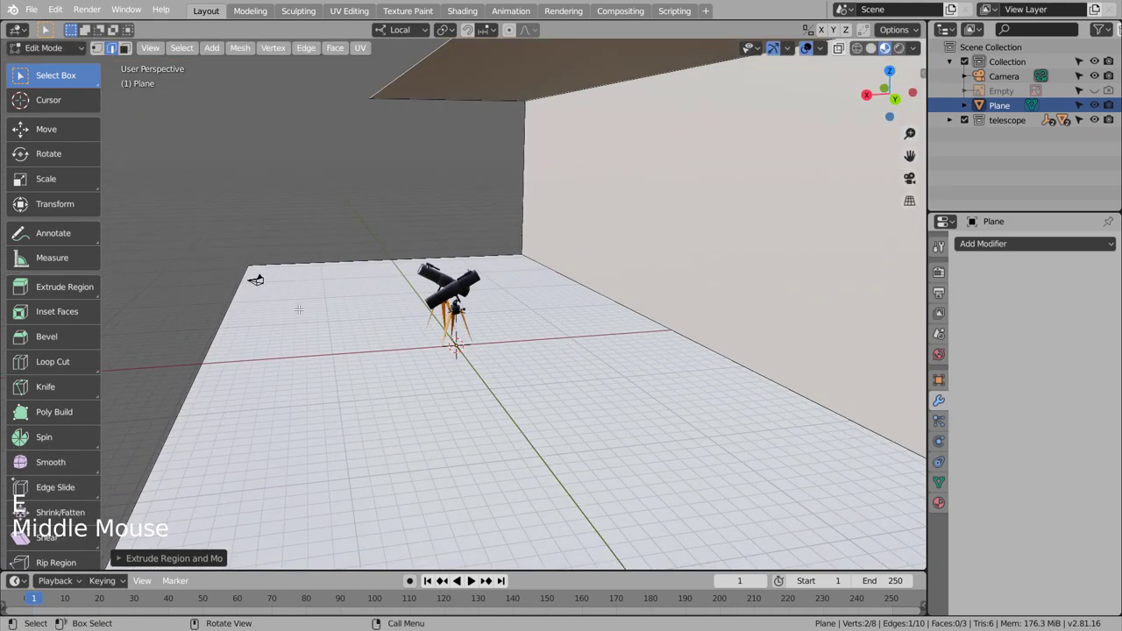
pyautogui.press('KP_1')
pyautogui.press('KP_3')
pyautogui.press('KP_1')
pyautogui.scroll(-3)
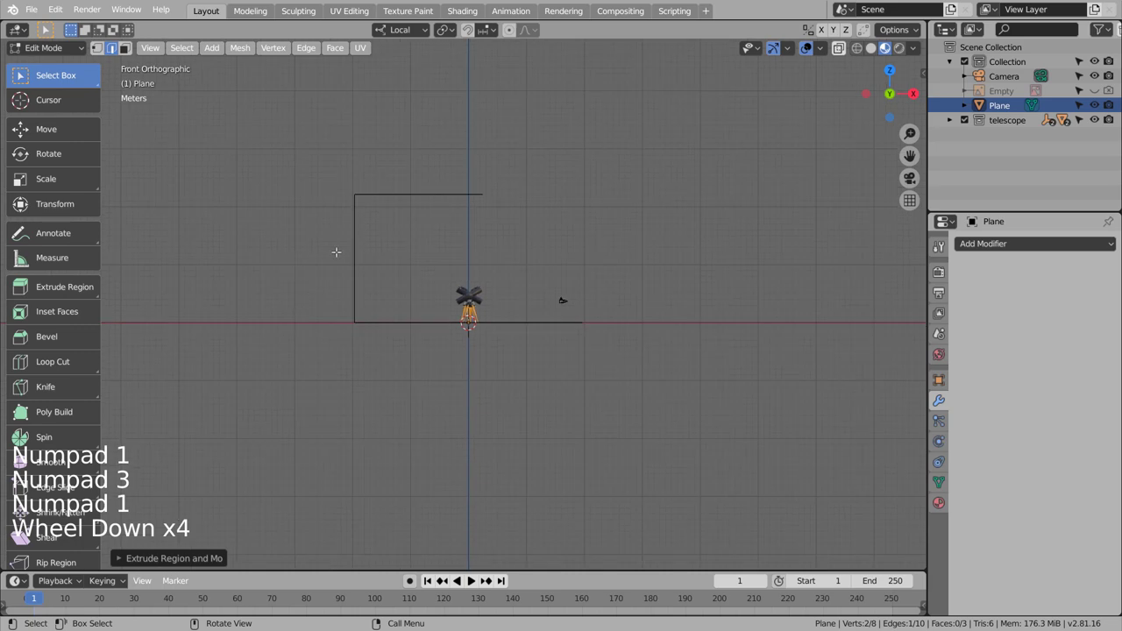
# - Extrude the plane's edges into a rising back wall and overhanging top, then bevel the corners into curves
pyautogui.press('g')
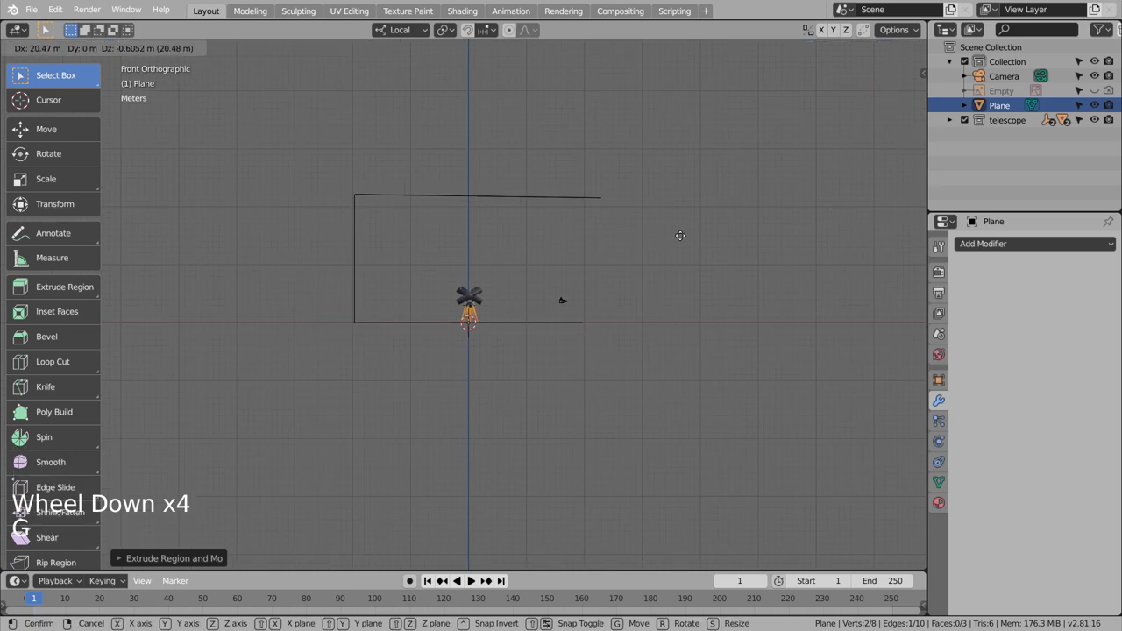
pyautogui.press('e')
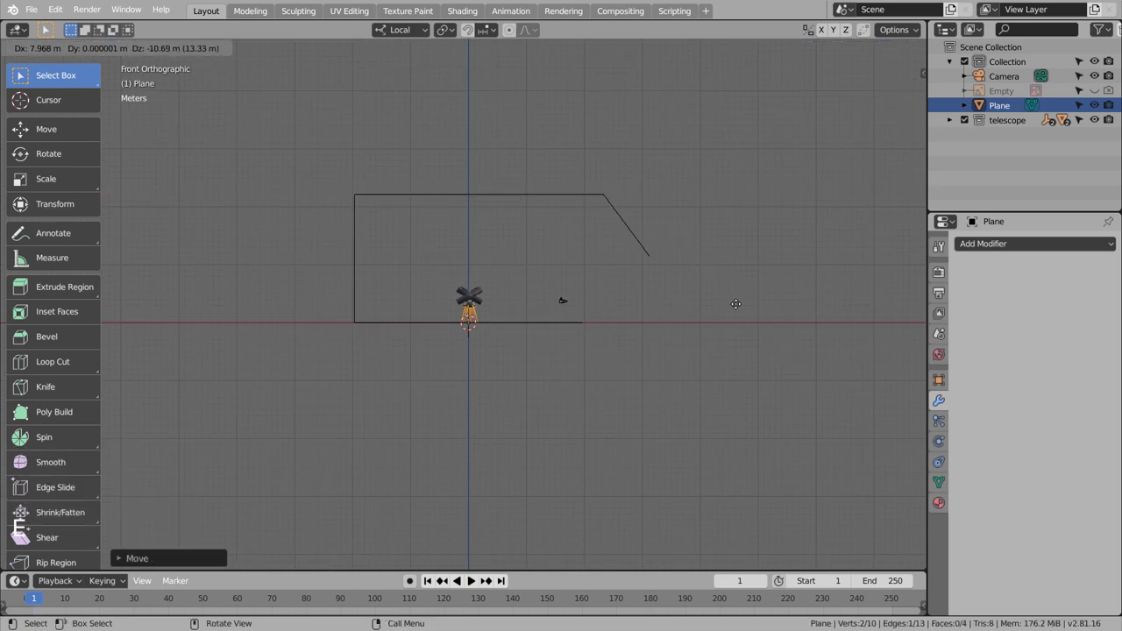
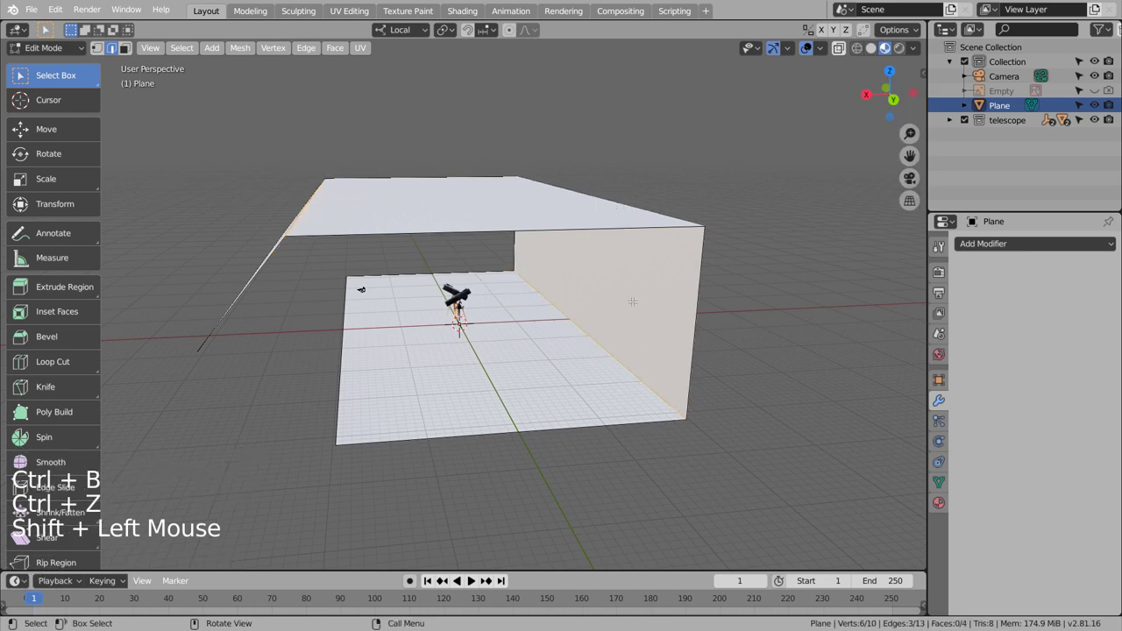
pyautogui.press('ctrl+b')
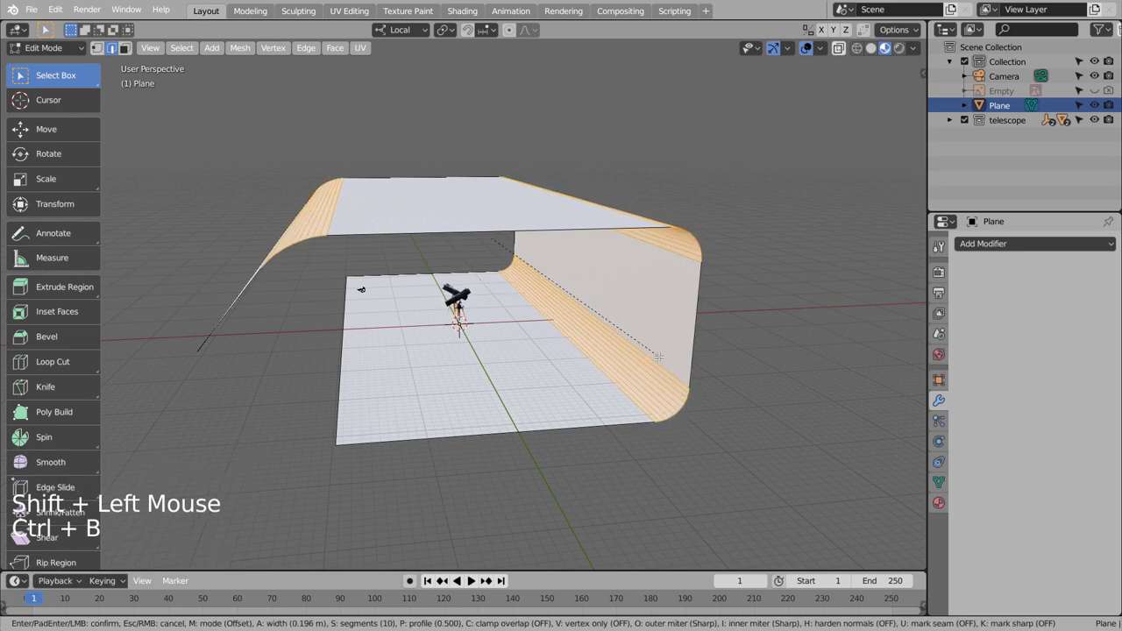
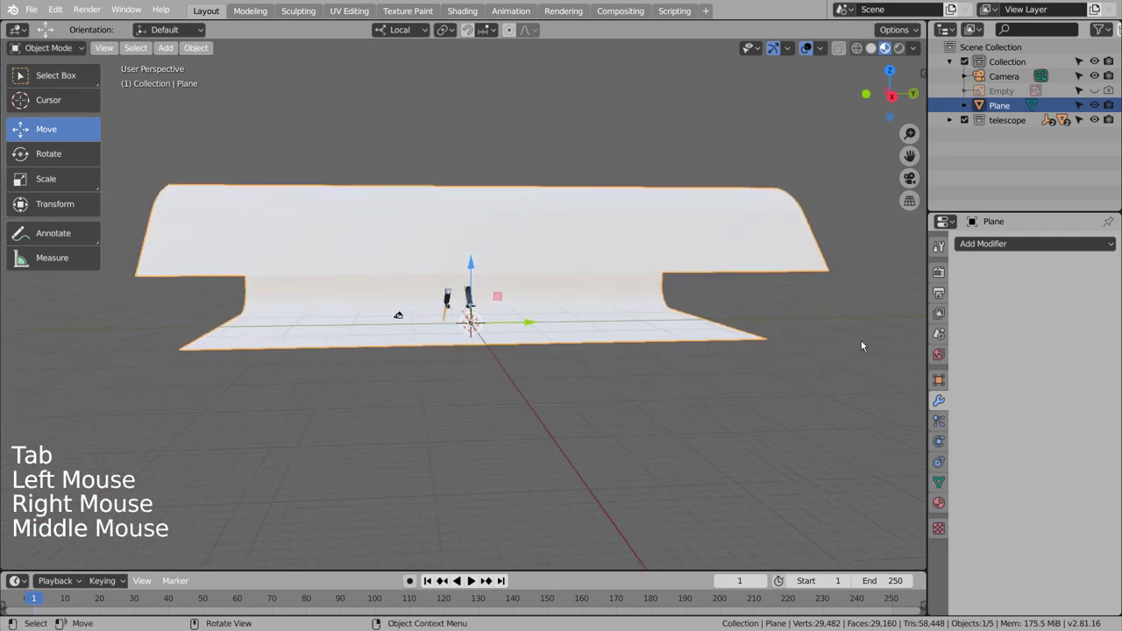
# - Give the backdrop a new white Material.007, check the camera view, and switch the render engine to Cycles
pyautogui.click(942, 504)
pyautogui.click(1070, 303)
pyautogui.click(1069, 459)
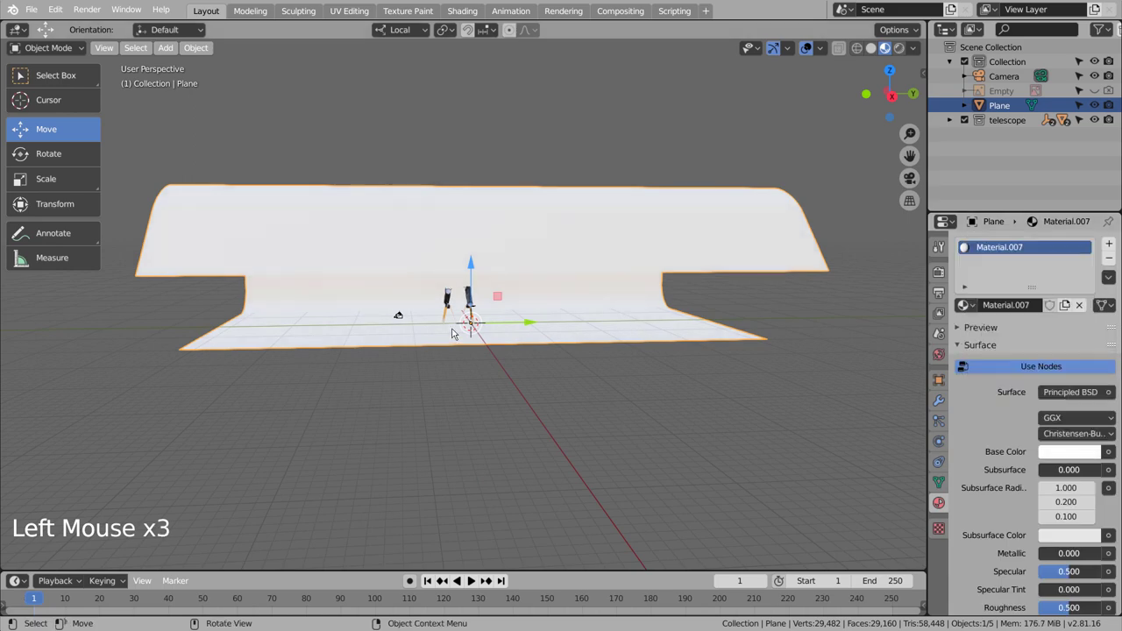
pyautogui.press('KP_0')
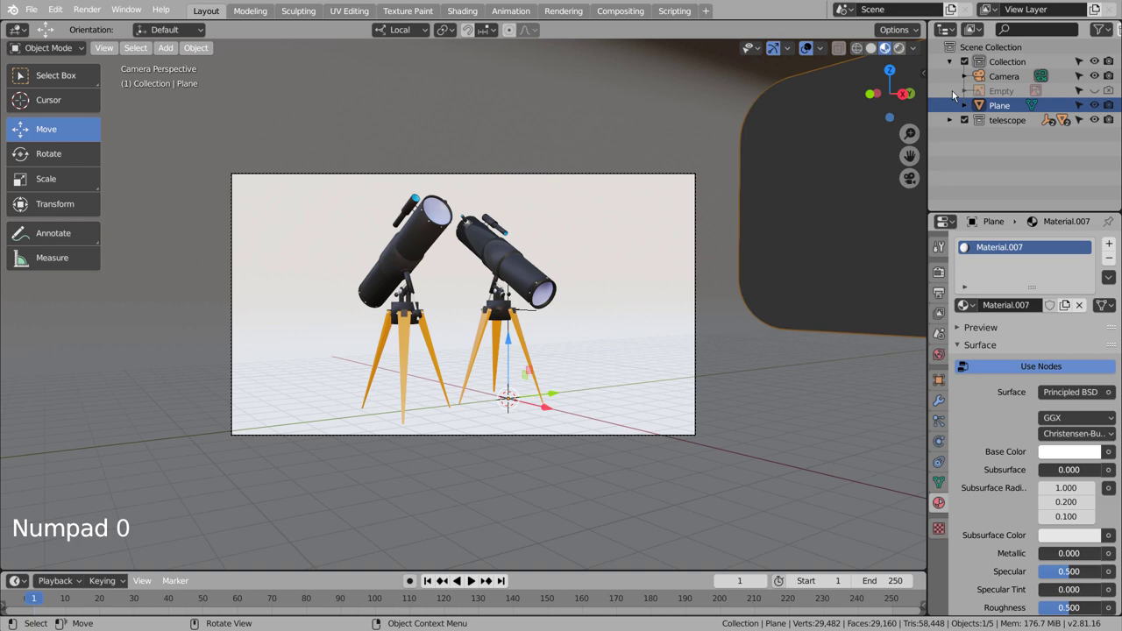
pyautogui.click(943, 275)
pyautogui.doubleClick(1077, 256)
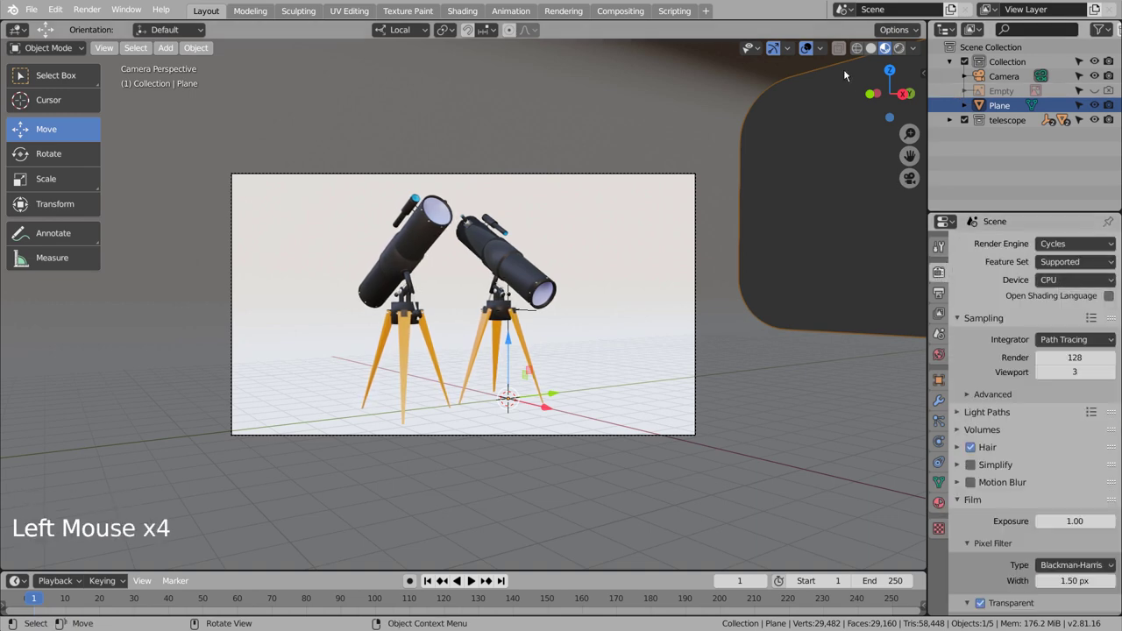
# - Save, preview in Rendered shading, make Material.007 light blue, ~0.95 metallic and 0.35 roughness, return to Solid
pyautogui.press('ctrl+s')
pyautogui.click(904, 52)
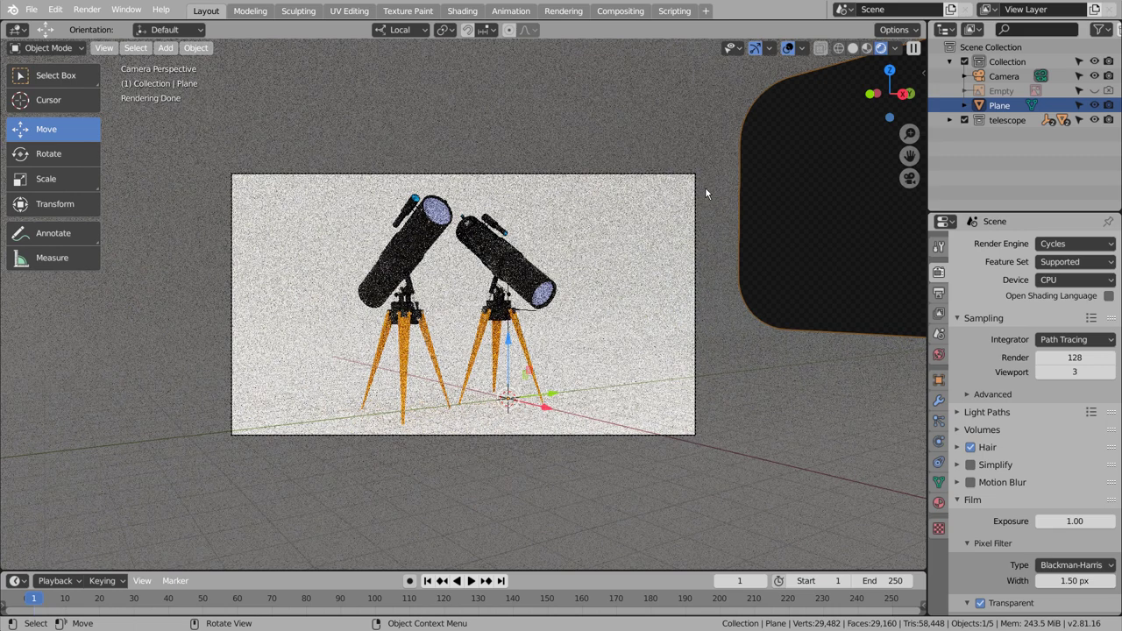
pyautogui.click(715, 245)
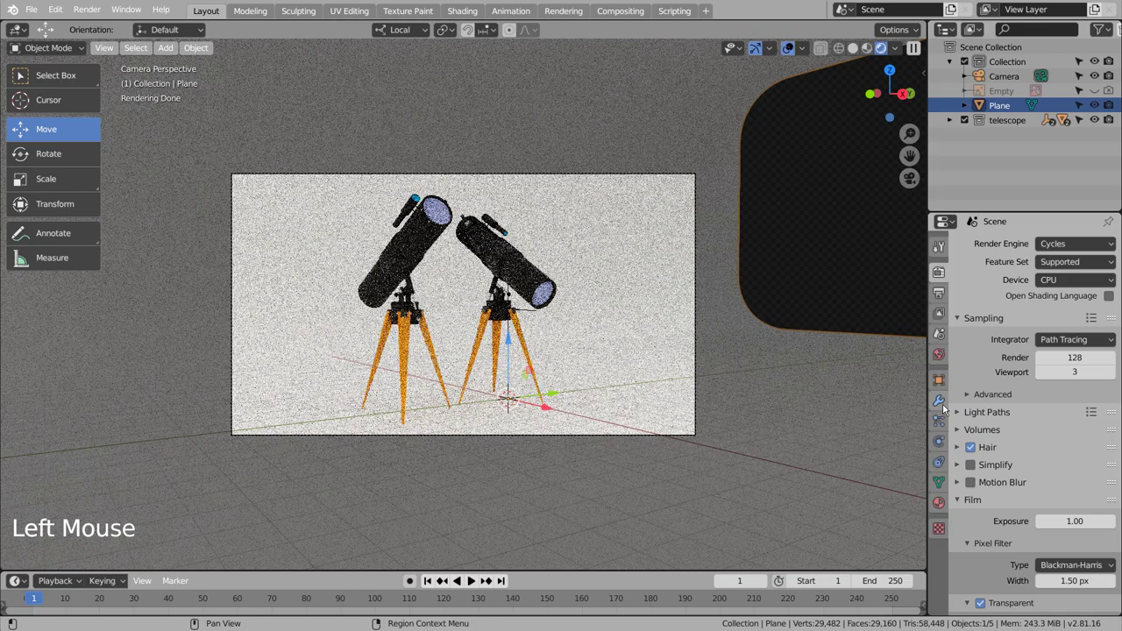
pyautogui.click(943, 502)
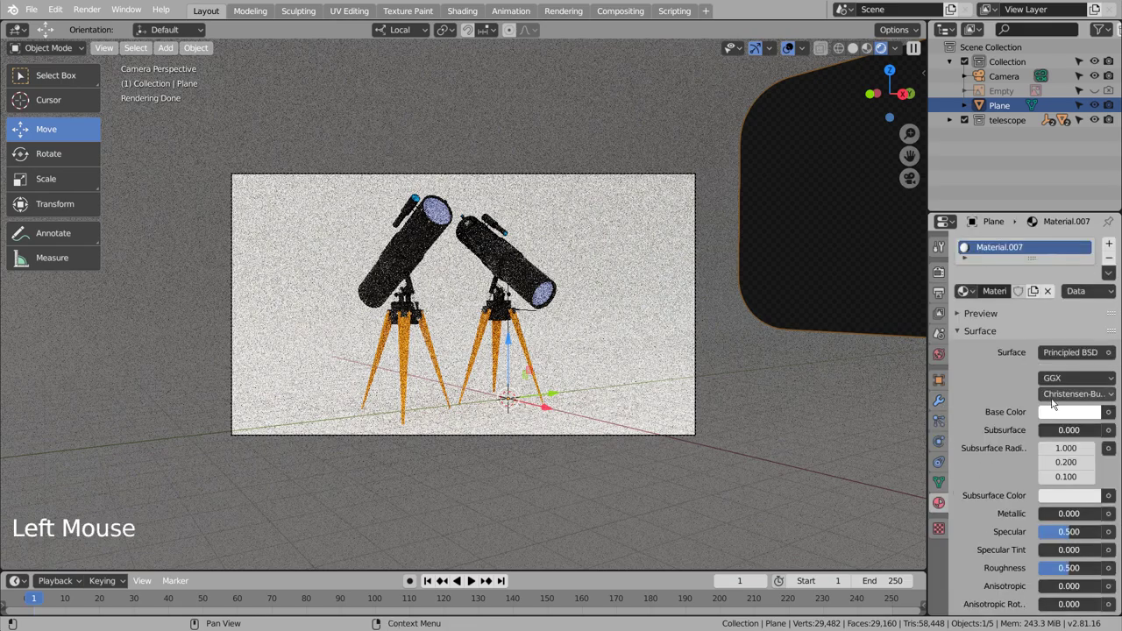
pyautogui.click(1061, 515)
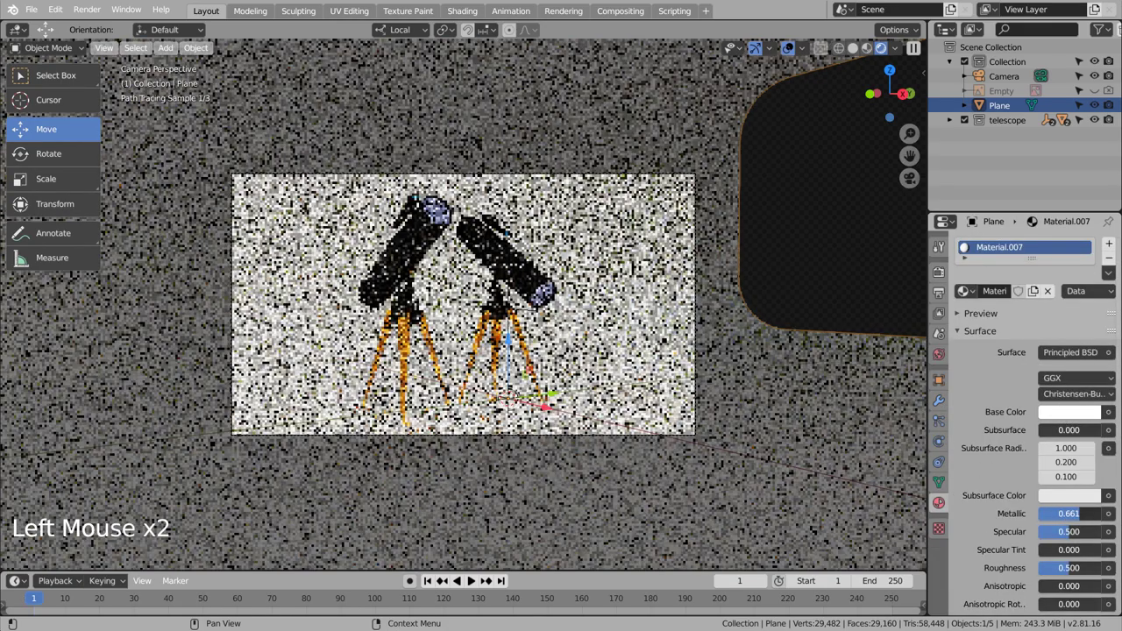
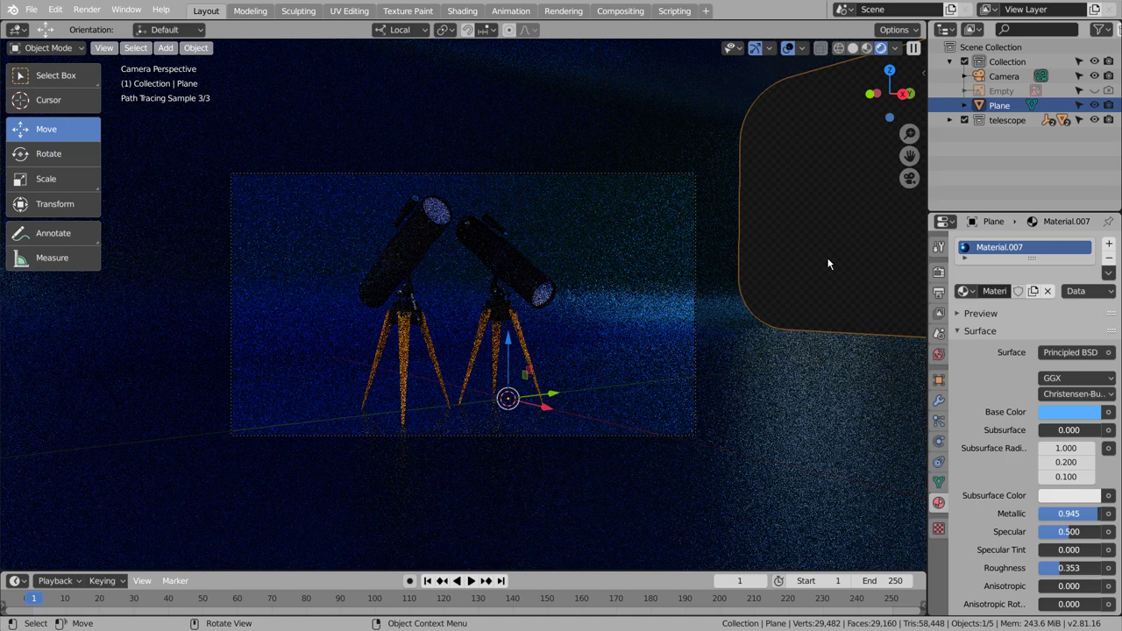
pyautogui.click(832, 262)
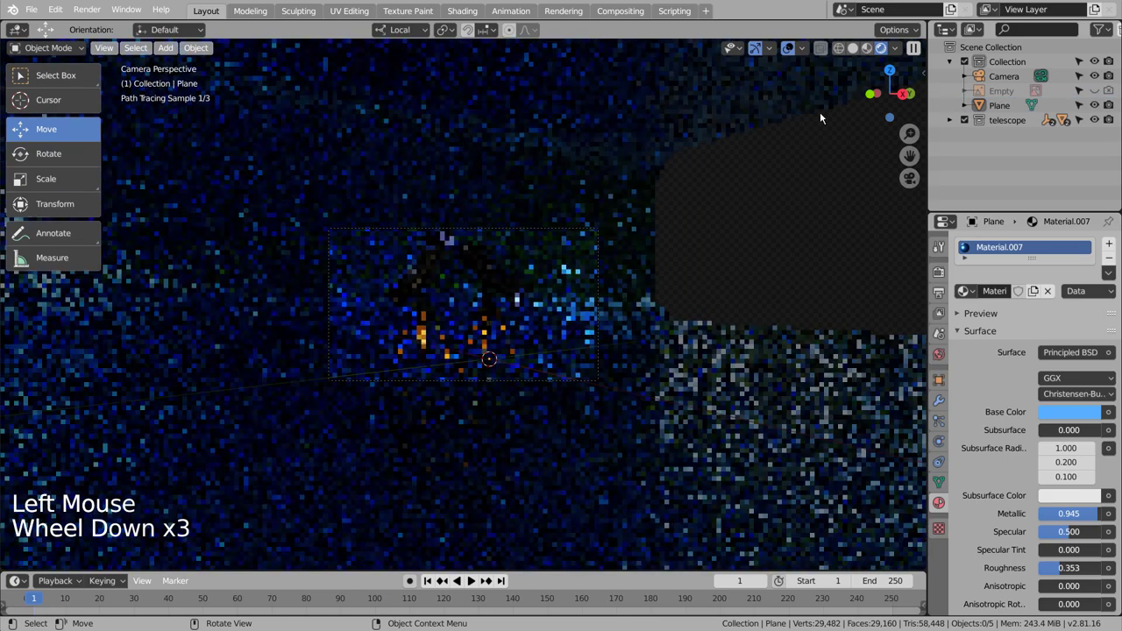